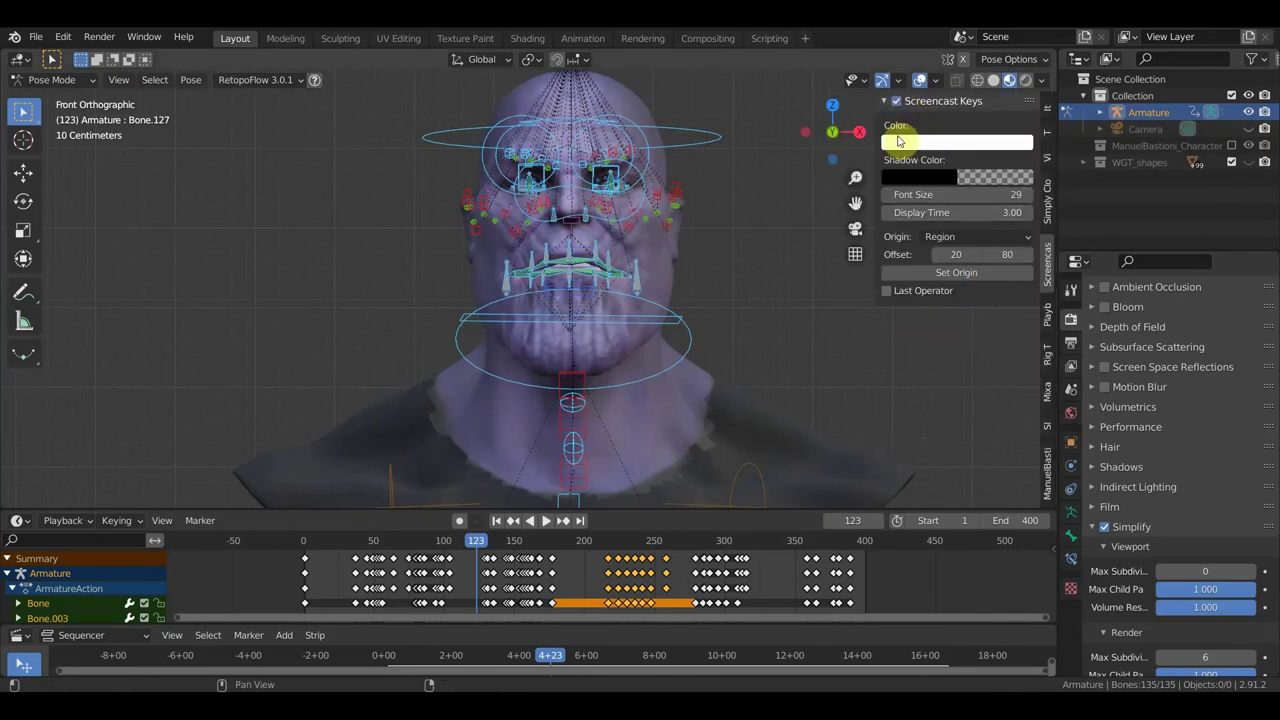
# - Hide the Screencast Keys sidebar and zoom in on the textured Thanos bust
pyautogui.press('n')
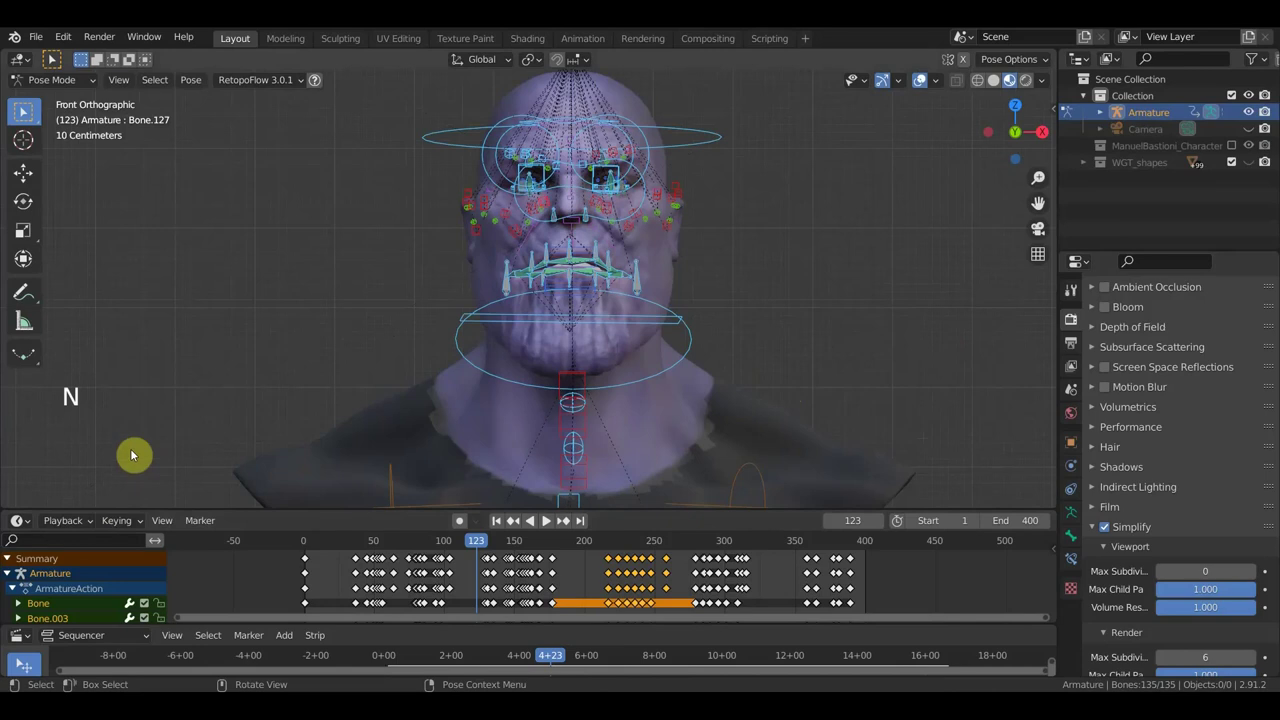
pyautogui.scroll(3)
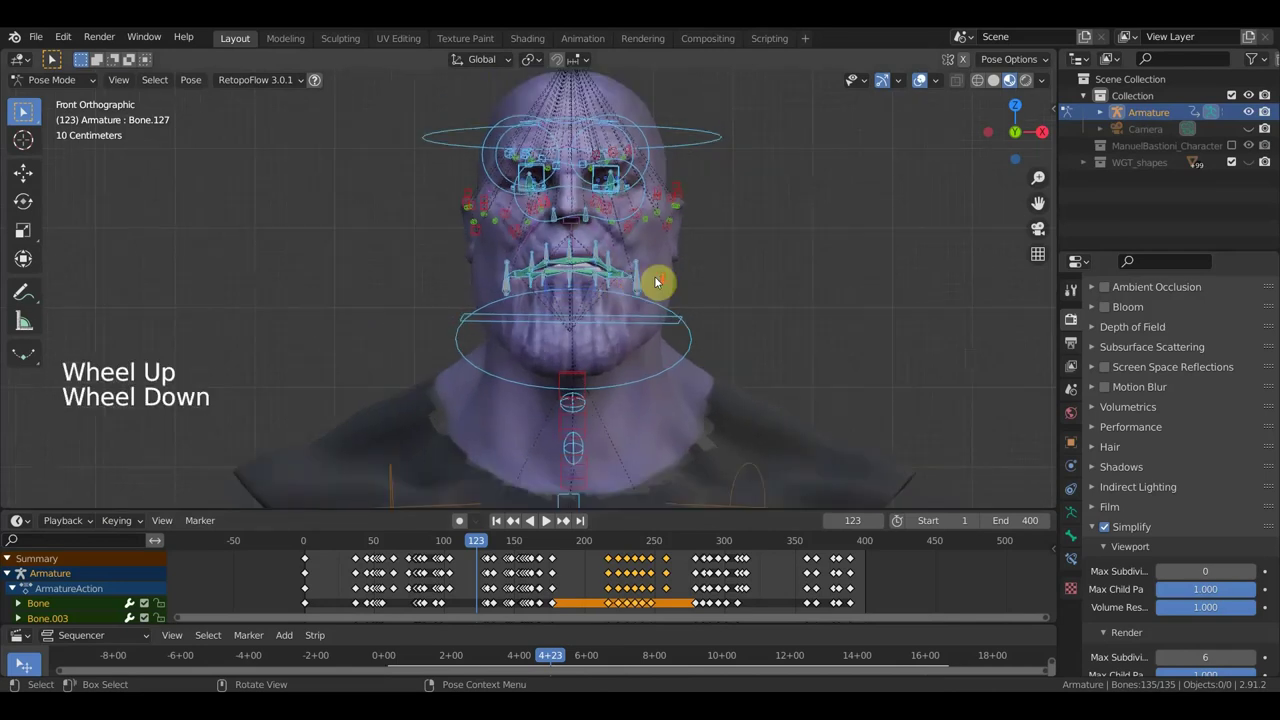
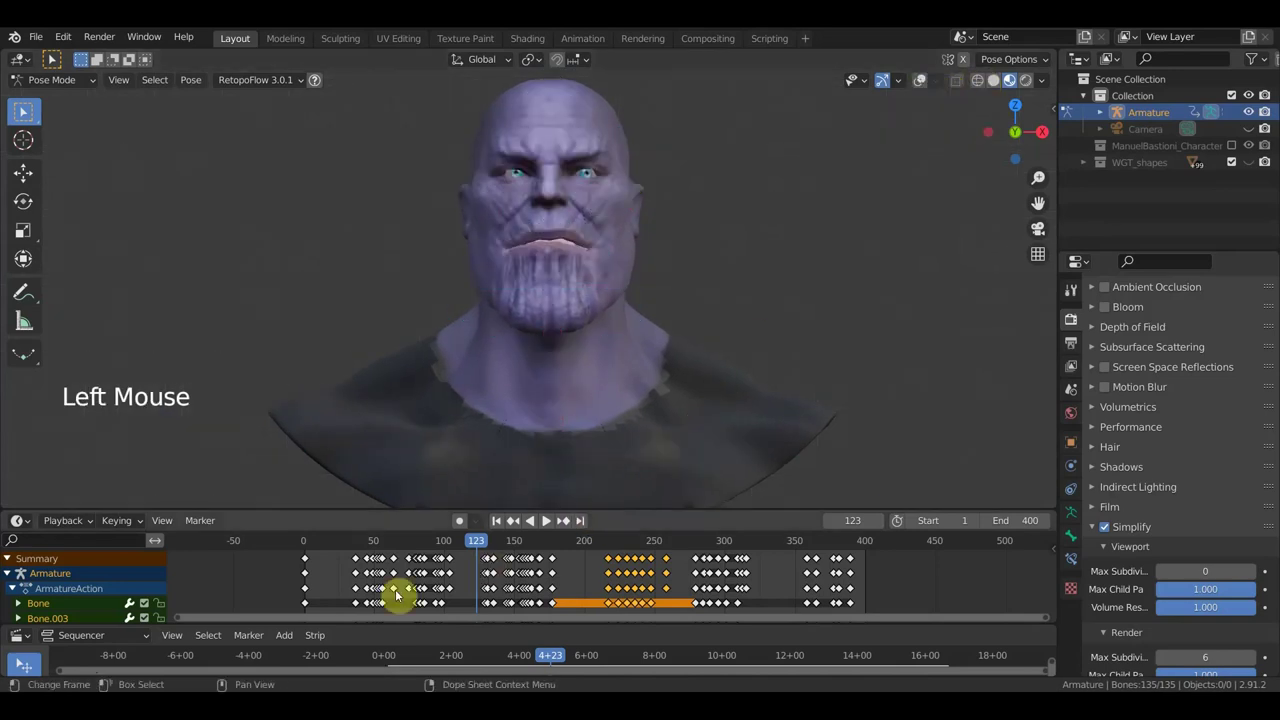
# - Scrub the head animation in the Dope Sheet and return playback to frame 0
pyautogui.click(435, 549)
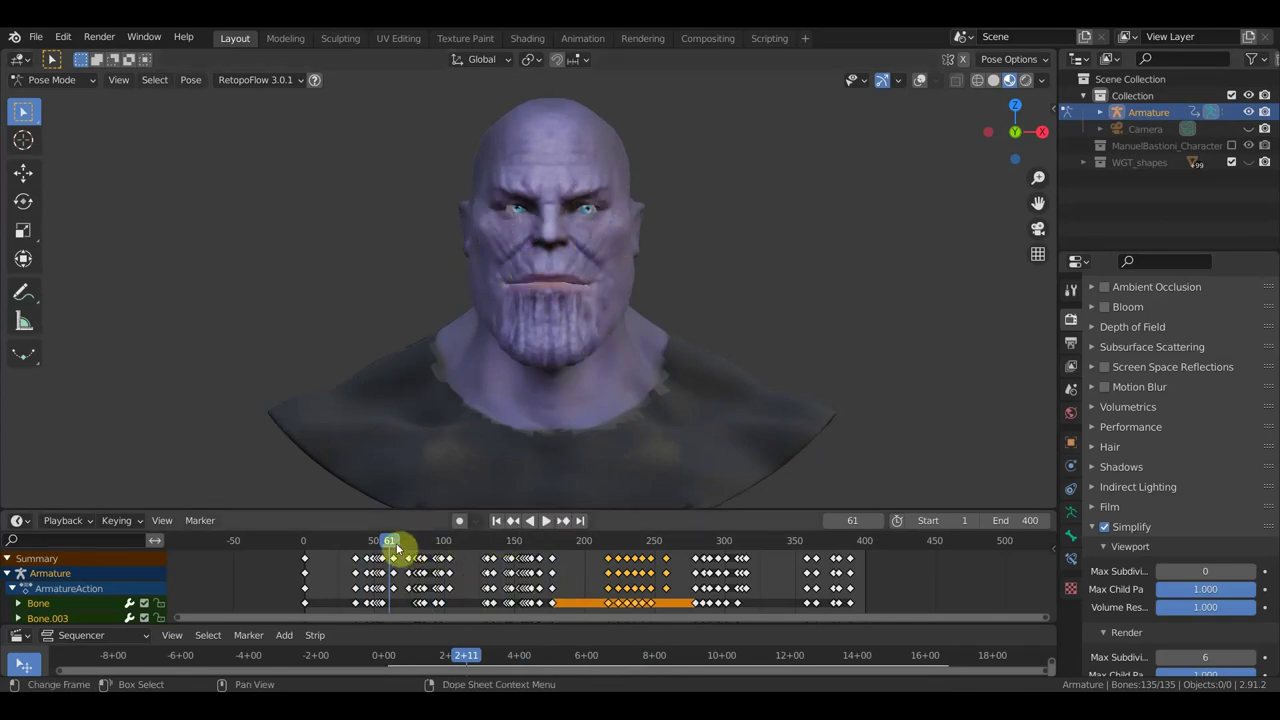
pyautogui.click(337, 548)
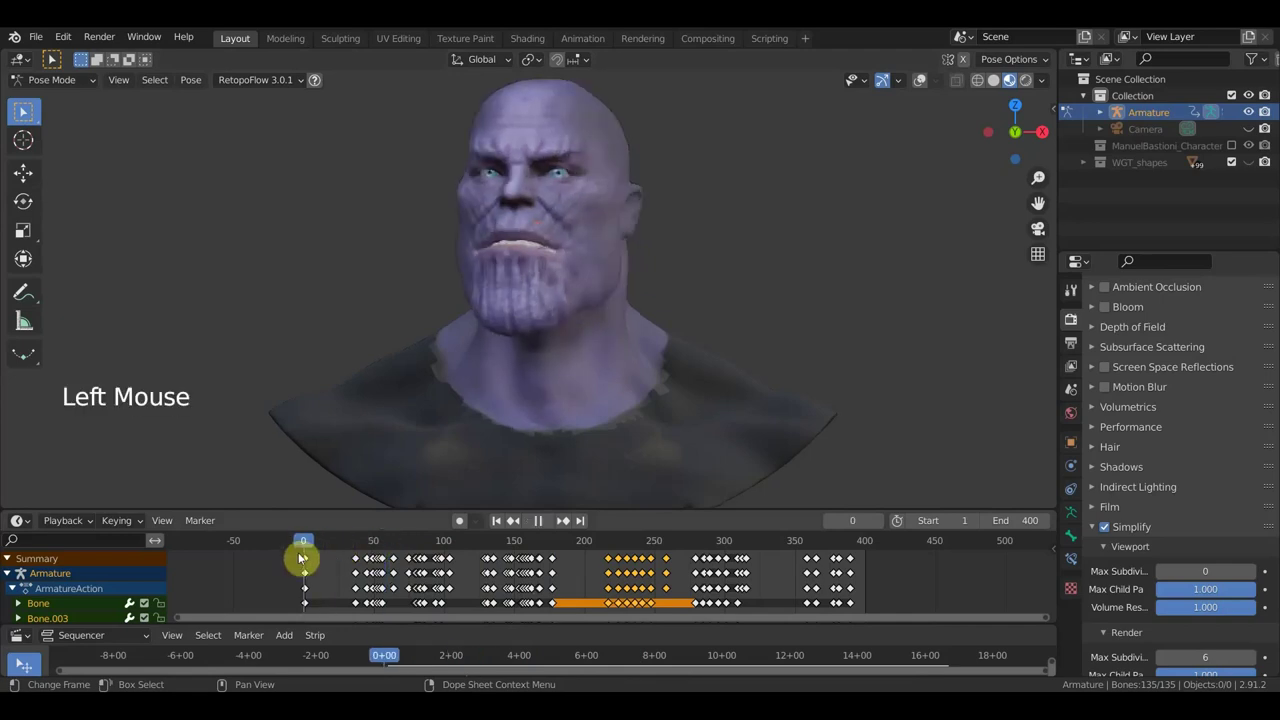
# - Show the rig overlays and rotate the neck bone at frame 0 from top, front and side views
pyautogui.click(924, 87)
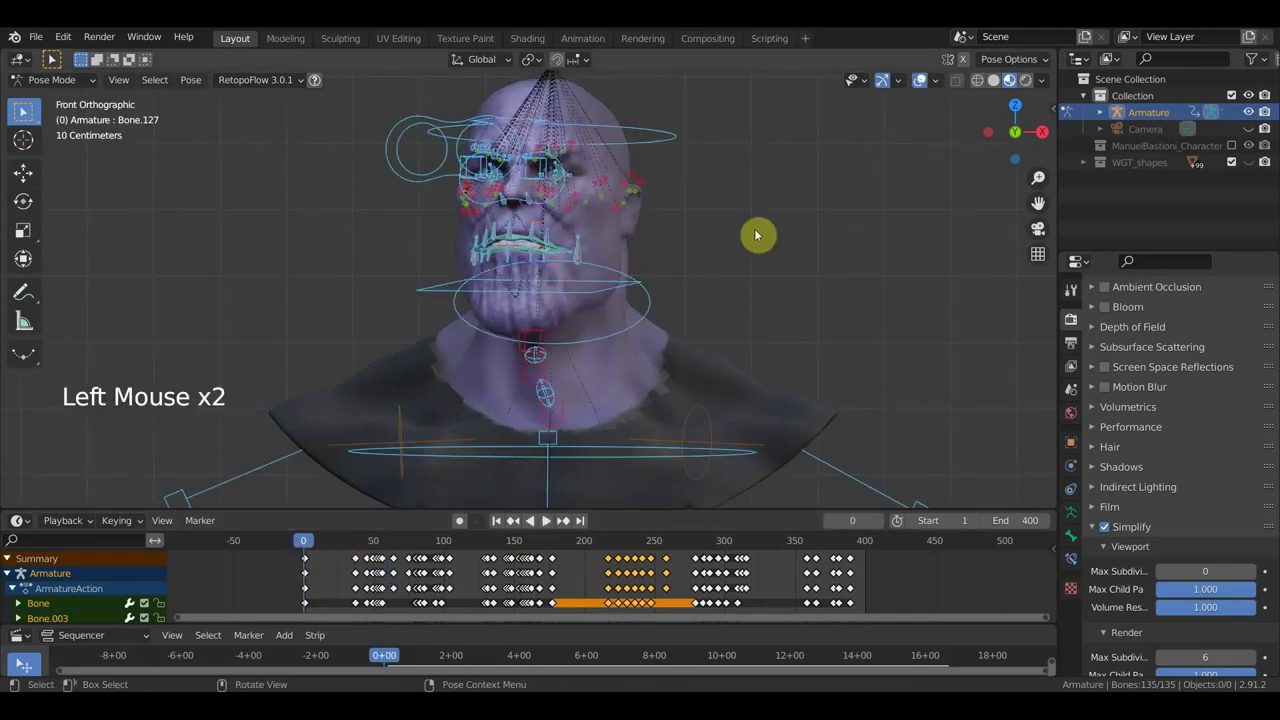
pyautogui.click(664, 137)
pyautogui.press('KP_7')
pyautogui.press('r')
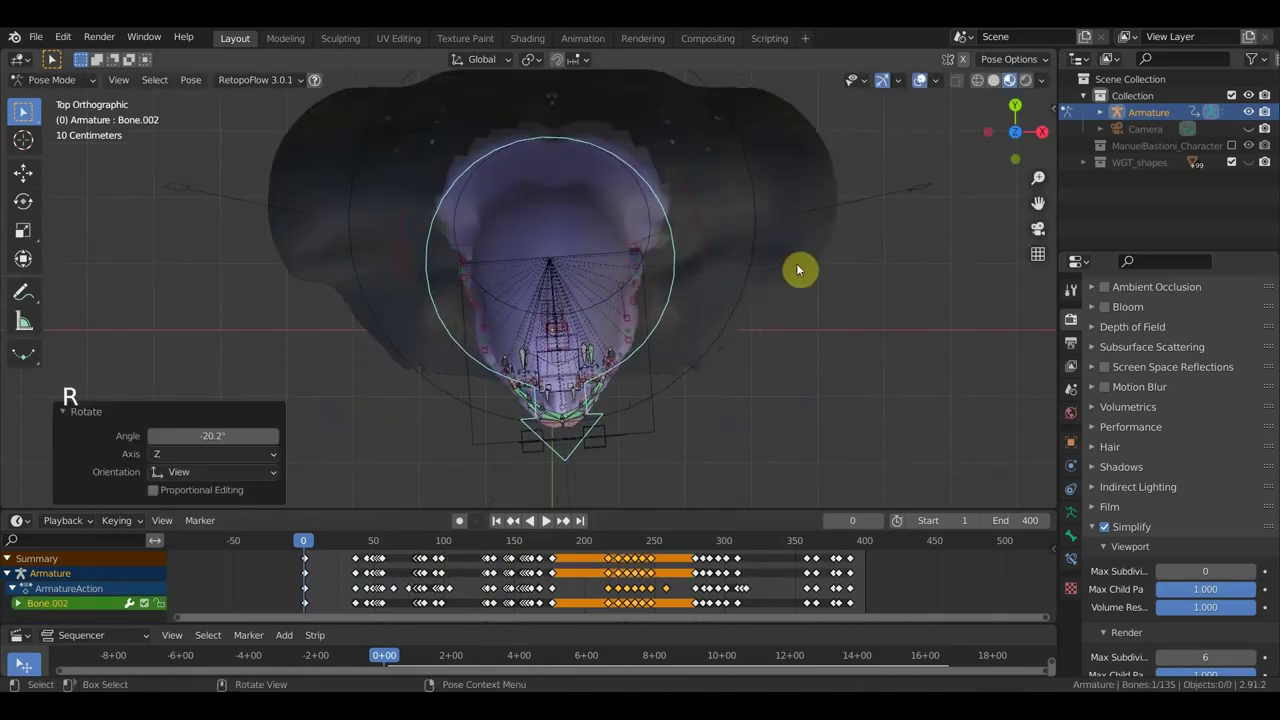
pyautogui.press('r')
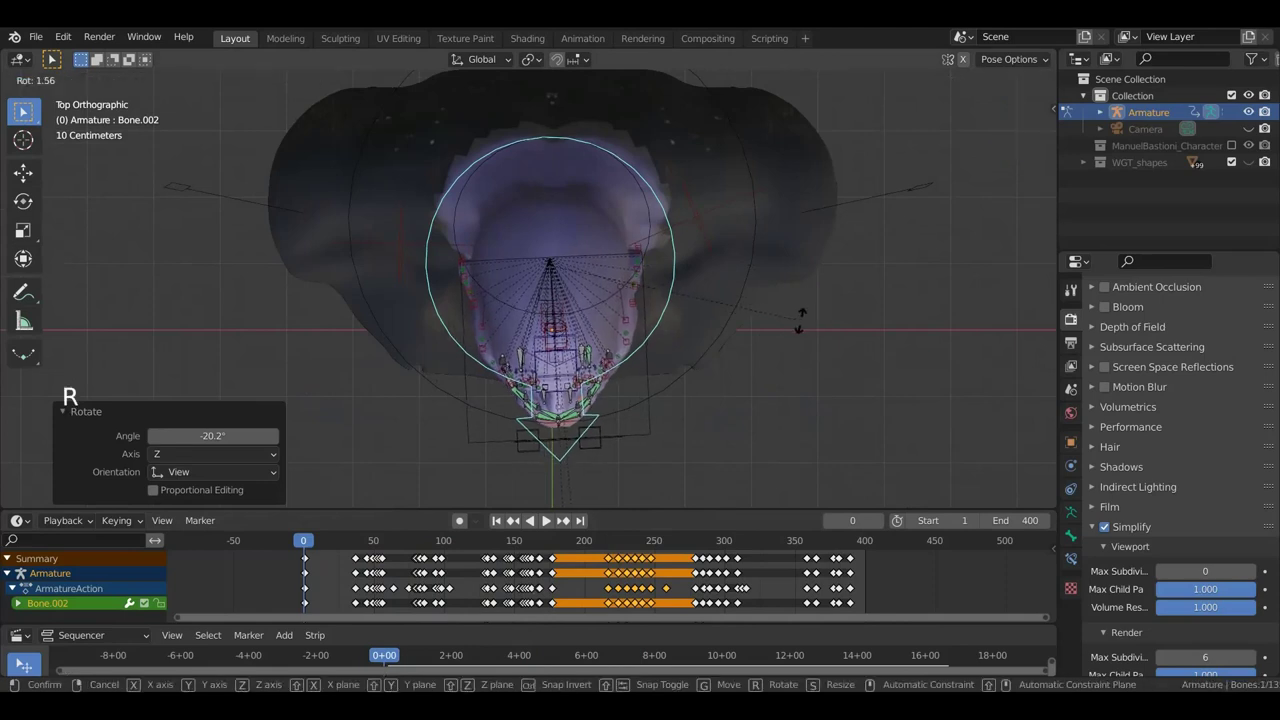
pyautogui.press('KP_1')
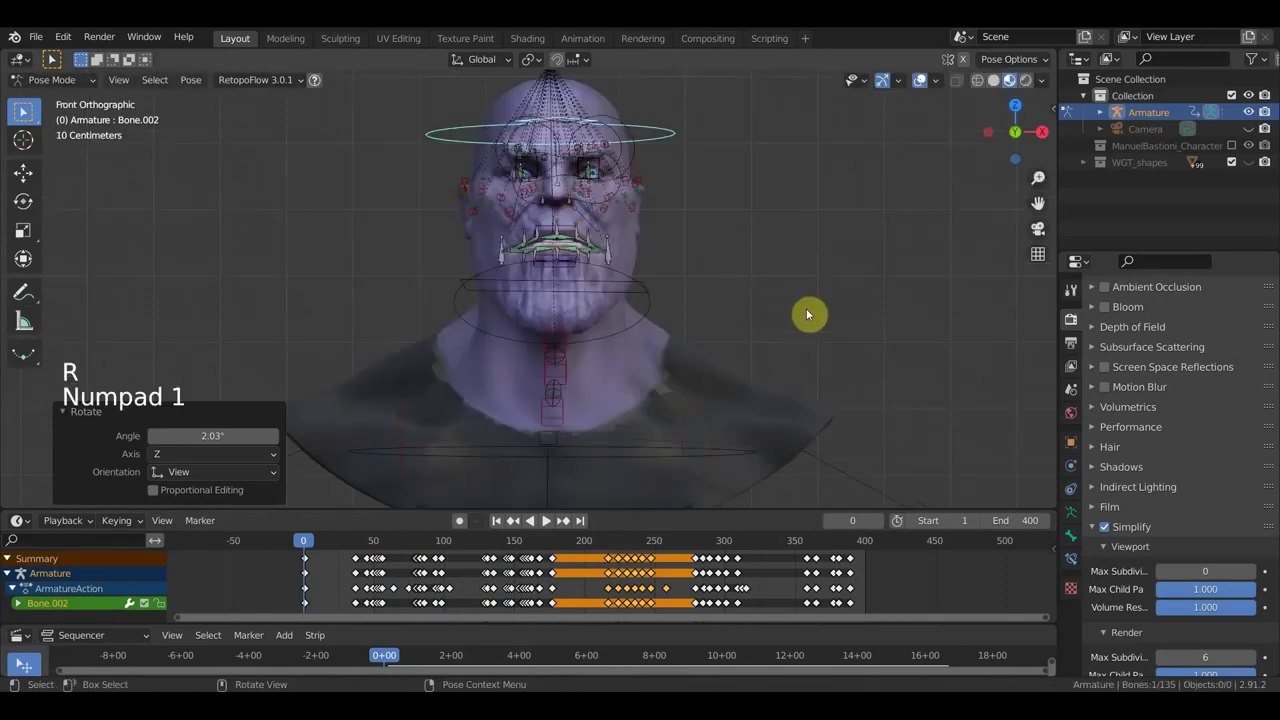
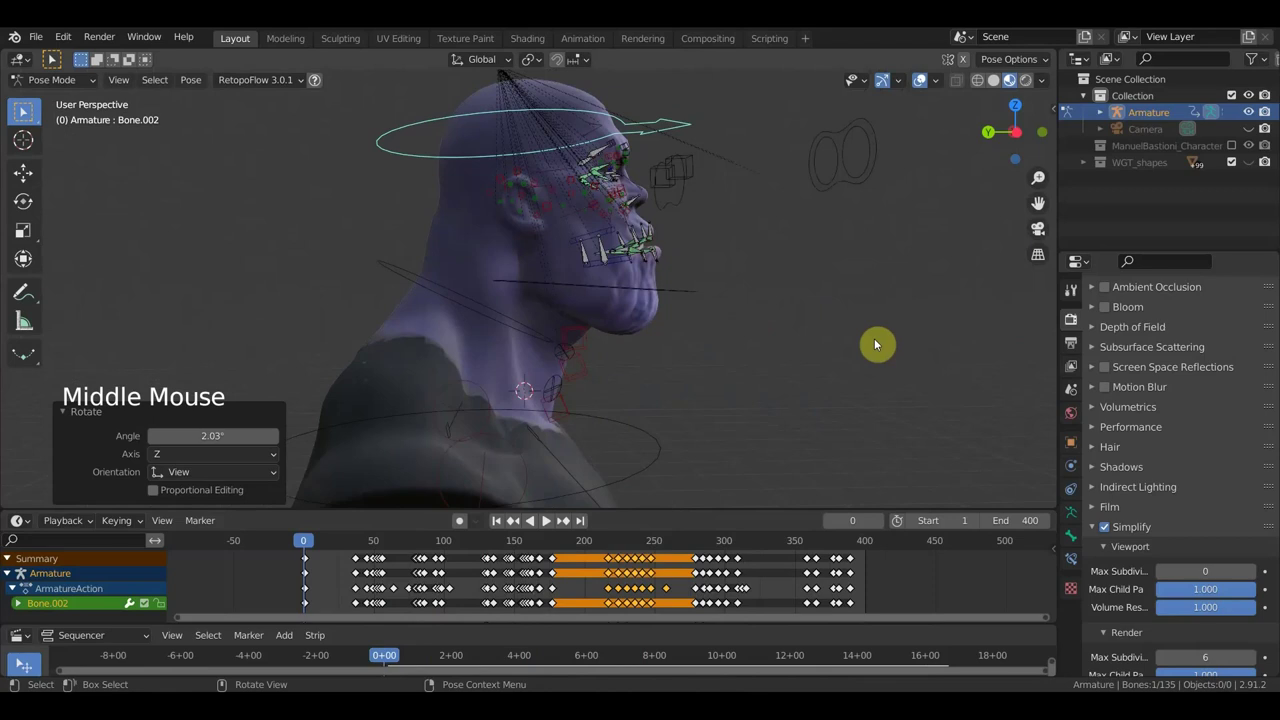
pyautogui.press('KP_3')
pyautogui.press('r')
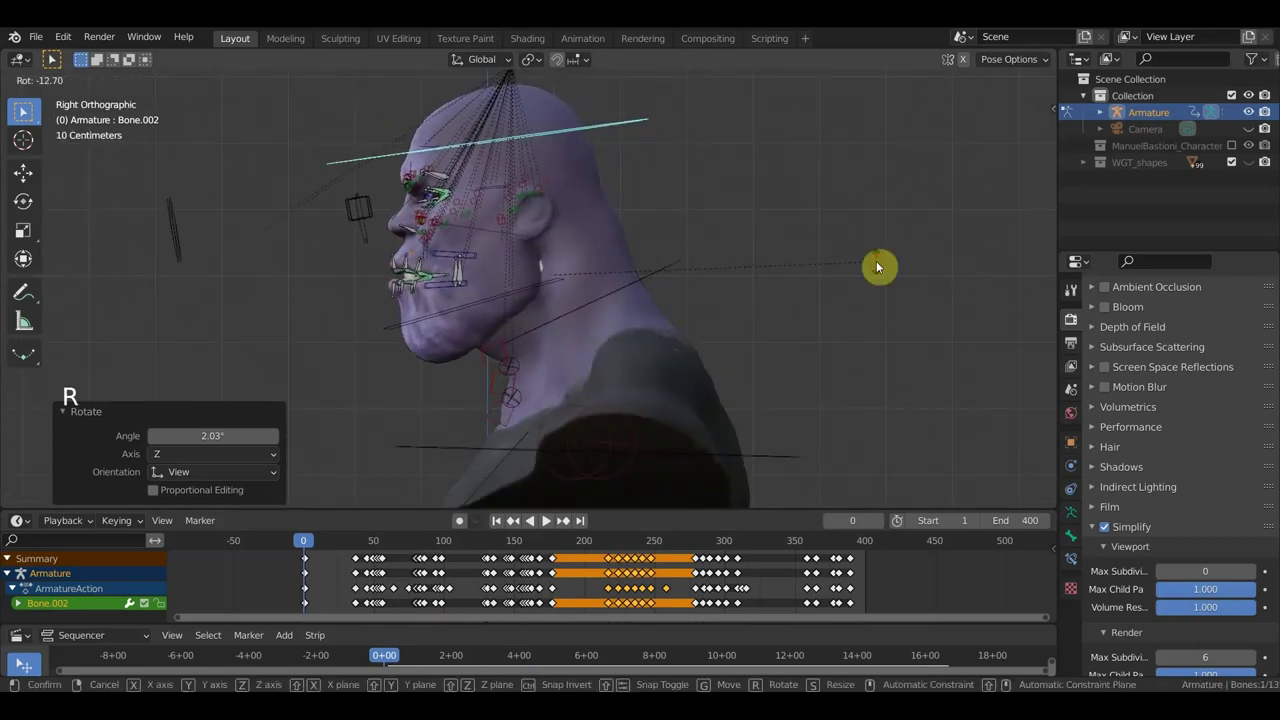
# - Select all bones and insert Location & Rotation keyframes at frame 0
pyautogui.press('a')
pyautogui.press('i')
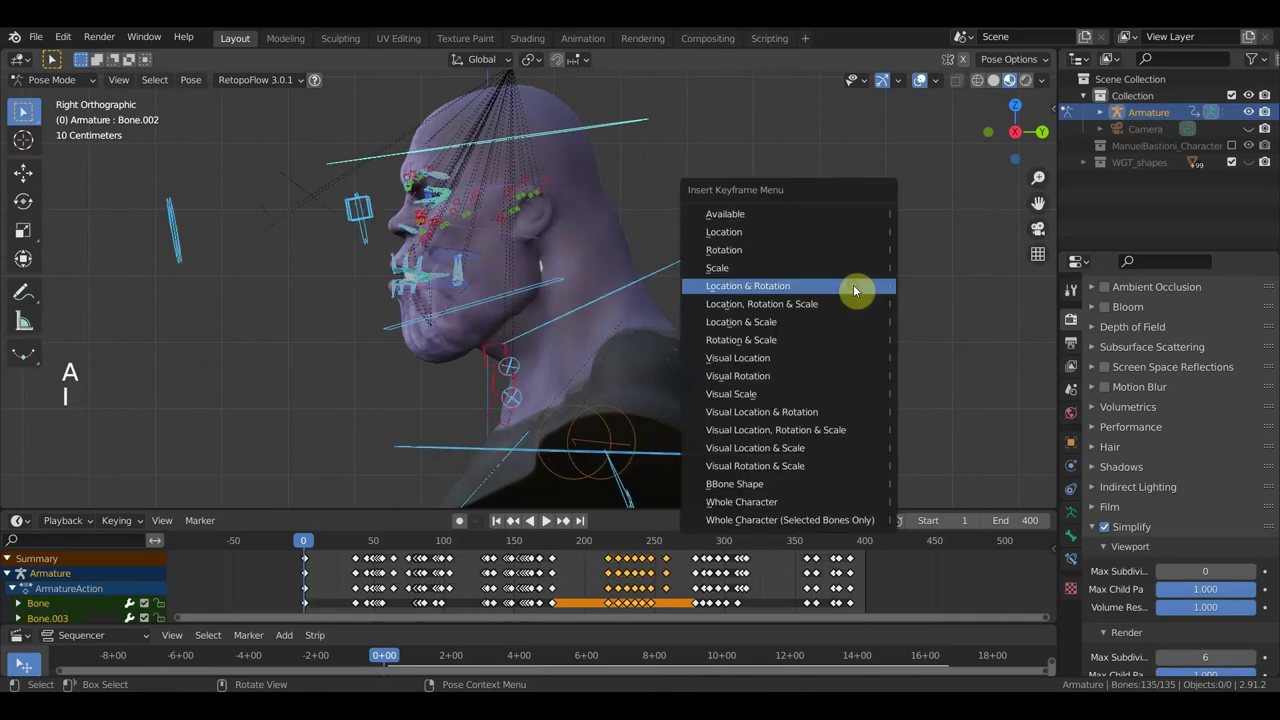
# - Delete the duplicate keyframes at the animation start so each channel begins with one key
pyautogui.click(327, 544)
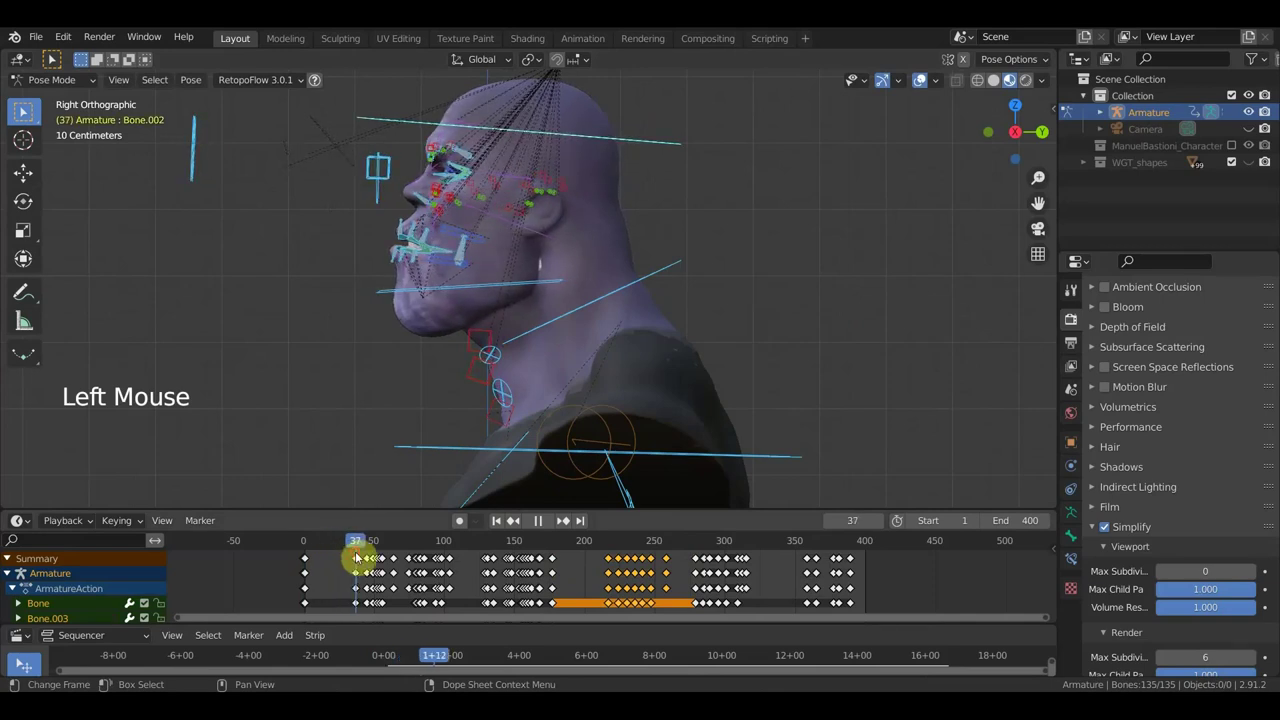
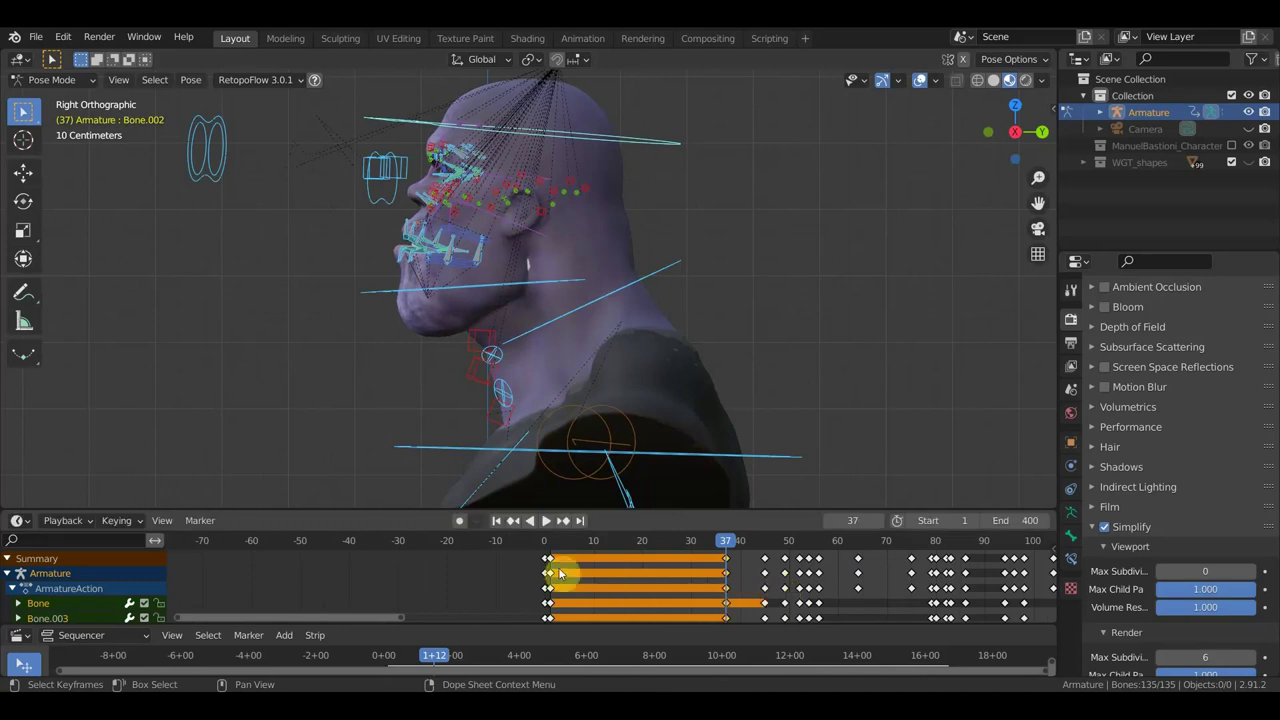
pyautogui.click(545, 565)
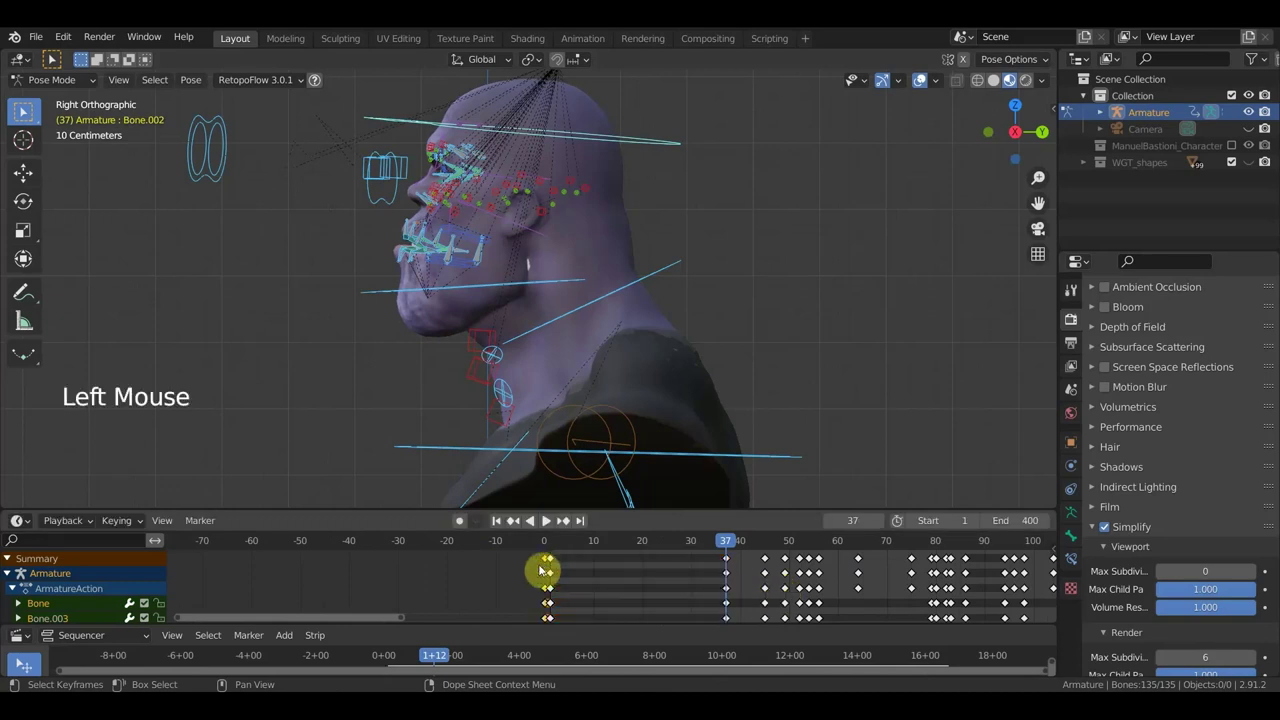
pyautogui.press('Delete')
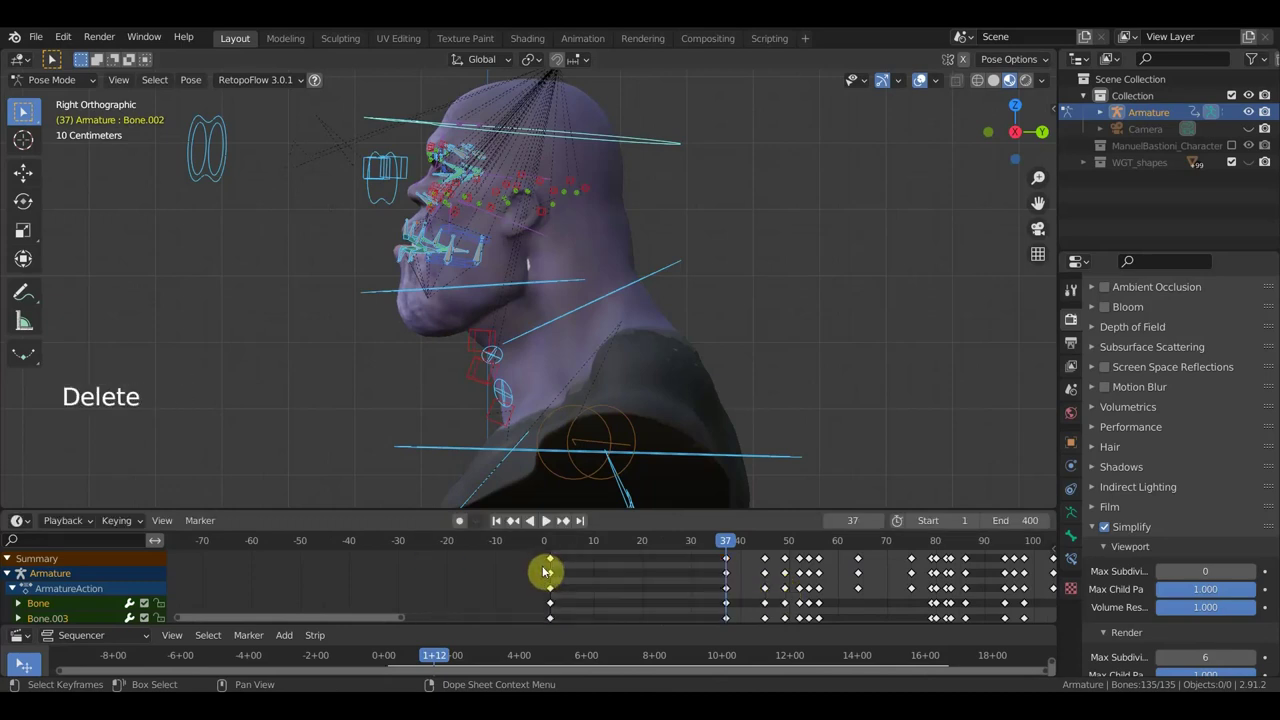
pyautogui.click(568, 544)
pyautogui.click(610, 548)
pyautogui.click(559, 550)
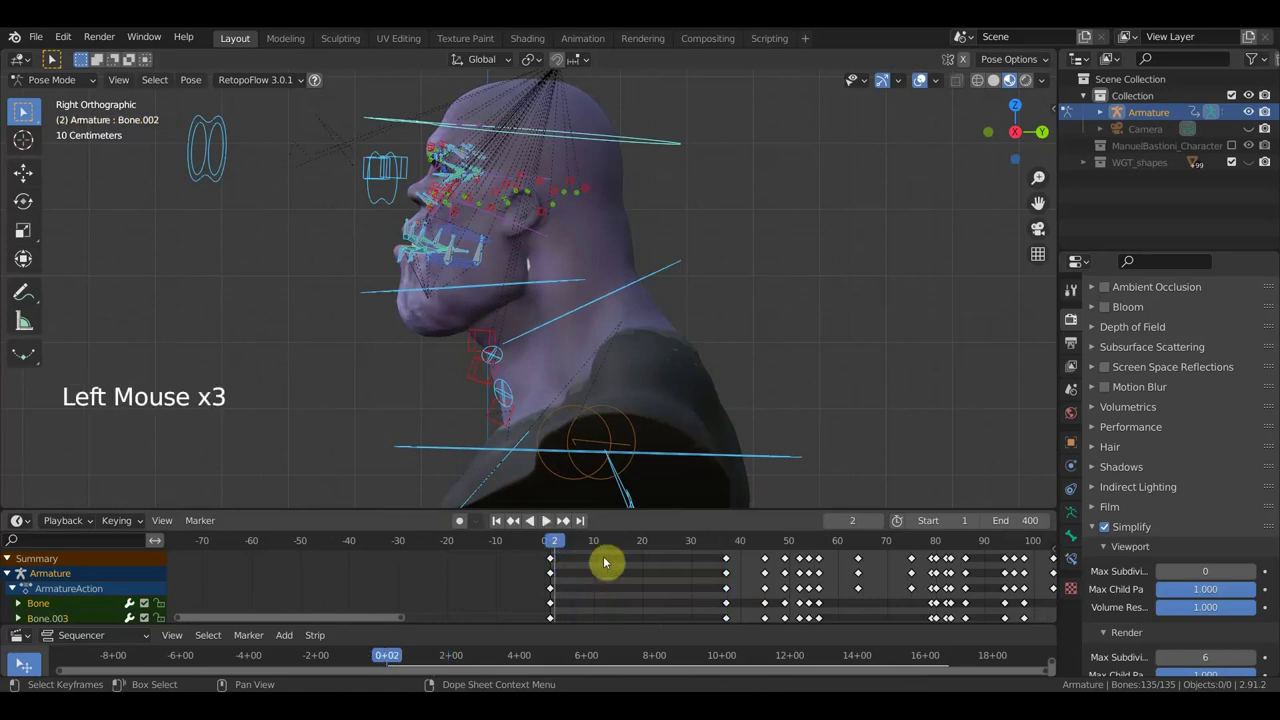
pyautogui.click(552, 550)
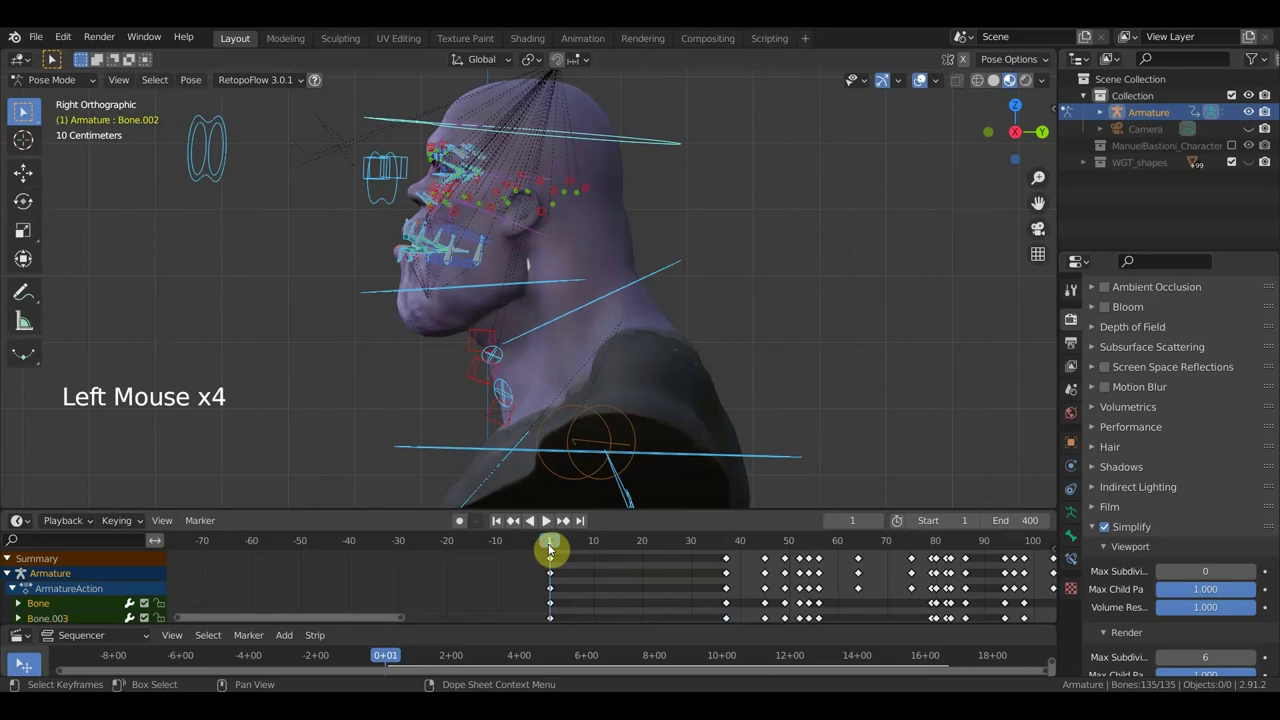
# - Hide the rig overlays in front view and scrub the bust to around frame 33
pyautogui.press('KP_1')
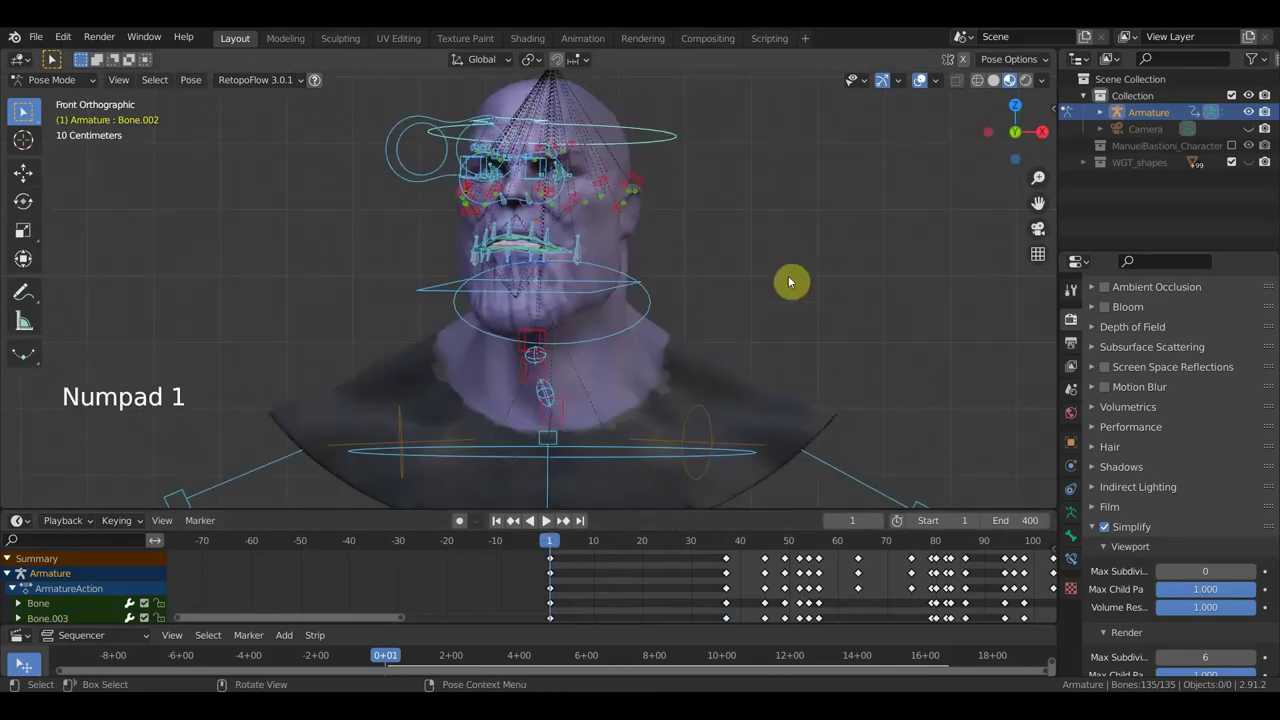
pyautogui.click(920, 85)
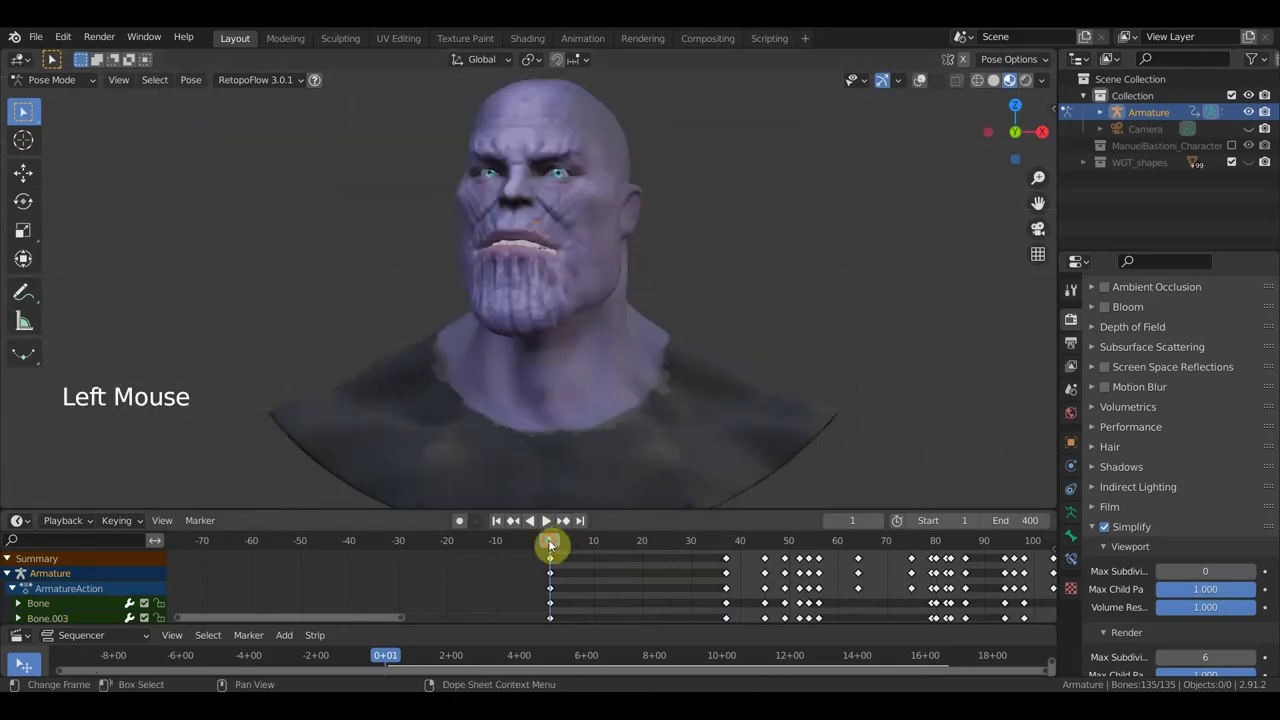
pyautogui.click(568, 551)
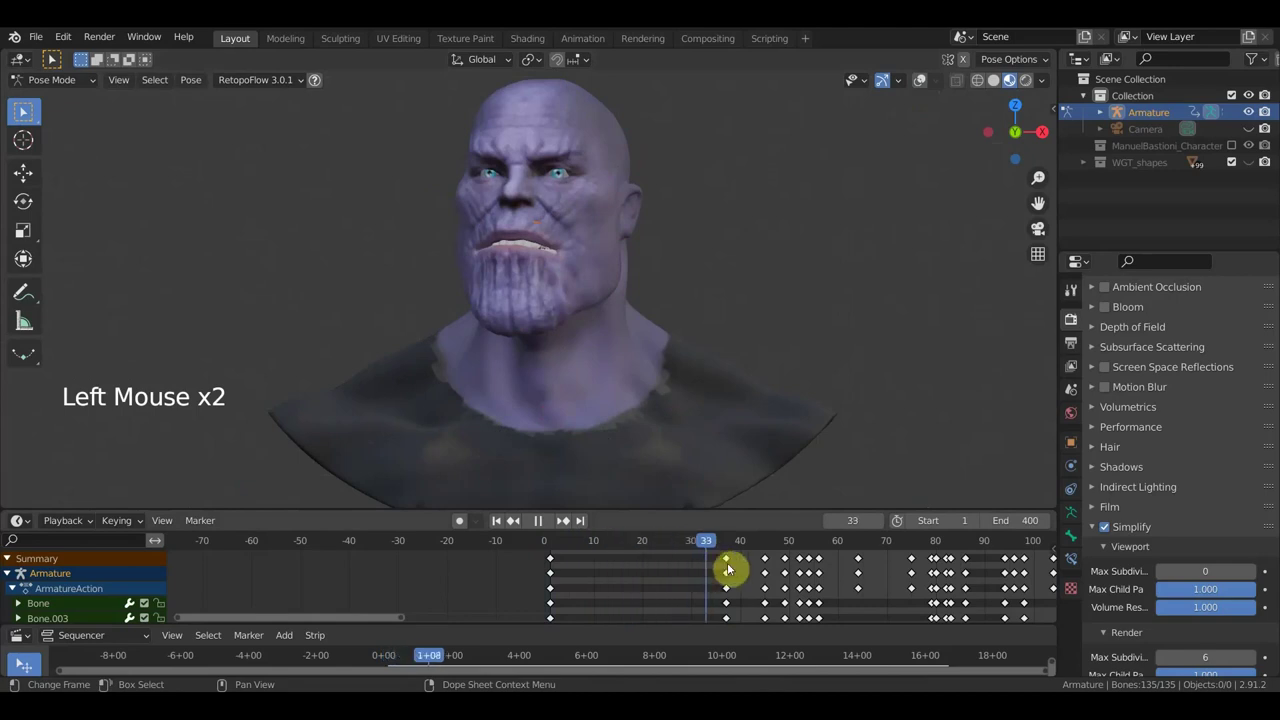
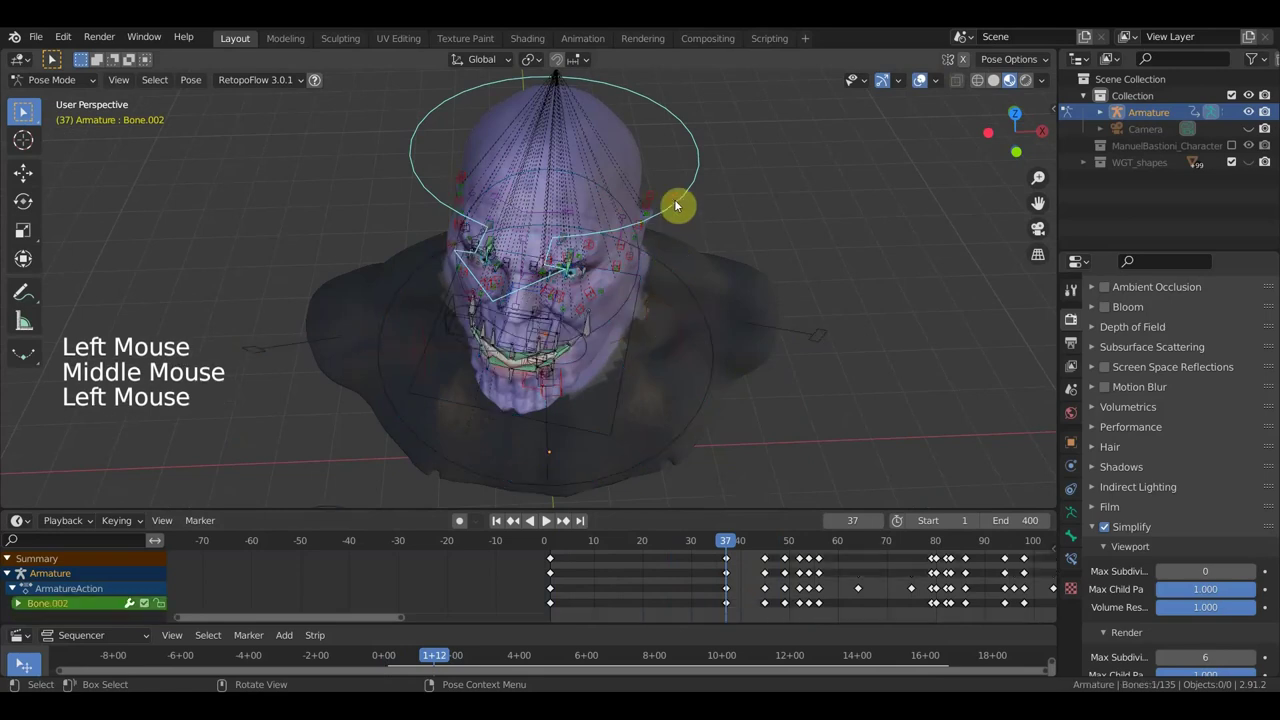
# - Rotate and move the neck bone into a new pose at frame 37 from top and side views
pyautogui.press('KP_7')
pyautogui.press('r')
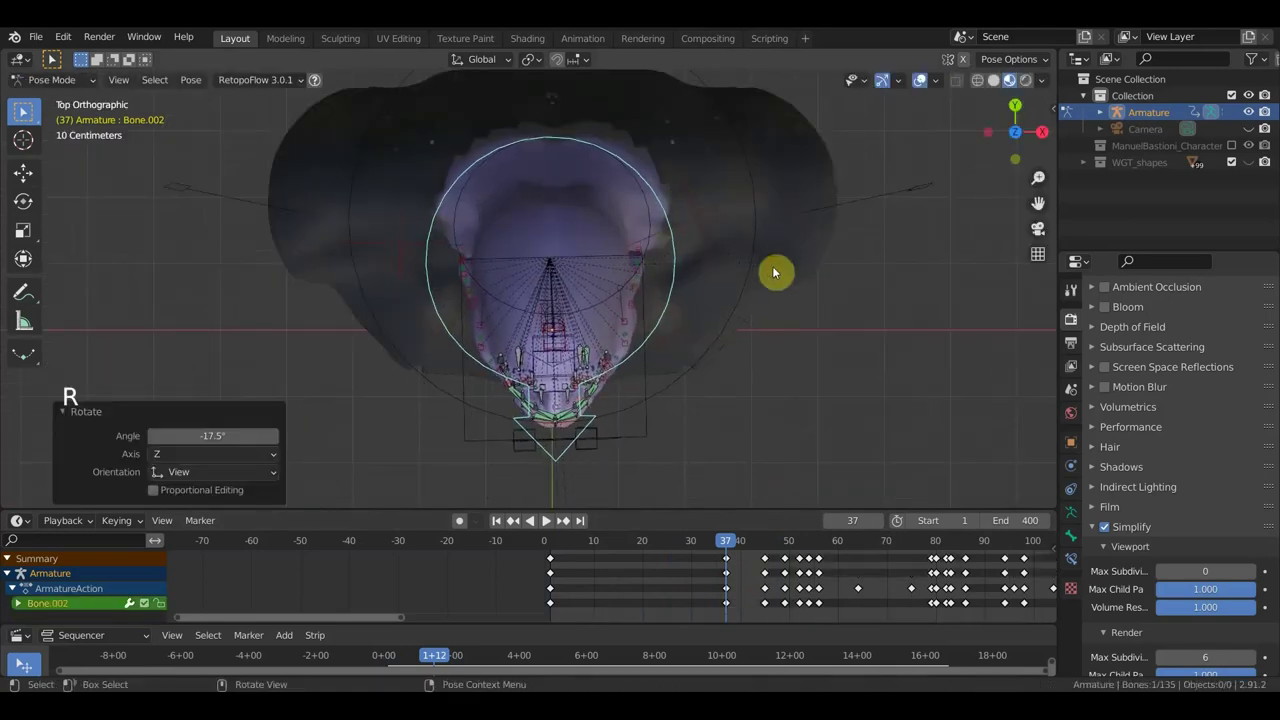
pyautogui.press('KP_3')
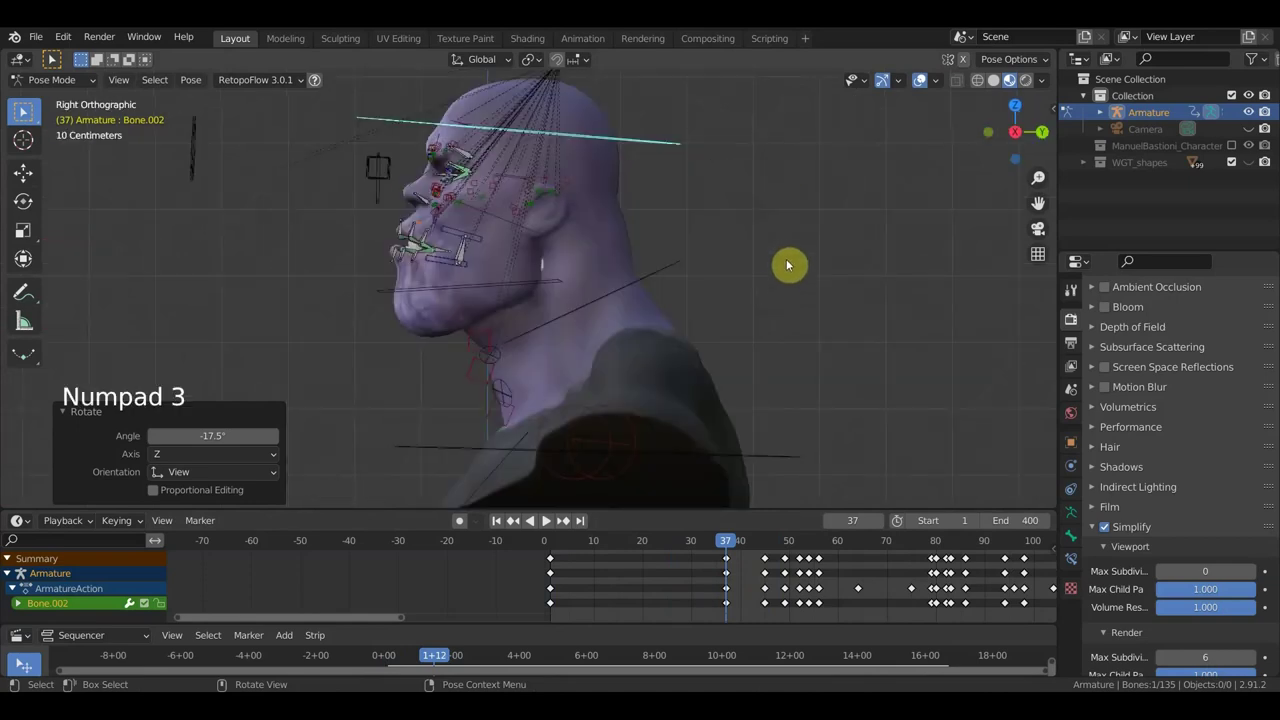
pyautogui.press('r')
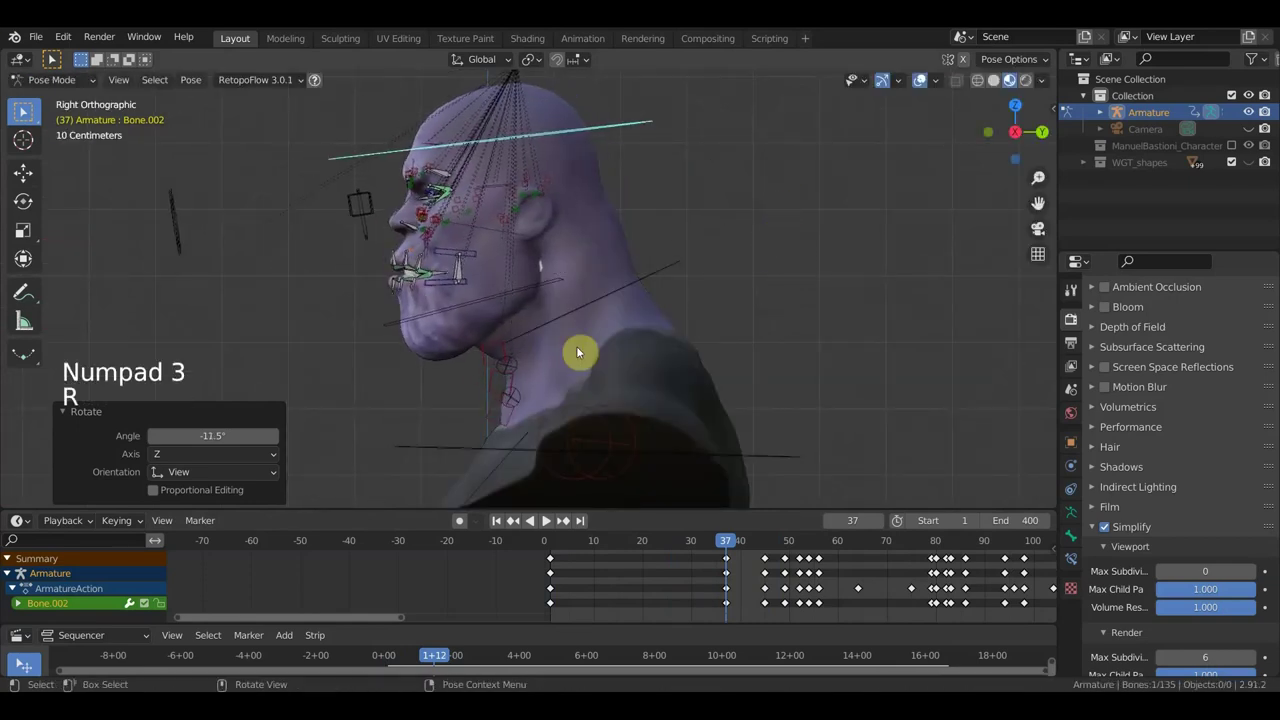
pyautogui.click(512, 374)
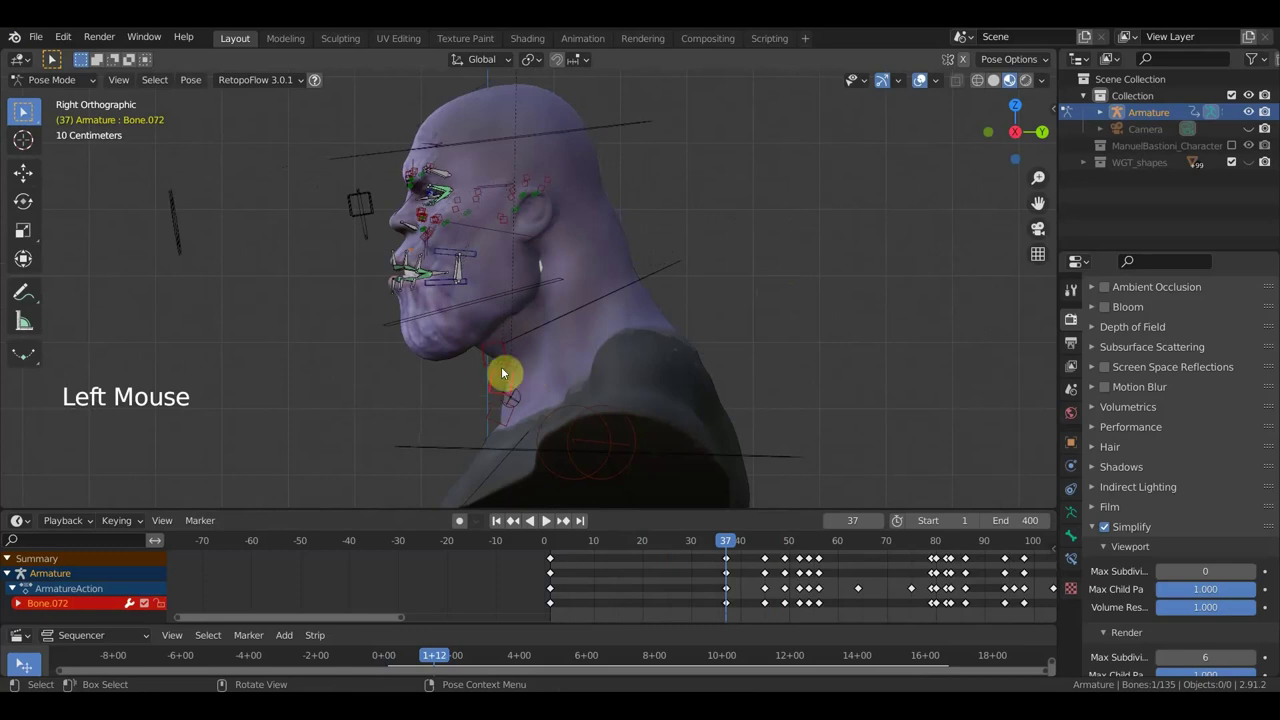
pyautogui.press('g')
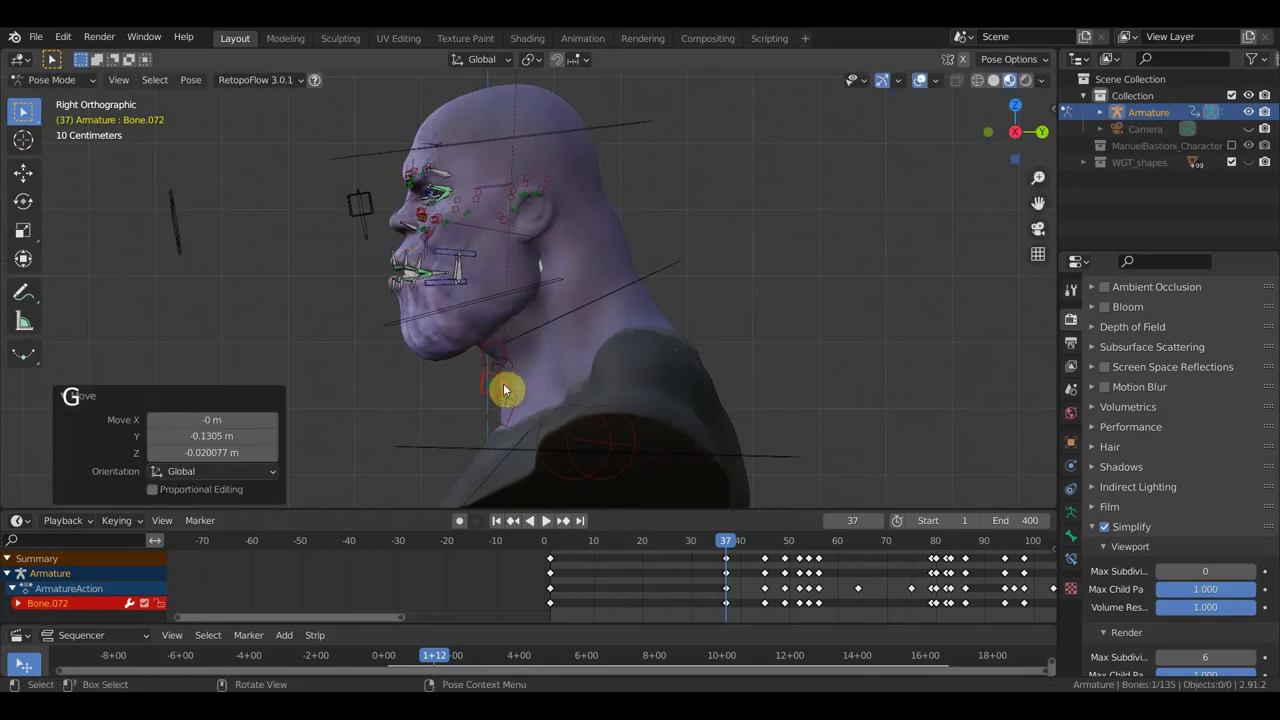
# - Select all bones and keyframe the frame-37 pose
pyautogui.press('a')
pyautogui.press('i')
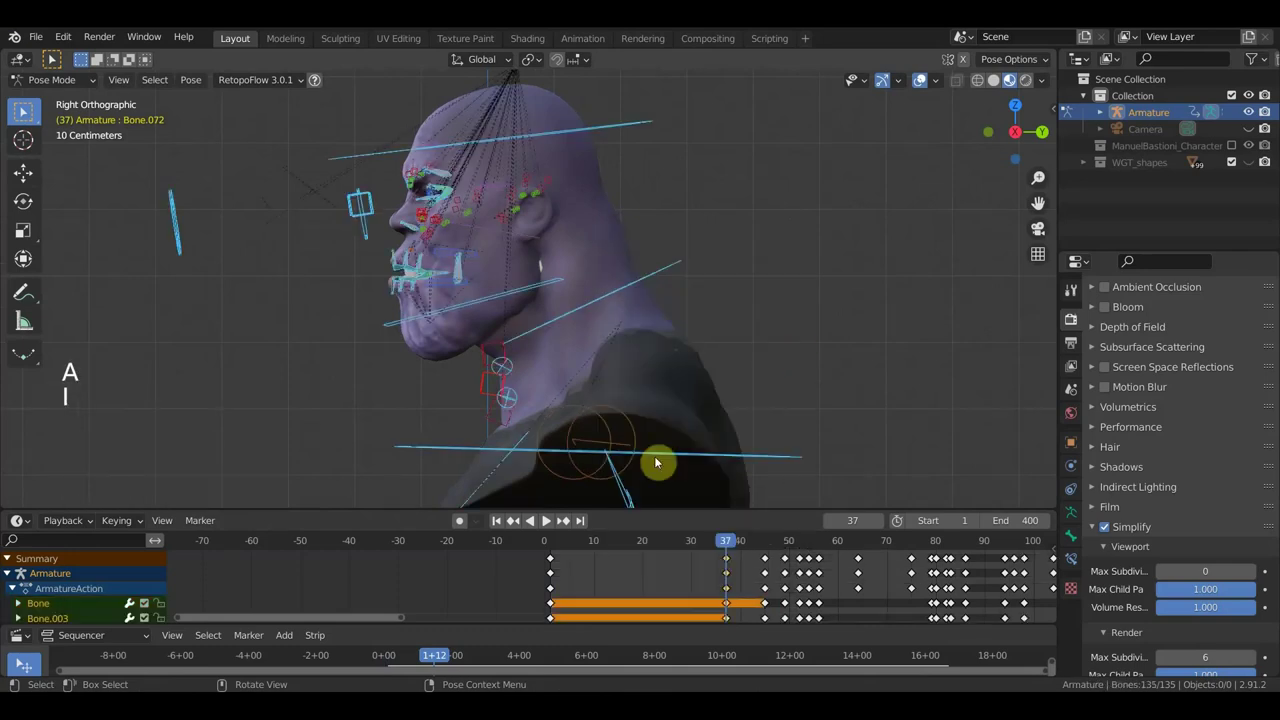
# - Duplicate the neck bones' start keyframes to hold through frame 37, then go to frame 18
pyautogui.click(728, 548)
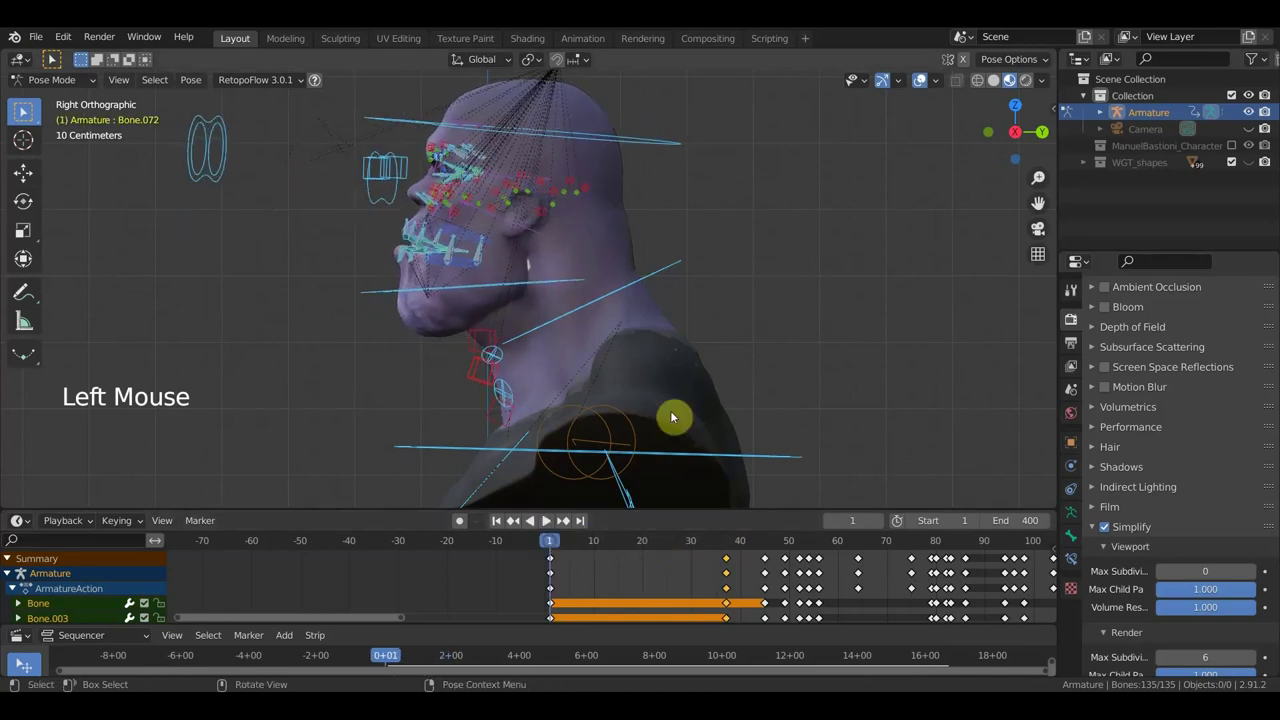
pyautogui.press('KP_1')
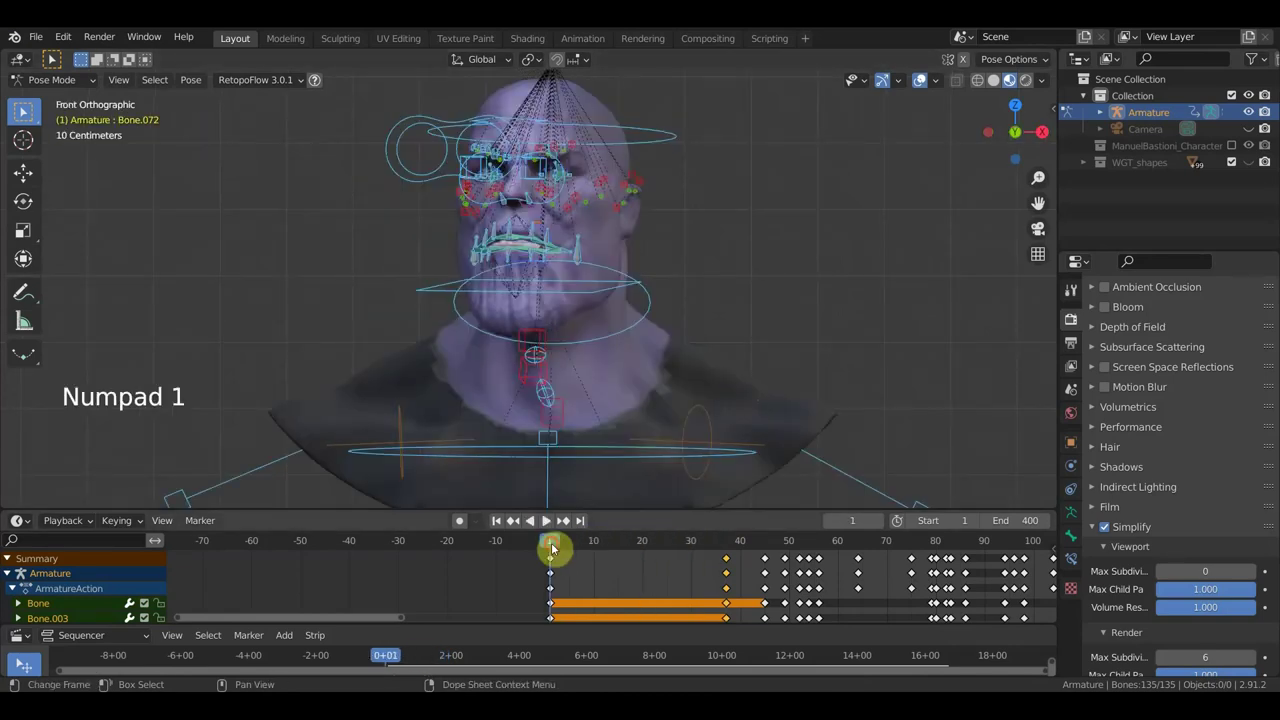
pyautogui.click(574, 546)
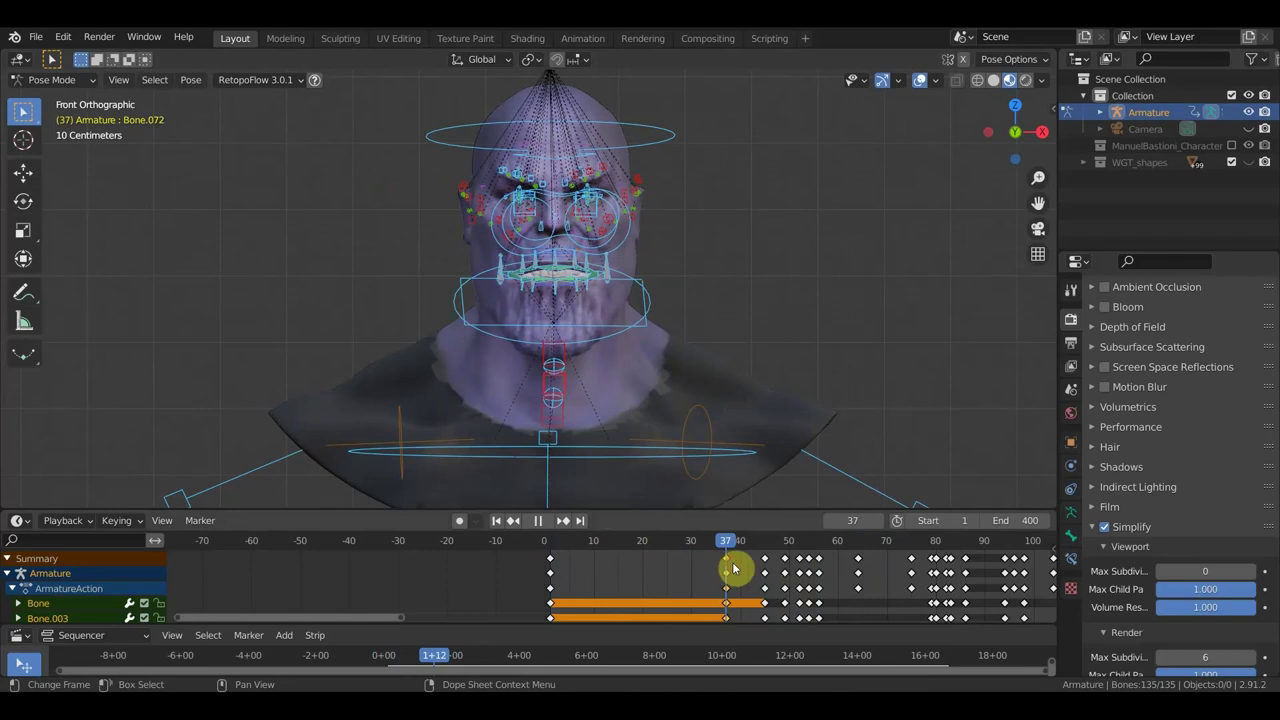
pyautogui.click(731, 563)
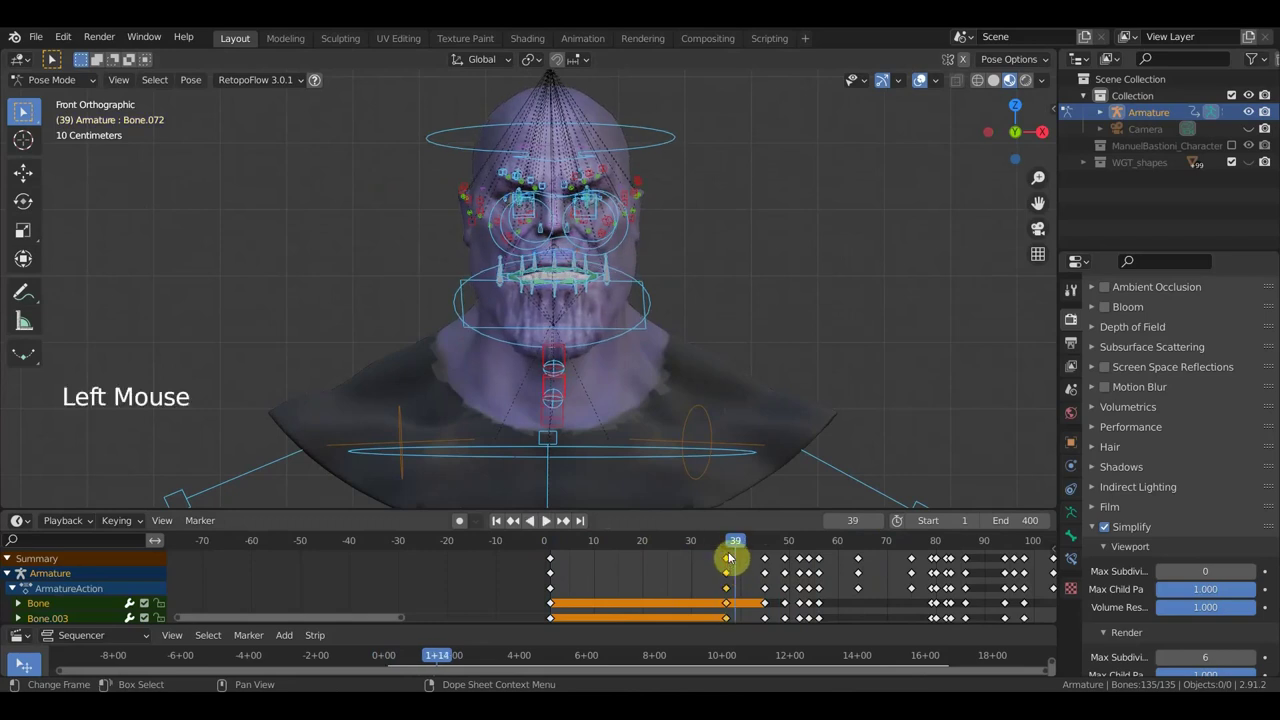
pyautogui.click(730, 552)
pyautogui.press('shift+d')
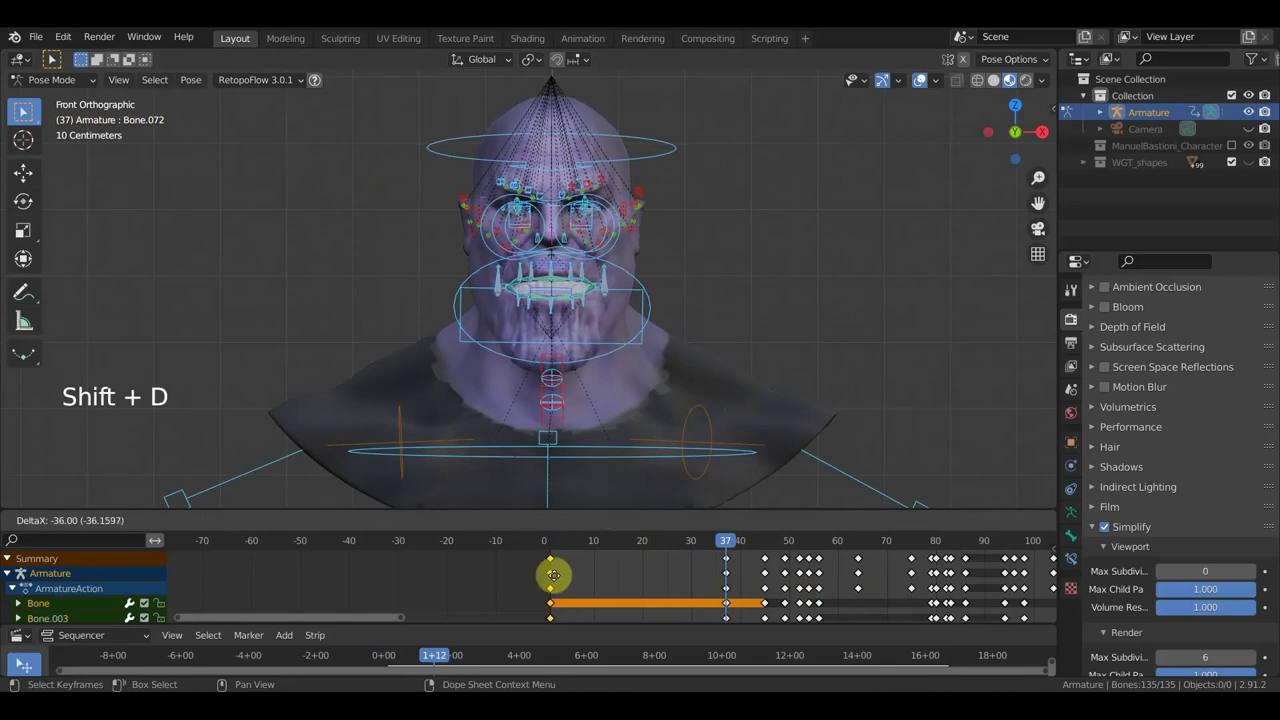
pyautogui.click(659, 552)
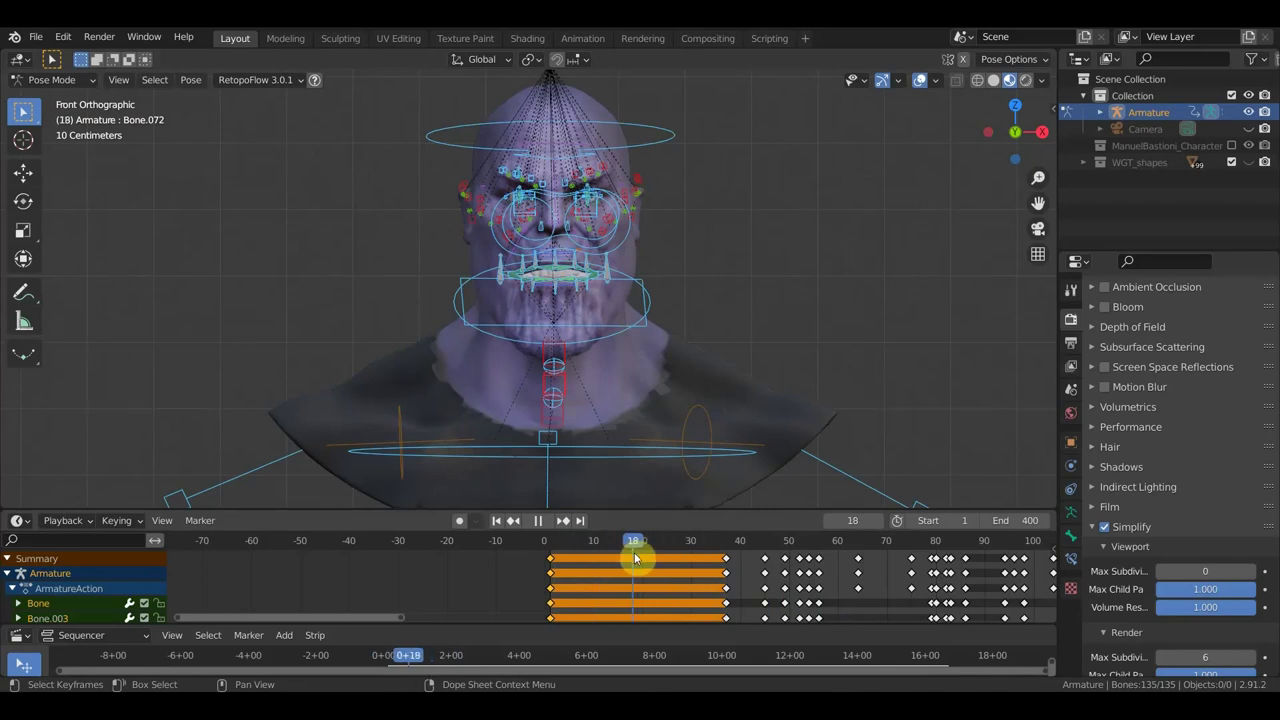
# - Rotate the Bone.001 and Bone.002 neck bones into an in-between pose at frame 18
pyautogui.middleClick(629, 432)
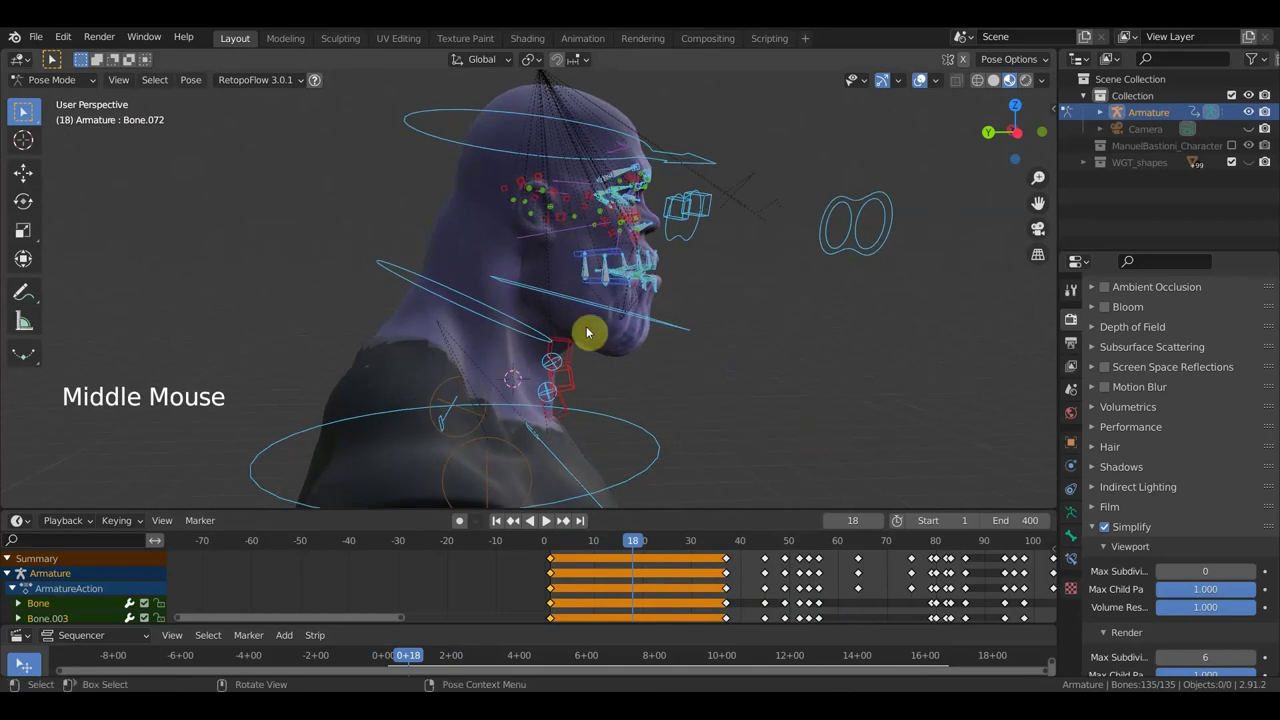
pyautogui.click(503, 329)
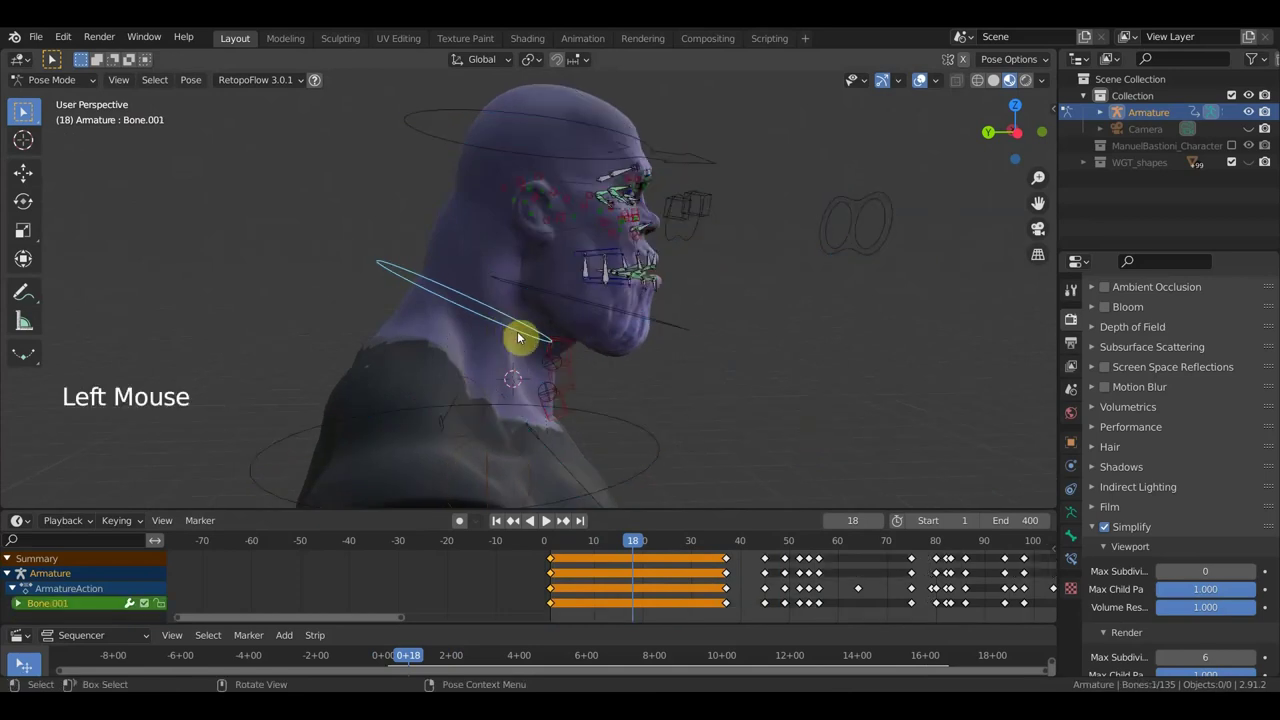
pyautogui.press('r')
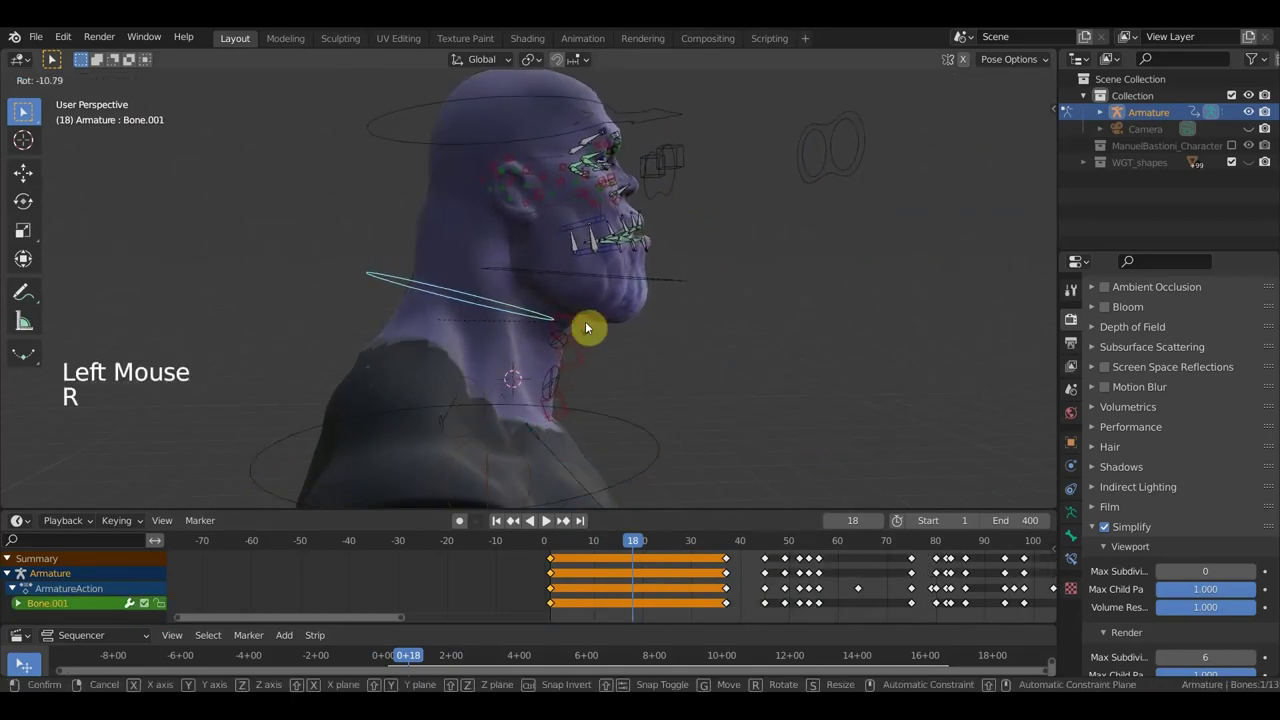
pyautogui.scroll(-3)
pyautogui.middleClick(603, 354)
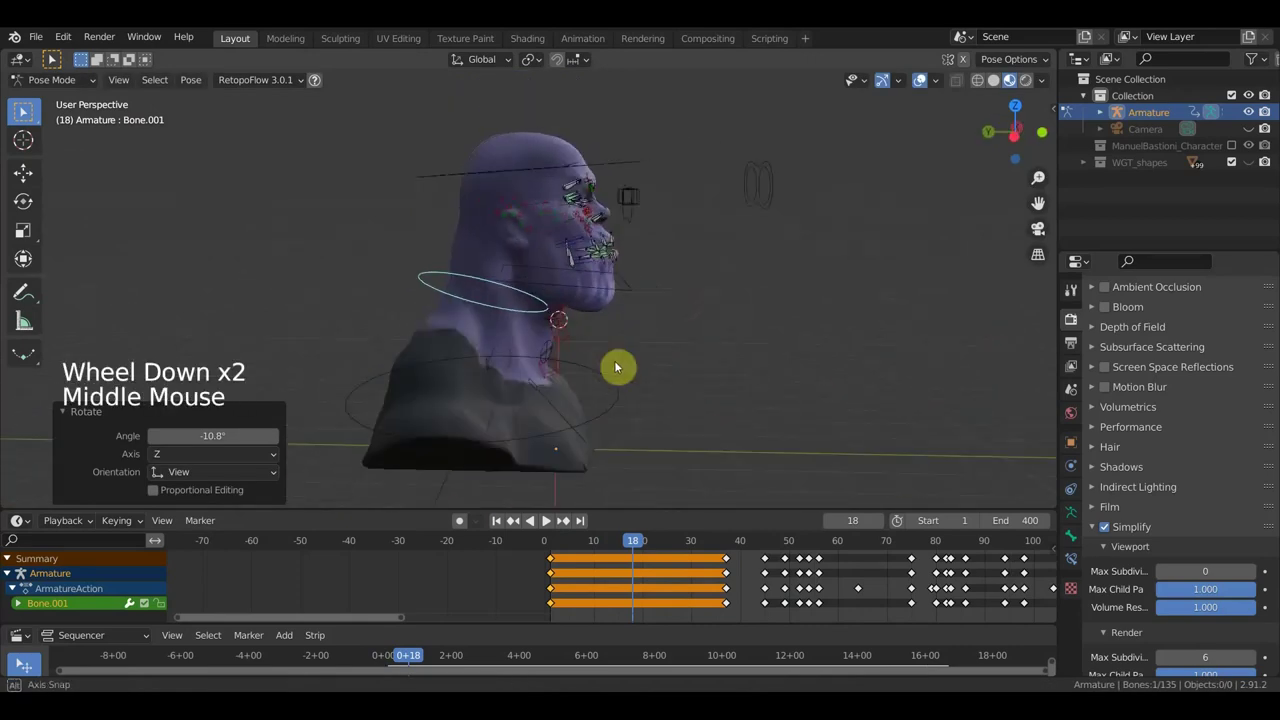
pyautogui.press('KP_3')
pyautogui.click(578, 177)
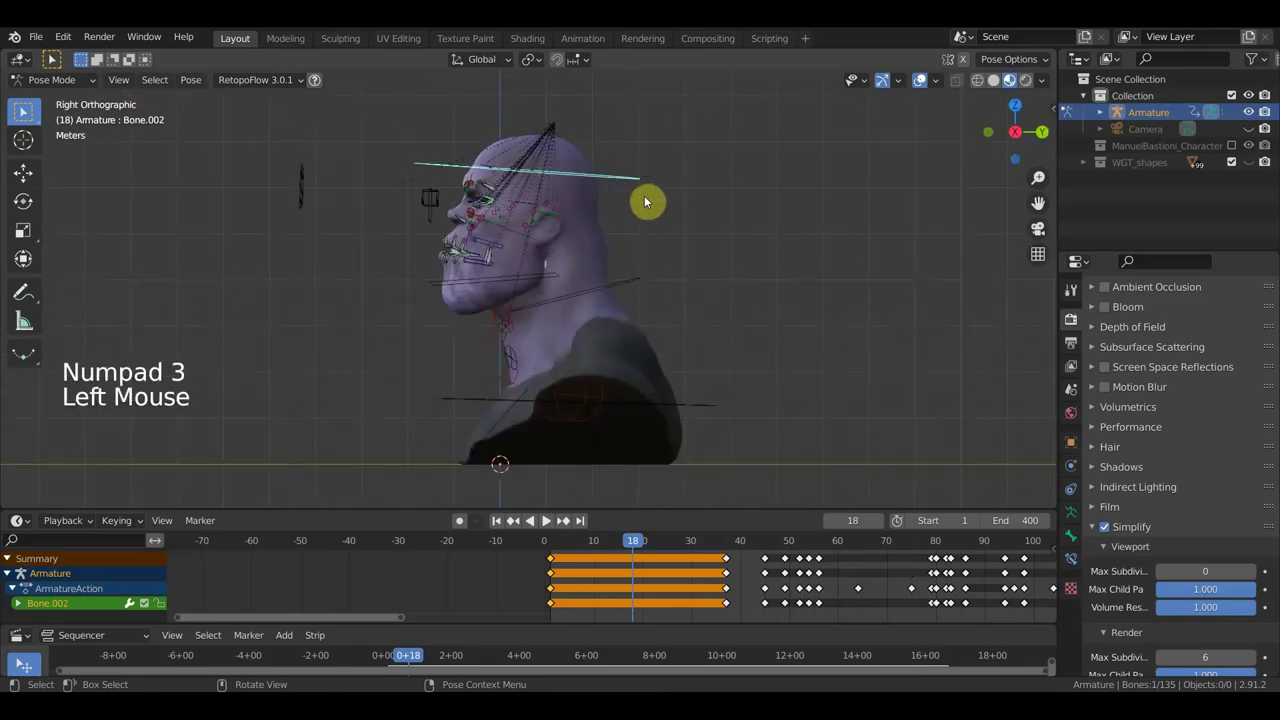
pyautogui.press('r')
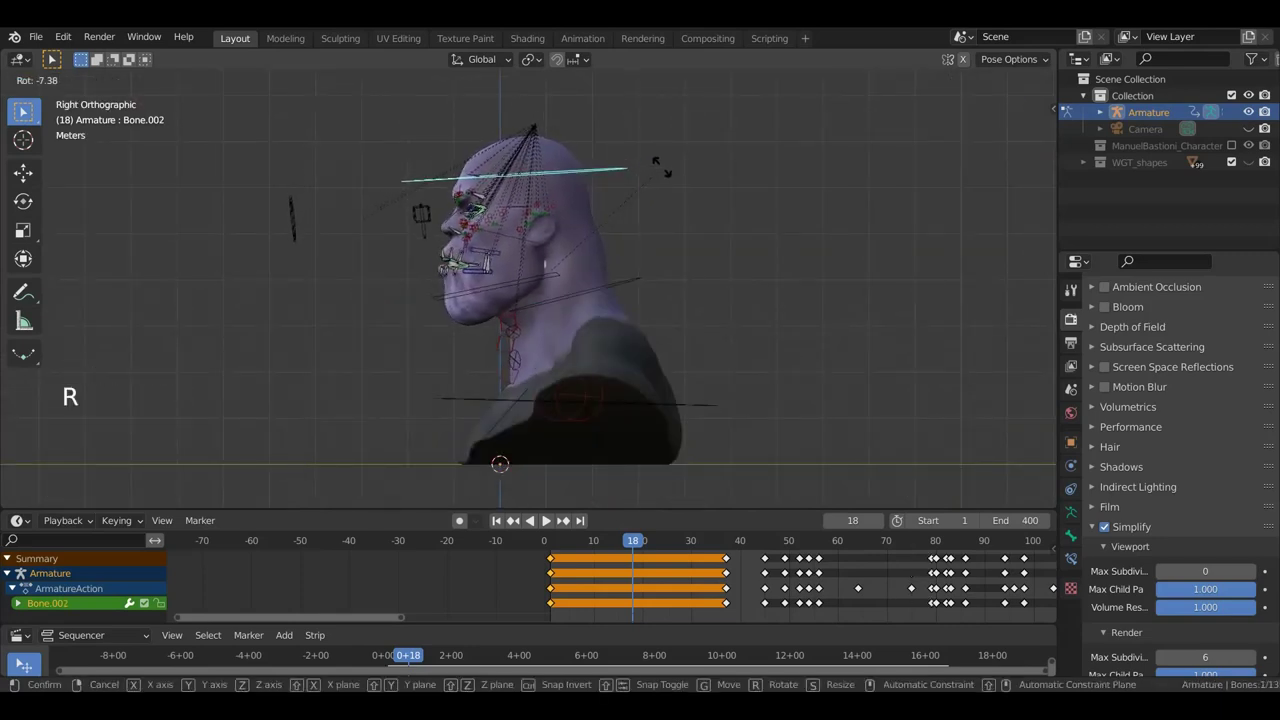
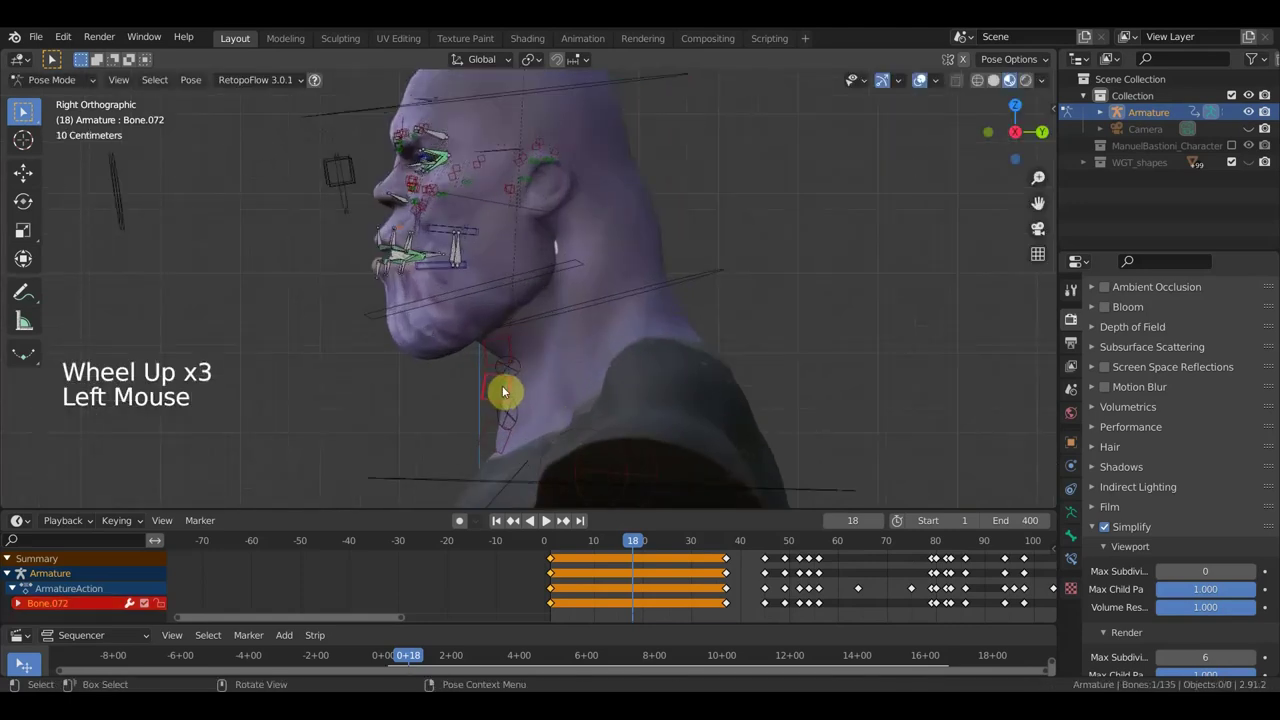
# - Move the Bone.072 and Bone.073 shoulder bones to match the frame-18 pose
pyautogui.press('g')
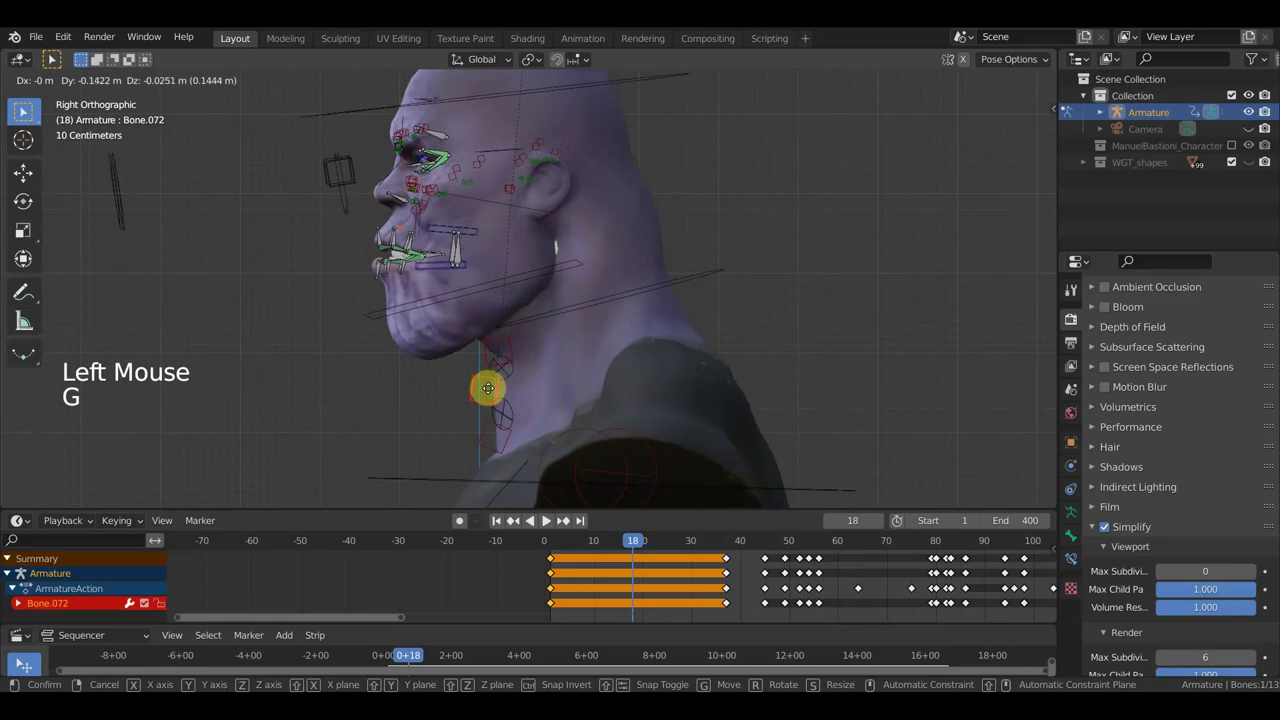
pyautogui.click(509, 348)
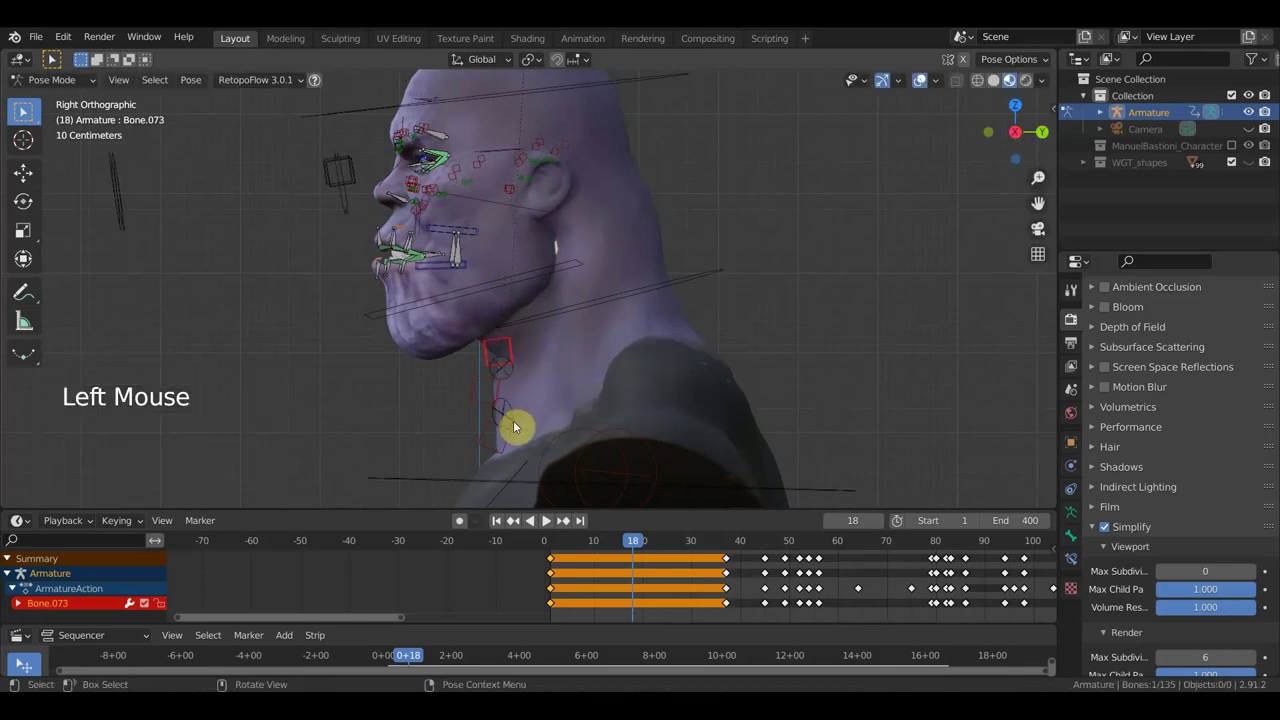
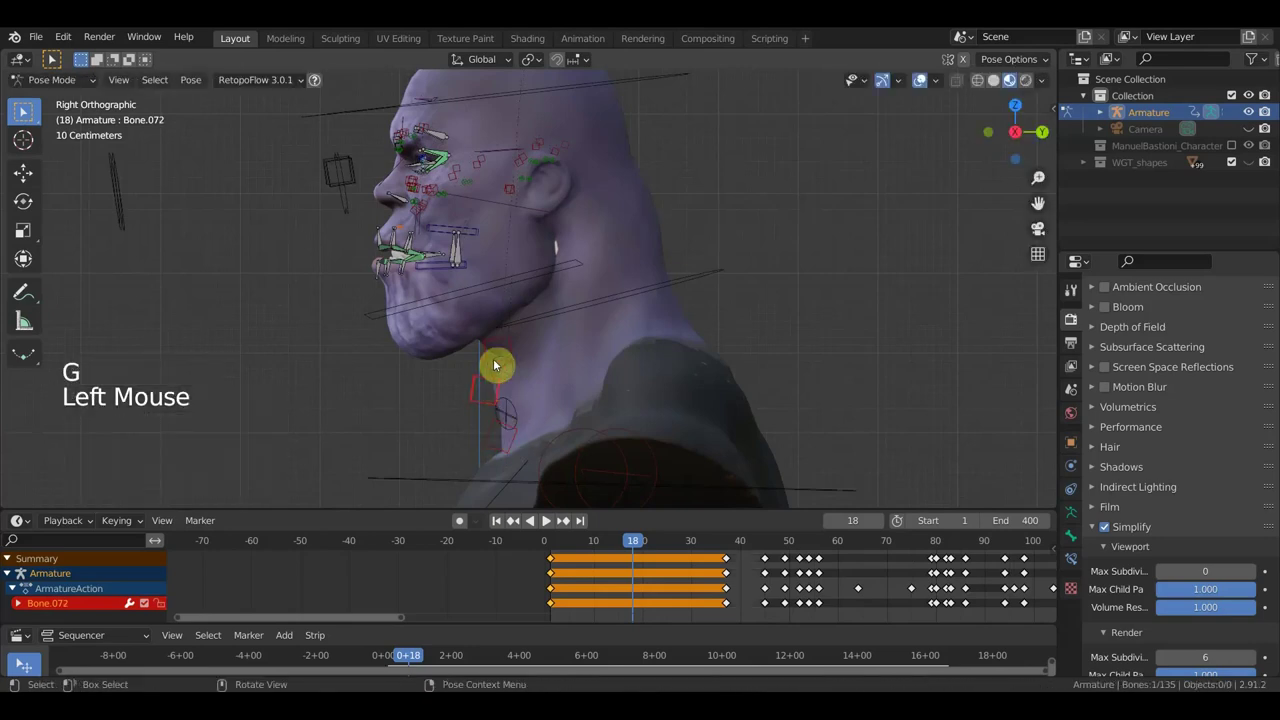
pyautogui.click(508, 341)
pyautogui.press('g')
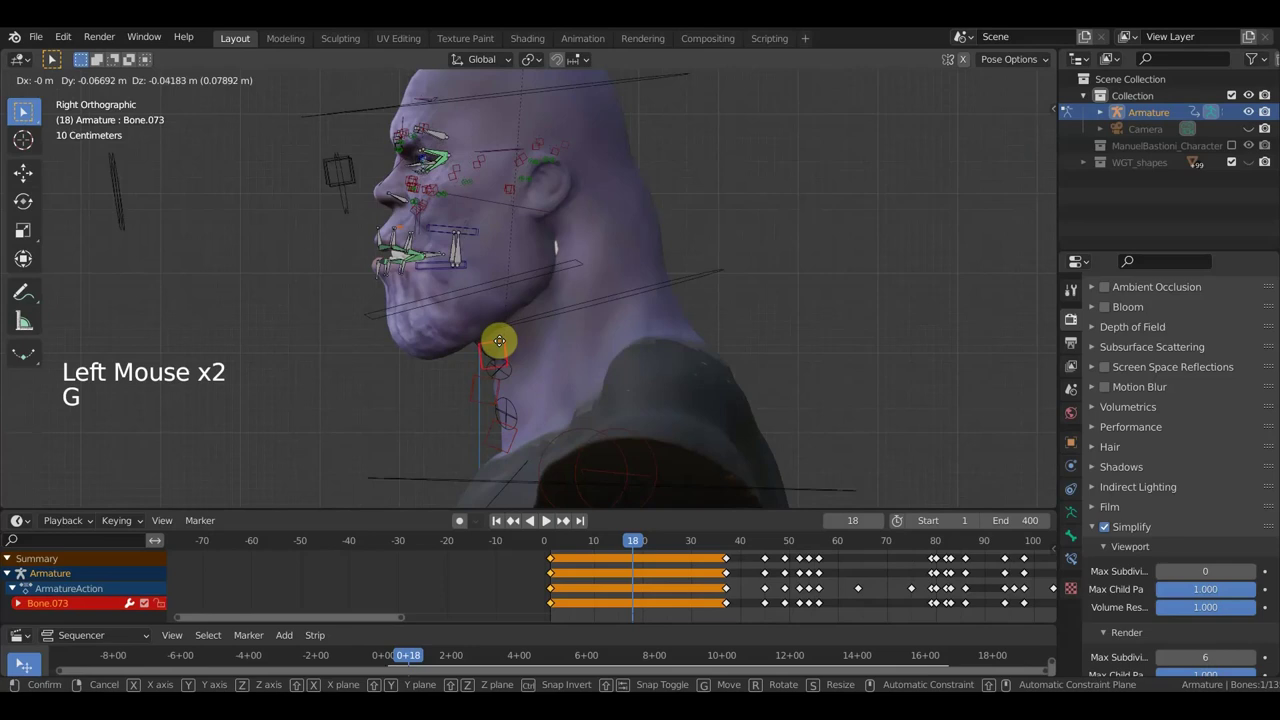
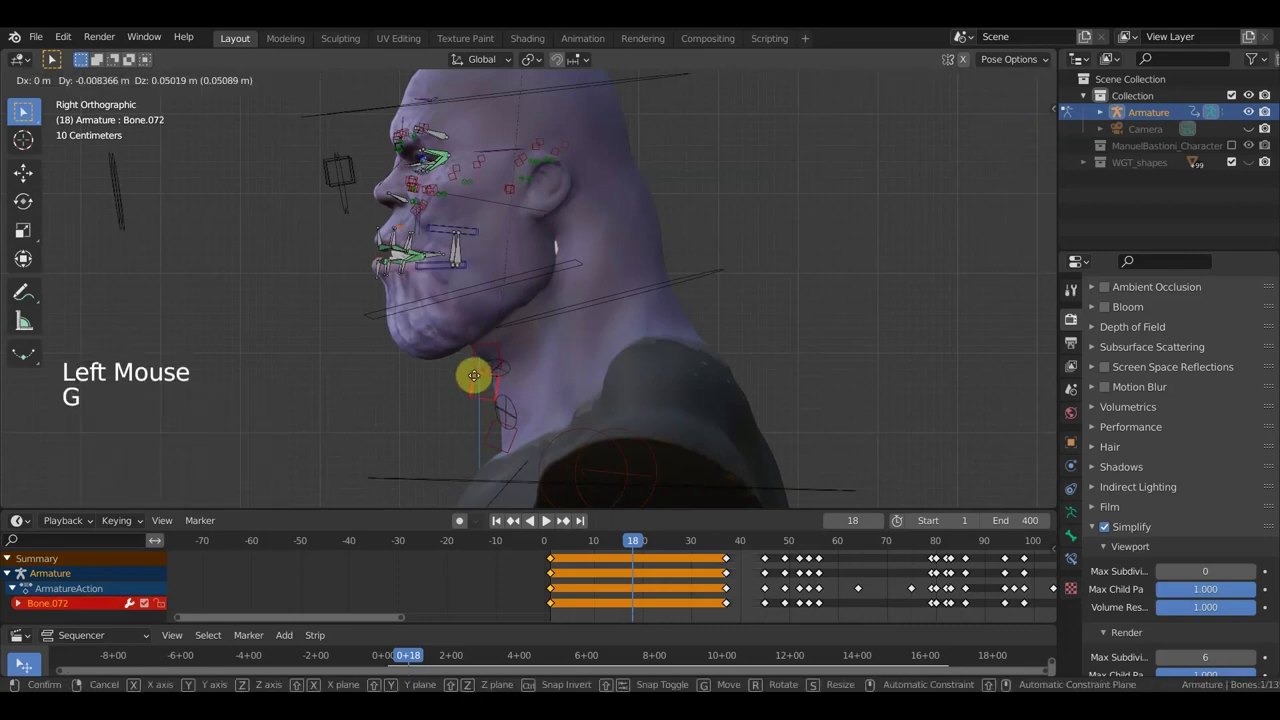
# - Keyframe all bones at frame 18, then re-rotate a neck bone and key all bones again
pyautogui.press('a')
pyautogui.press('i')
pyautogui.click(612, 547)
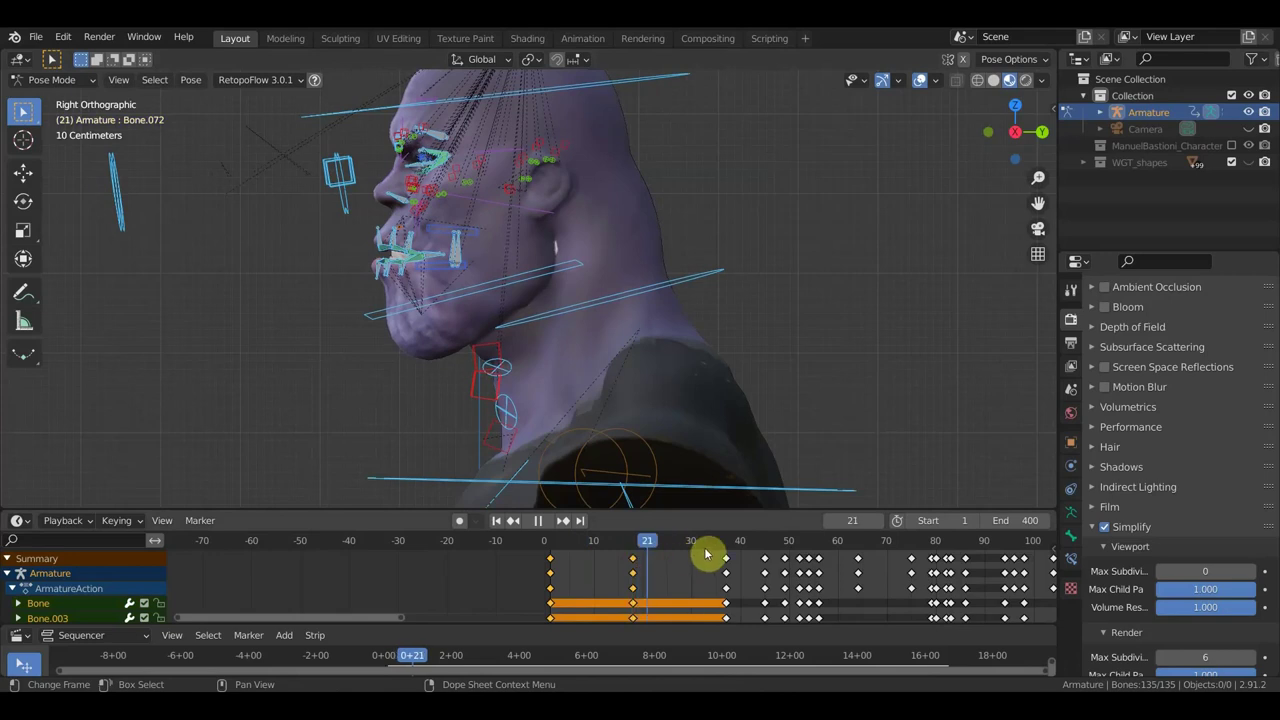
pyautogui.click(671, 270)
pyautogui.press('r')
pyautogui.press('a')
pyautogui.press('i')
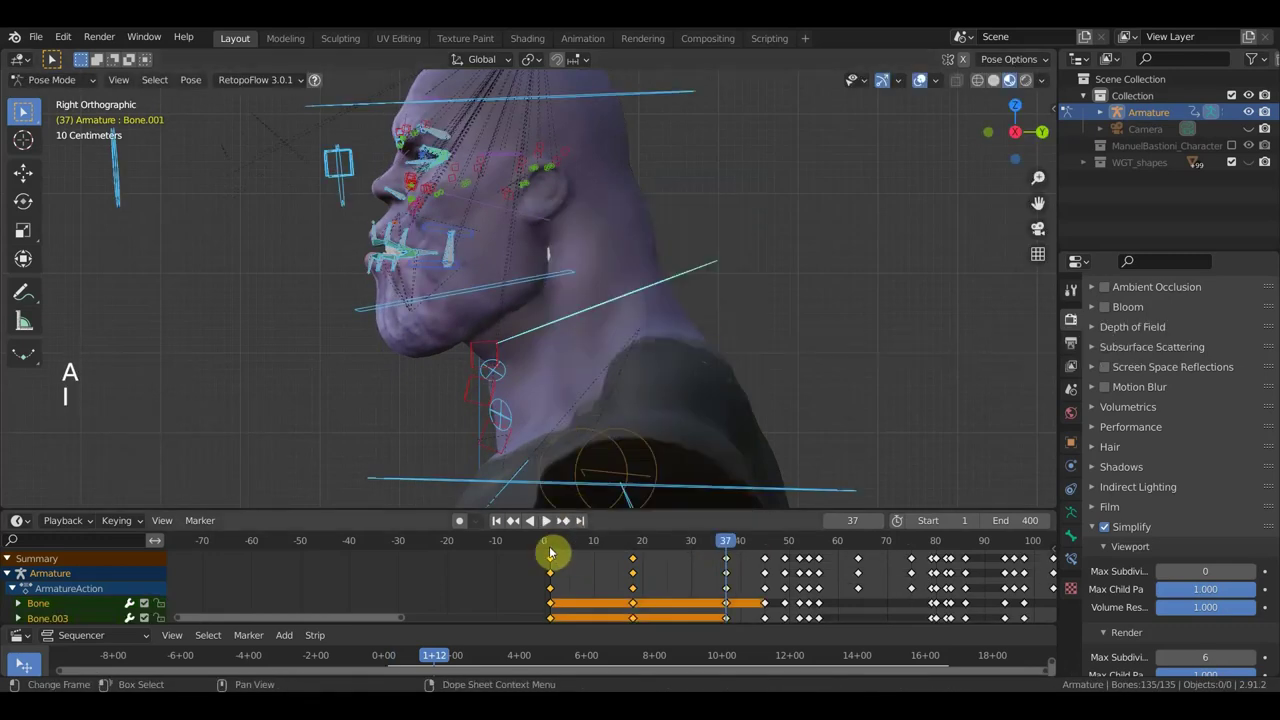
# - Scrub to frame 36, hide the rig overlays and orbit to view the textured face from the front
pyautogui.click(550, 550)
pyautogui.click(570, 544)
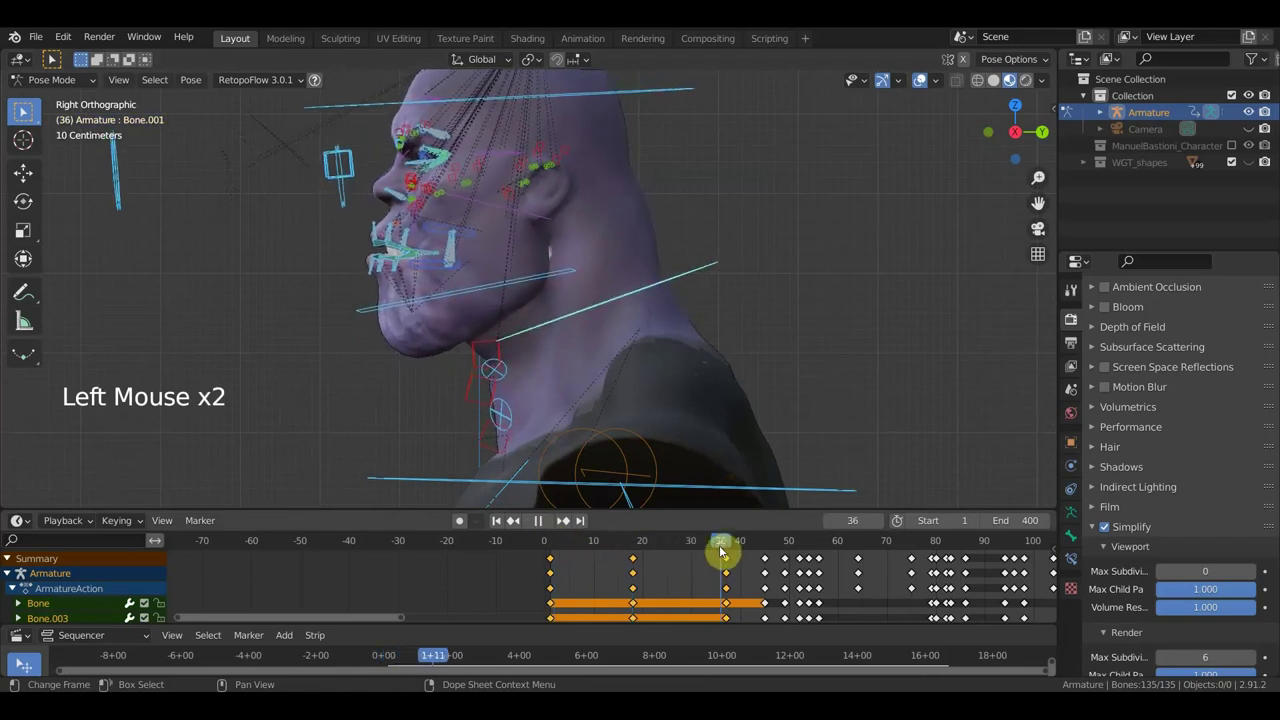
pyautogui.press('KP_1')
pyautogui.click(917, 88)
pyautogui.scroll(-3)
pyautogui.middleClick(734, 306)
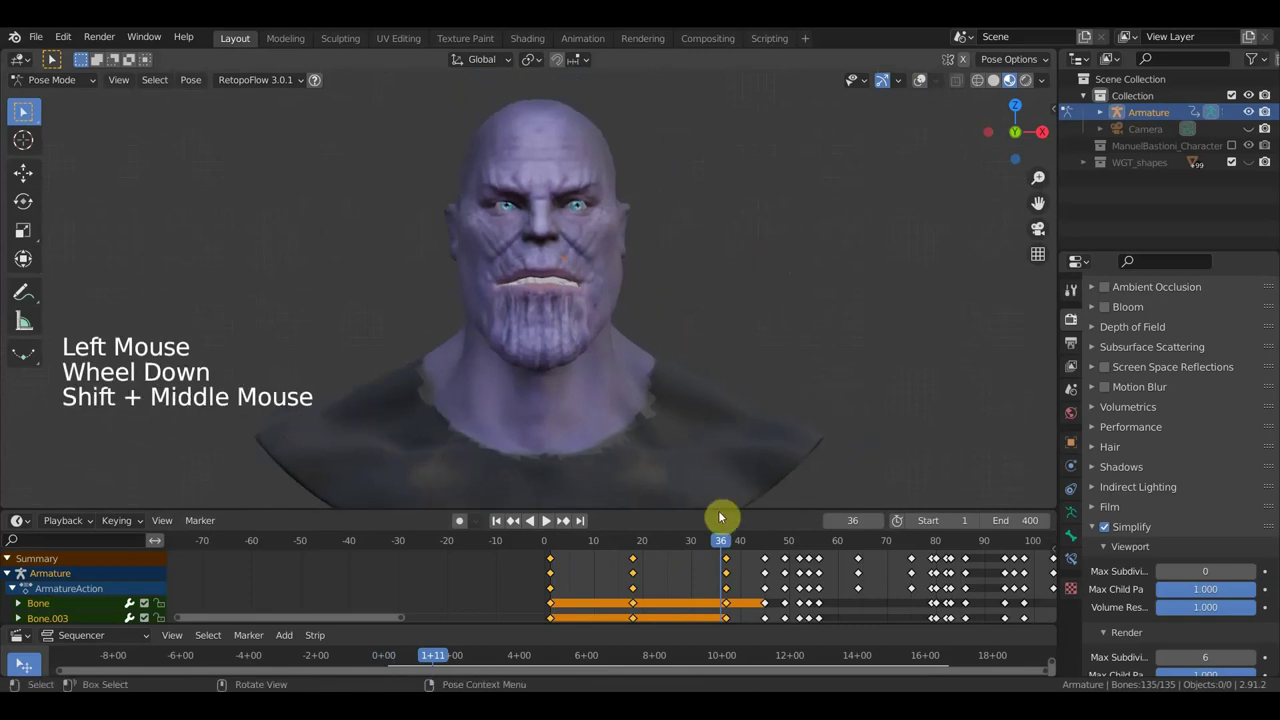
# - Scrub around frames 15-38, adjusting start keyframes and checking the neck from below and the side
pyautogui.click(709, 541)
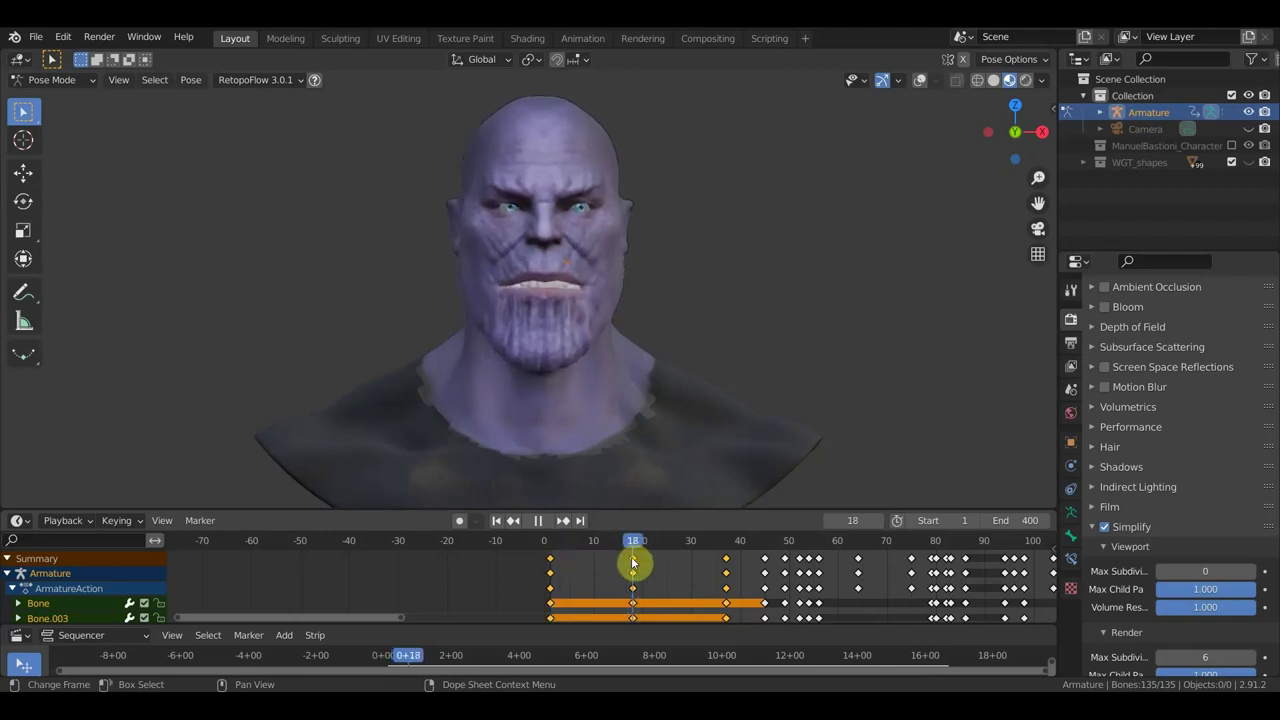
pyautogui.click(634, 560)
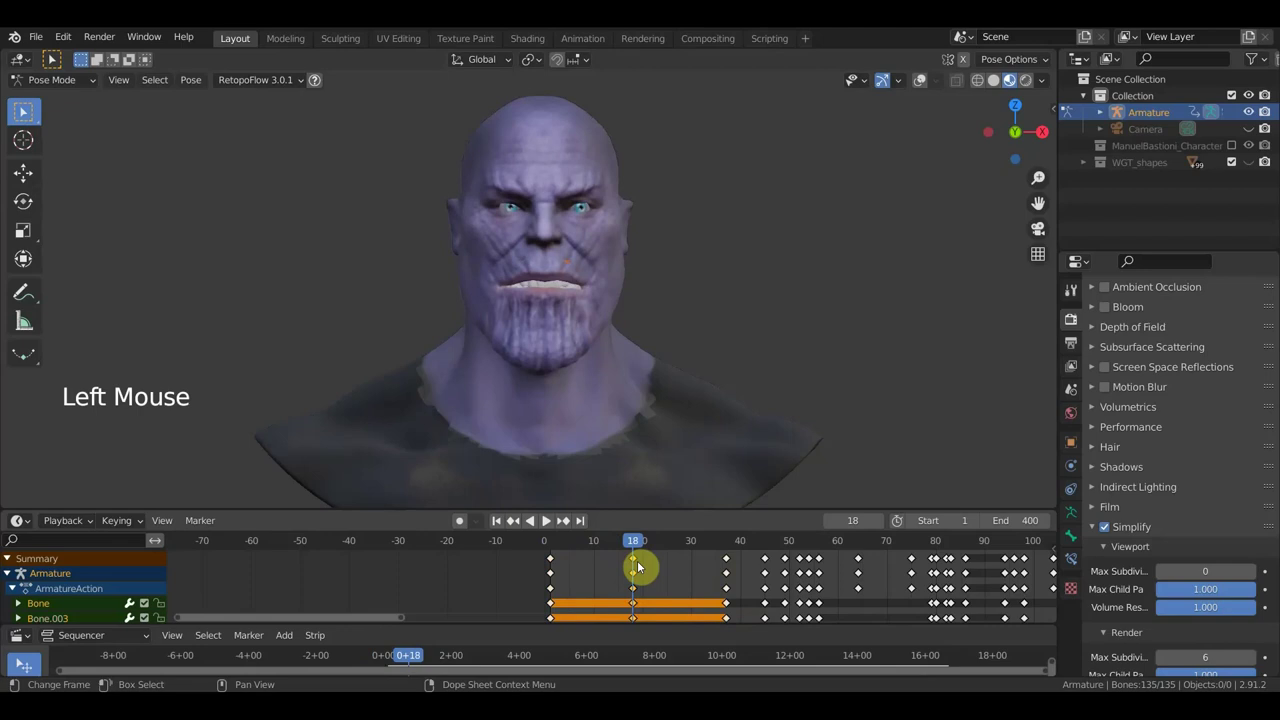
pyautogui.press('shift+d')
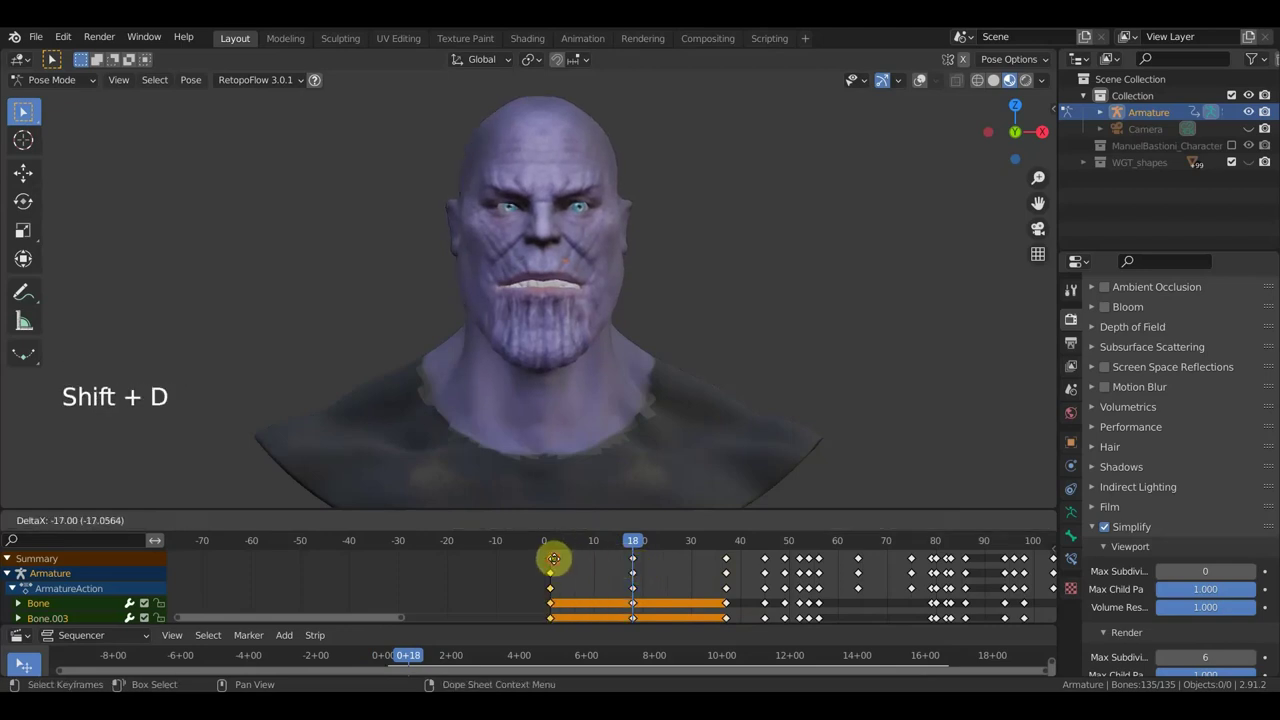
pyautogui.click(551, 551)
pyautogui.click(586, 552)
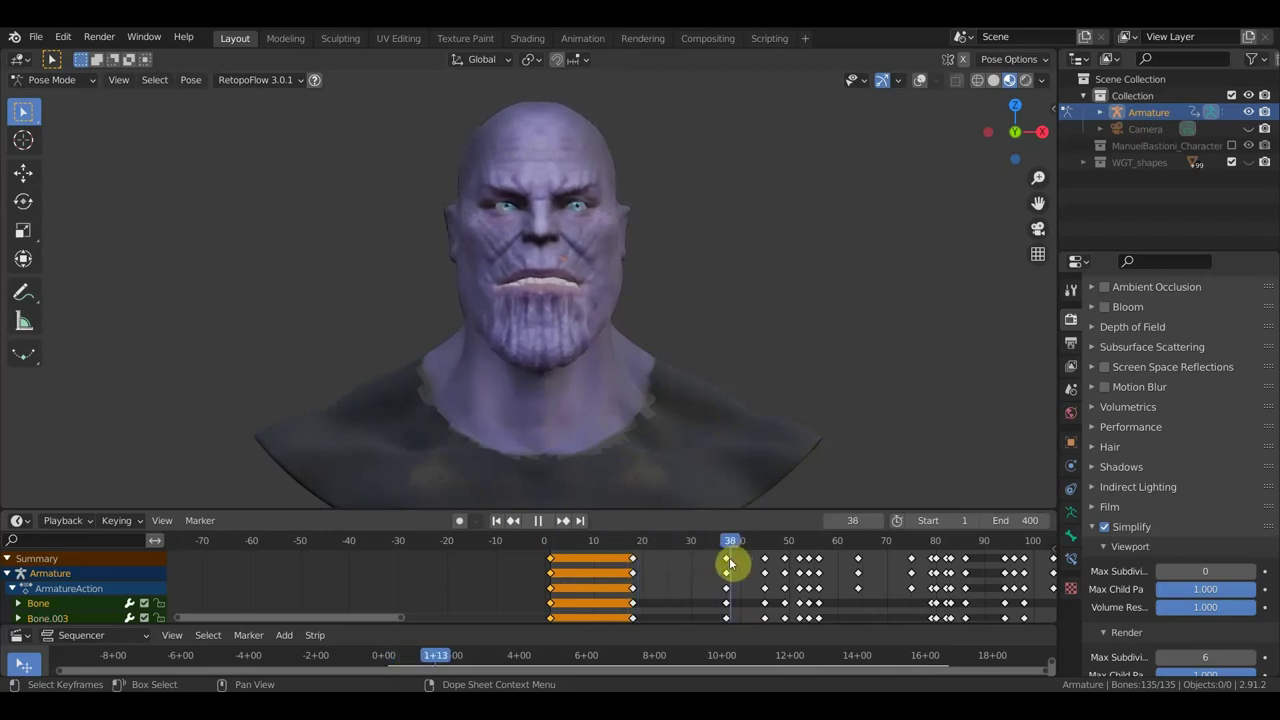
pyautogui.middleClick(753, 426)
pyautogui.press('KP_3')
pyautogui.click(706, 548)
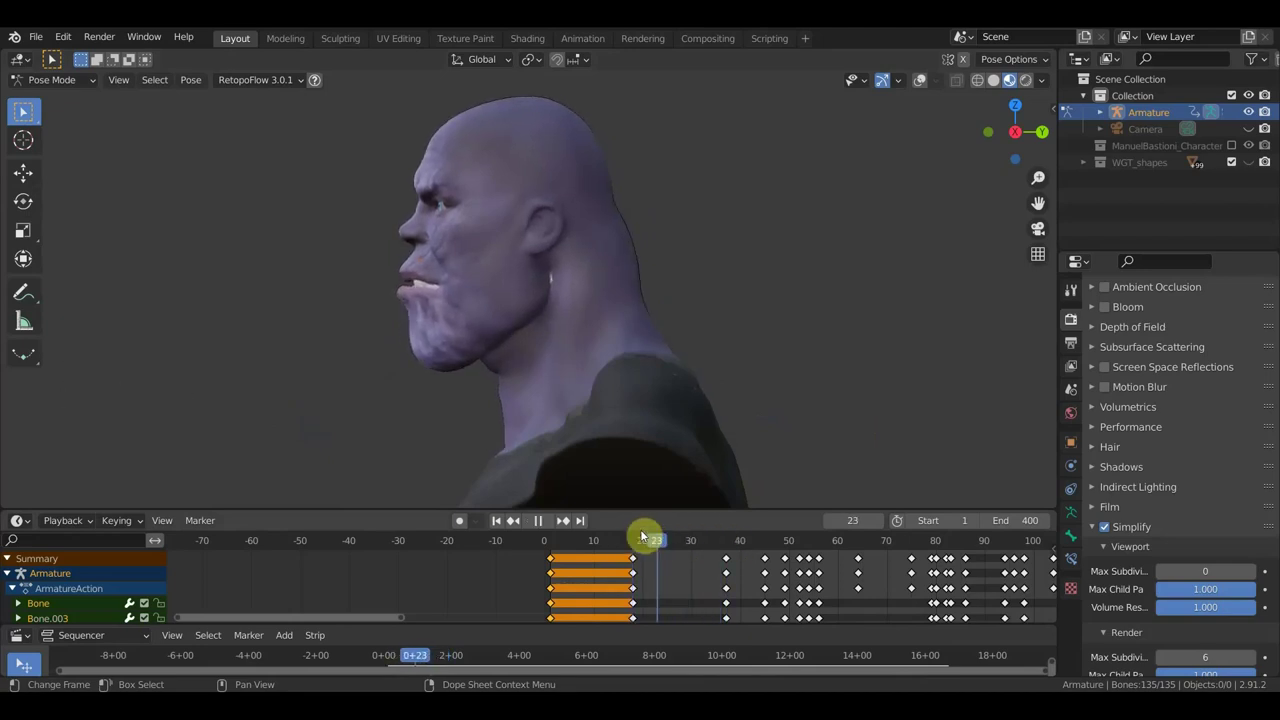
# - Delete the frame 18 keyframes, leaving keys at 0 and 37, and scrub to frame 26
pyautogui.click(631, 560)
pyautogui.press('Delete')
pyautogui.click(549, 549)
pyautogui.click(566, 544)
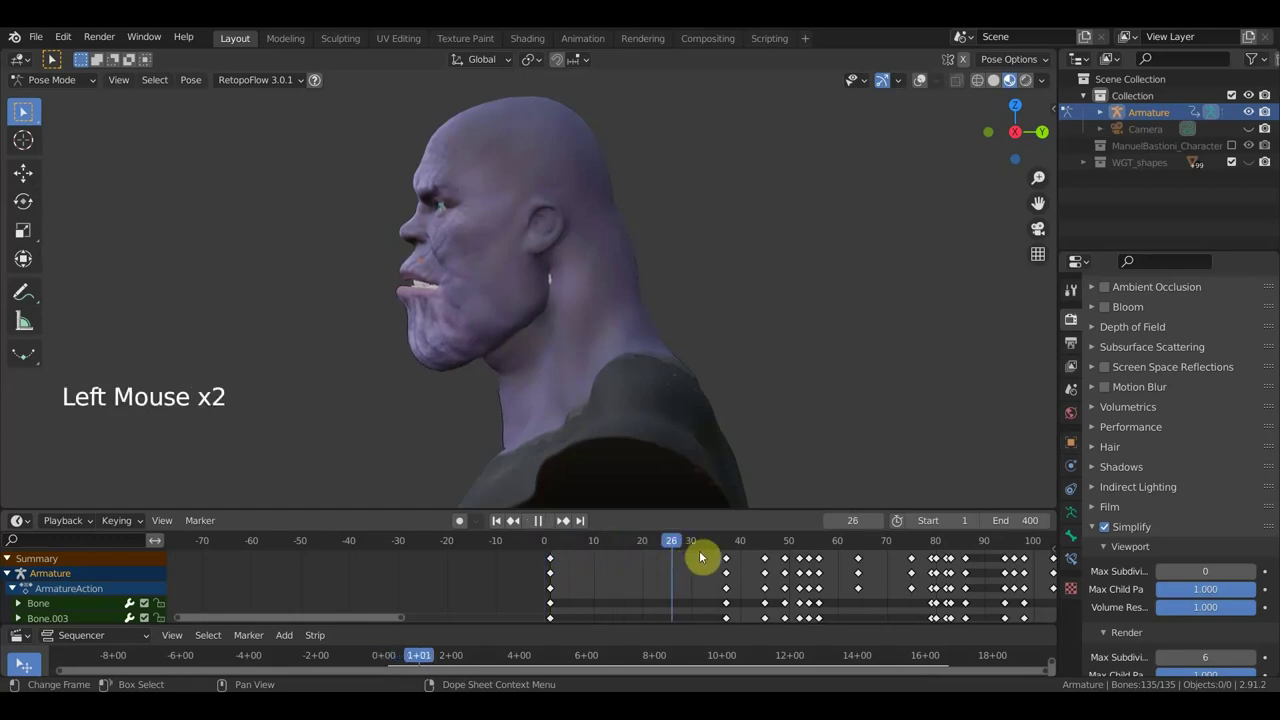
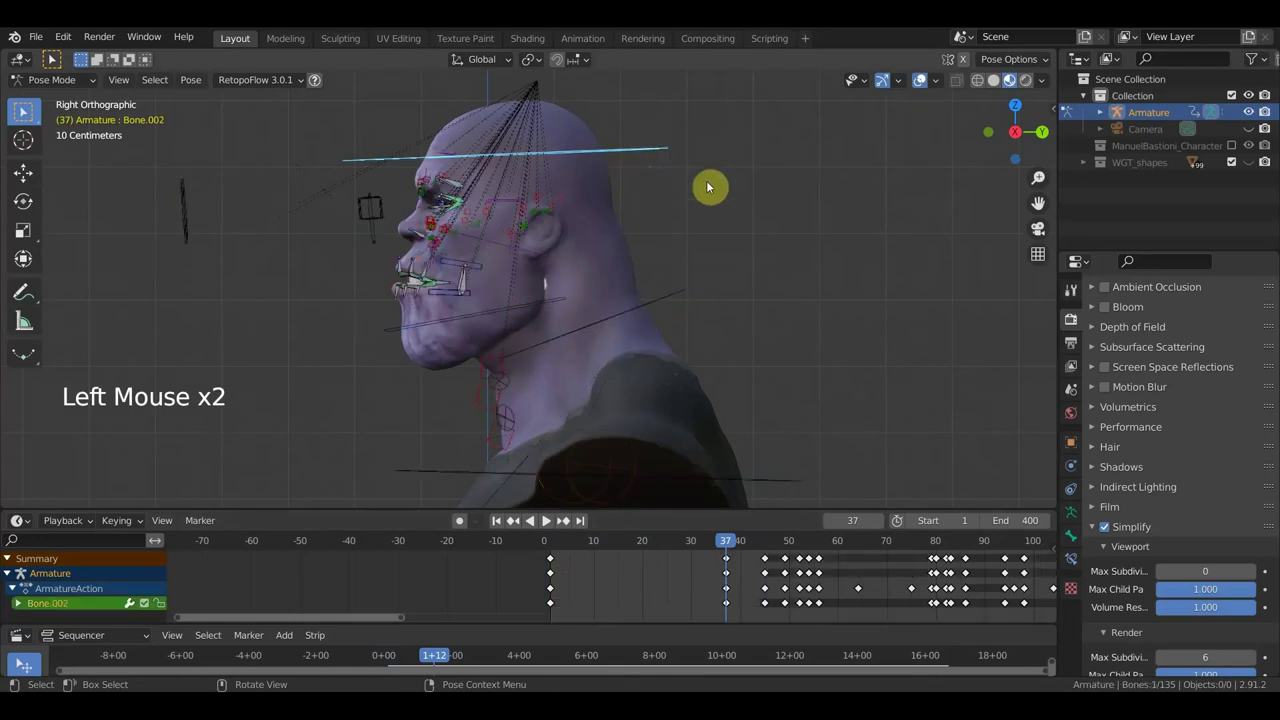
# - Rotate a neck bone and key Location & Rotation for all bones at frame 37
pyautogui.press('r')
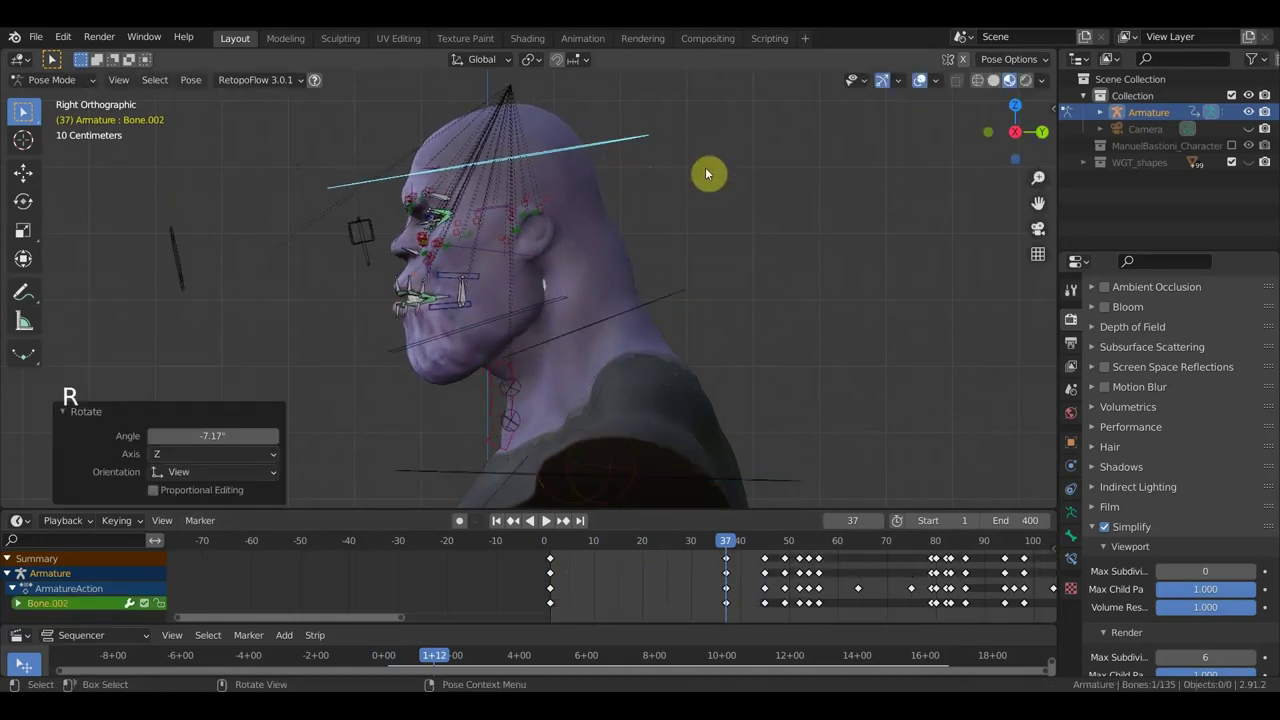
pyautogui.press('a')
pyautogui.press('i')
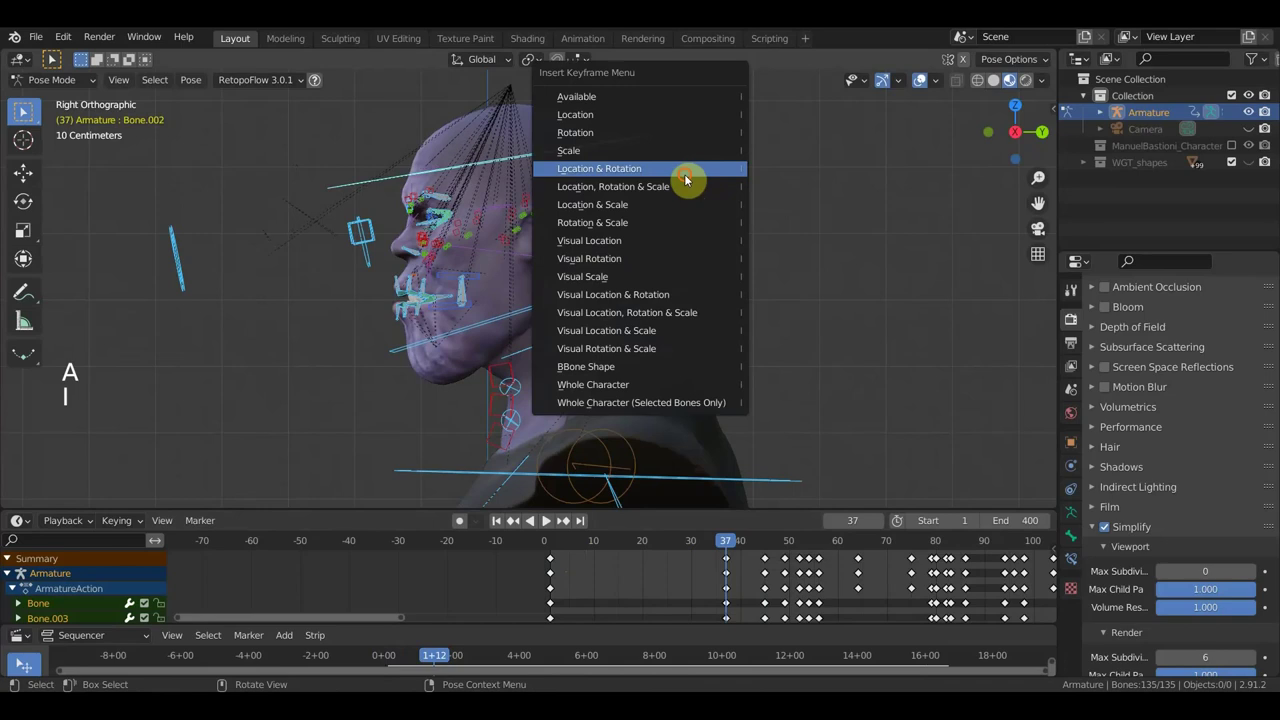
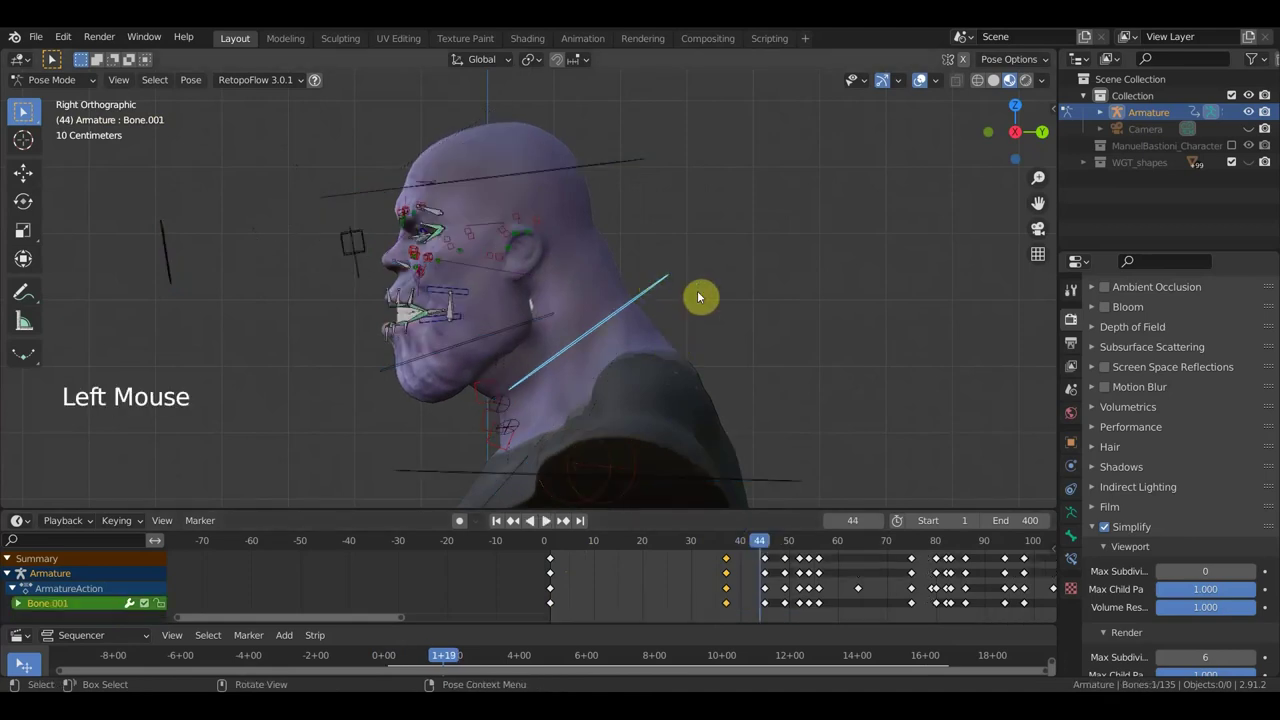
# - Rotate the neck bone again and keyframe all bones at frame 44
pyautogui.press('r')
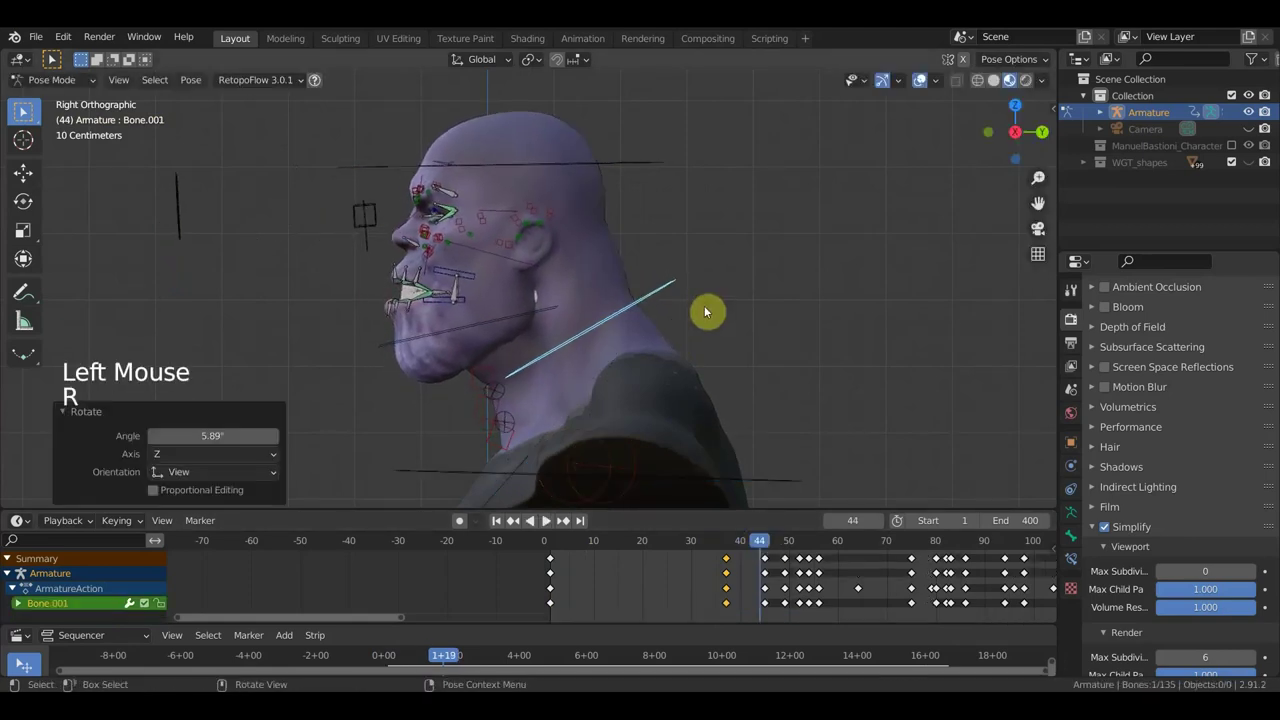
pyautogui.press('a')
pyautogui.press('i')
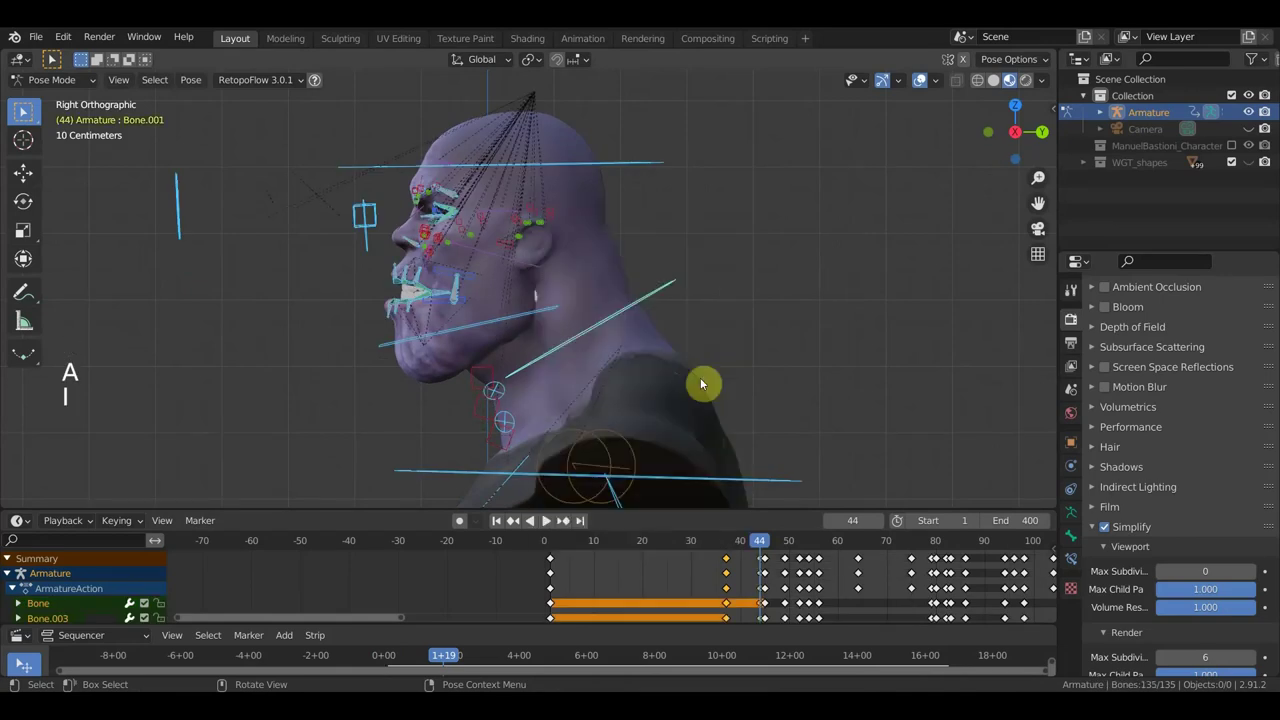
# - Scrub to frames 37, 45 and 53, delete the stray keys near frame 44
pyautogui.click(754, 544)
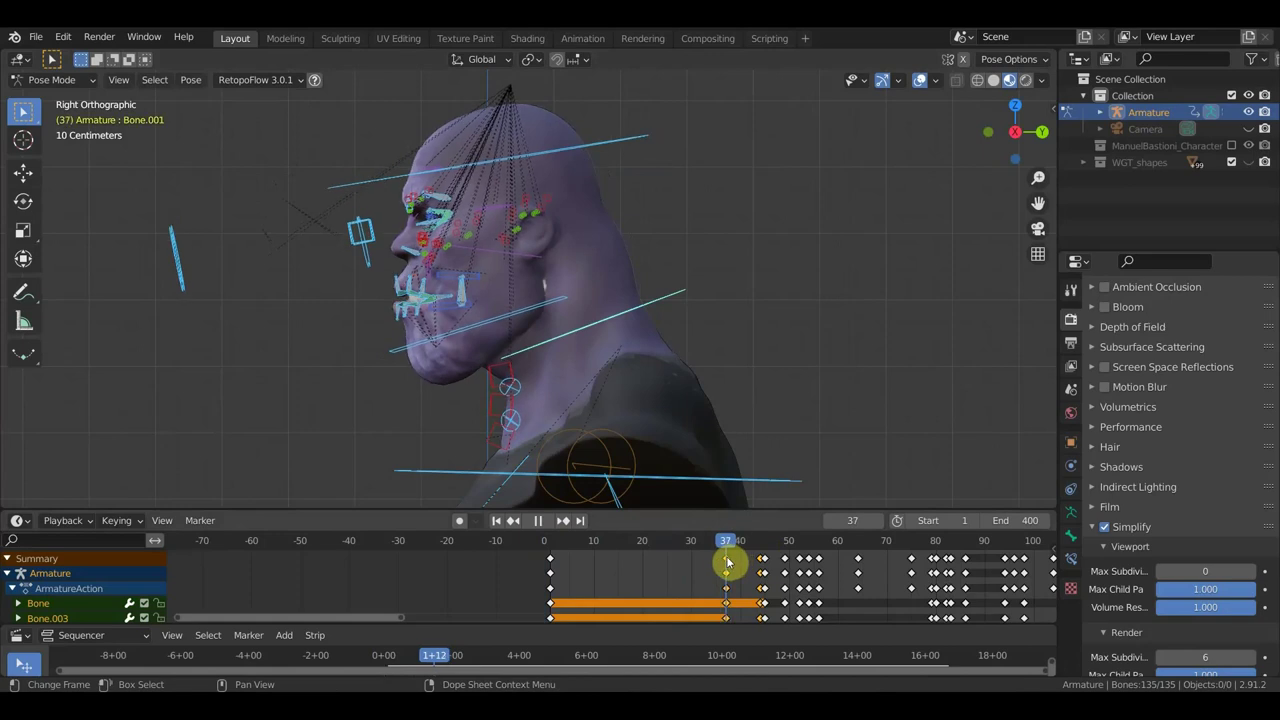
pyautogui.click(729, 564)
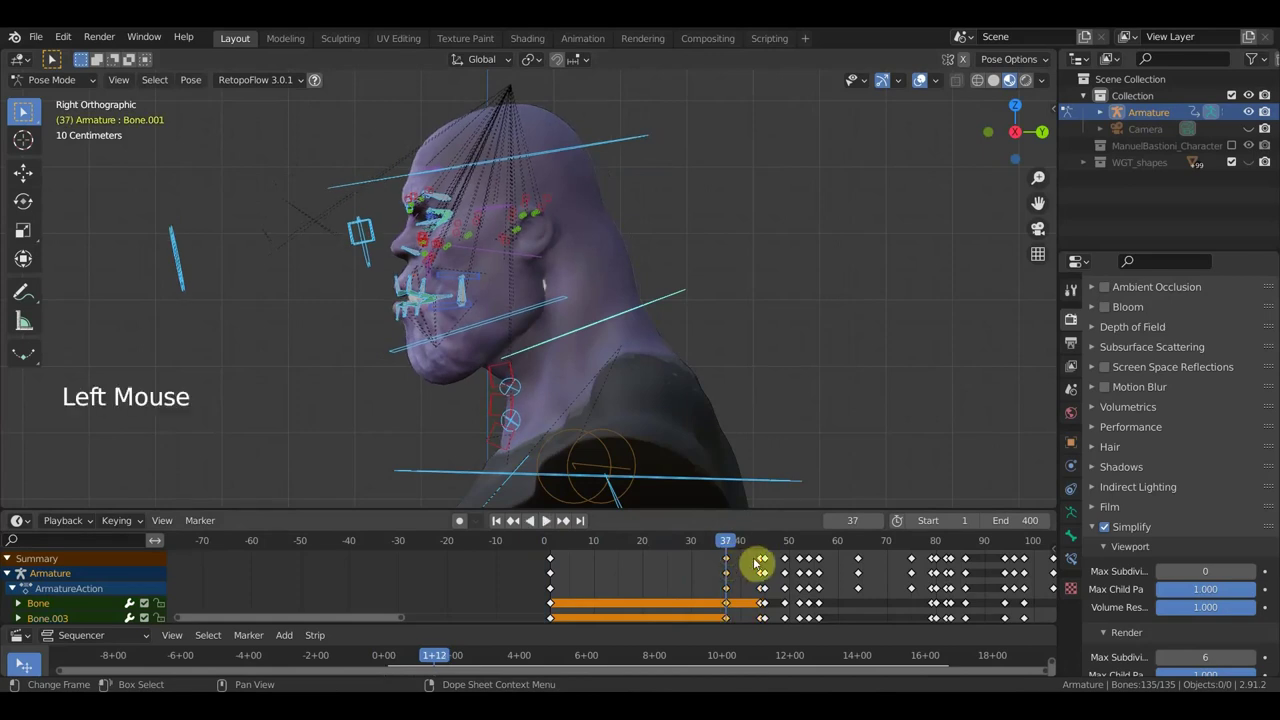
pyautogui.click(767, 548)
pyautogui.click(769, 565)
pyautogui.press('Delete')
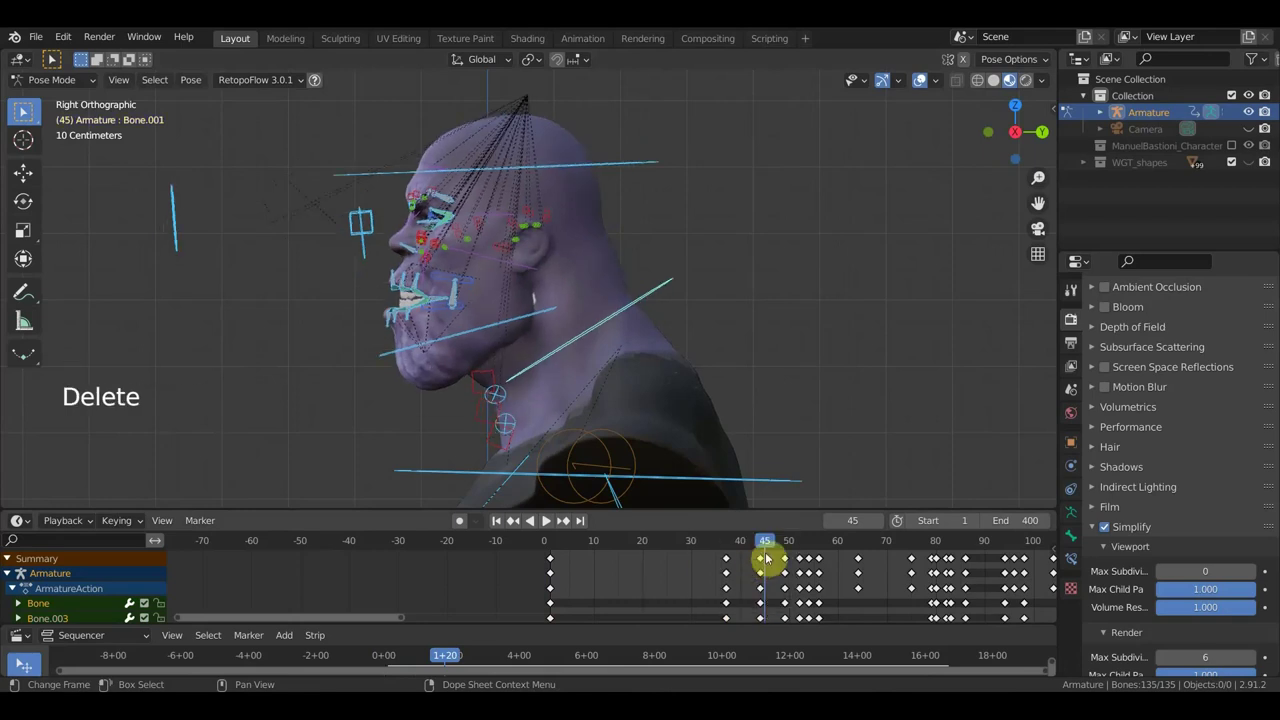
pyautogui.click(757, 553)
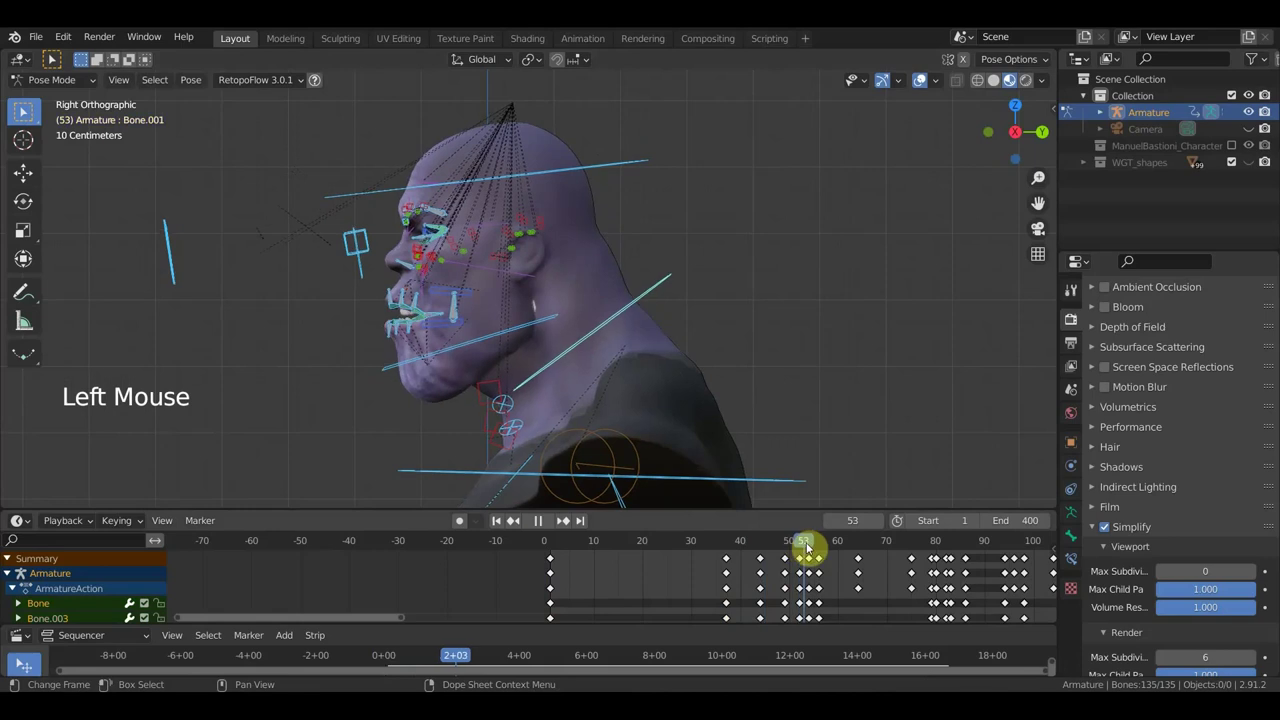
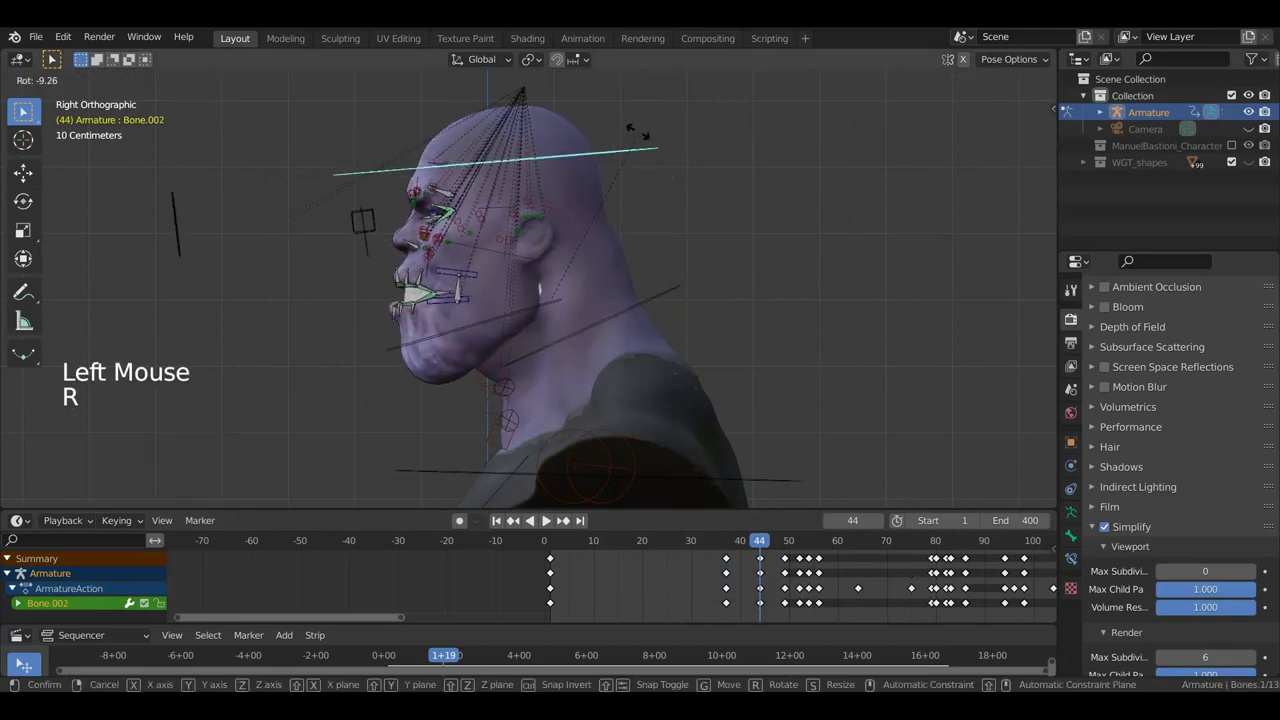
# - Confirm the upper neck rotation and key the new neck pose at frame 44
pyautogui.press('a')
pyautogui.press('i')
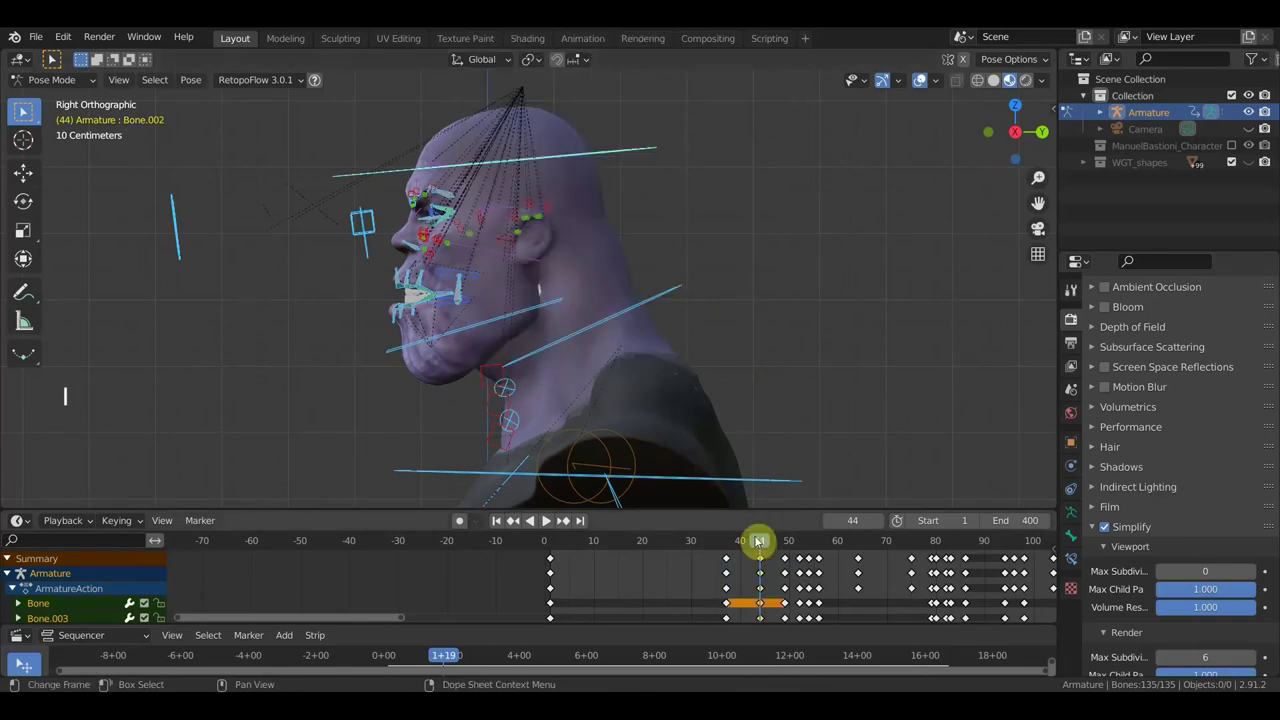
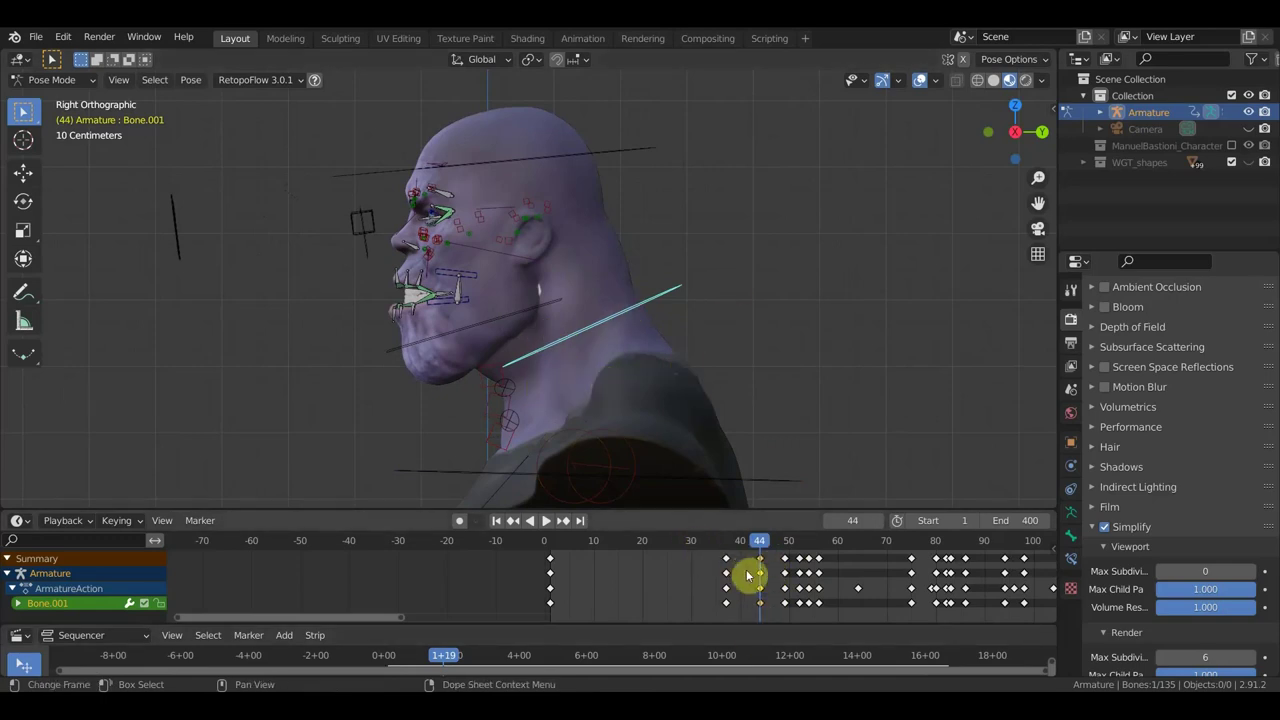
# - Duplicate the selected neck keyframes with Shift+D and place the copies around frame 50
pyautogui.press('shift+d')
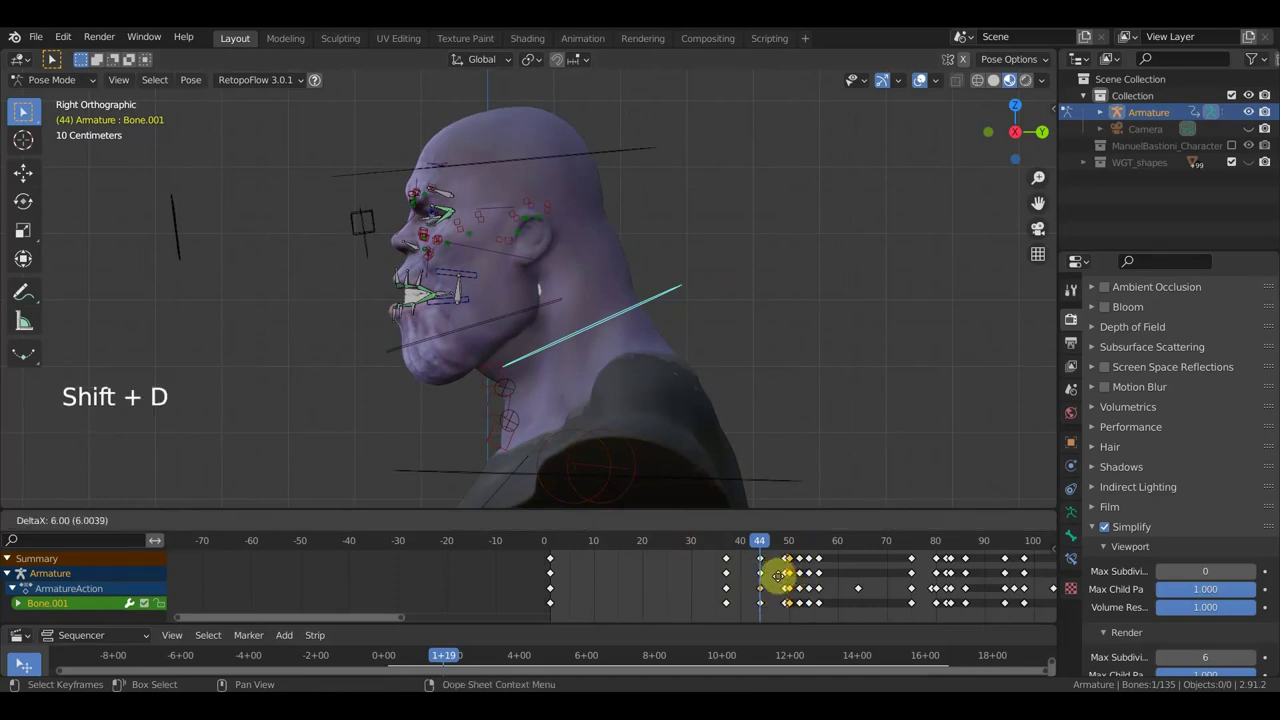
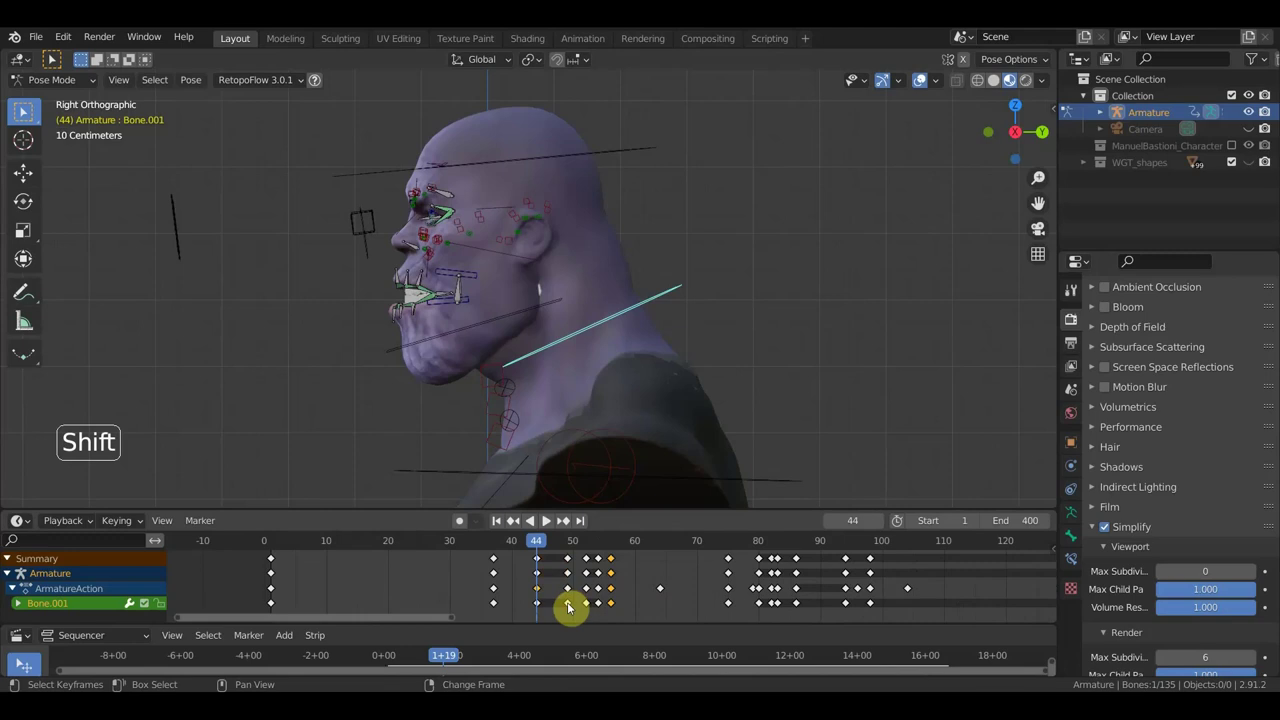
pyautogui.press('shift+d')
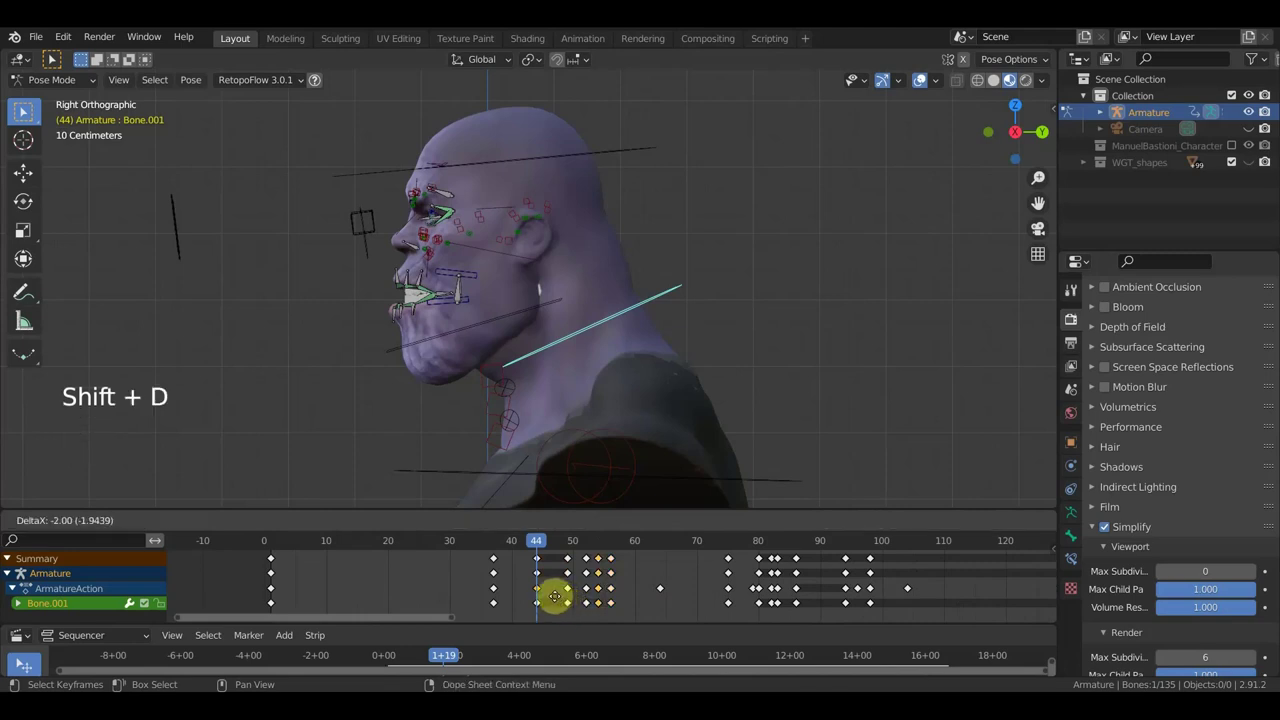
pyautogui.press('shift+d')
pyautogui.click(568, 542)
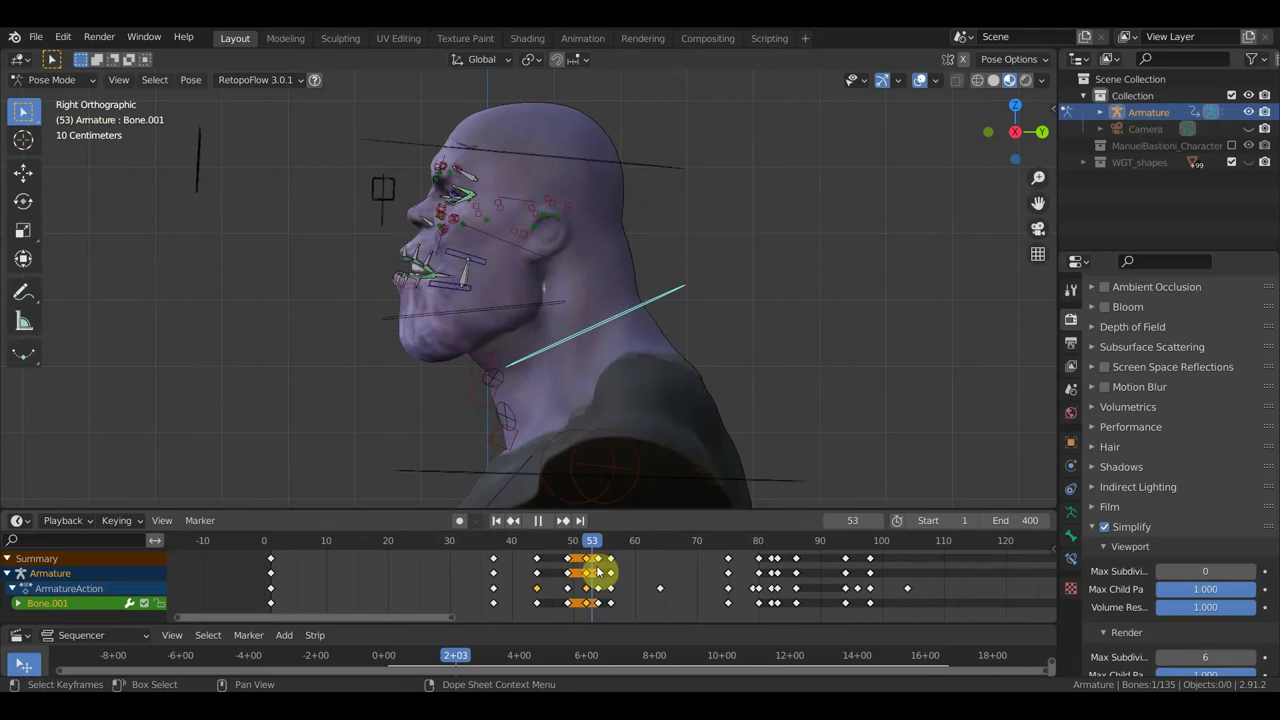
# - Key the held neck pose at frame 75, select those keys and the upper neck bone
pyautogui.press('KP_1')
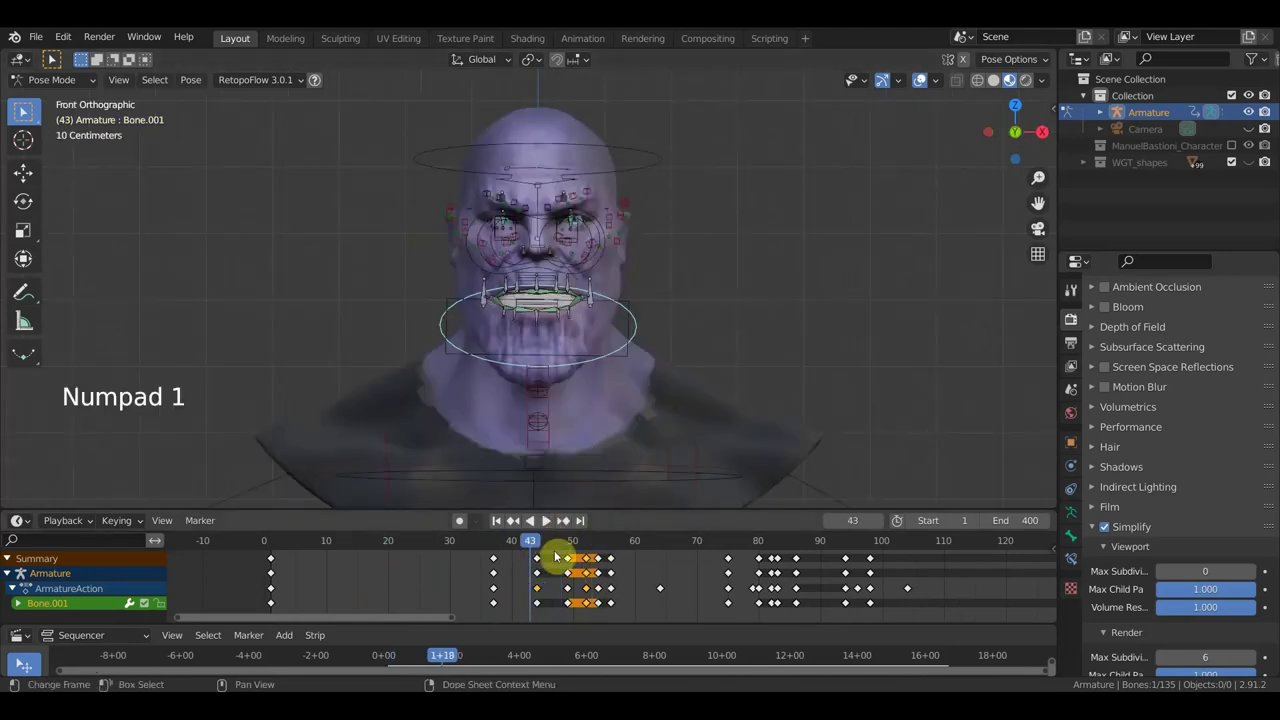
pyautogui.click(447, 540)
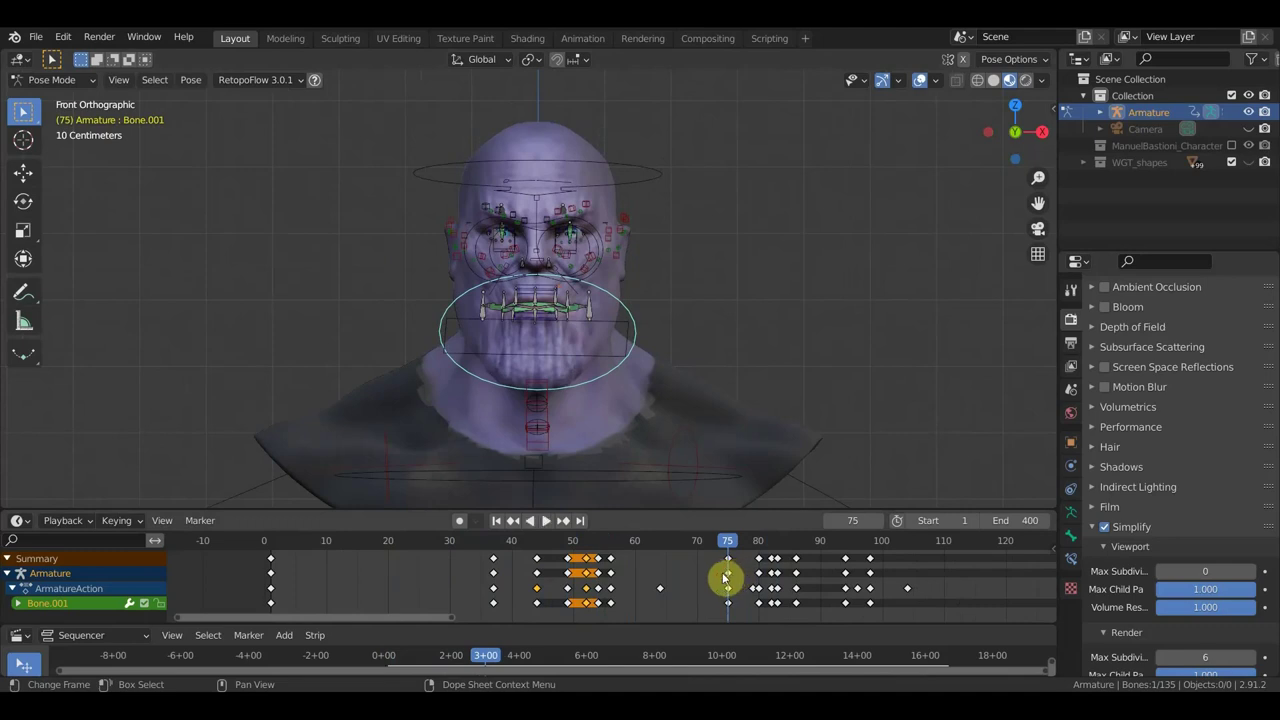
pyautogui.press('shift+d')
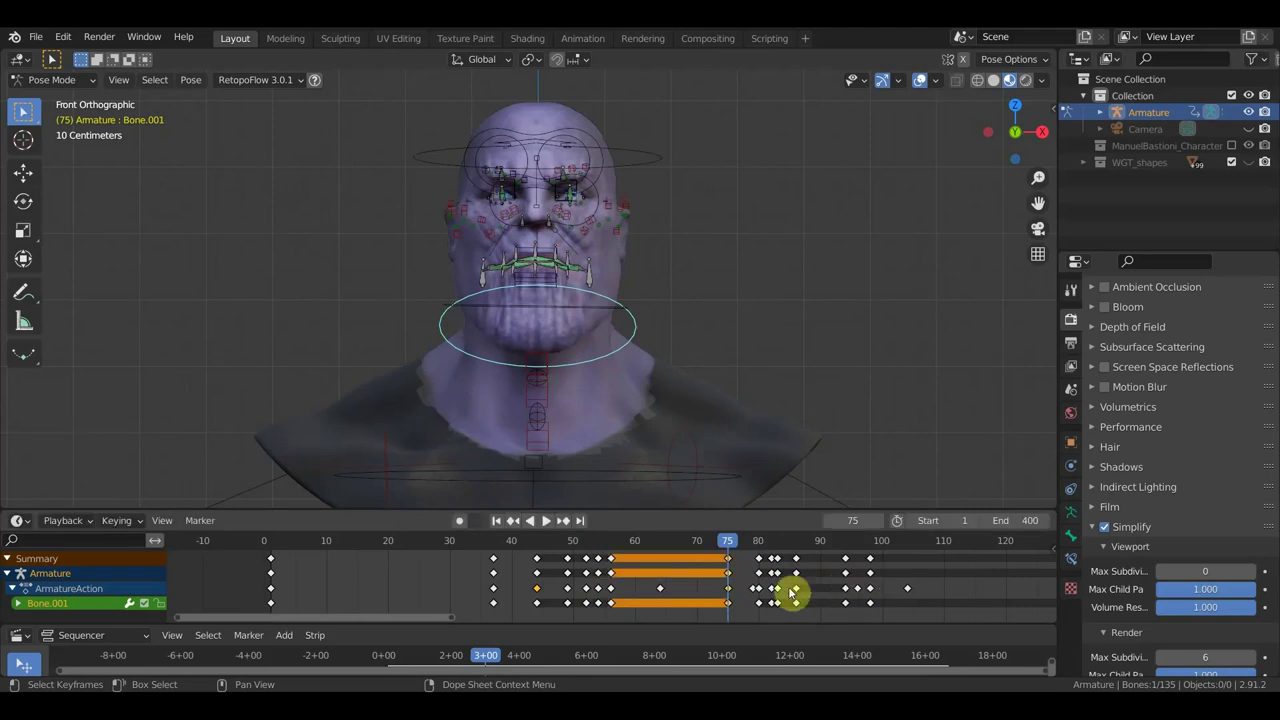
pyautogui.click(760, 540)
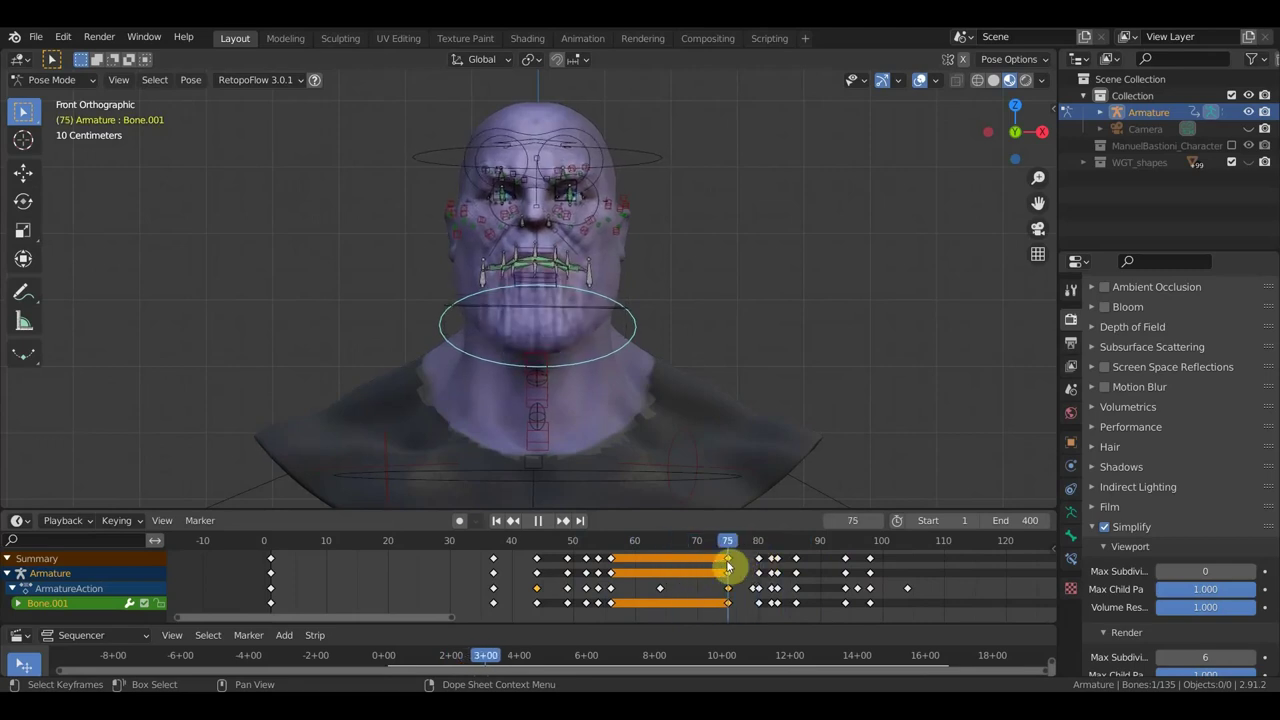
pyautogui.press('KP_3')
pyautogui.click(649, 176)
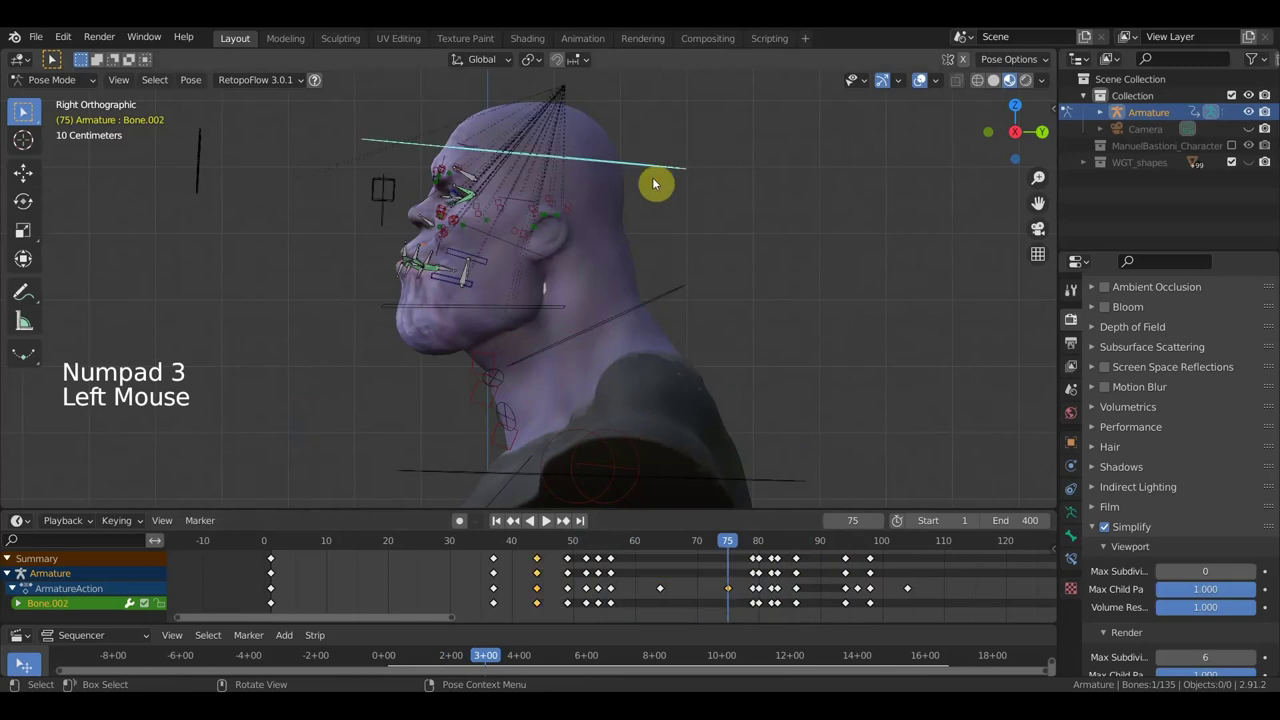
# - Tilt the upper neck bone at frame 75 and key that pose for all neck bones
pyautogui.press('r')
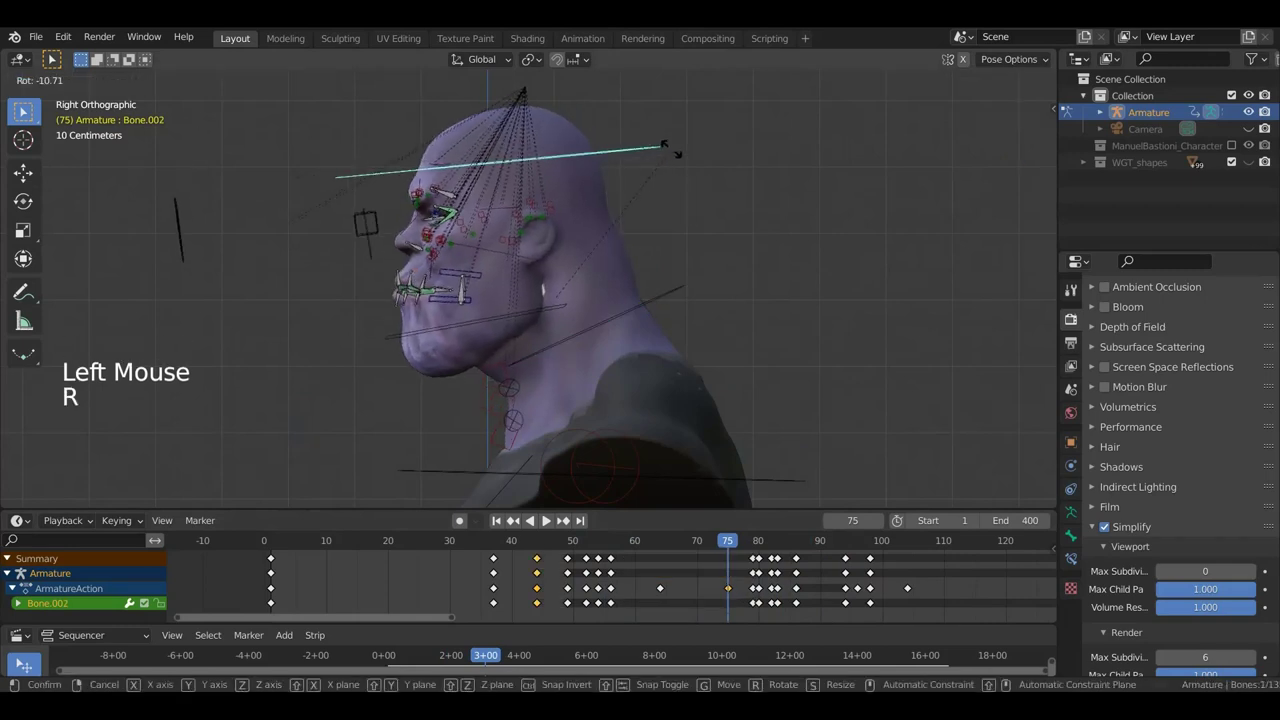
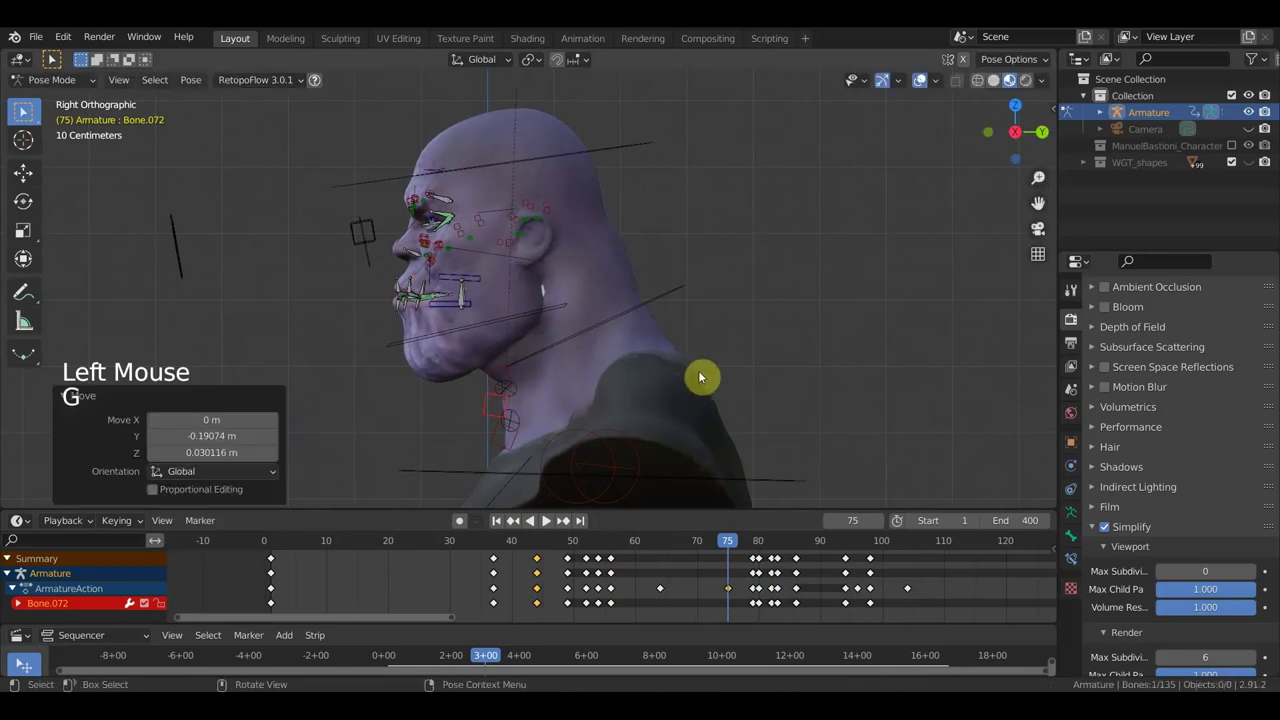
pyautogui.press('a')
pyautogui.press('i')
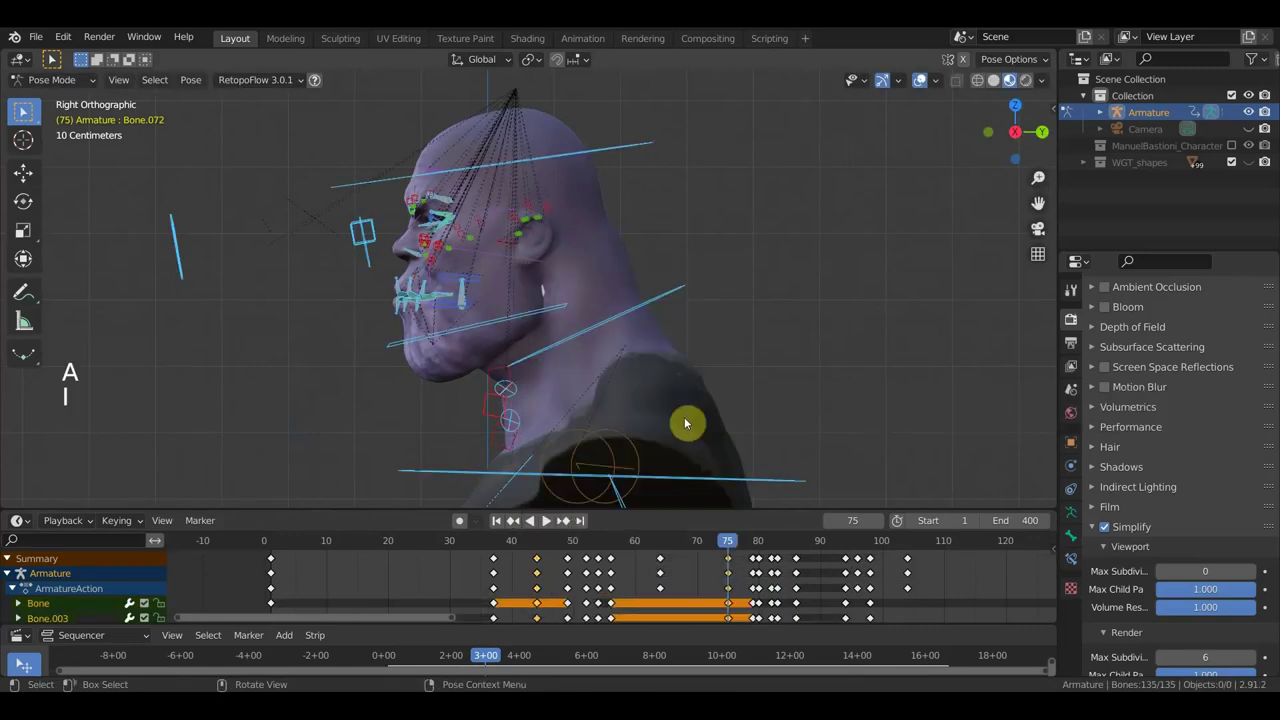
# - Return to frame 17 and show the full face rig again
pyautogui.click(714, 549)
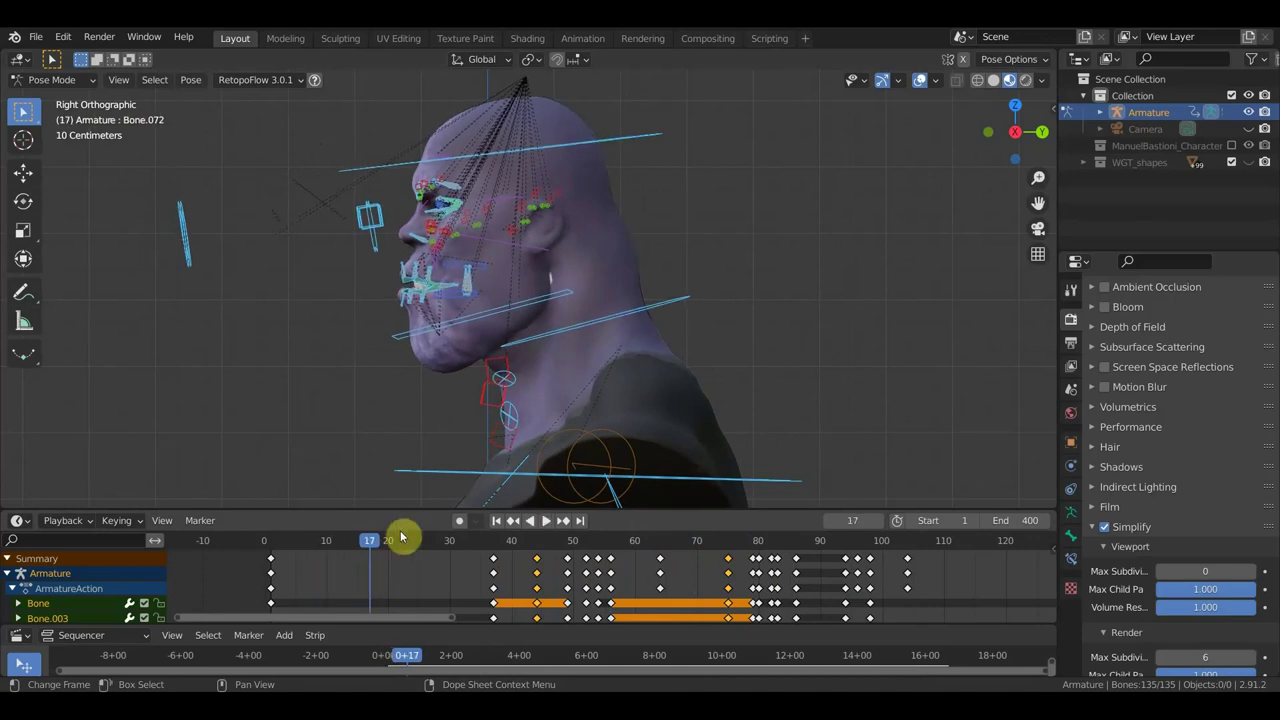
pyautogui.press('KP_1')
pyautogui.press('KP_1')
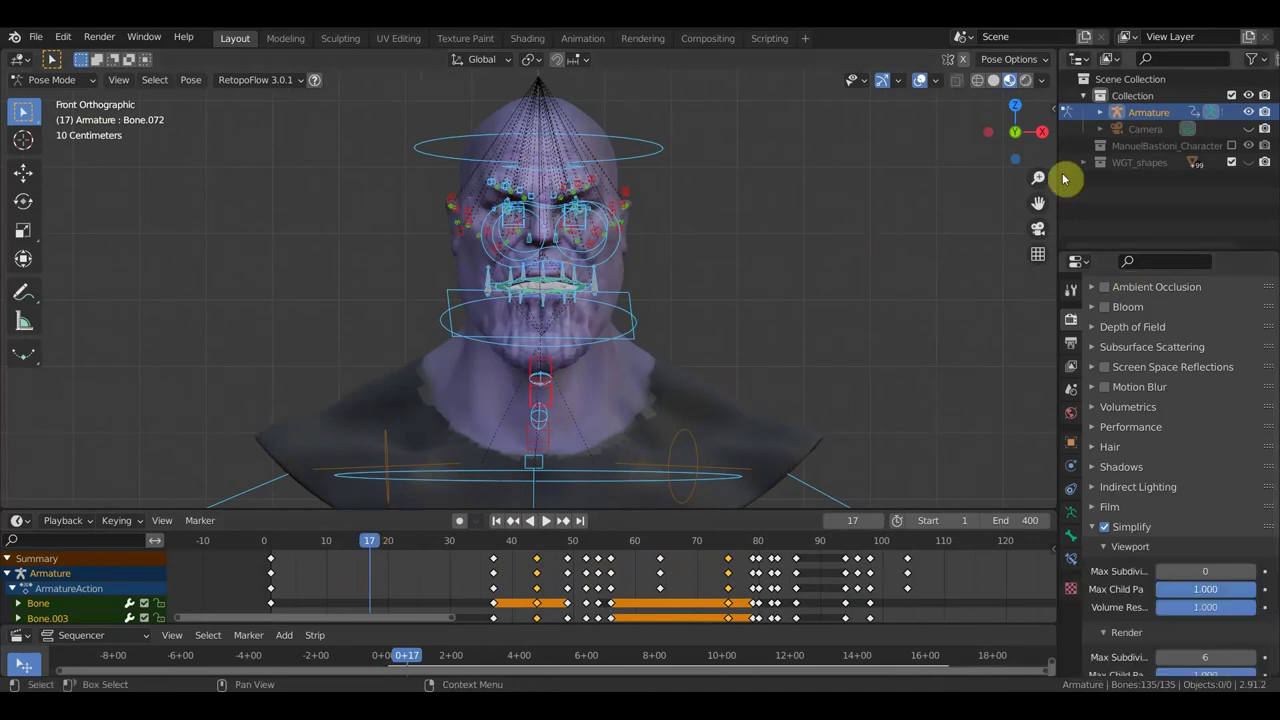
pyautogui.click(926, 83)
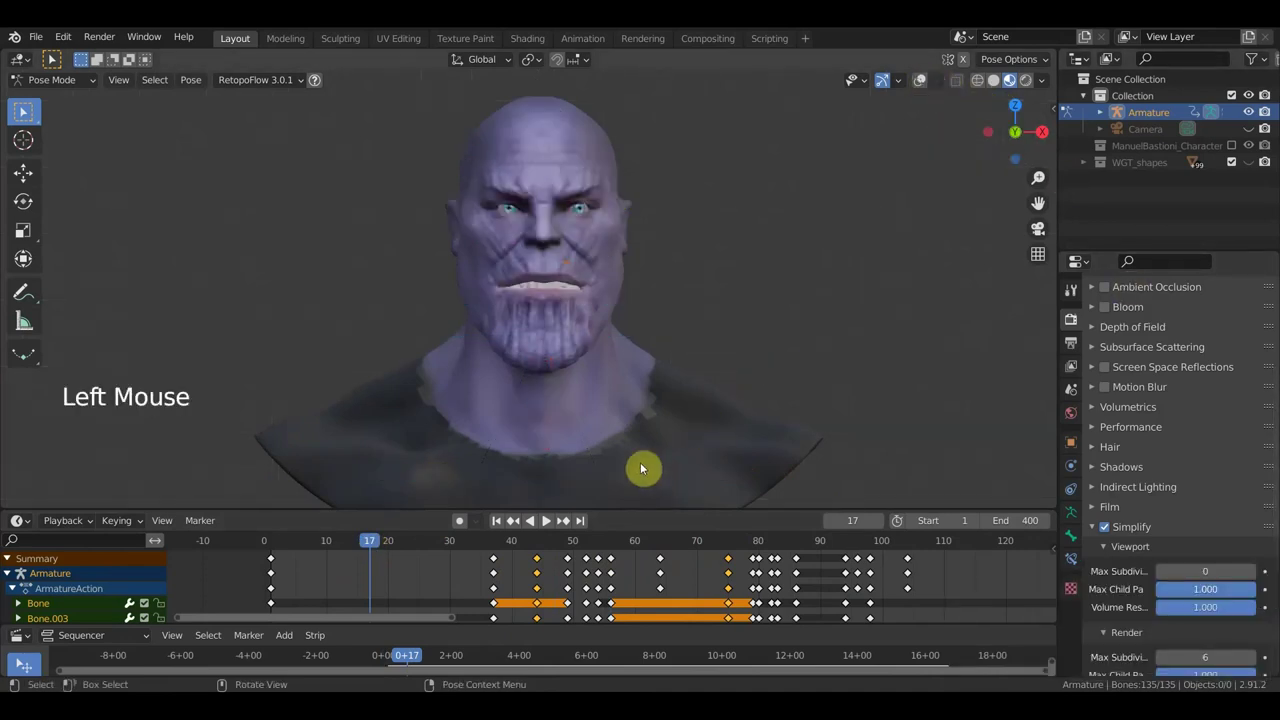
pyautogui.click(339, 547)
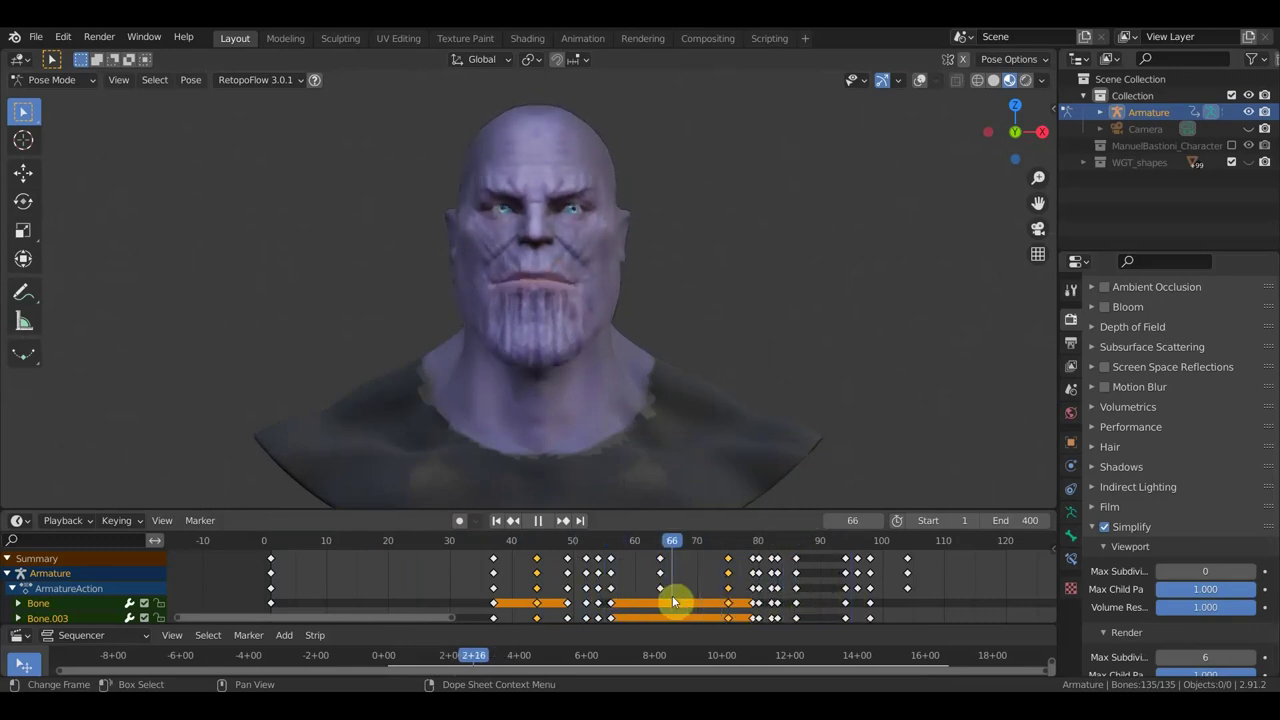
pyautogui.press('space')
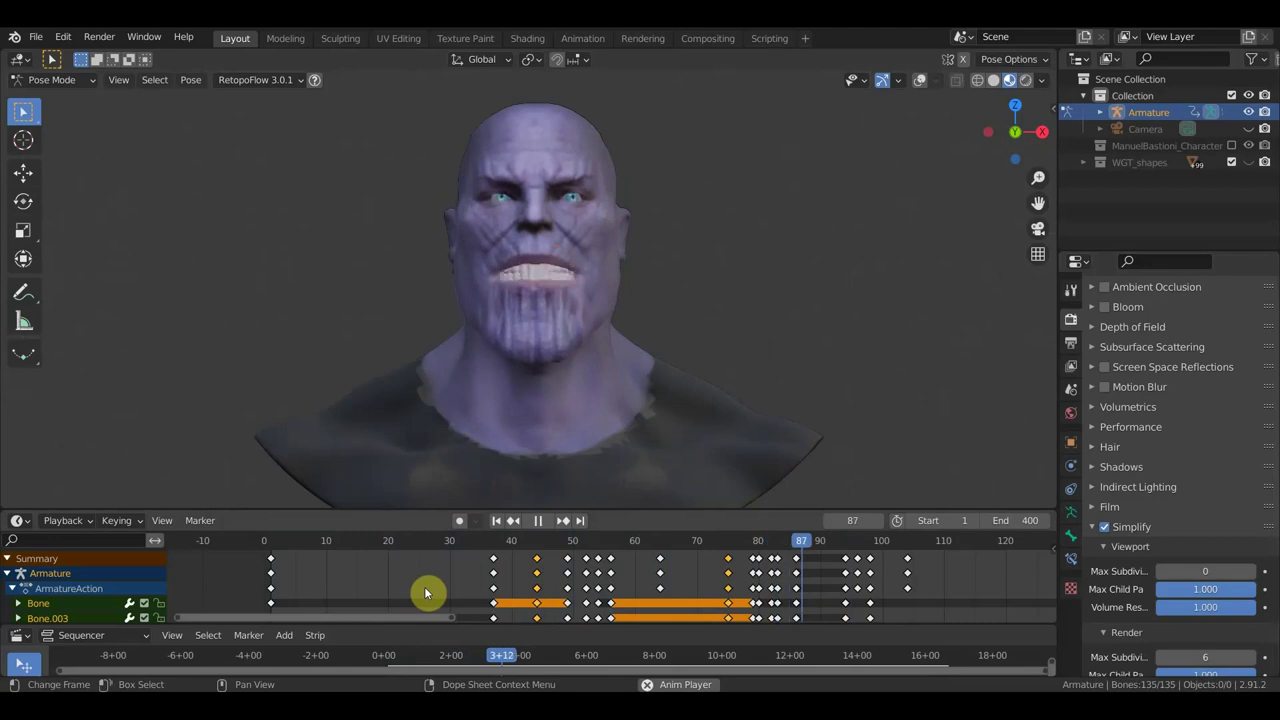
pyautogui.press('space')
pyautogui.click(806, 546)
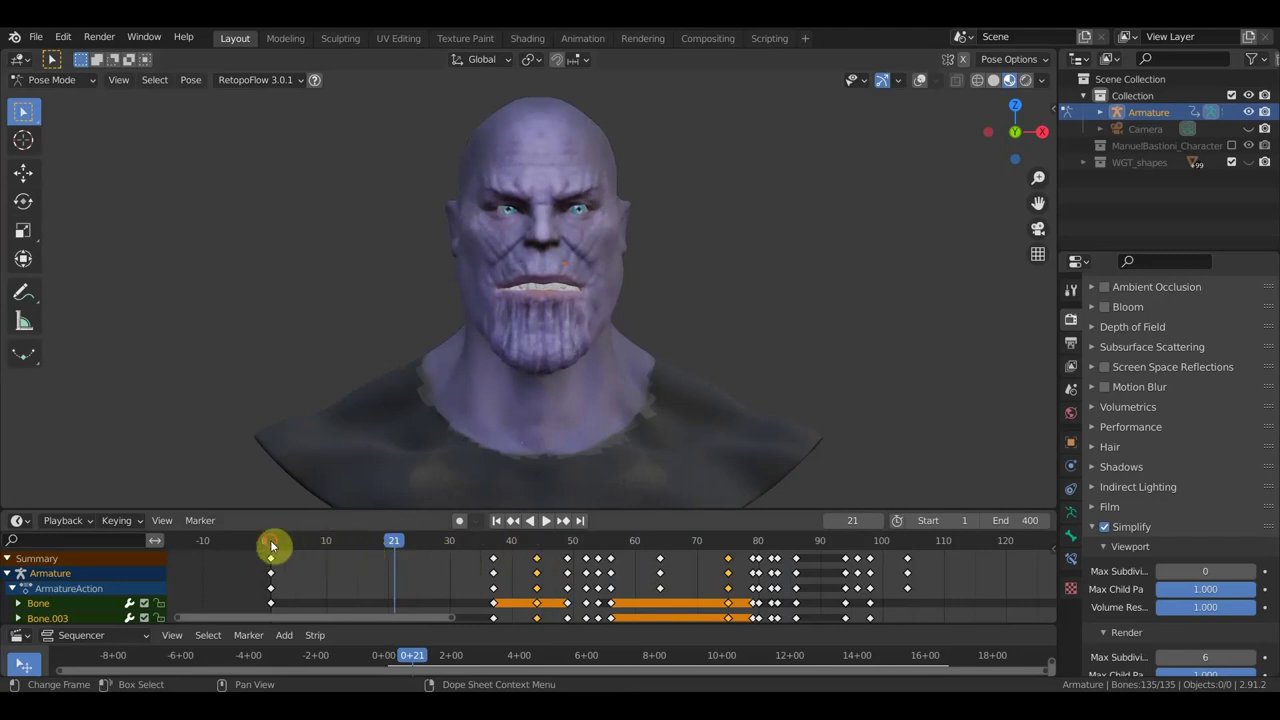
pyautogui.click(274, 547)
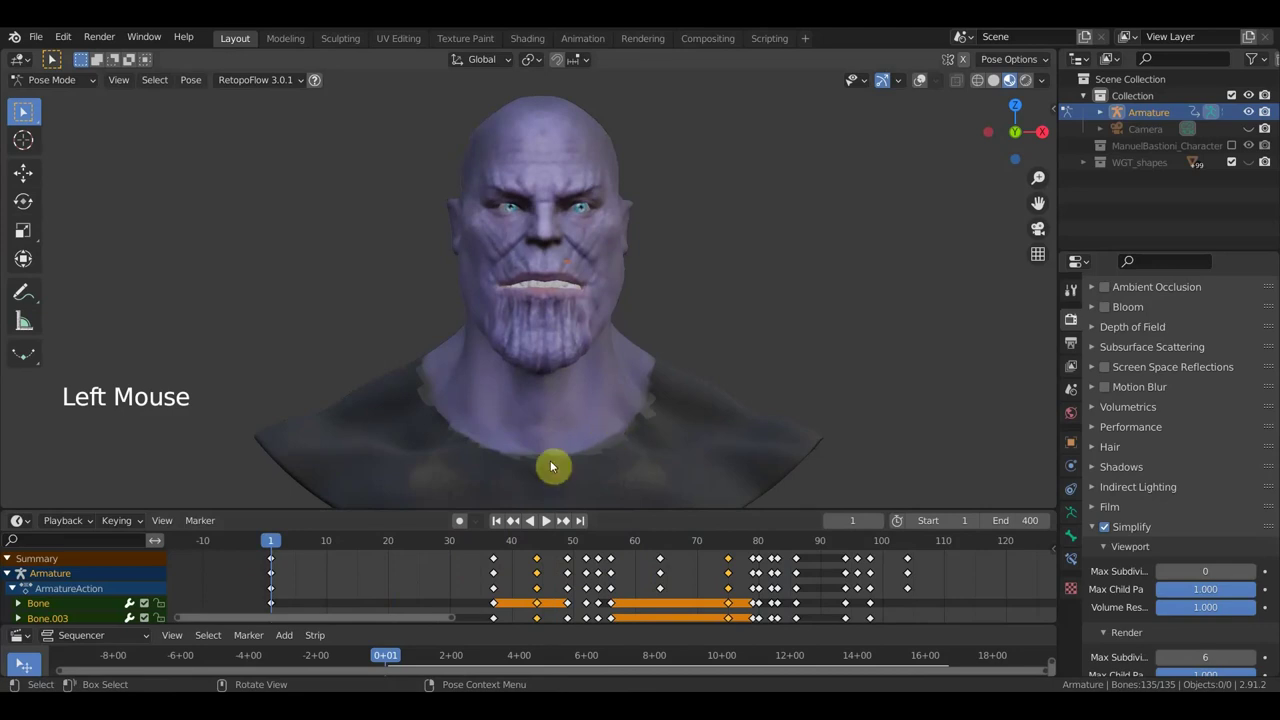
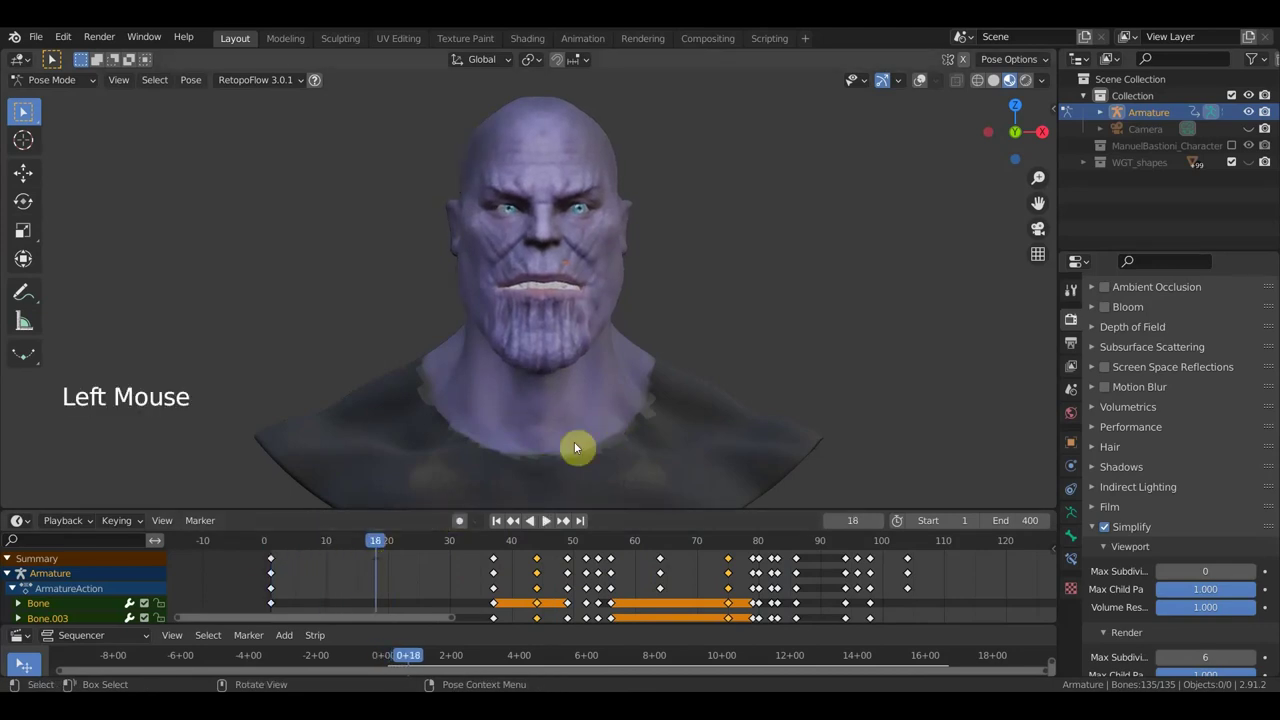
pyautogui.middleClick(675, 409)
pyautogui.press('KP_1')
pyautogui.scroll(-3)
pyautogui.middleClick(705, 313)
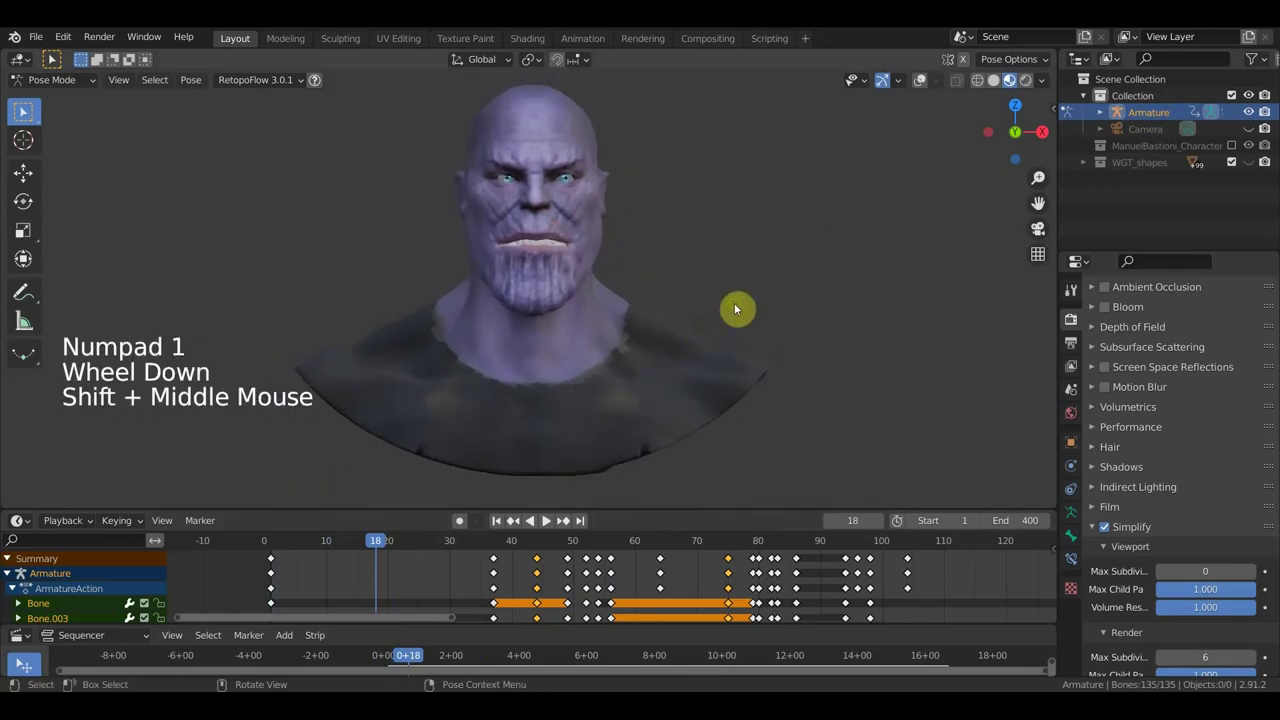
# - Nudge Bone.060 near the neck, select the neck bones and key the starting pose at frame 18
pyautogui.click(924, 82)
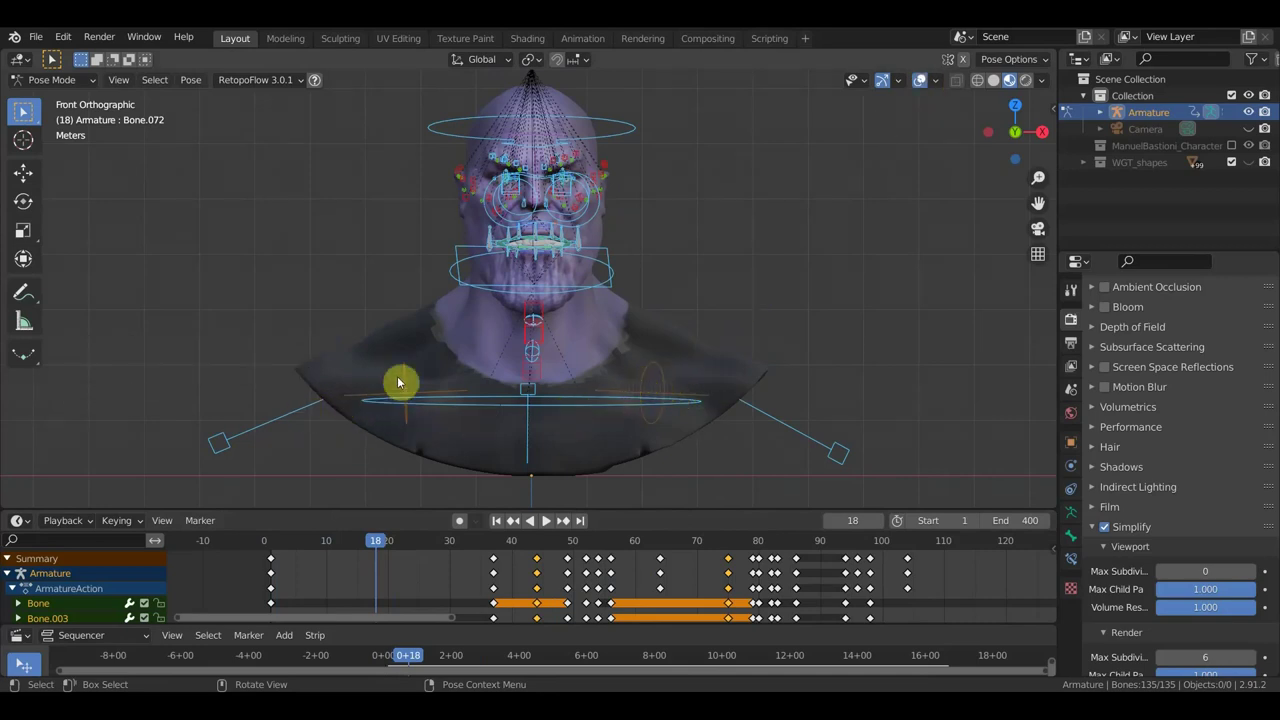
pyautogui.click(407, 382)
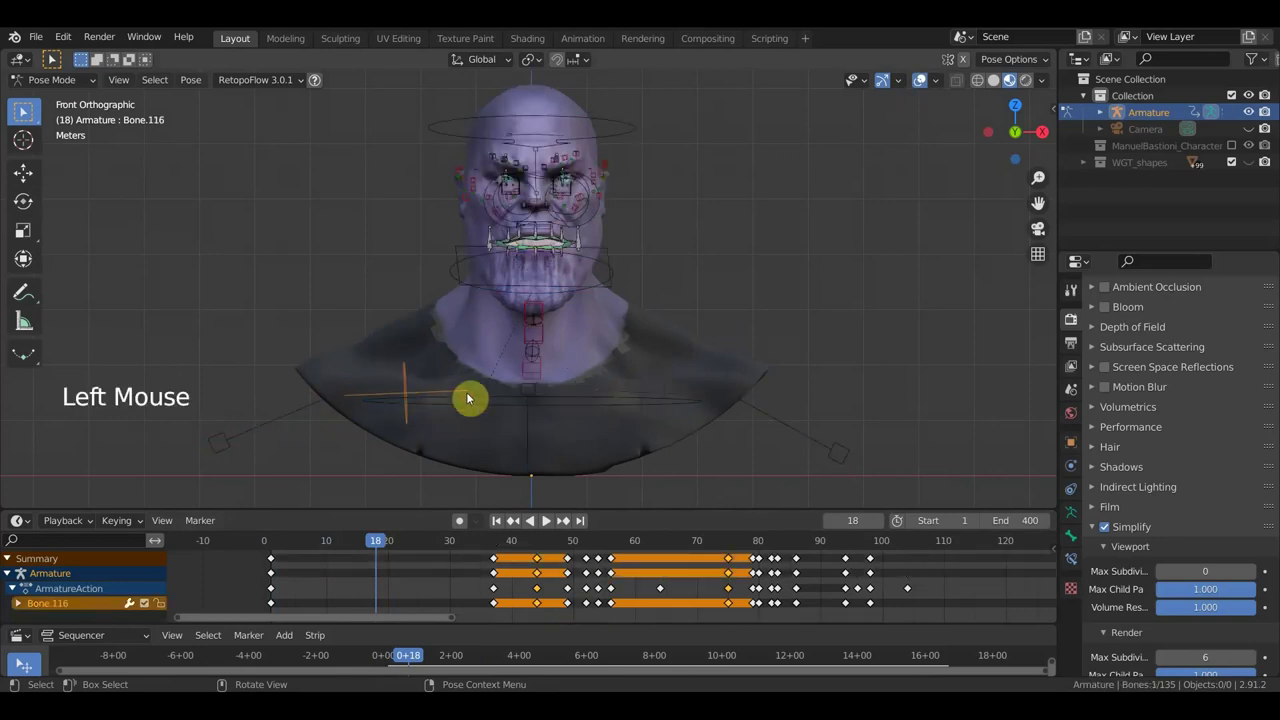
pyautogui.press('g')
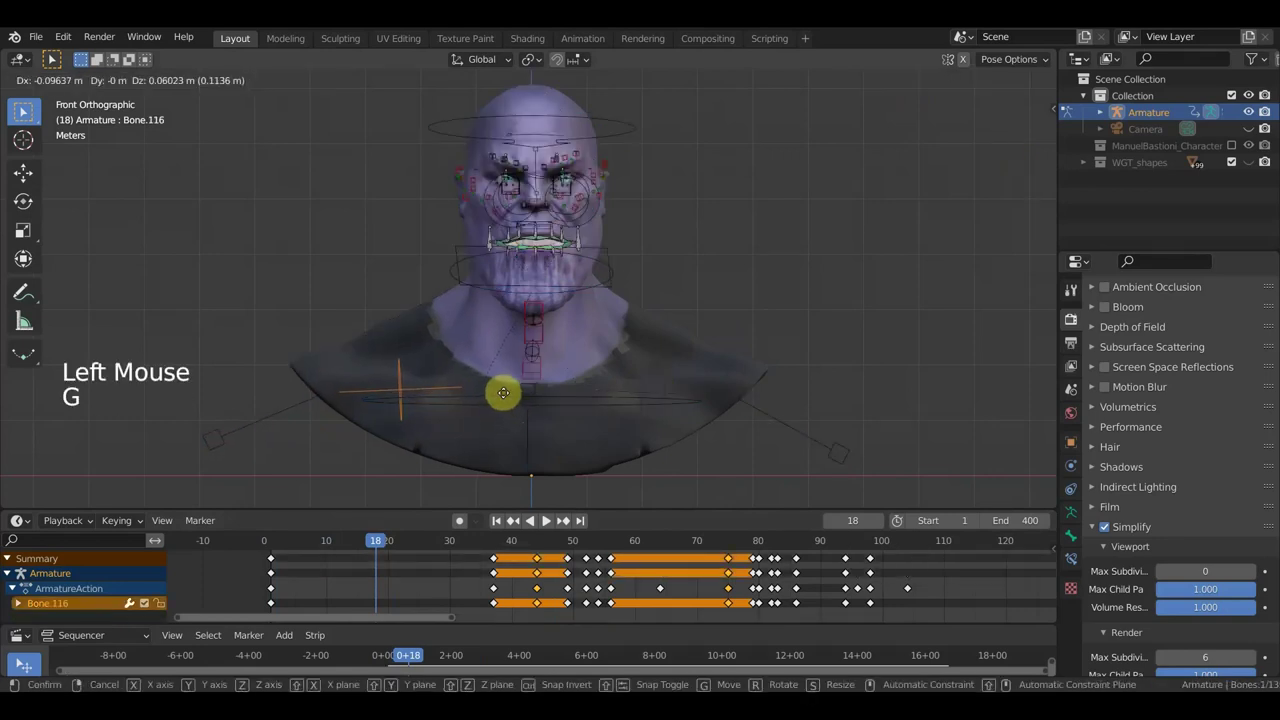
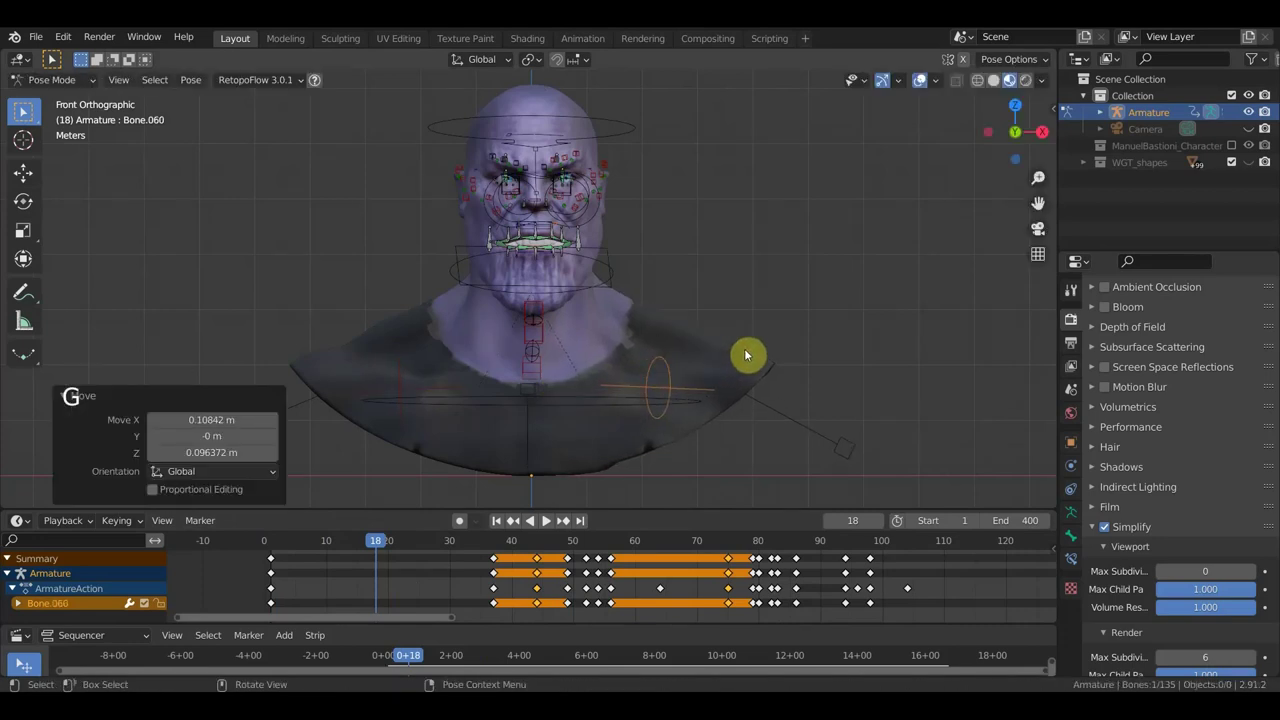
pyautogui.press('a')
pyautogui.press('i')
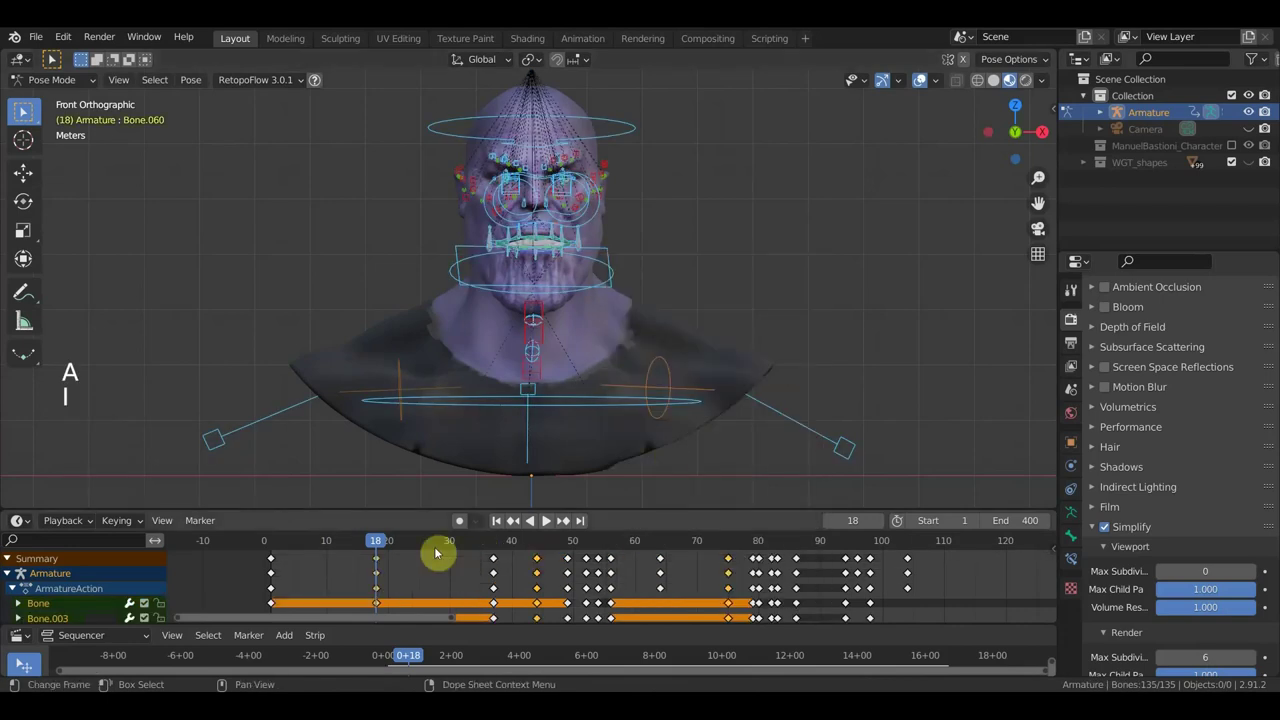
# - Play the head animation from an earlier frame, stop it, and zoom in on the face
pyautogui.click(408, 544)
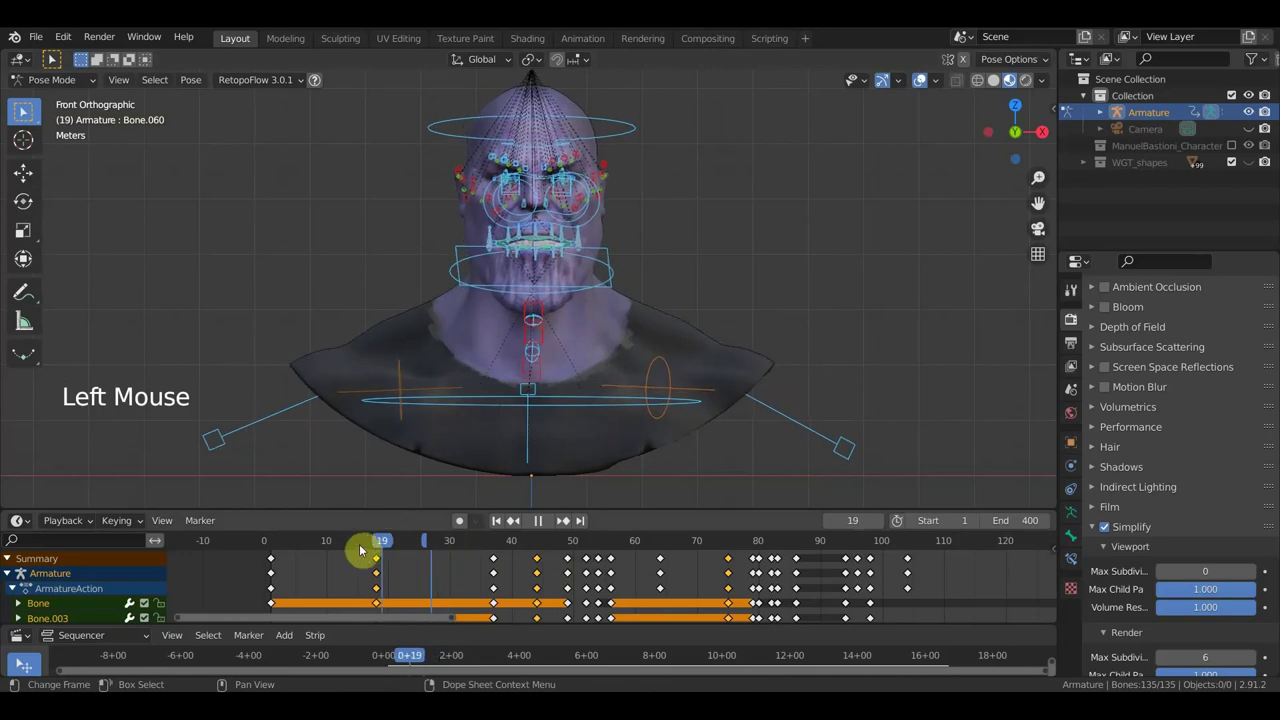
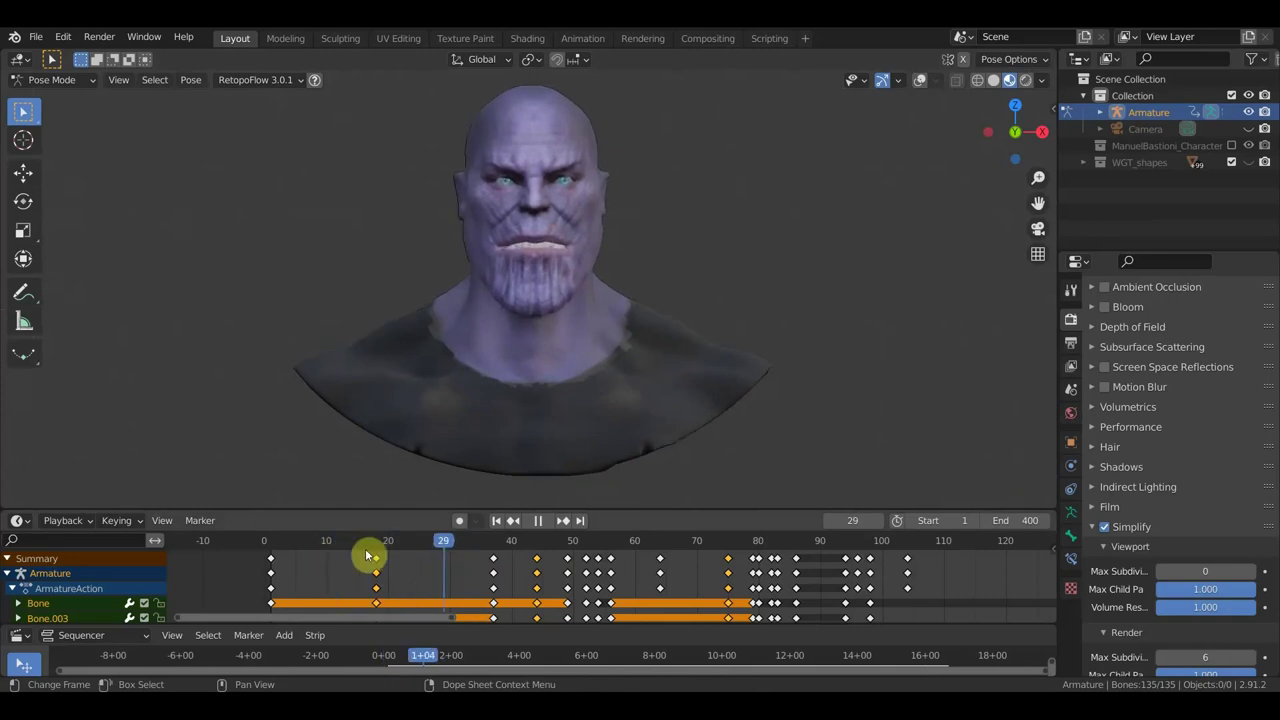
pyautogui.press('space')
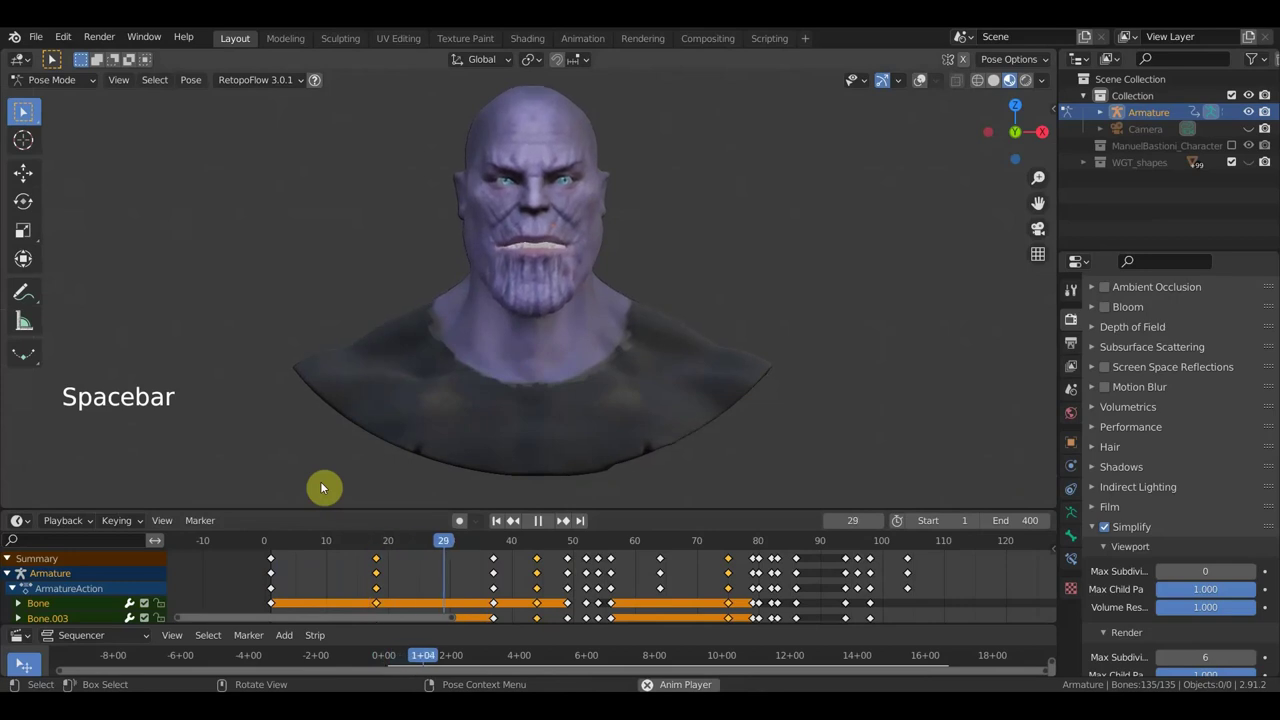
pyautogui.press('space')
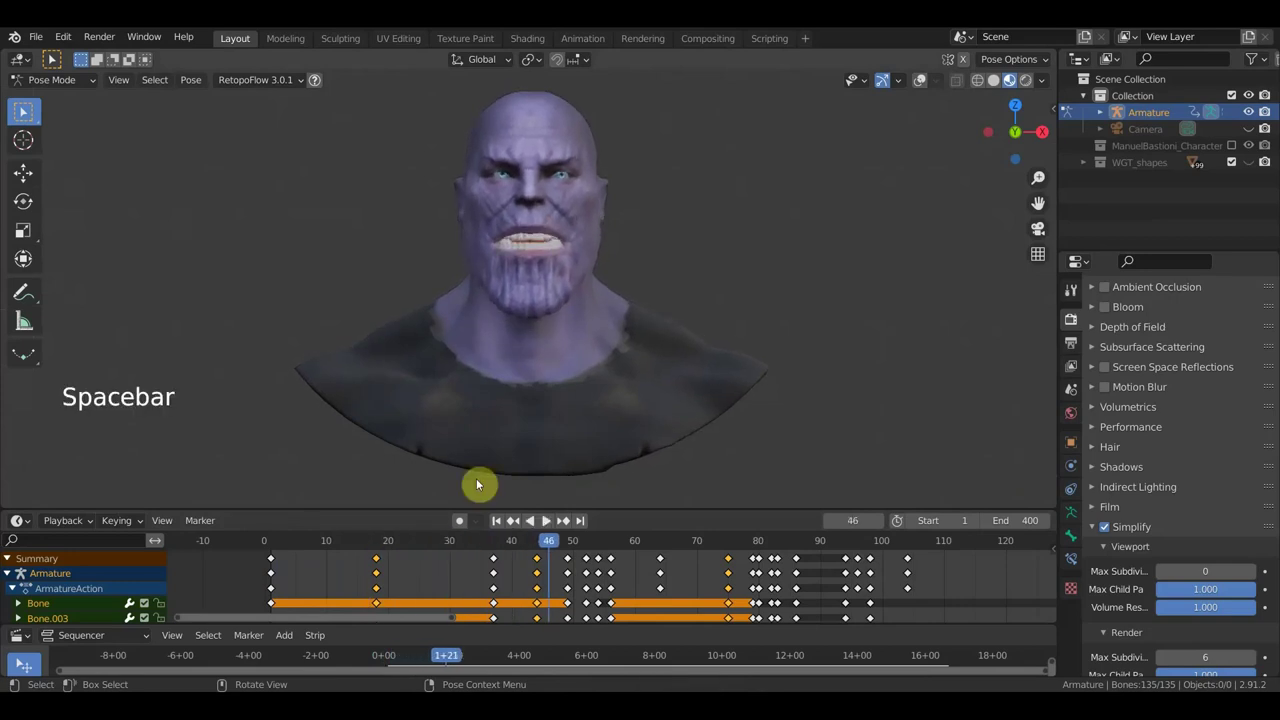
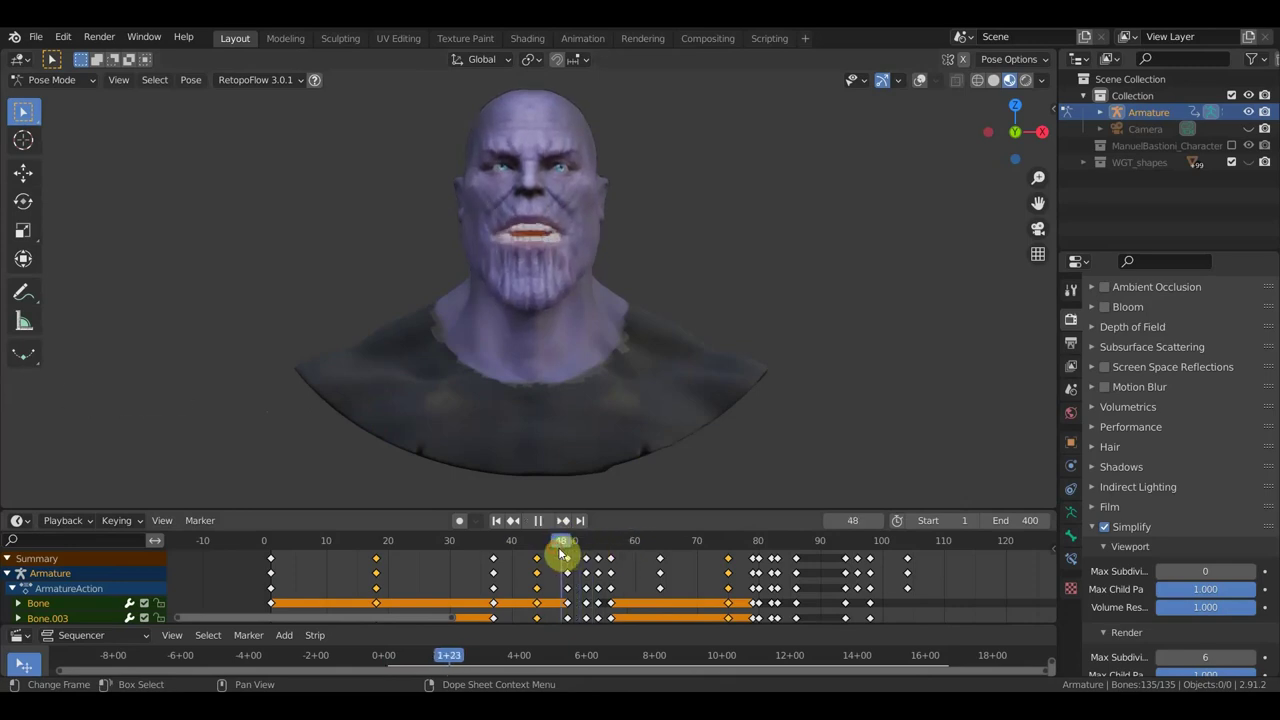
pyautogui.scroll(3)
pyautogui.middleClick(647, 218)
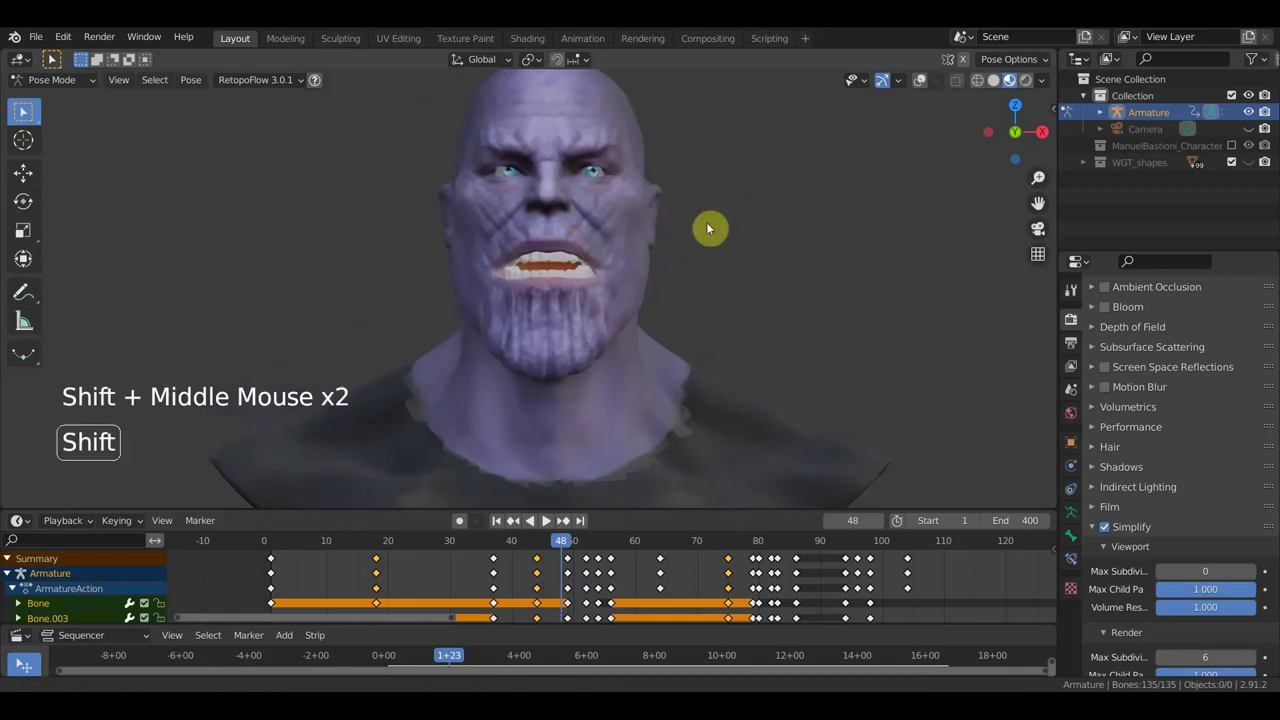
# - At frame 49, move a cheek bone and two nearby facial bones into new positions
pyautogui.click(545, 544)
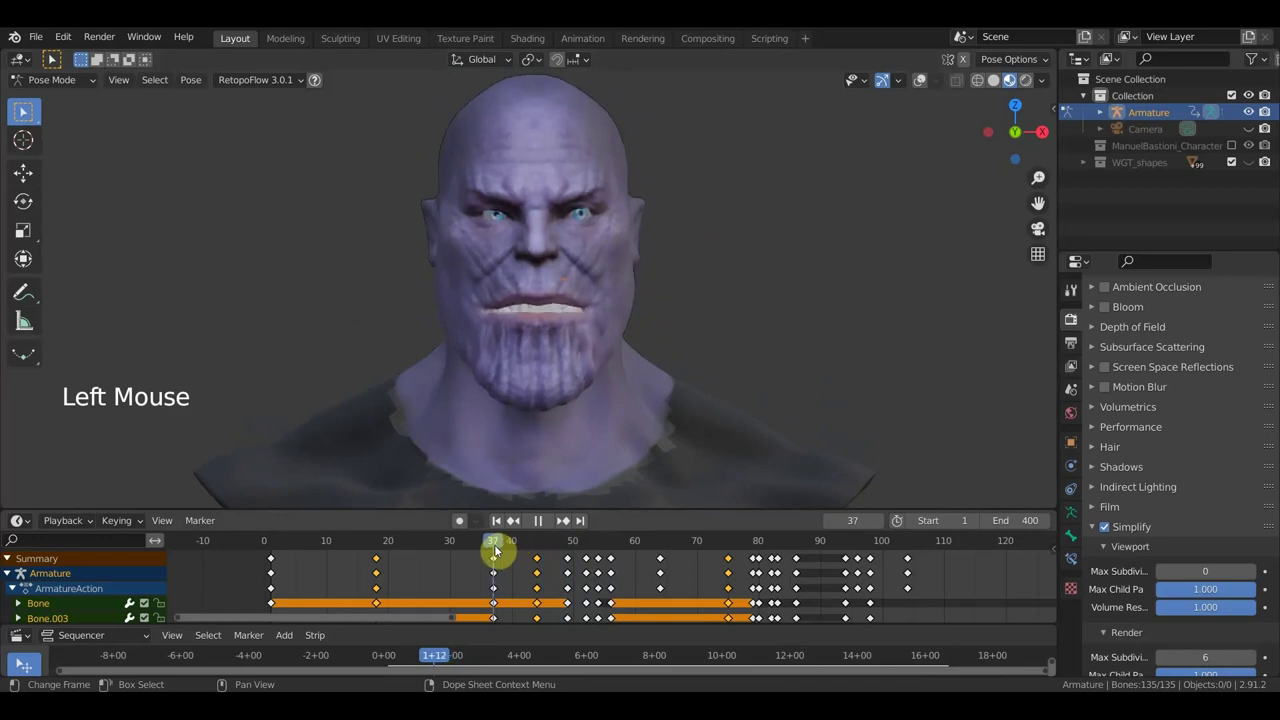
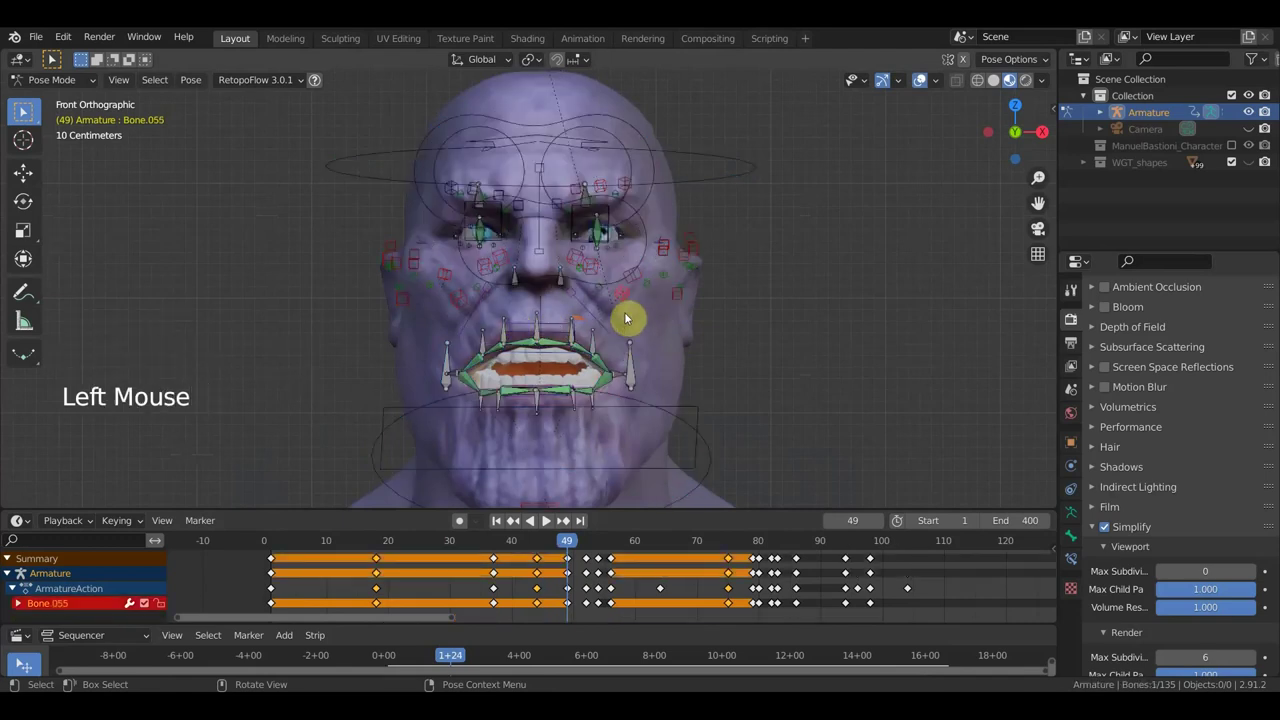
pyautogui.press('g')
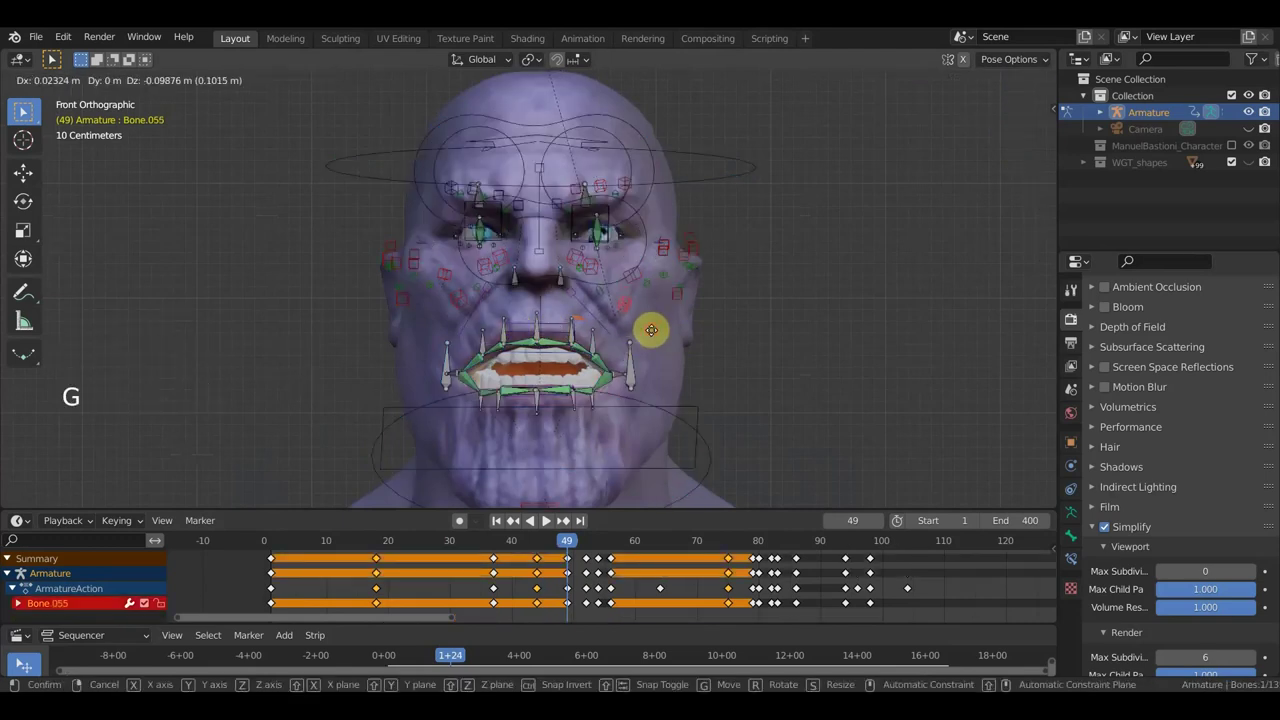
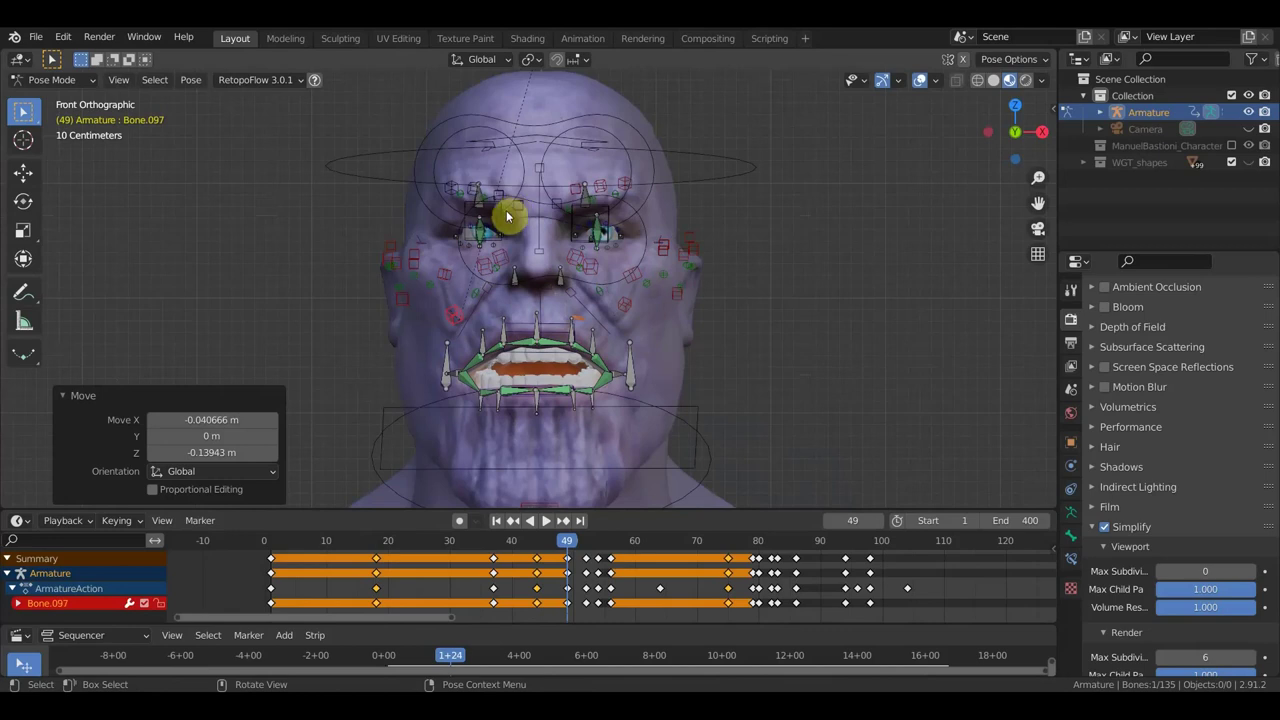
pyautogui.click(501, 204)
pyautogui.click(505, 190)
pyautogui.press('g')
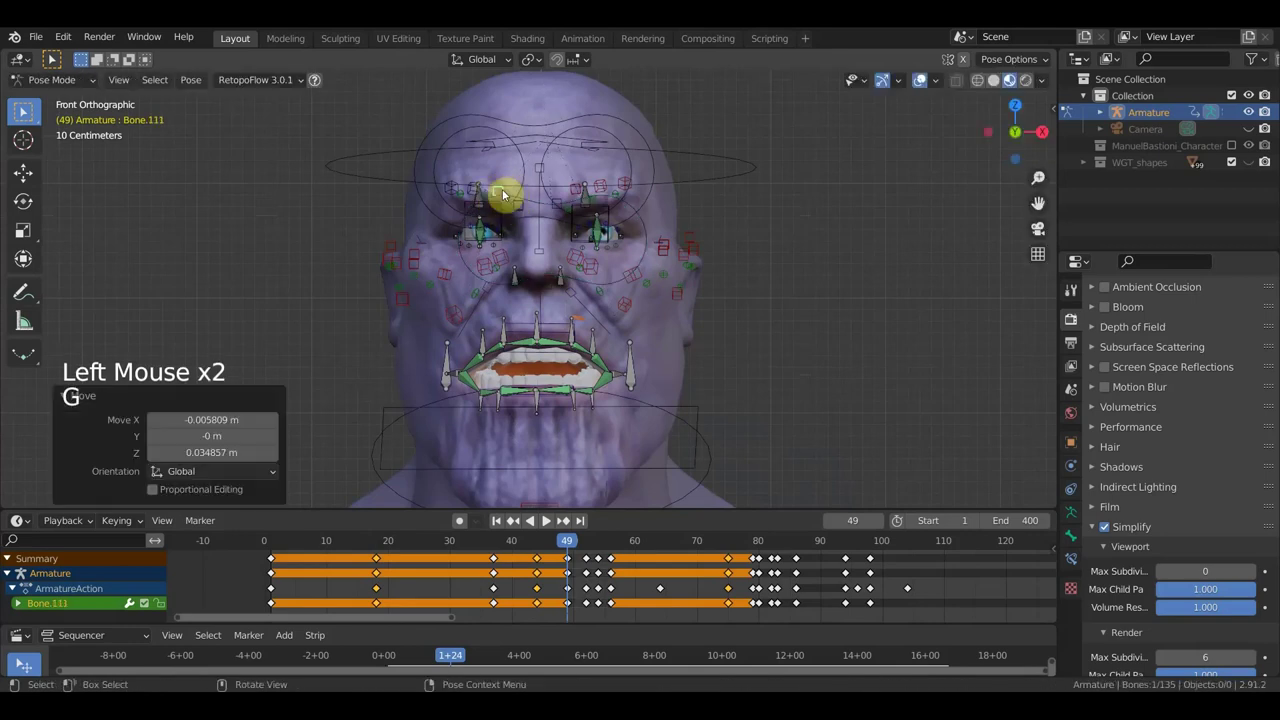
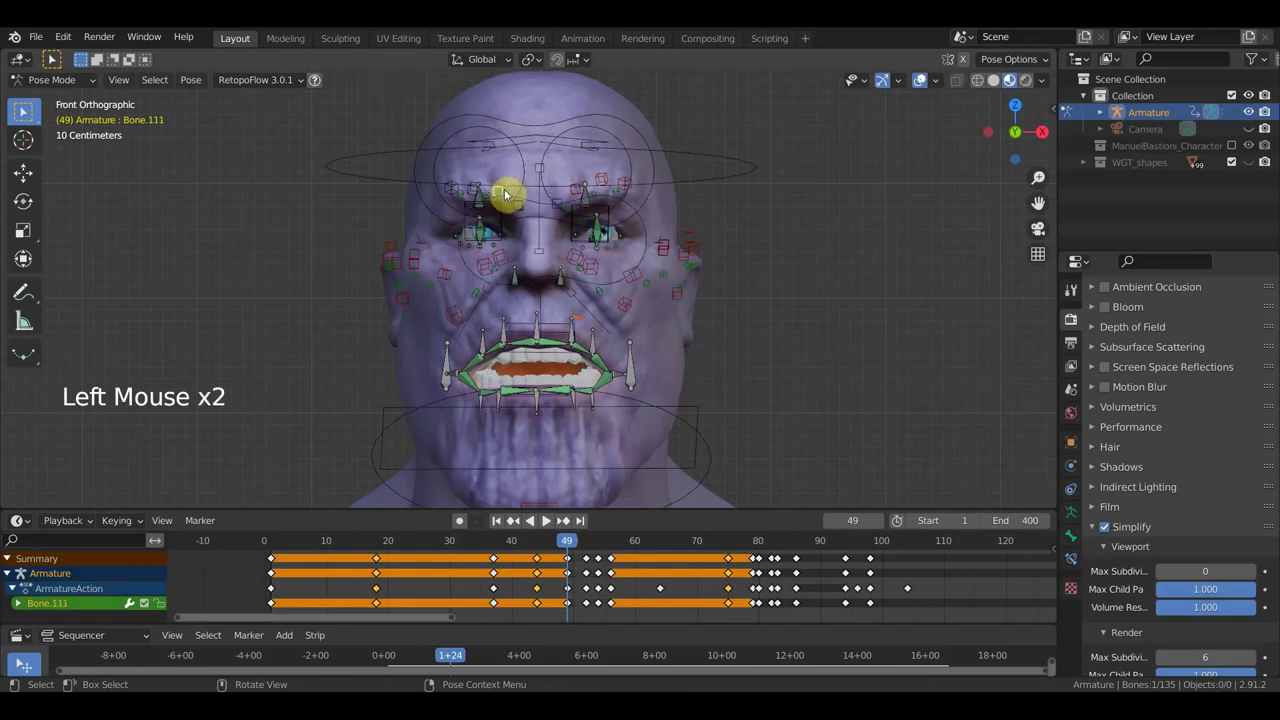
pyautogui.press('g')
# - Adjust a brow bone, then select all 135 rig bones and key them
pyautogui.click(478, 194)
pyautogui.press('g')
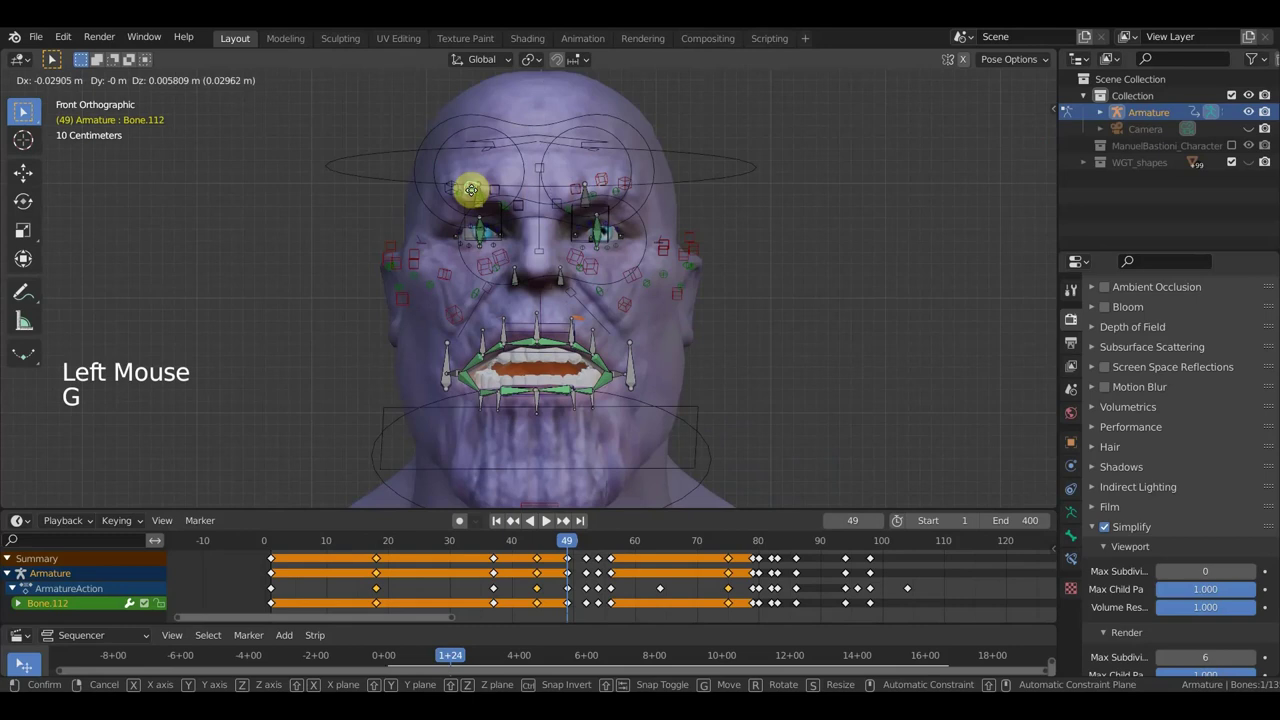
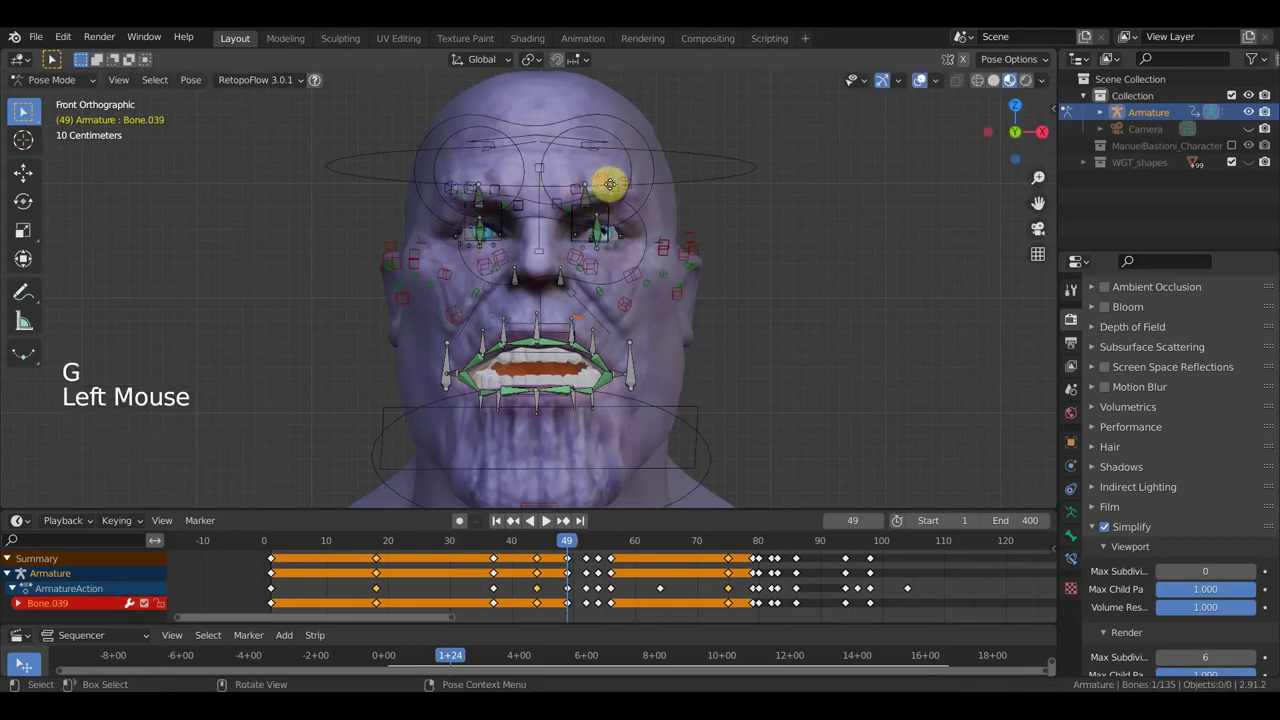
pyautogui.press('g')
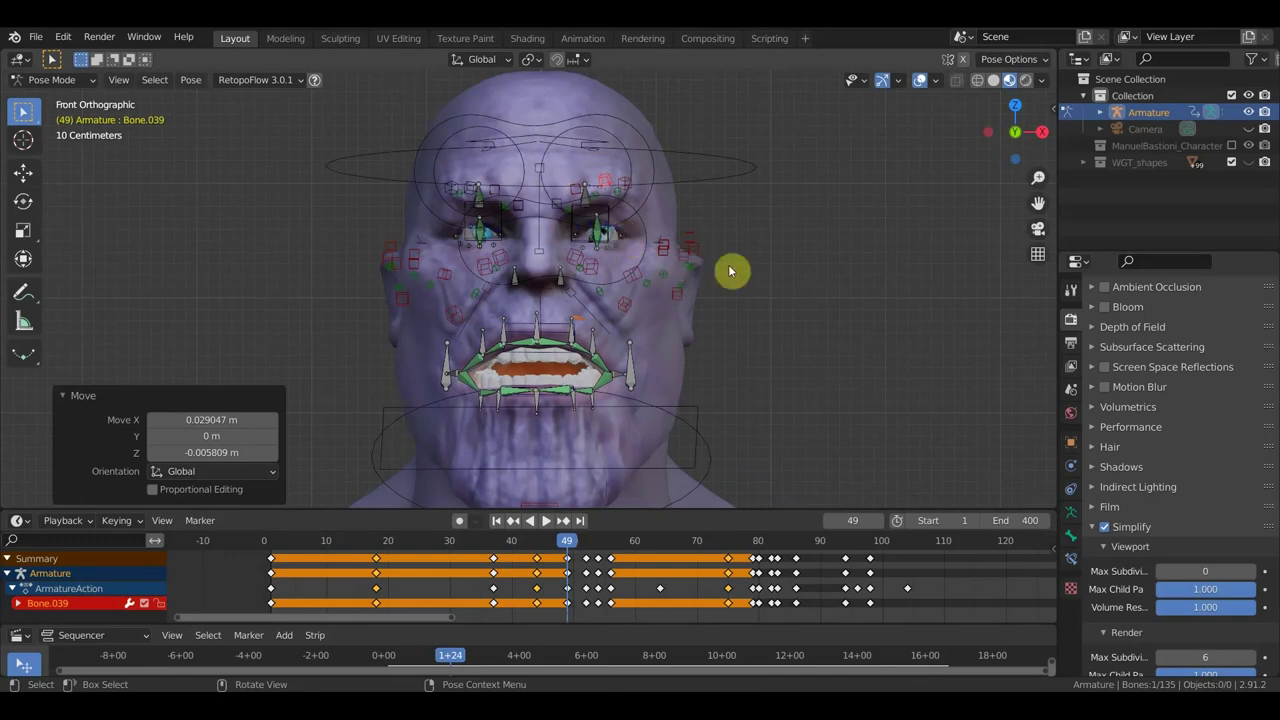
pyautogui.press('a')
pyautogui.press('i')
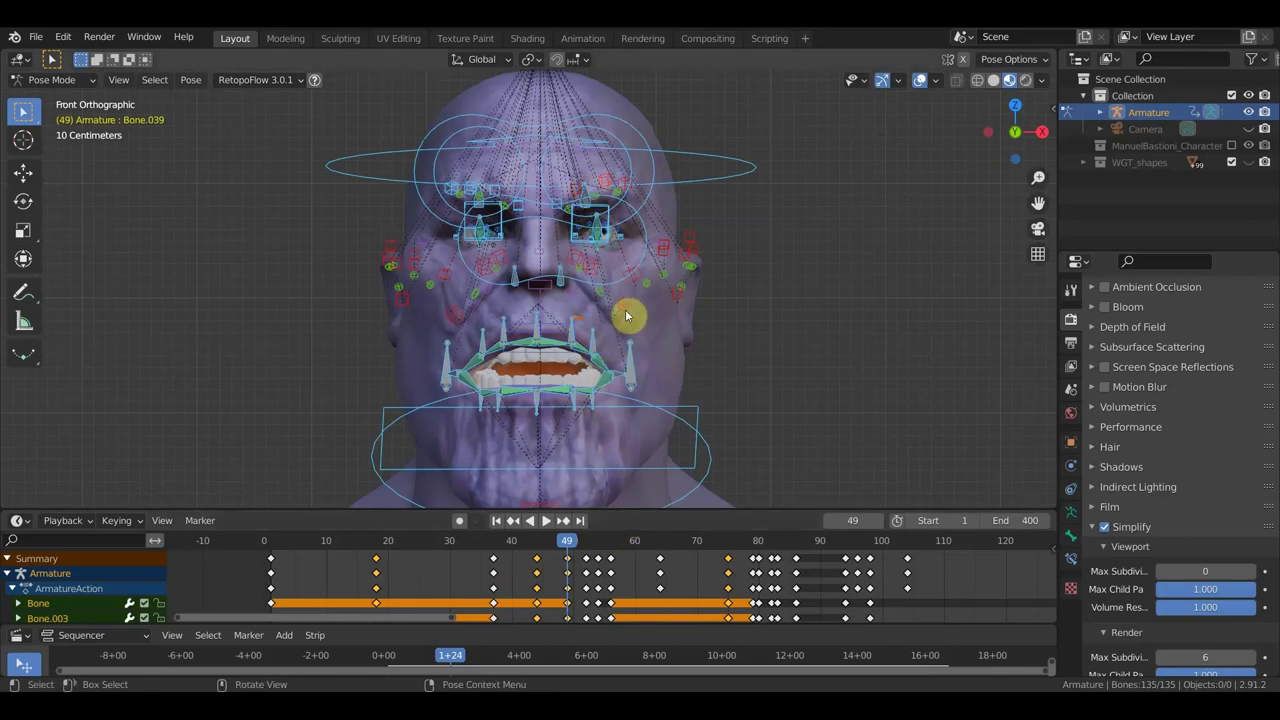
# - Select six eye and brow bones and their keyframes at frame 49
pyautogui.click(630, 312)
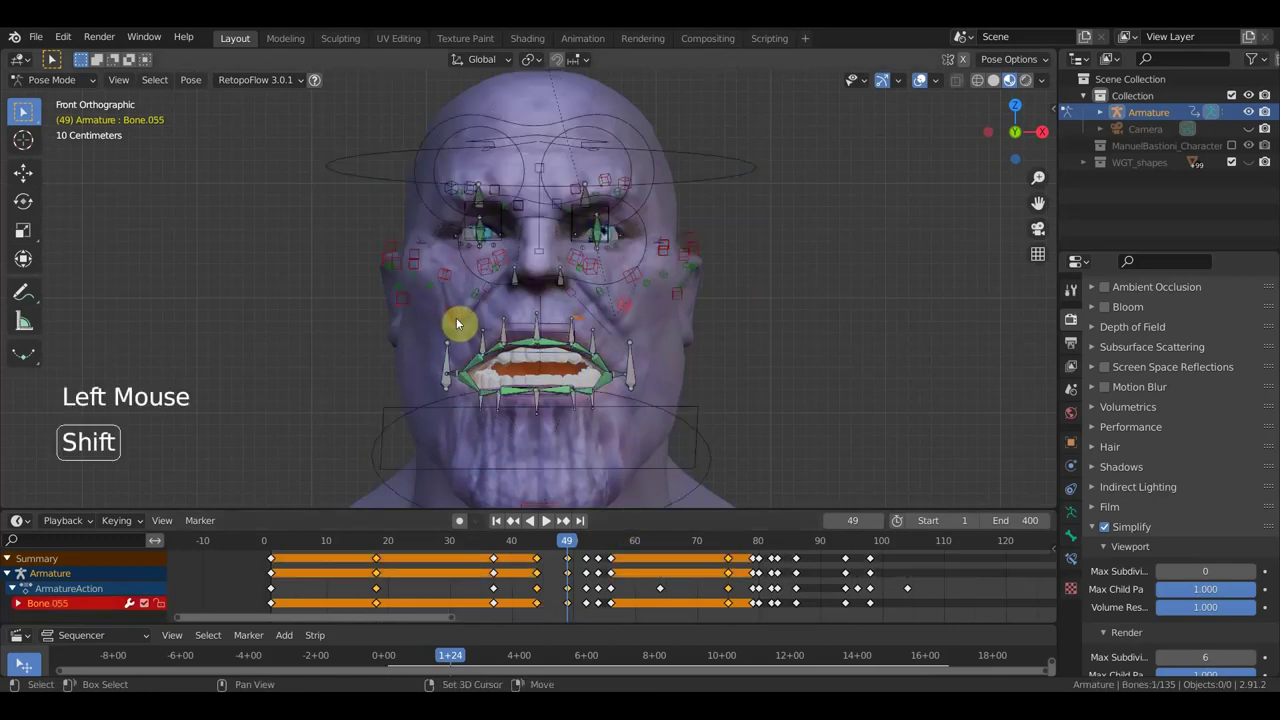
pyautogui.click(459, 322)
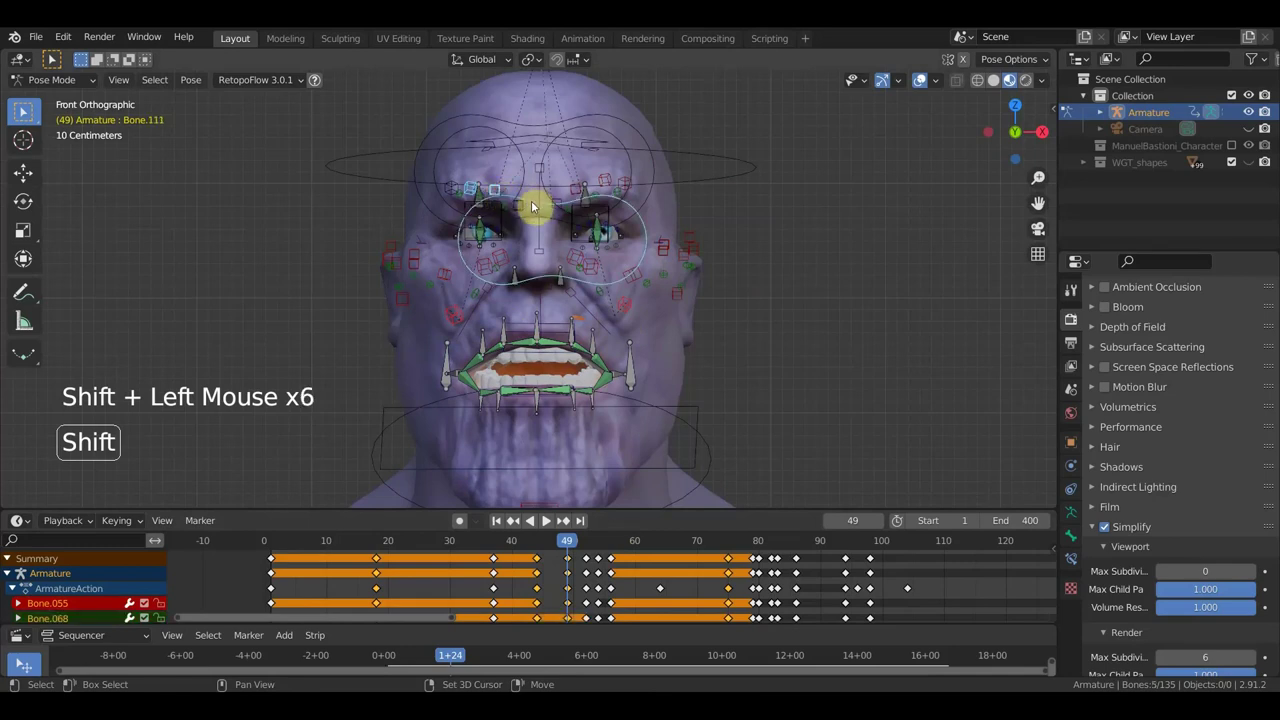
pyautogui.click(532, 203)
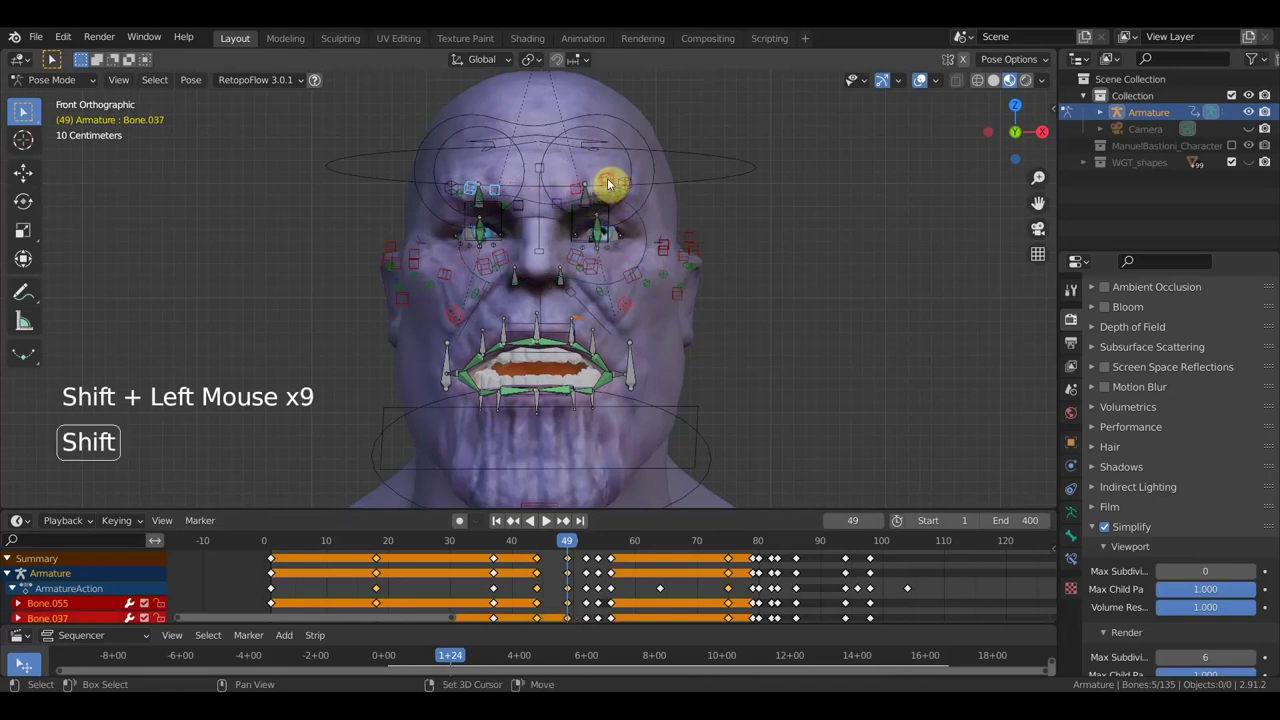
pyautogui.click(611, 201)
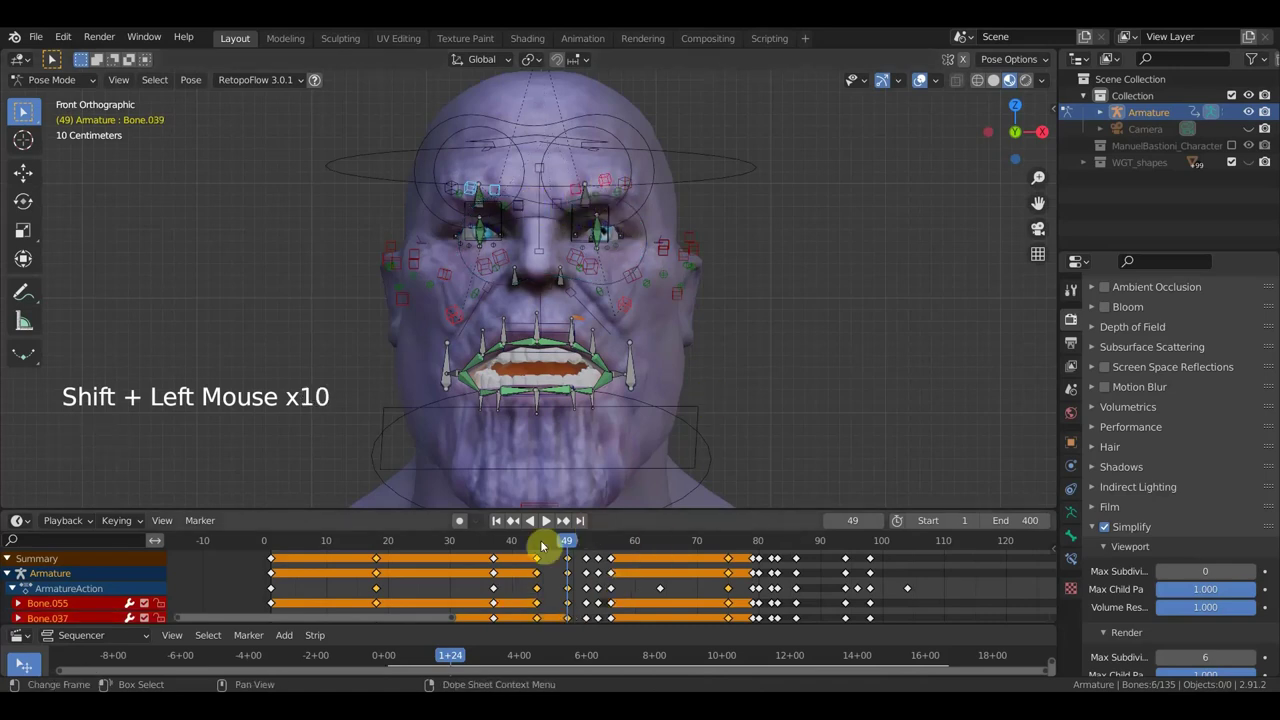
pyautogui.click(564, 568)
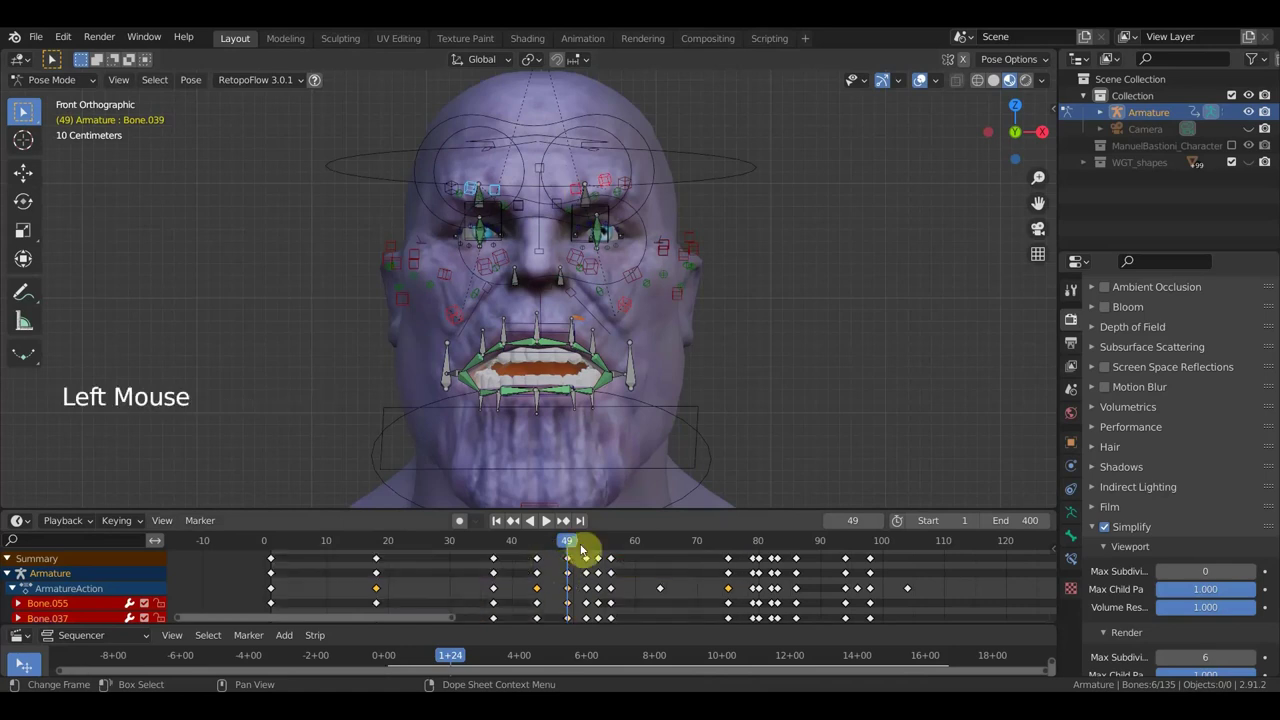
# - Move the selected facial keyframes from frame 49 to around frame 56
pyautogui.click(570, 566)
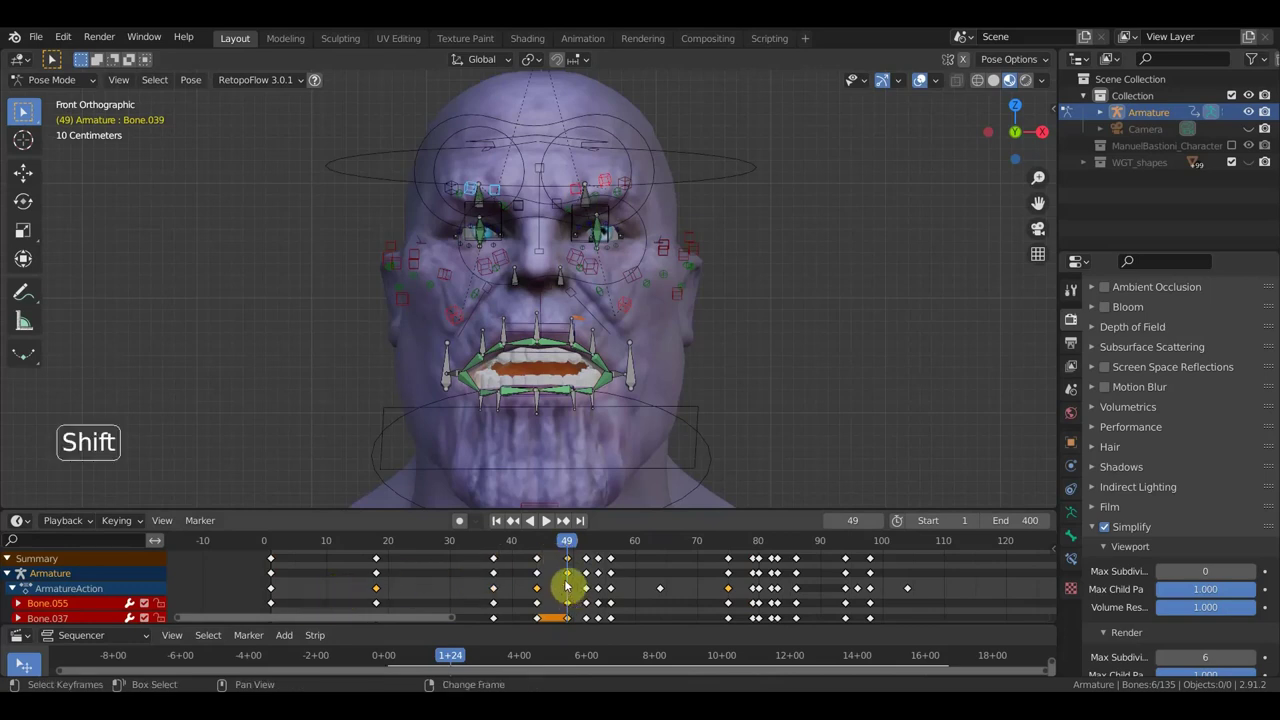
pyautogui.press('shift+d')
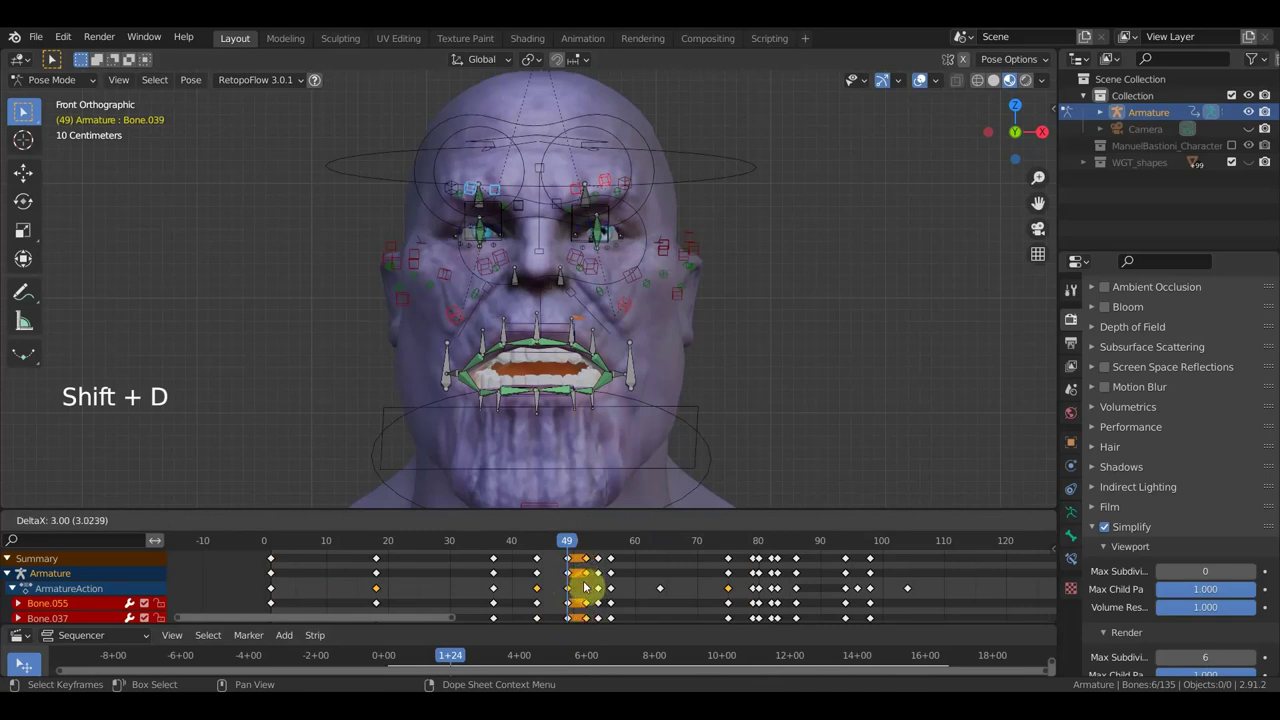
pyautogui.press('shift+d')
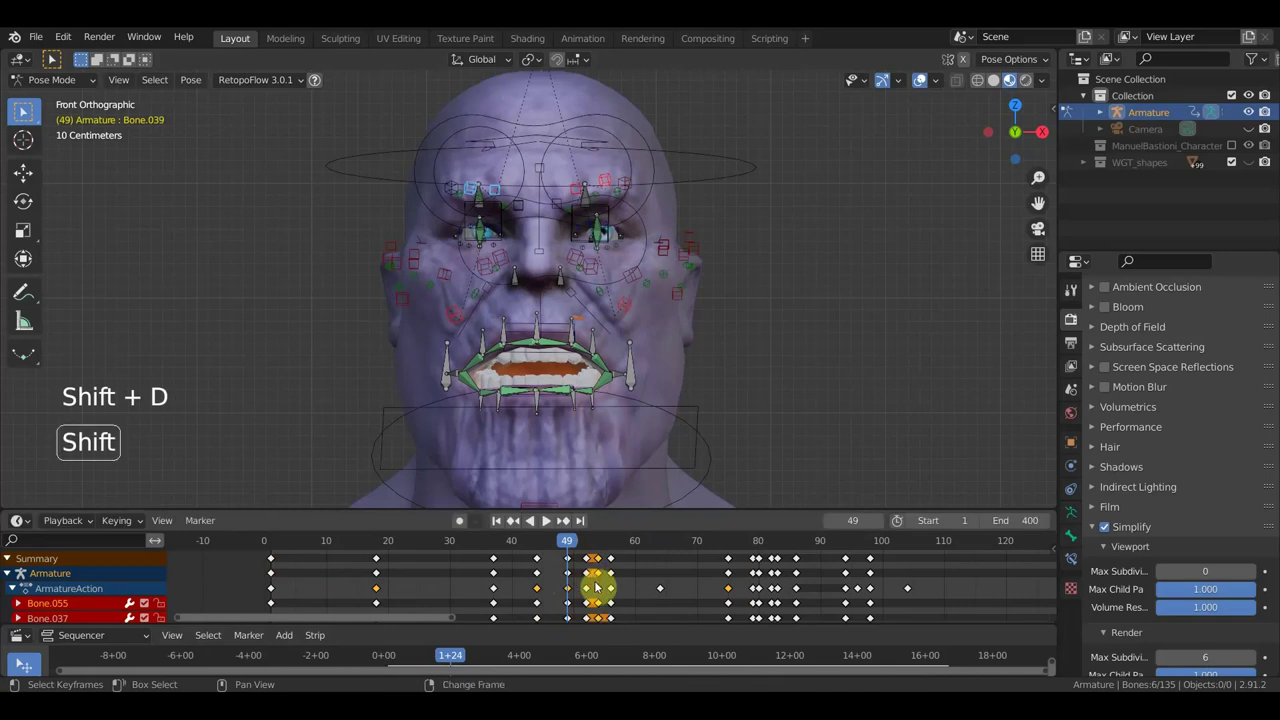
pyautogui.press('shift+d')
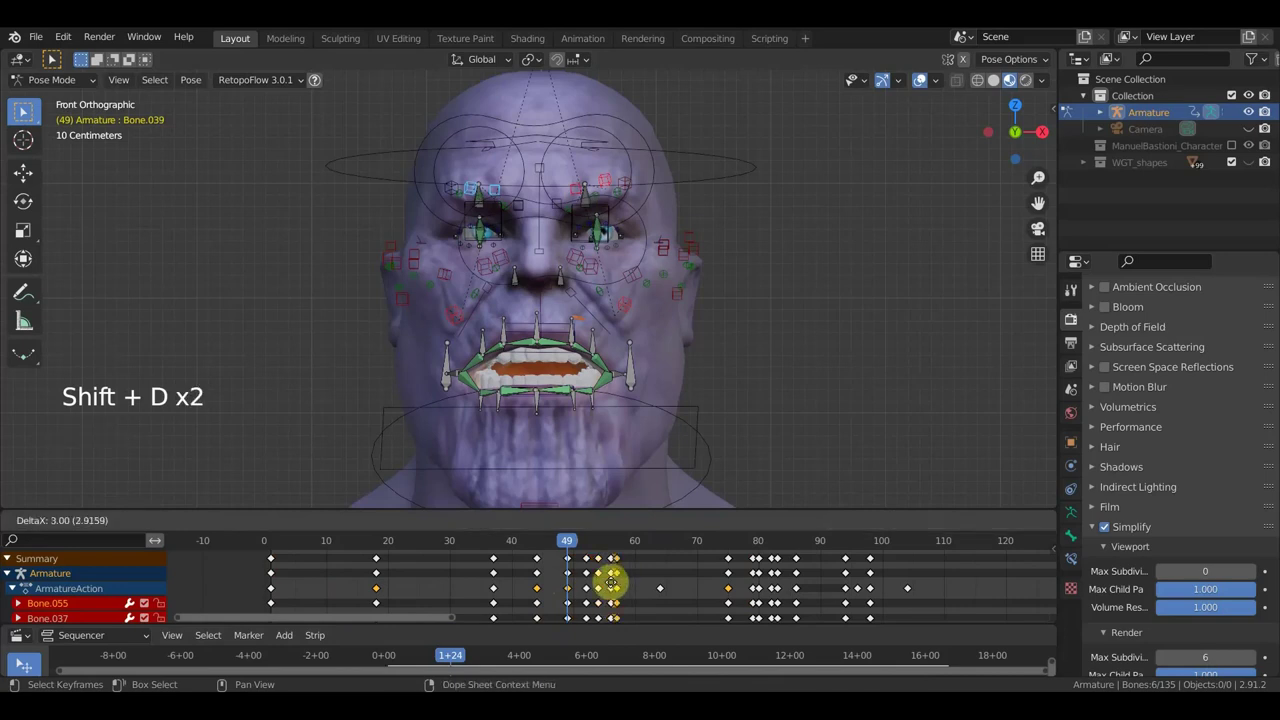
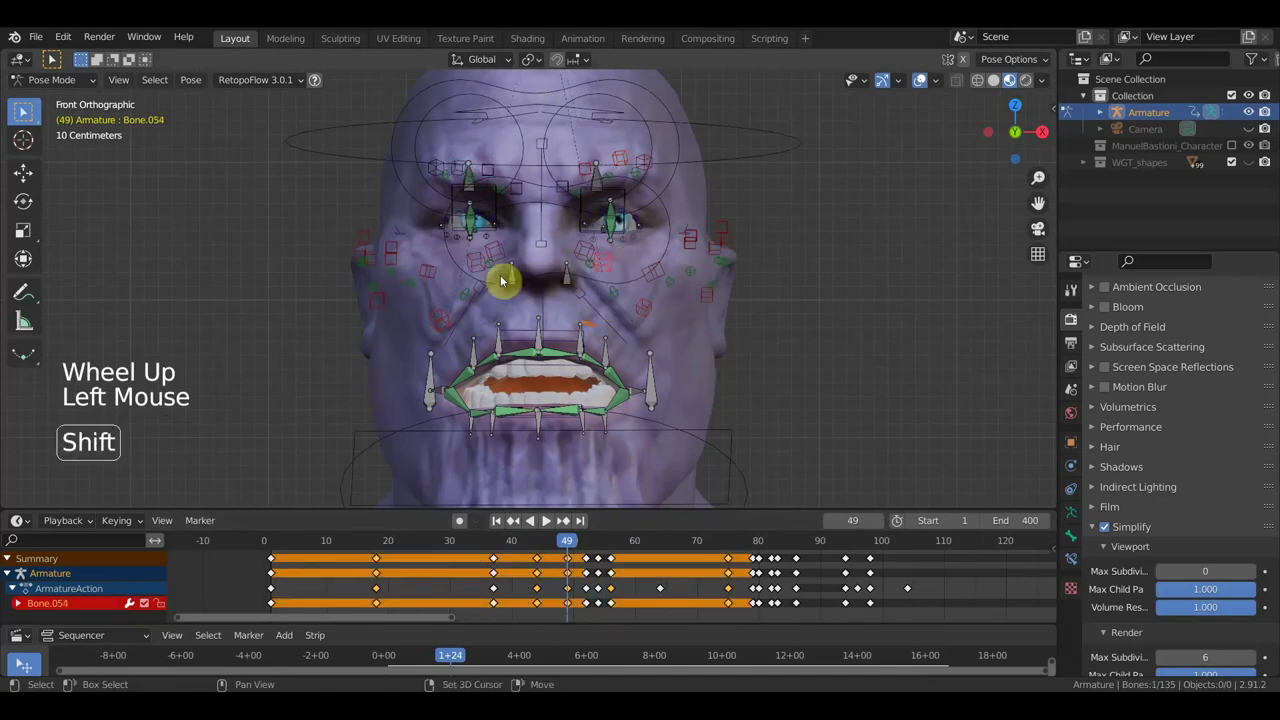
# - Move cheek bones and the mouth bone Bone.134 into a new pose at frame 49
pyautogui.click(479, 270)
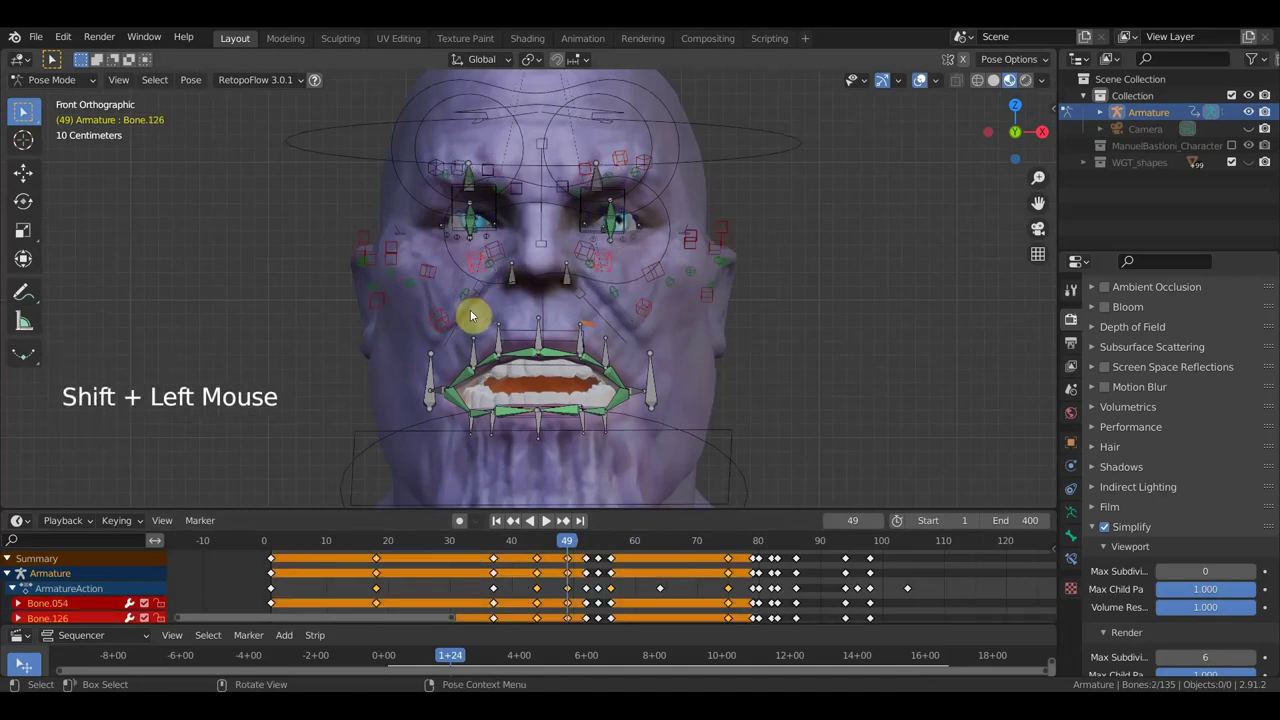
pyautogui.click(446, 323)
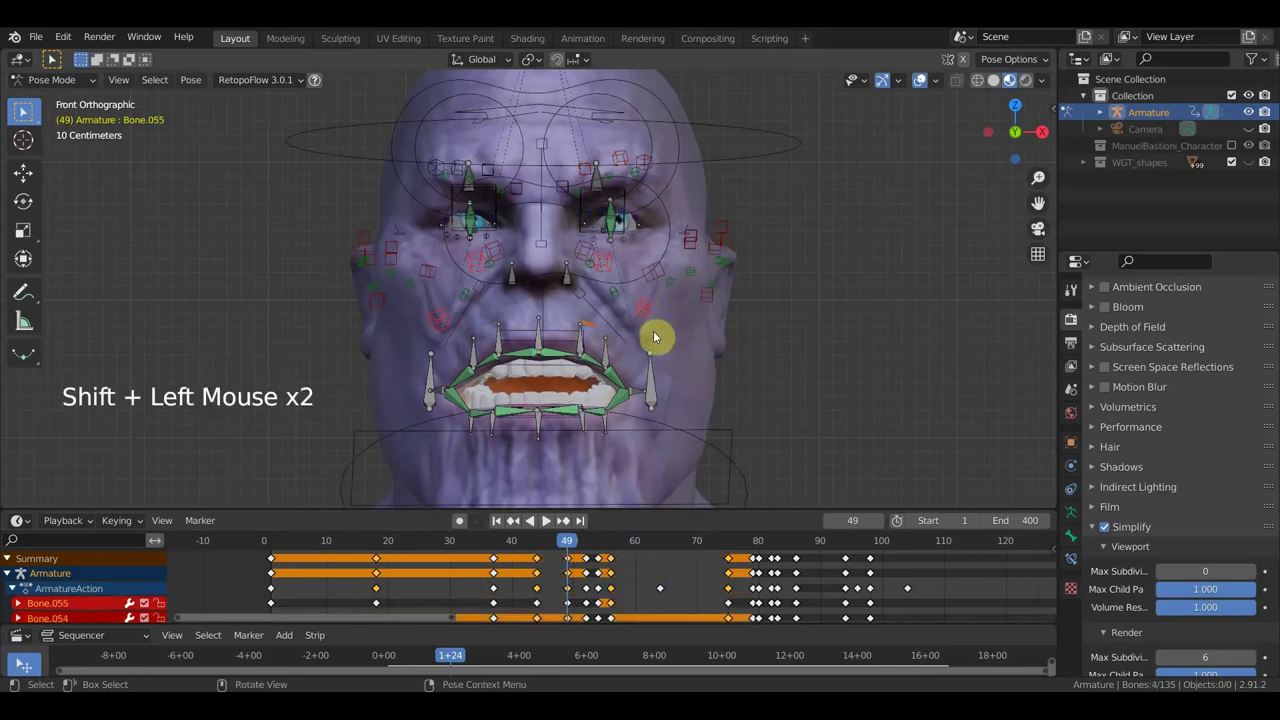
pyautogui.press('g')
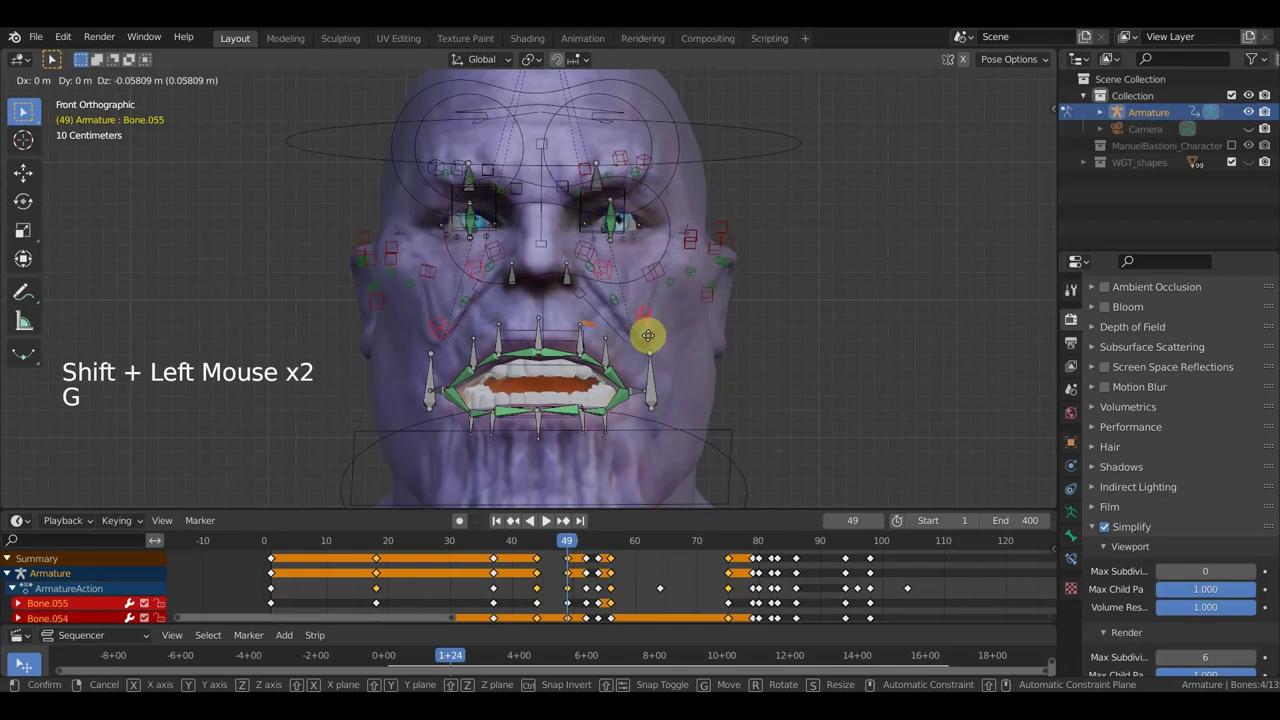
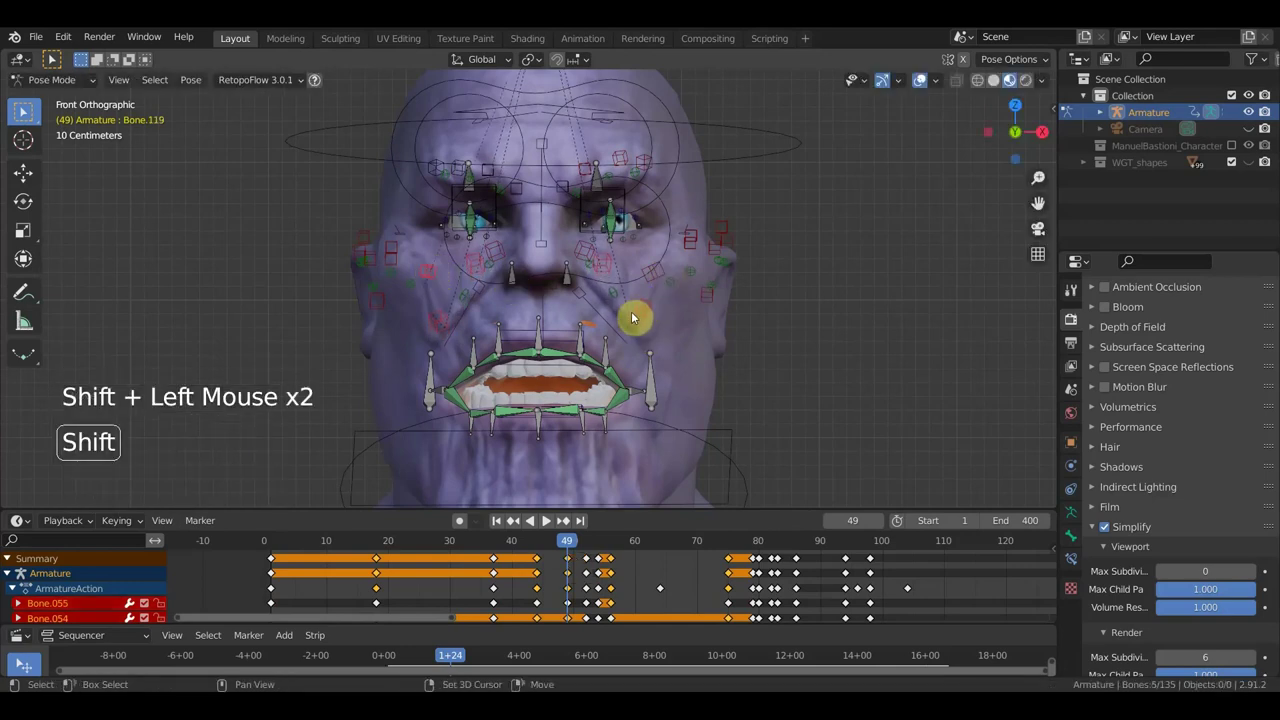
pyautogui.press('g')
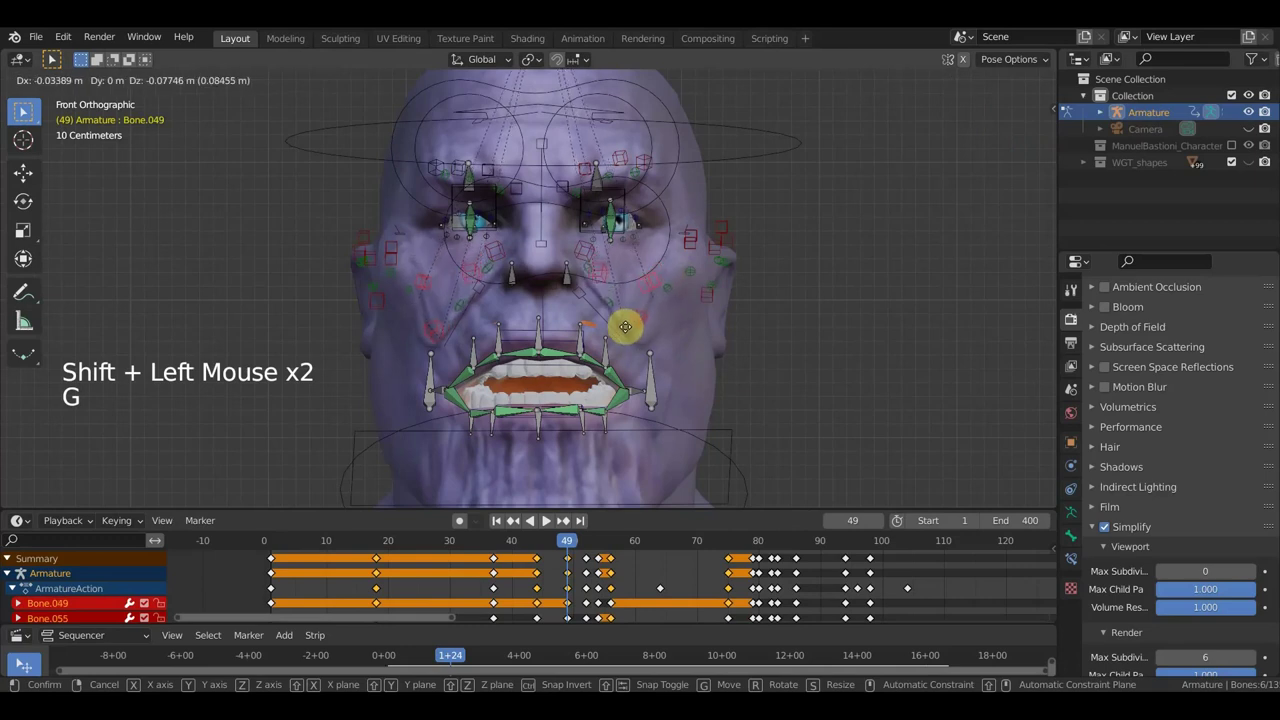
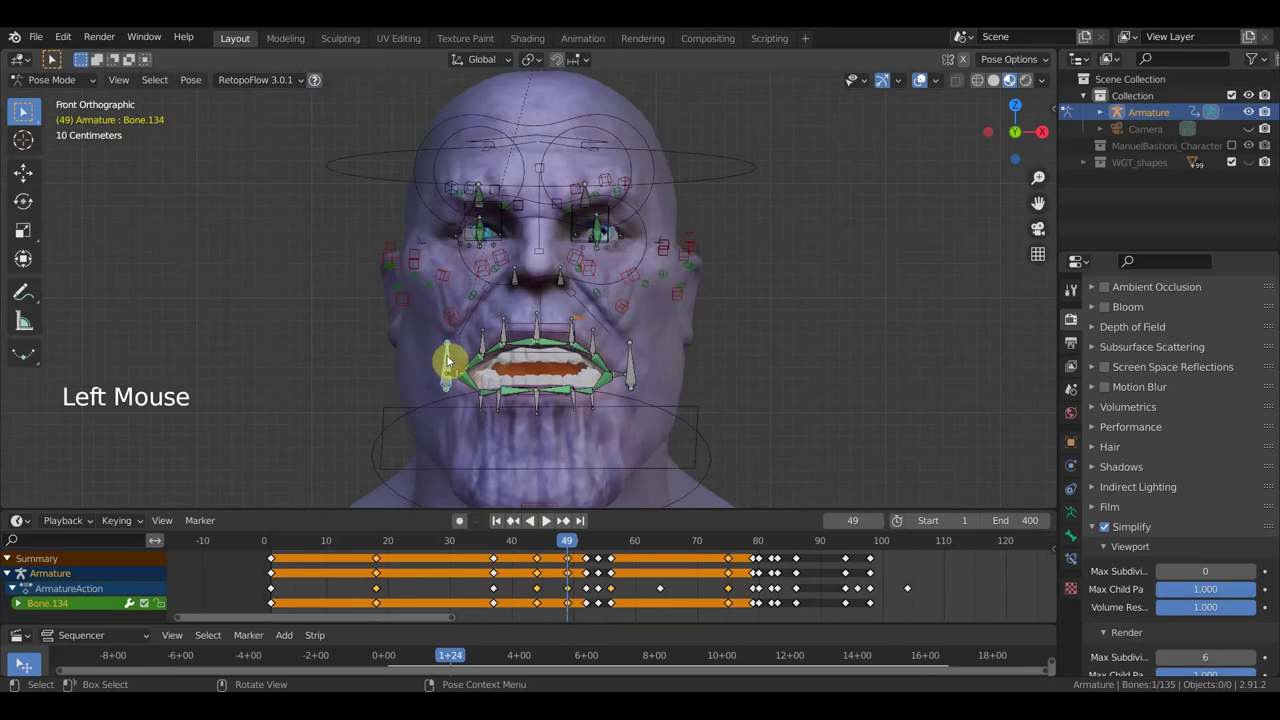
pyautogui.press('g')
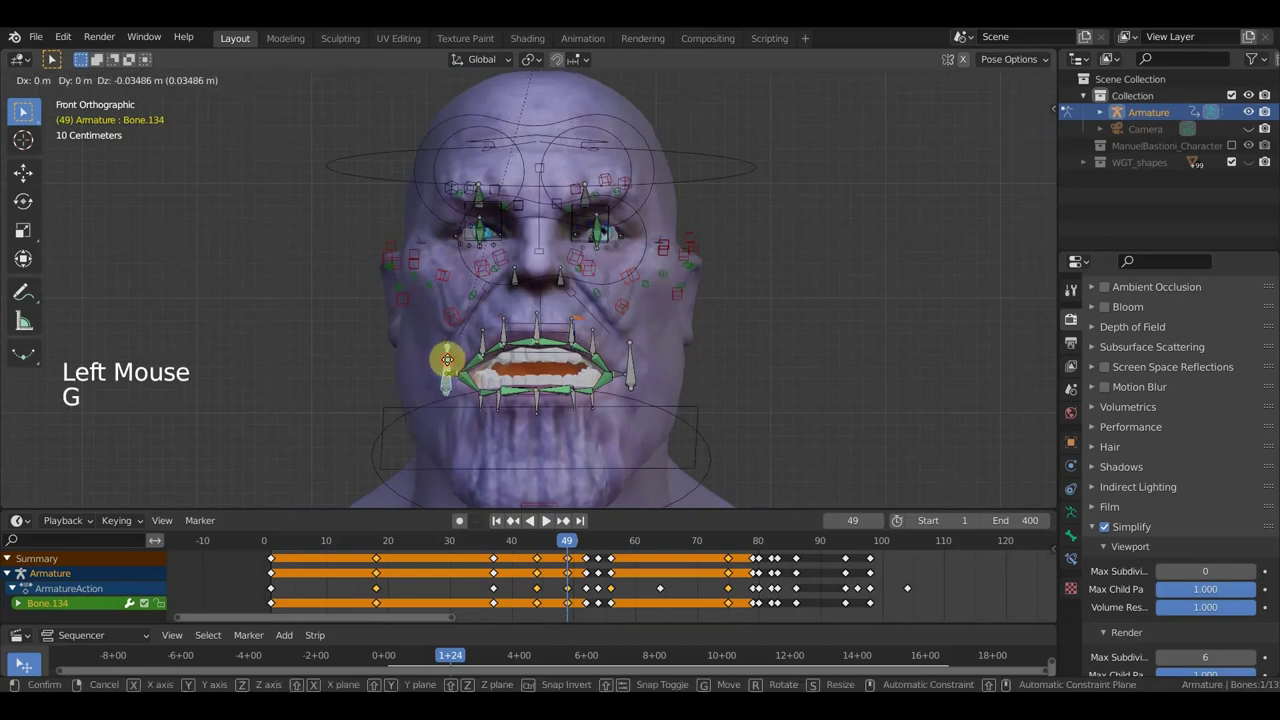
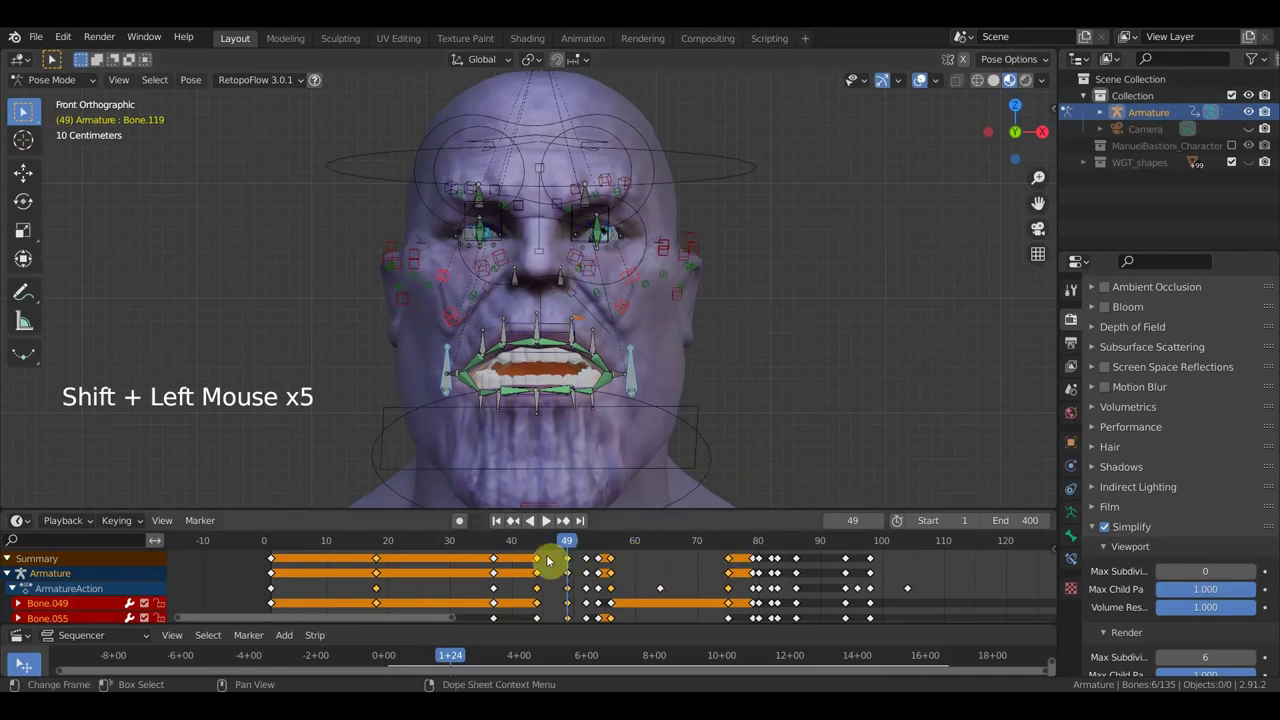
# - Select the mouth keyframes at frame 49 and slide them a few frames later
pyautogui.click(576, 564)
pyautogui.click(571, 561)
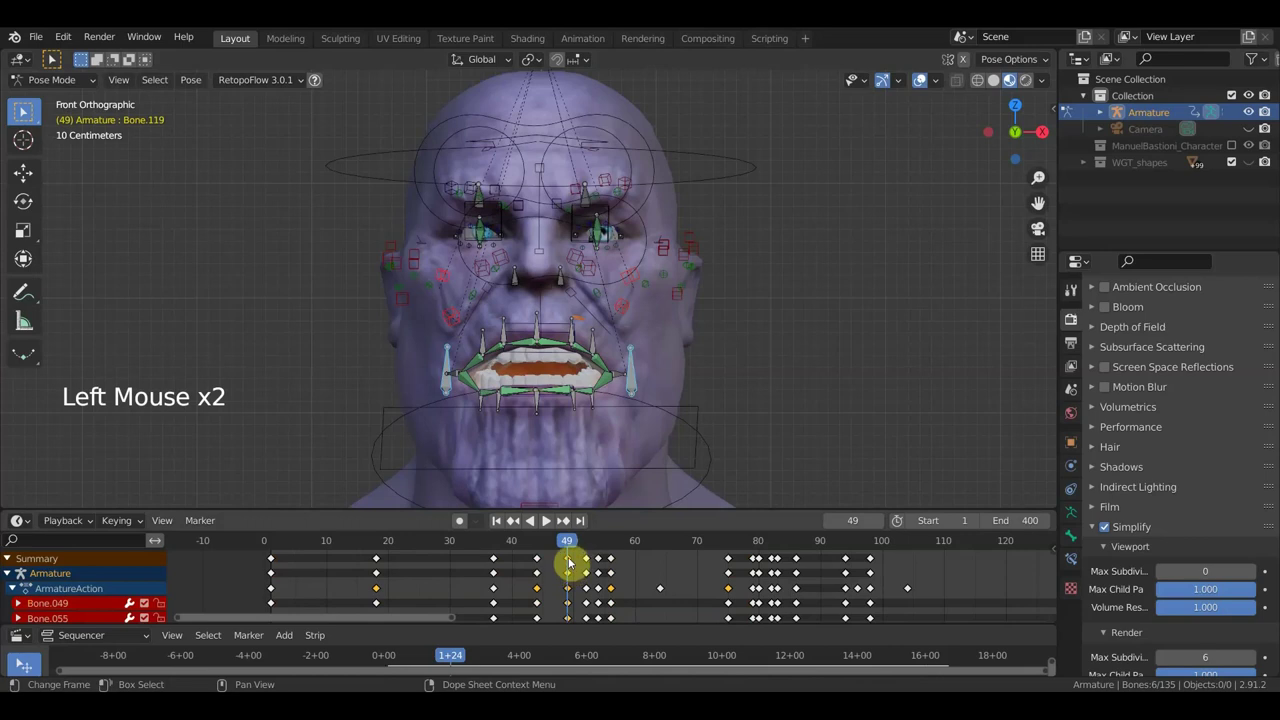
pyautogui.press('shift+d')
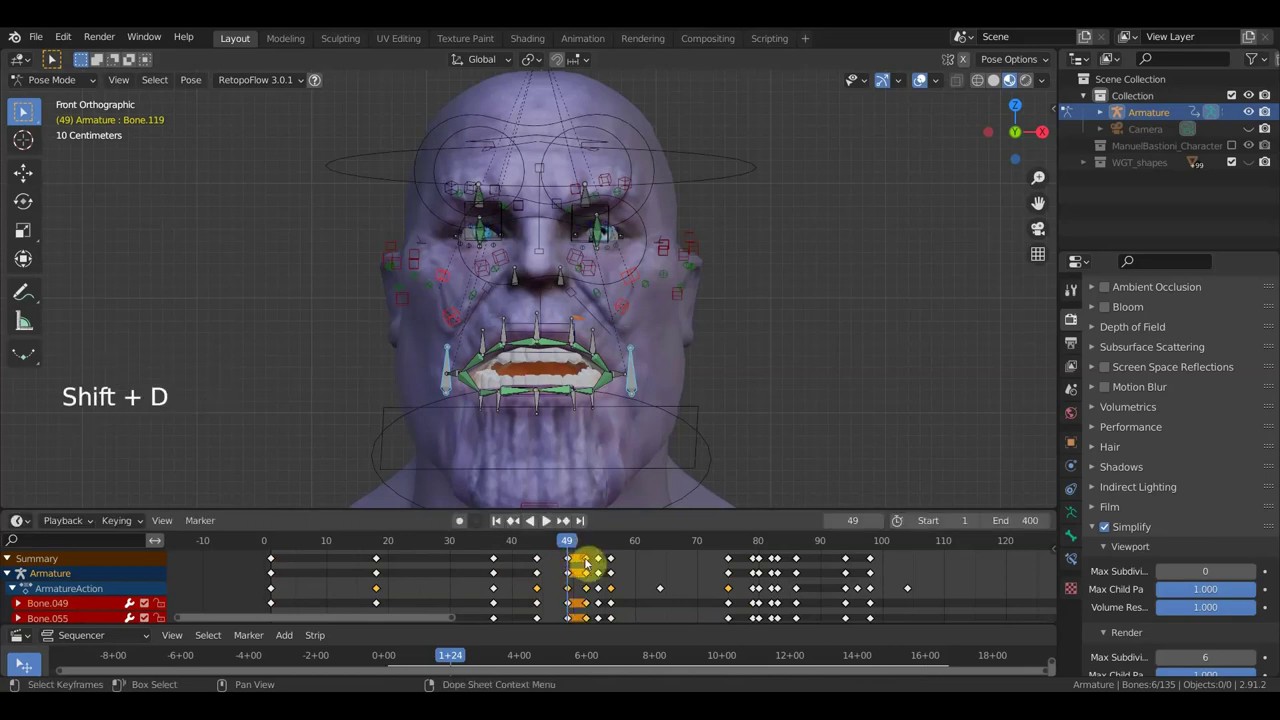
pyautogui.press('shift+d')
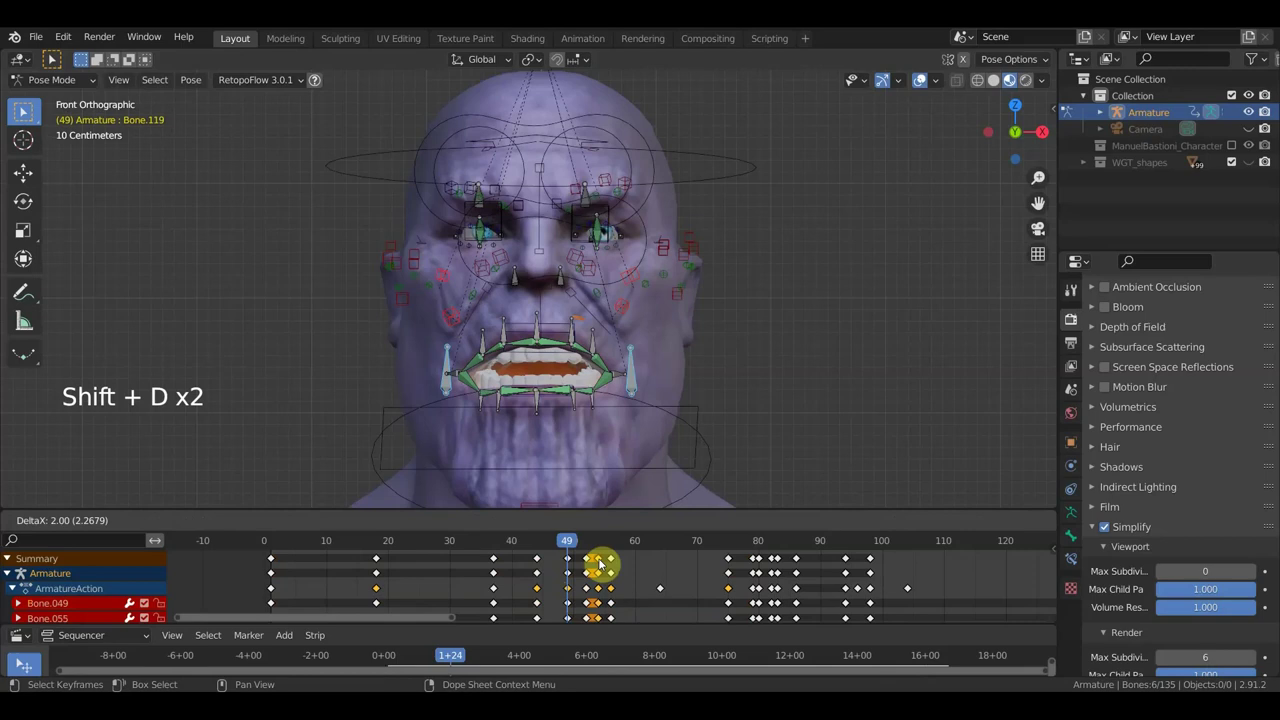
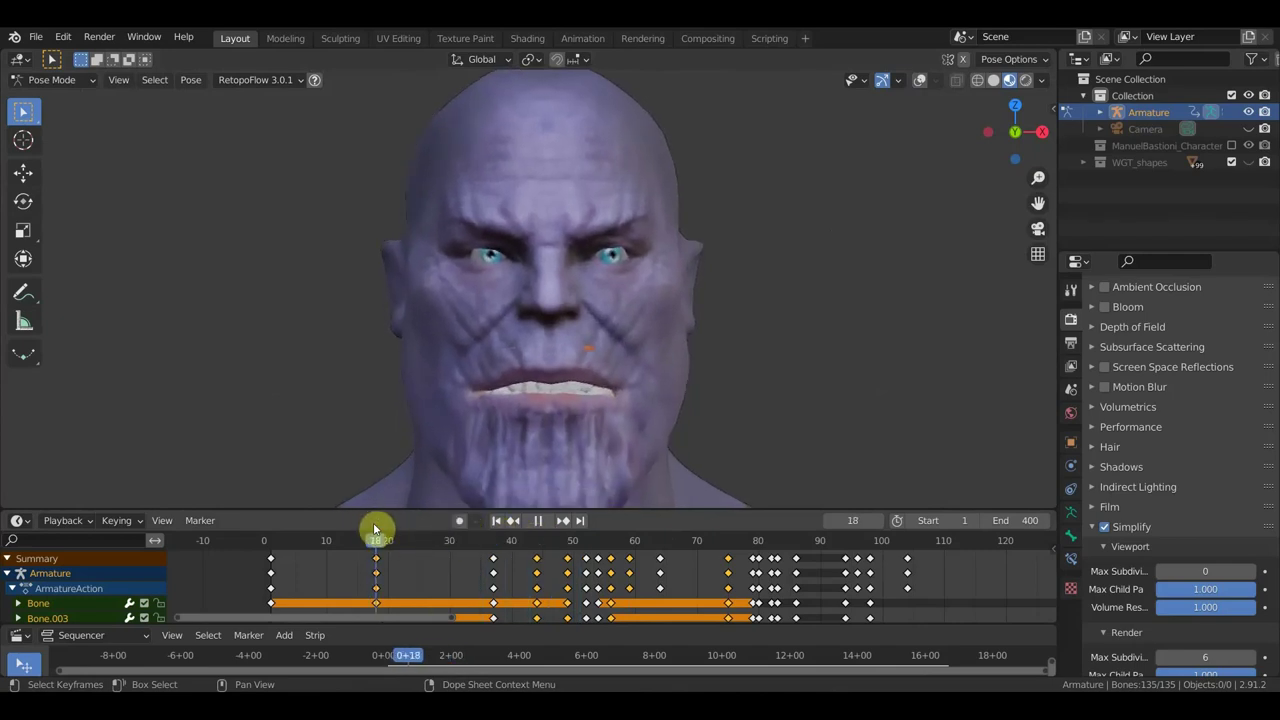
# - Jump the animation back to frame 1 from the Dope Sheet ruler
pyautogui.click(290, 545)
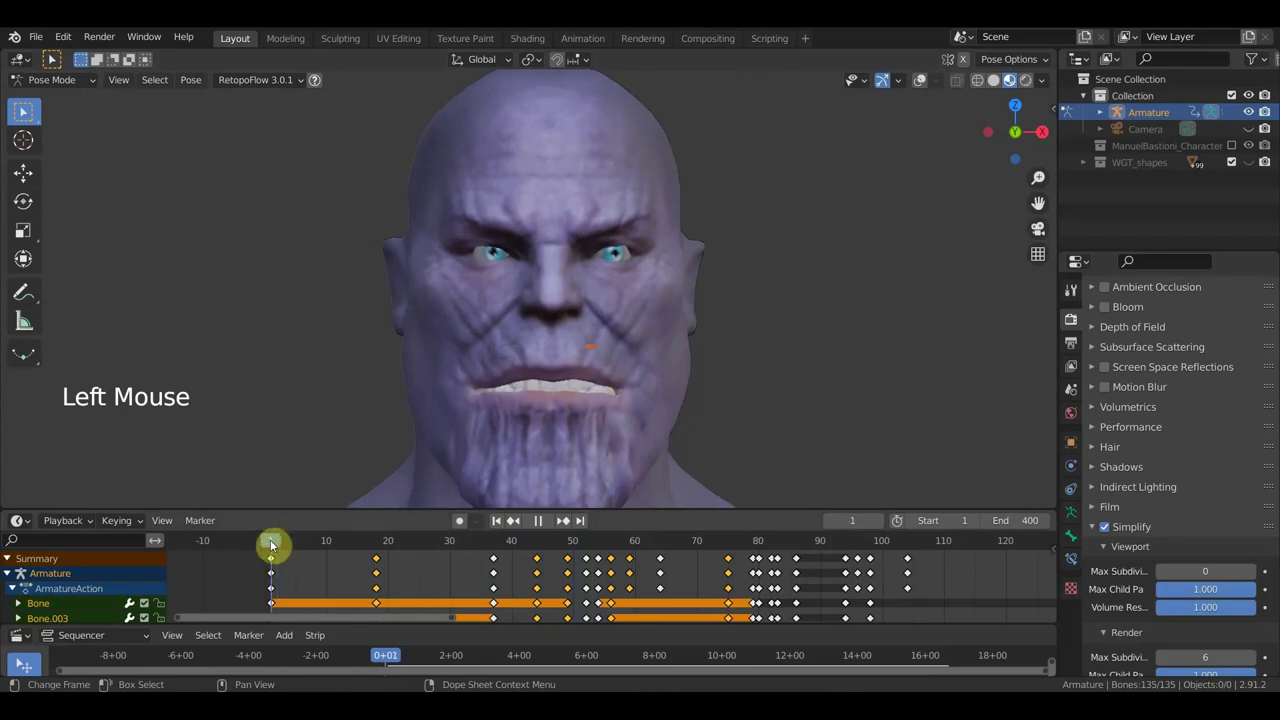
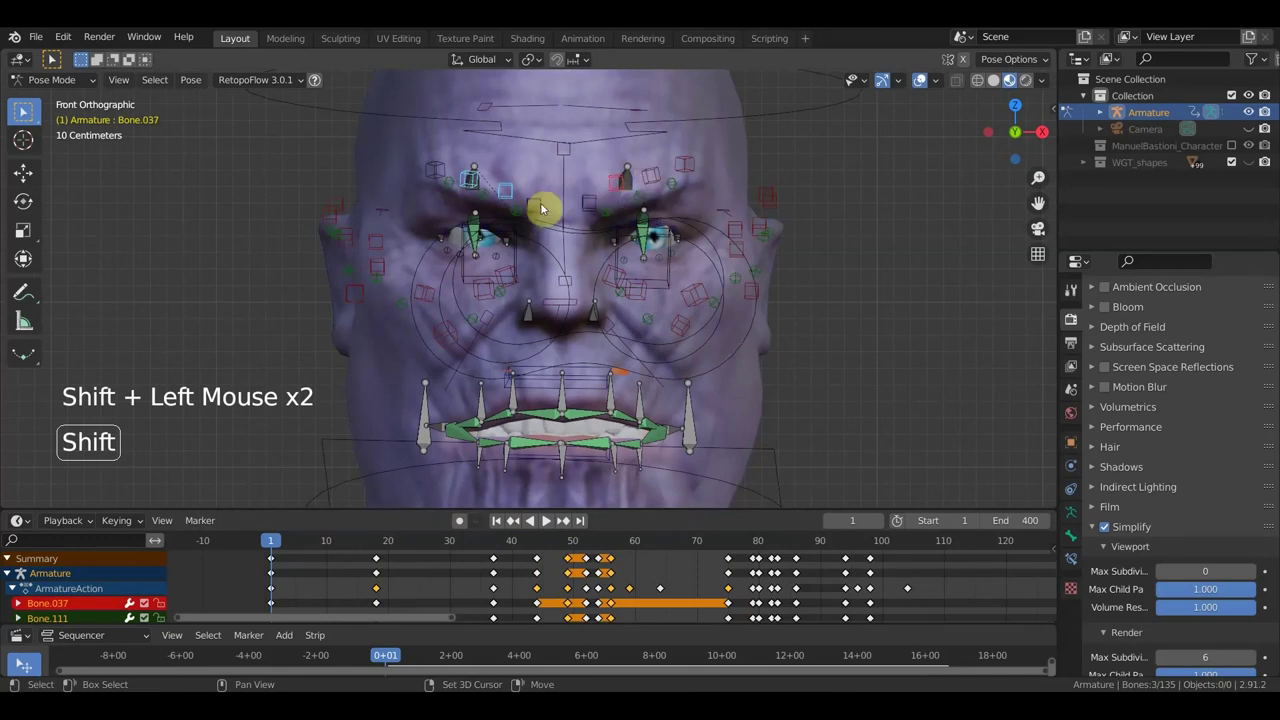
# - Raise the two eyebrow control bones to a new position at frame 1
pyautogui.click(539, 206)
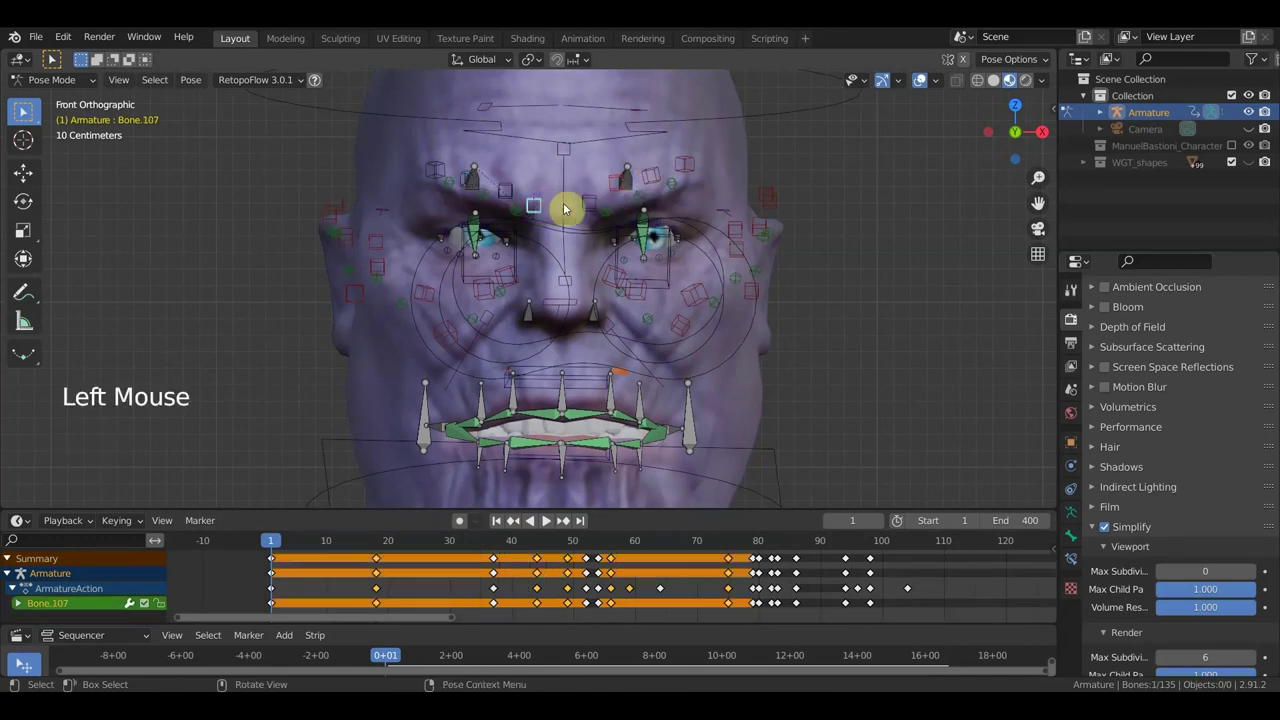
pyautogui.click(583, 199)
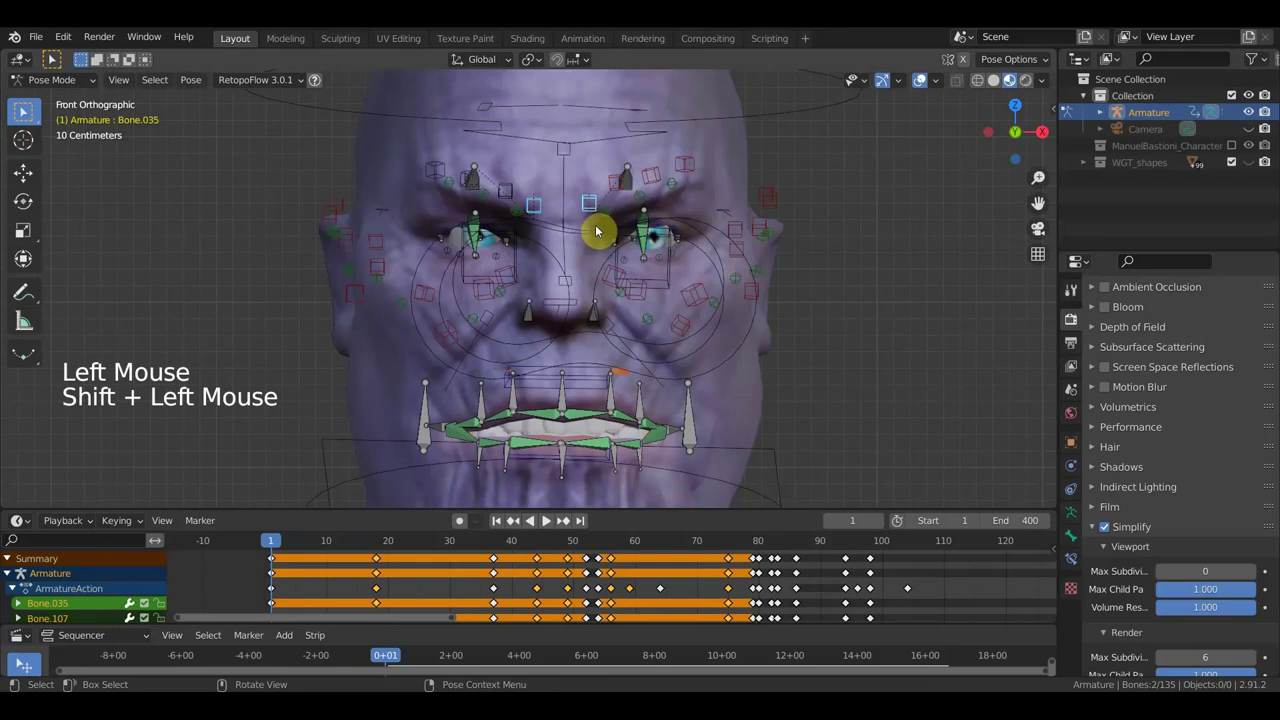
pyautogui.press('g')
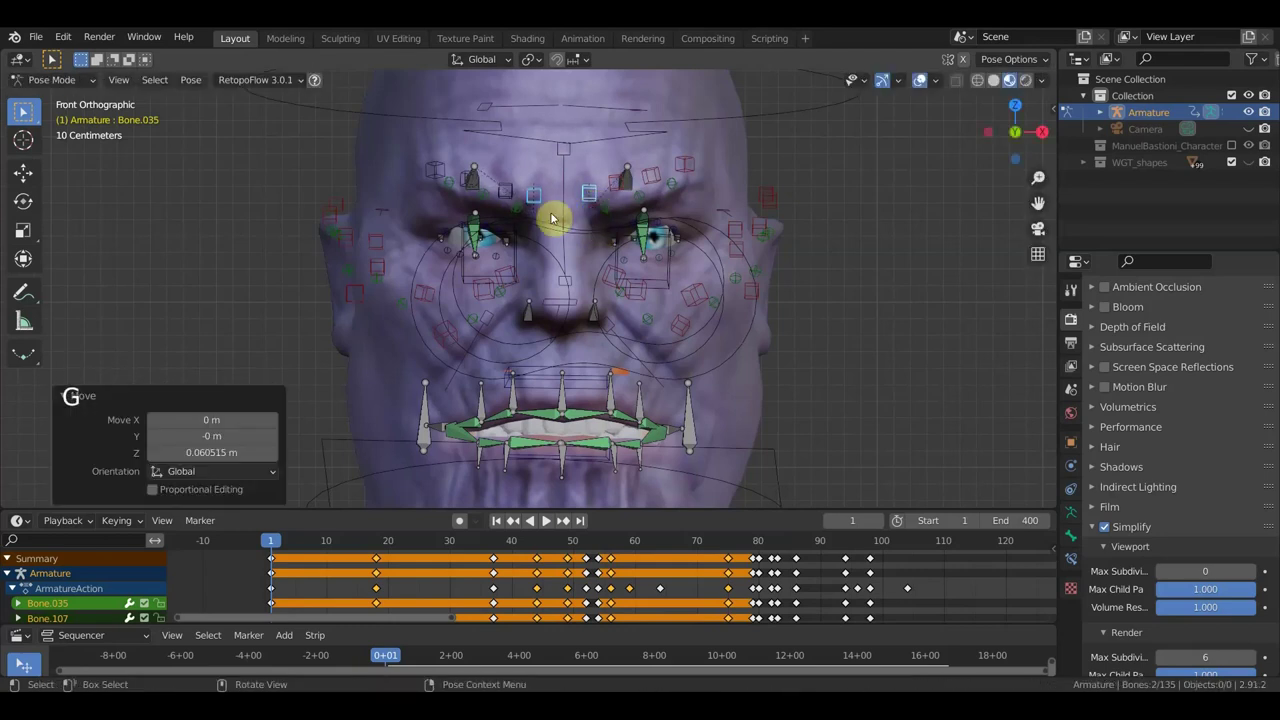
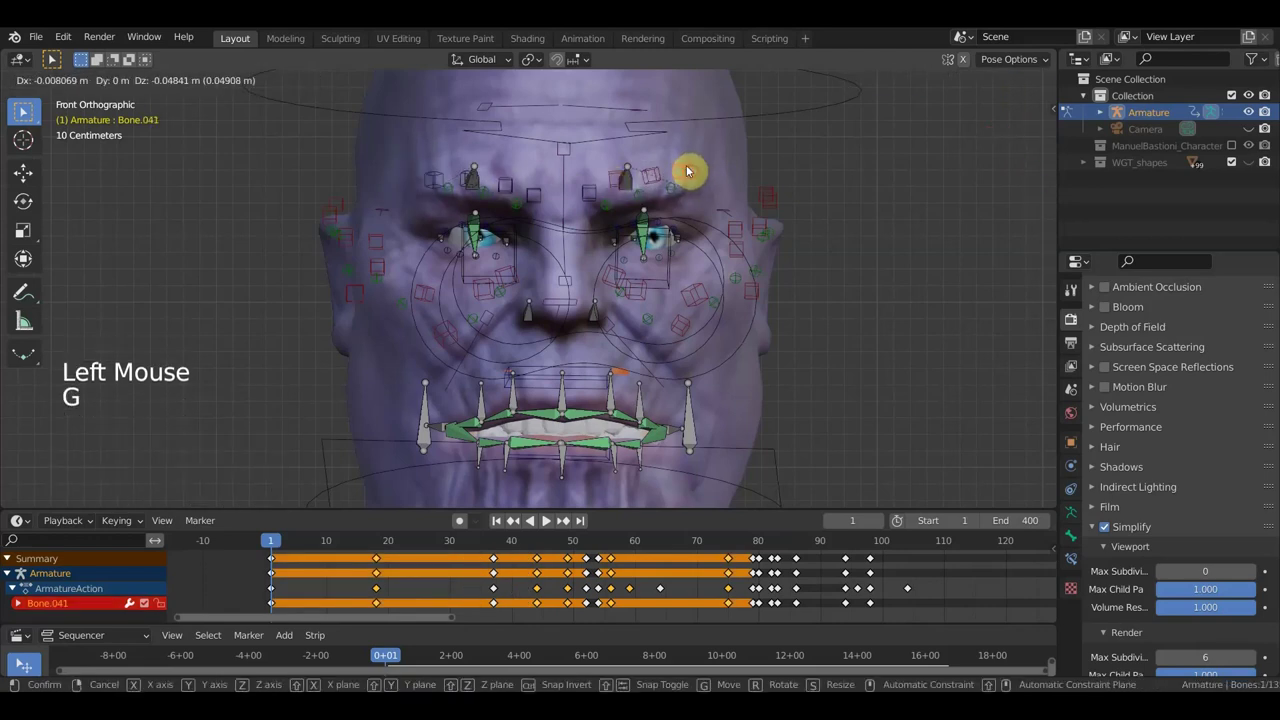
pyautogui.press('g')
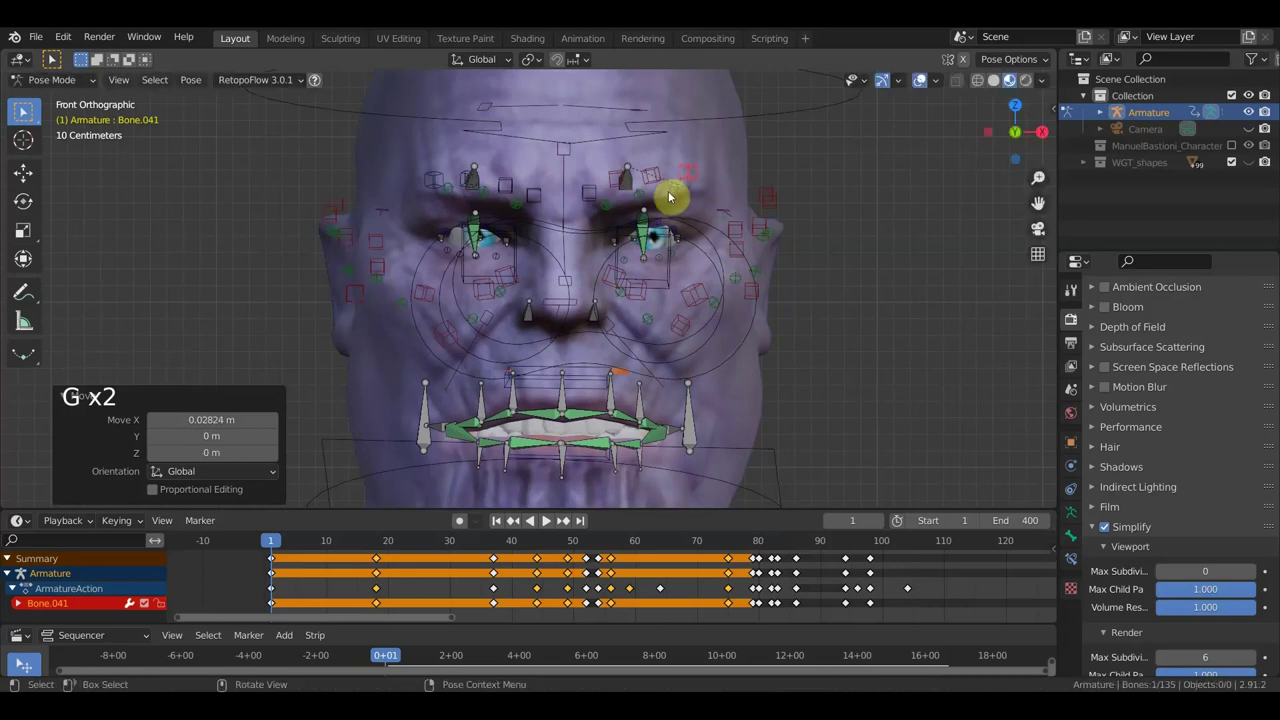
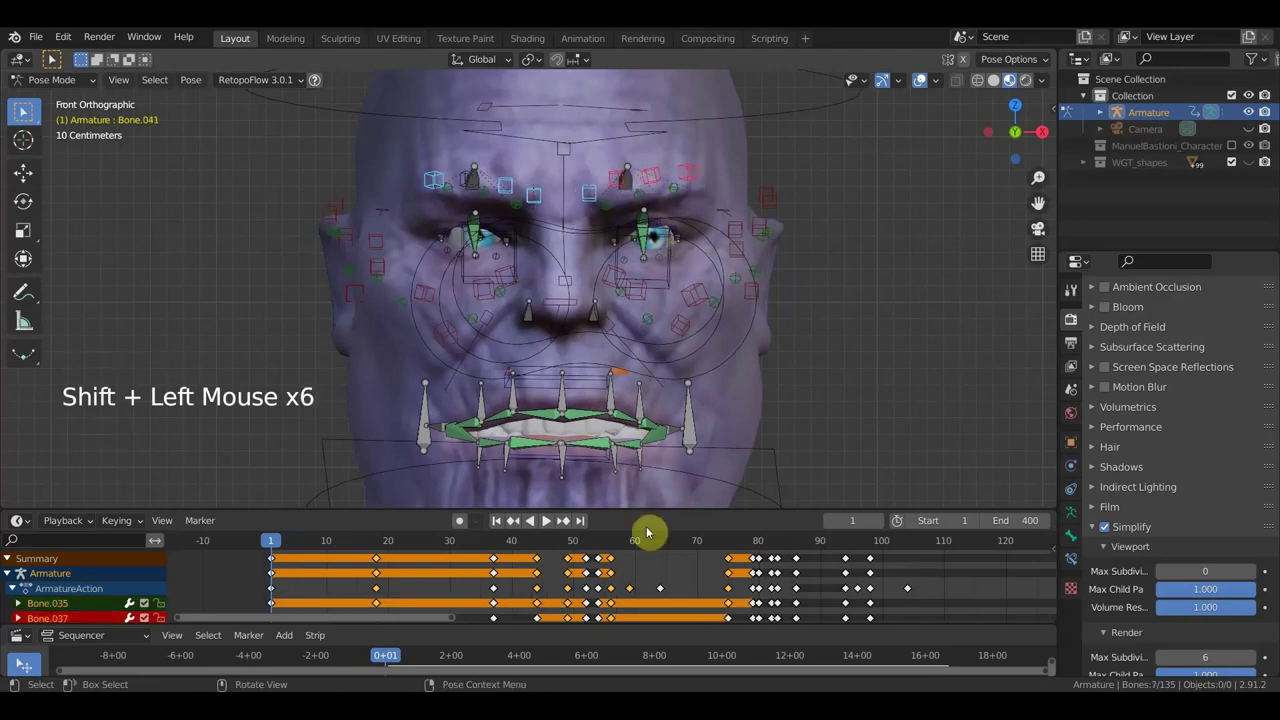
# - Select all 135 rig bones and bring up the Insert Keyframe menu
pyautogui.scroll(-3)
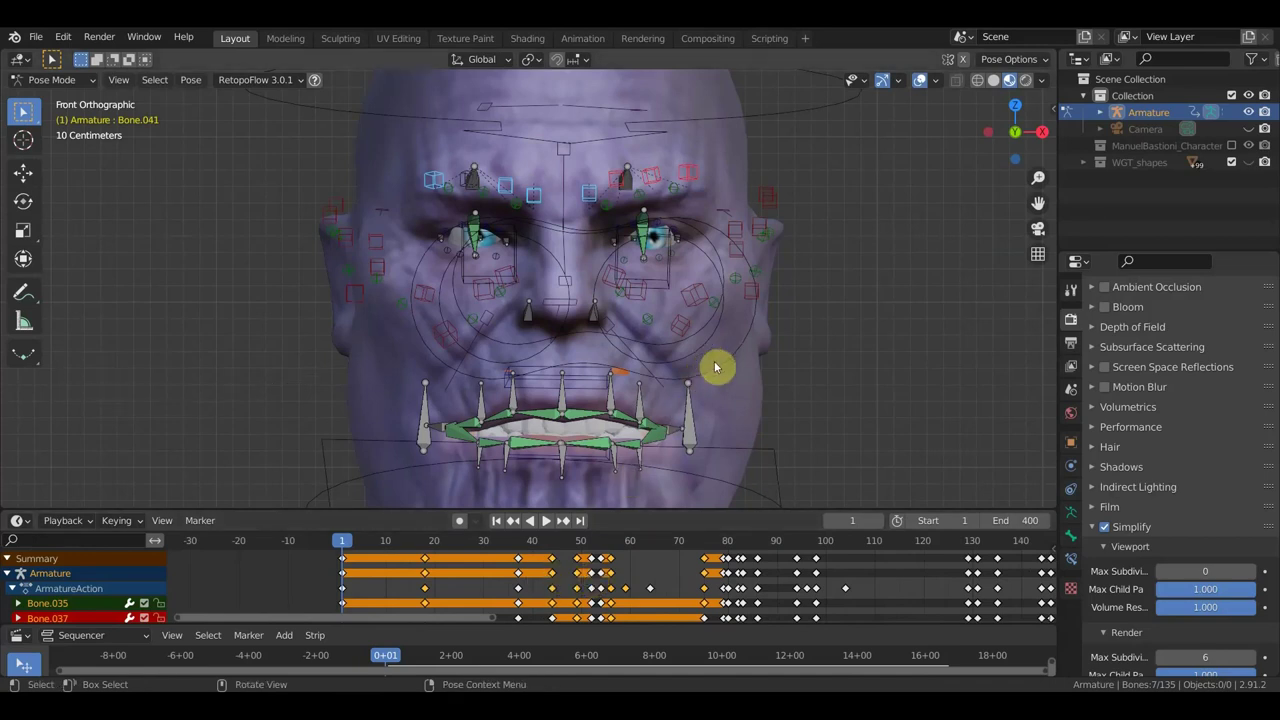
pyautogui.press('a')
pyautogui.press('i')
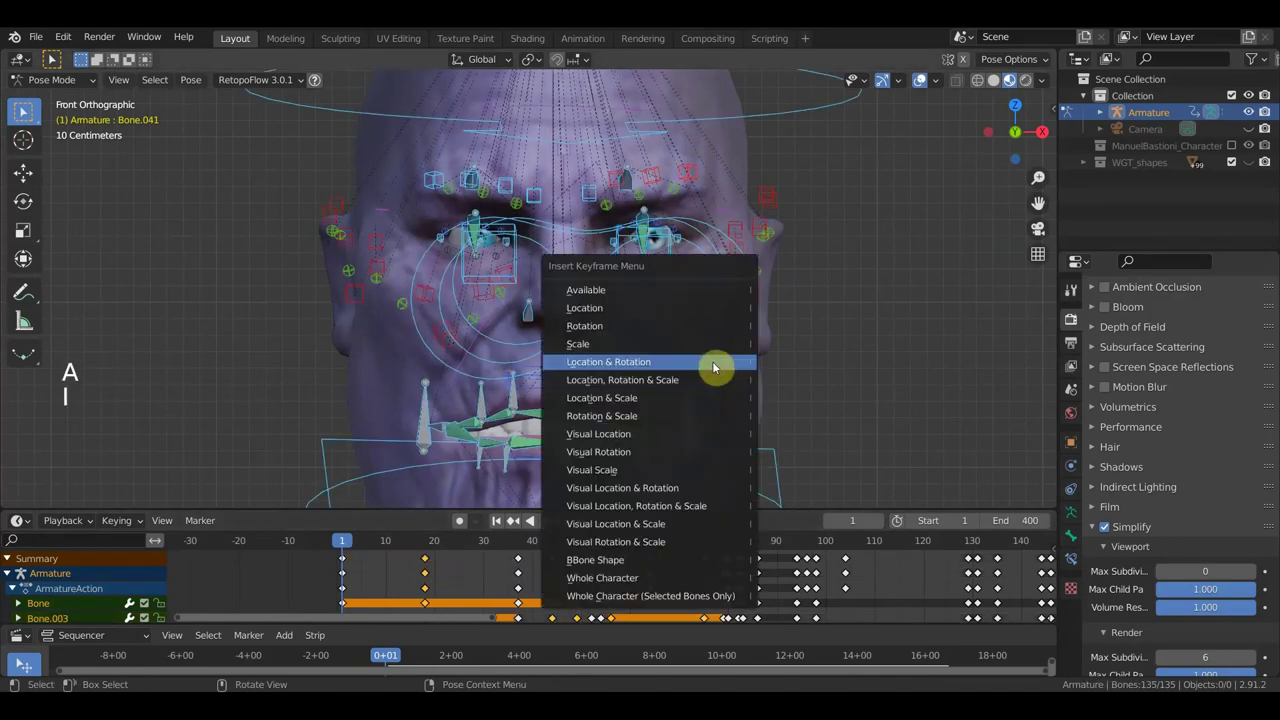
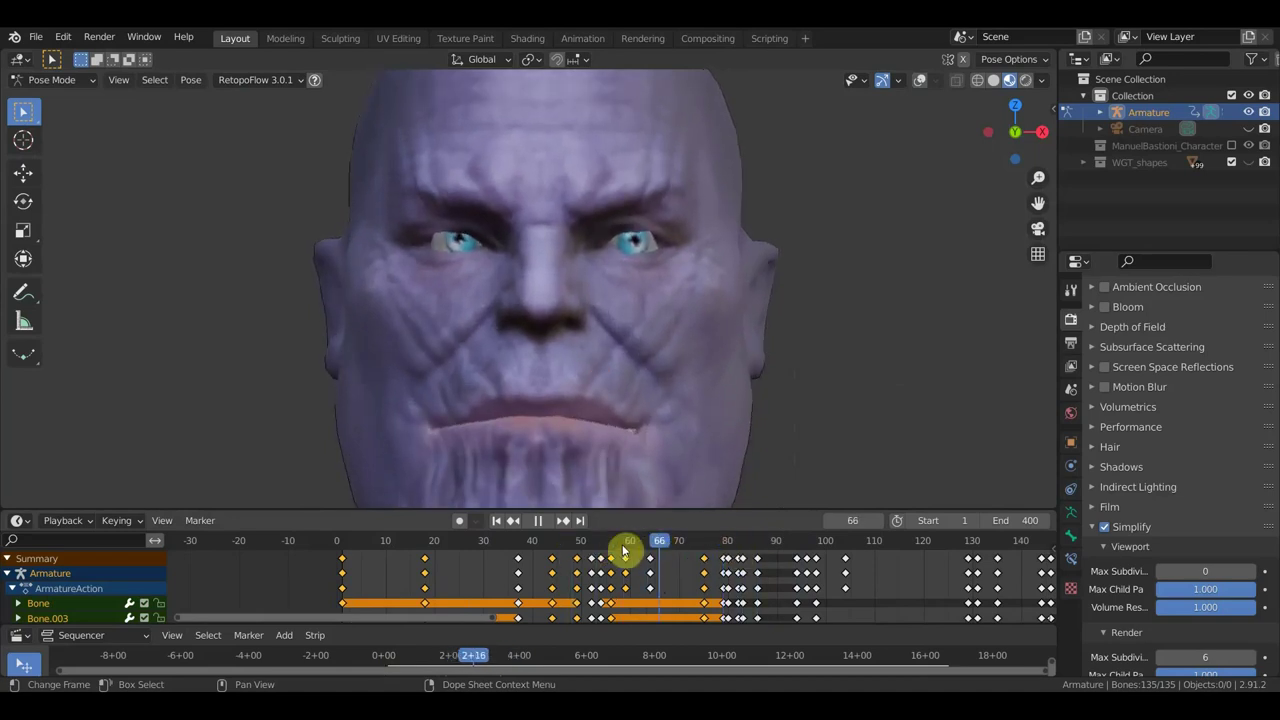
# - Orbit to front view of the whole bust, then scrub to frame 44 and back to 17
pyautogui.scroll(-3)
pyautogui.middleClick(707, 392)
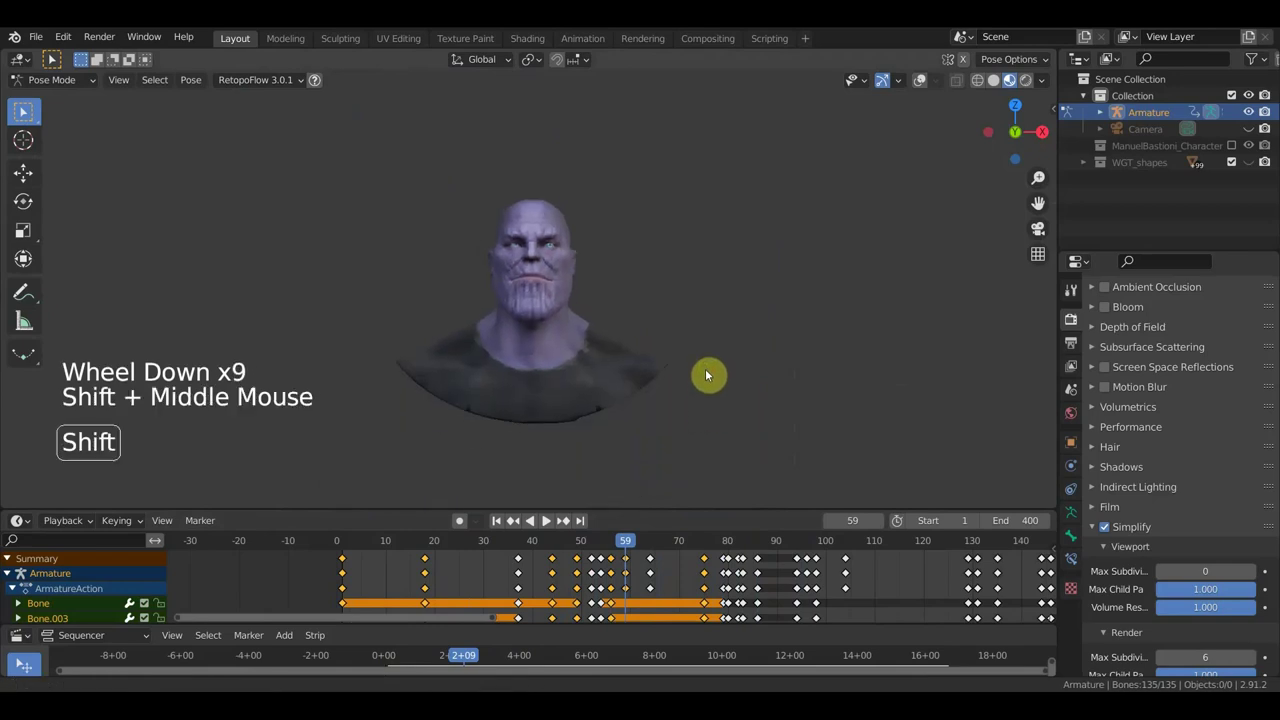
pyautogui.press('KP_1')
pyautogui.scroll(3)
pyautogui.click(605, 550)
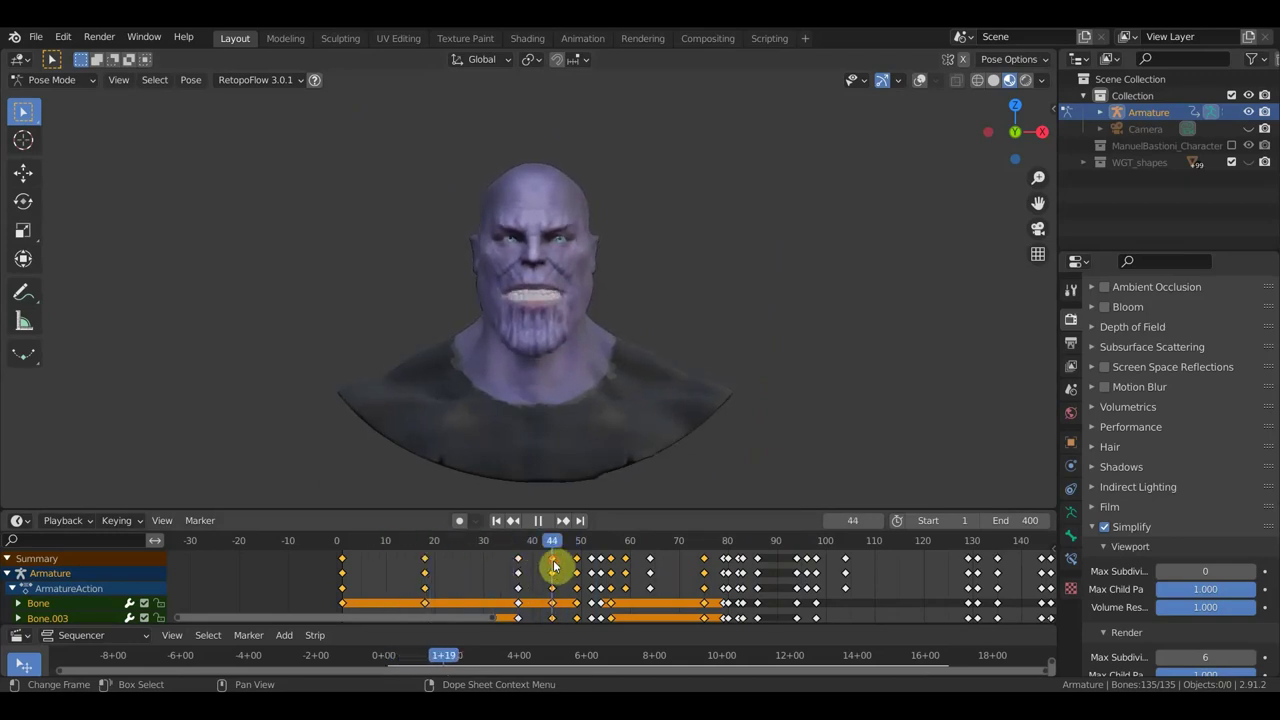
pyautogui.click(424, 547)
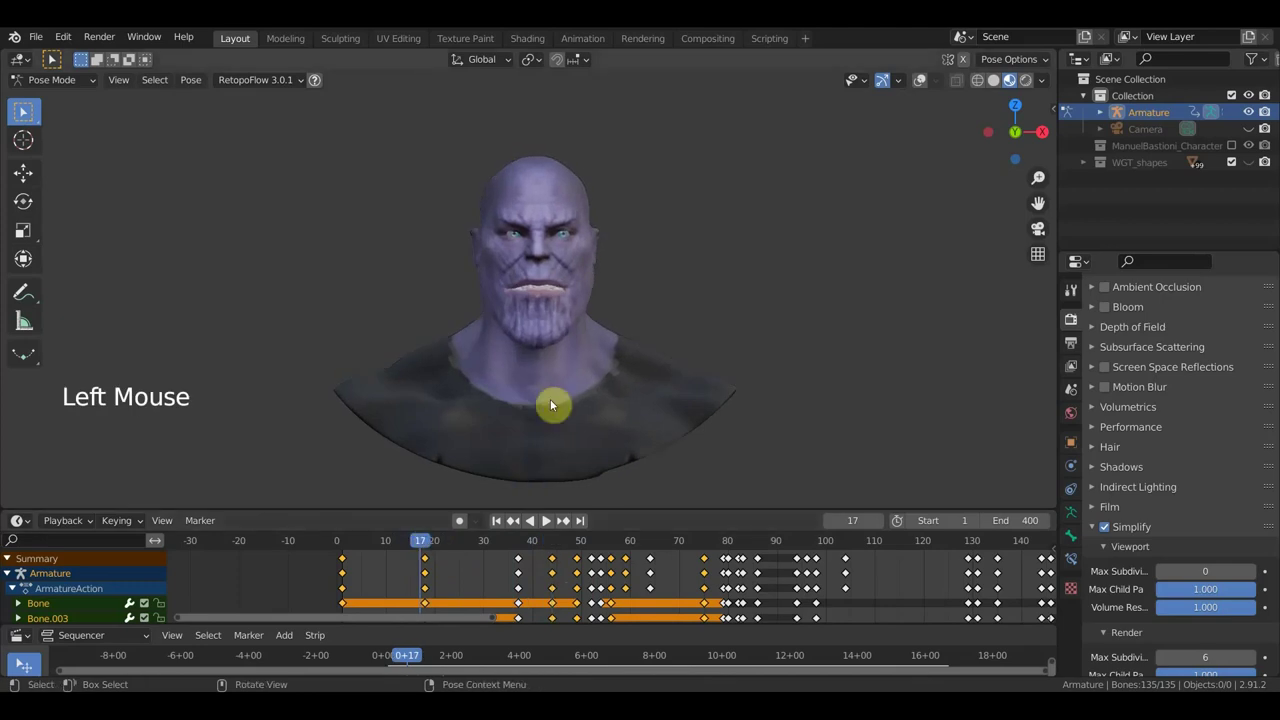
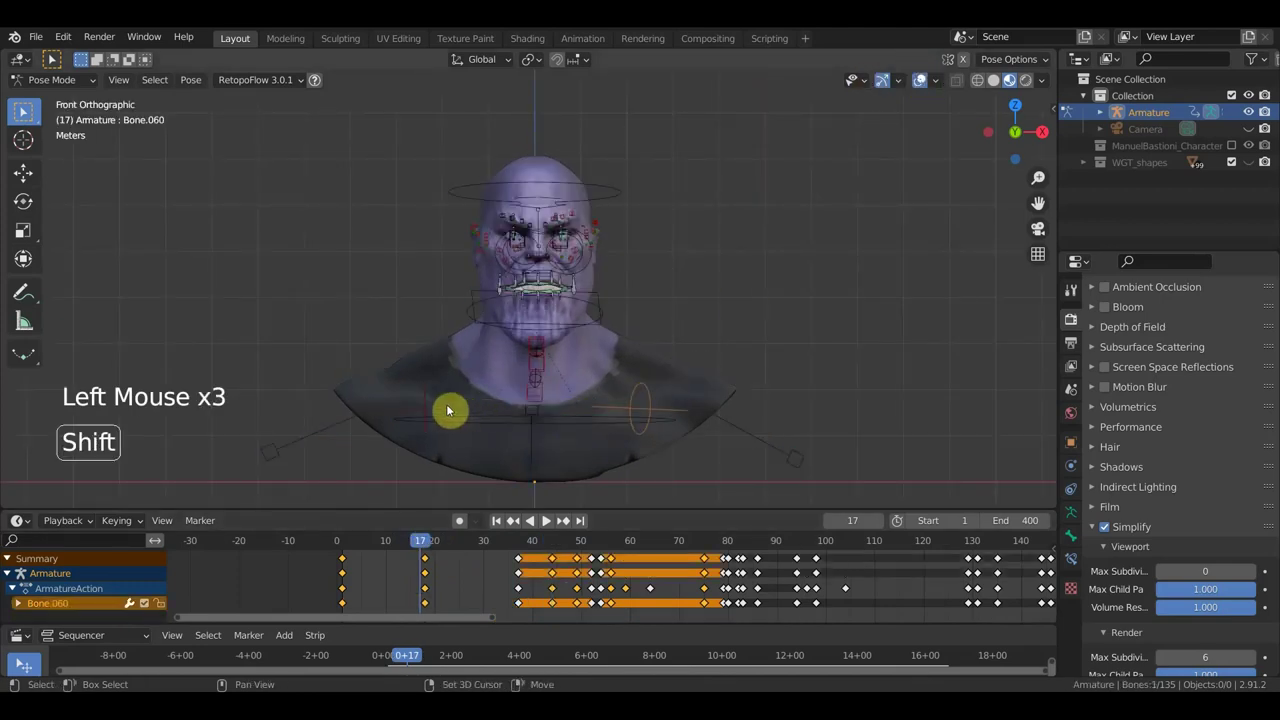
# - Select neck bones Bone.060 and Bone.116 and slide their mid-animation keyframes
pyautogui.click(430, 403)
pyautogui.doubleClick(434, 407)
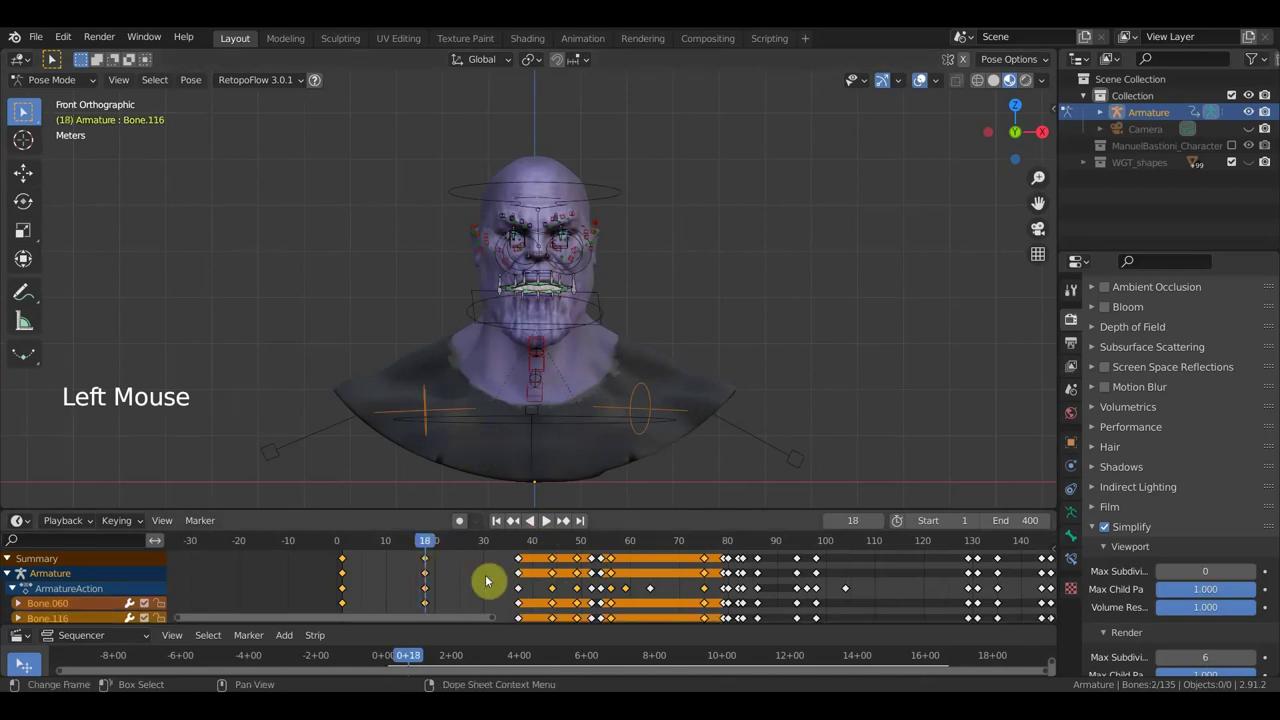
pyautogui.click(493, 572)
pyautogui.click(426, 562)
pyautogui.press('shift+d')
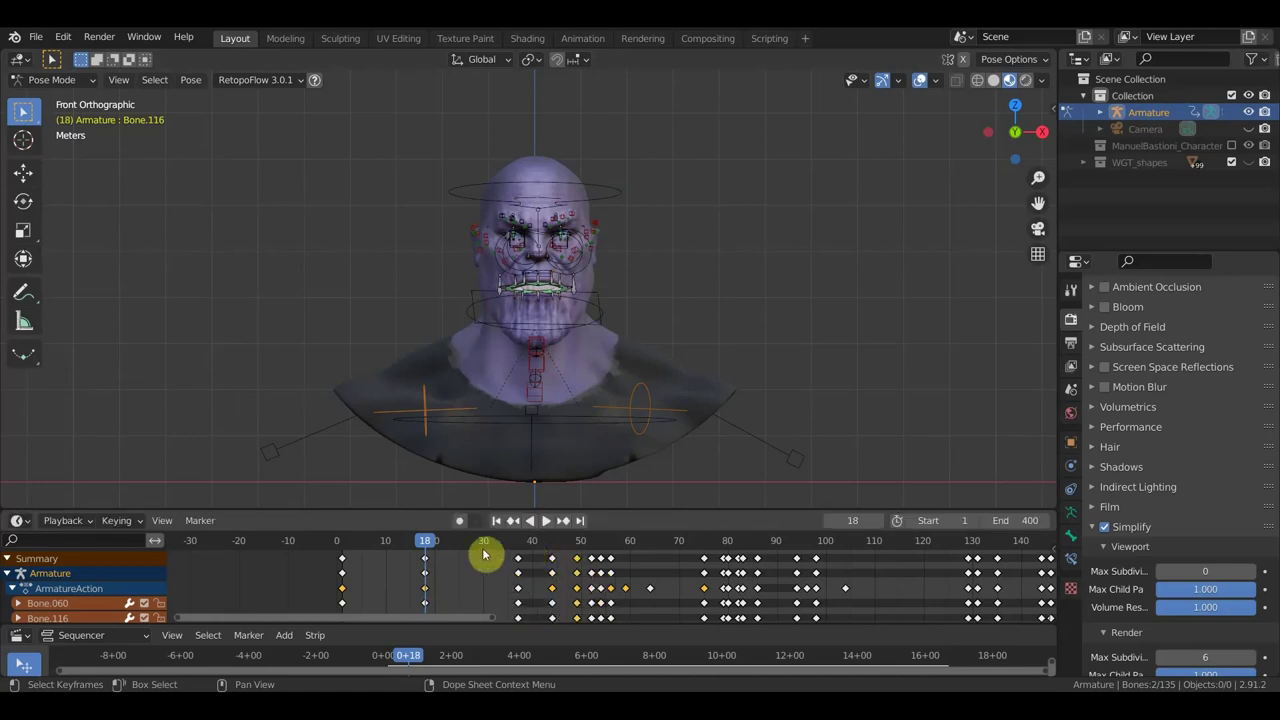
# - Retime the neck keys at frame 52 and scrub between frames 52, 75 and 79 to review
pyautogui.click(448, 546)
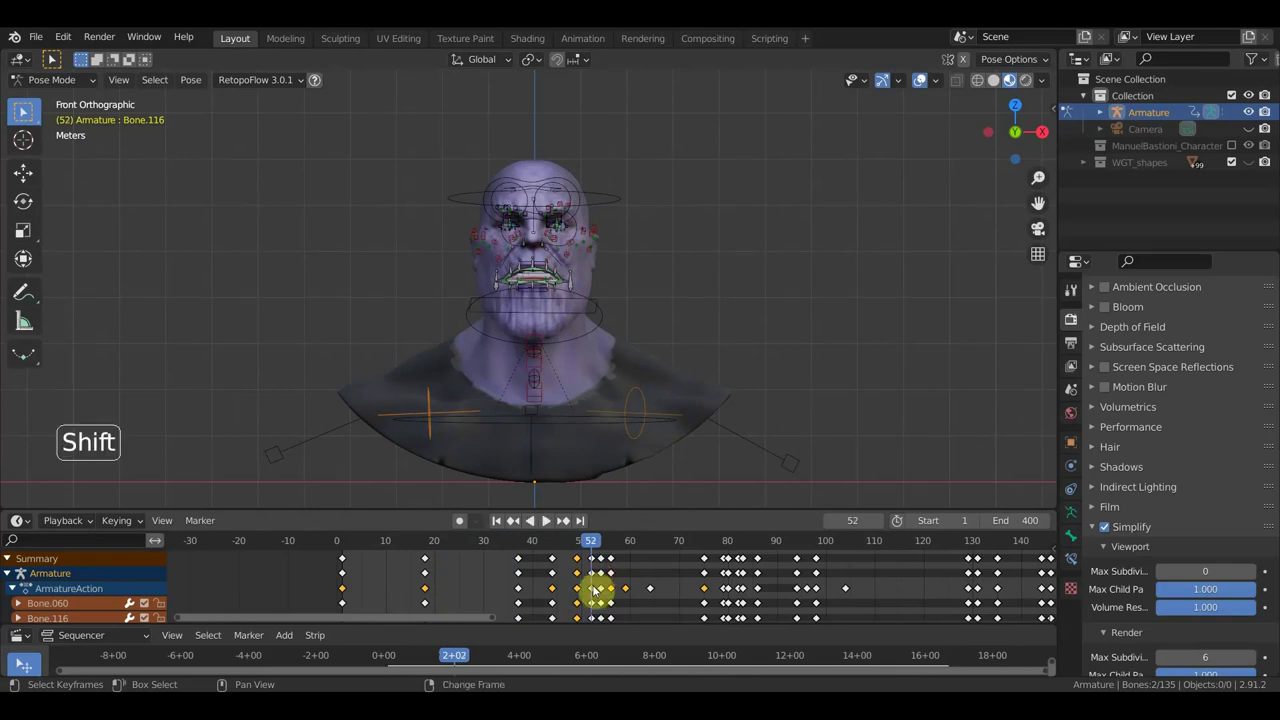
pyautogui.press('shift+d')
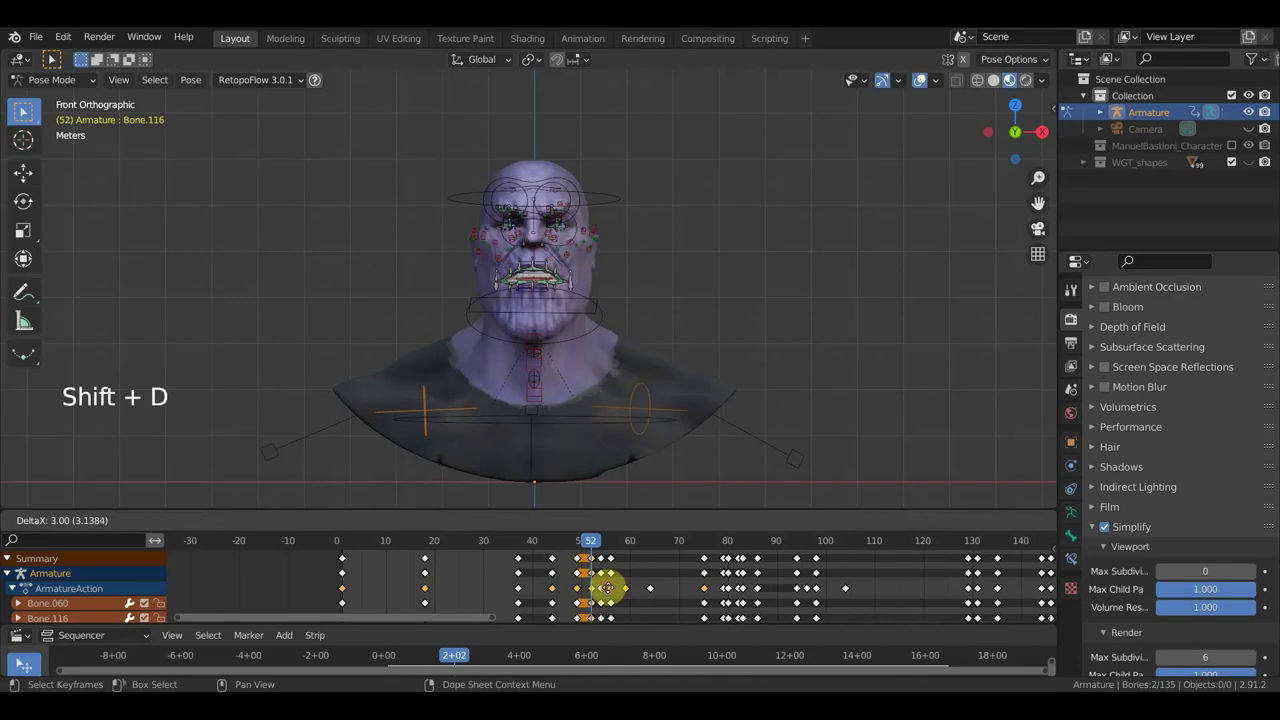
pyautogui.click(600, 546)
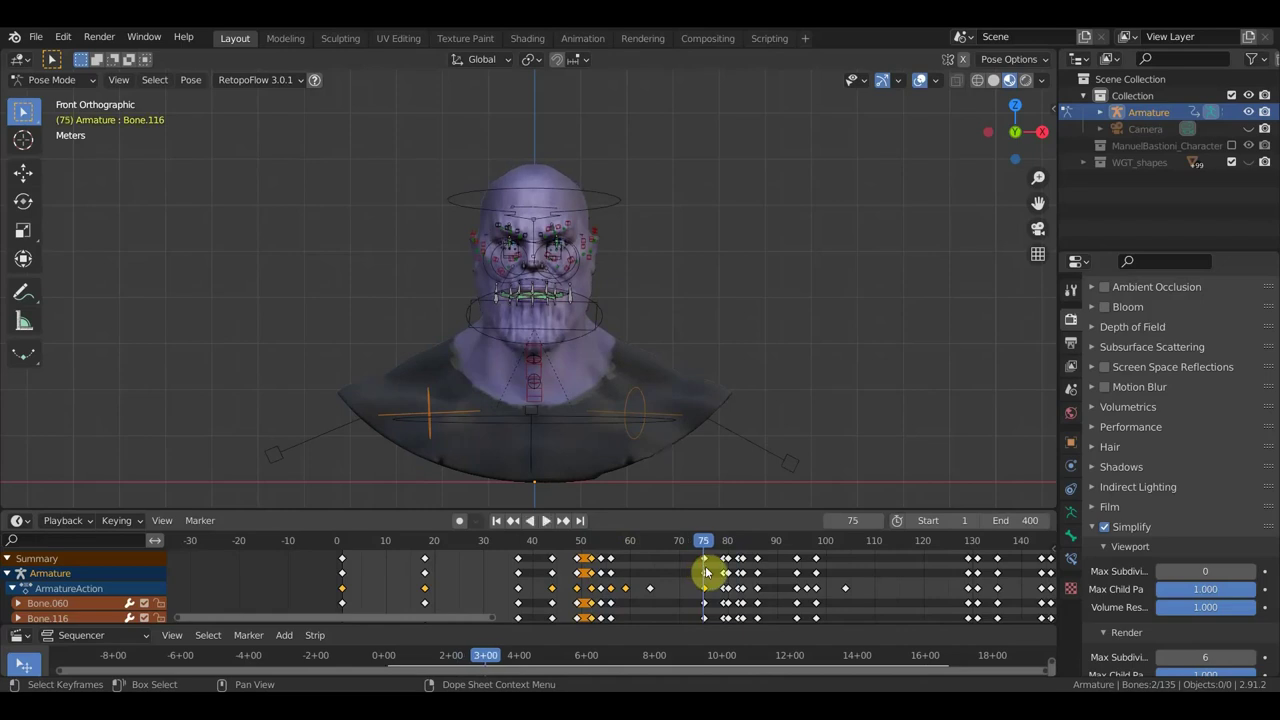
pyautogui.click(709, 550)
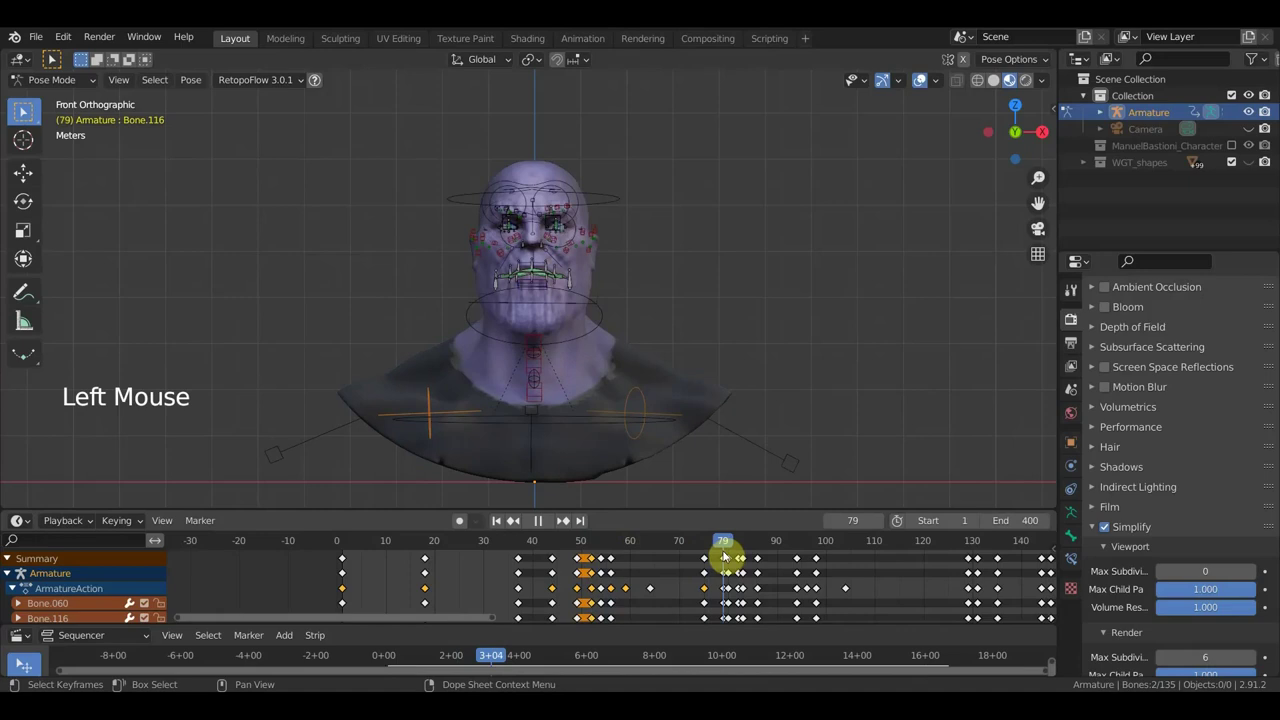
pyautogui.click(718, 550)
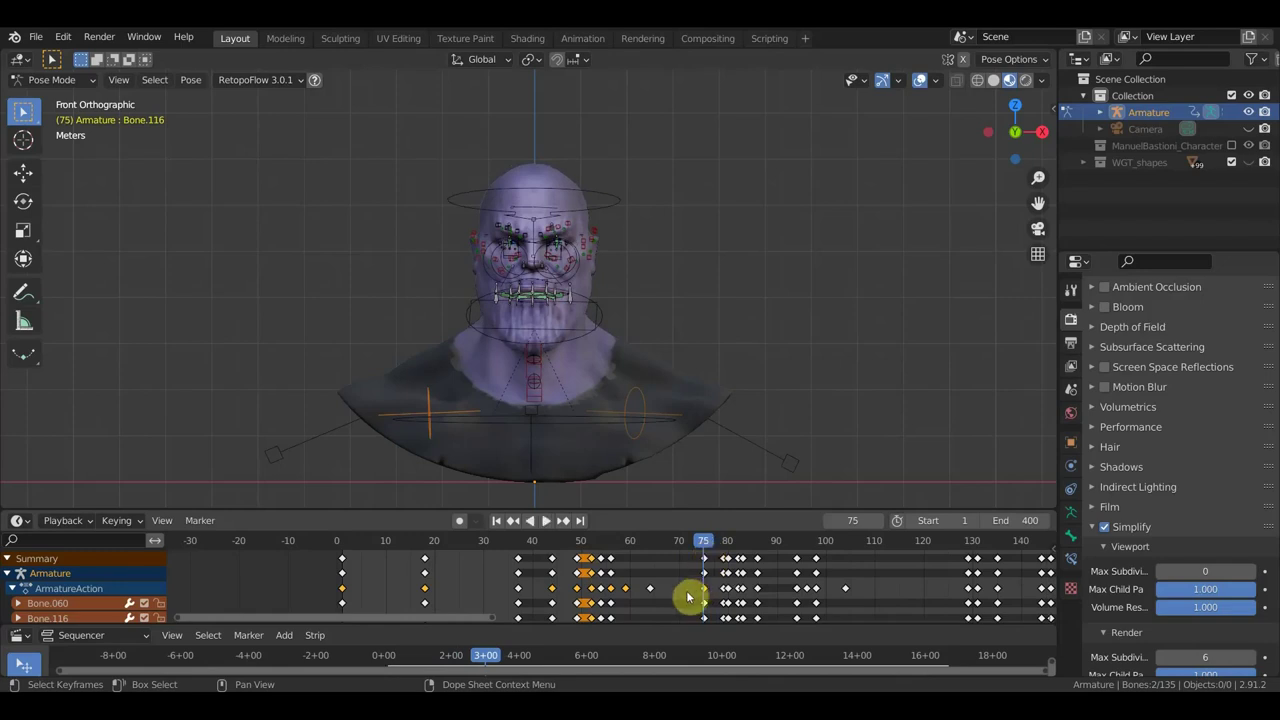
pyautogui.press('shift+d')
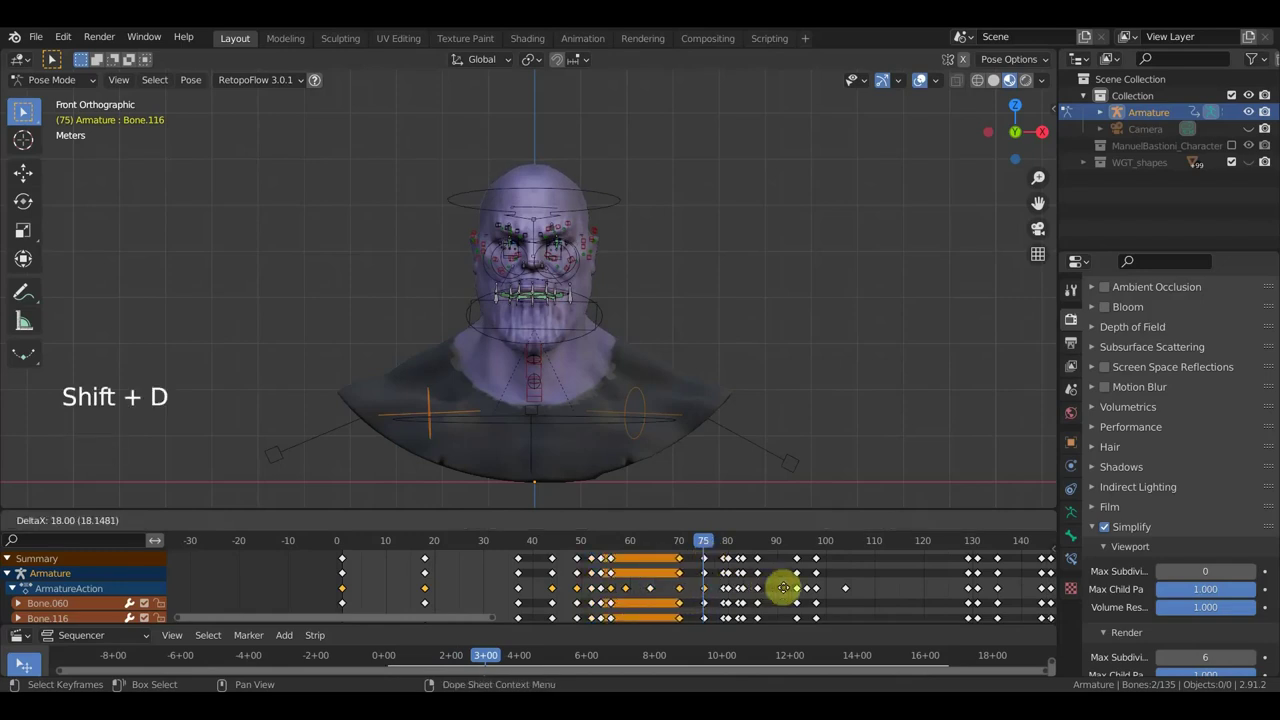
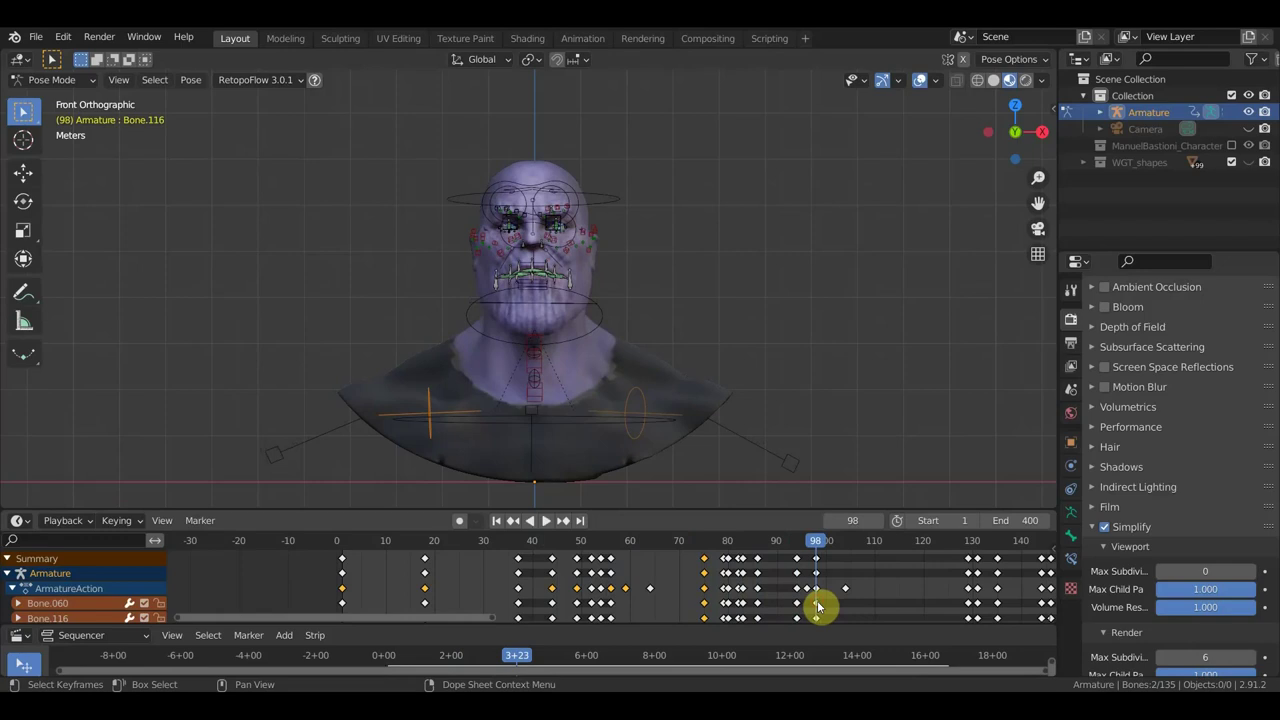
# - Return to the first frame and start animation playback
pyautogui.press('shift+d')
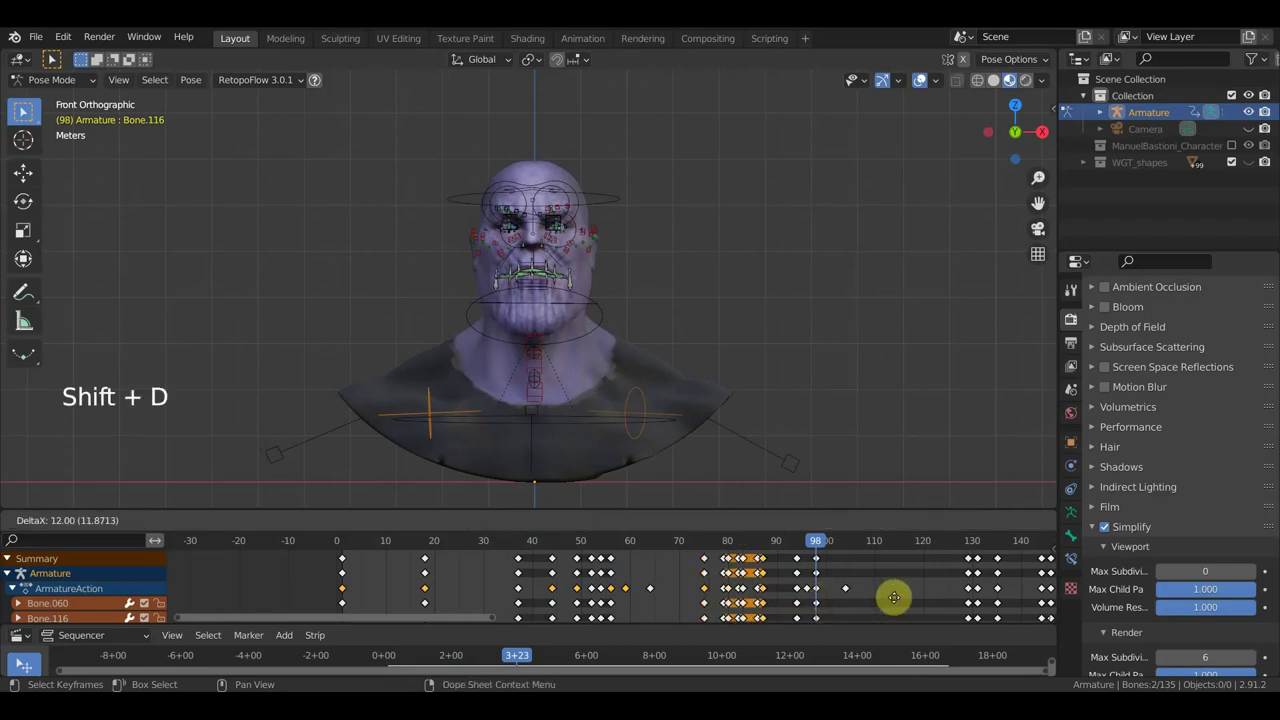
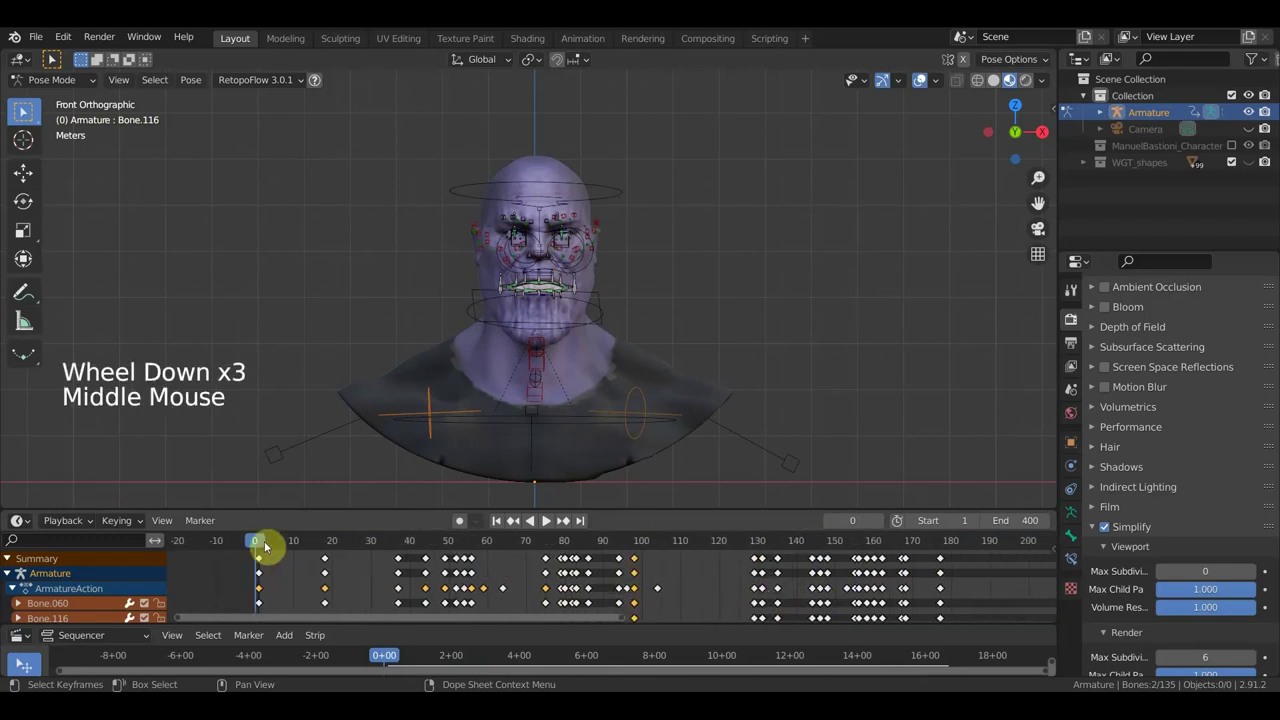
pyautogui.click(356, 552)
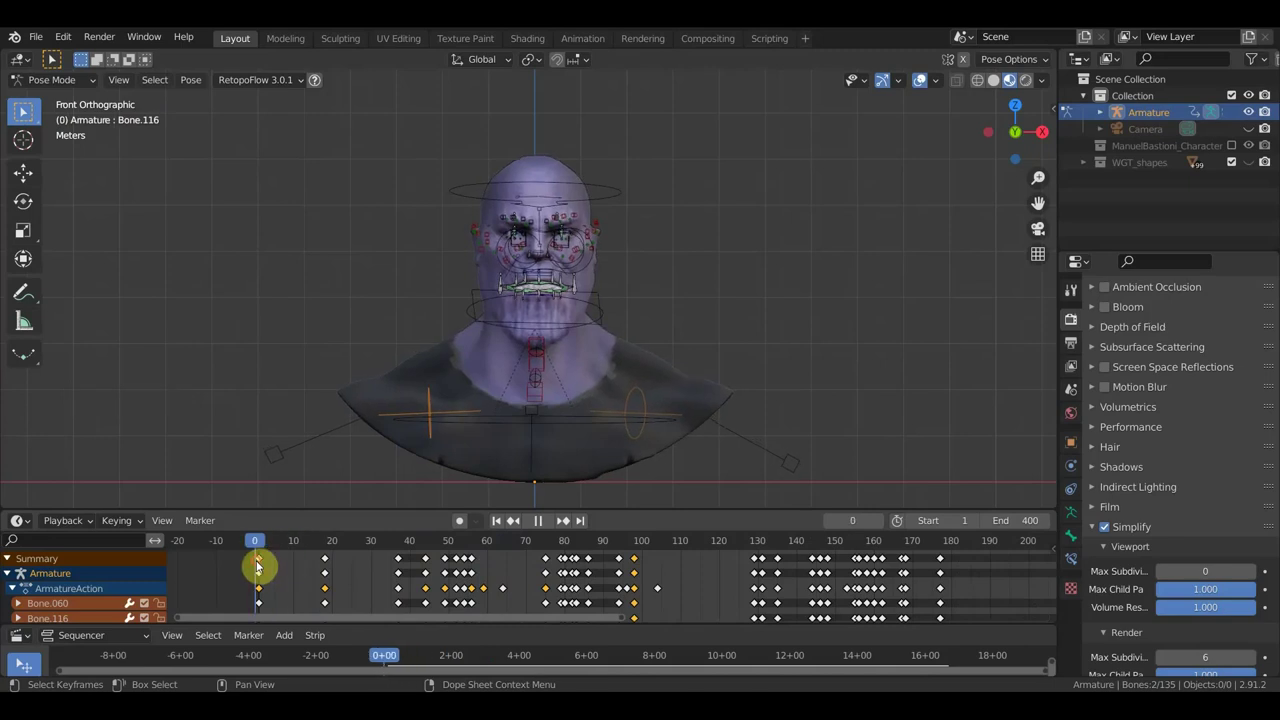
pyautogui.press('space')
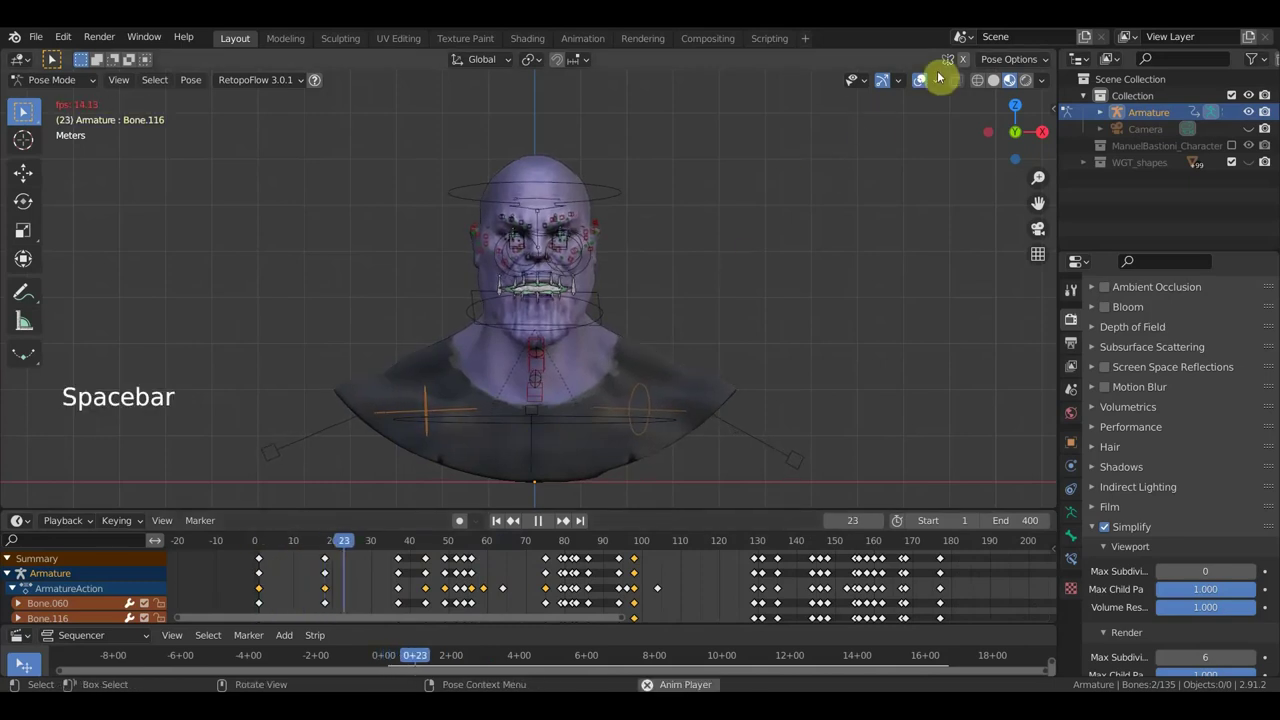
# - Hide the rig overlays so the textured head plays cleanly, then stop playback
pyautogui.click(923, 82)
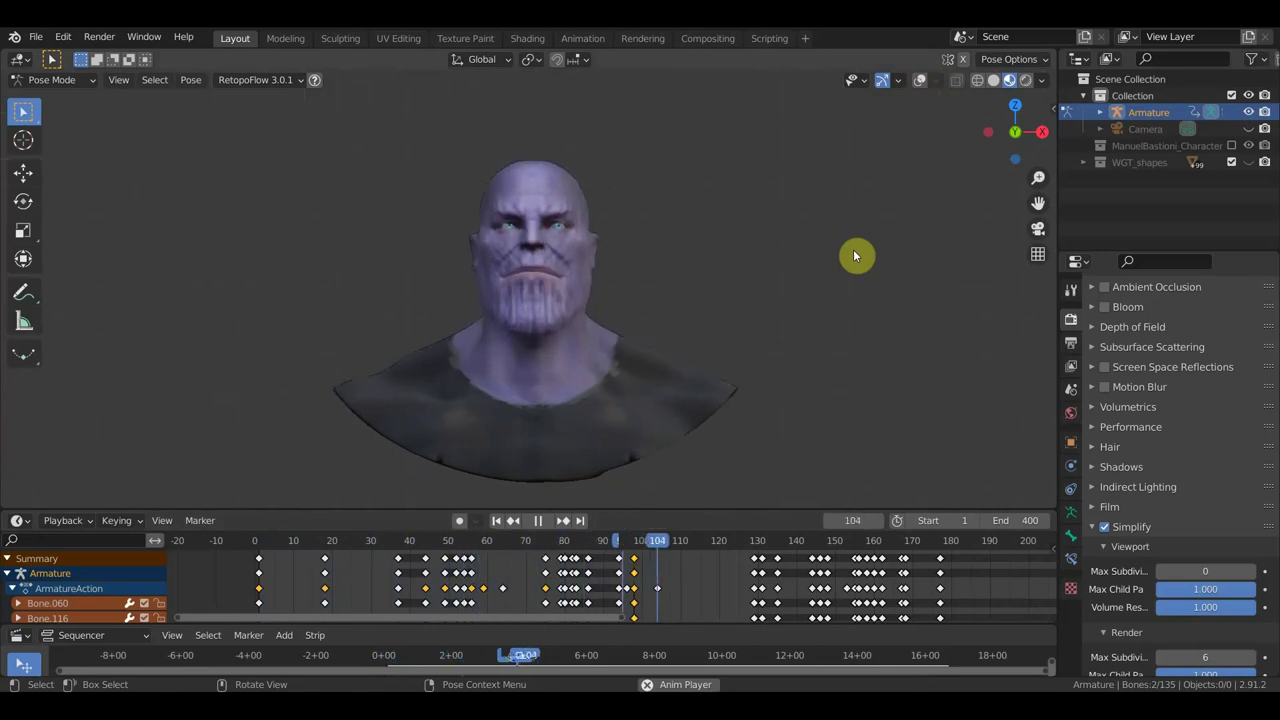
pyautogui.press('space')
# - Scrub to frame 80 and zoom the viewport and Dope Sheet onto the open-mouthed expression
pyautogui.click(425, 546)
pyautogui.click(378, 543)
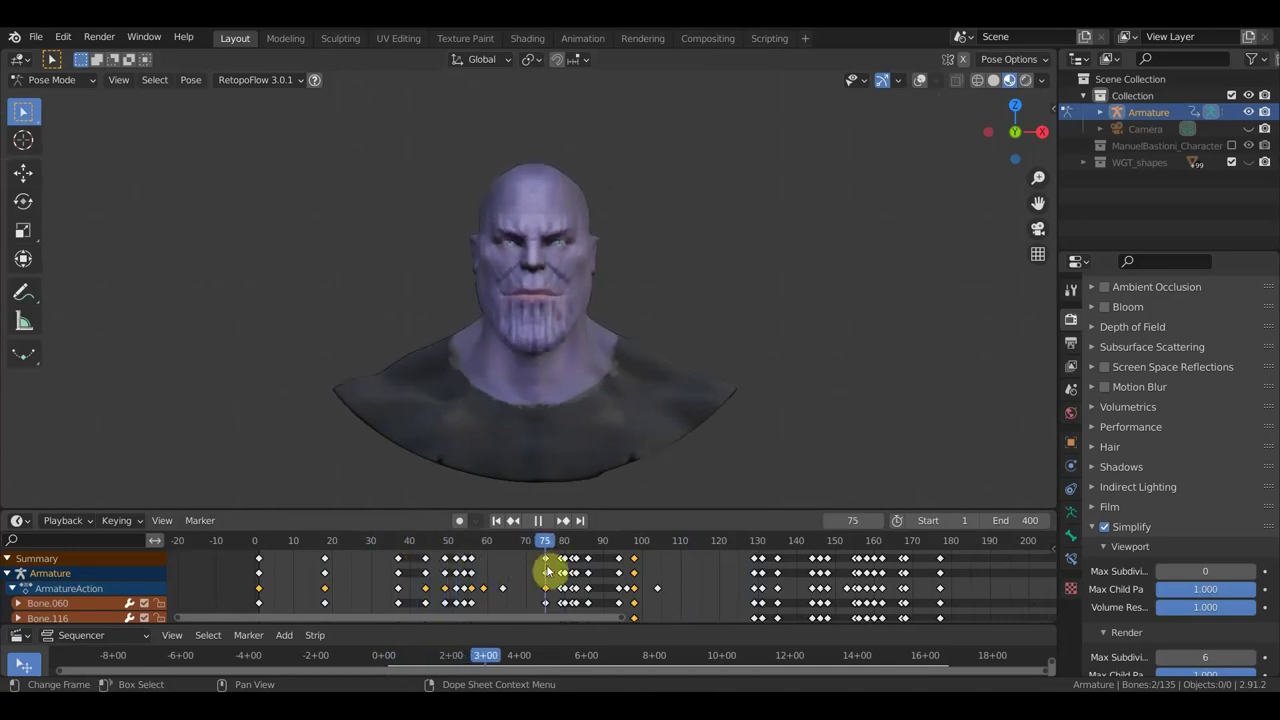
pyautogui.scroll(3)
pyautogui.middleClick(628, 400)
pyautogui.click(562, 549)
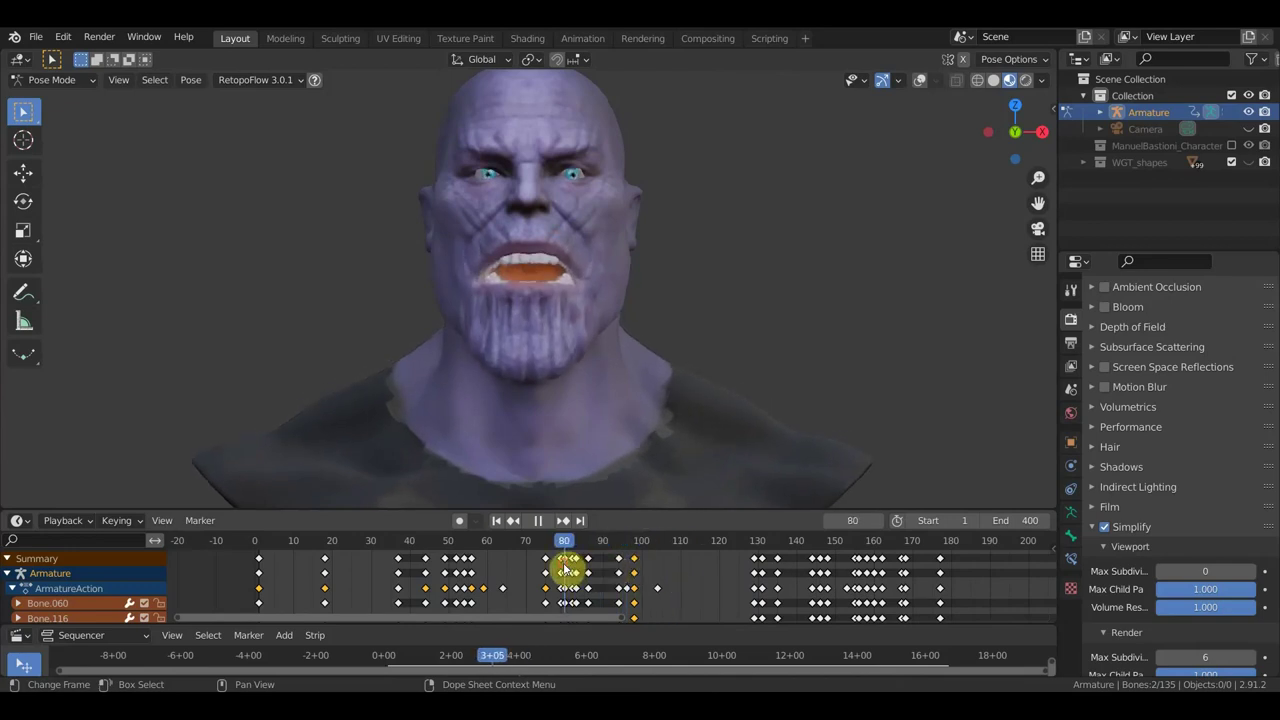
pyautogui.scroll(3)
pyautogui.middleClick(560, 569)
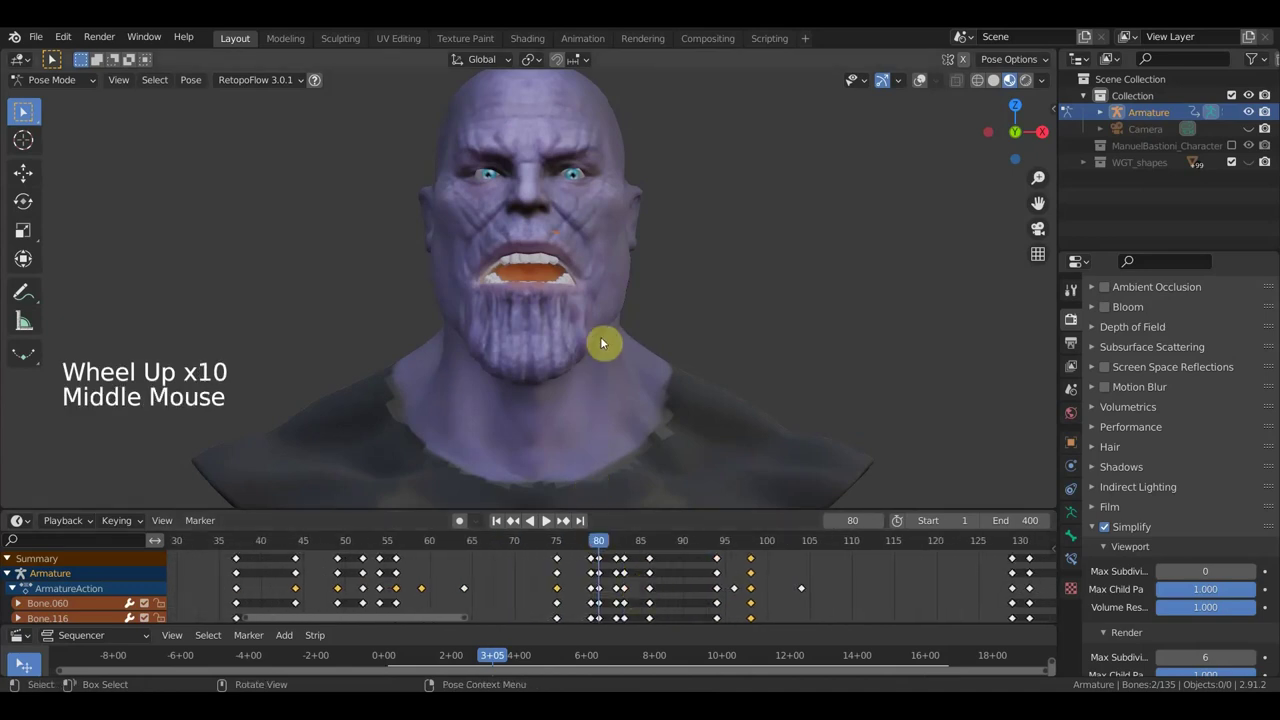
# - Select face-bone keyframes near frame 50 and retime them, checking frame 80
pyautogui.click(367, 549)
pyautogui.click(379, 549)
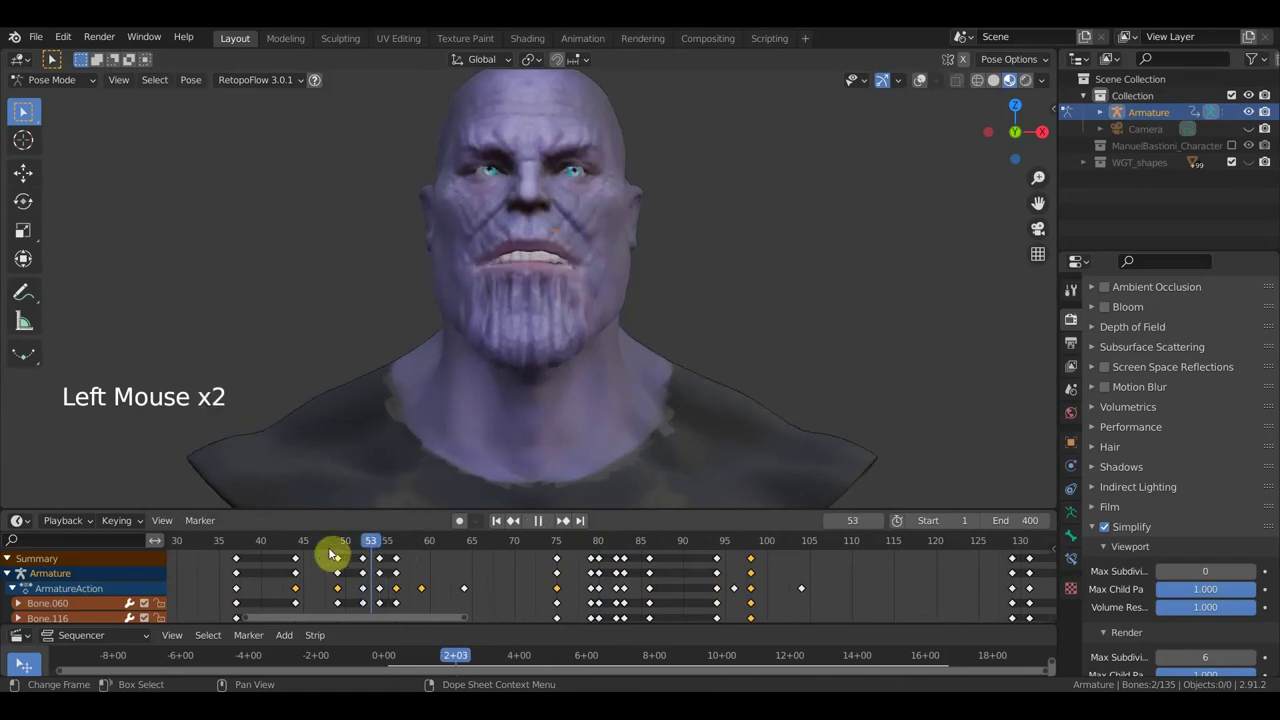
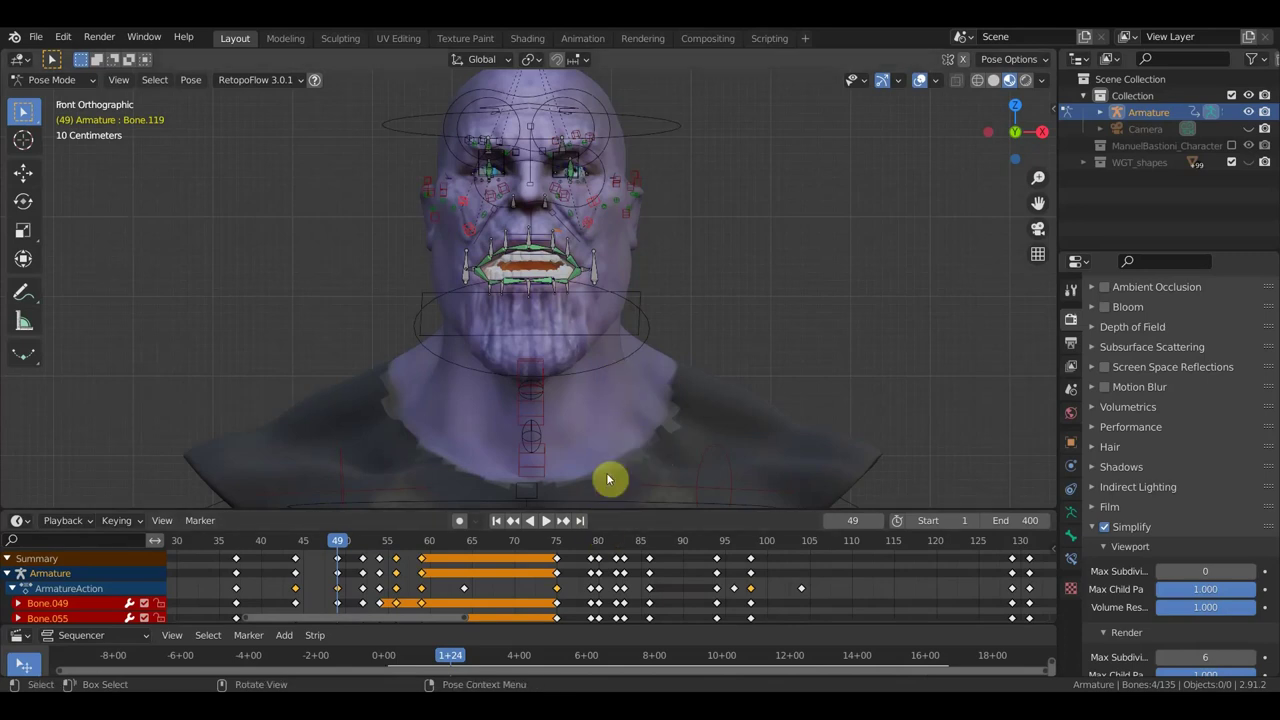
pyautogui.click(338, 560)
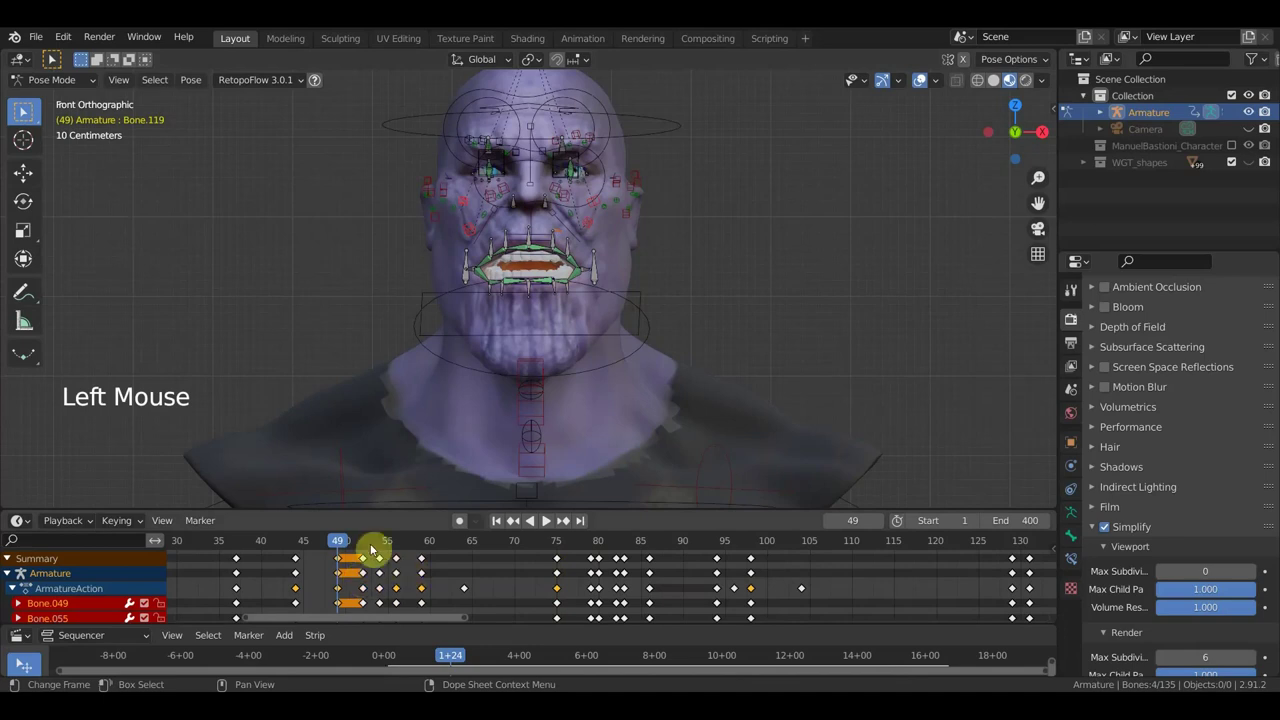
pyautogui.click(455, 550)
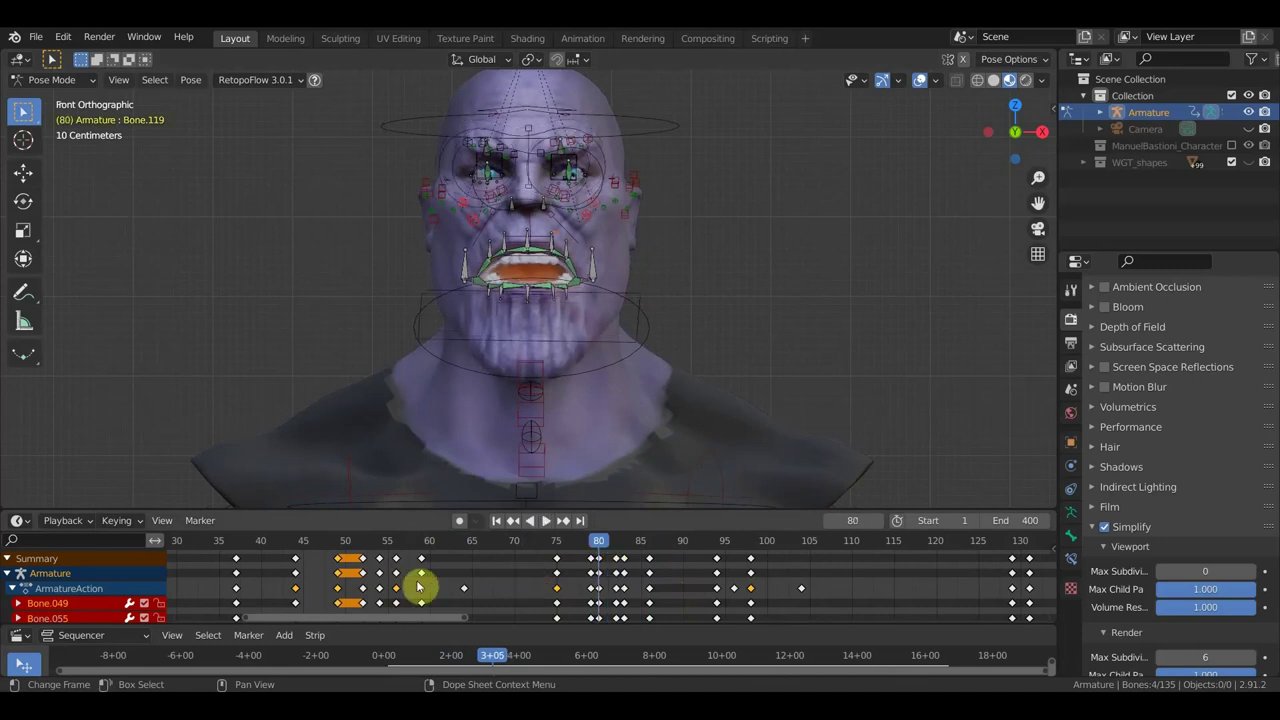
pyautogui.press('shift+d')
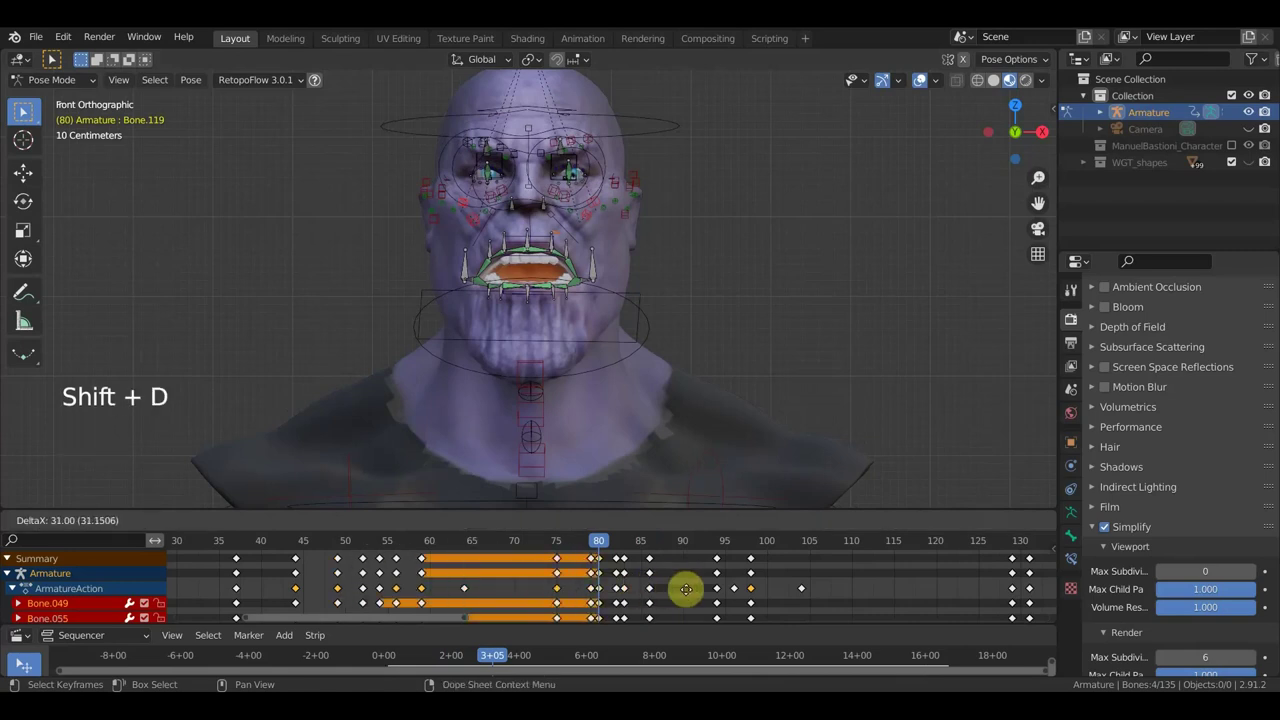
# - Scrub around frame 63, toggle overlays and play briefly to review the expression
pyautogui.click(575, 550)
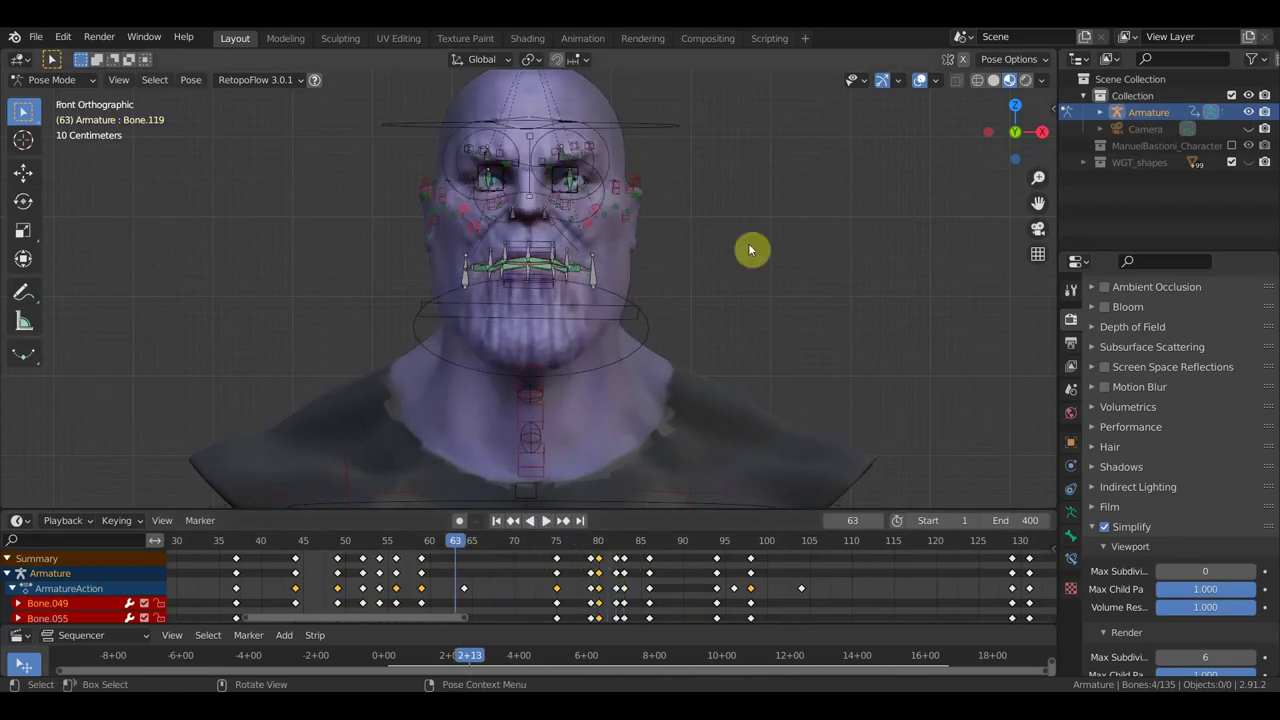
pyautogui.click(921, 84)
pyautogui.press('space')
pyautogui.press('space')
pyautogui.click(674, 549)
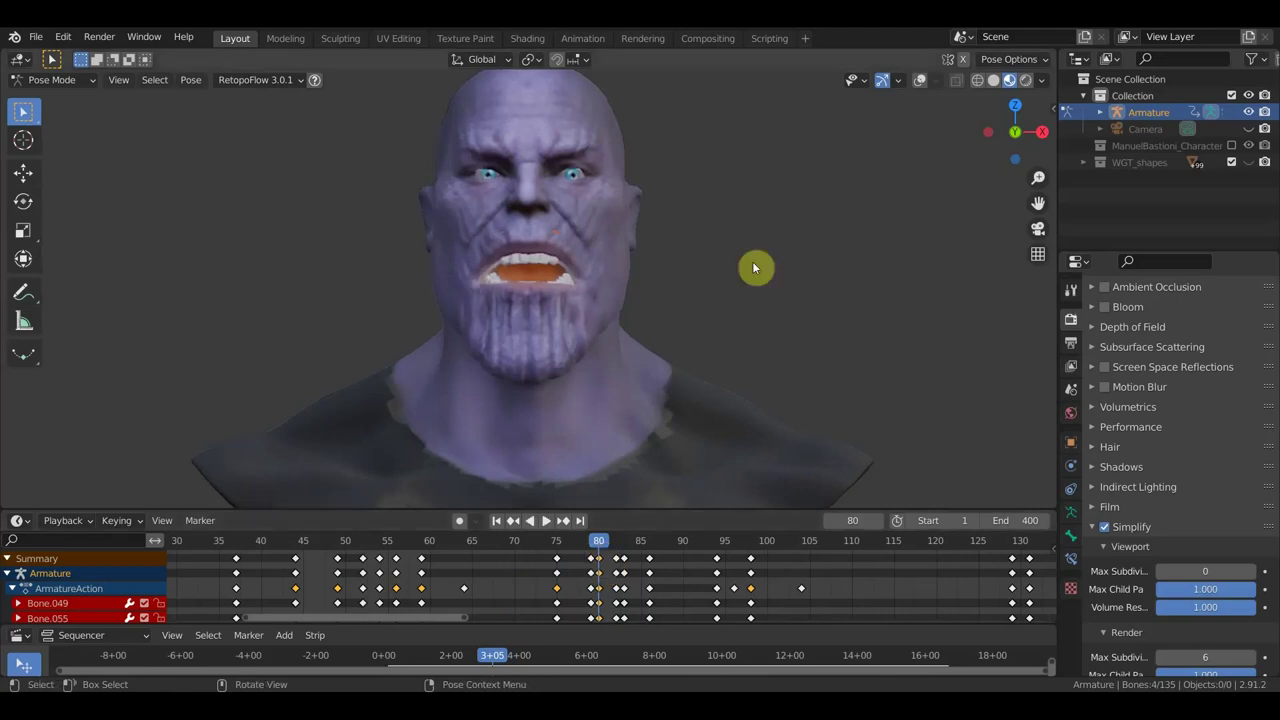
# - Show overlays, select mouth-corner bones Bone.008 and Bone.134 and their keys near frame 46
pyautogui.click(920, 87)
pyautogui.click(466, 268)
pyautogui.click(594, 267)
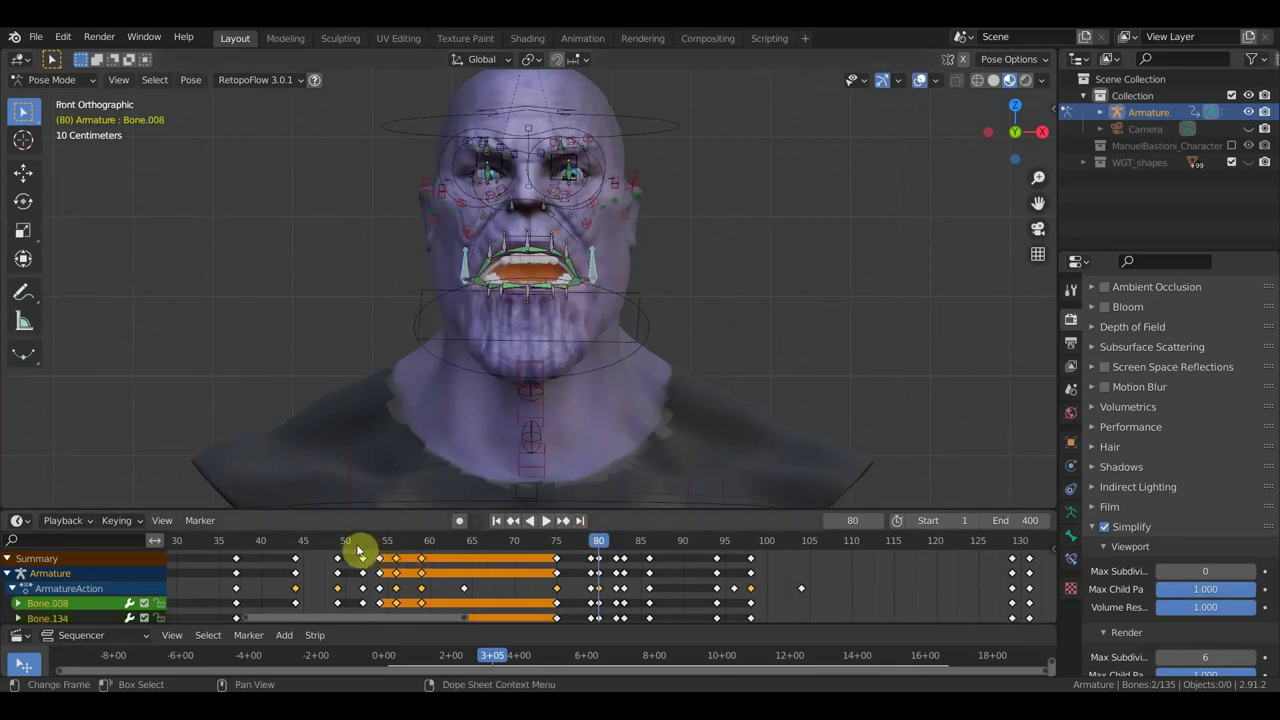
pyautogui.click(340, 548)
pyautogui.click(305, 541)
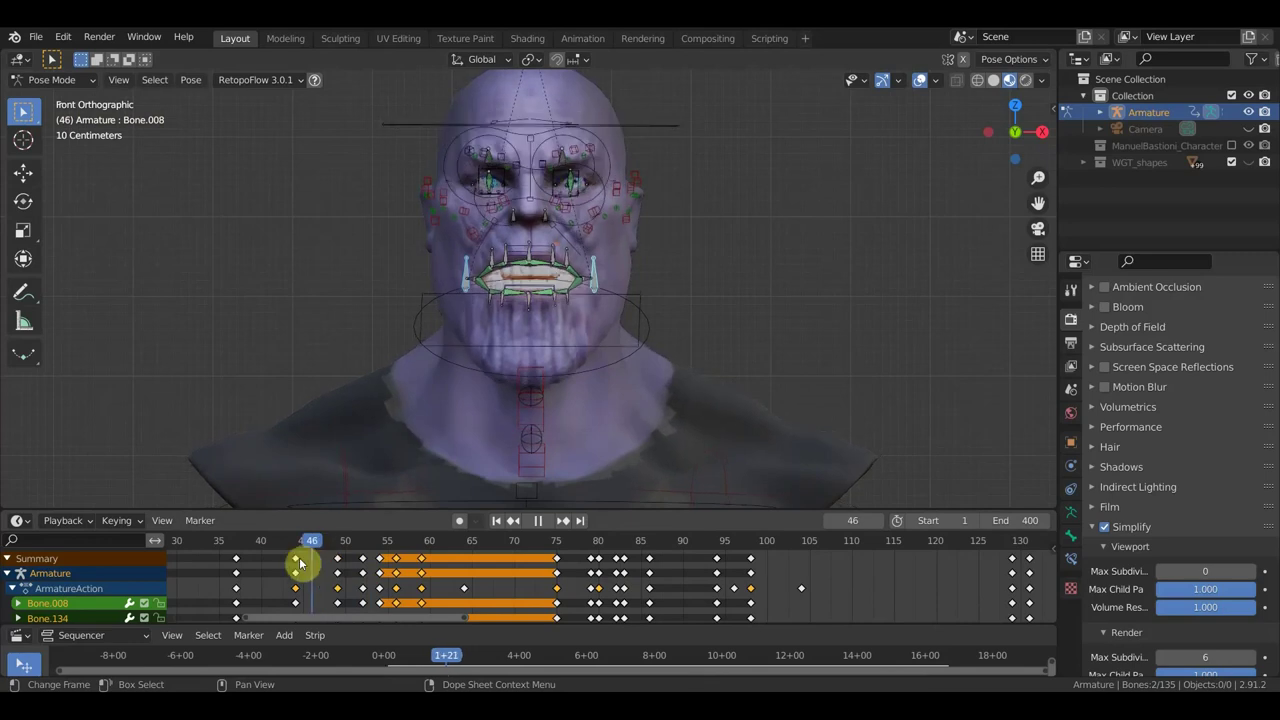
# - Retime the mouth keyframes just after frame 49 and return to frame 80
pyautogui.scroll(-3)
pyautogui.scroll(3)
pyautogui.click(339, 541)
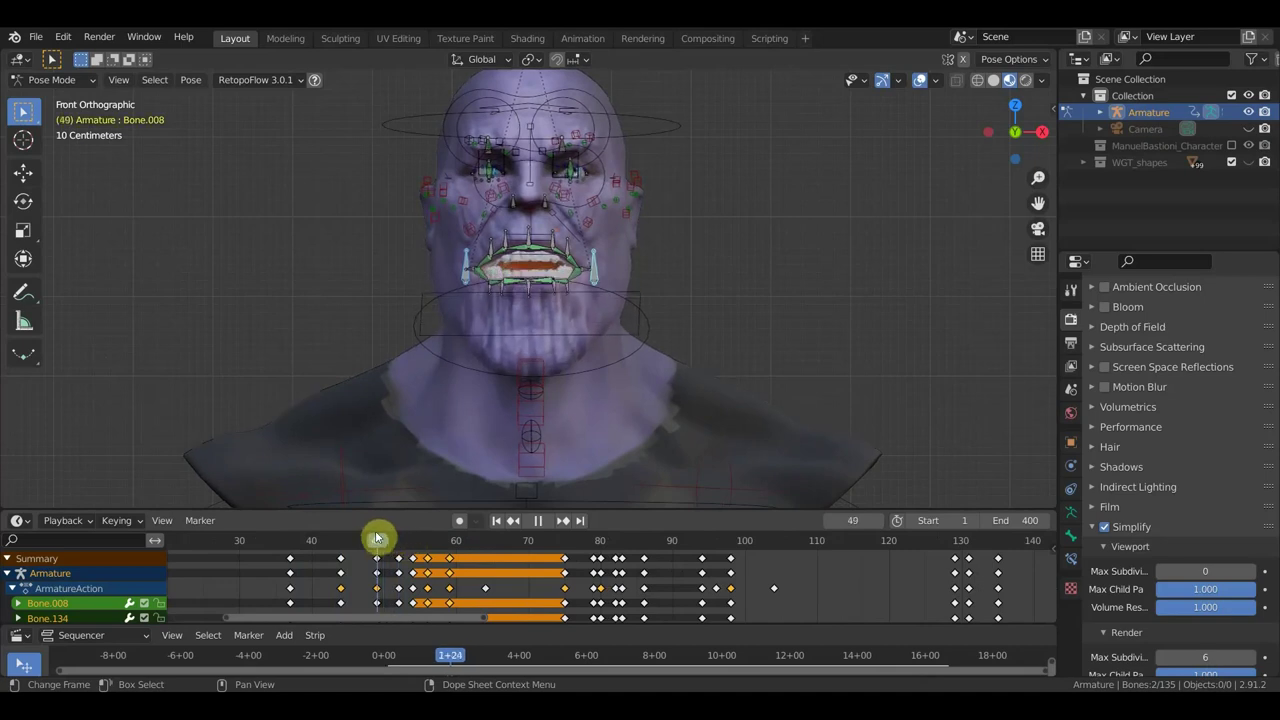
pyautogui.click(383, 560)
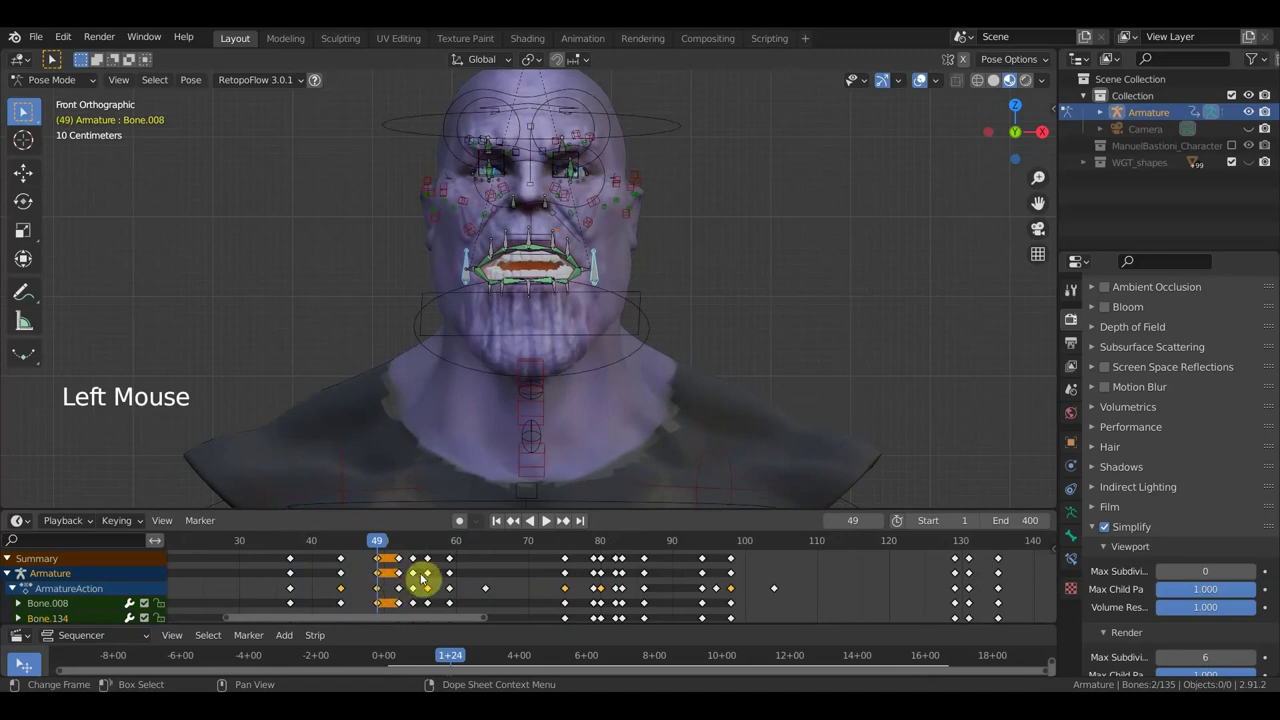
pyautogui.click(414, 542)
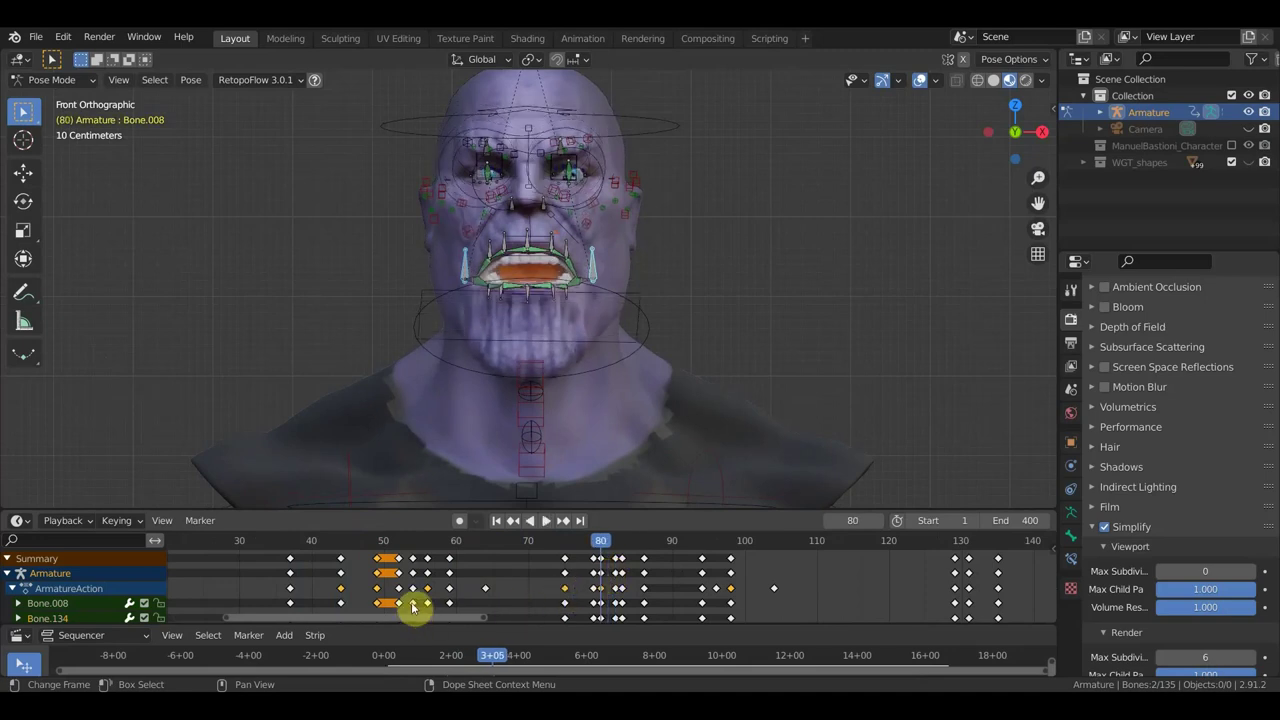
pyautogui.press('shift+d')
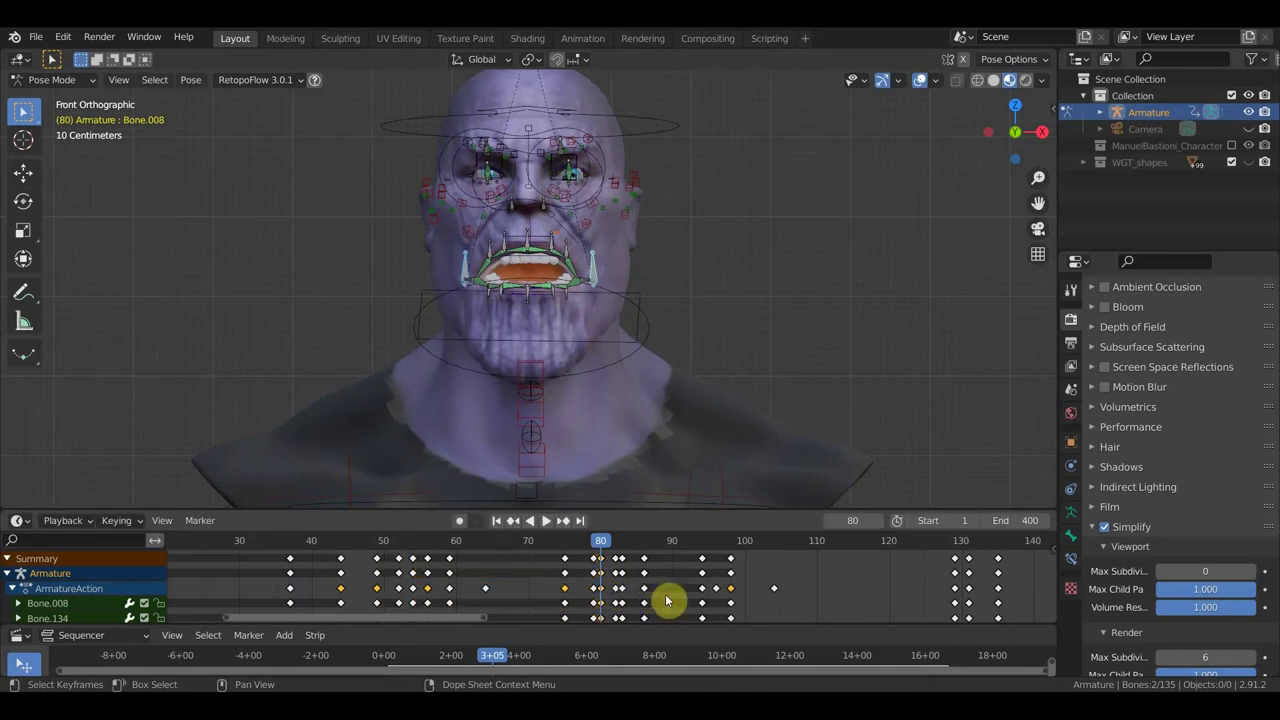
# - Move the mouth-corner bone to a new position around frame 80
pyautogui.click(589, 543)
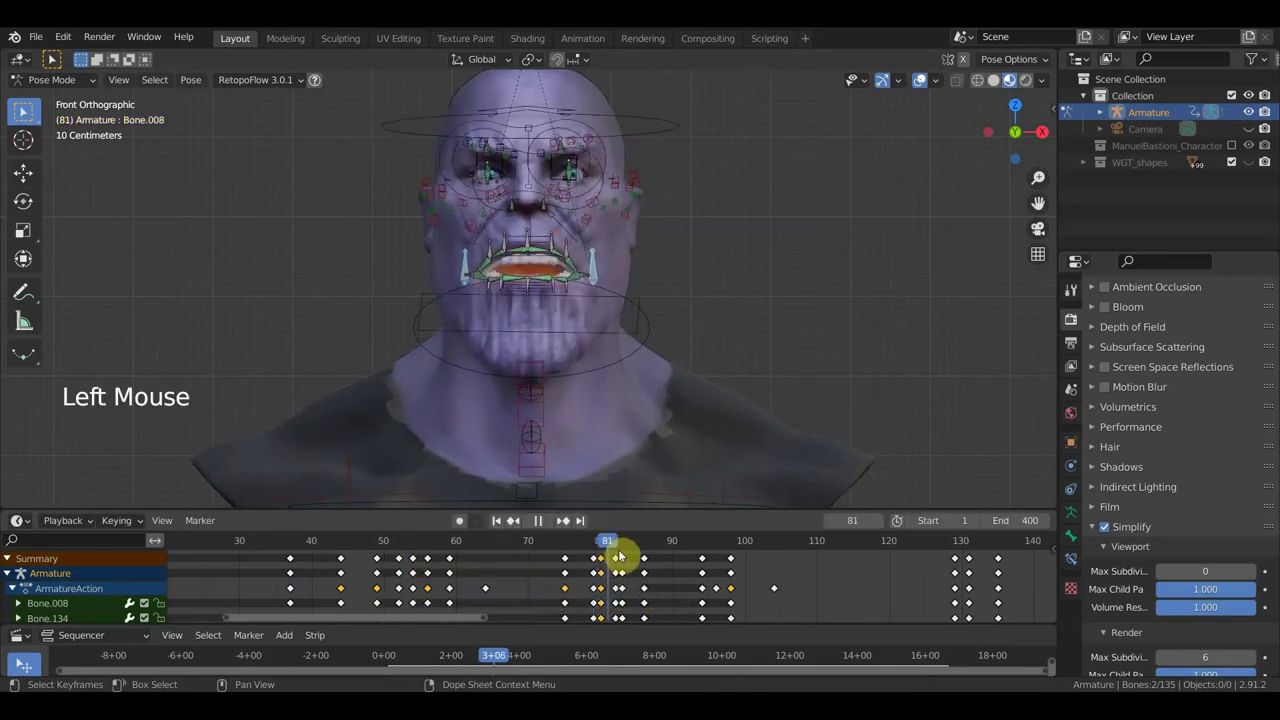
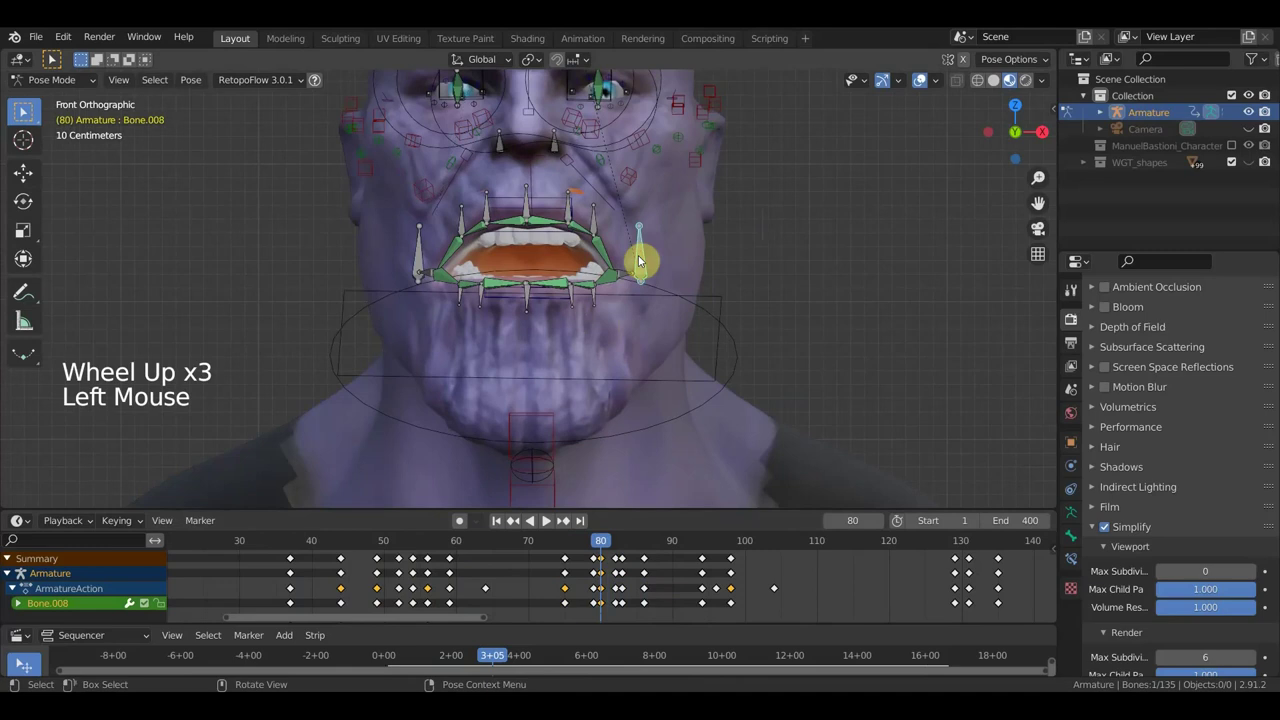
pyautogui.press('g')
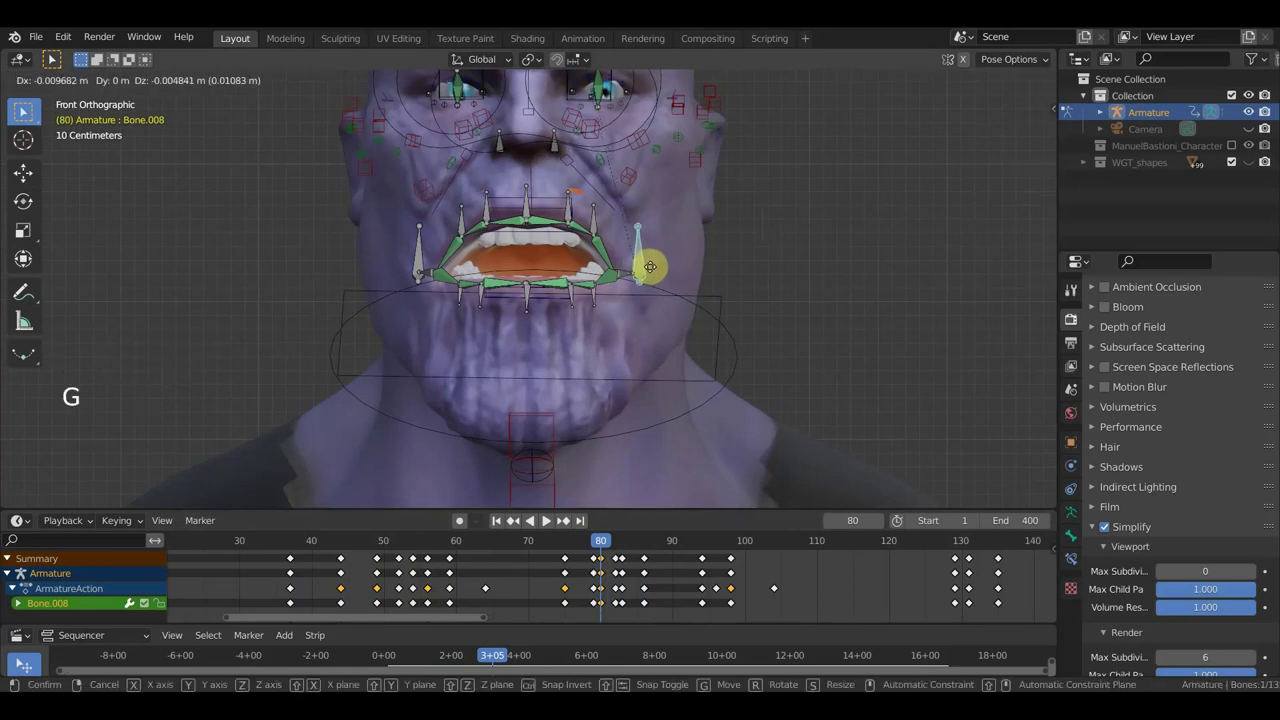
pyautogui.click(421, 261)
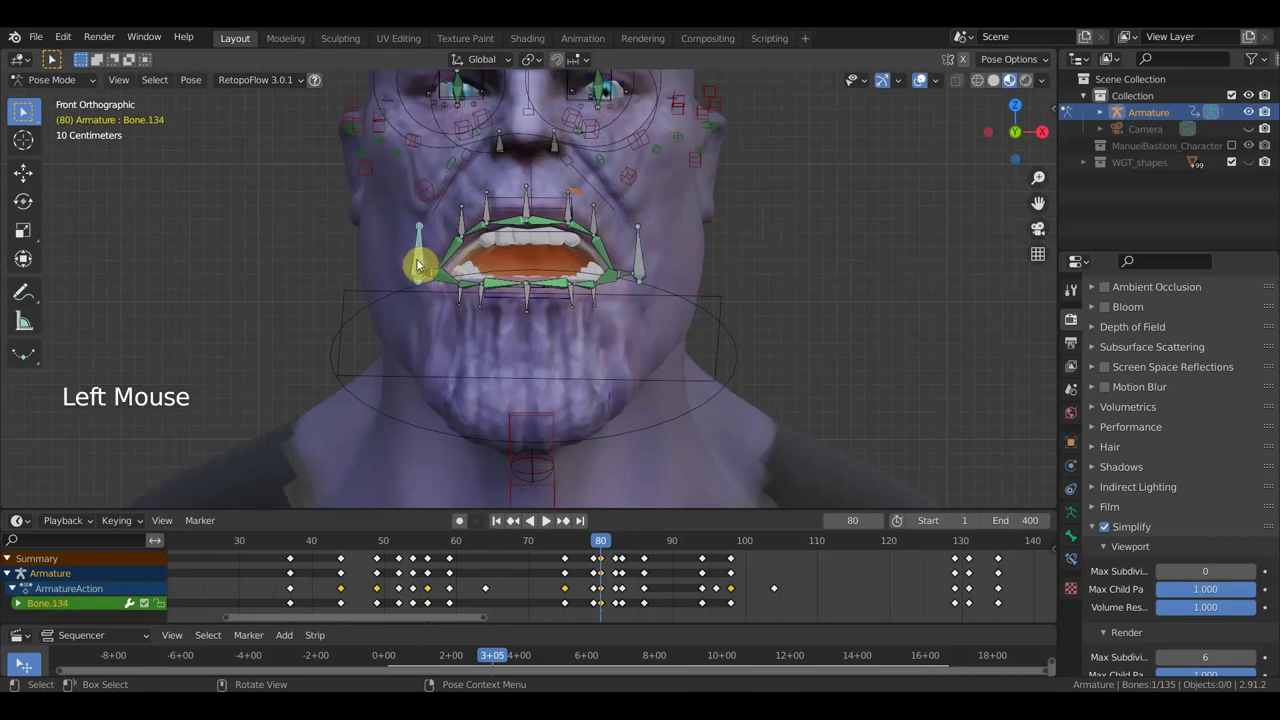
pyautogui.press('g')
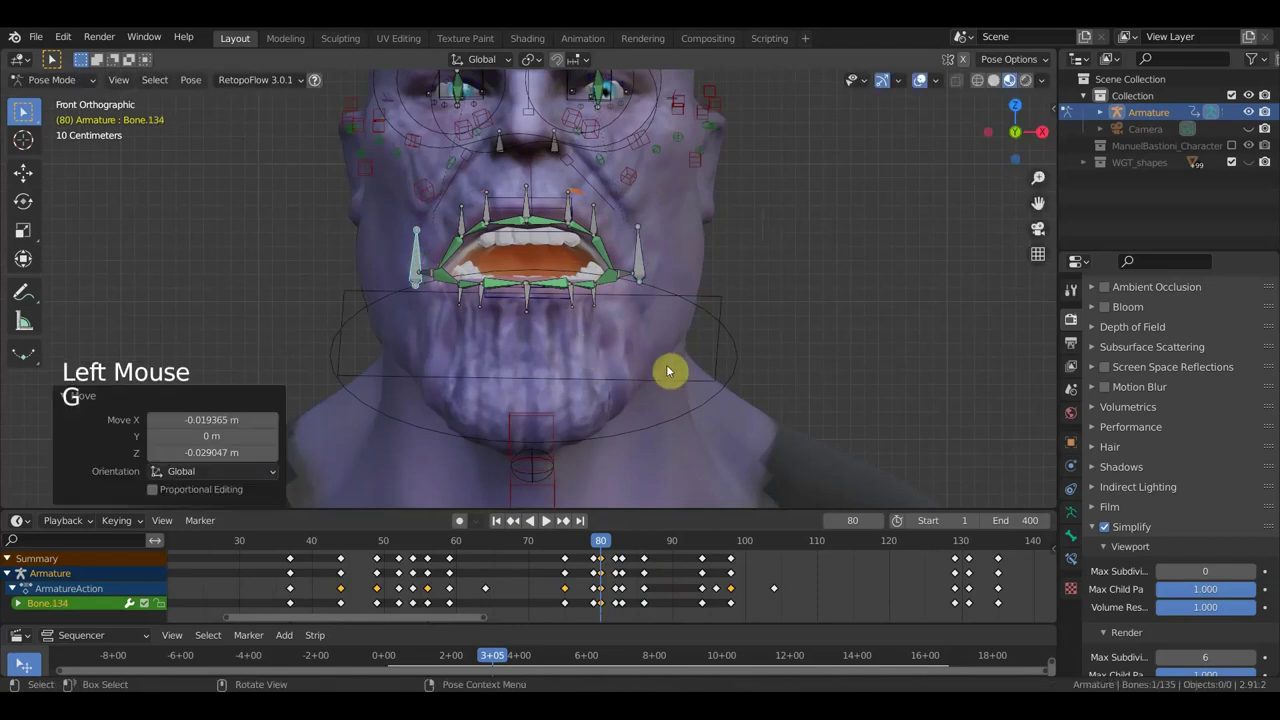
# - Select all 135 bones and key Location & Rotation for the pose
pyautogui.press('a')
pyautogui.press('i')
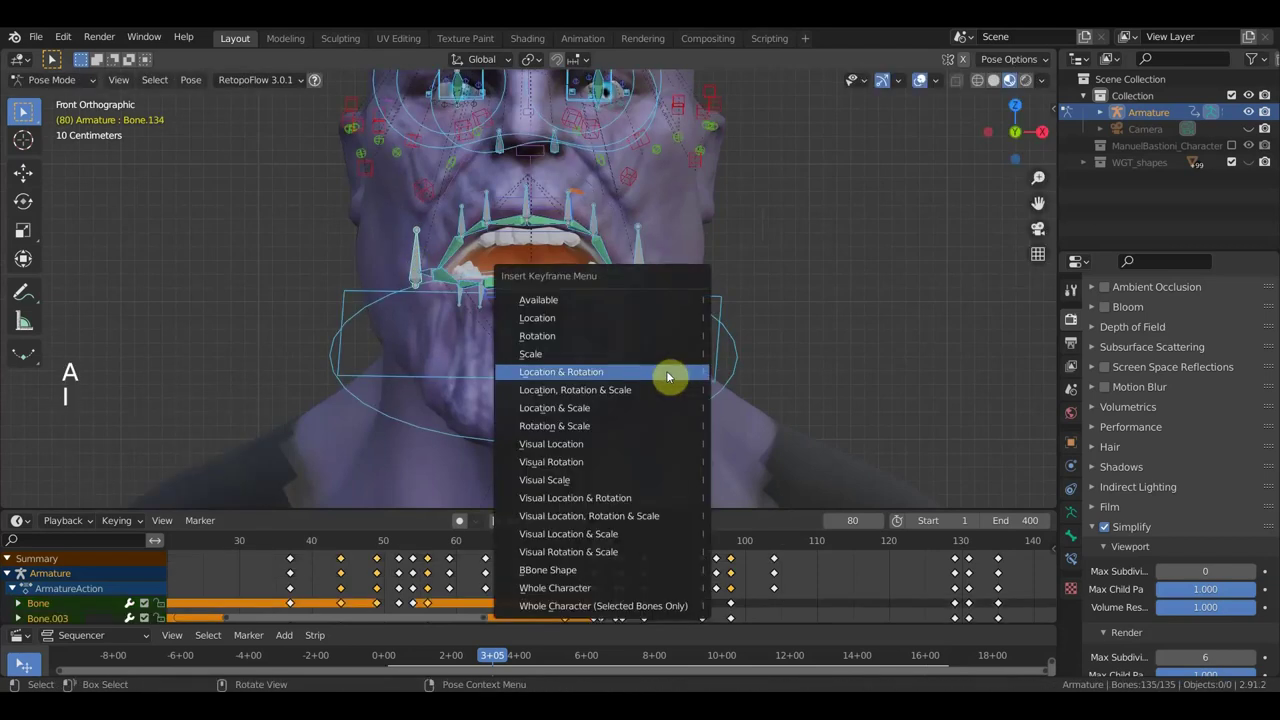
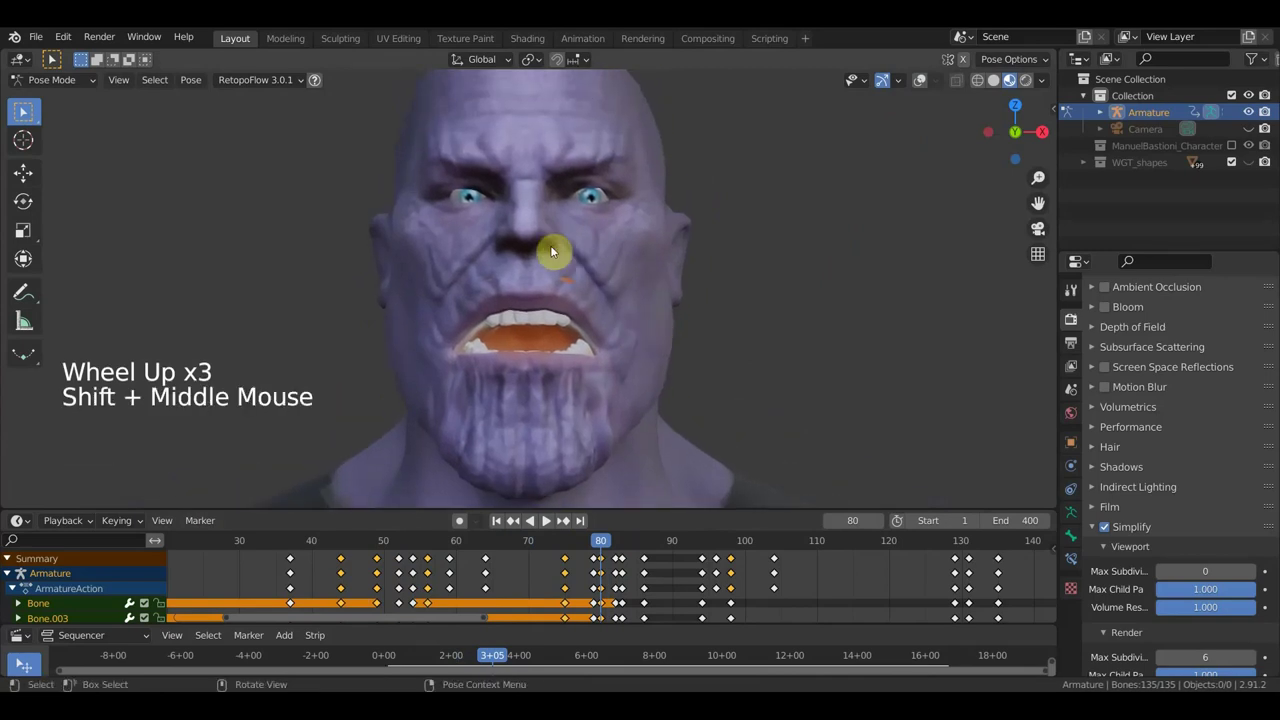
# - Show the rig overlays and select the eye and eyebrow bones at frame 80
pyautogui.click(919, 86)
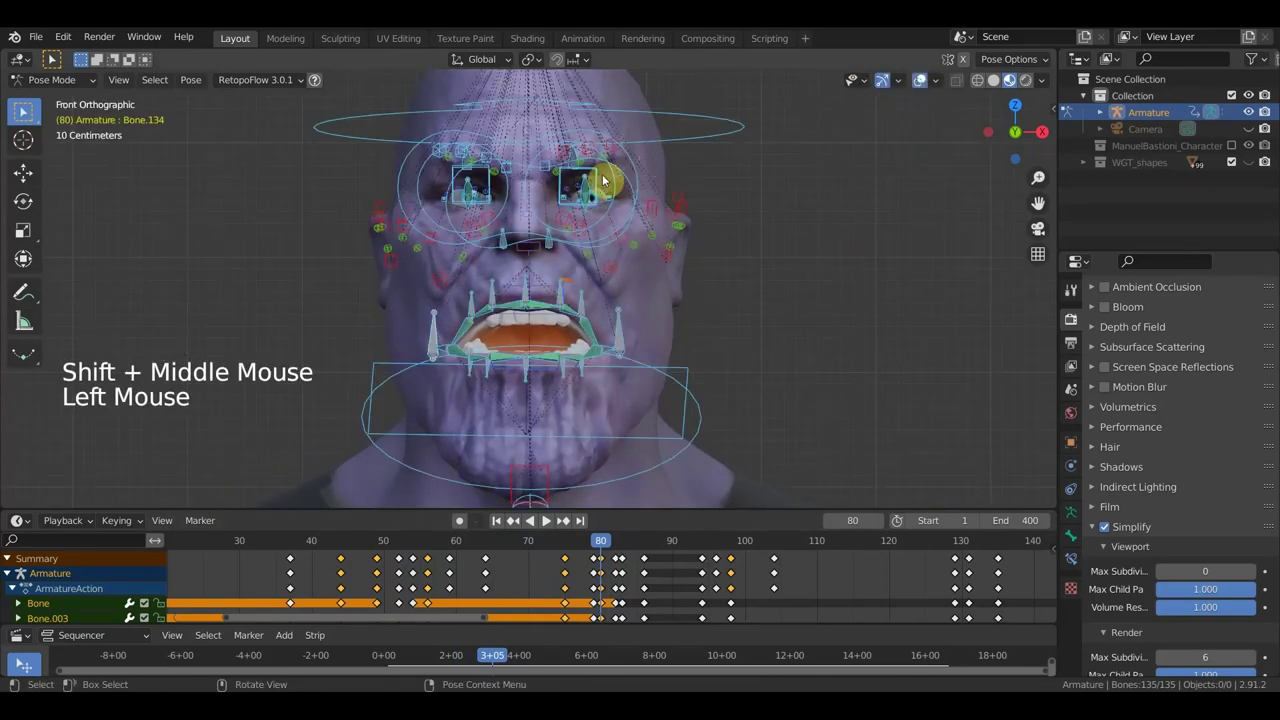
pyautogui.scroll(3)
pyautogui.middleClick(609, 273)
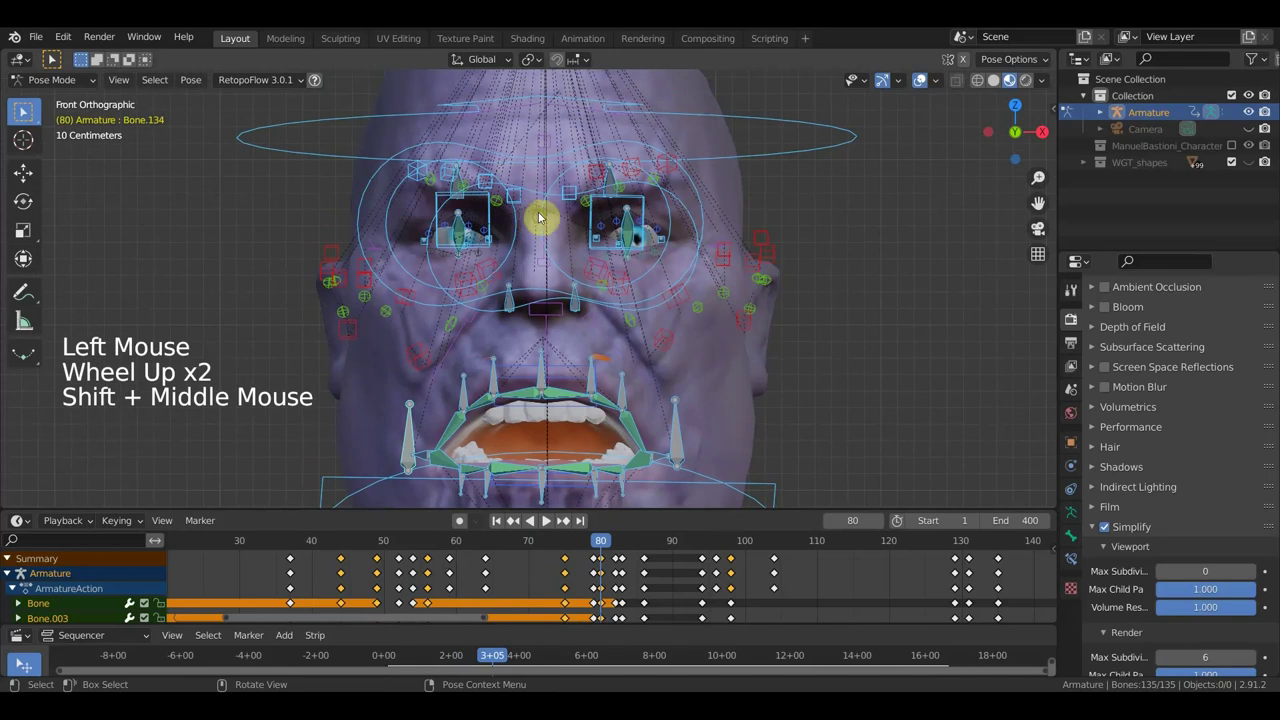
pyautogui.middleClick(542, 252)
pyautogui.click(518, 217)
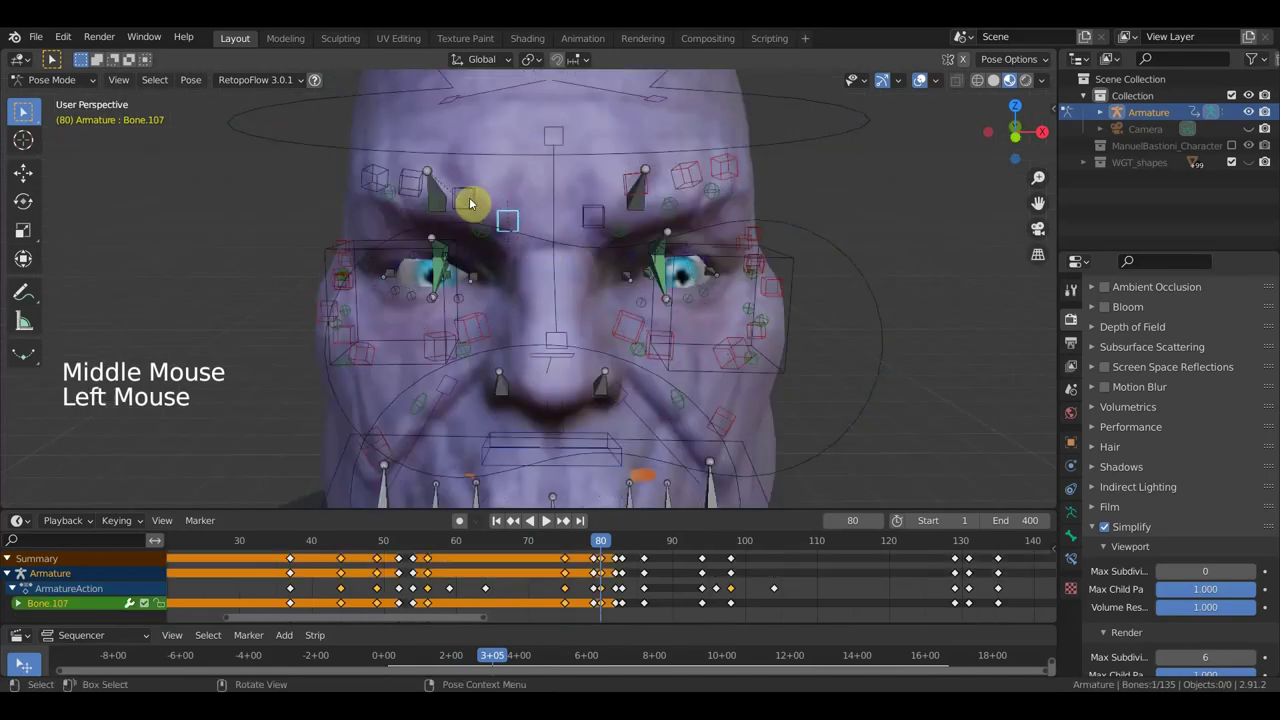
pyautogui.click(472, 201)
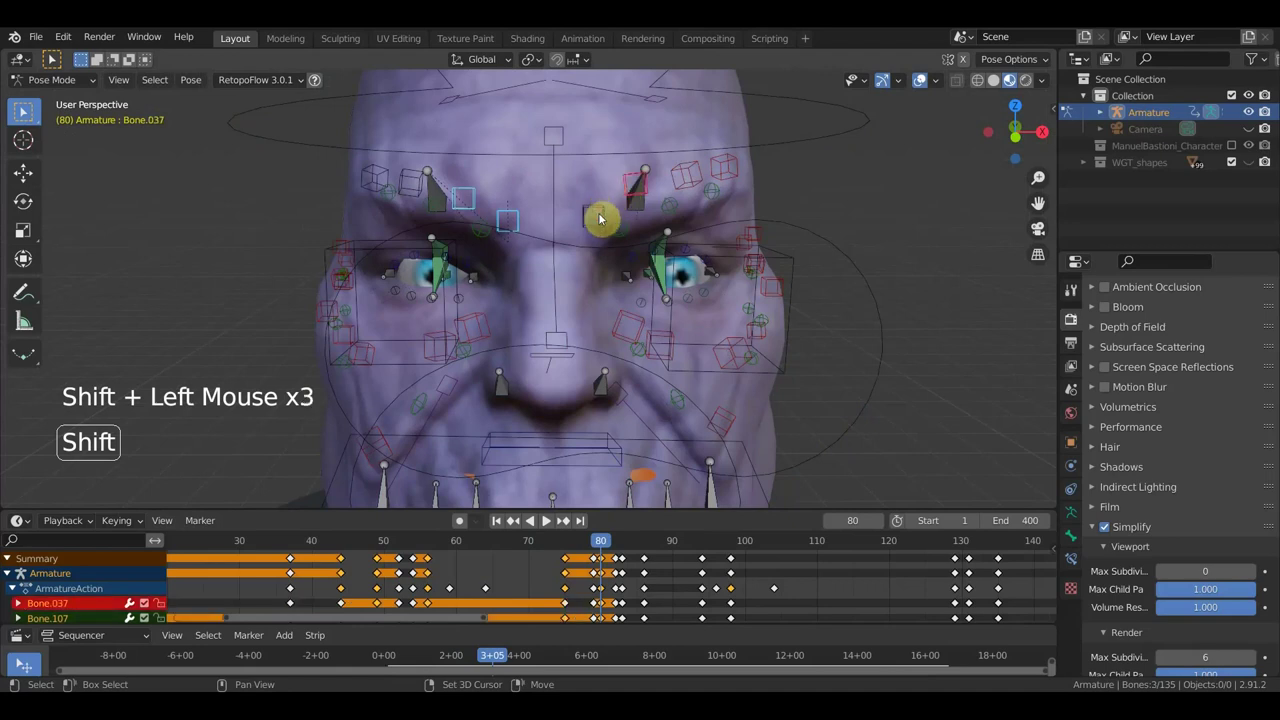
# - Reposition the eye bone and then the brow bone to reshape the expression
pyautogui.middleClick(583, 214)
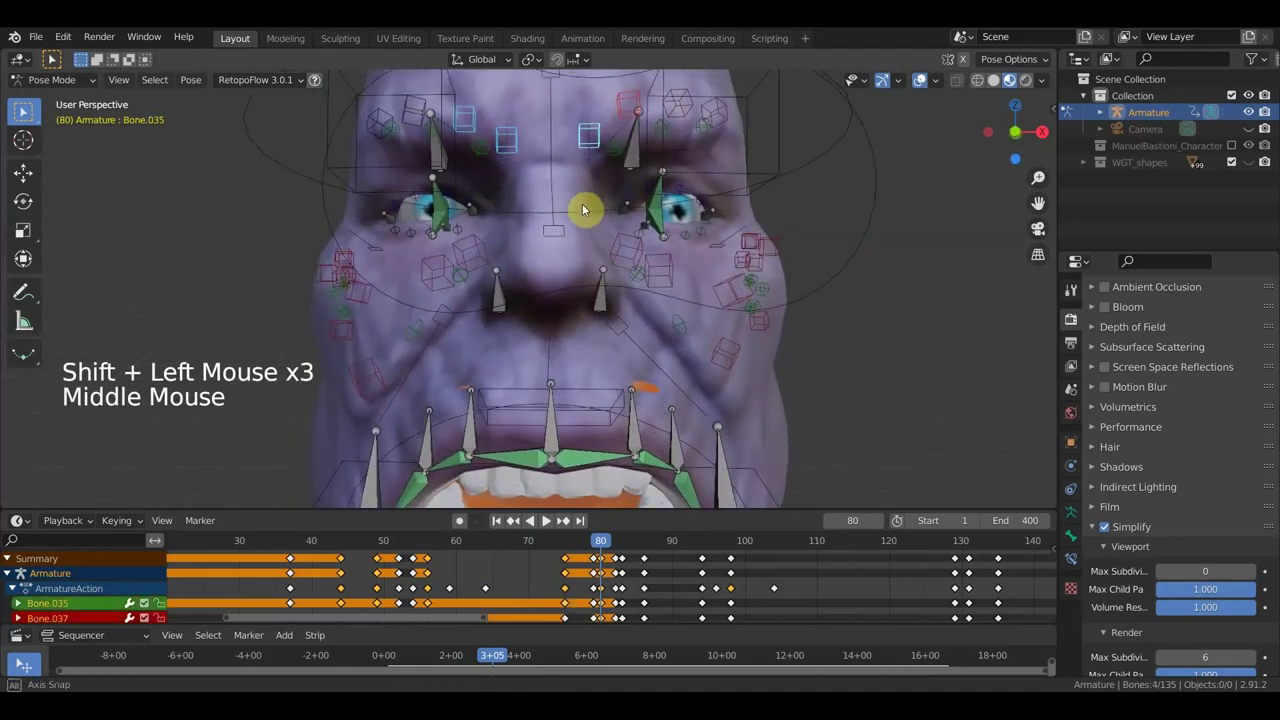
pyautogui.scroll(-3)
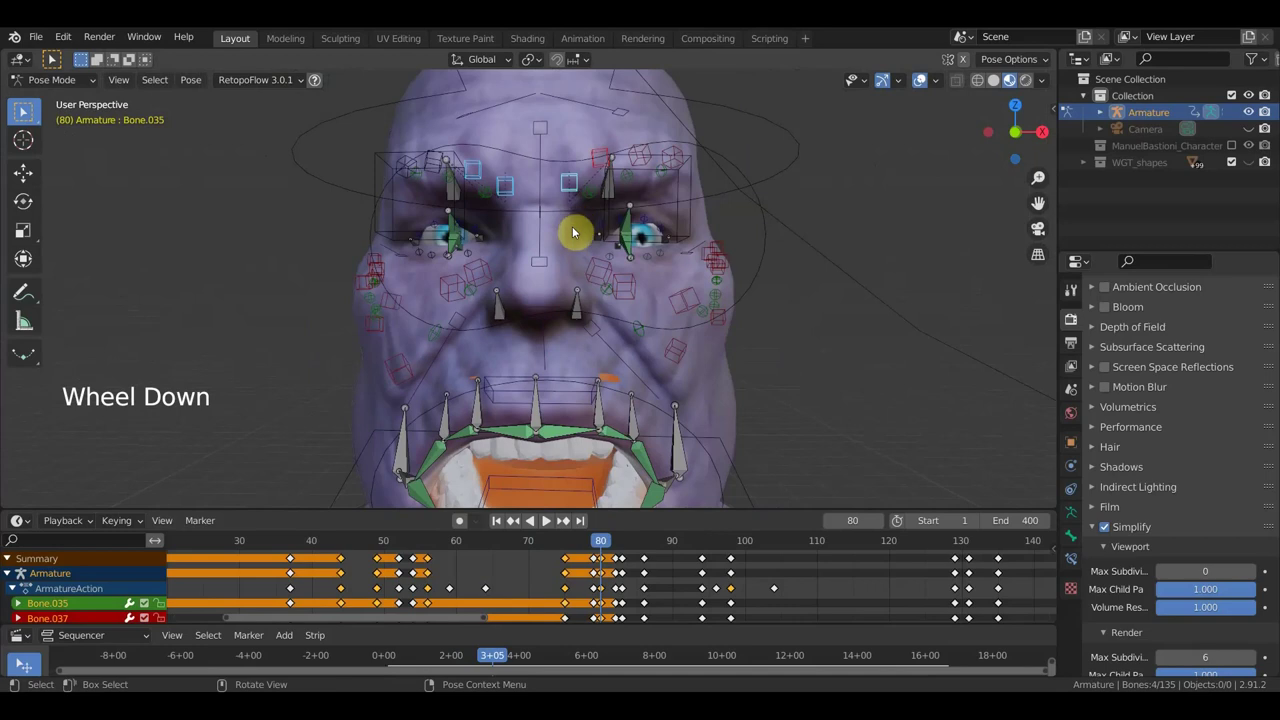
pyautogui.press('g')
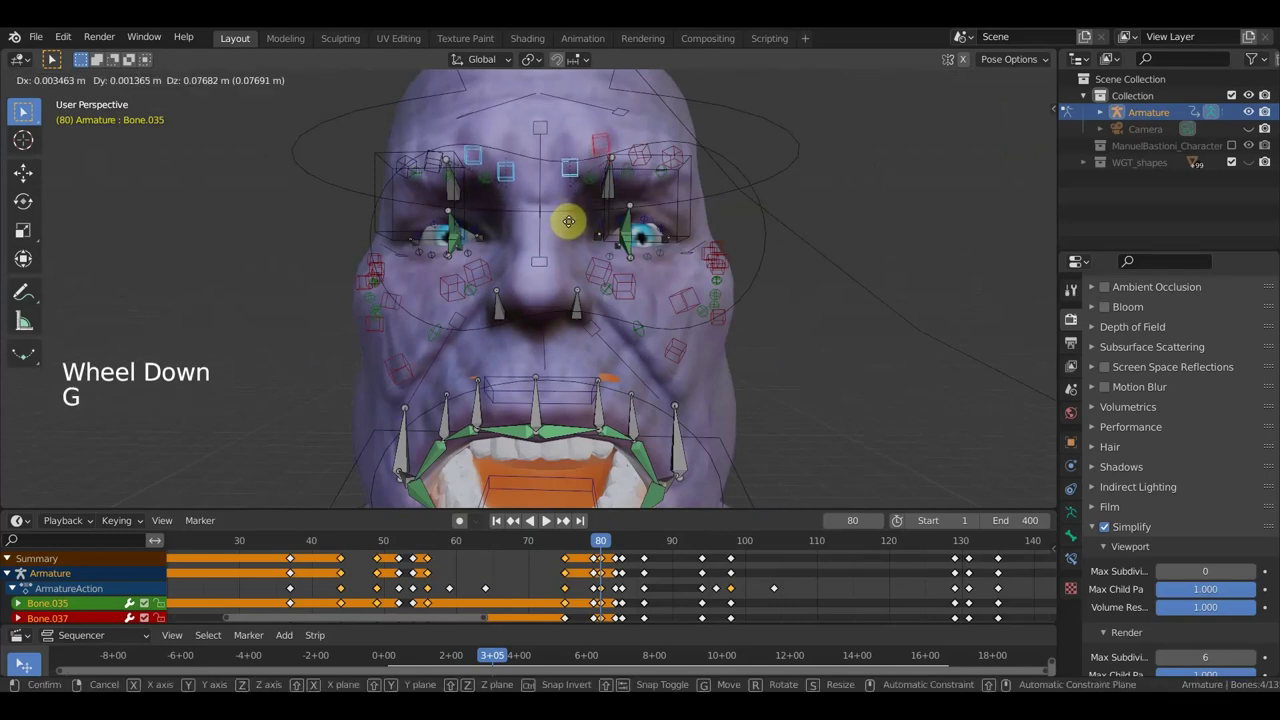
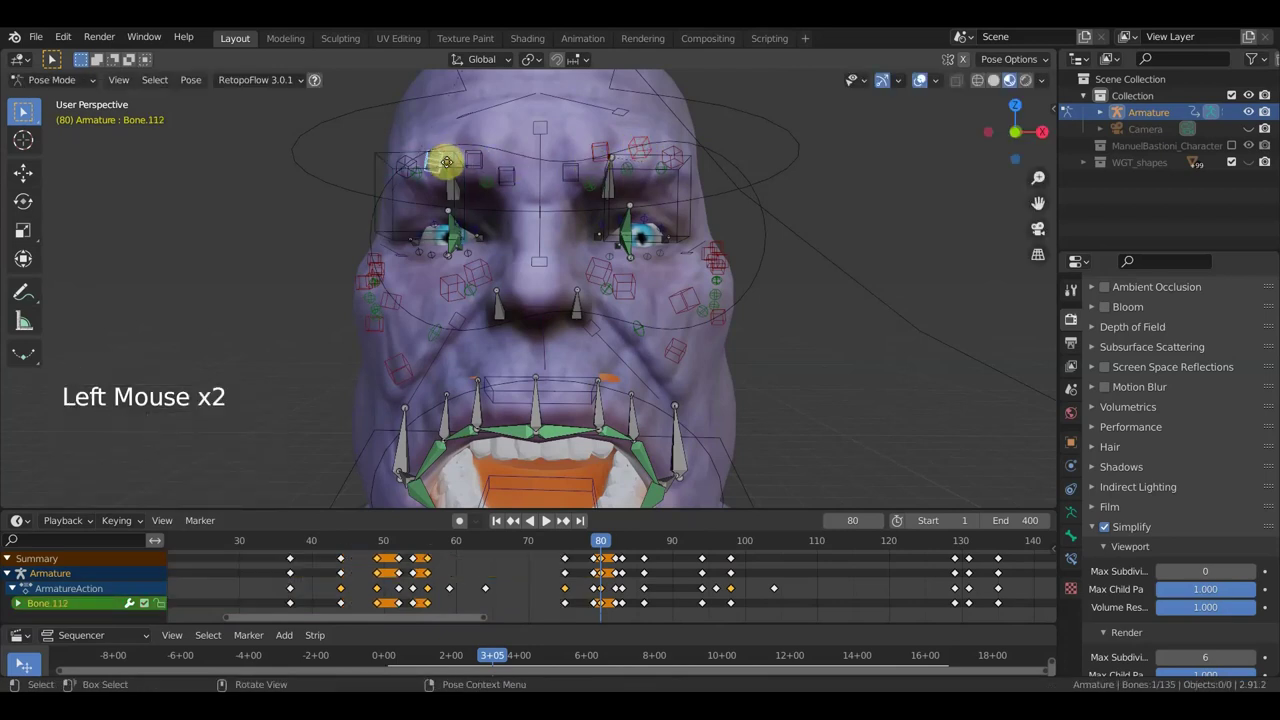
pyautogui.press('g')
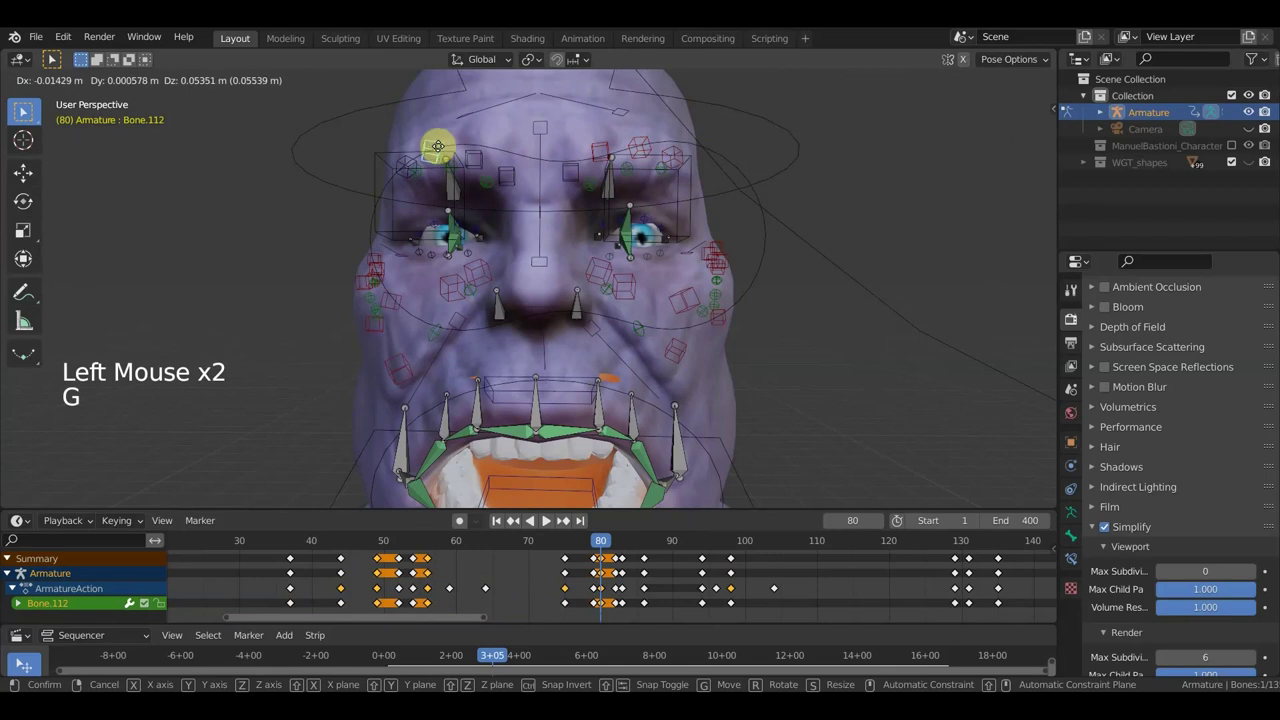
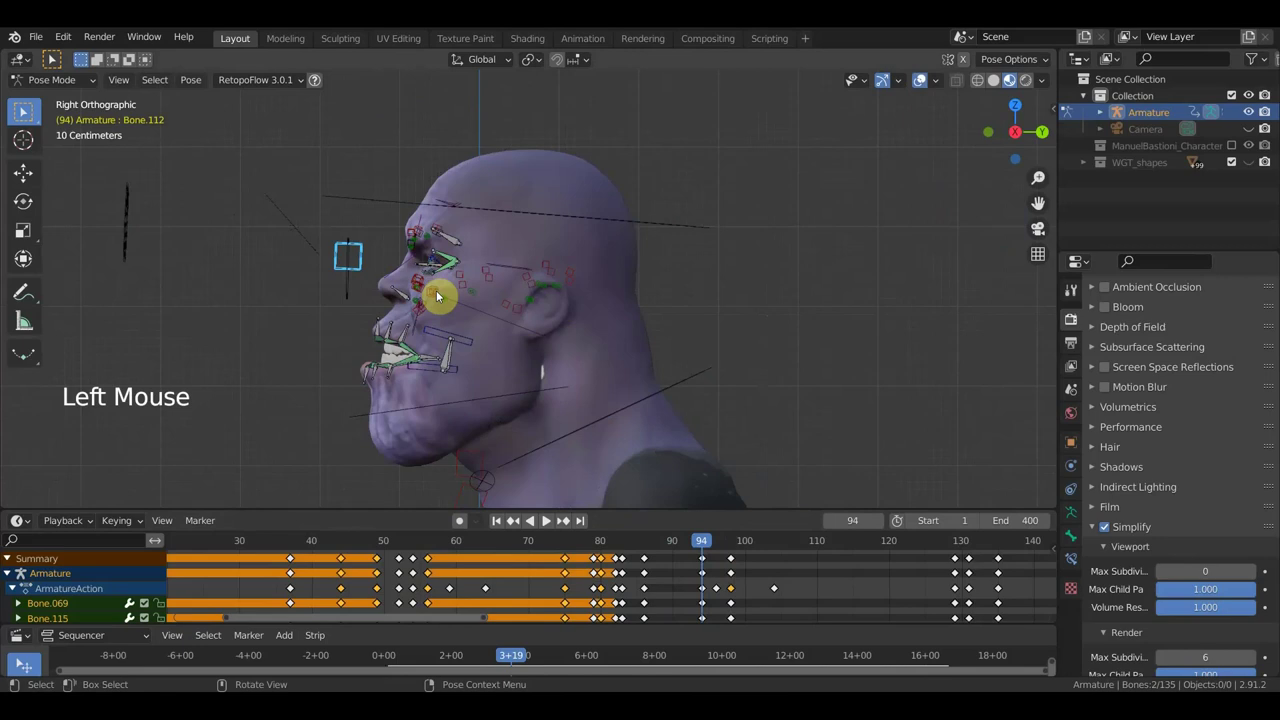
# - Select two eye bones and move them at frame 94 in front view
pyautogui.press('r')
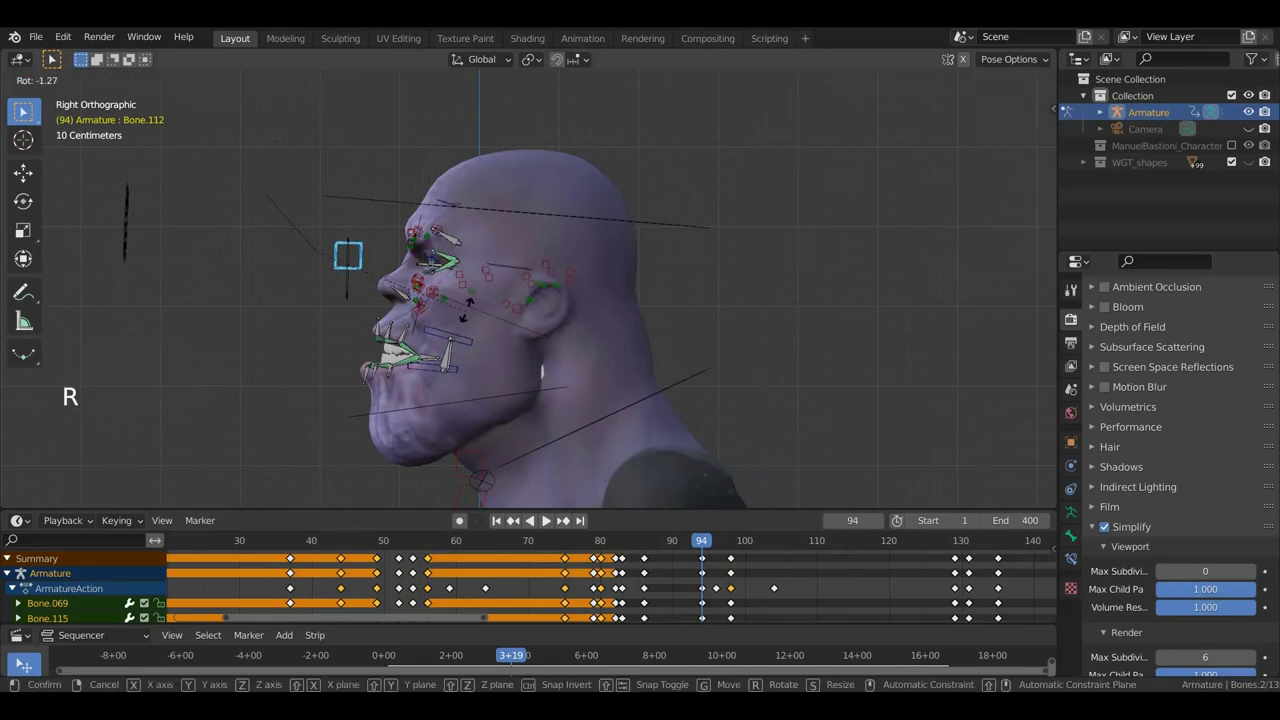
pyautogui.middleClick(510, 278)
pyautogui.scroll(3)
pyautogui.click(612, 196)
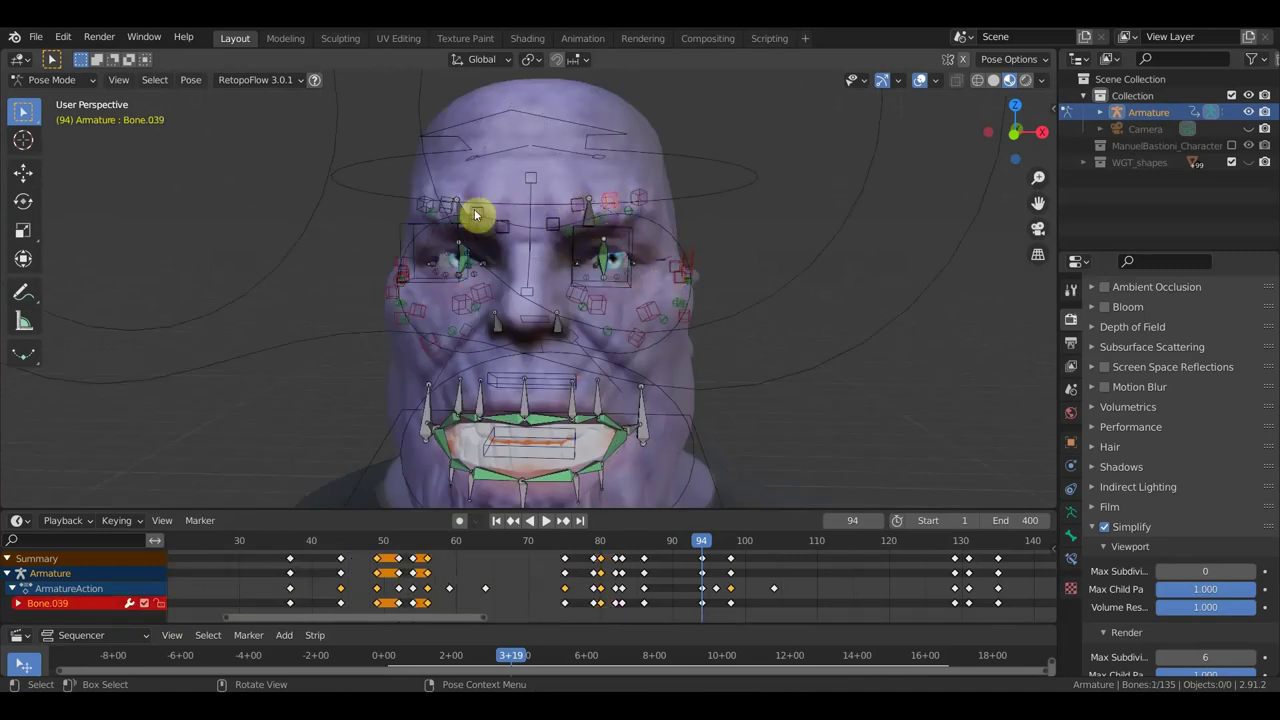
pyautogui.click(445, 199)
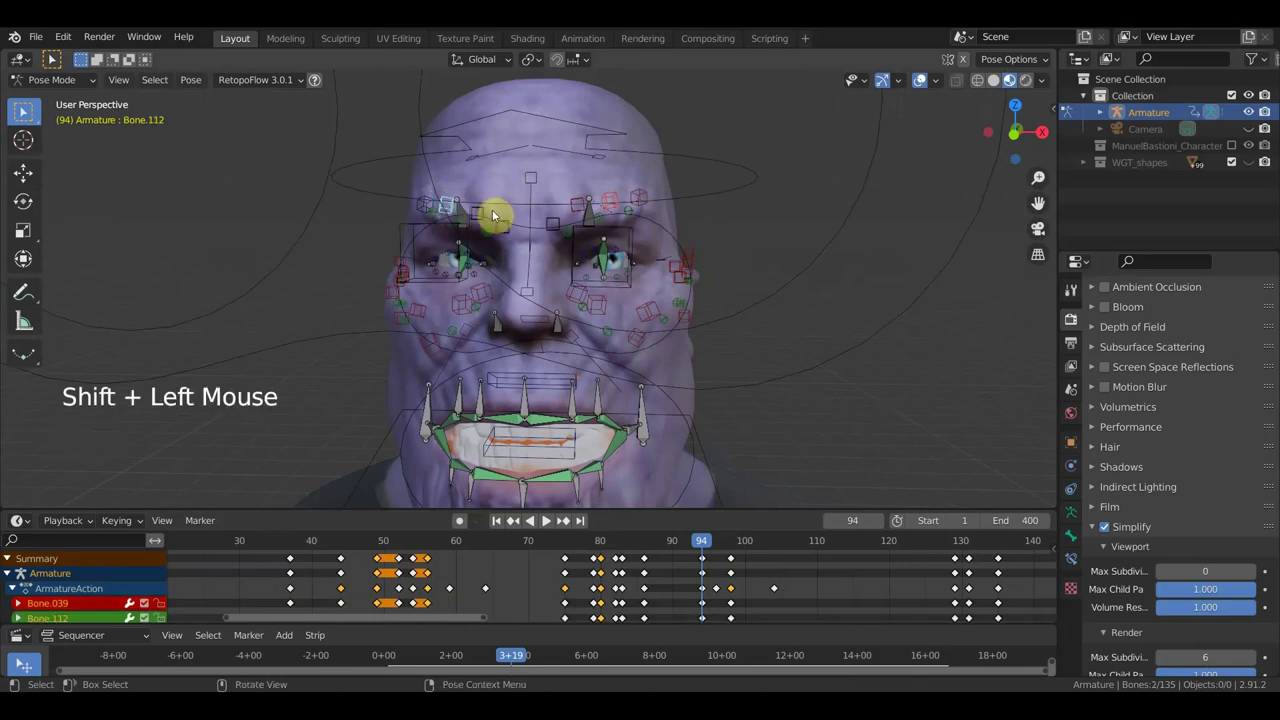
pyautogui.press('KP_1')
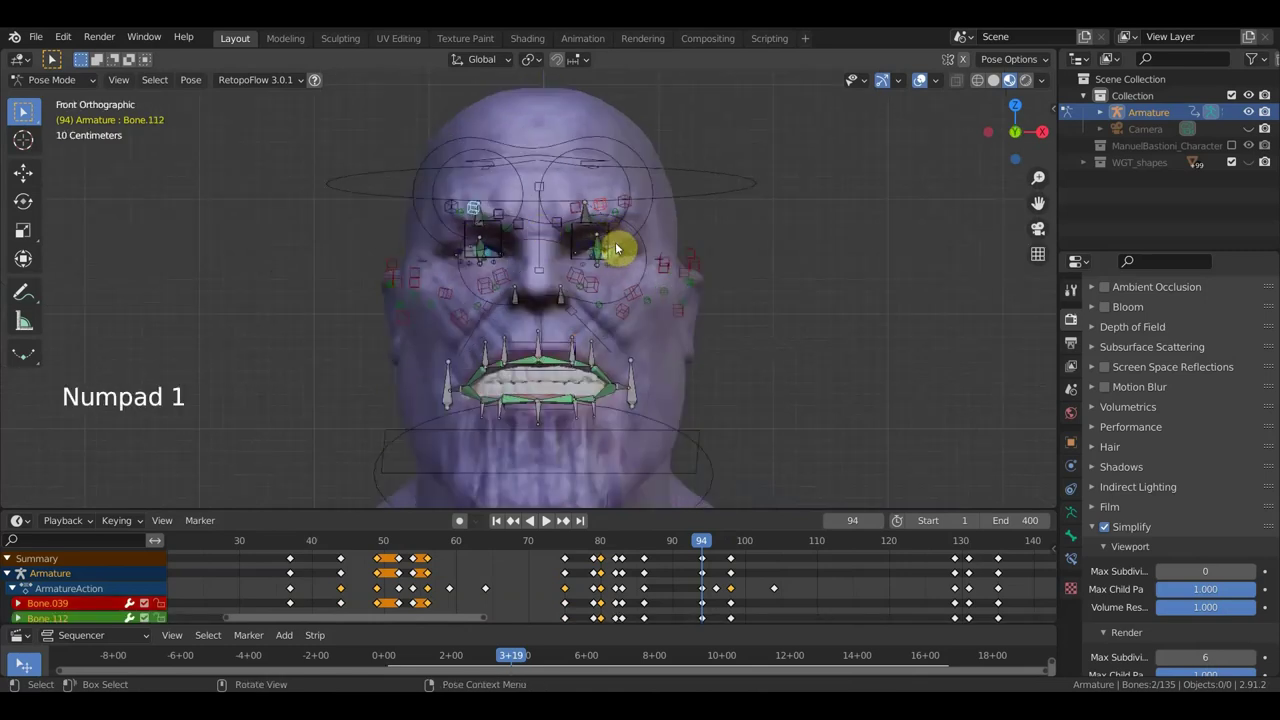
pyautogui.press('g')
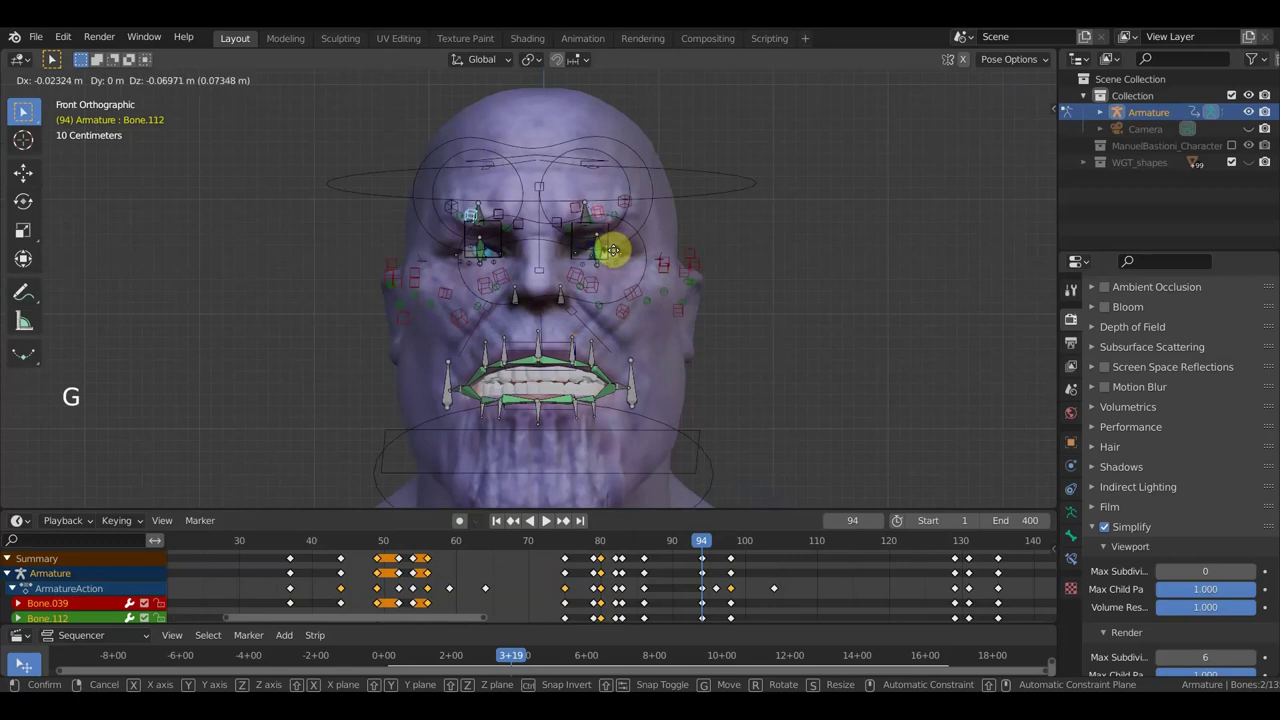
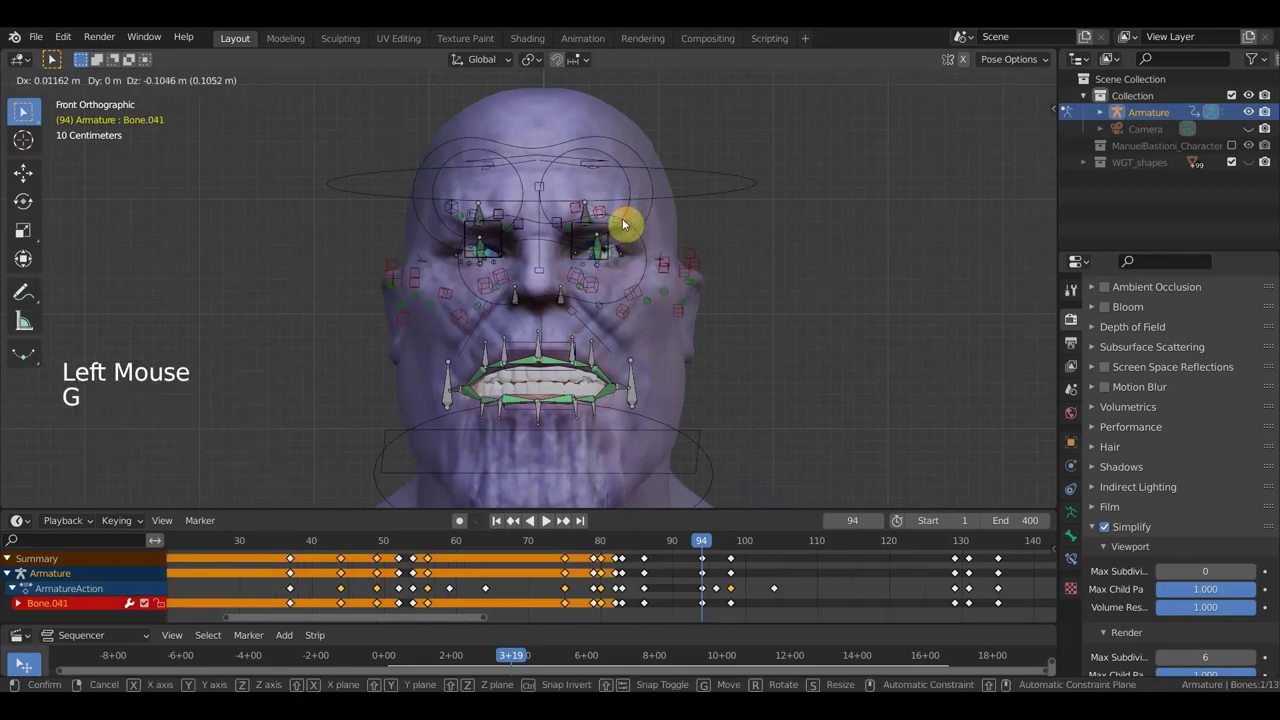
# - Repose the eyelid bones and the cheek bone one by one
pyautogui.click(456, 213)
pyautogui.press('g')
pyautogui.click(476, 215)
pyautogui.press('g')
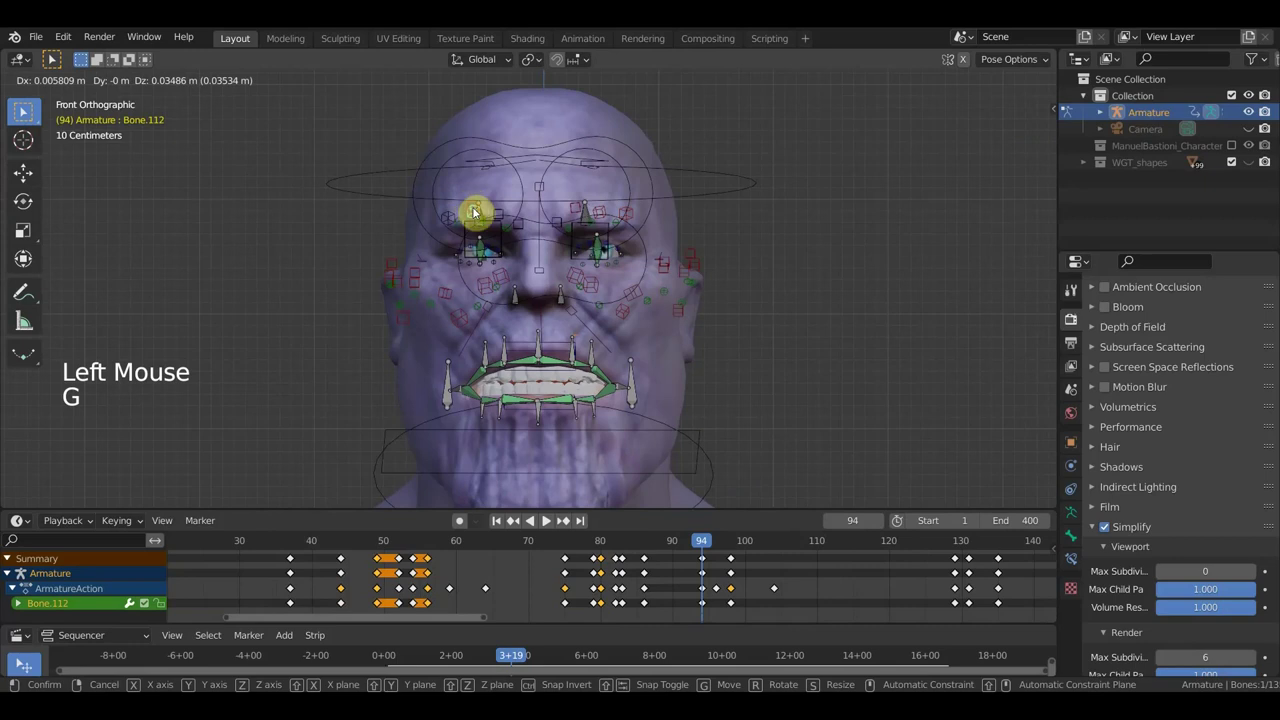
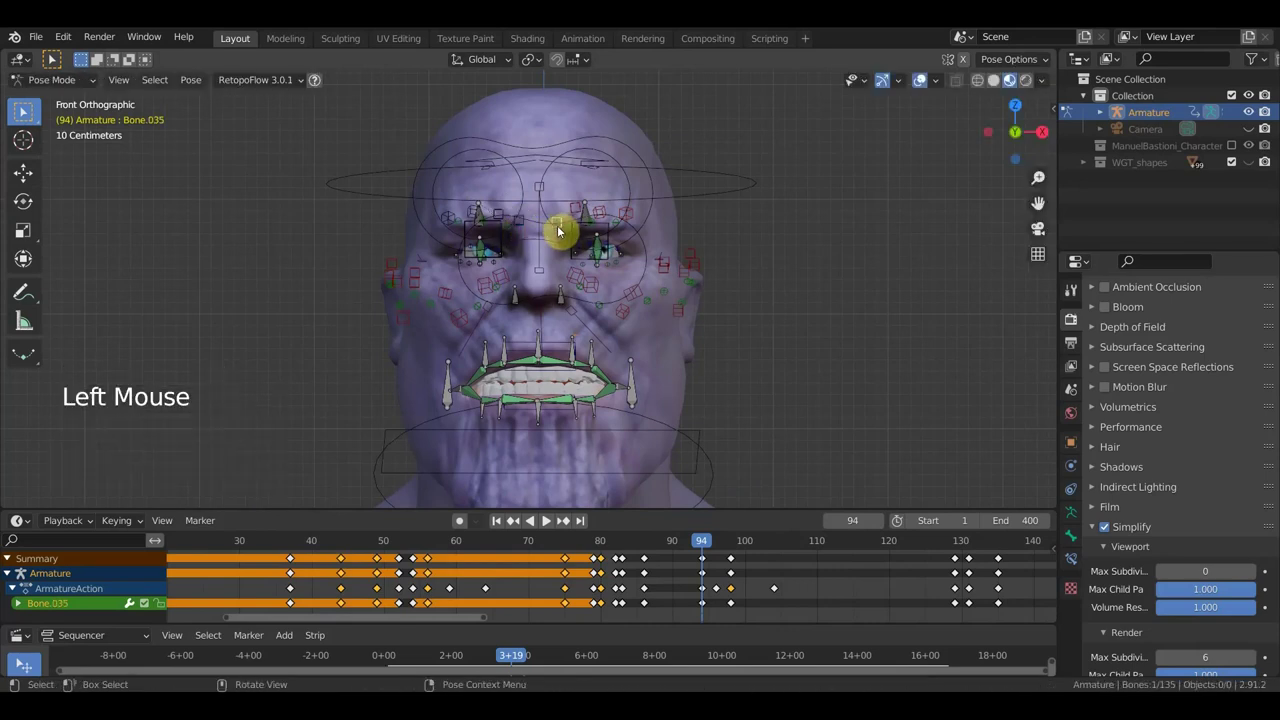
pyautogui.press('g')
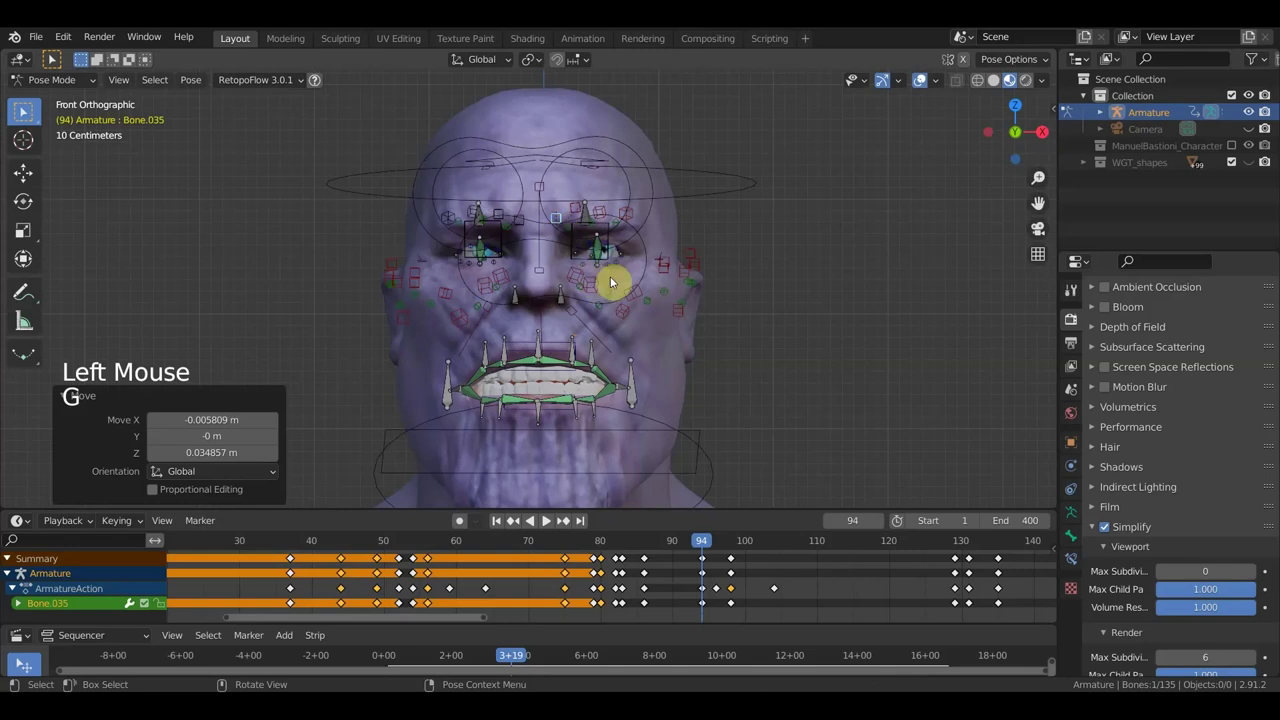
# - Select every rig bone and bring up the keyframe type choices
pyautogui.press('a')
pyautogui.press('i')
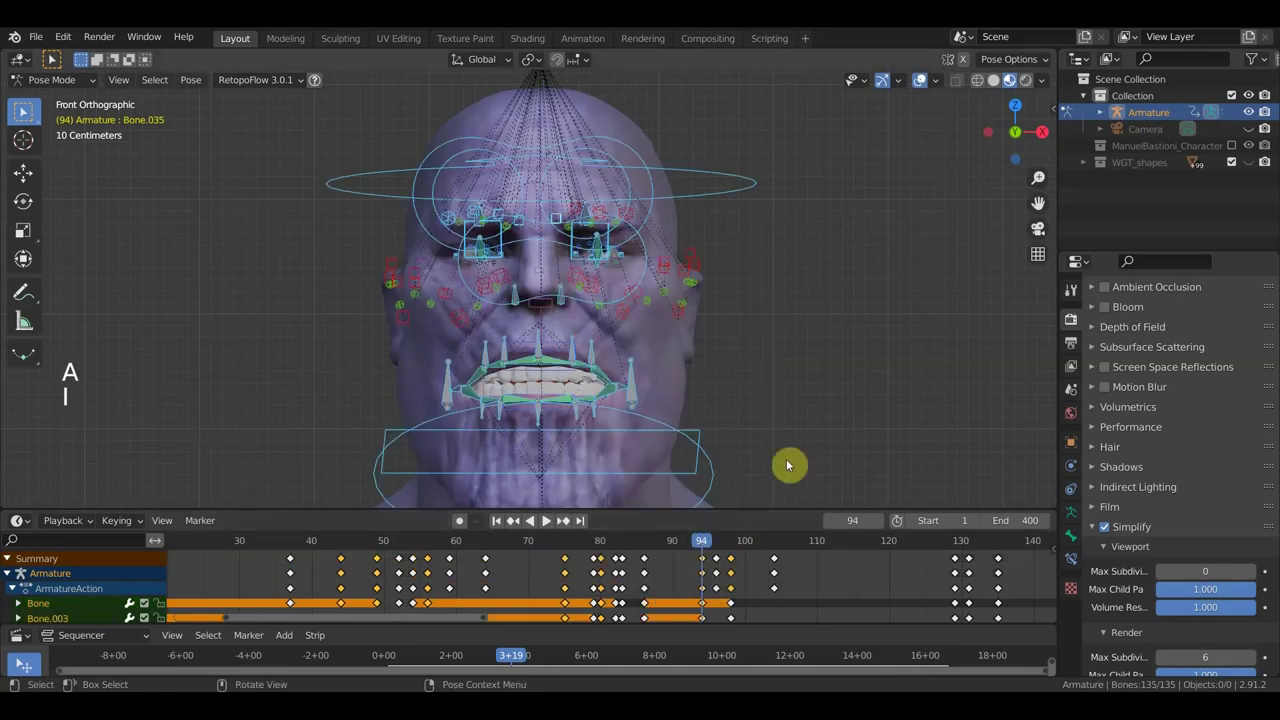
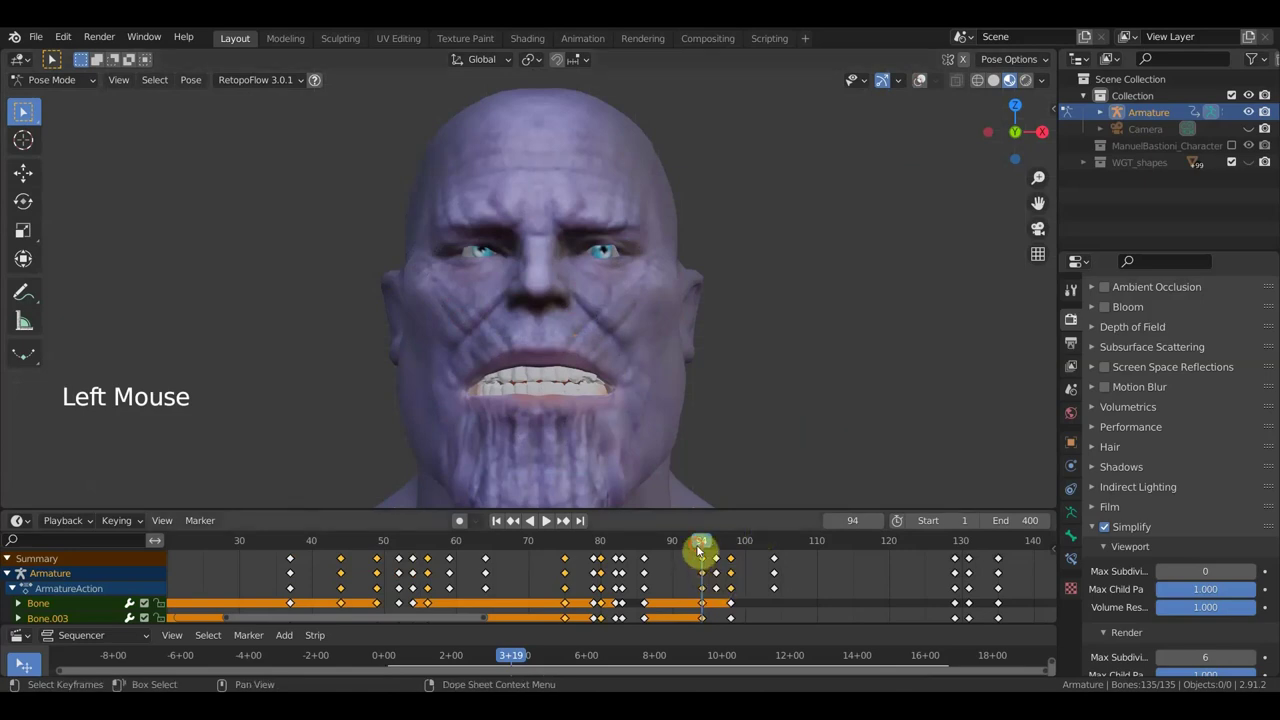
# - Jump back to frame 86 and show the rig over the face again
pyautogui.click(684, 551)
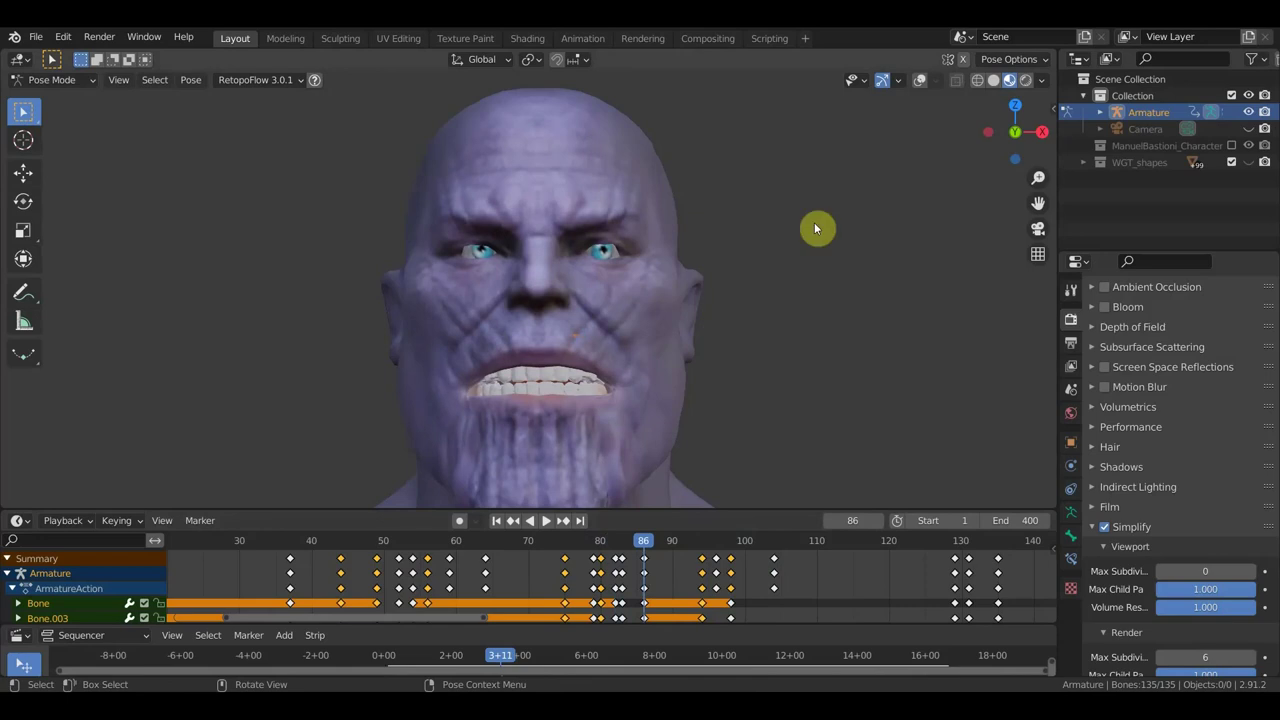
pyautogui.click(923, 82)
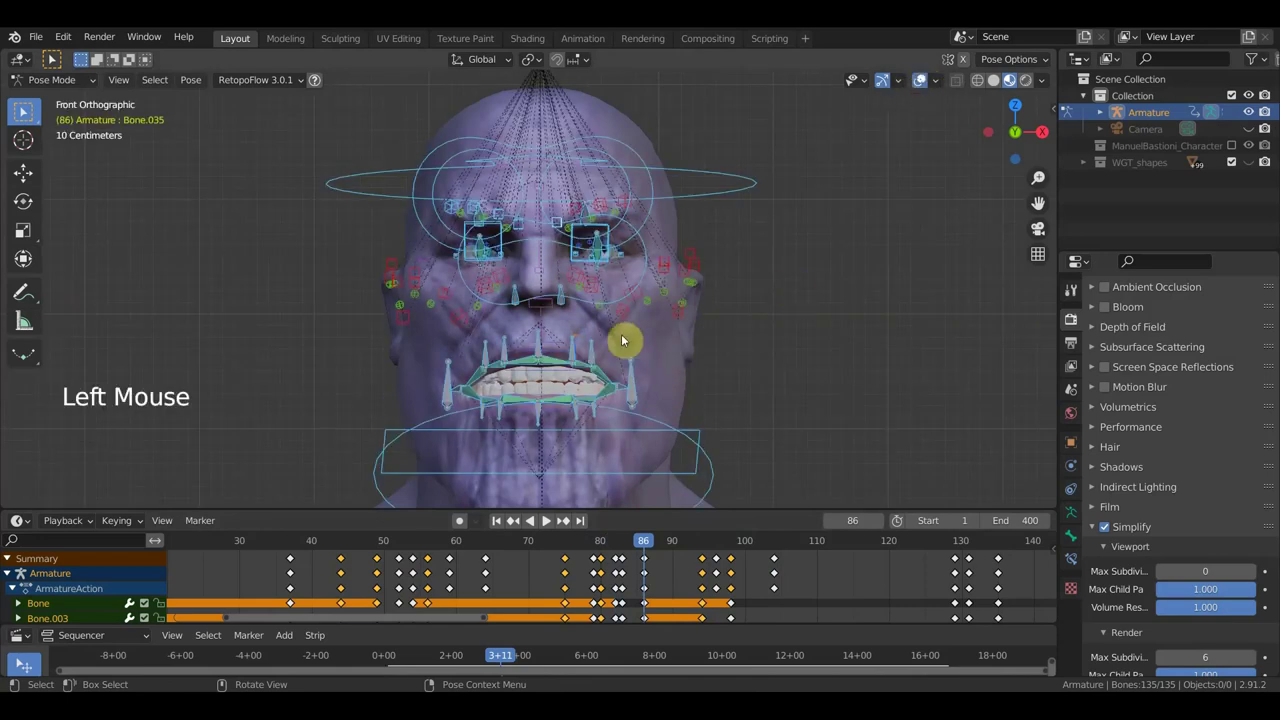
# - Select the mouth-corner bones on both sides of the face
pyautogui.click(627, 316)
pyautogui.click(639, 301)
pyautogui.click(647, 305)
pyautogui.click(461, 322)
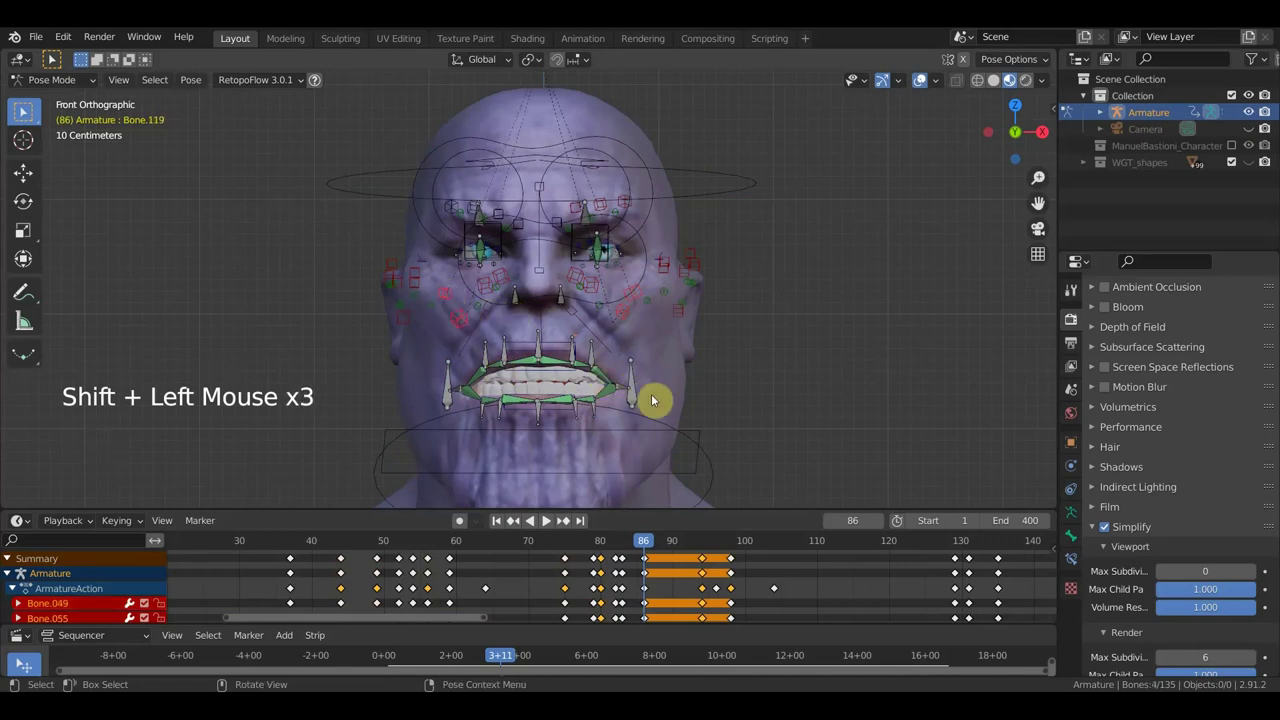
# - Undo a mouth move, then reposition two cheek bones at frame 86
pyautogui.press('g')
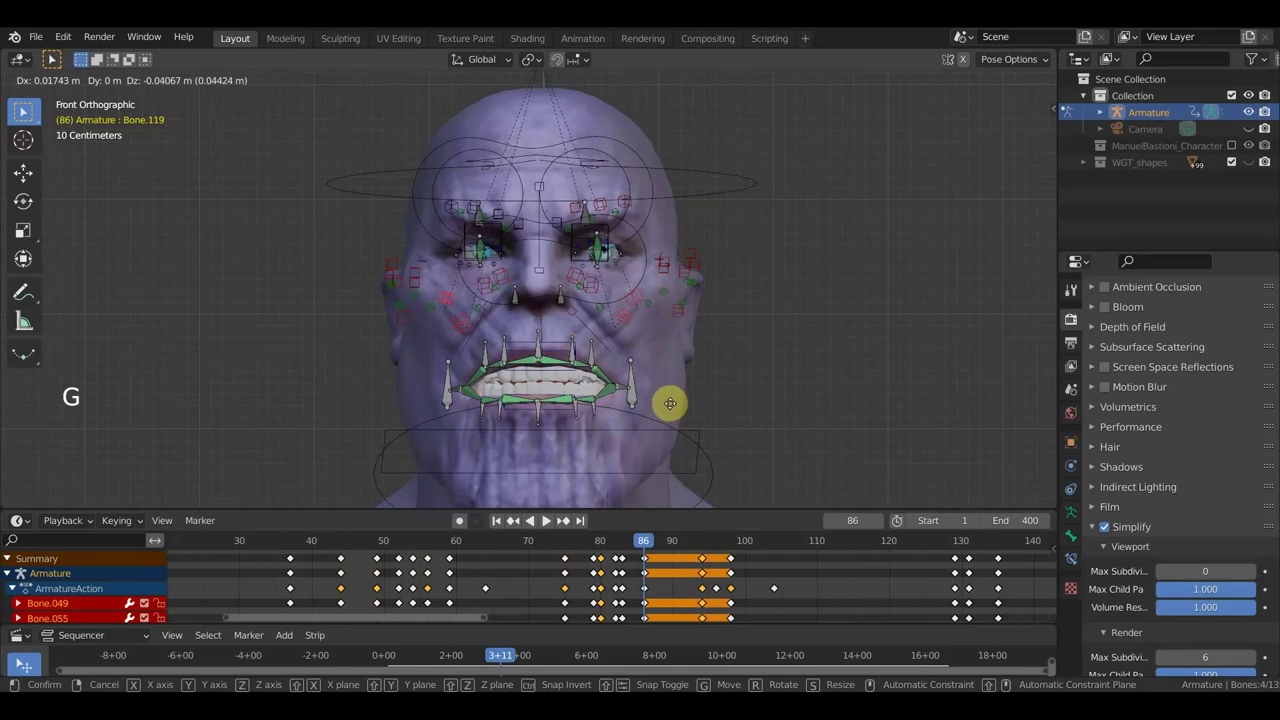
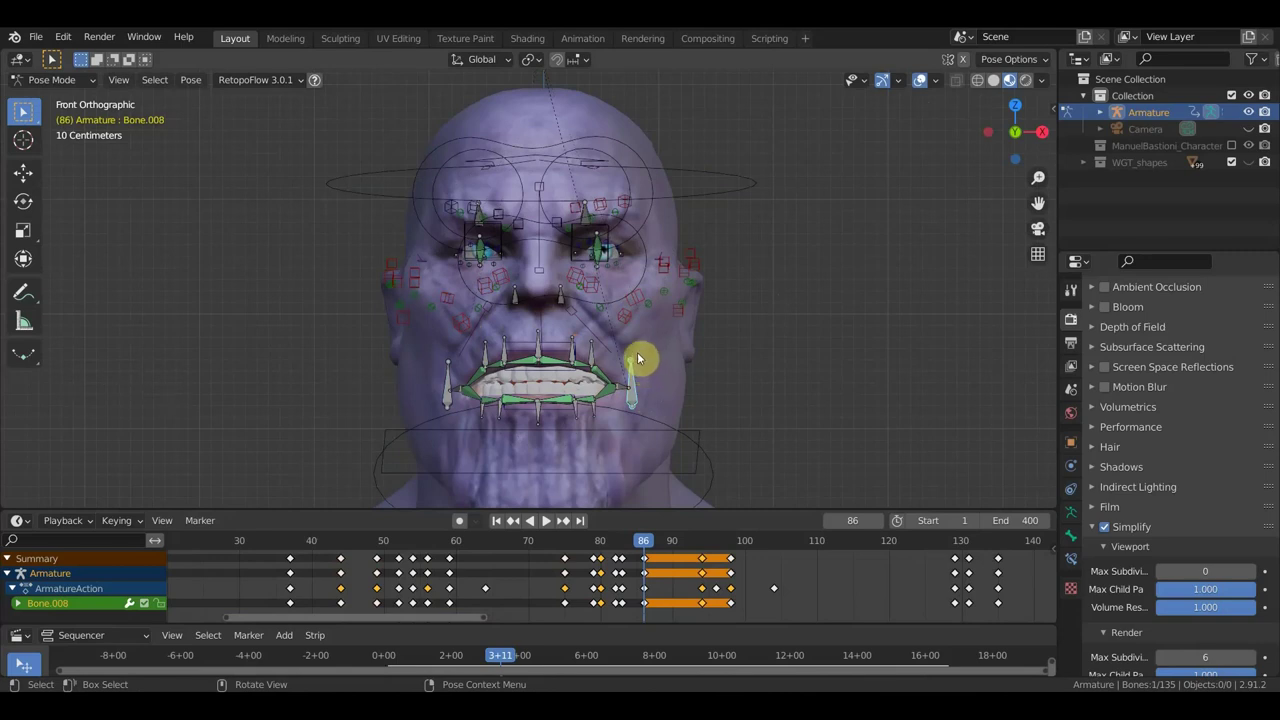
pyautogui.press('ctrl+z')
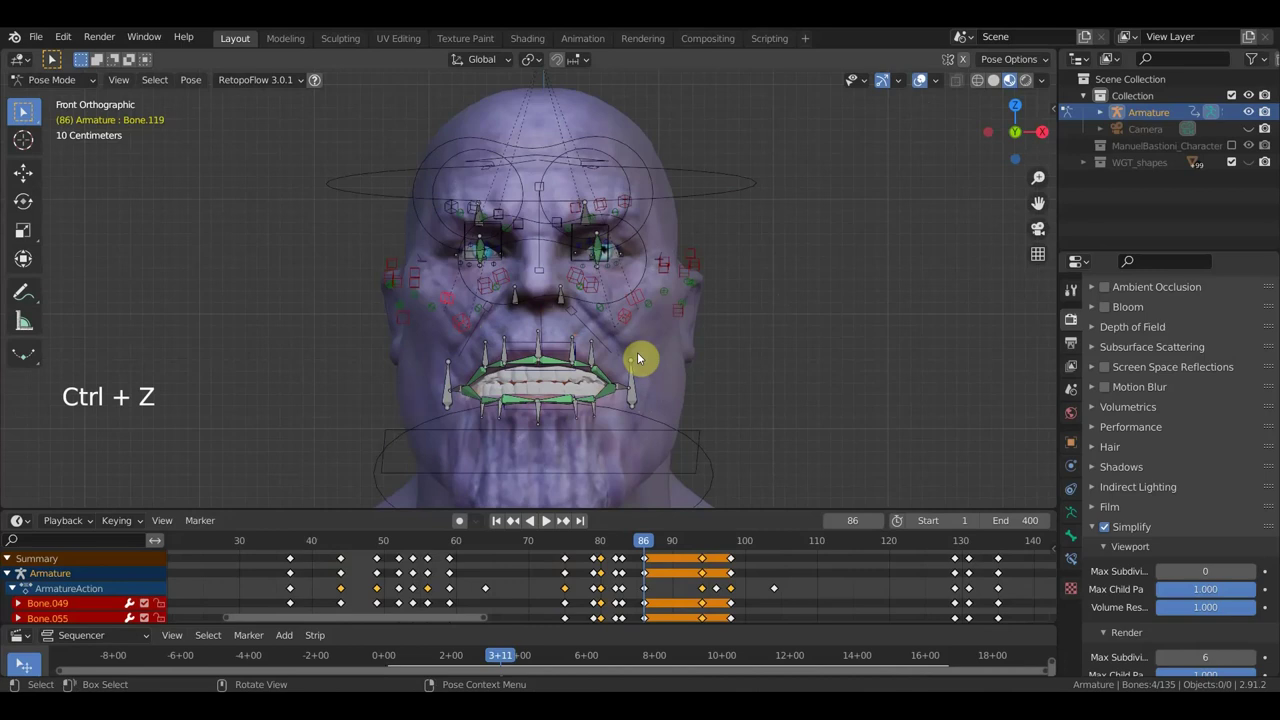
pyautogui.click(468, 331)
pyautogui.click(449, 307)
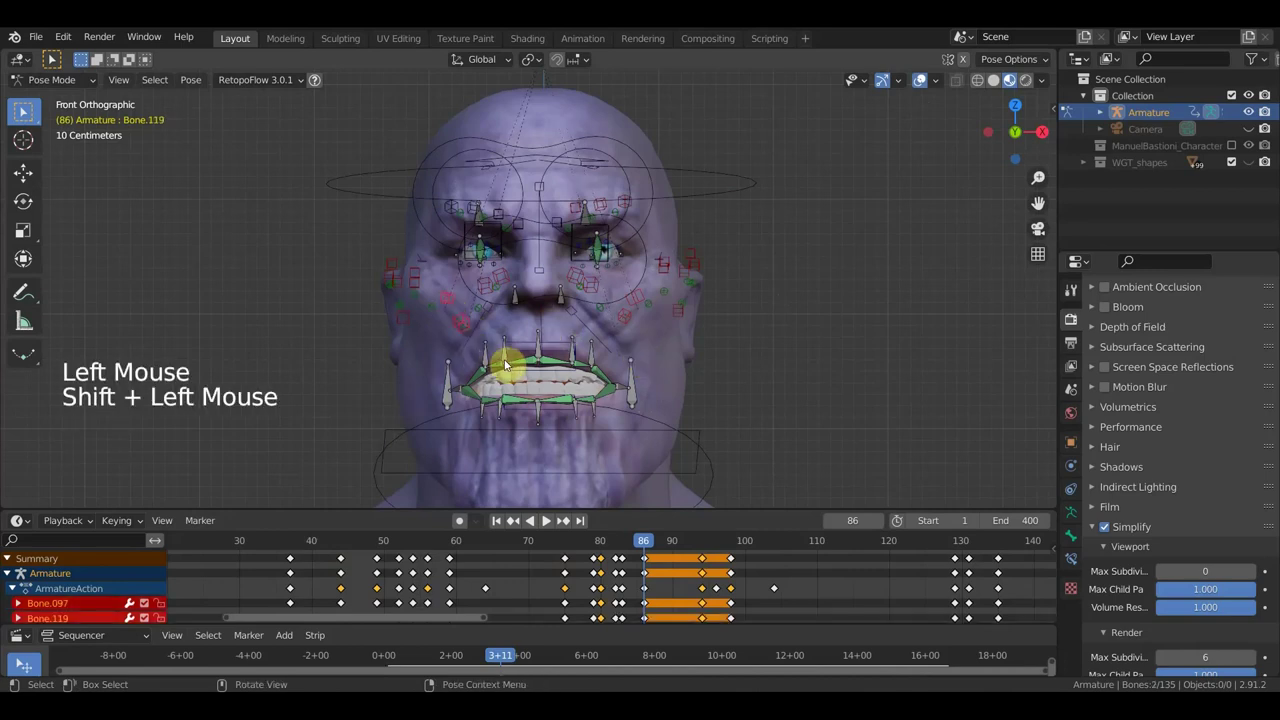
pyautogui.press('g')
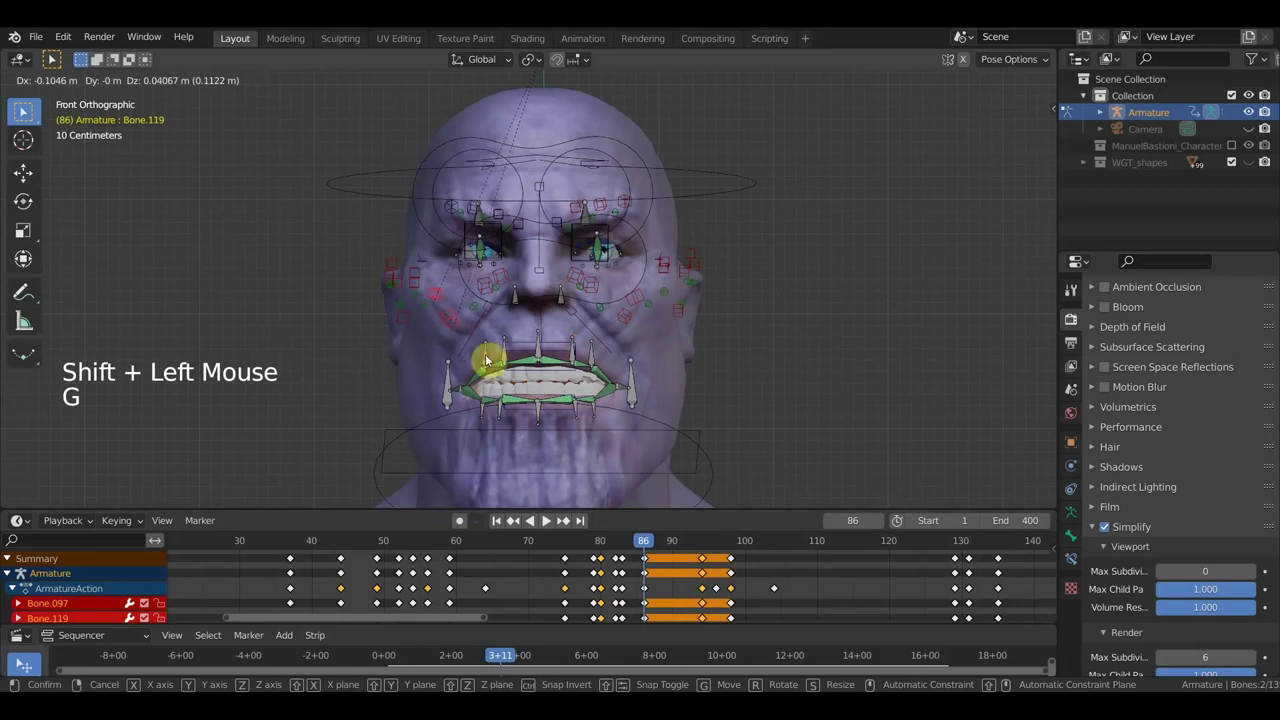
pyautogui.click(625, 323)
# - Reselect the mouth-corner bones and move them into the new pose
pyautogui.click(638, 304)
pyautogui.press('g')
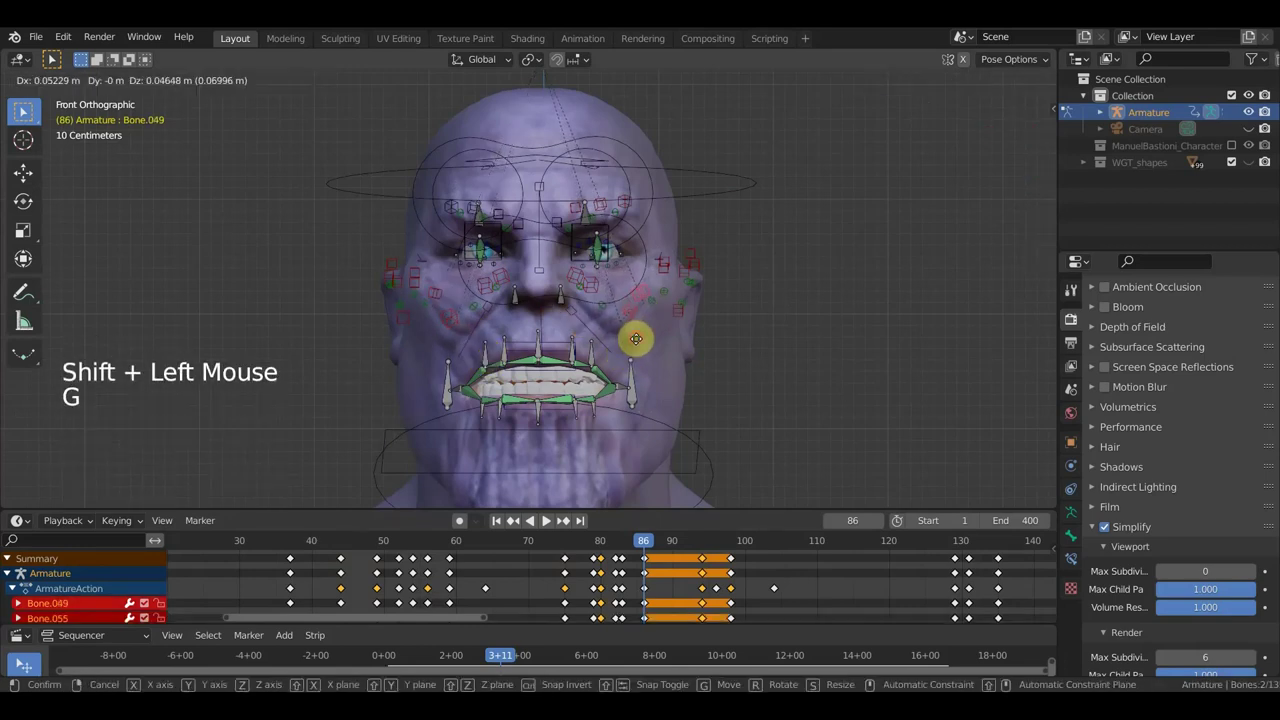
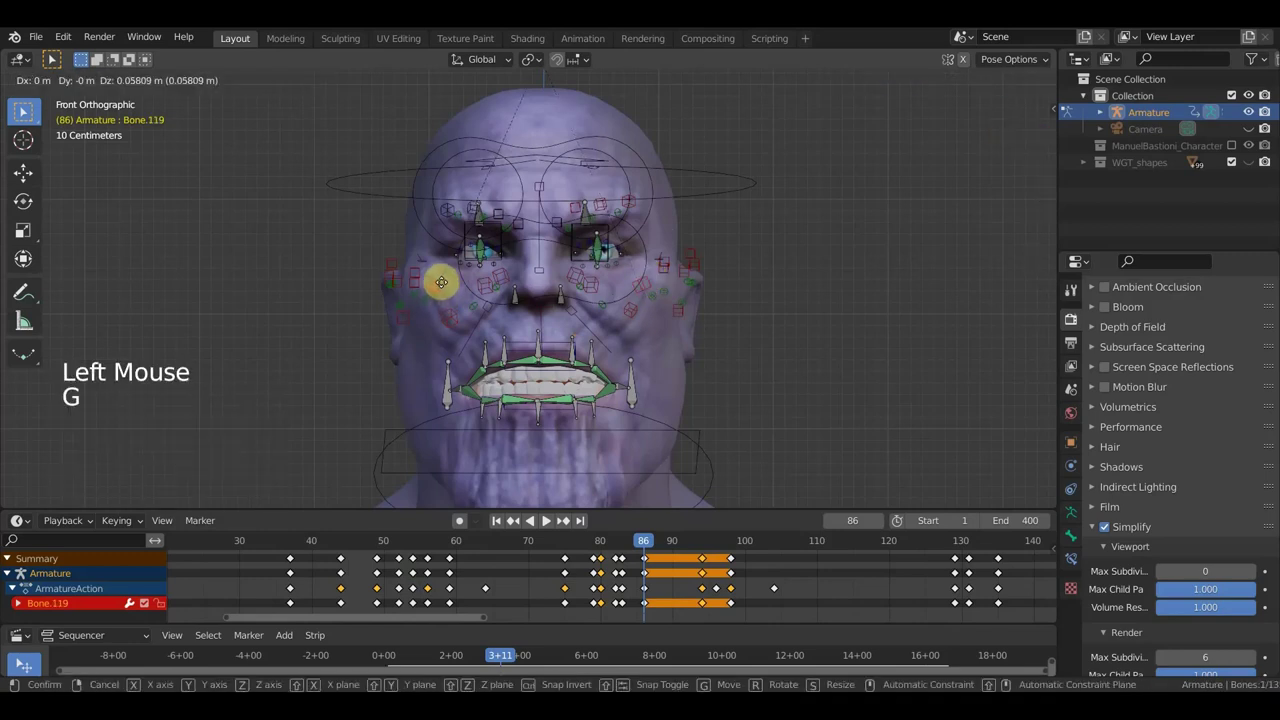
# - Key Location & Rotation for all bones at frame 86, then scrub back to frame 80
pyautogui.press('a')
pyautogui.press('i')
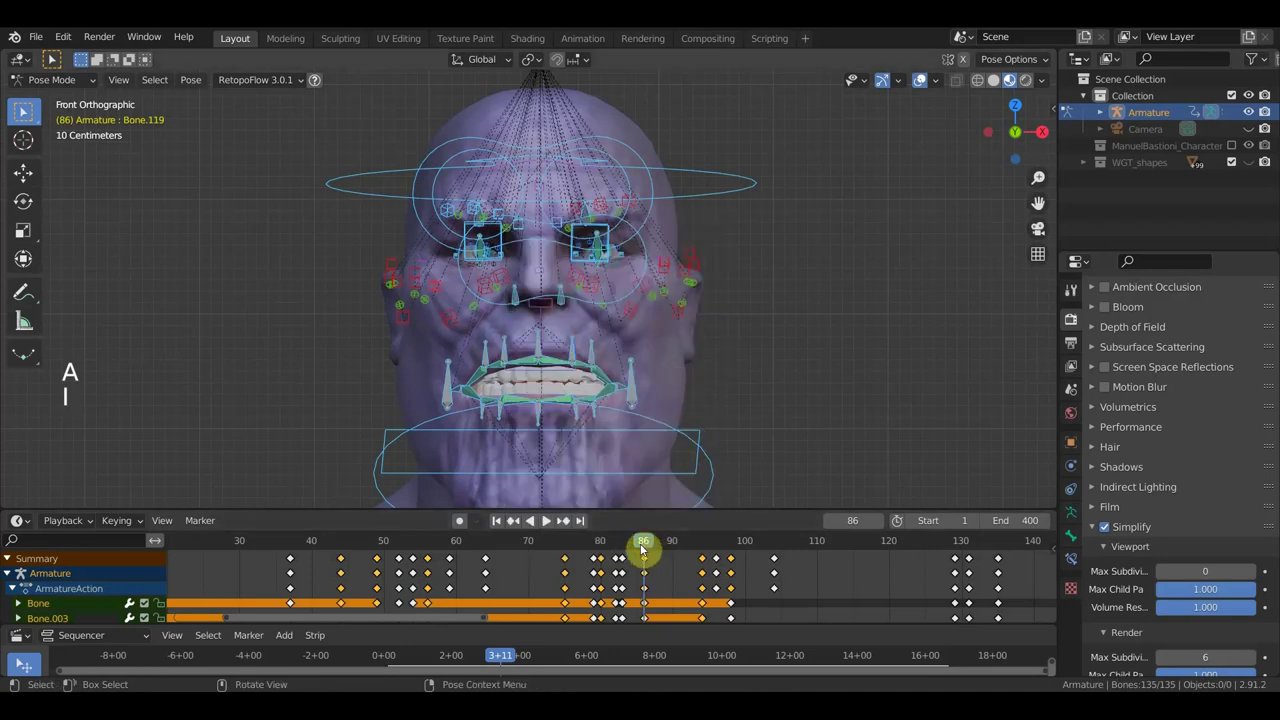
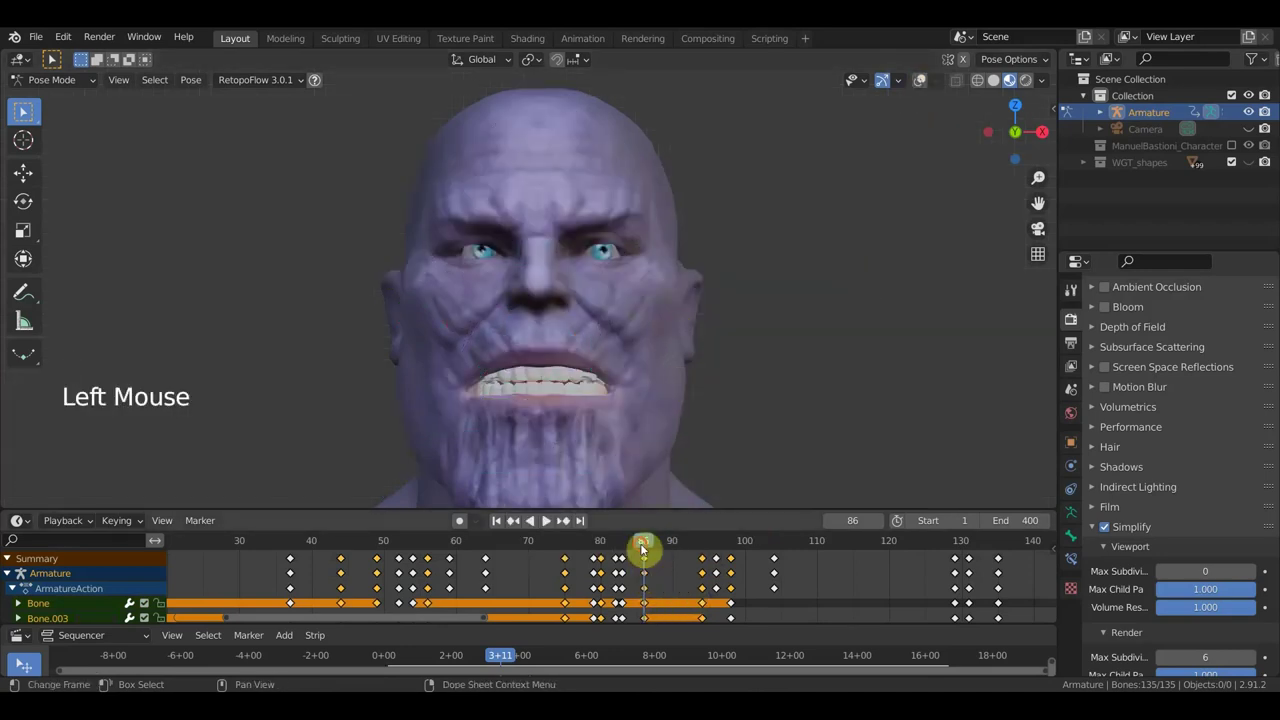
pyautogui.click(628, 550)
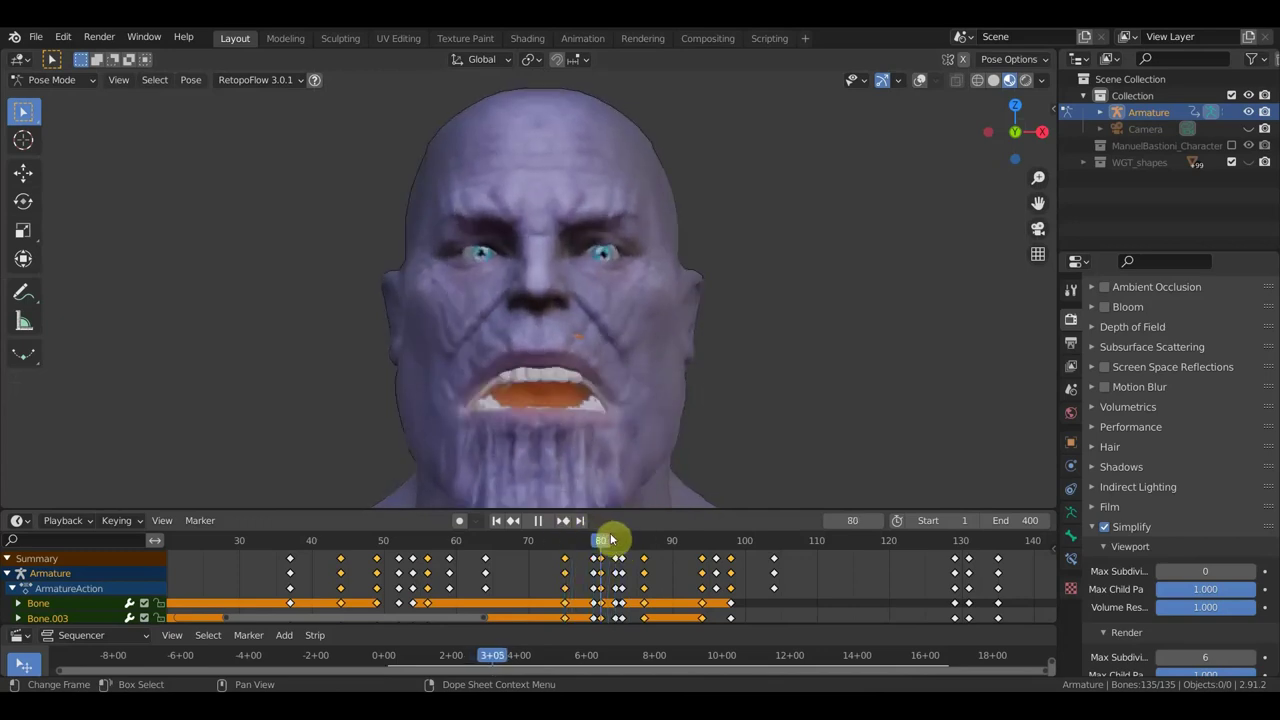
# - Frame the whole bust in front view and jump to frame 60 to review
pyautogui.scroll(-3)
pyautogui.scroll(-3)
pyautogui.middleClick(720, 400)
pyautogui.press('KP_1')
pyautogui.scroll(3)
pyautogui.click(607, 546)
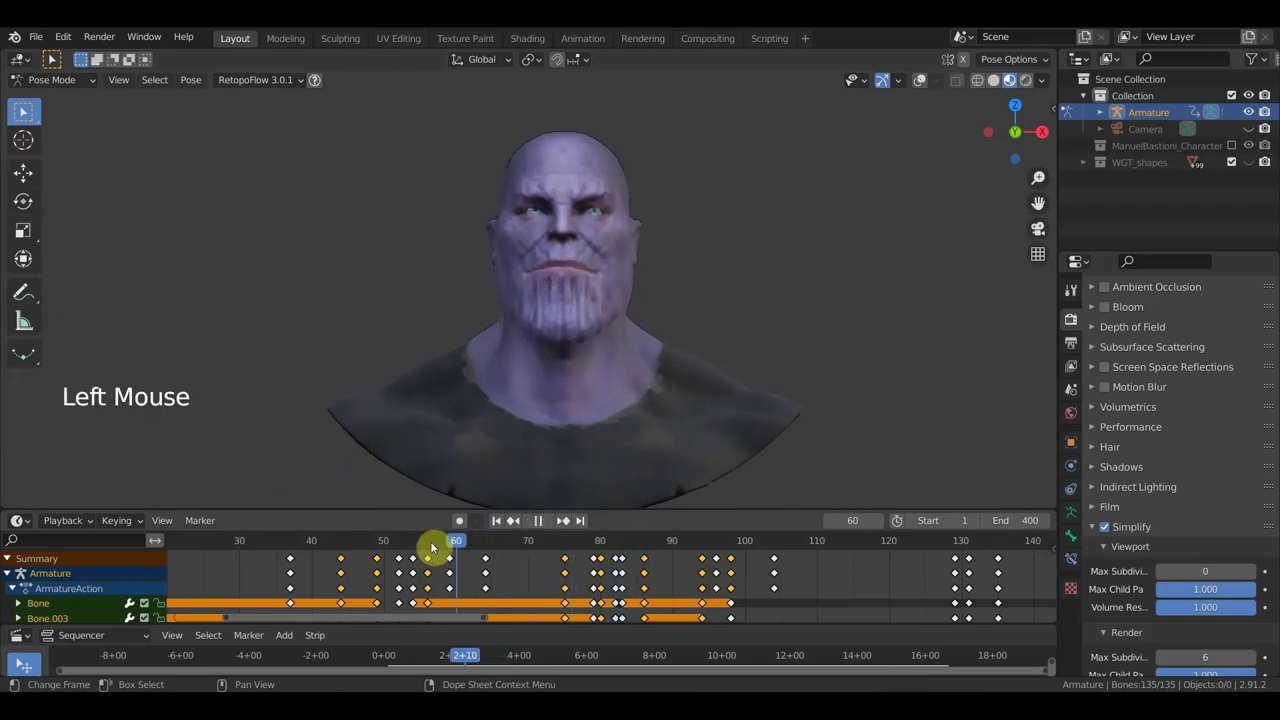
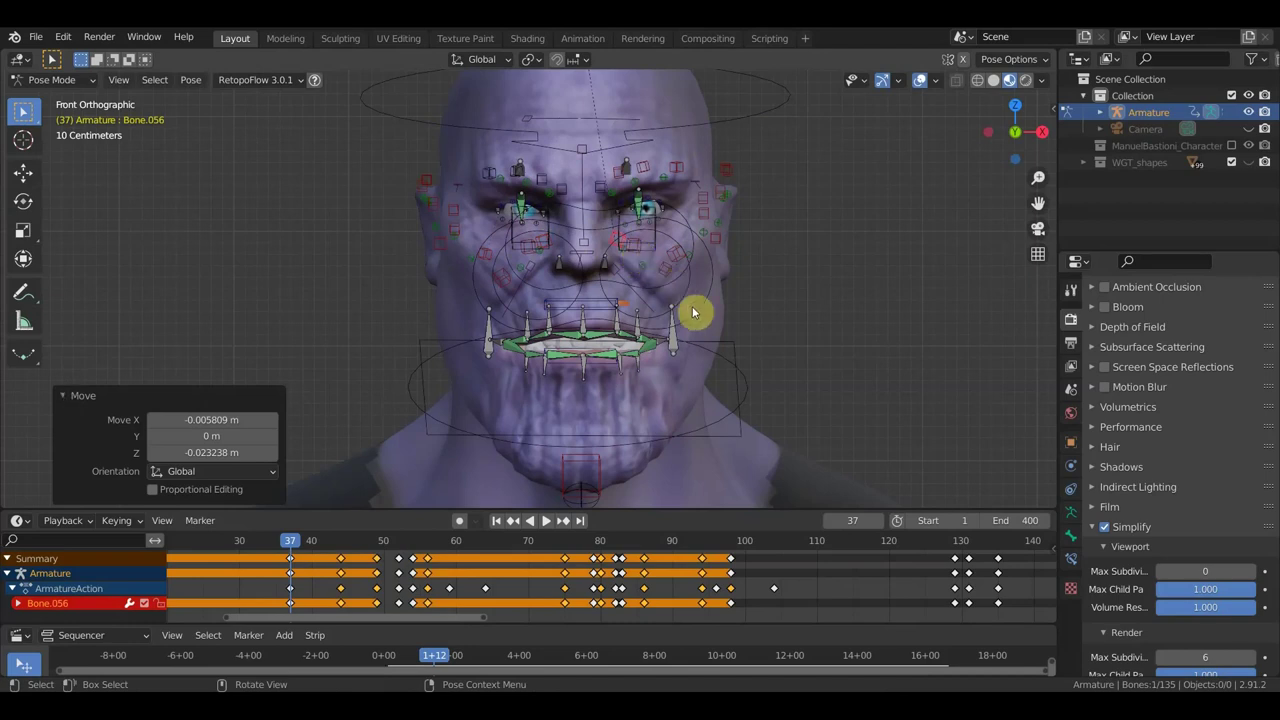
# - Keyframe the whole rig at frame 37 and set playback to frame 39 to preview
pyautogui.press('a')
pyautogui.press('i')
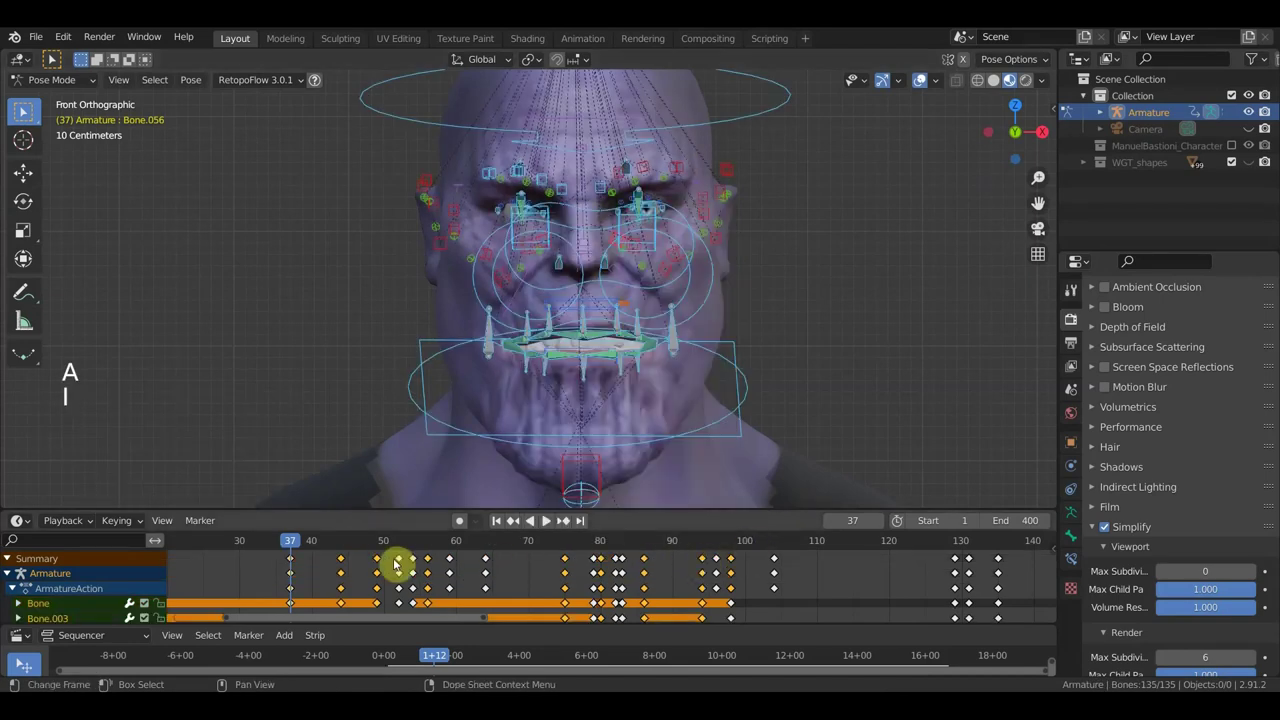
pyautogui.click(304, 544)
pyautogui.click(292, 536)
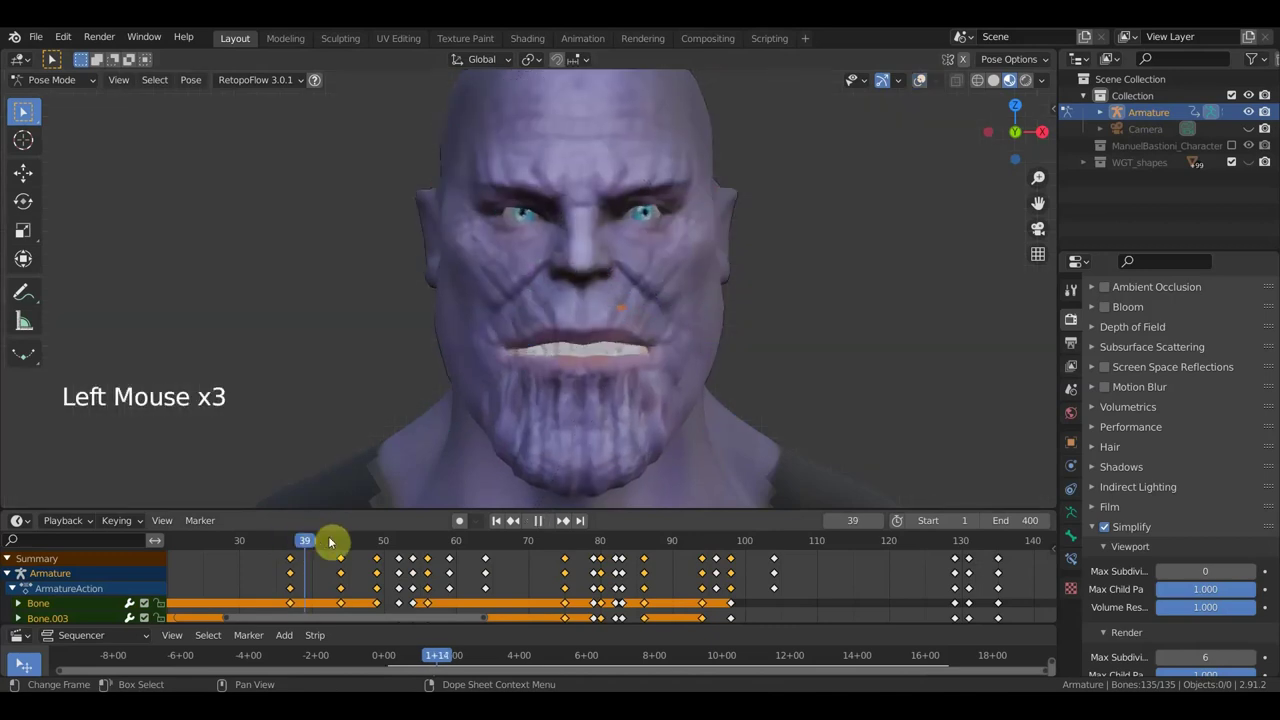
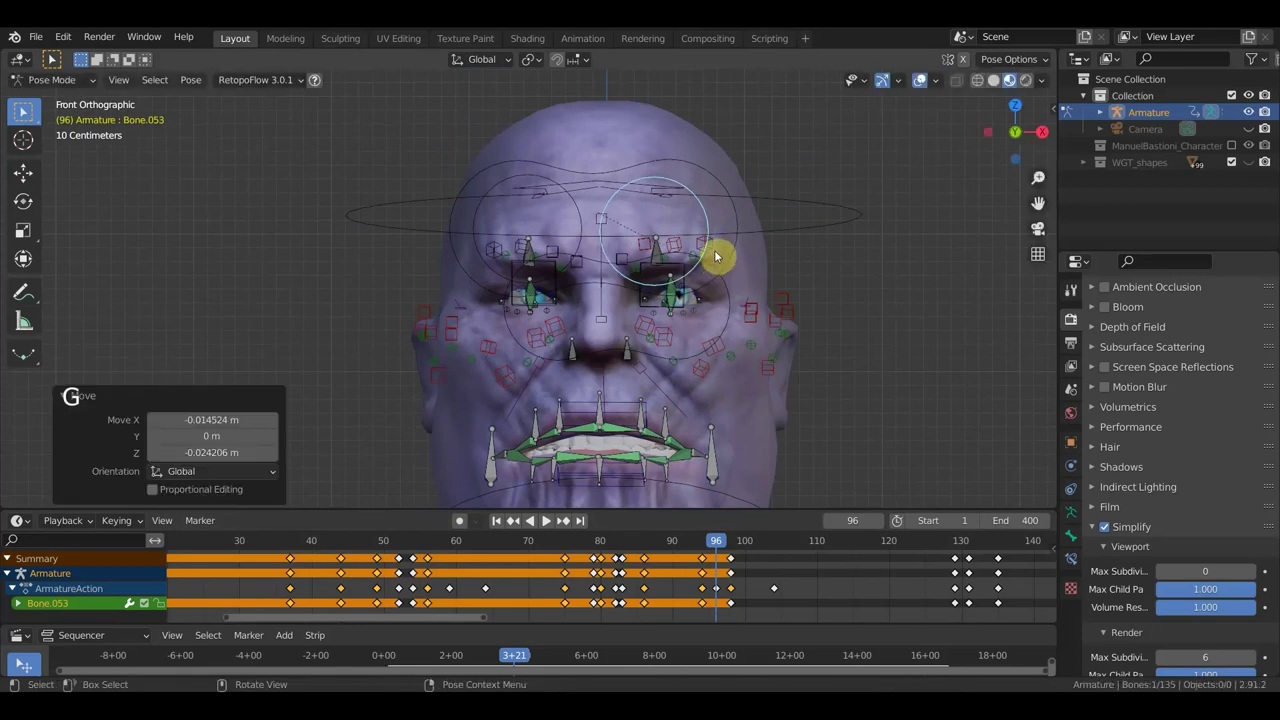
# - Reposition the eyebrow and eye-area bones at frame 96
pyautogui.press('ctrl+z')
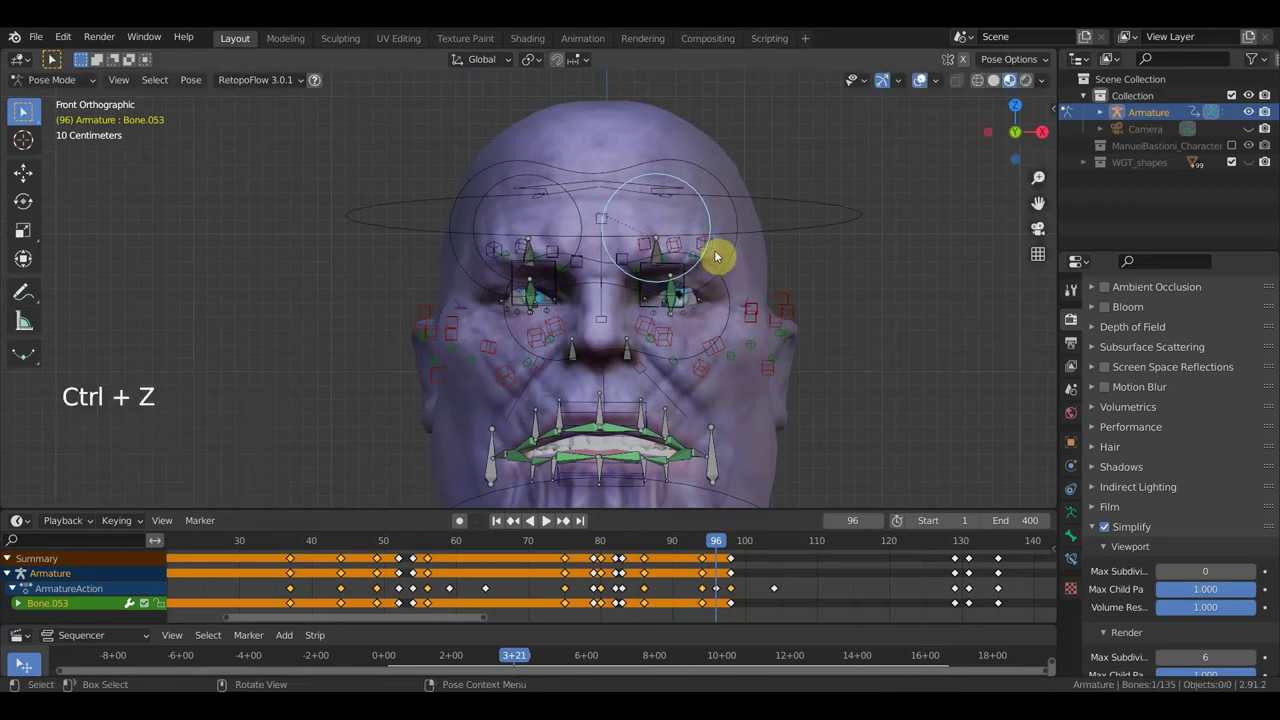
pyautogui.click(717, 254)
pyautogui.press('g')
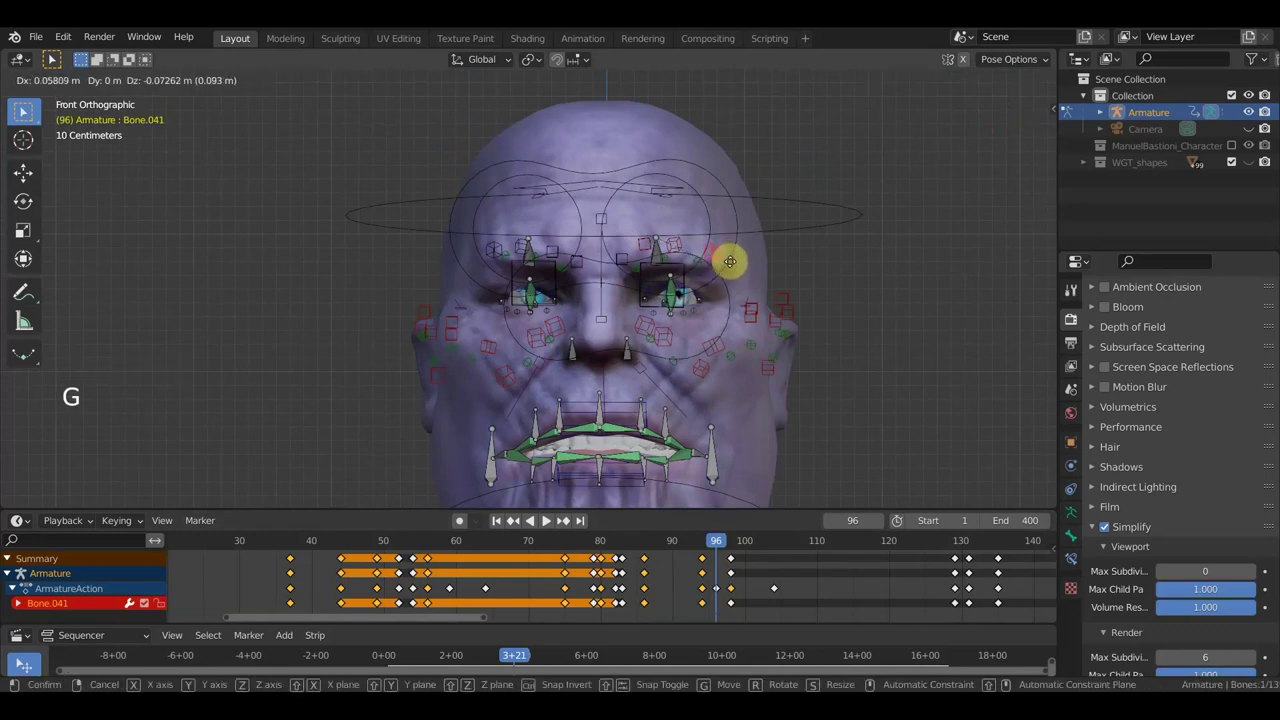
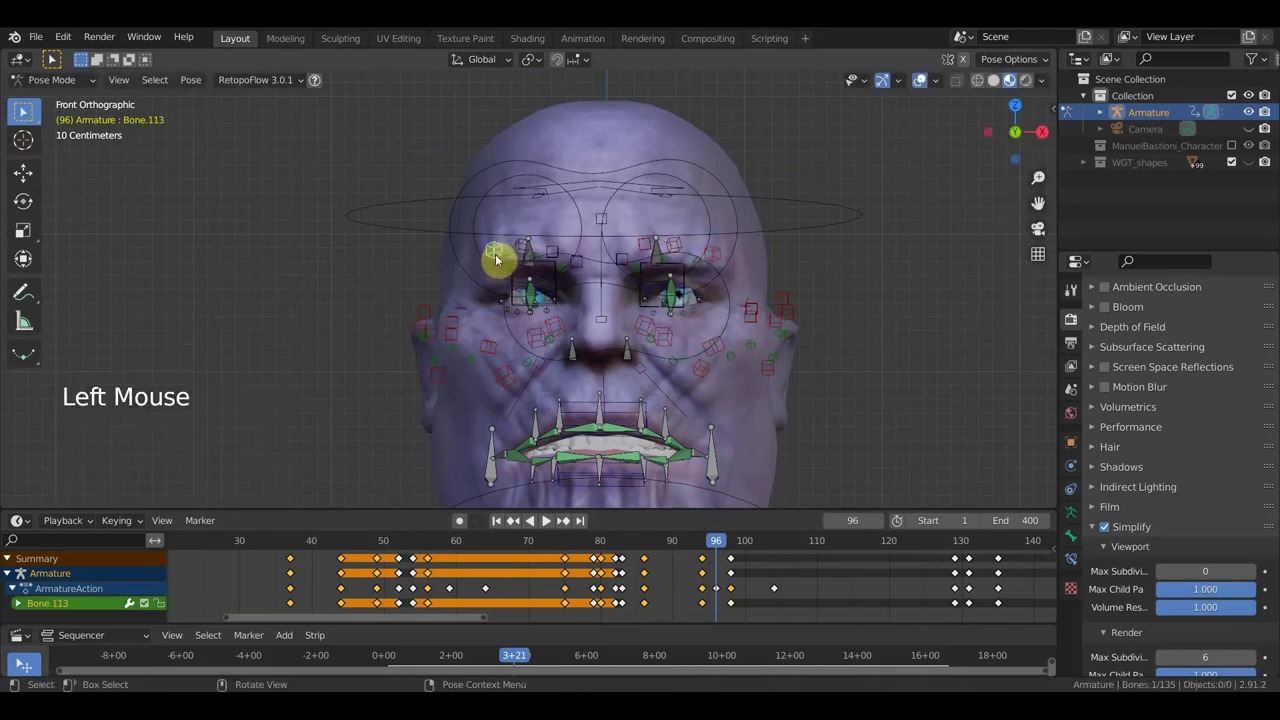
pyautogui.press('g')
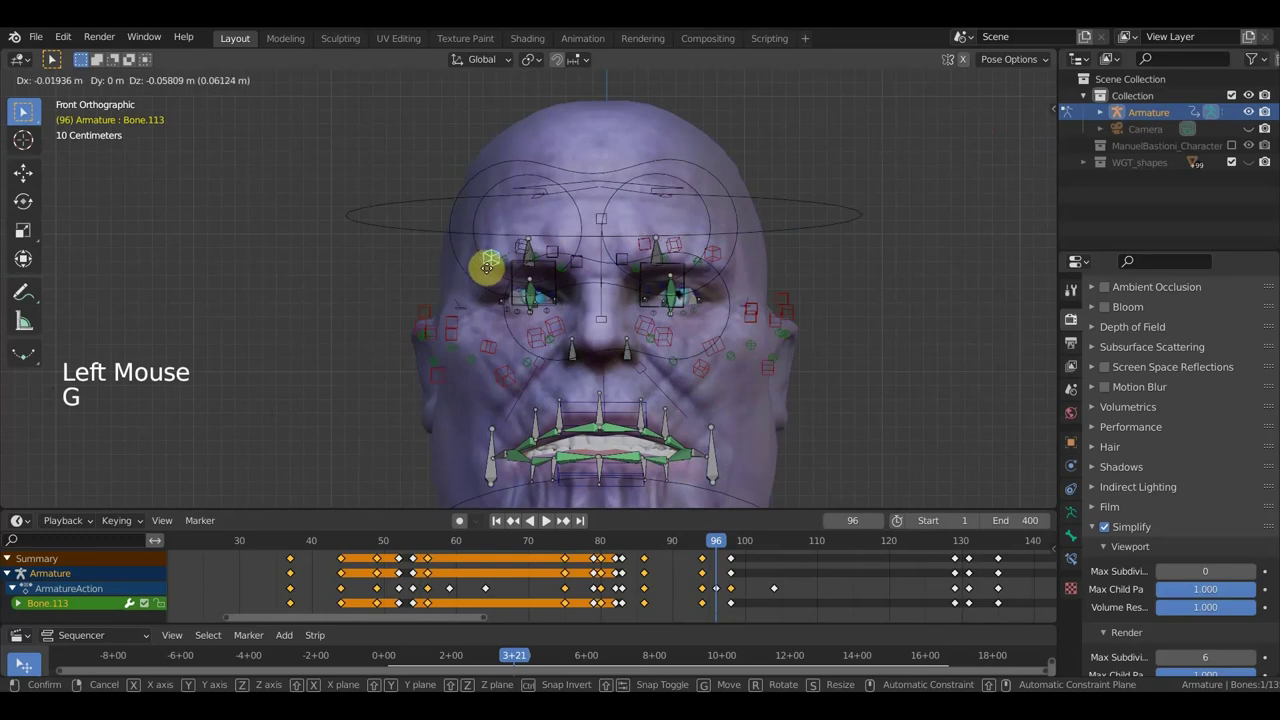
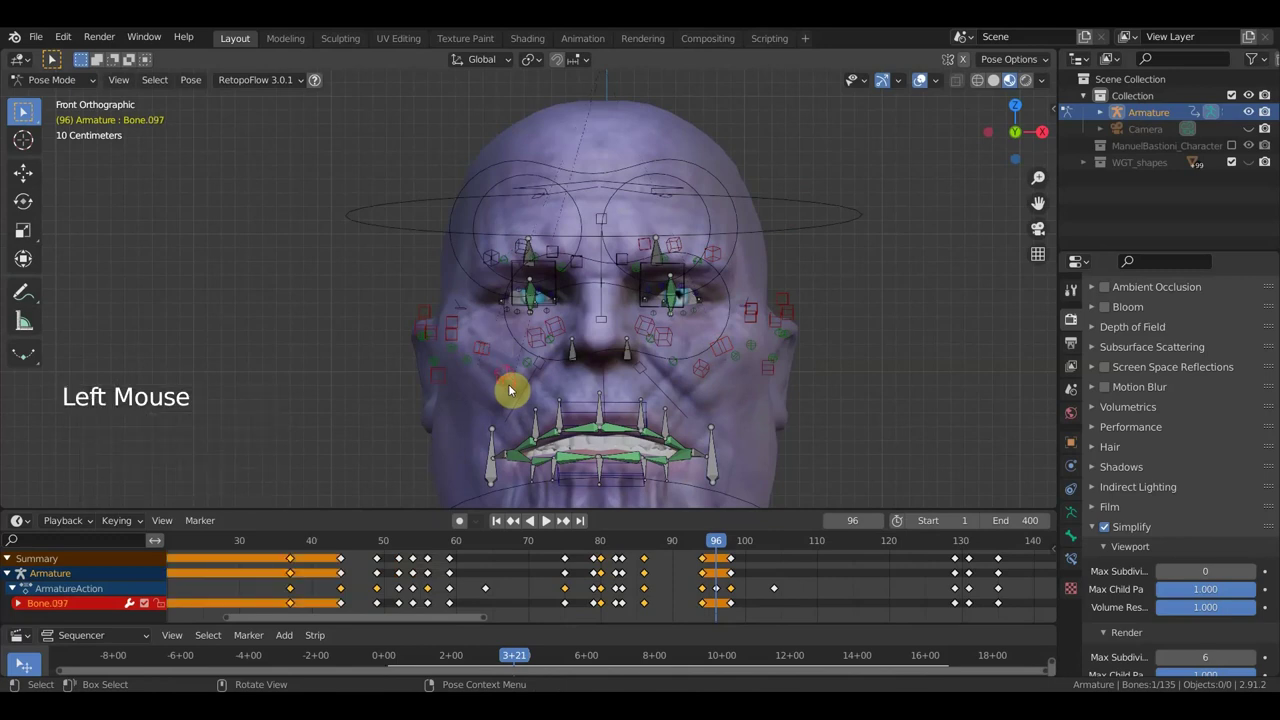
pyautogui.press('g')
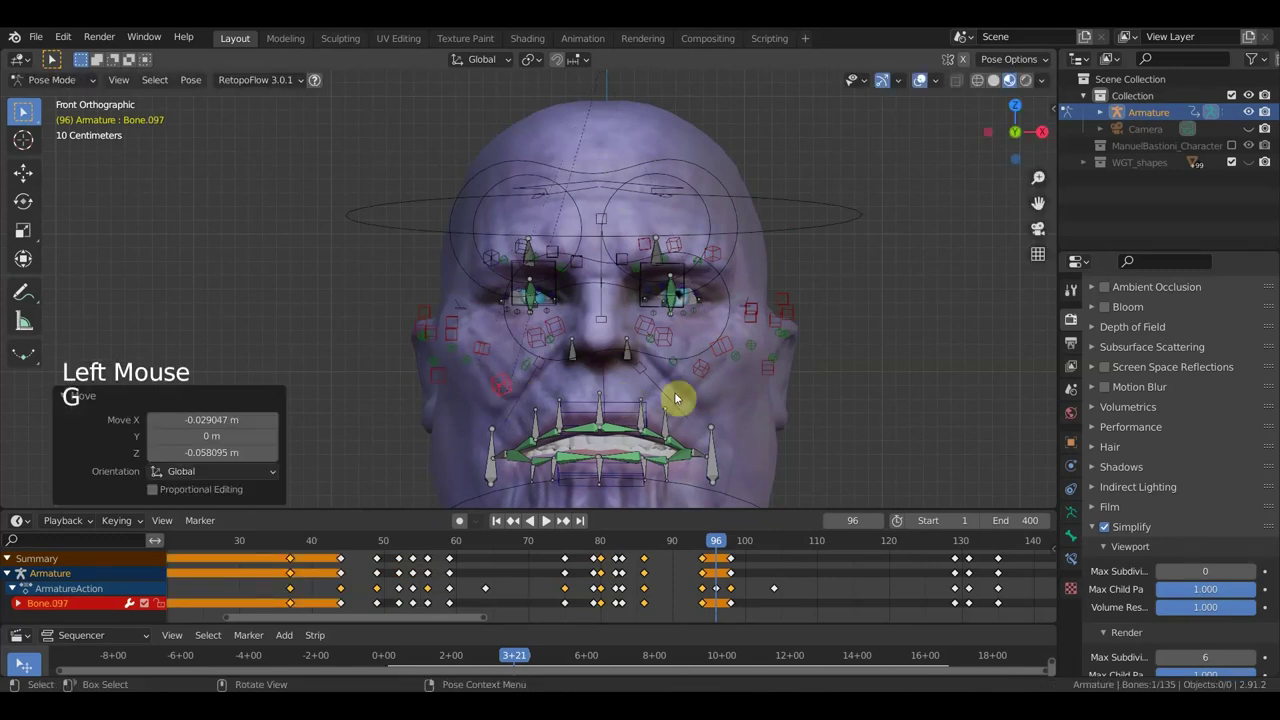
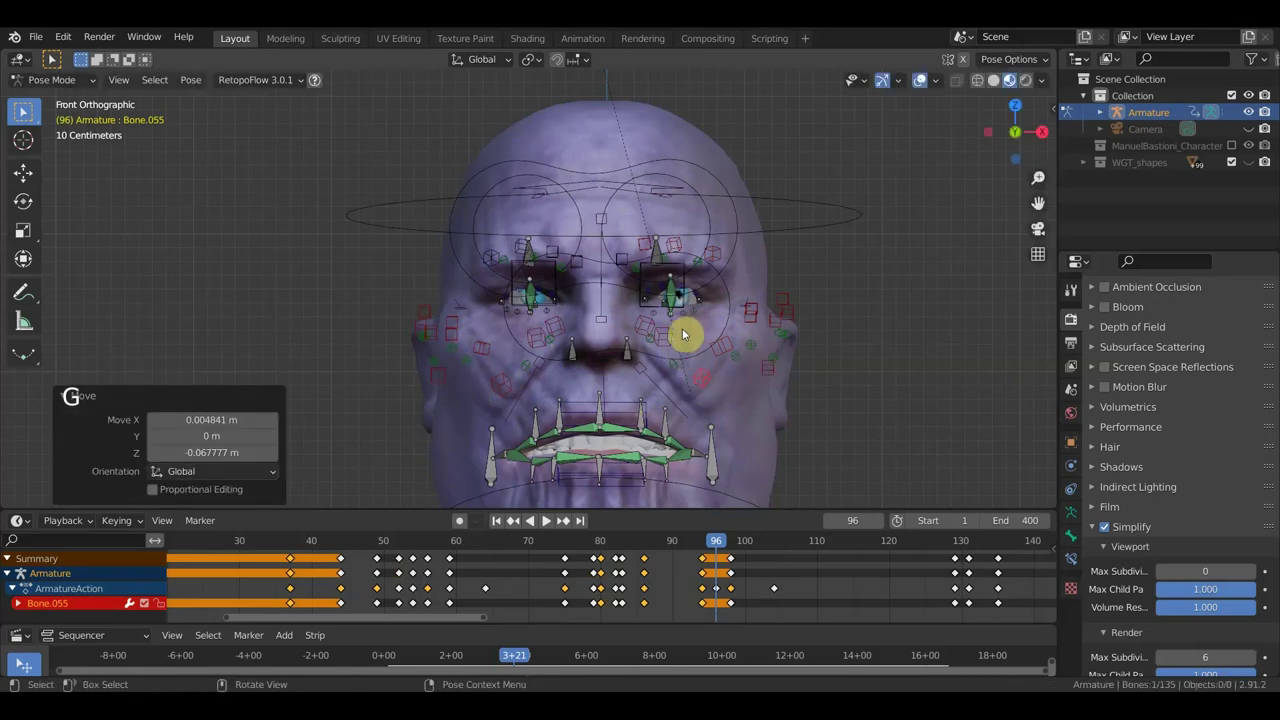
# - Select every bone and keyframe the current pose
pyautogui.press('a')
pyautogui.press('i')
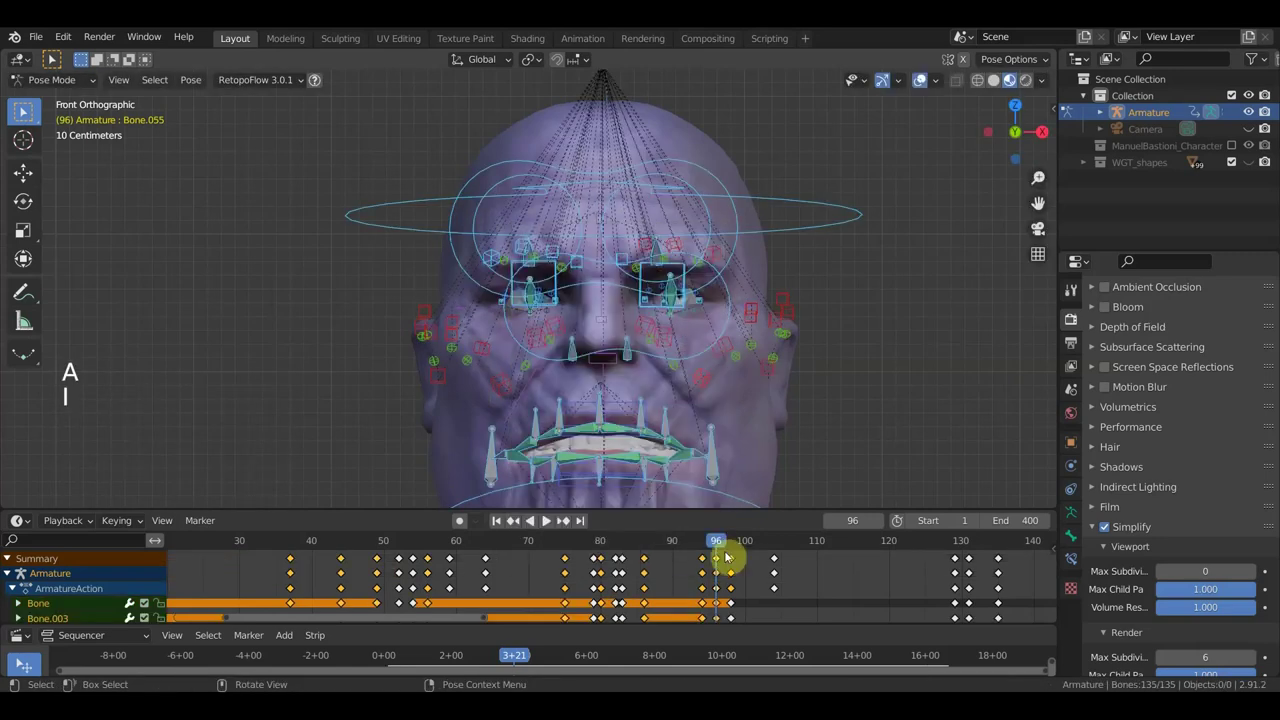
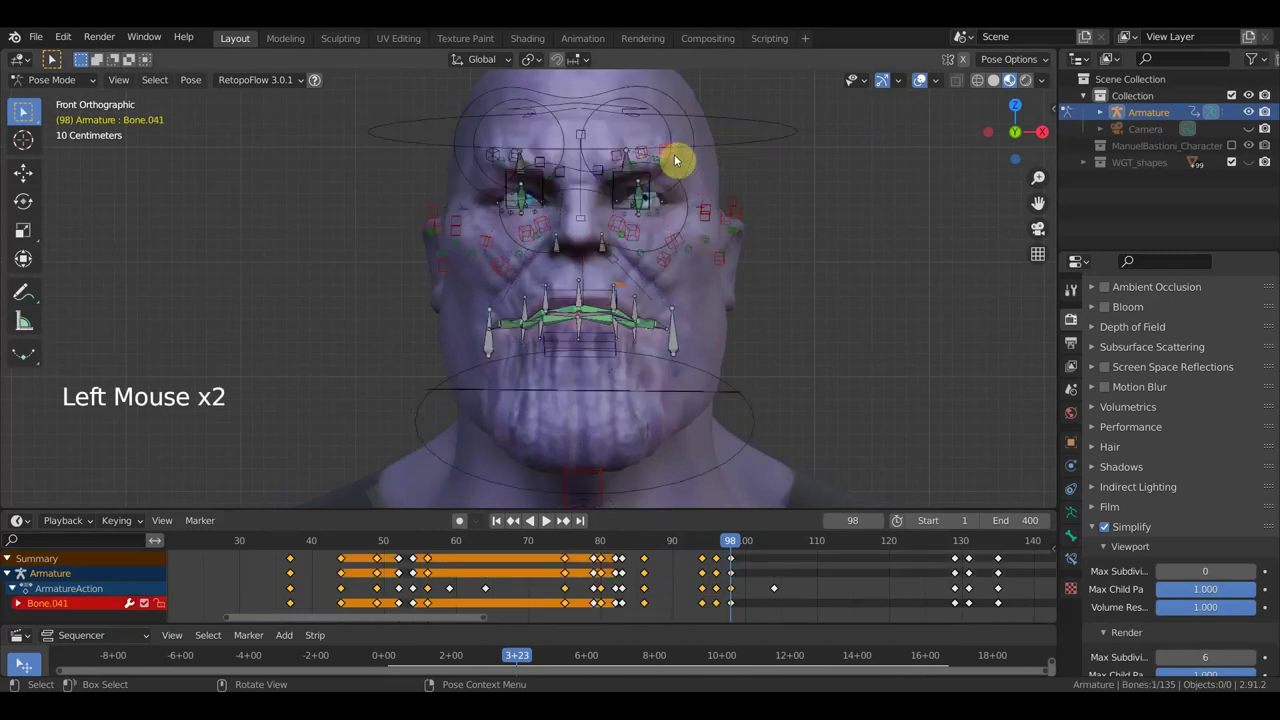
# - Compare with frame 96, duplicate its keyframes in the Dope Sheet, and return to frame 98
pyautogui.press('g')
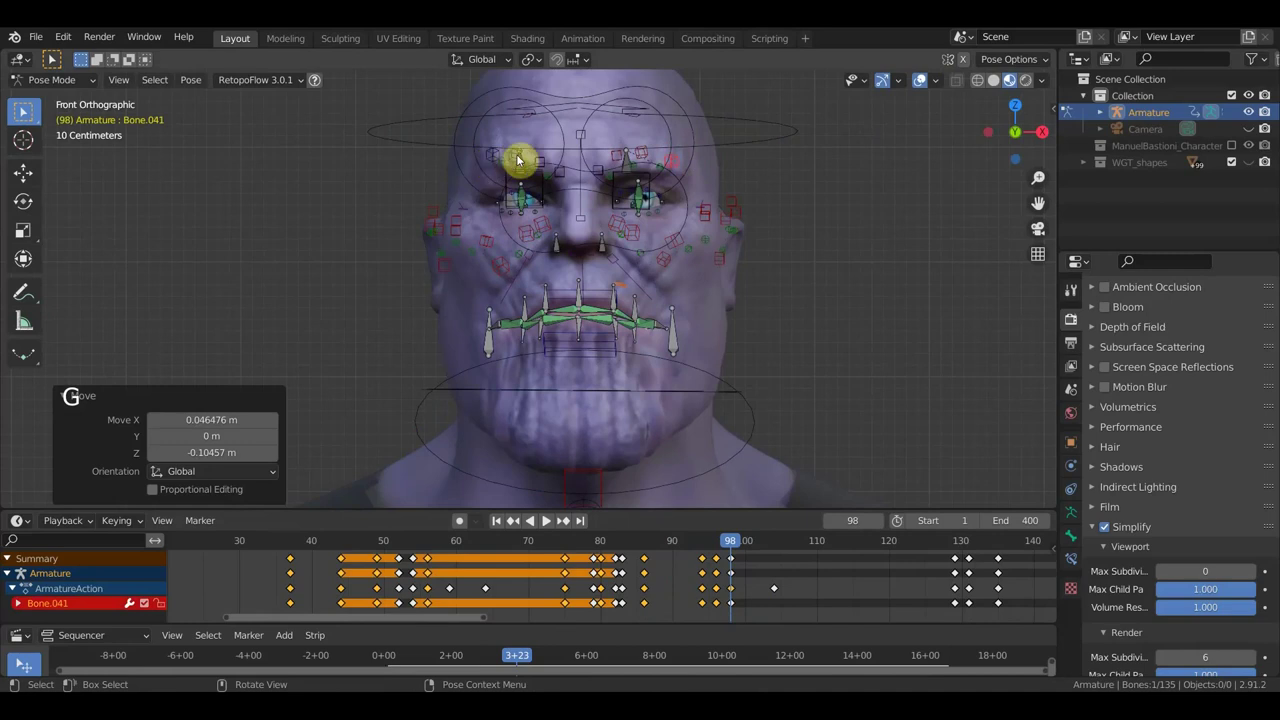
pyautogui.press('ctrl+z')
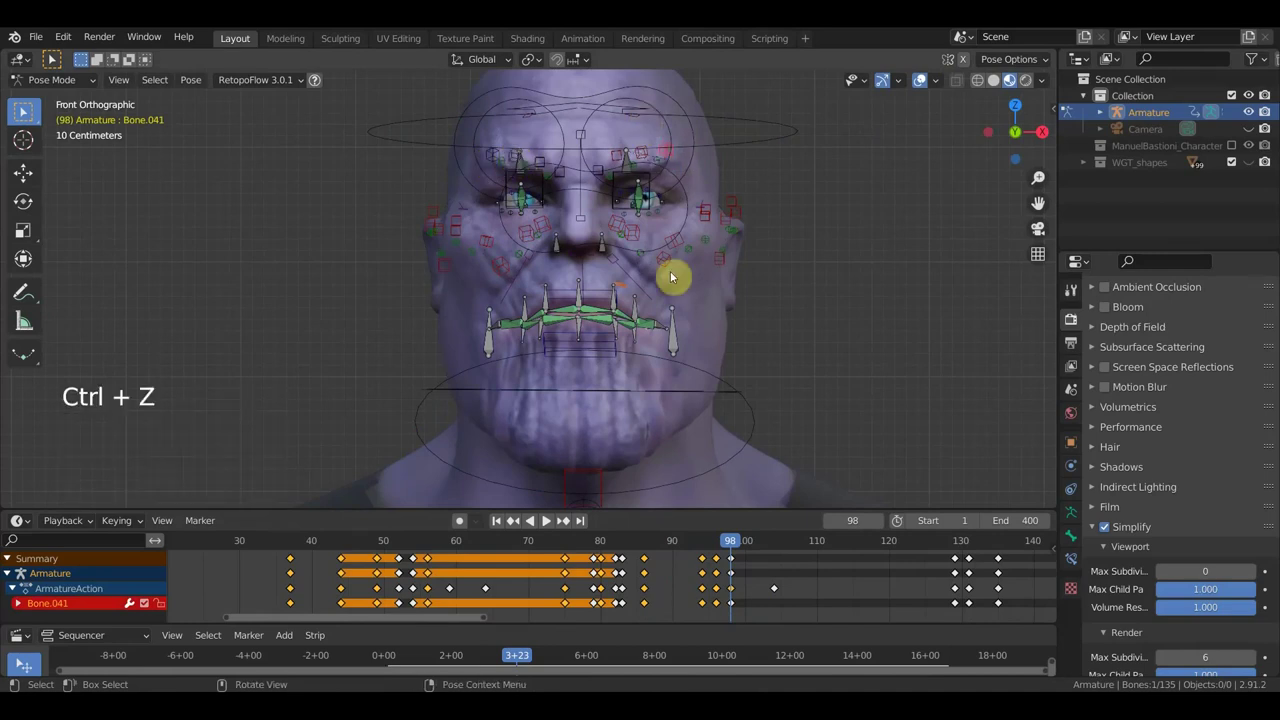
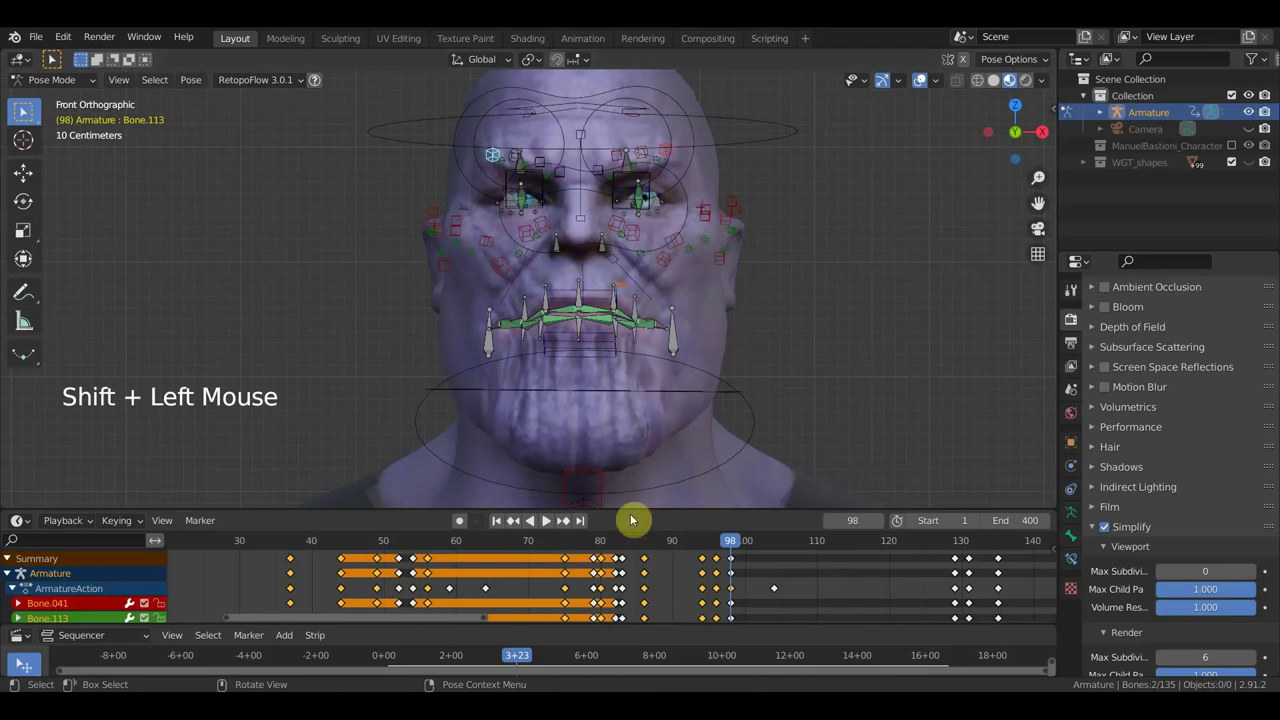
pyautogui.click(720, 553)
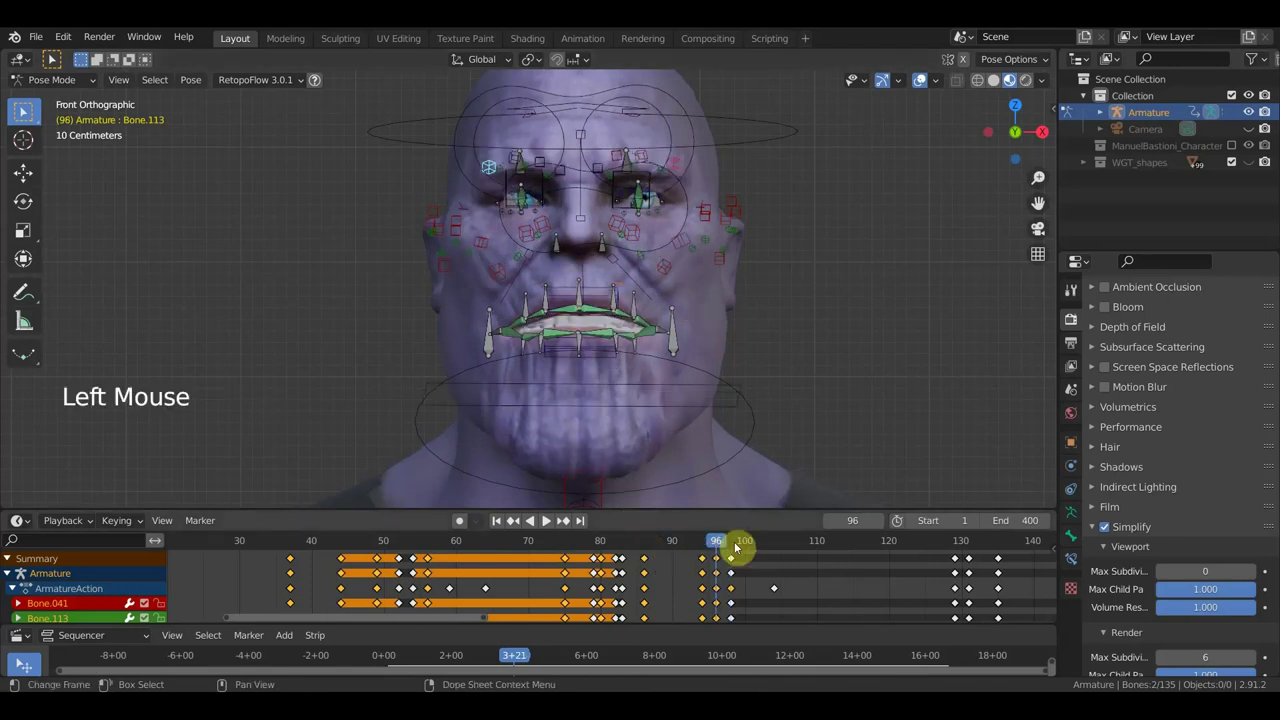
pyautogui.click(722, 565)
pyautogui.click(689, 573)
pyautogui.click(718, 562)
pyautogui.press('shift+d')
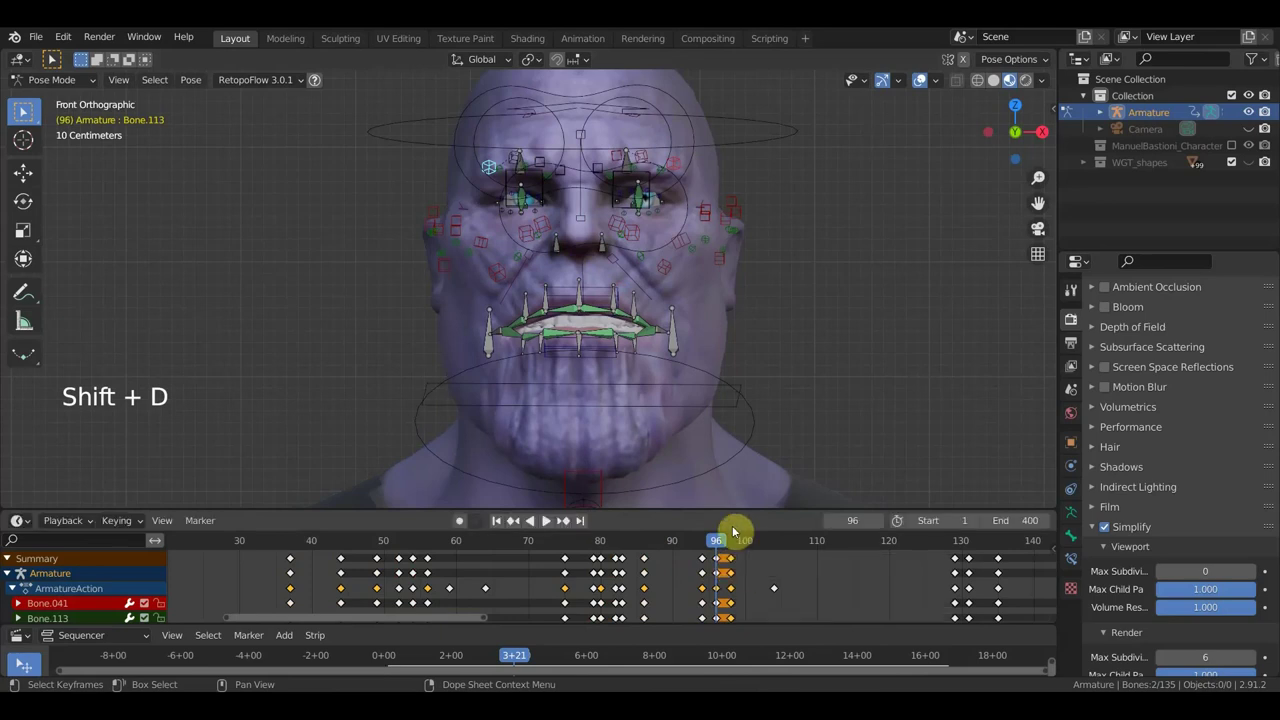
pyautogui.click(695, 546)
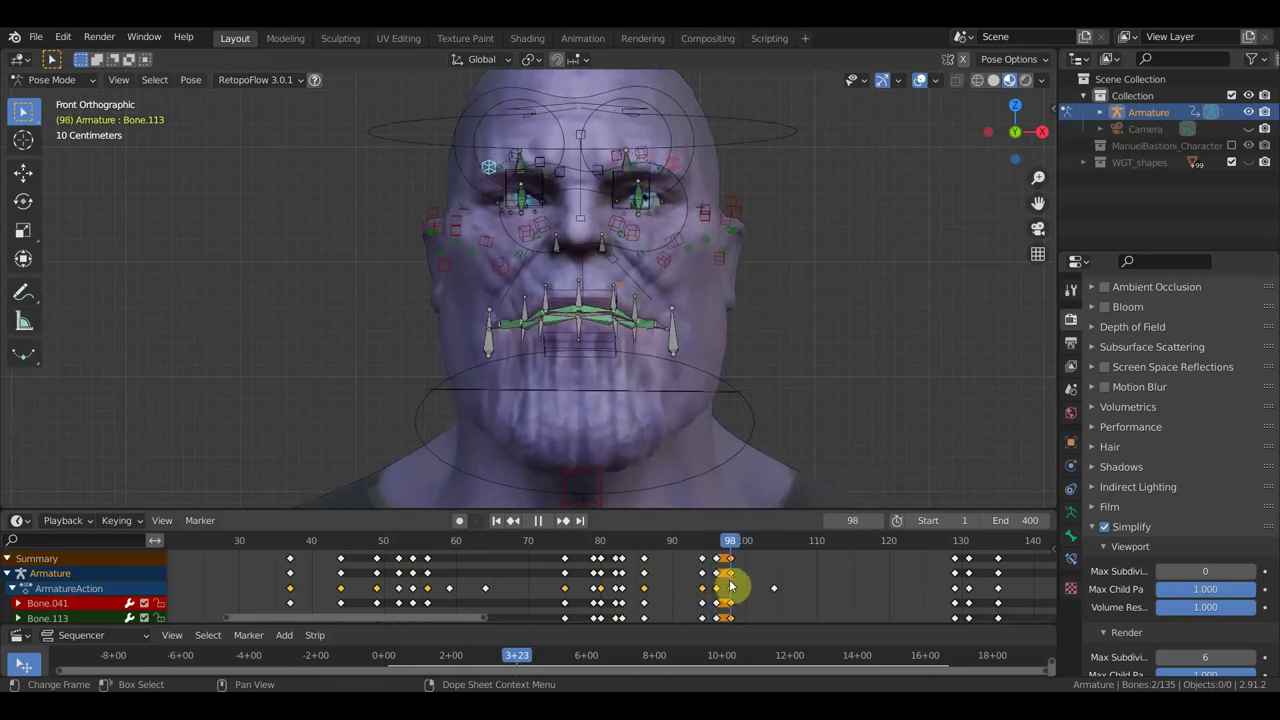
# - Move the upper eyebrow bone at frame 98 and keyframe the pose for all bones
pyautogui.click(648, 157)
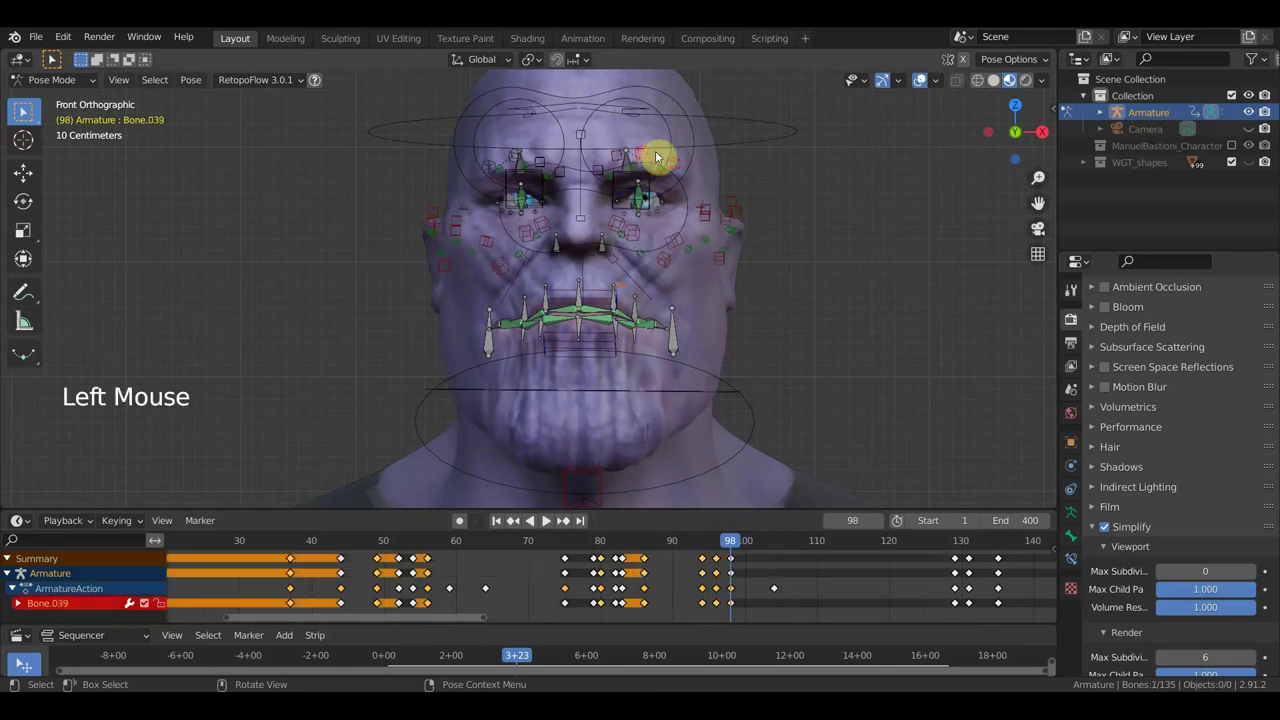
pyautogui.press('g')
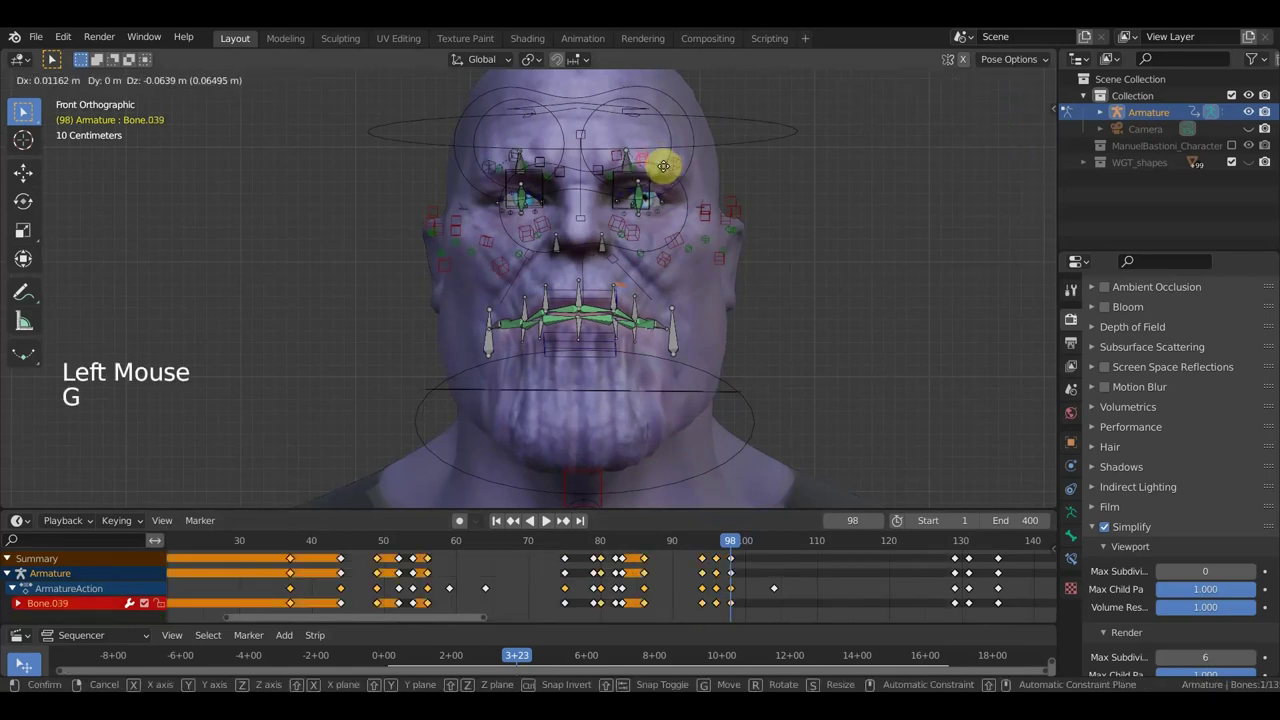
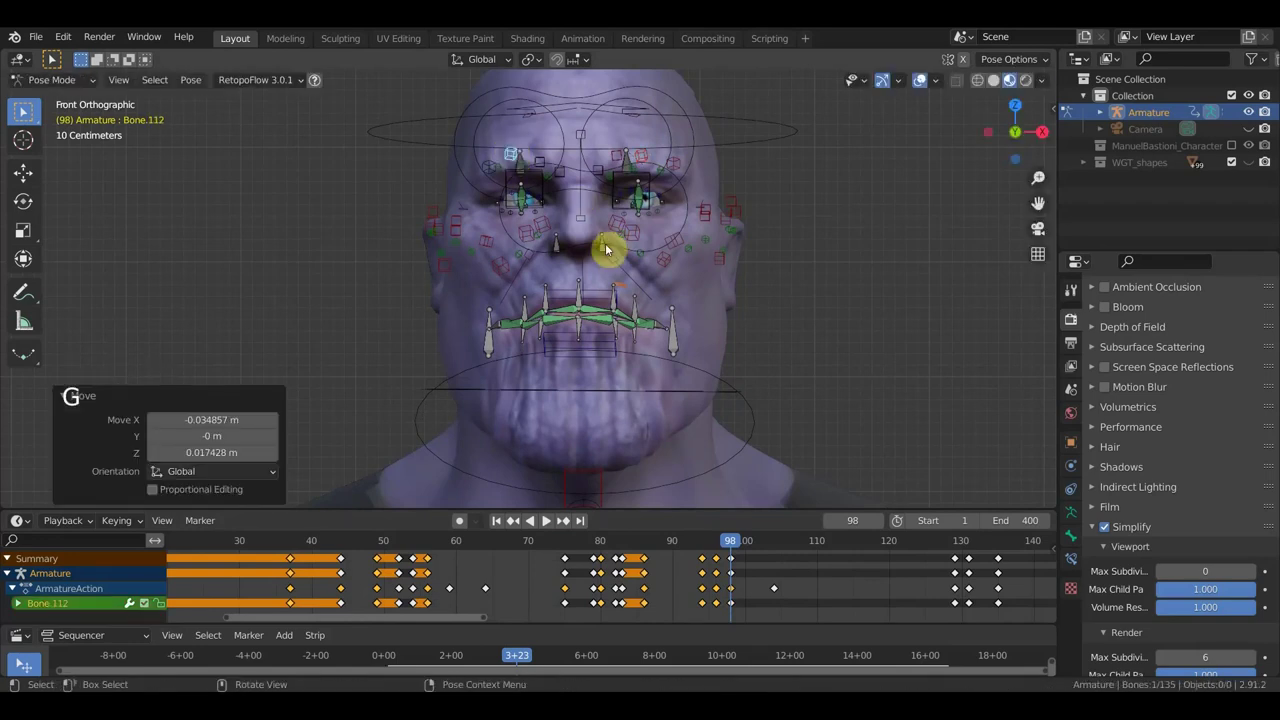
pyautogui.press('a')
pyautogui.press('i')
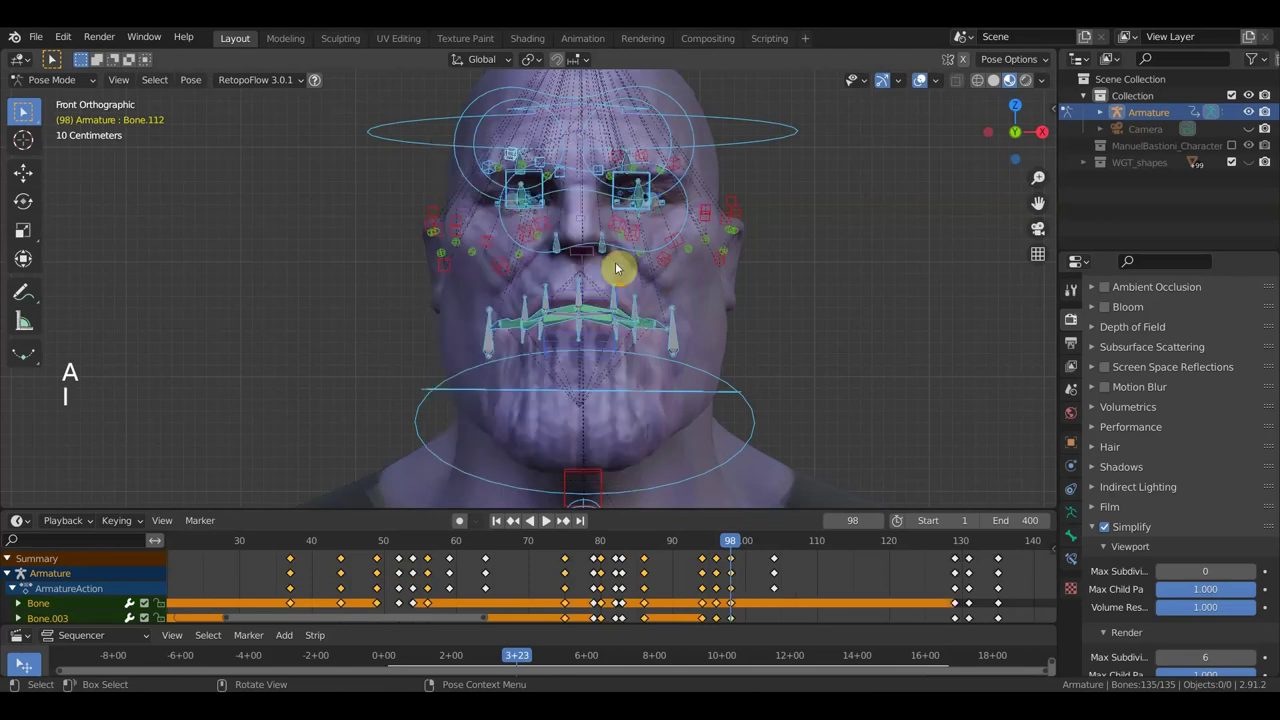
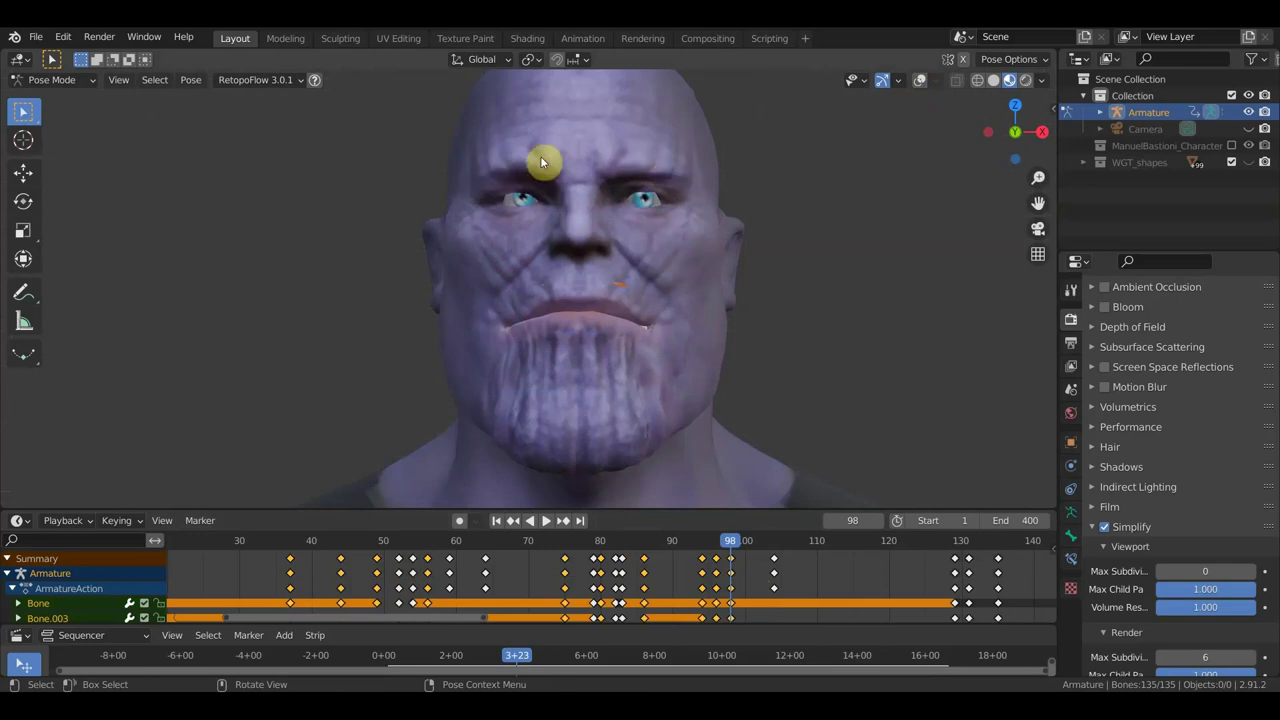
# - Orbit to profile, scrub past frame 100, and frame the whole bust in front view
pyautogui.middleClick(666, 228)
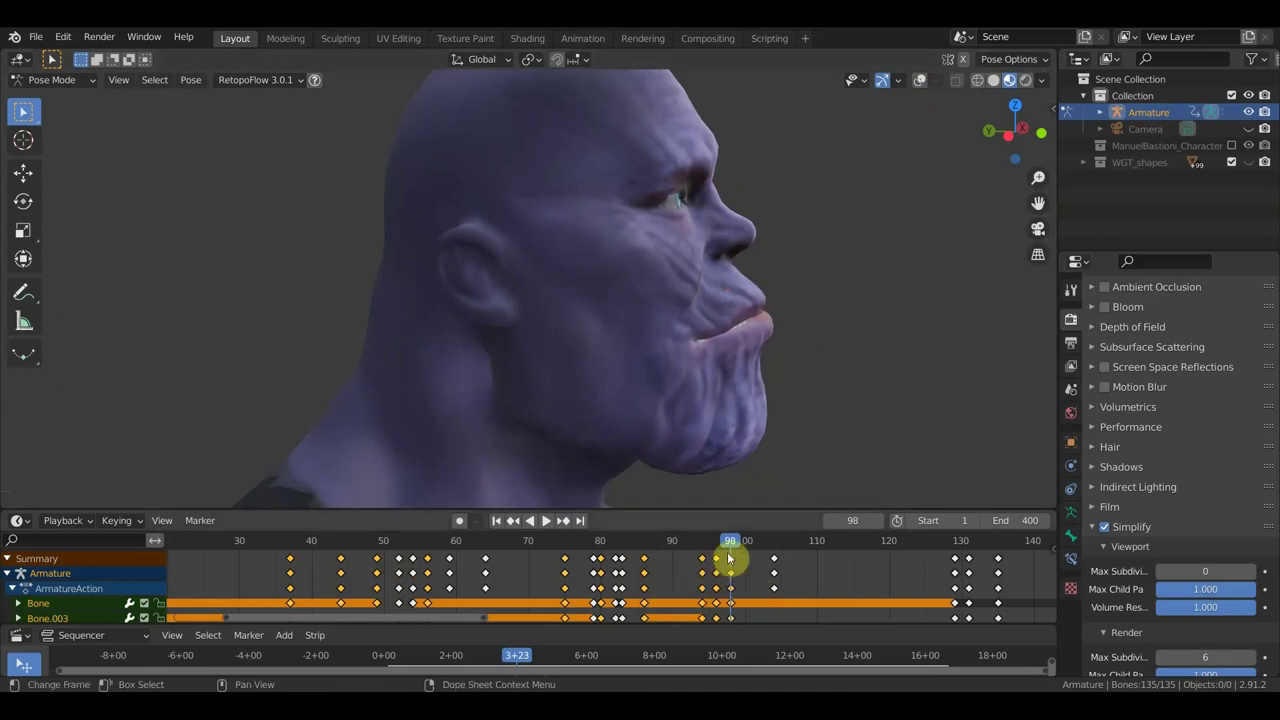
pyautogui.click(646, 559)
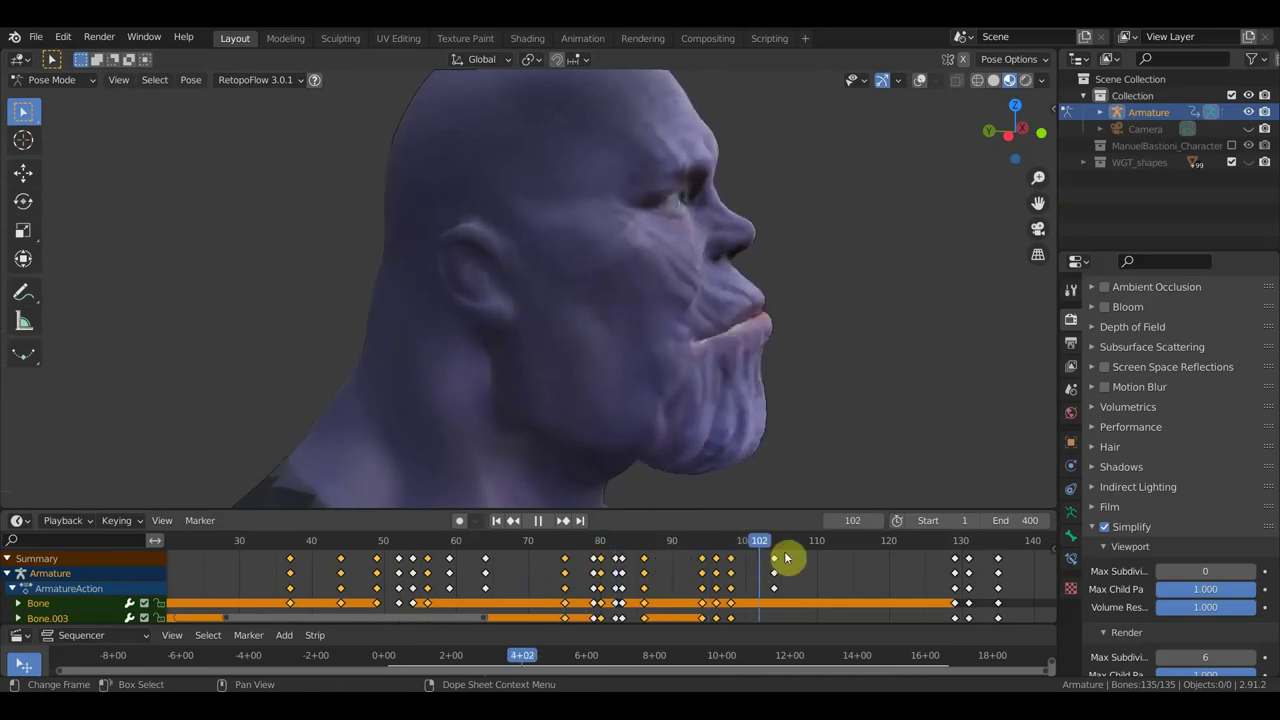
pyautogui.press('KP_1')
pyautogui.press('KP_1')
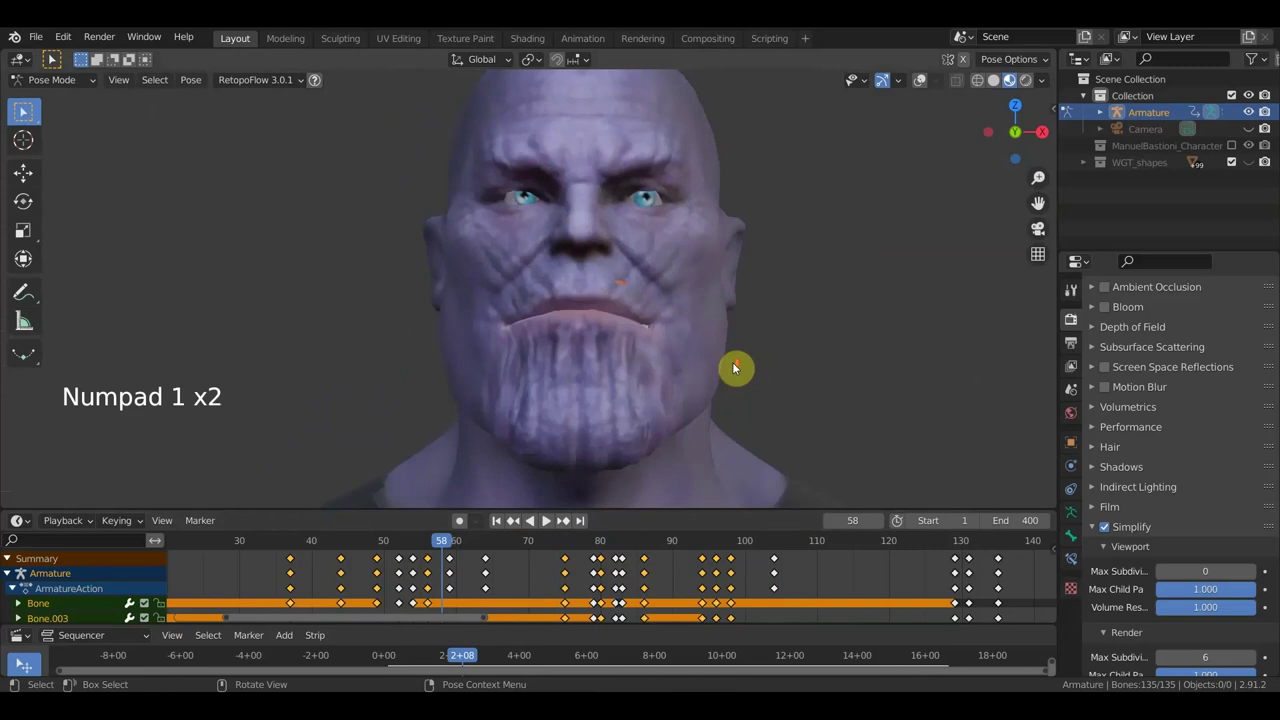
pyautogui.scroll(-3)
pyautogui.middleClick(724, 351)
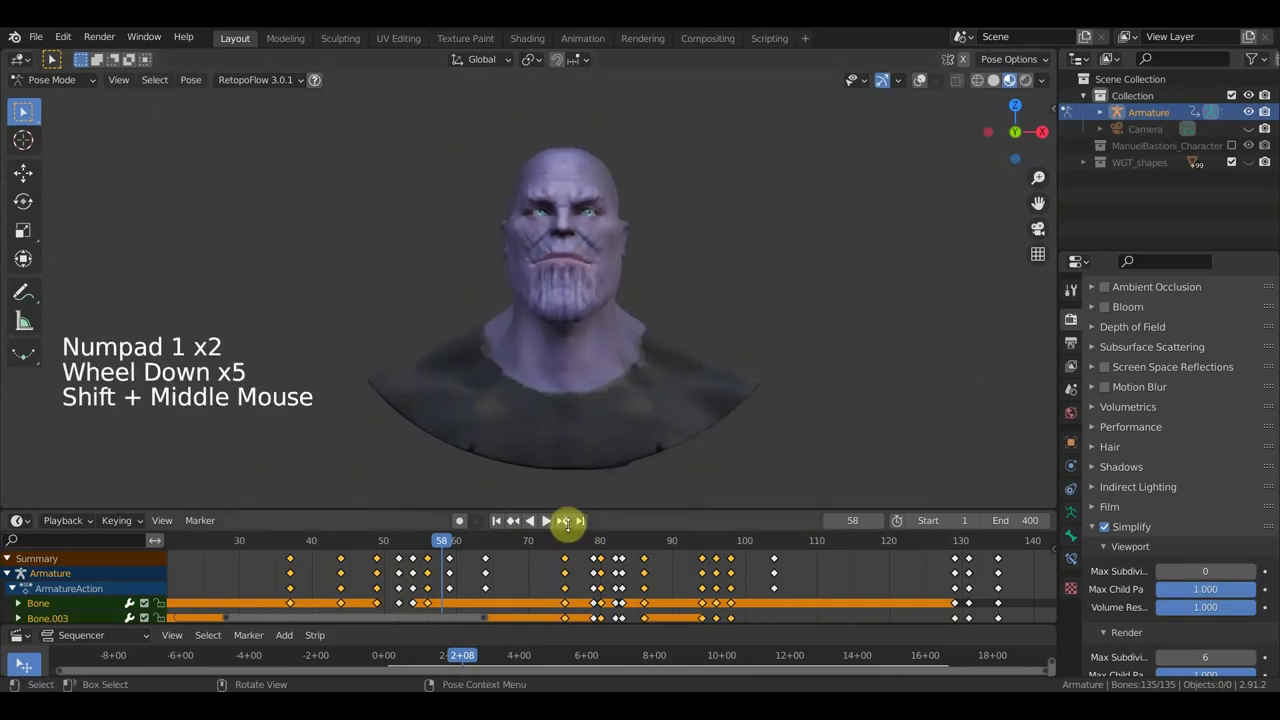
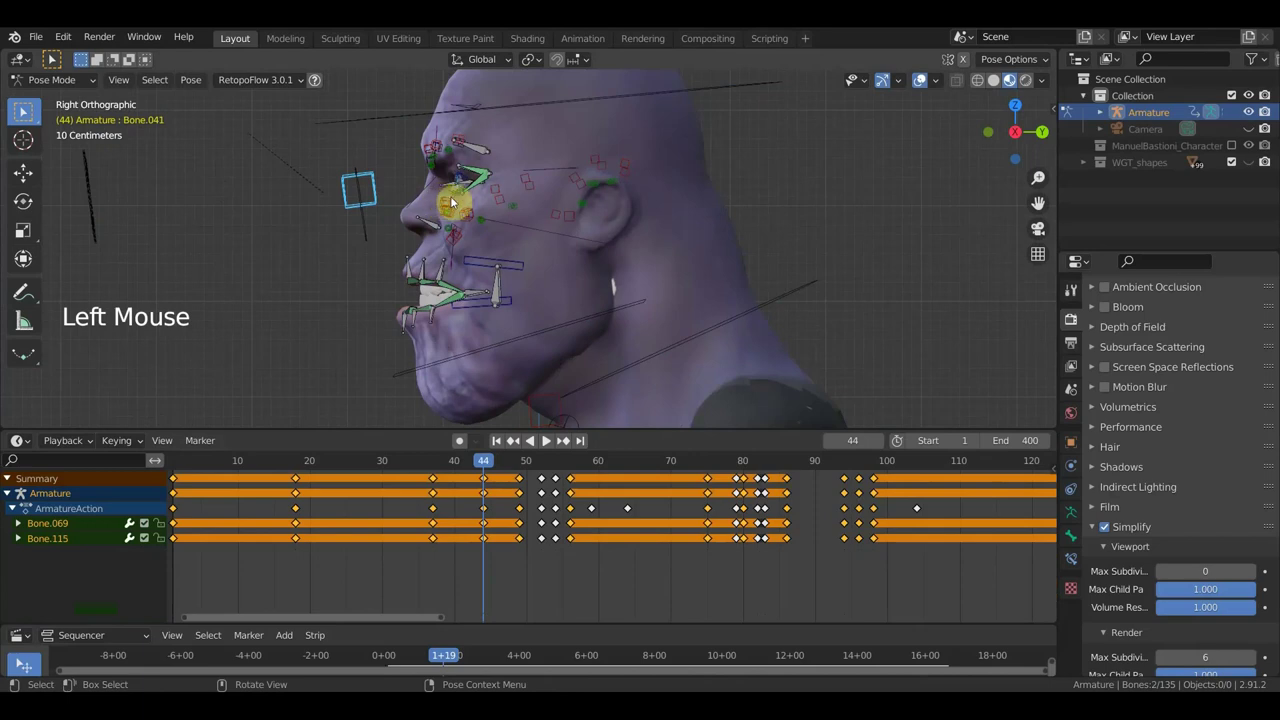
# - Rotate the bone behind the ear at frame 44, then select all bones and insert a keyframe
pyautogui.press('r')
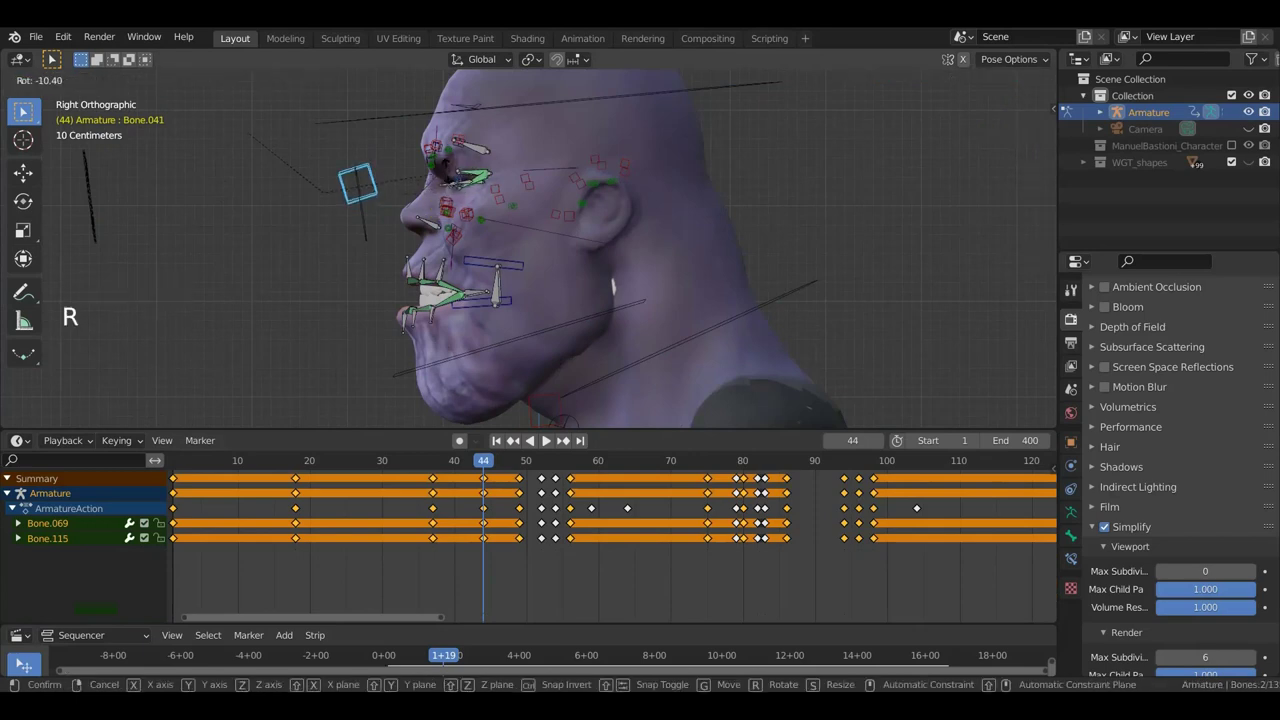
pyautogui.press('a')
pyautogui.press('i')
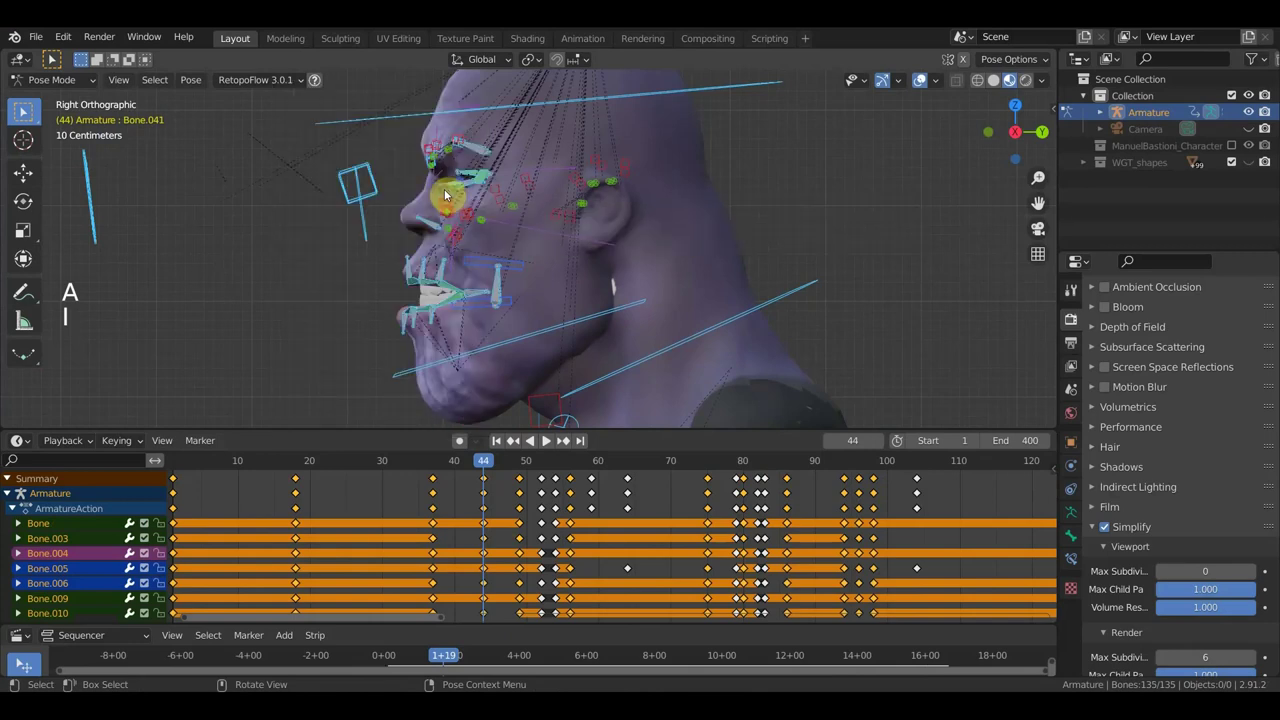
pyautogui.middleClick(566, 247)
# - Set the playhead to frame 45 and pick the neck bone below the ear in side view
pyautogui.press('KP_1')
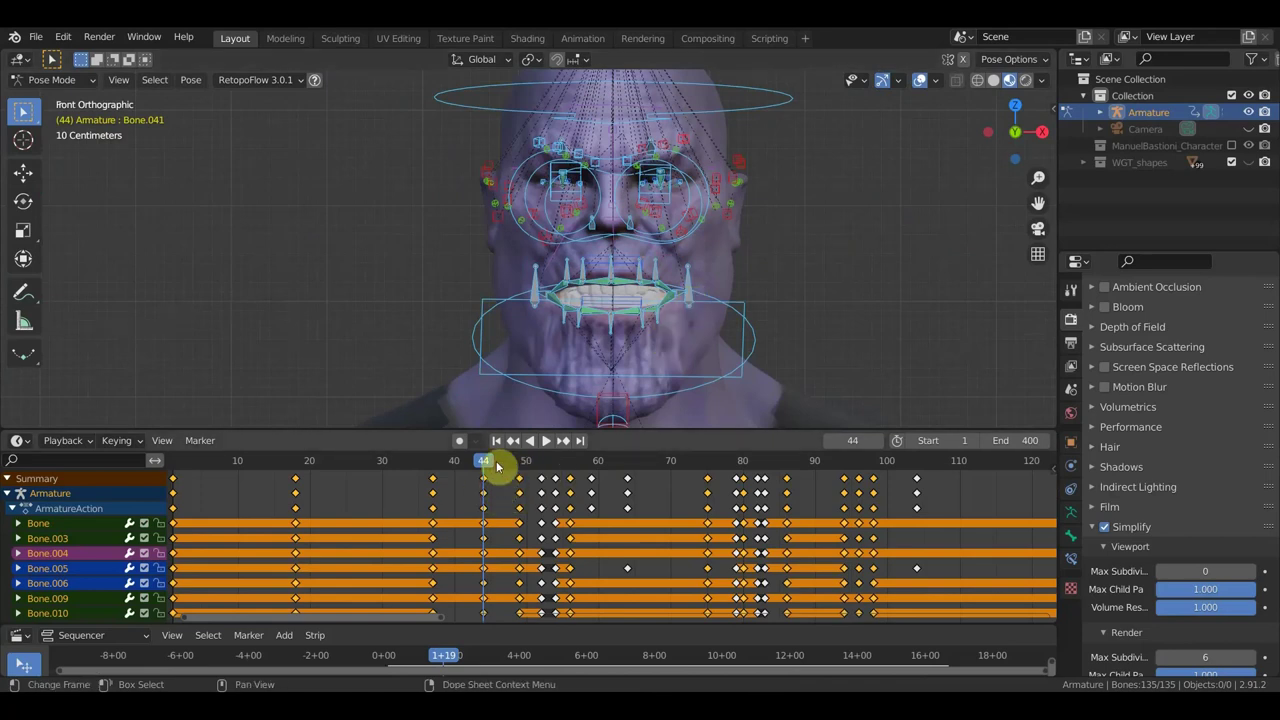
pyautogui.click(498, 468)
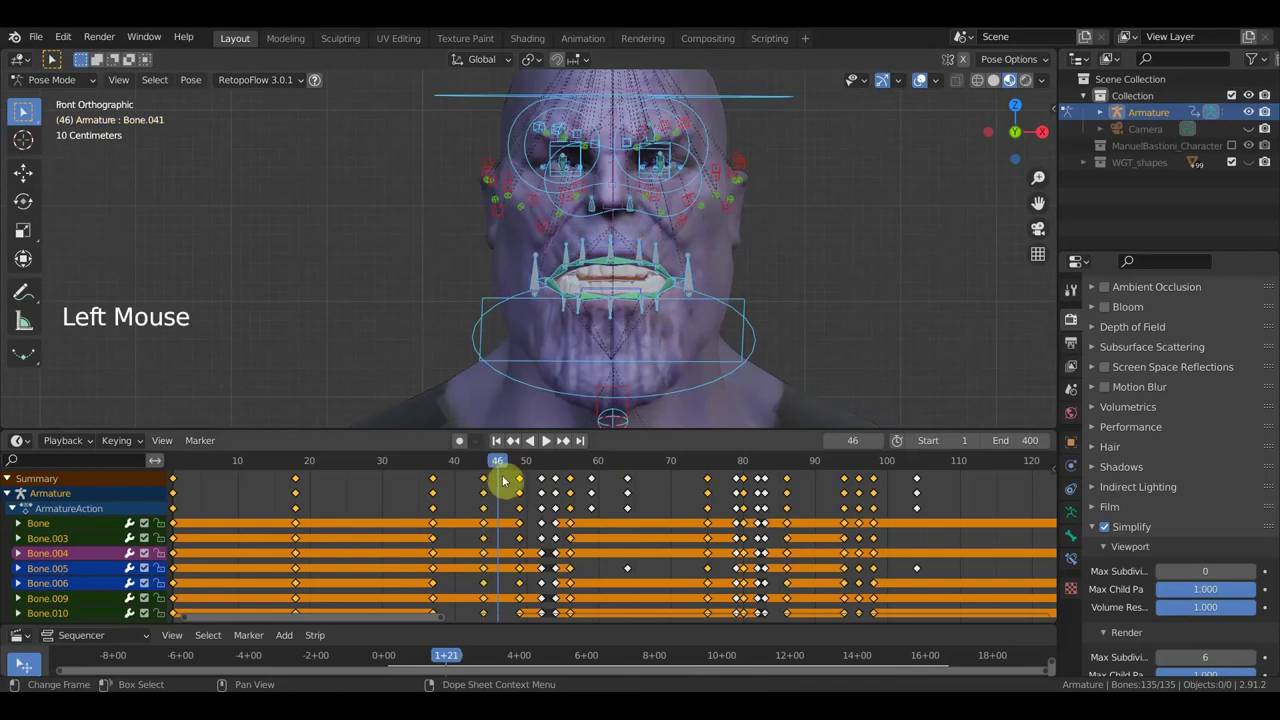
pyautogui.click(497, 472)
pyautogui.middleClick(555, 352)
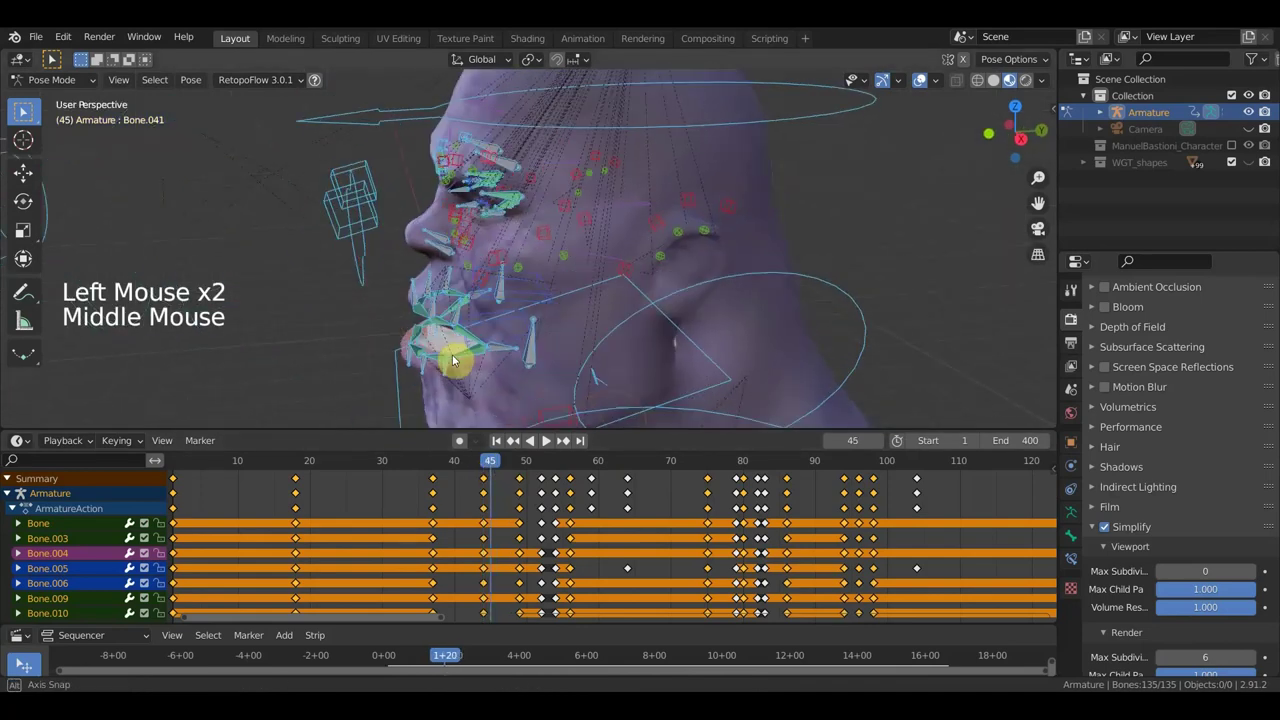
pyautogui.press('KP_3')
pyautogui.click(394, 189)
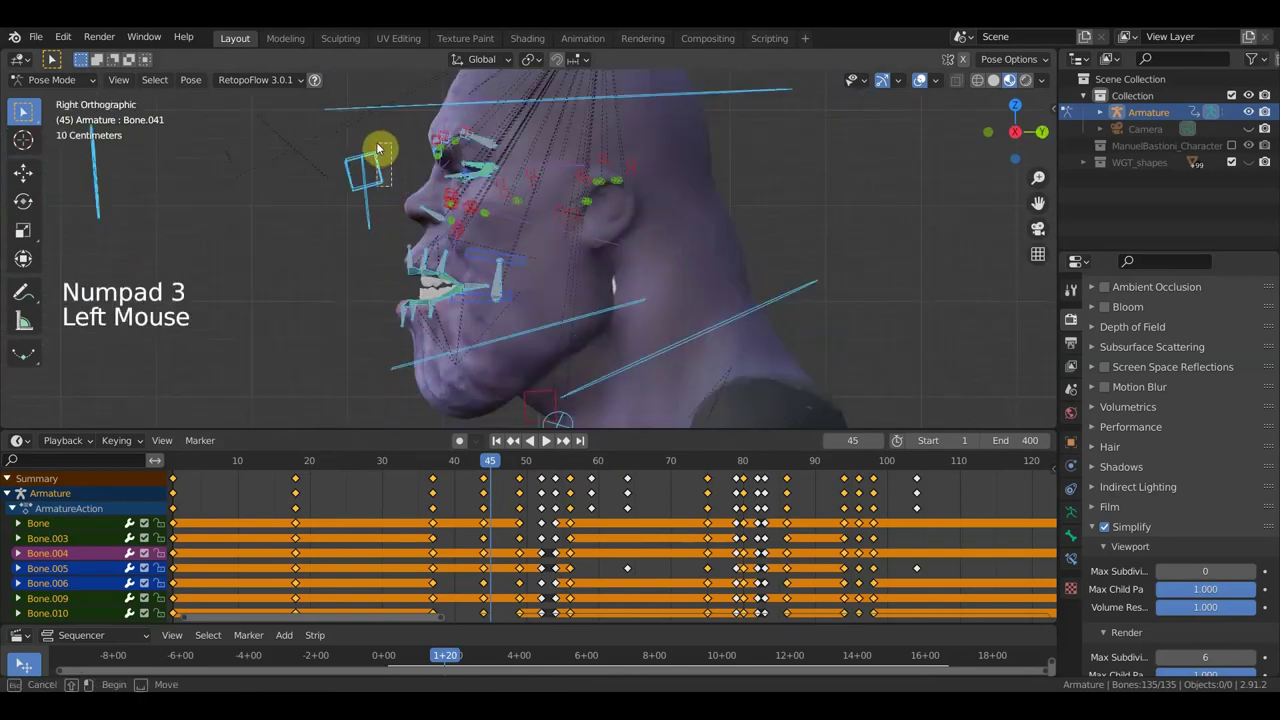
# - Rotate the neck bone, undo the attempt, and begin rotating it again in side view
pyautogui.press('r')
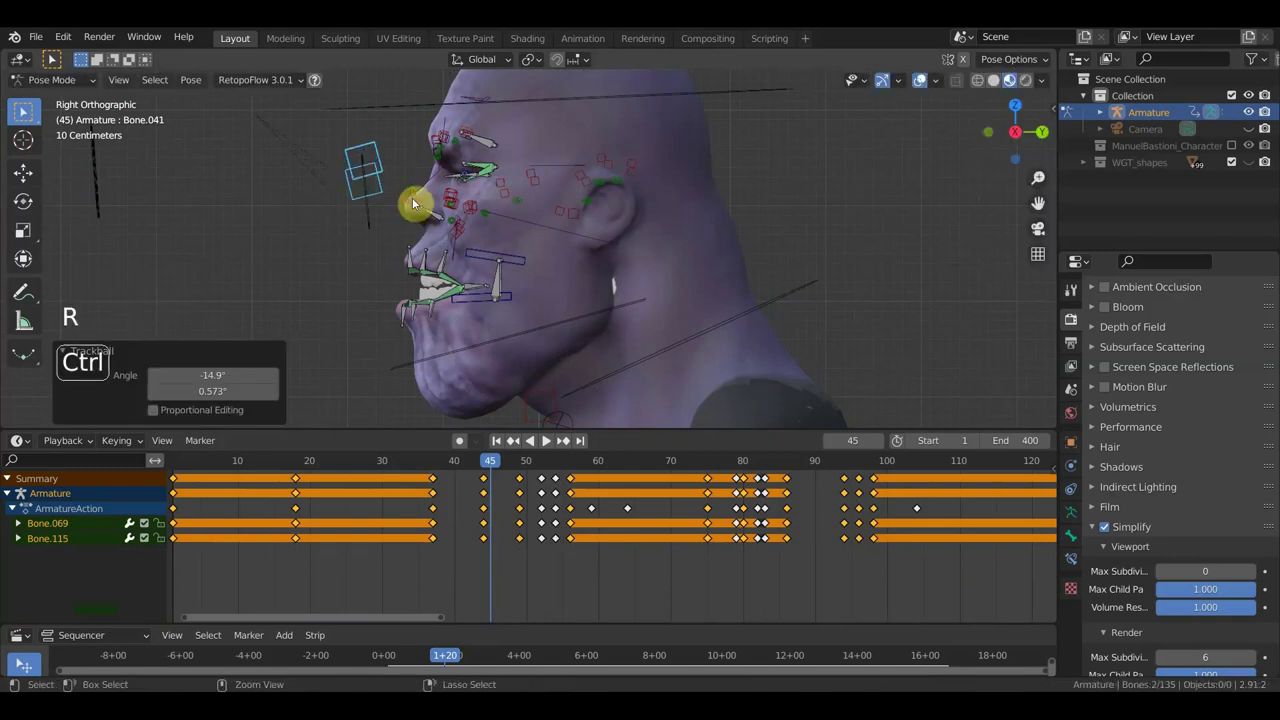
pyautogui.press('ctrl+z')
pyautogui.press('KP_3')
pyautogui.press('r')
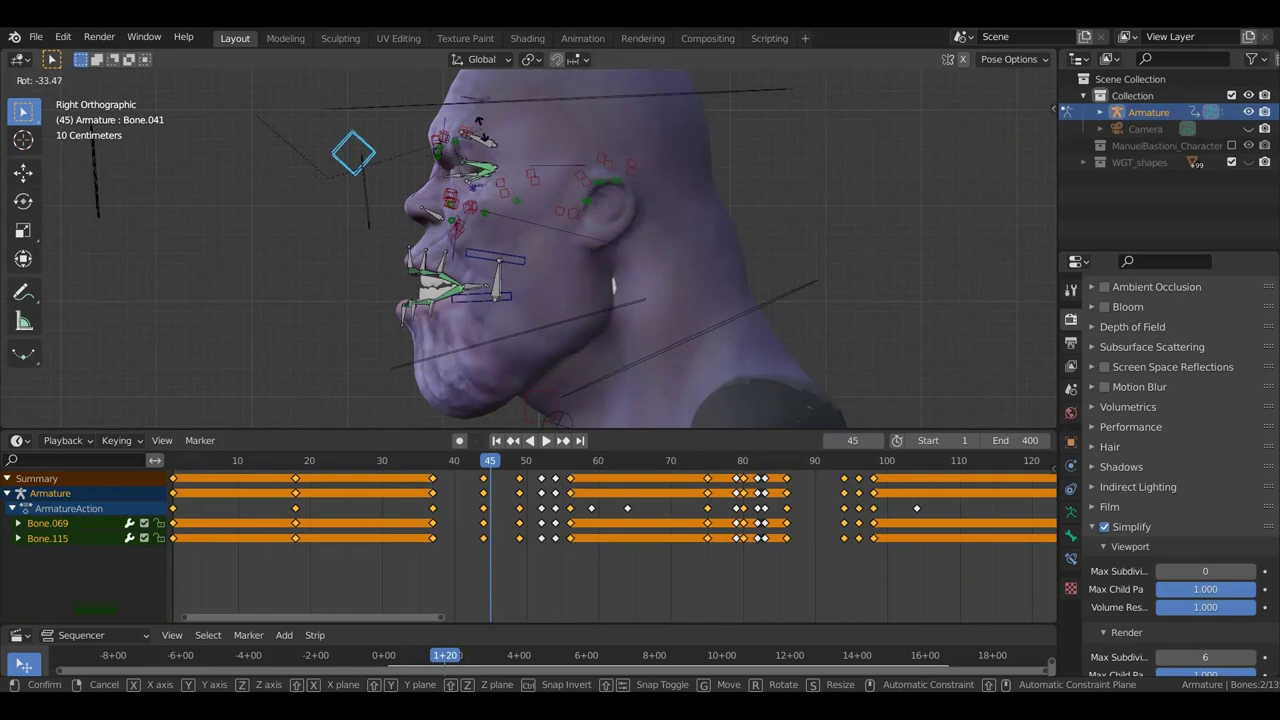
# - Inspect the head from around the side, set frame 44 and show the rig bones again
pyautogui.middleClick(503, 166)
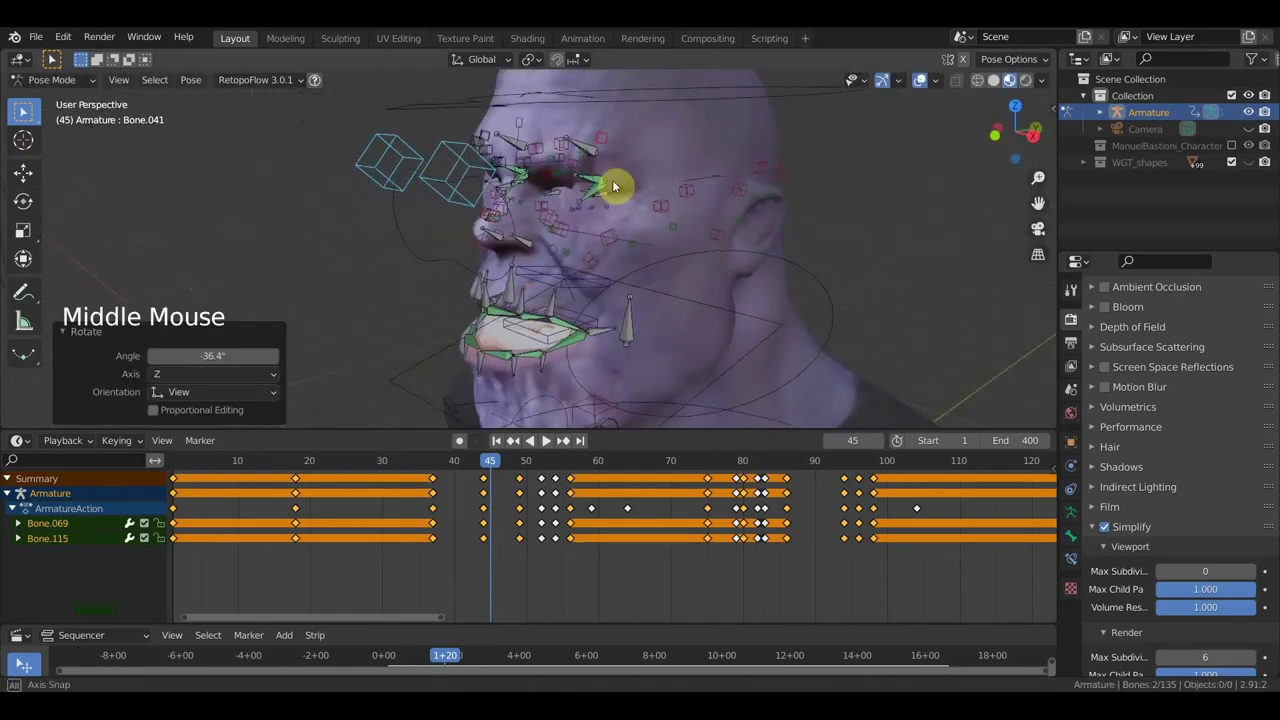
pyautogui.scroll(3)
pyautogui.middleClick(684, 201)
pyautogui.scroll(-3)
pyautogui.click(510, 471)
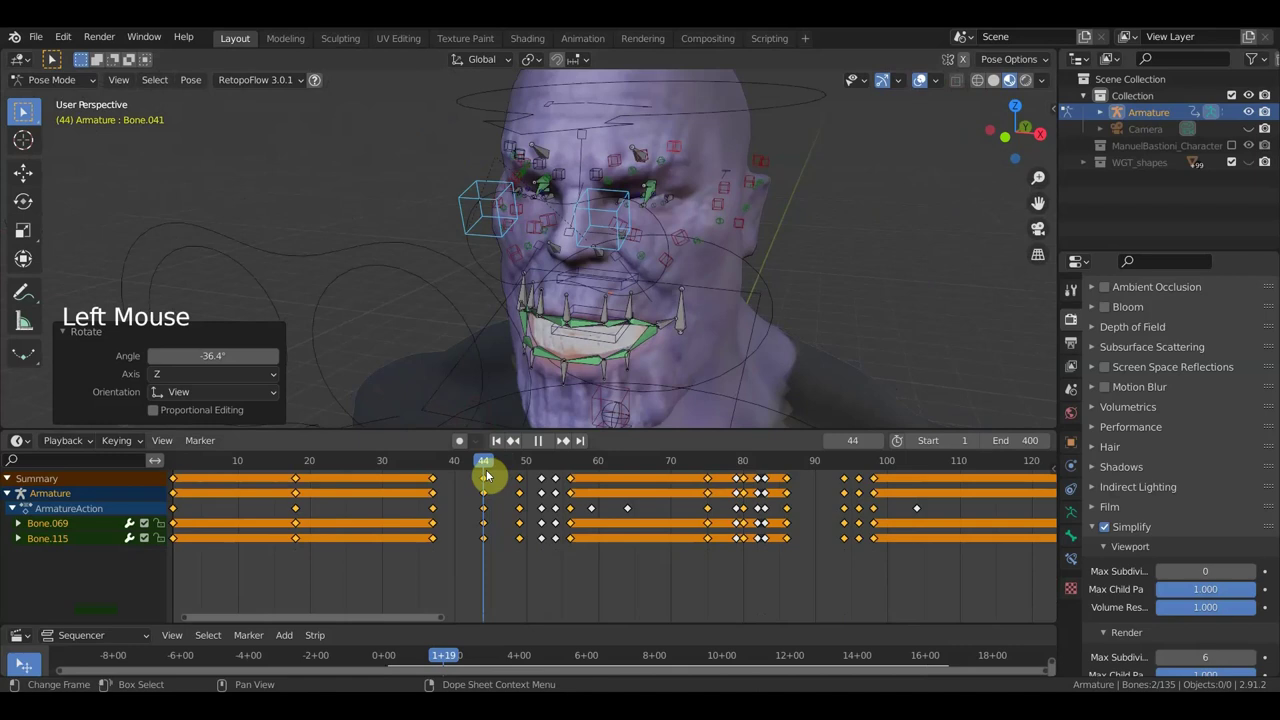
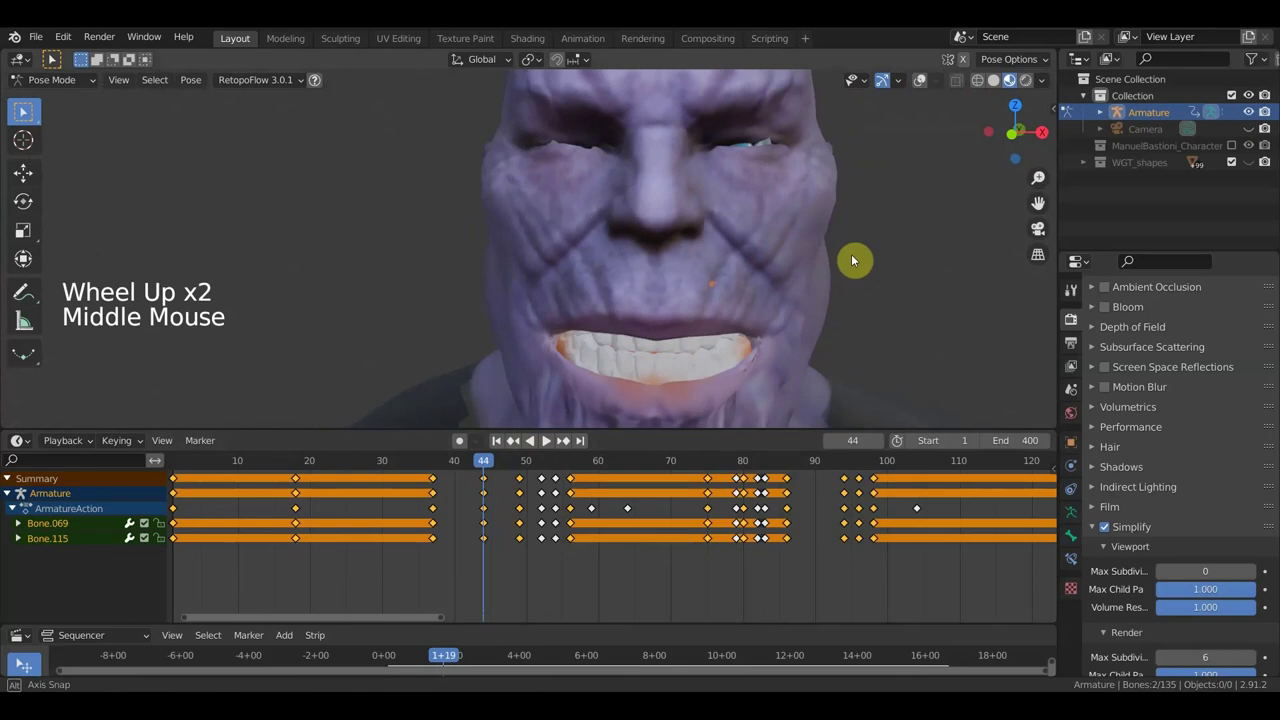
pyautogui.click(920, 86)
# - Rotate the ear-side bone, select all bones, keyframe the pose and return to frame 45
pyautogui.press('KP_3')
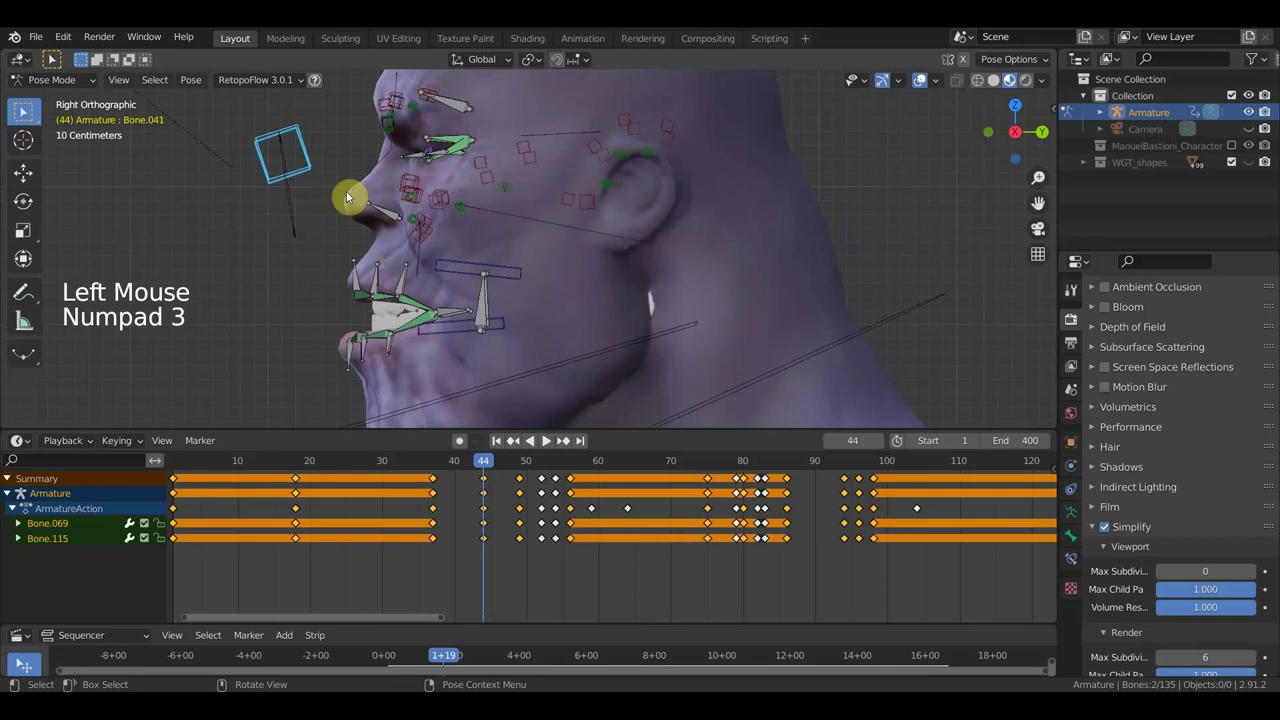
pyautogui.click(320, 187)
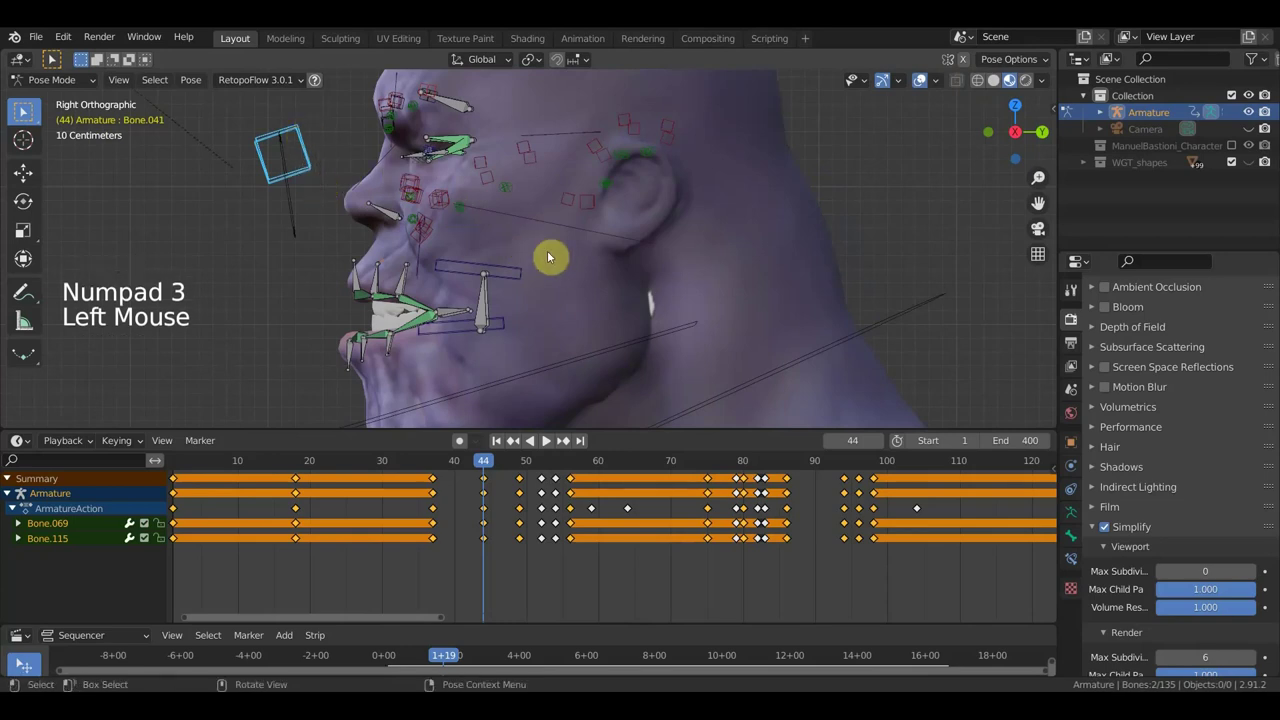
pyautogui.press('r')
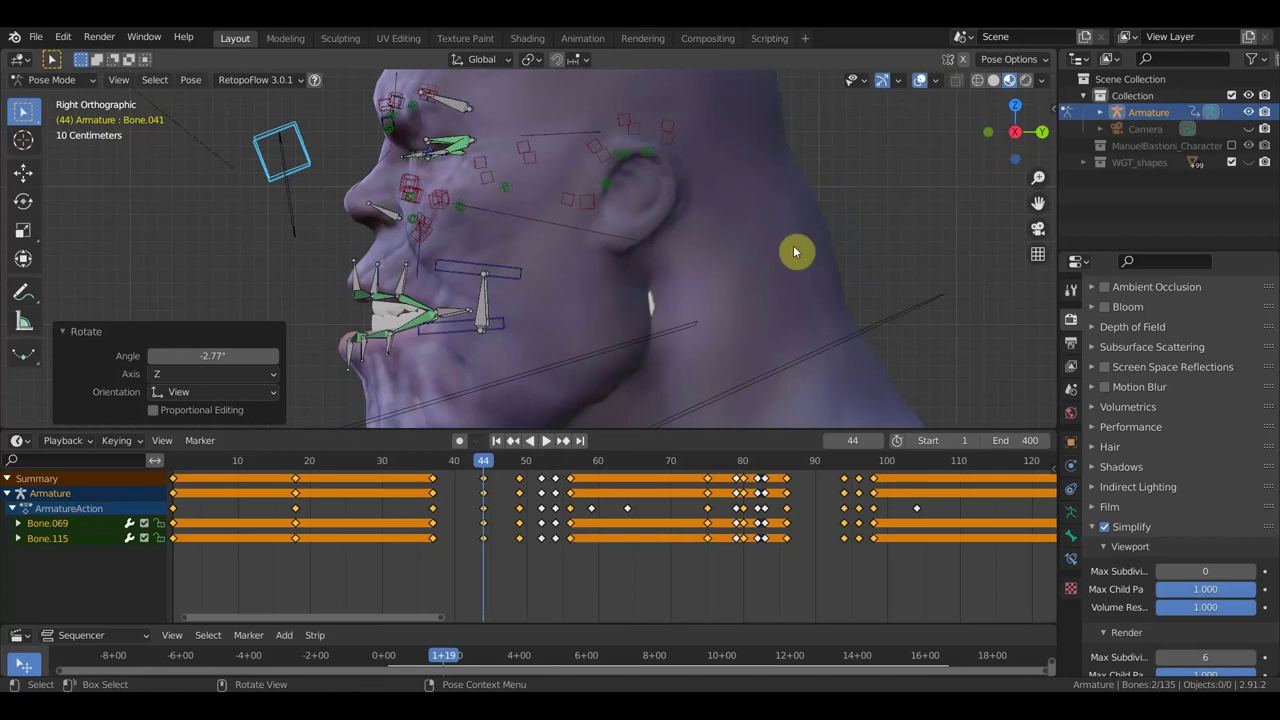
pyautogui.press('a')
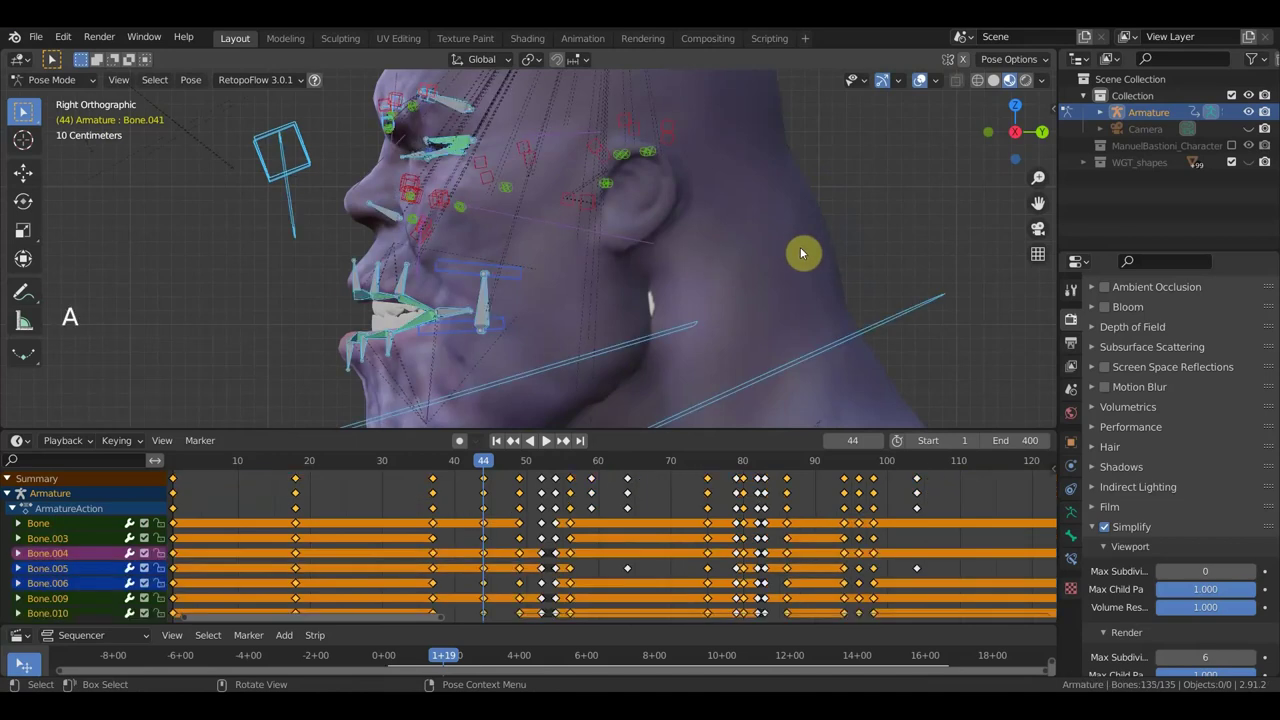
pyautogui.press('i')
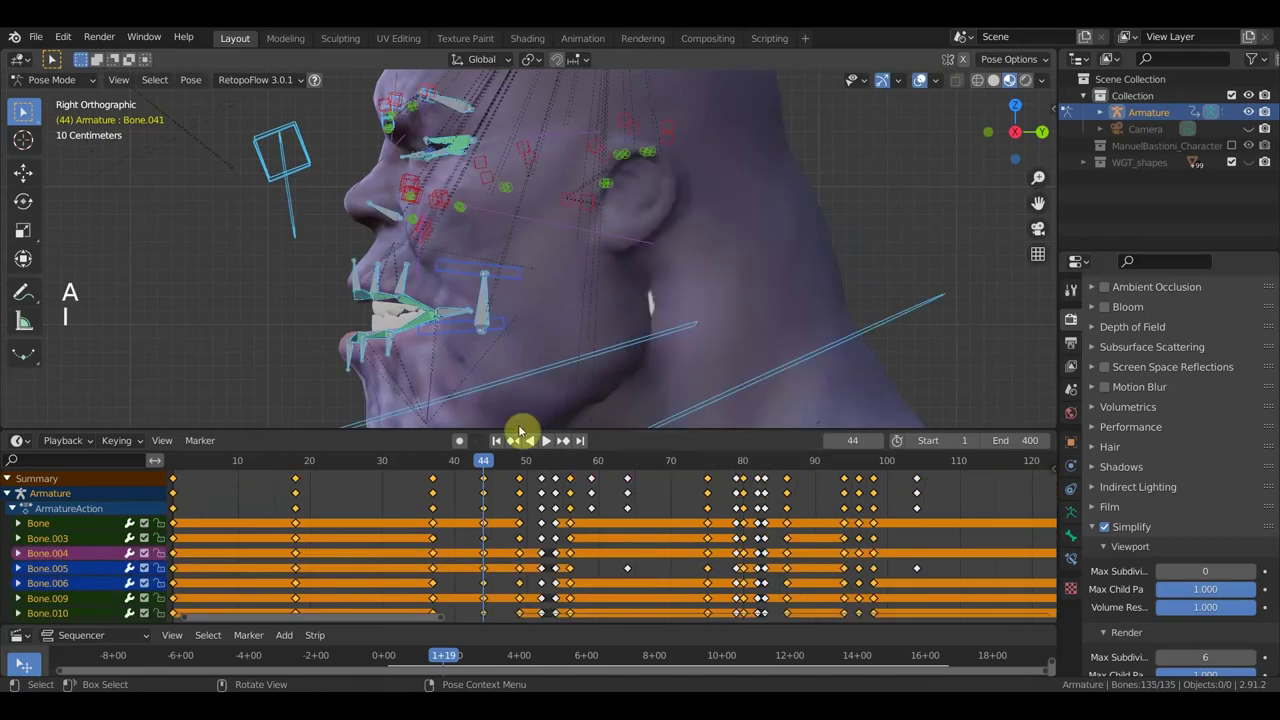
pyautogui.click(495, 466)
pyautogui.middleClick(549, 348)
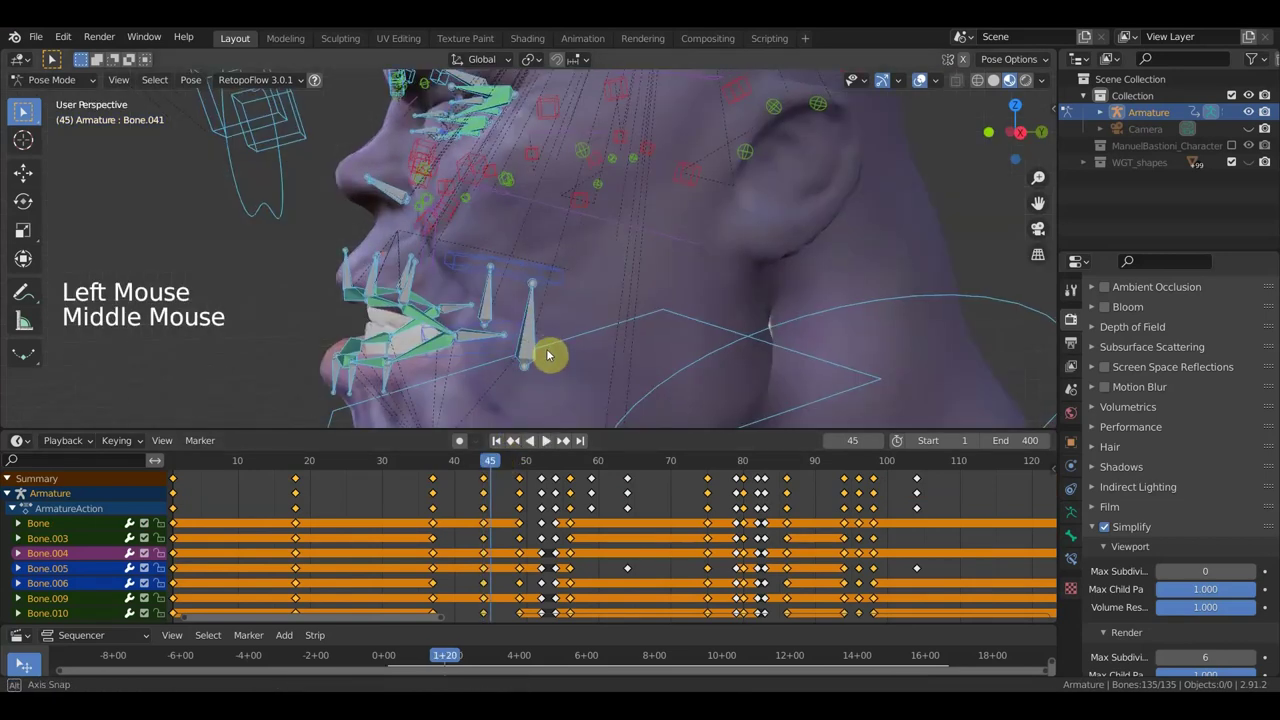
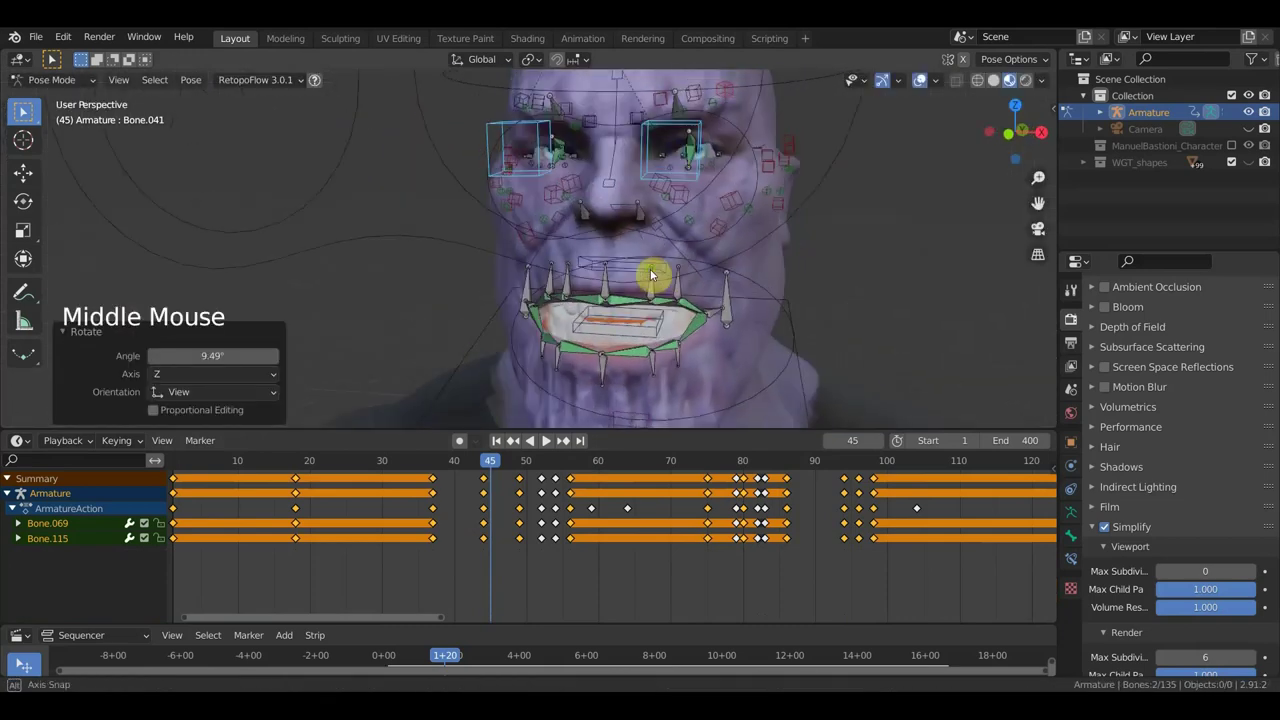
# - Keyframe all bones, hide the rig overlays in front view and jump to frame 42
pyautogui.press('a')
pyautogui.press('i')
pyautogui.press('KP_1')
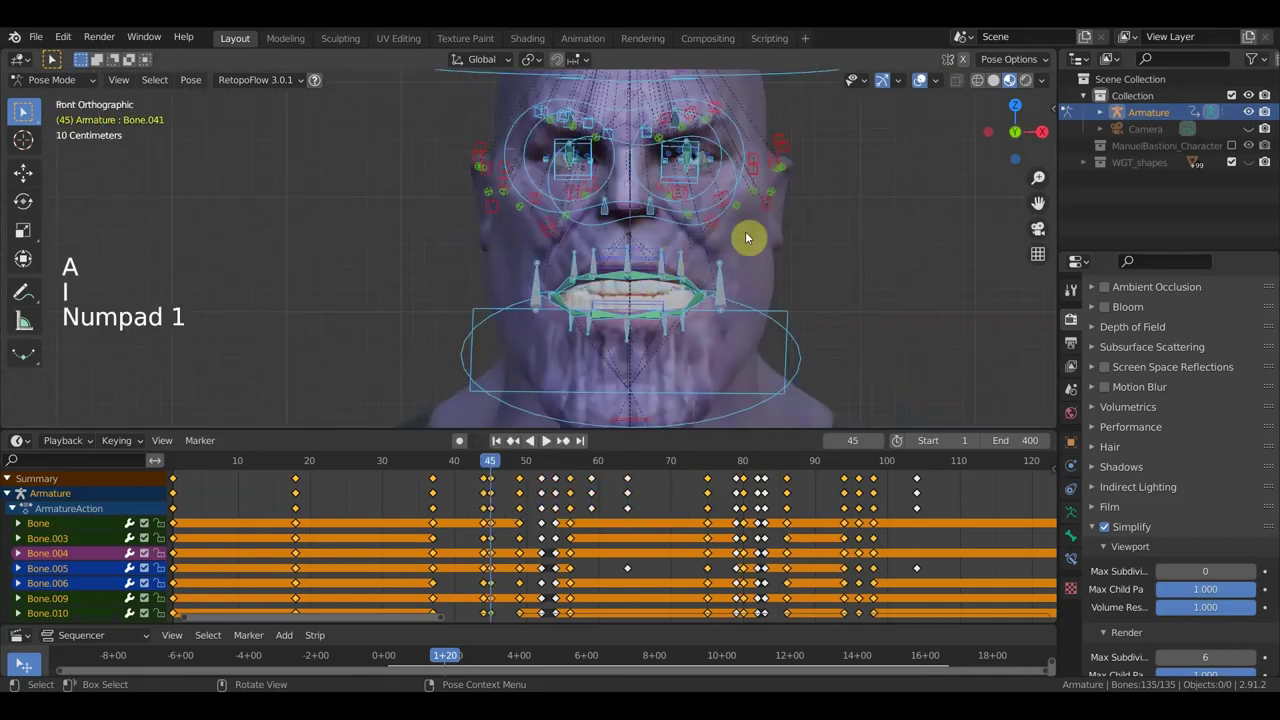
pyautogui.click(923, 85)
pyautogui.click(479, 464)
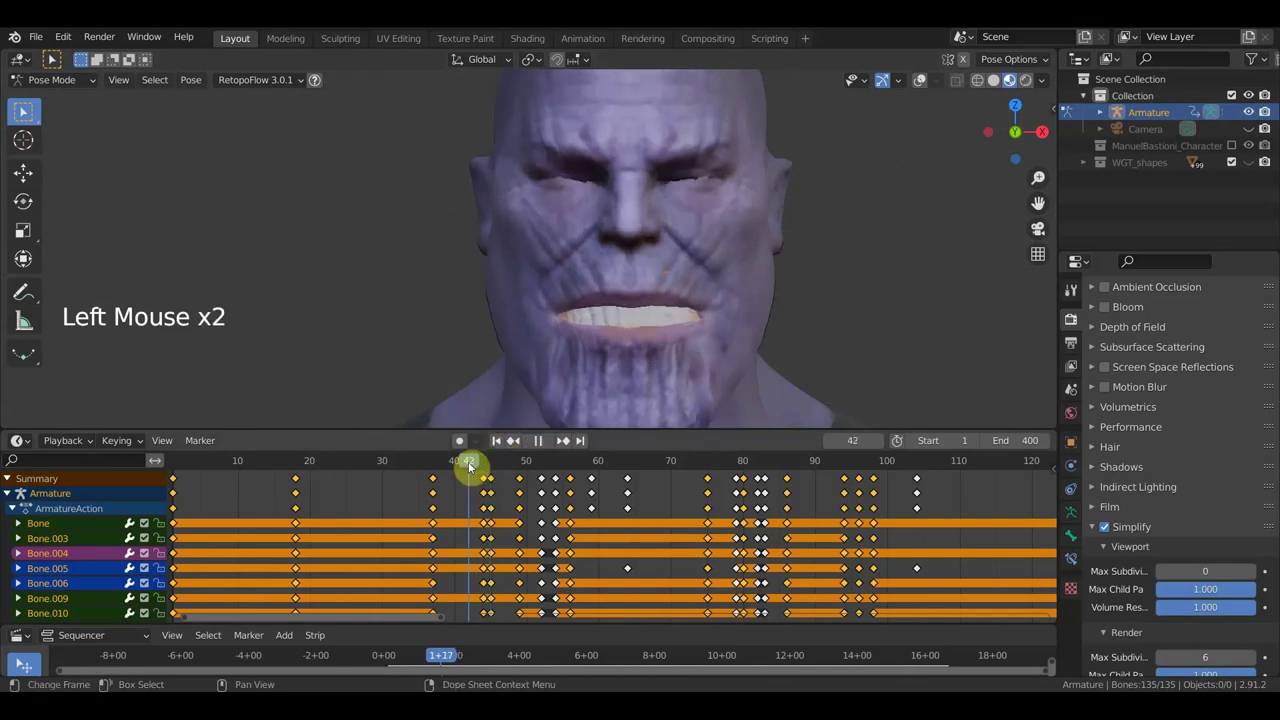
# - Play and scrub the mouth animation from frame 42 ahead through frames 55, 79 and 86
pyautogui.press('space')
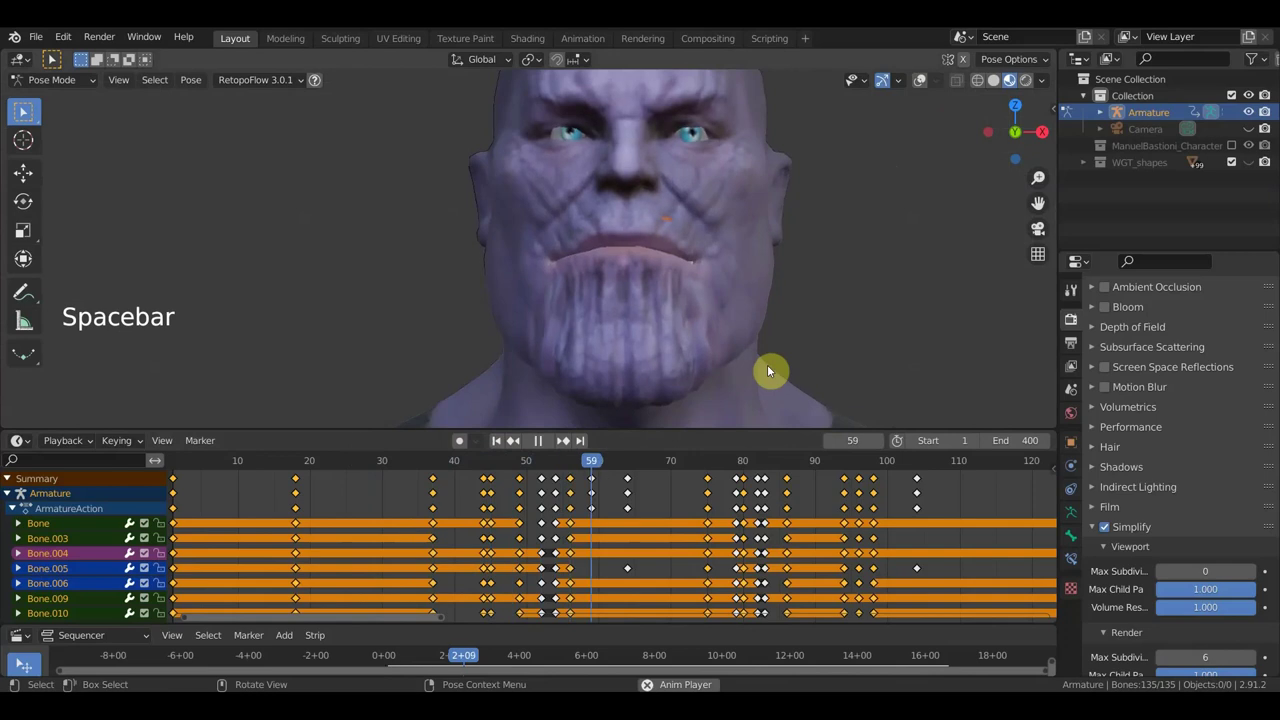
pyautogui.press('space')
pyautogui.click(487, 468)
pyautogui.press('space')
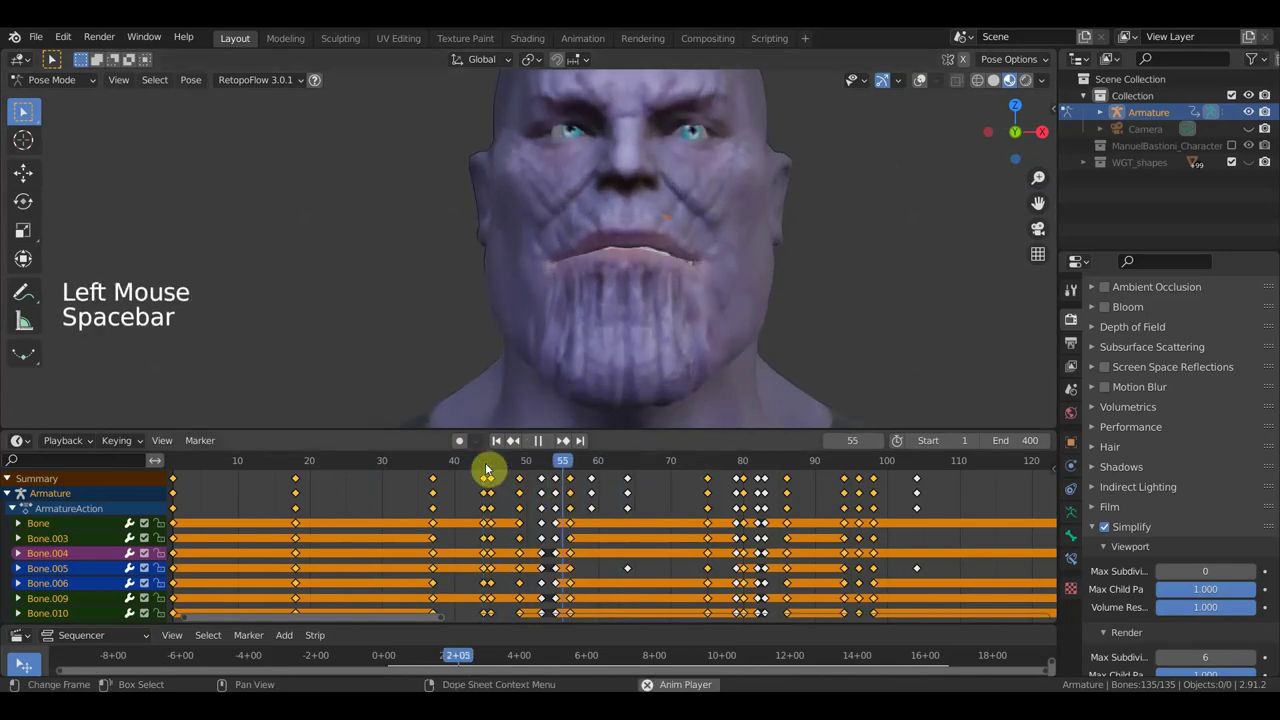
pyautogui.press('space')
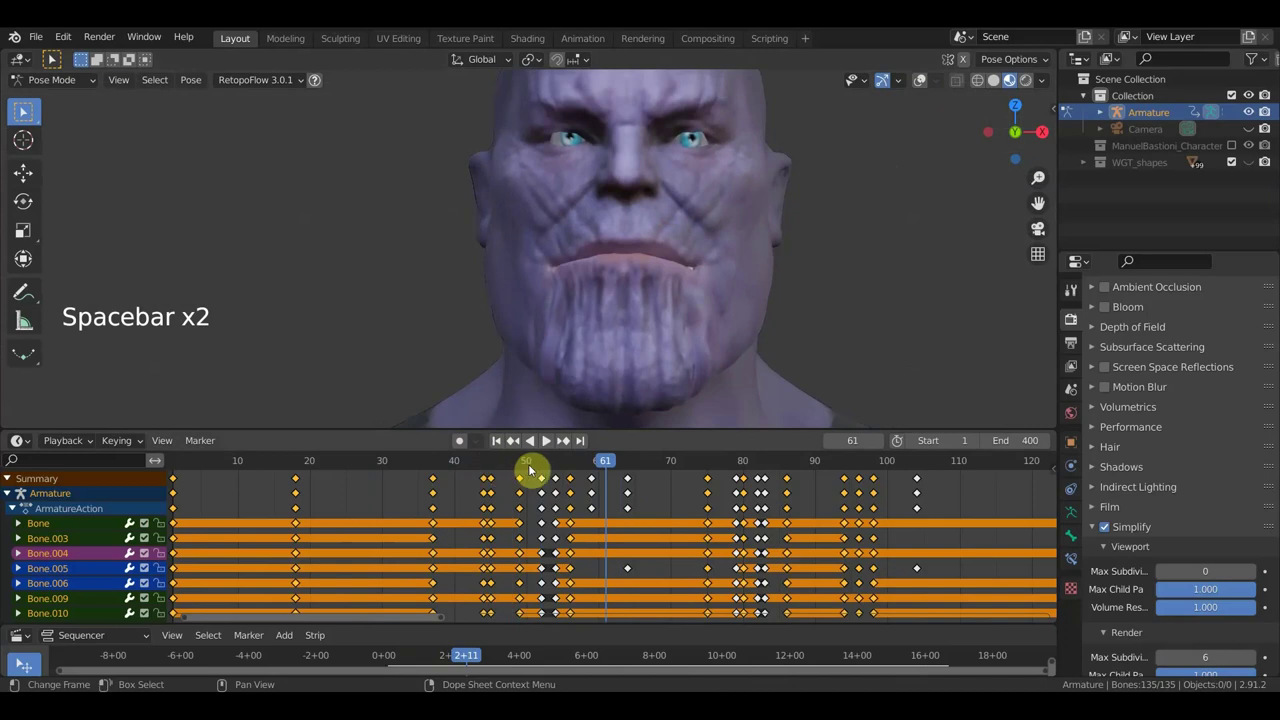
pyautogui.click(624, 468)
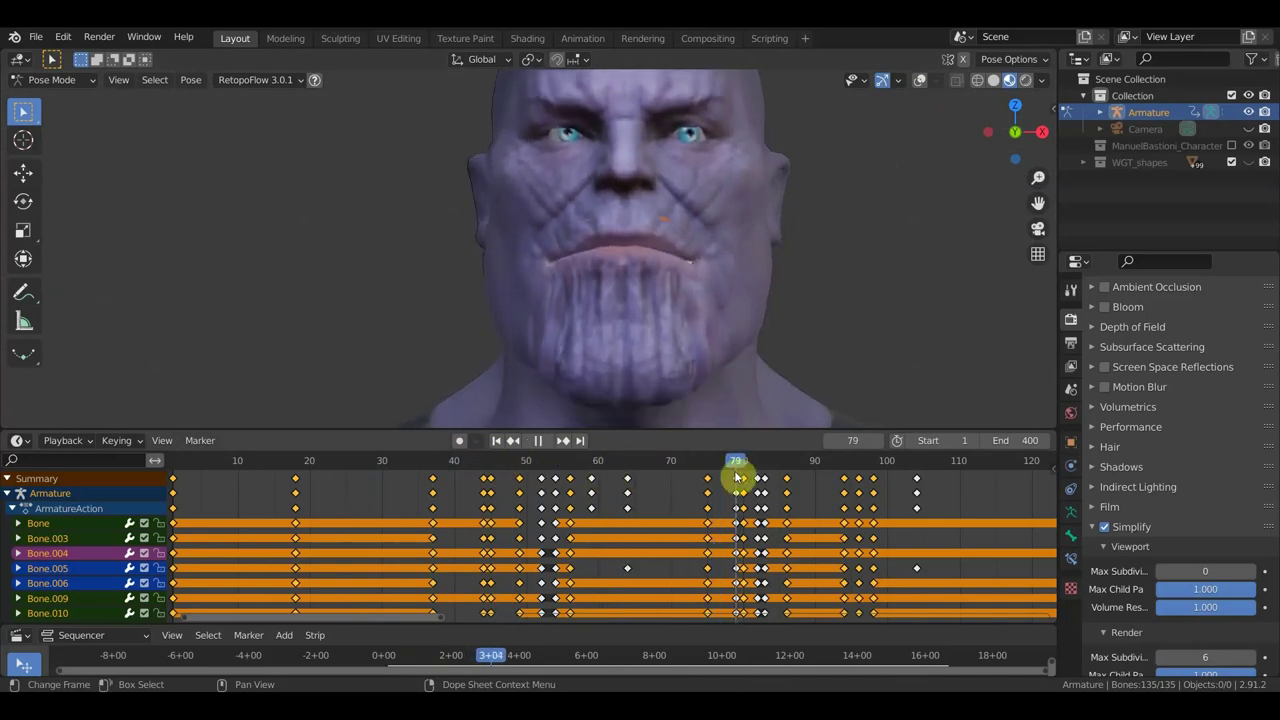
pyautogui.press('space')
pyautogui.press('space')
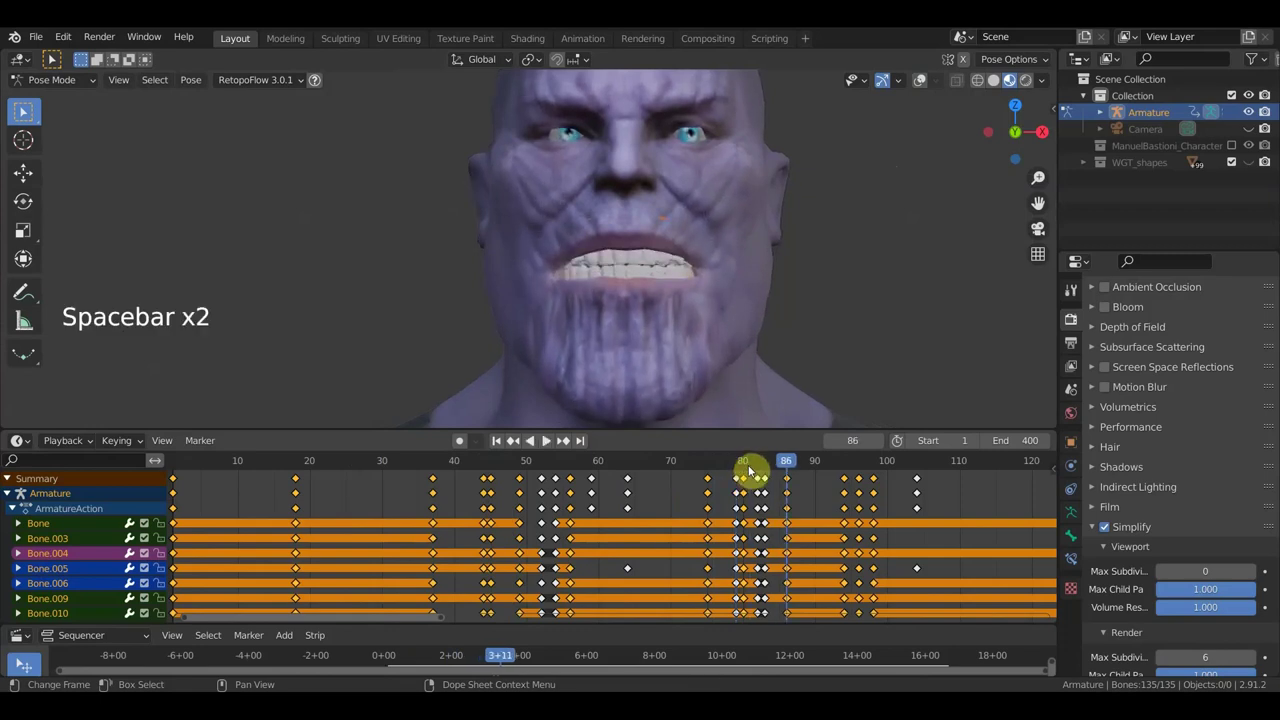
# - Return to frame 42 and step the animation through frames 53 and 61, playing it once more
pyautogui.click(763, 465)
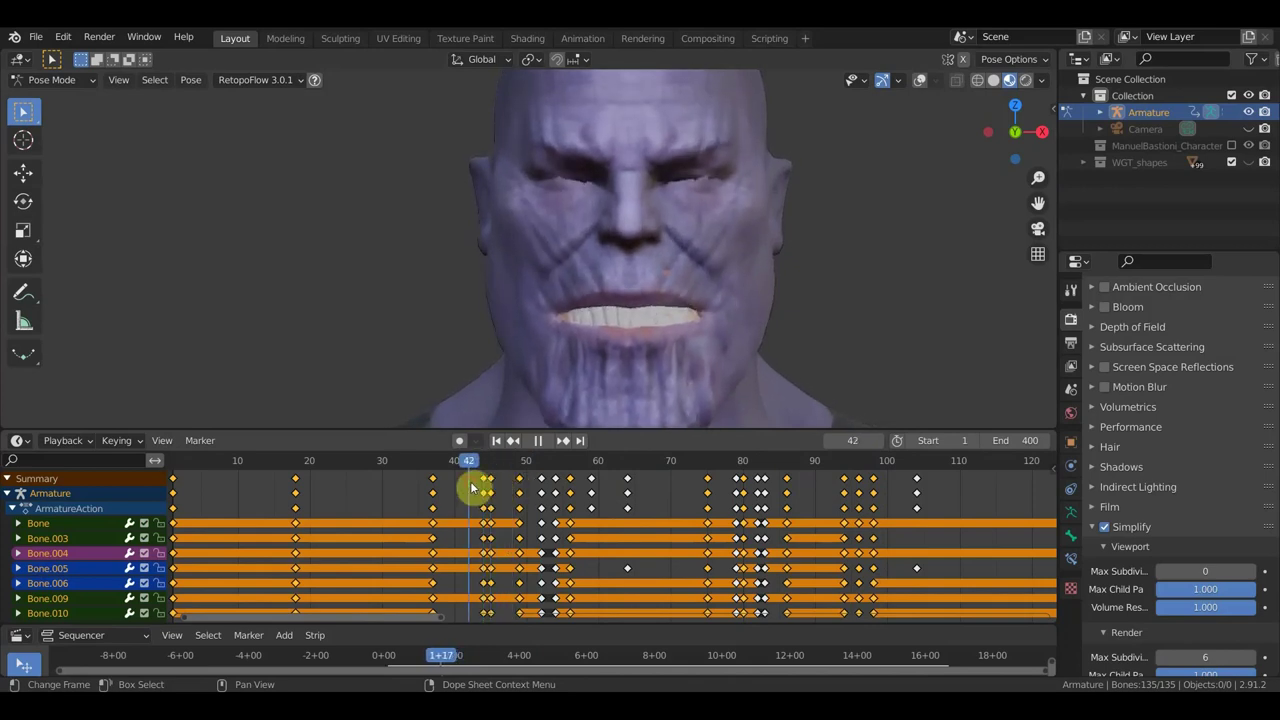
pyautogui.press('space')
pyautogui.press('space')
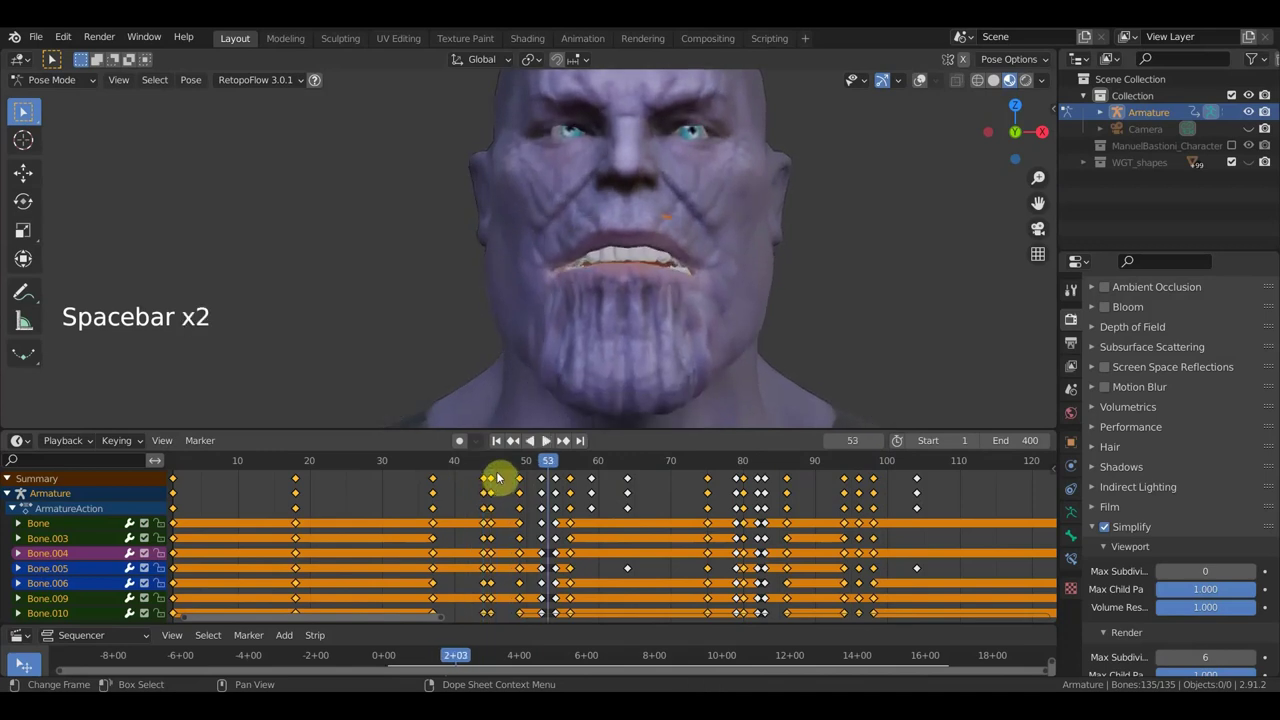
pyautogui.click(449, 466)
pyautogui.press('space')
pyautogui.press('space')
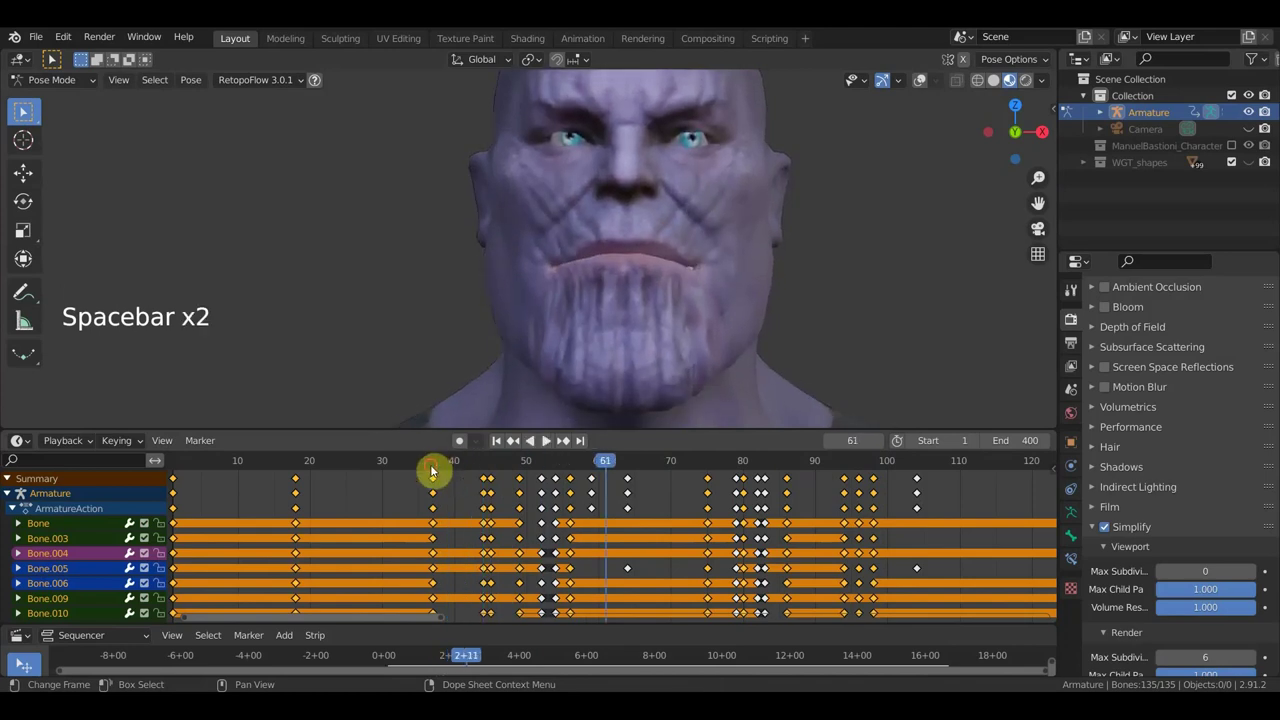
pyautogui.click(433, 468)
pyautogui.press('space')
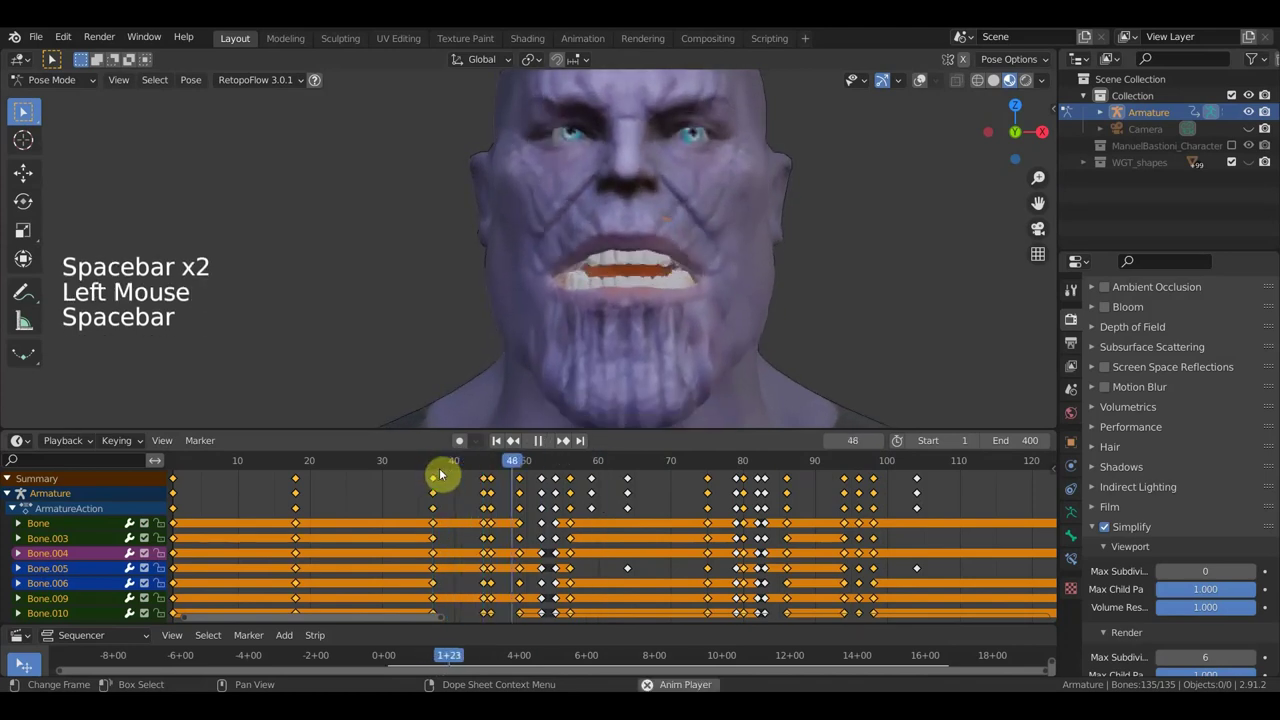
pyautogui.press('space')
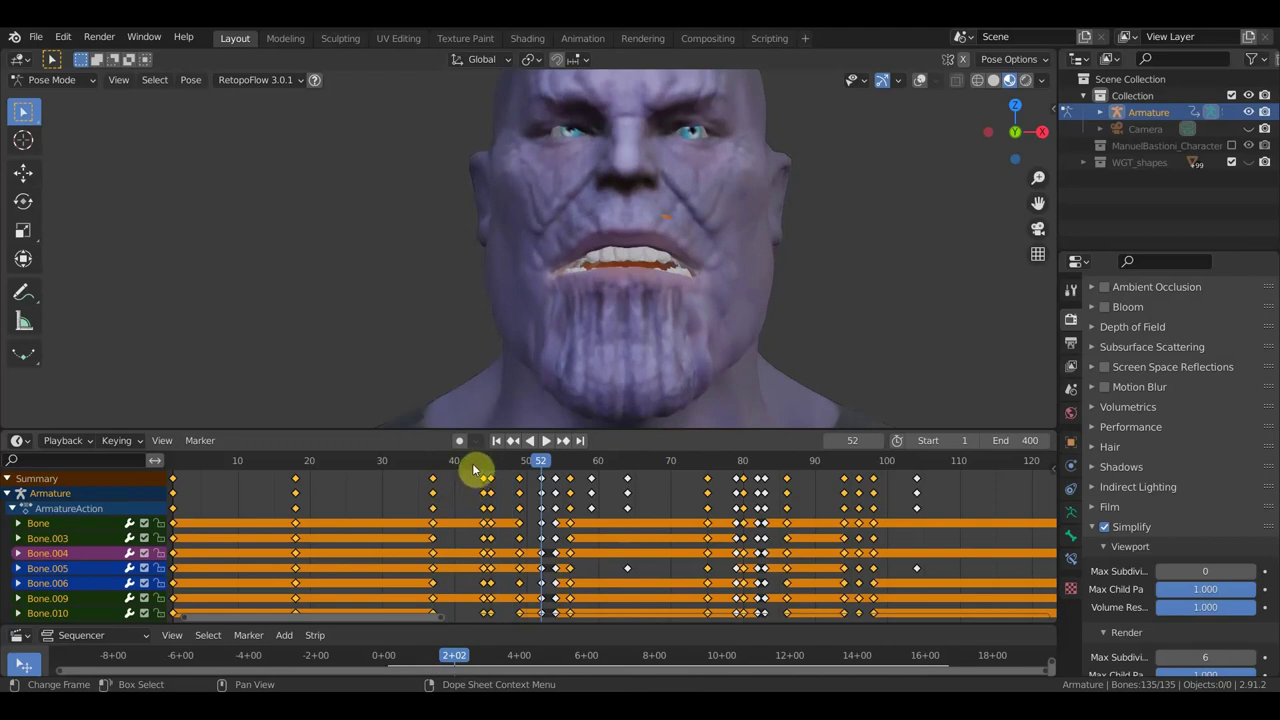
# - Jump back to frame 39 and select the keyframes around frame 44
pyautogui.click(449, 471)
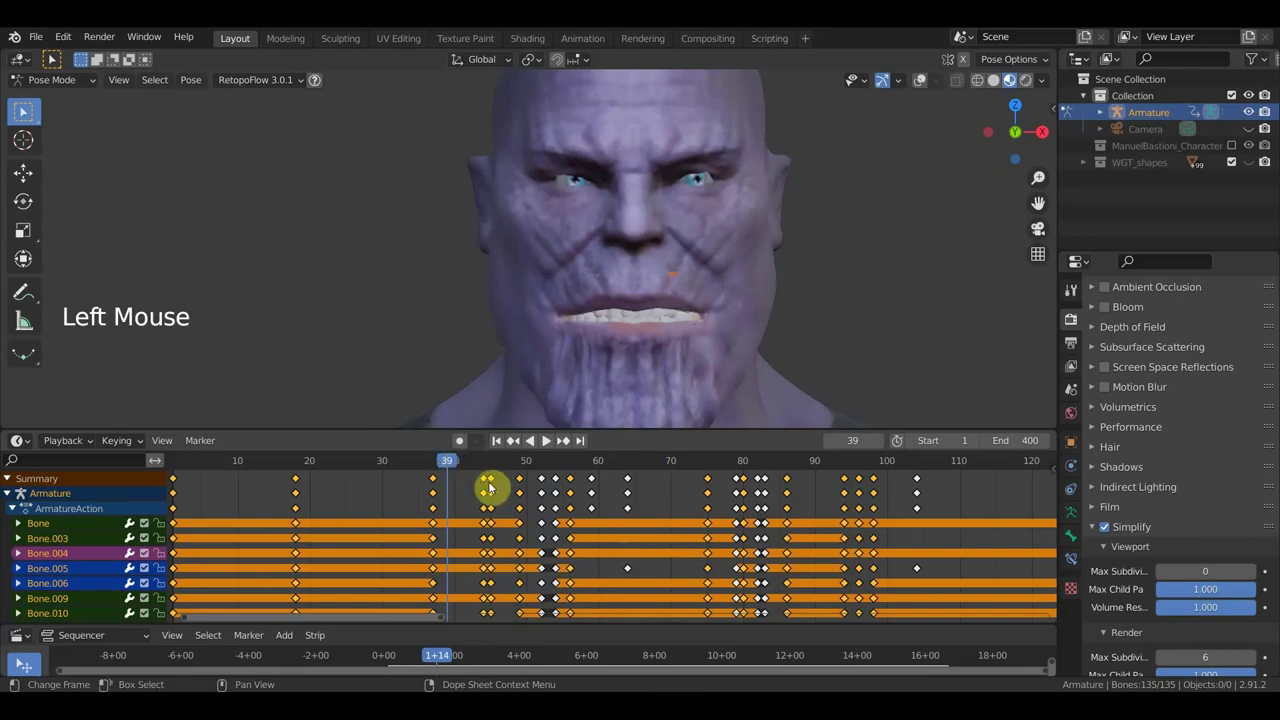
pyautogui.click(504, 491)
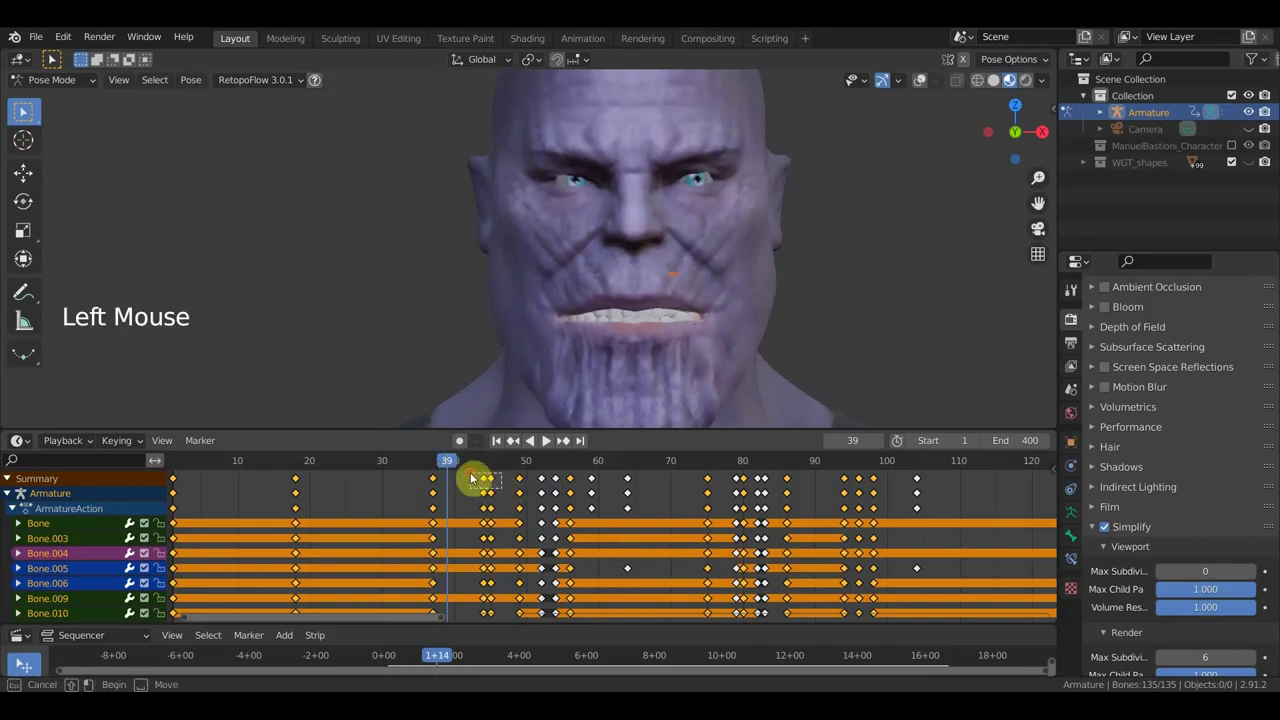
# - Set frames 44 then 42 and show the rig bones over the face, viewing the ear
pyautogui.click(486, 463)
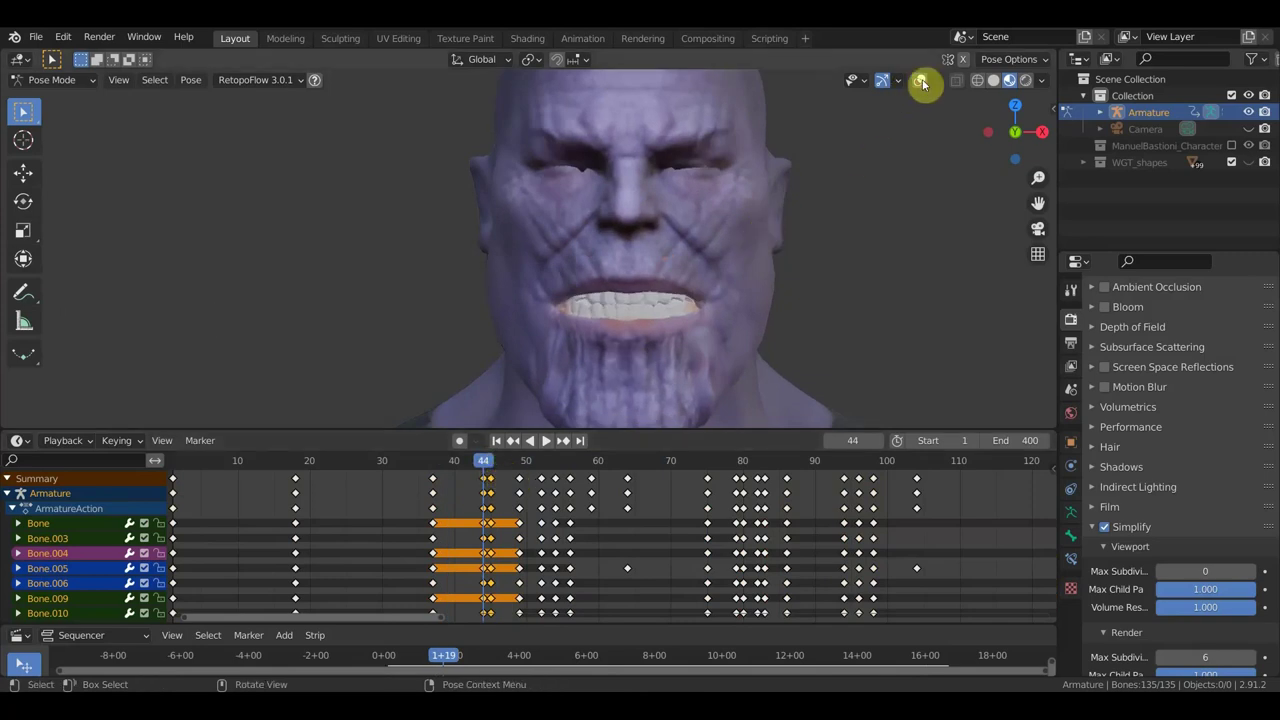
pyautogui.click(925, 86)
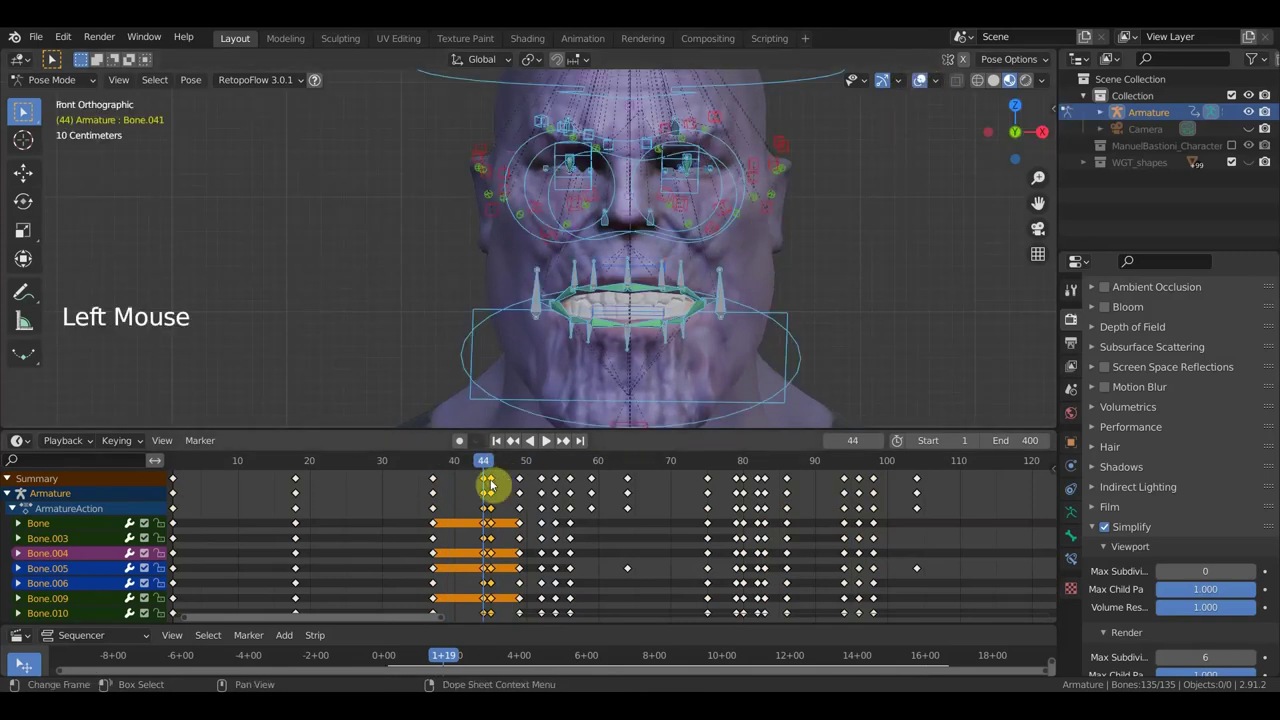
pyautogui.click(471, 468)
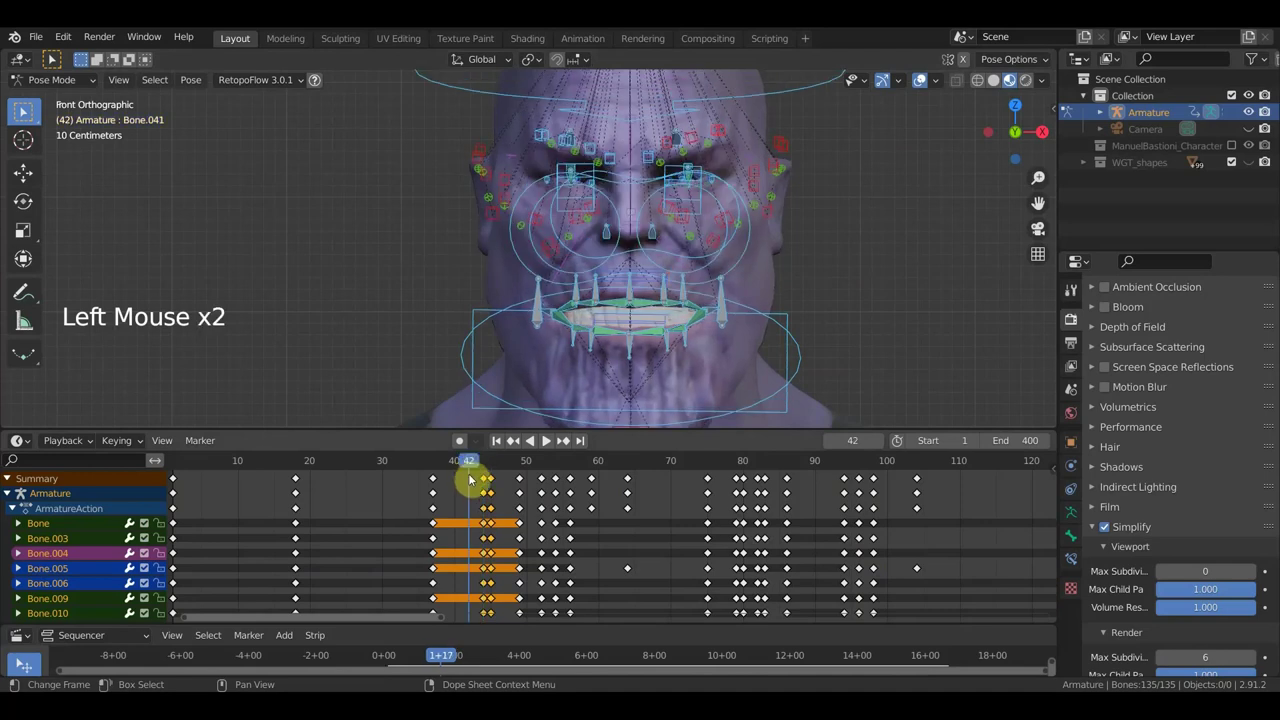
pyautogui.scroll(3)
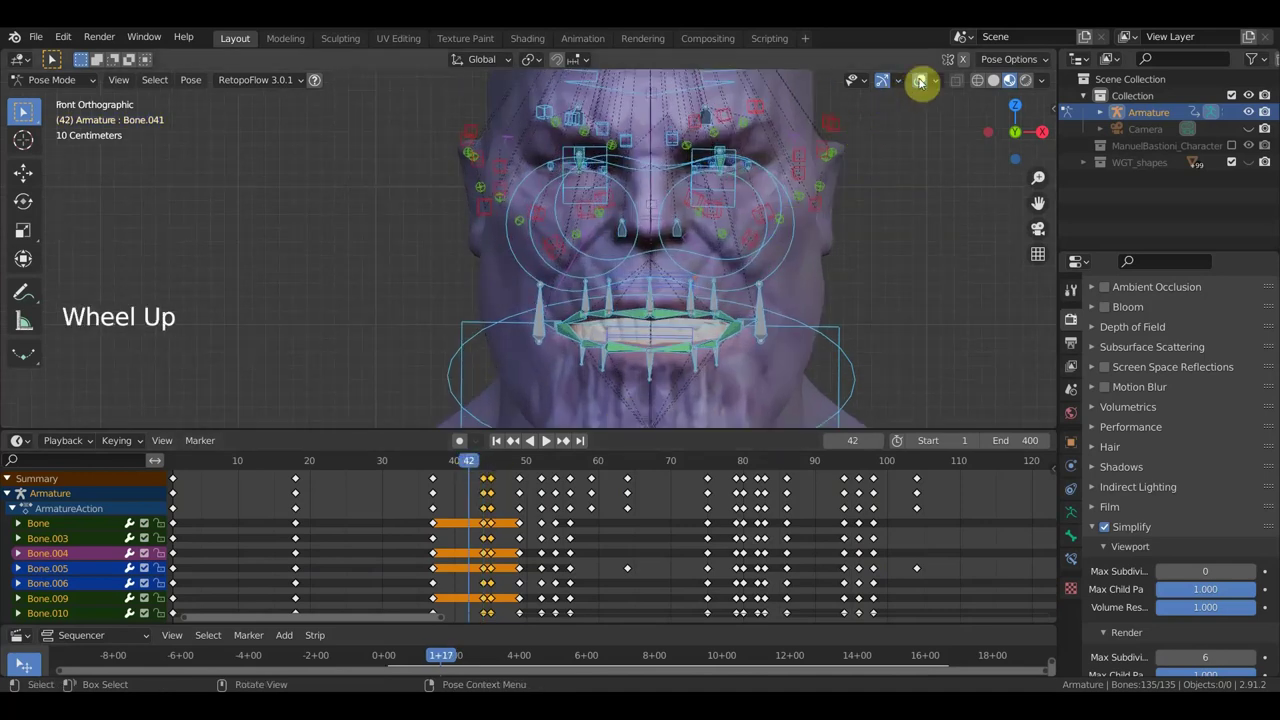
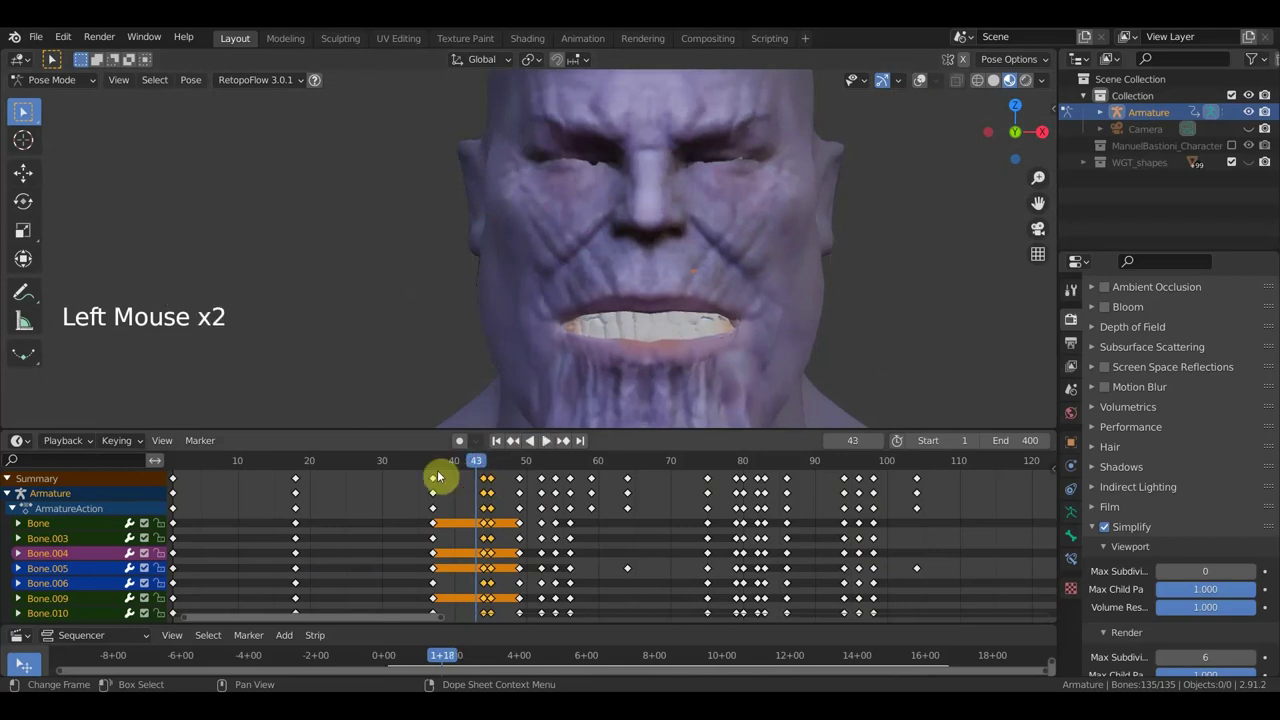
pyautogui.click(920, 82)
pyautogui.middleClick(813, 242)
# - Pick the neck bone in side view, return to front view and step back to frame 37
pyautogui.press('KP_3')
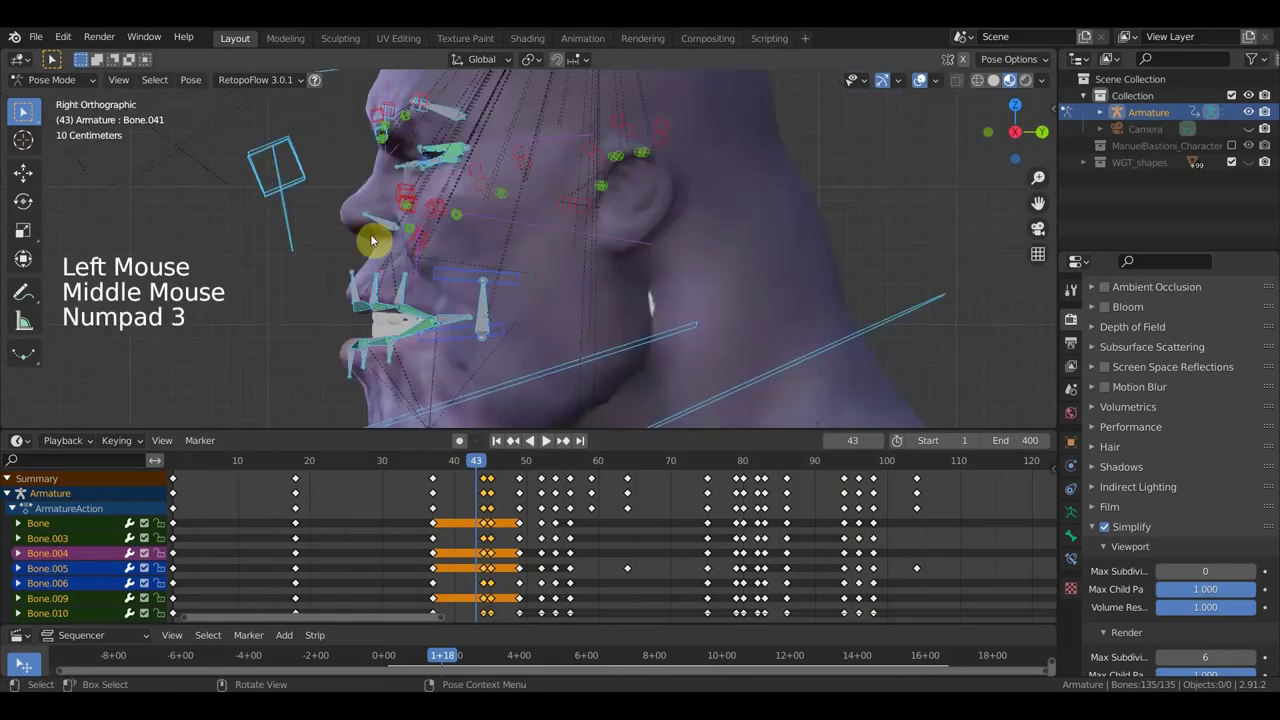
pyautogui.click(320, 204)
pyautogui.press('KP_1')
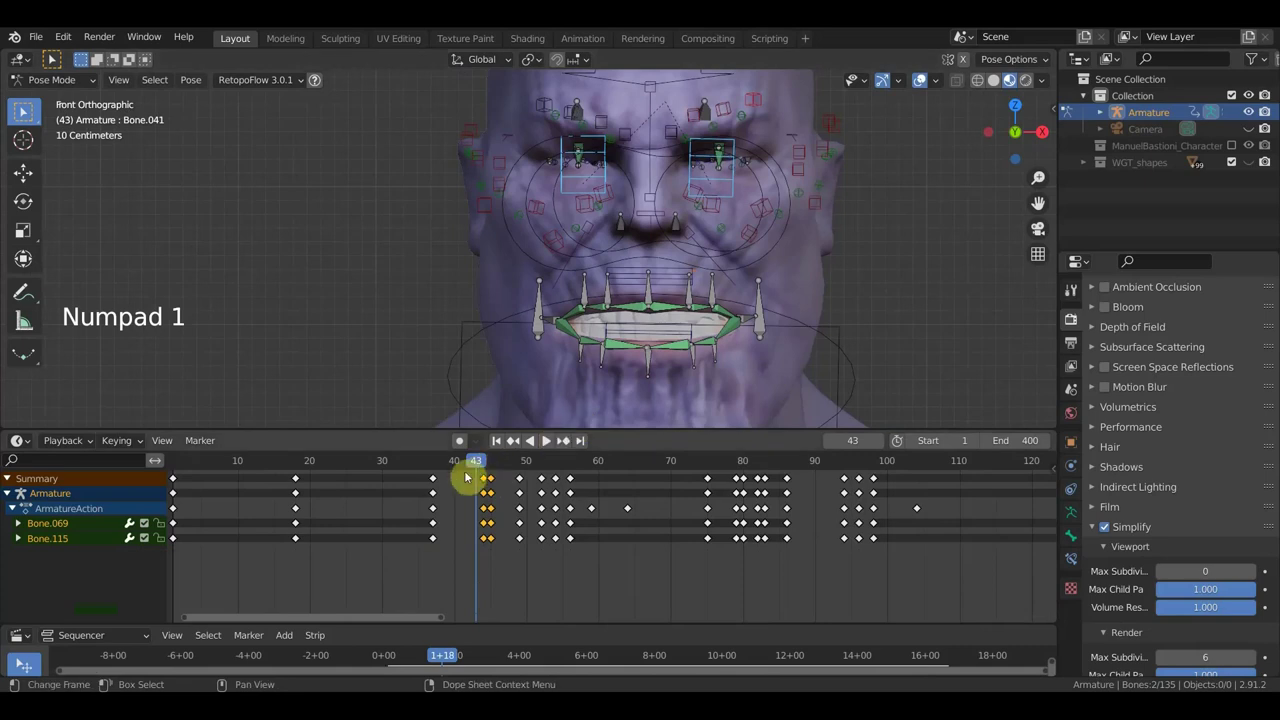
pyautogui.click(435, 471)
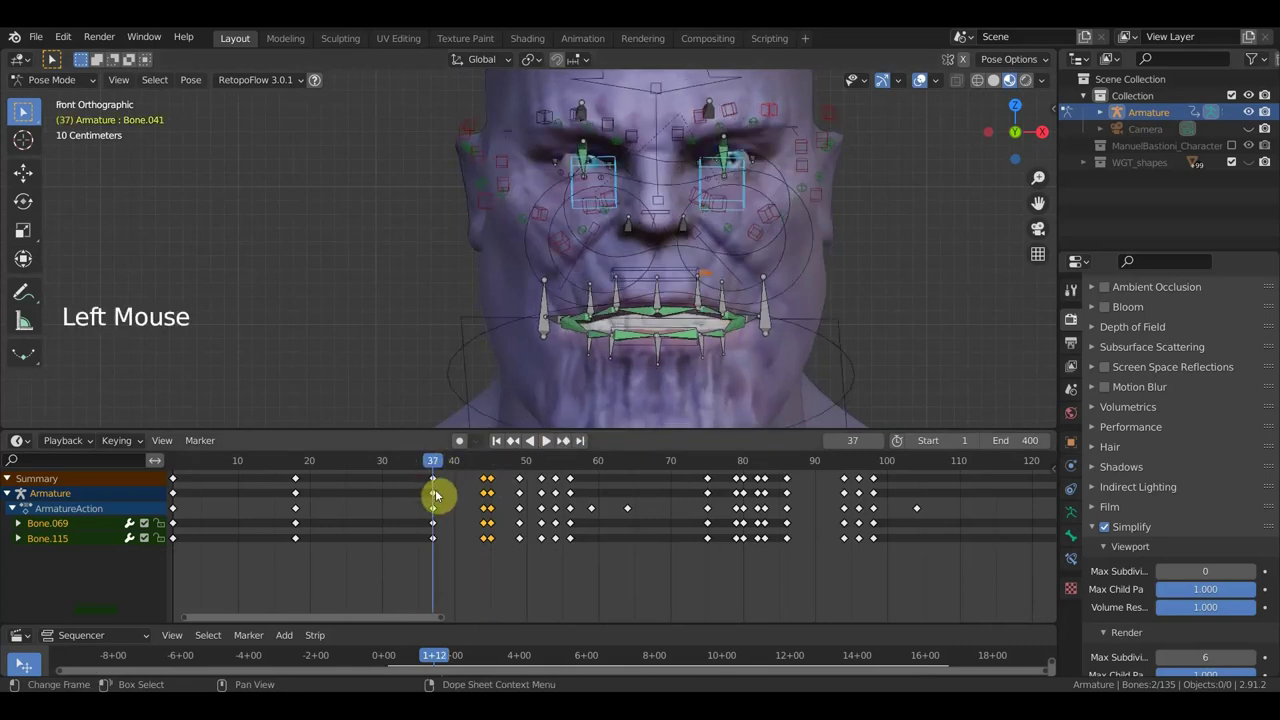
pyautogui.click(434, 486)
pyautogui.press('shift+d')
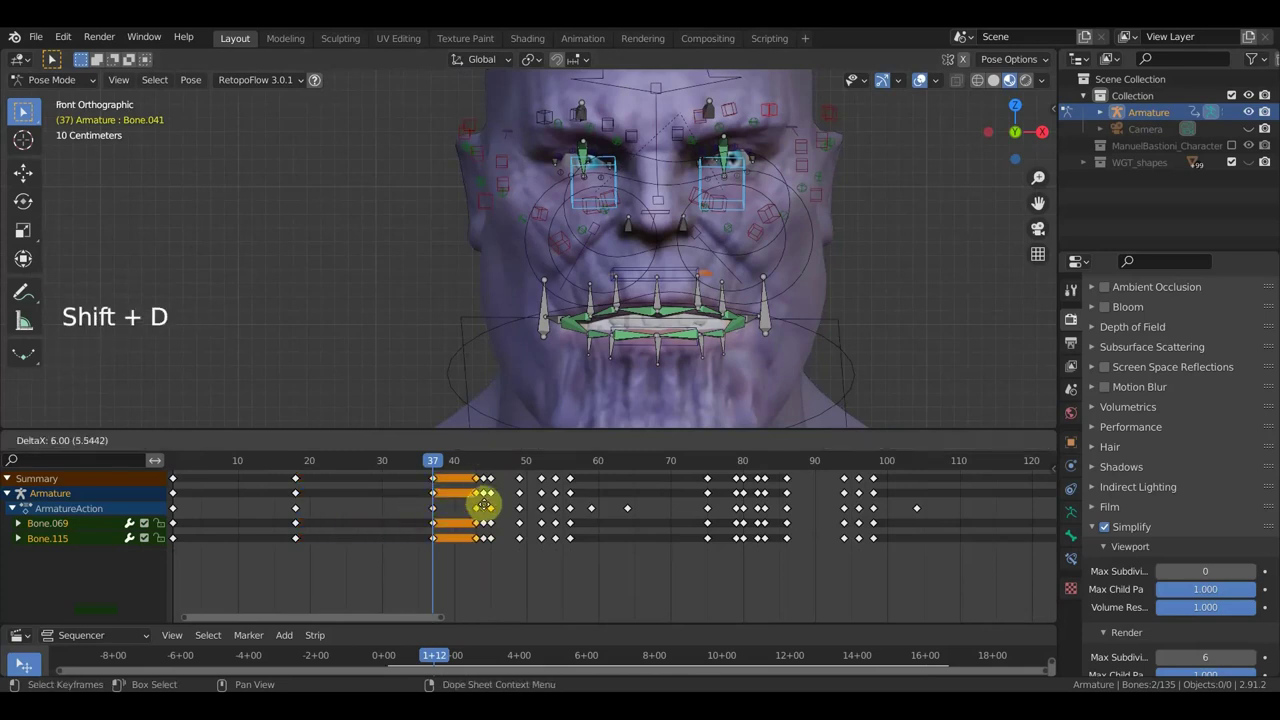
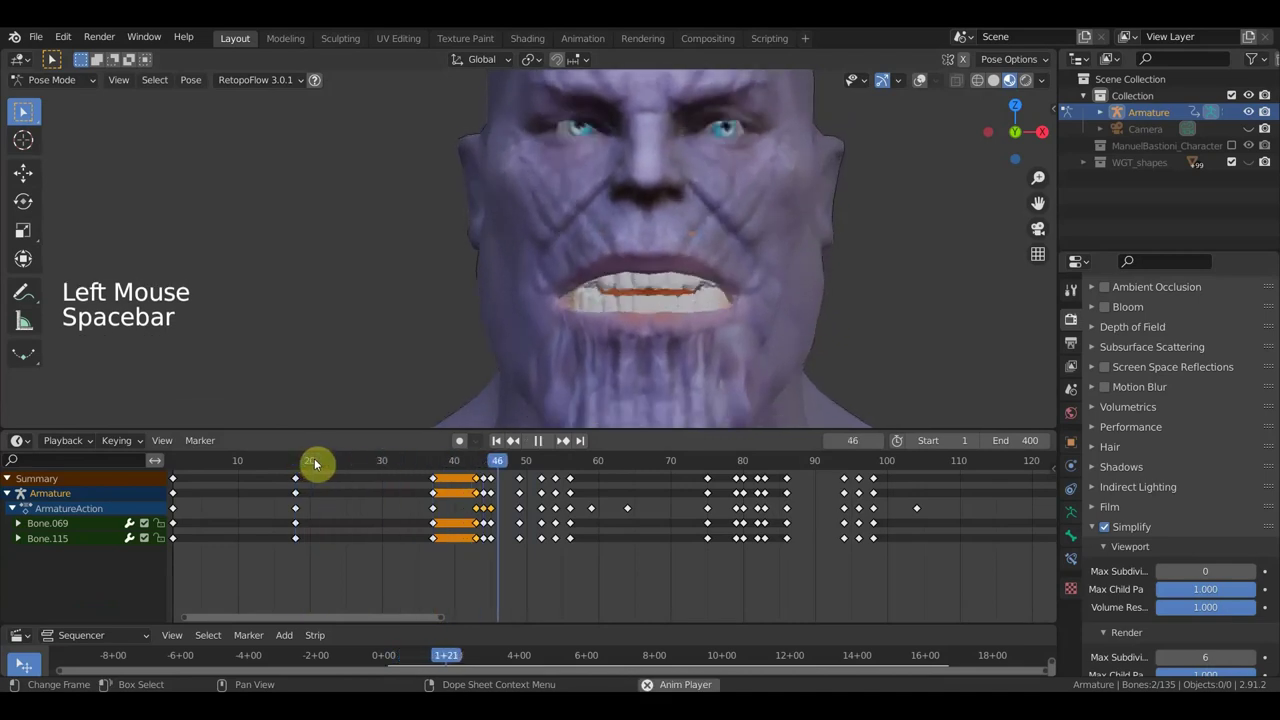
# - Stop the playing facial animation at frame 59 with the mouth closed
pyautogui.press('space')
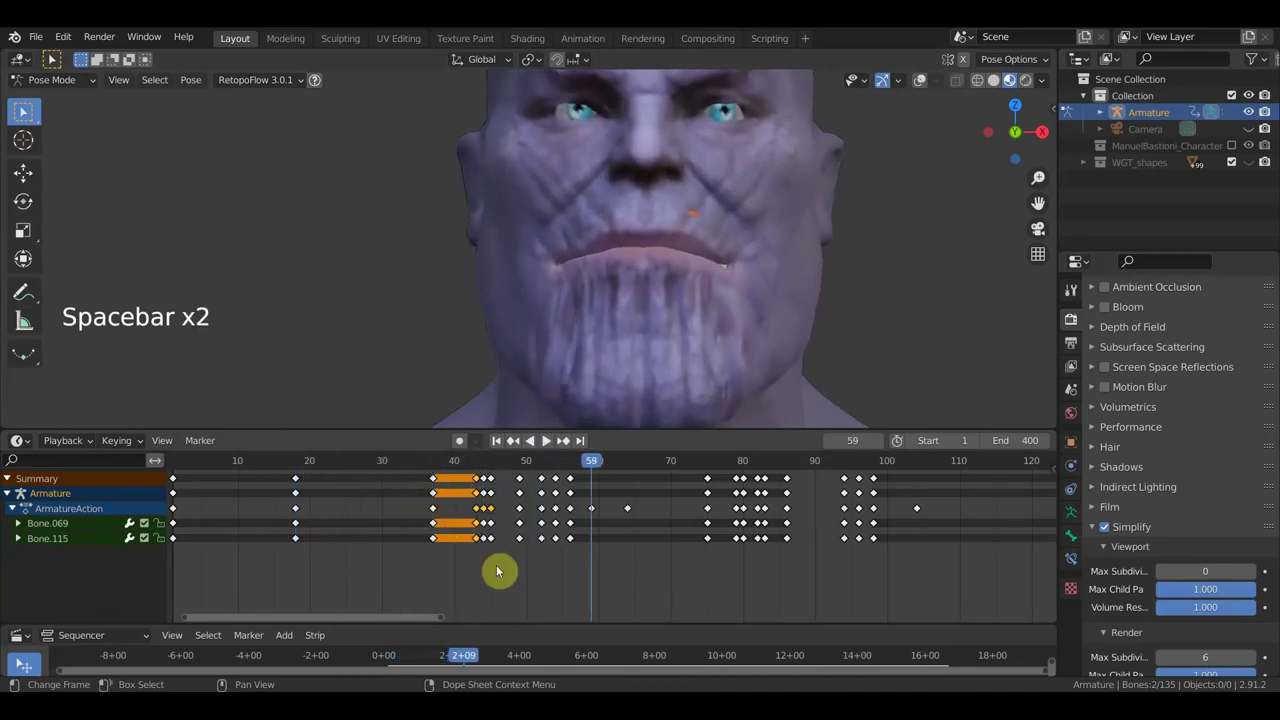
pyautogui.click(507, 558)
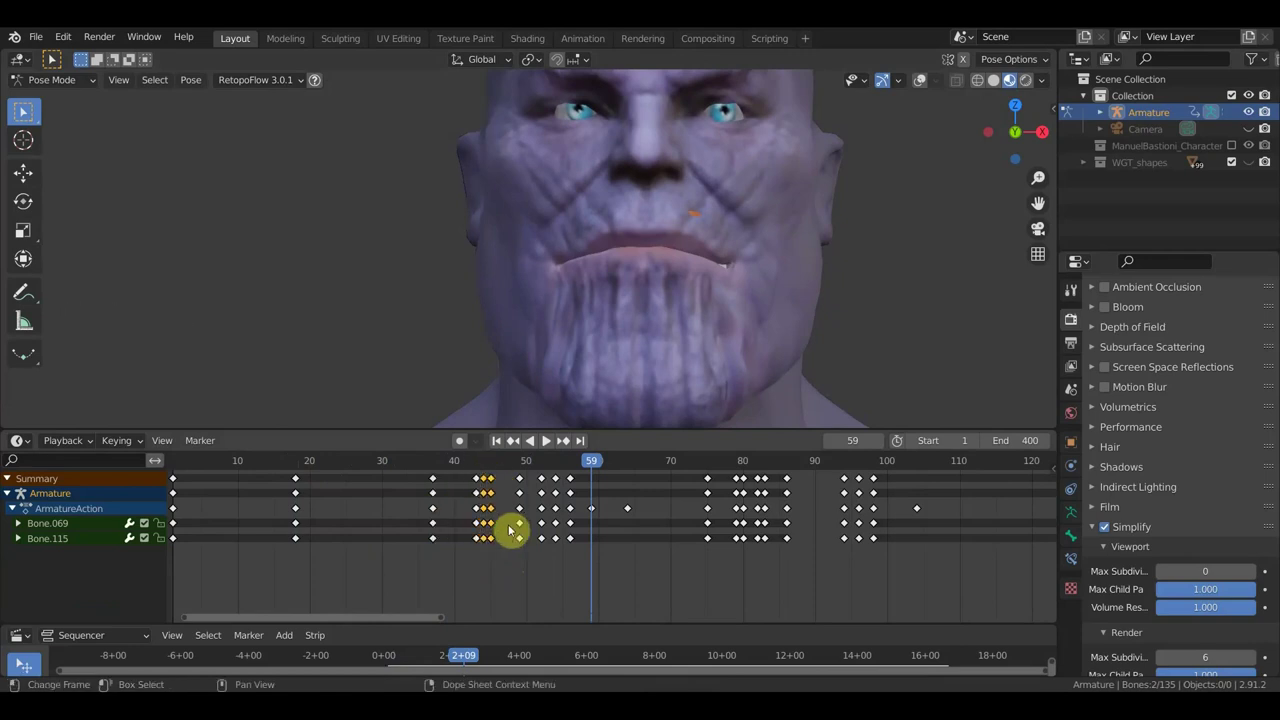
# - Start moving the selected keyframes twice, leave them in place and play the animation onward
pyautogui.press('g')
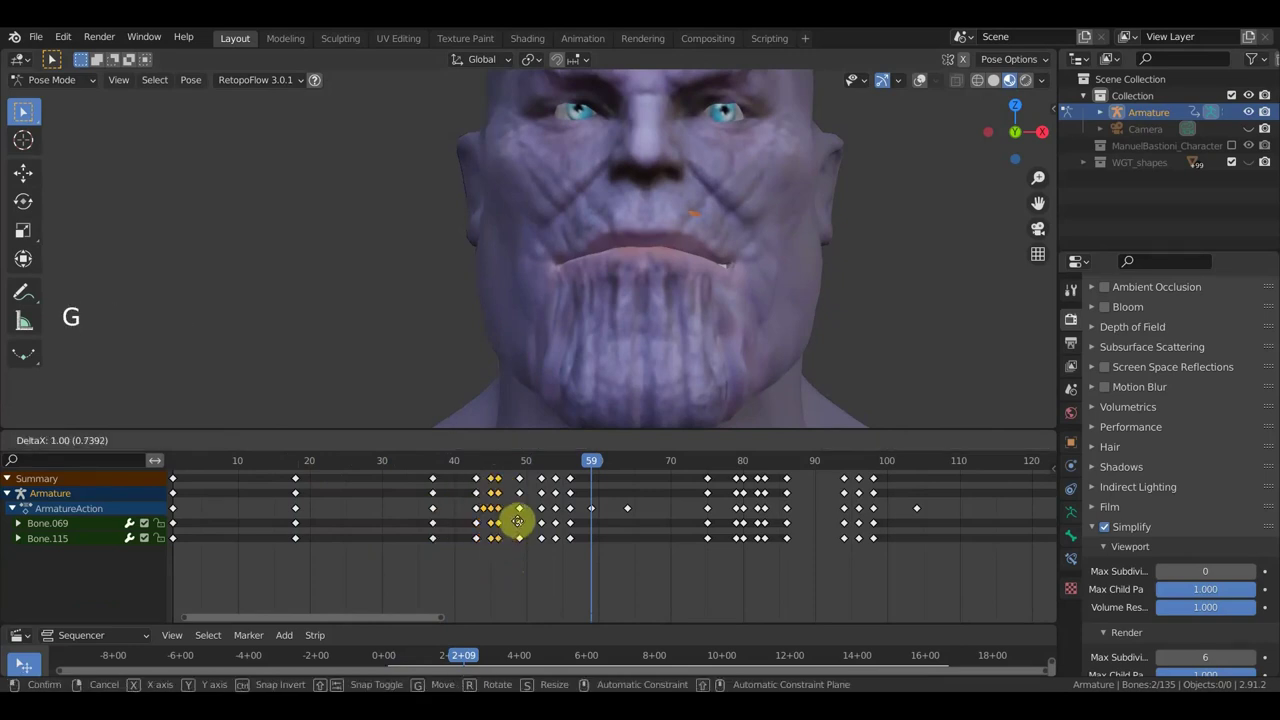
pyautogui.click(510, 530)
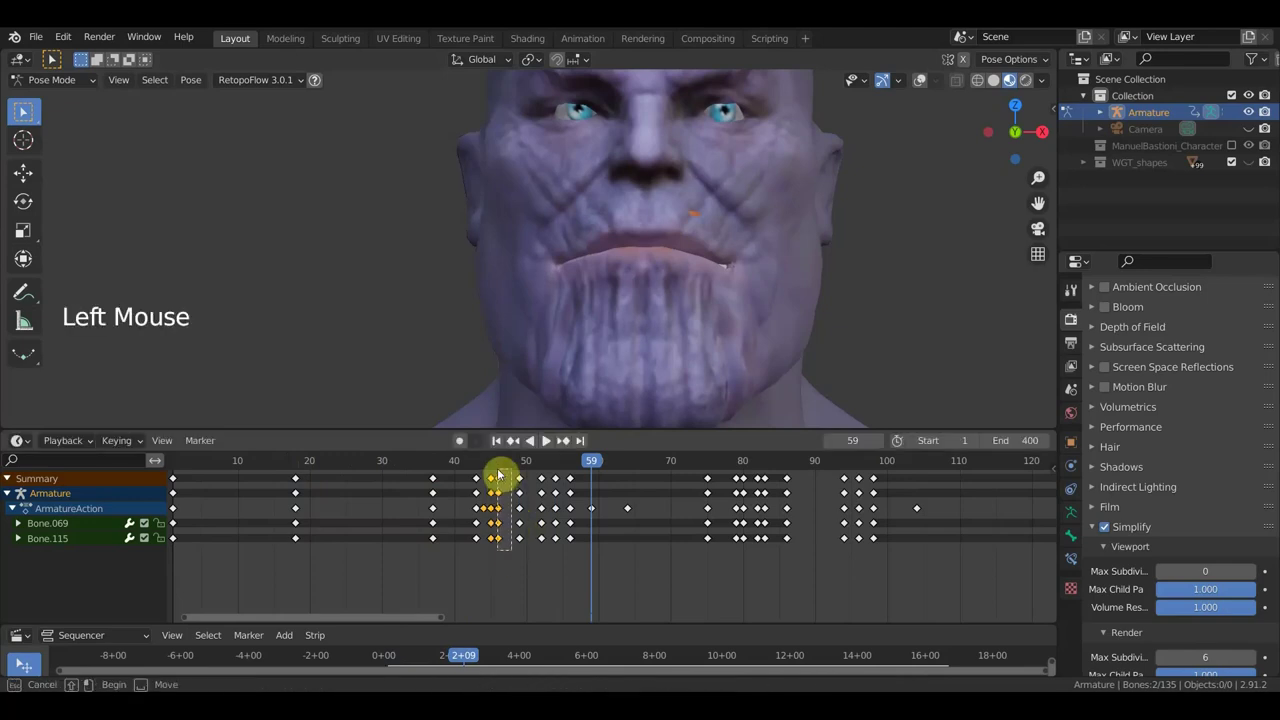
pyautogui.press('g')
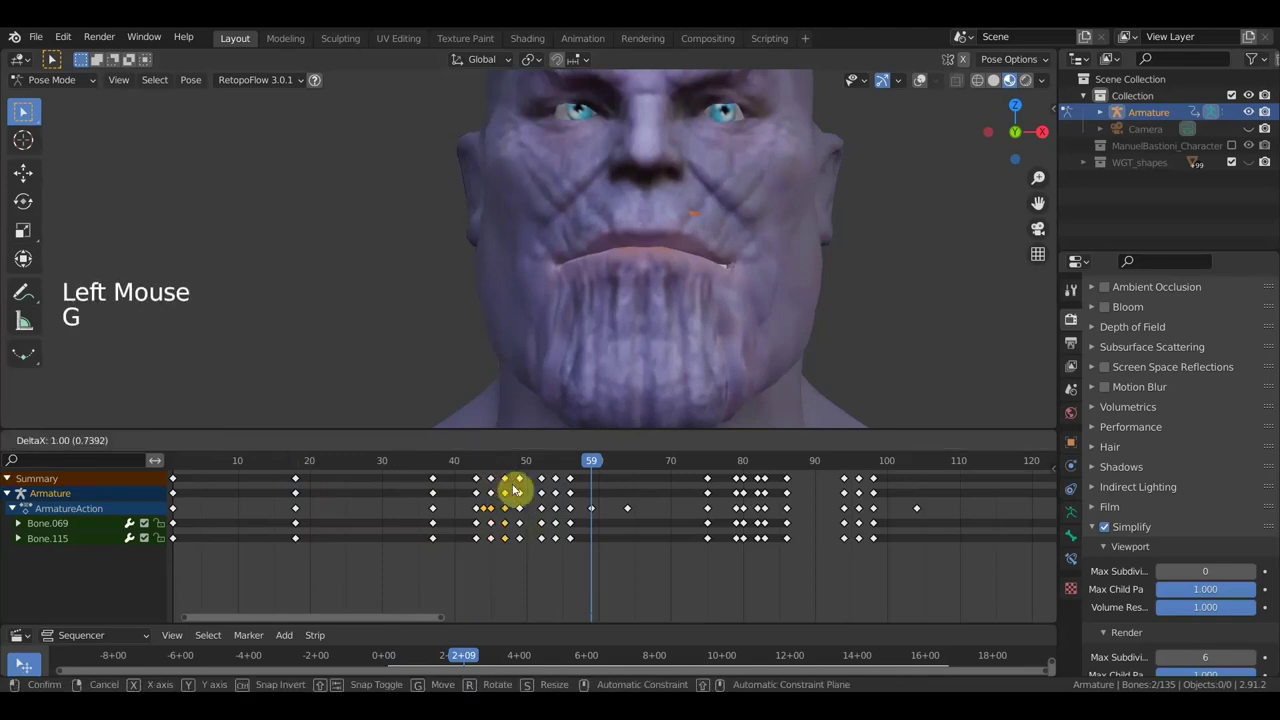
pyautogui.click(457, 467)
pyautogui.press('space')
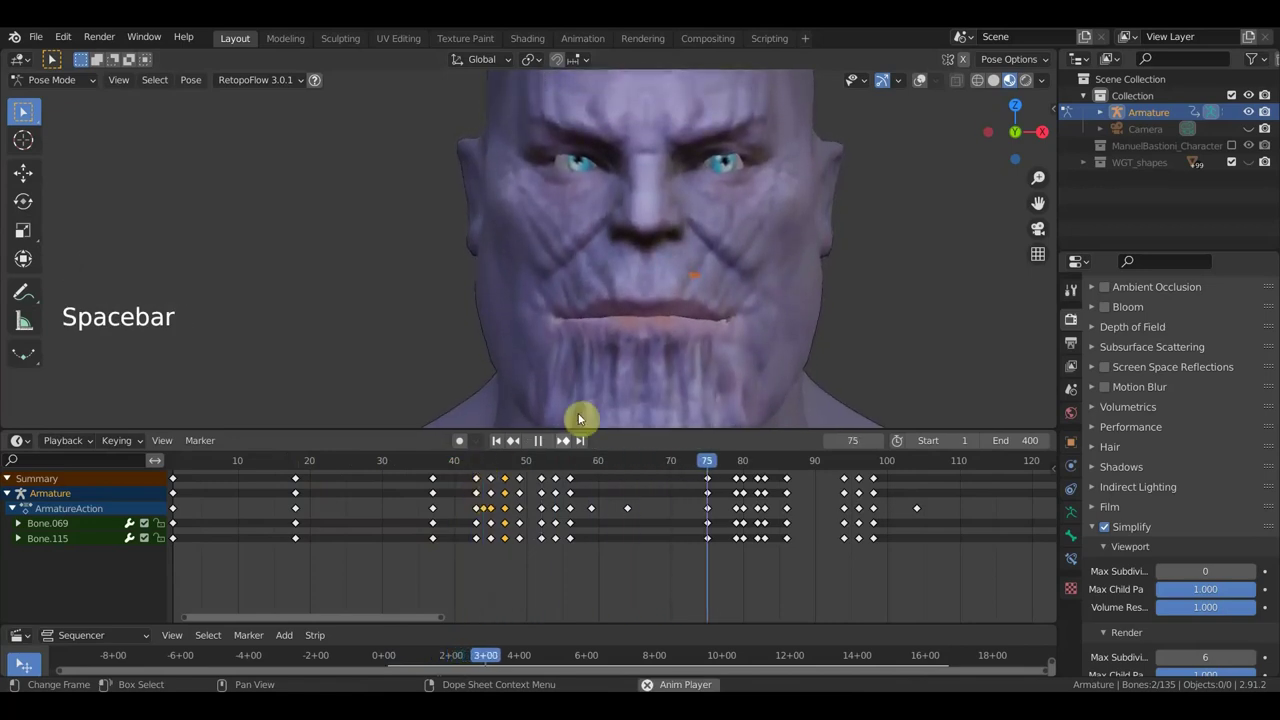
pyautogui.scroll(-3)
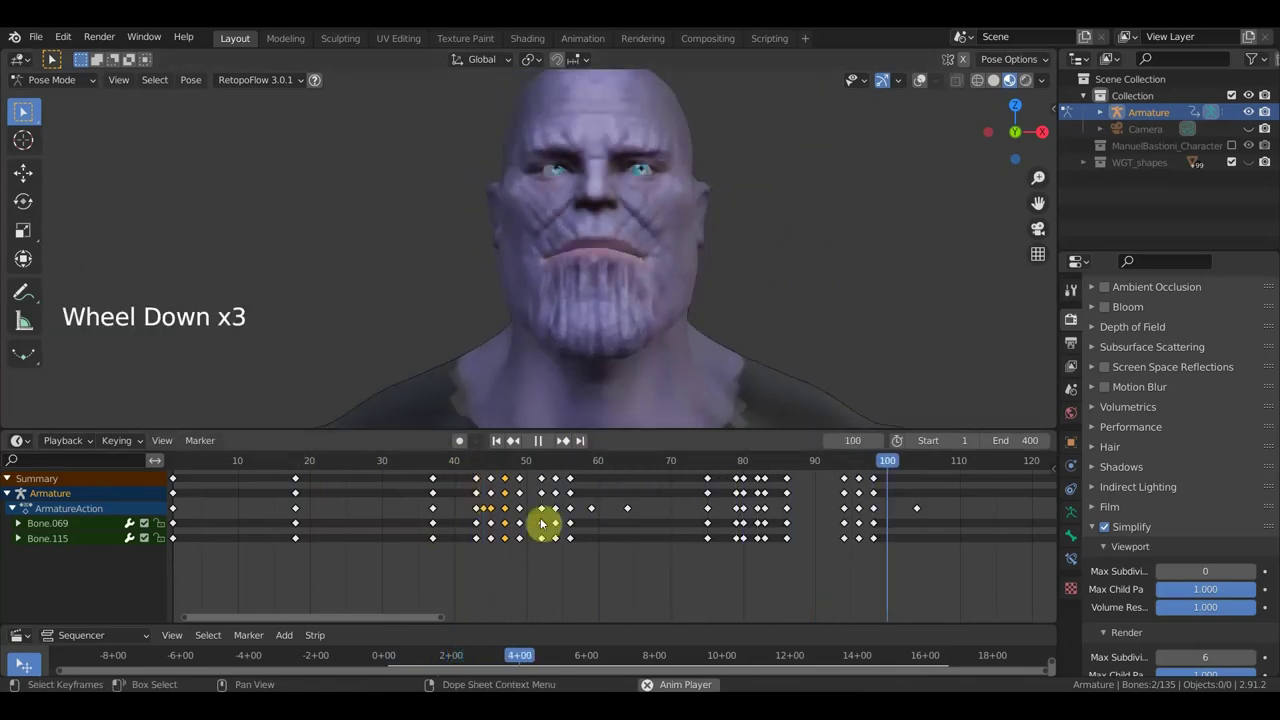
# - Stop playback around frame 126 and pull the front view back to show the whole bust
pyautogui.click(450, 467)
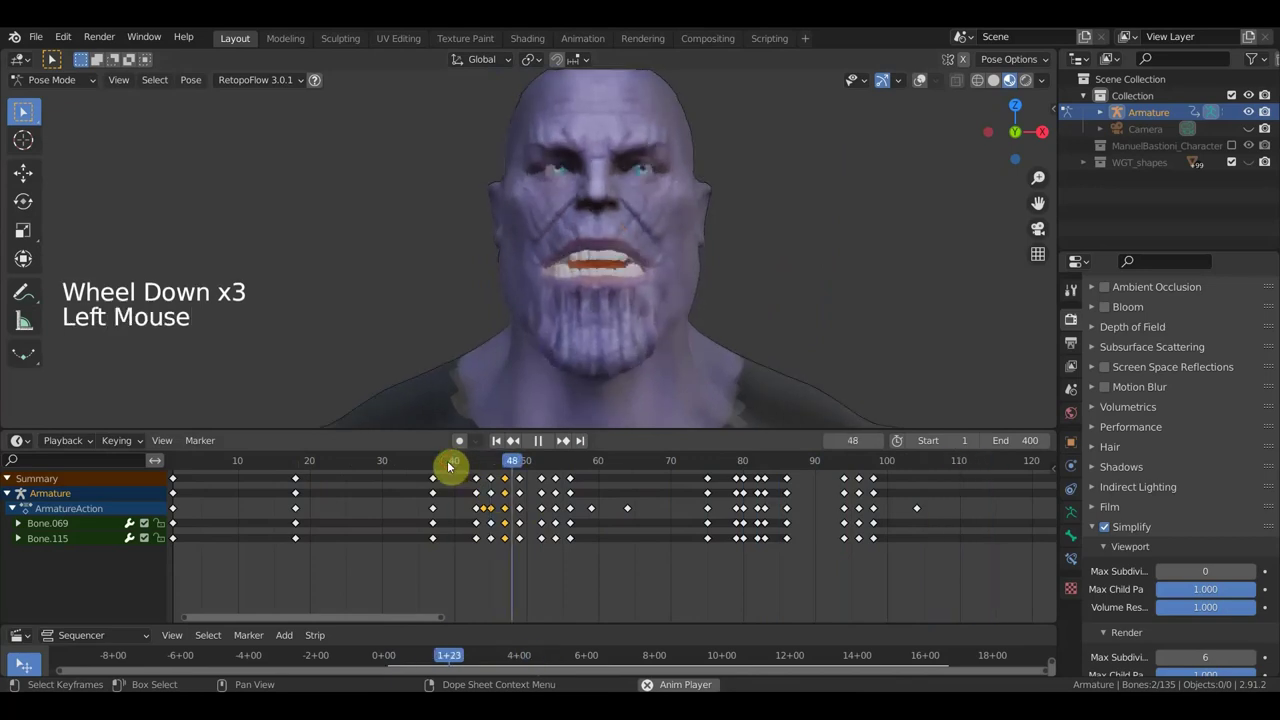
pyautogui.click(423, 467)
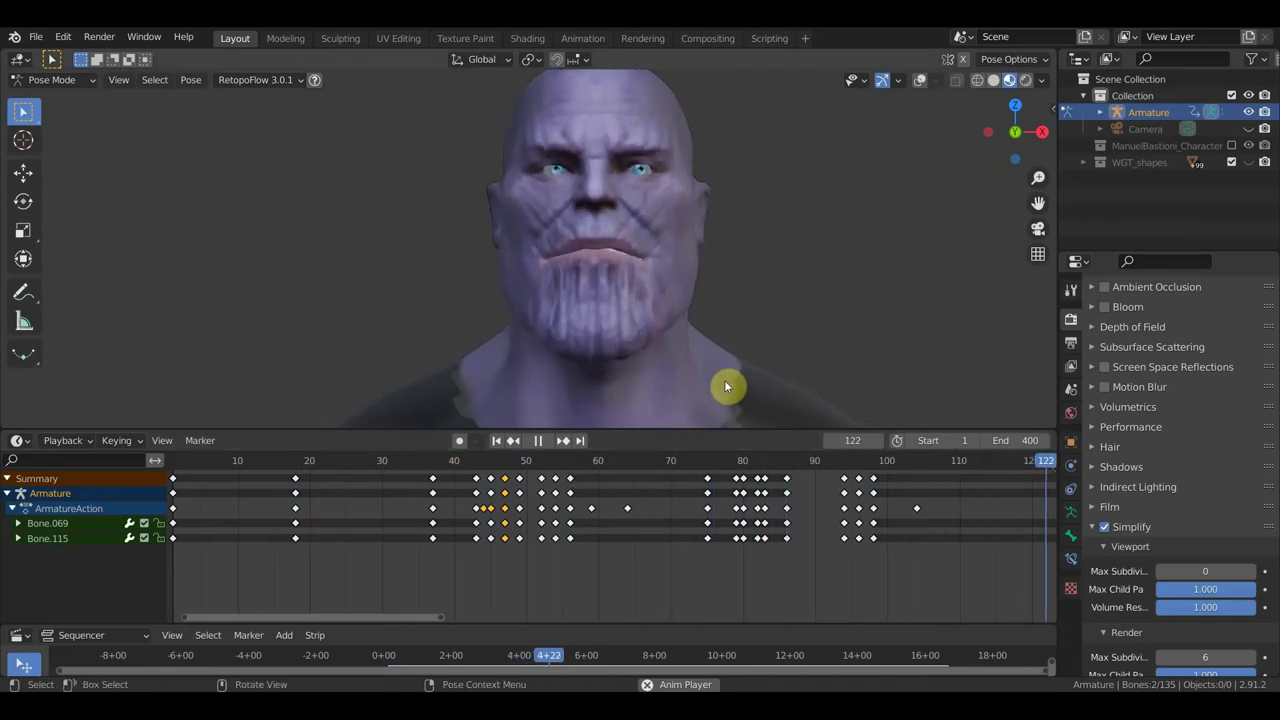
pyautogui.press('space')
pyautogui.scroll(-3)
pyautogui.press('KP_1')
pyautogui.middleClick(707, 351)
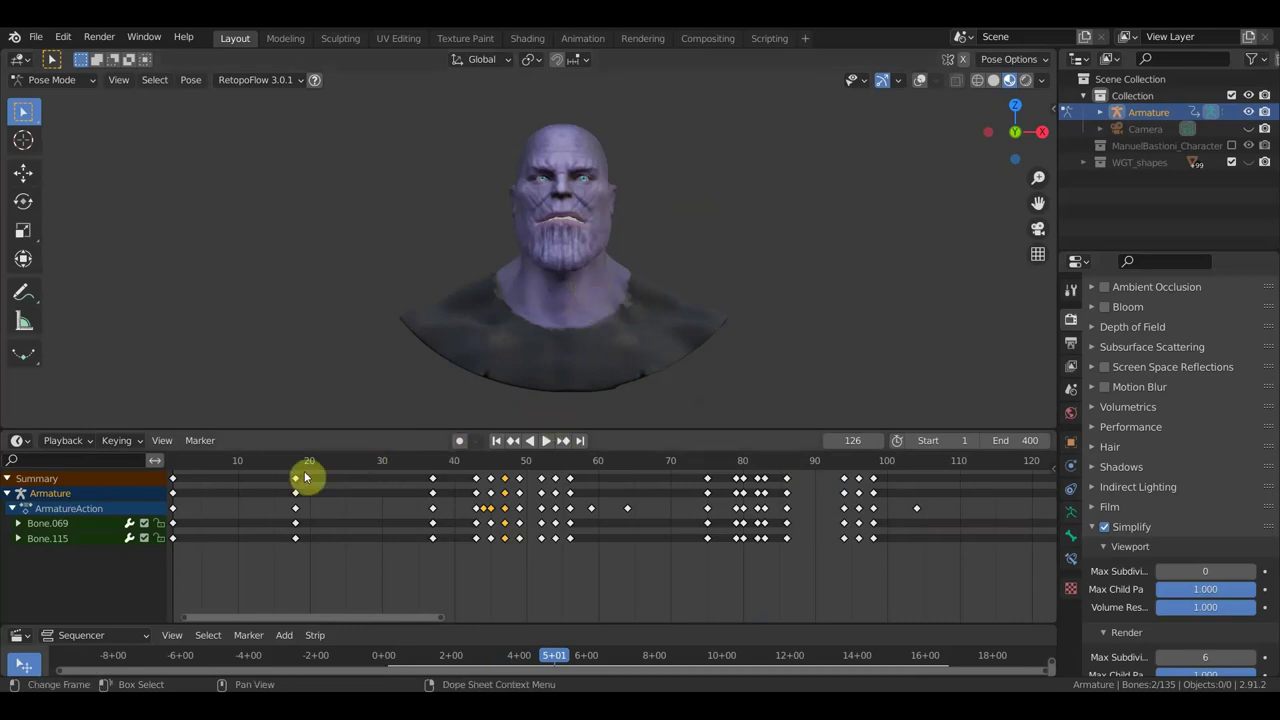
pyautogui.scroll(-3)
# - Rewind to frame 0, play the animation, select all 135 bones and stop at frame 105
pyautogui.click(264, 467)
pyautogui.click(600, 367)
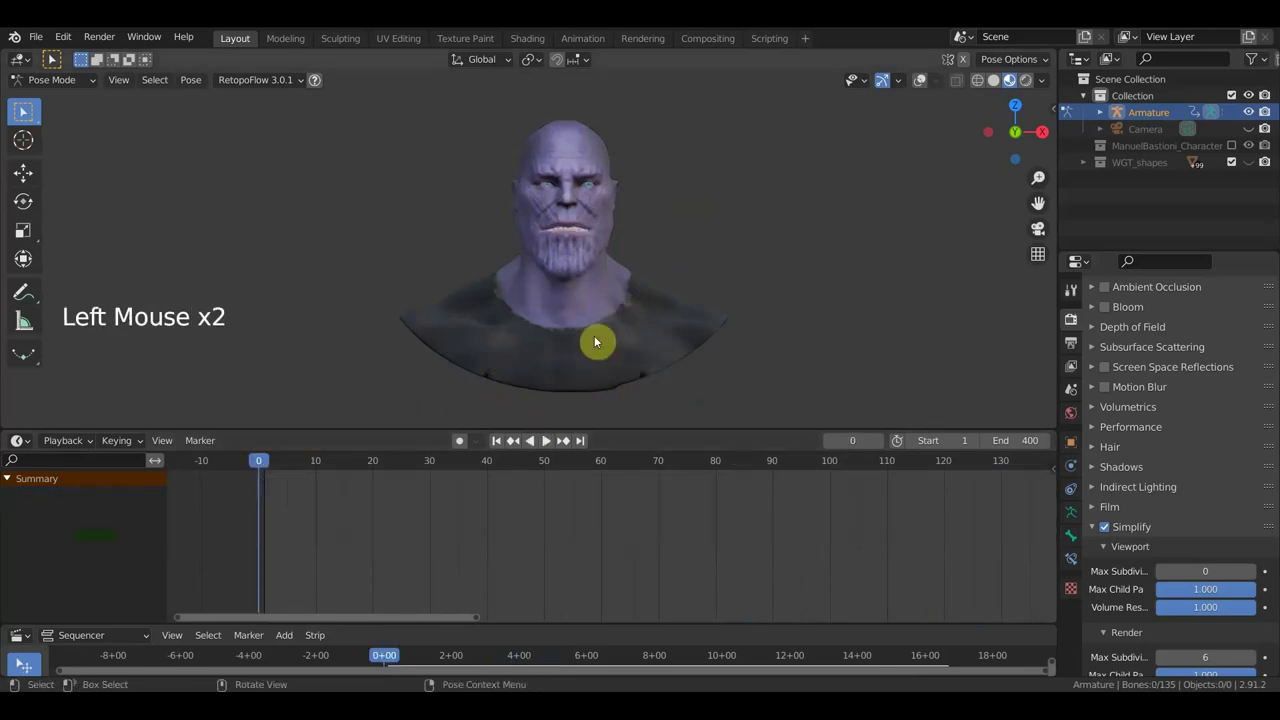
pyautogui.press('space')
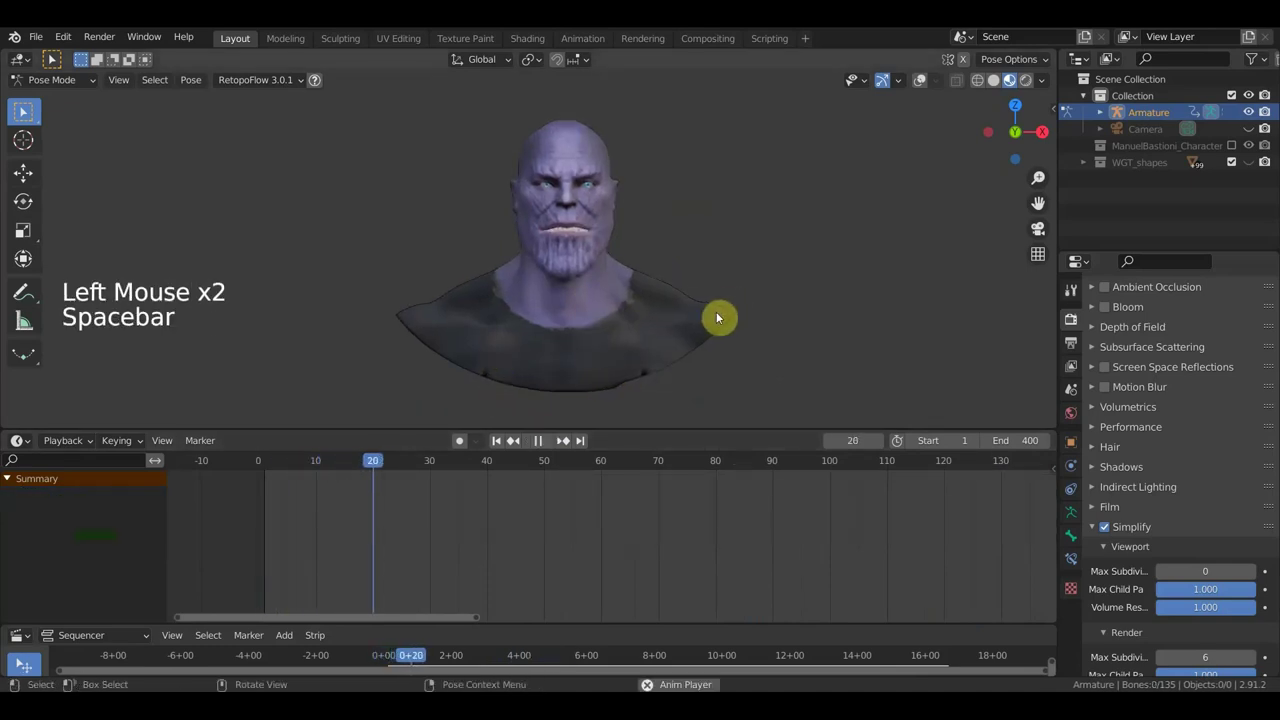
pyautogui.press('a')
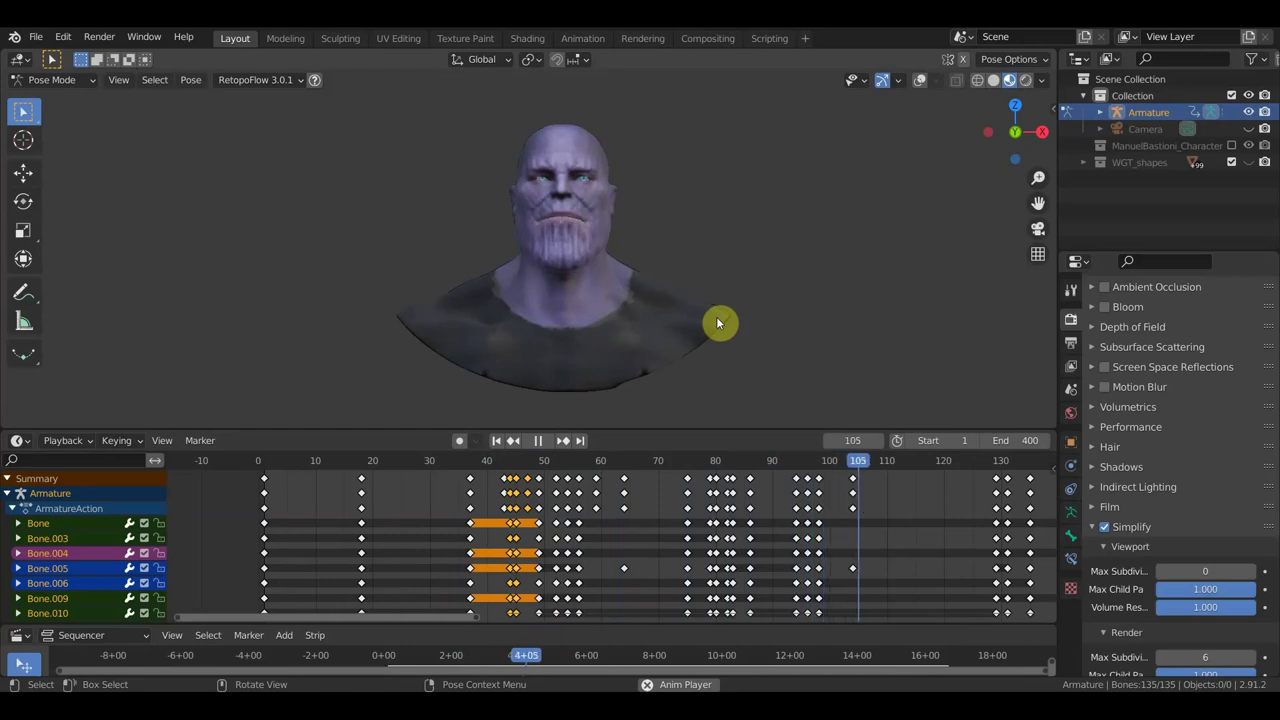
pyautogui.press('space')
# - Orbit and zoom around the head to inspect the posed bust at frame 105
pyautogui.scroll(3)
pyautogui.scroll(3)
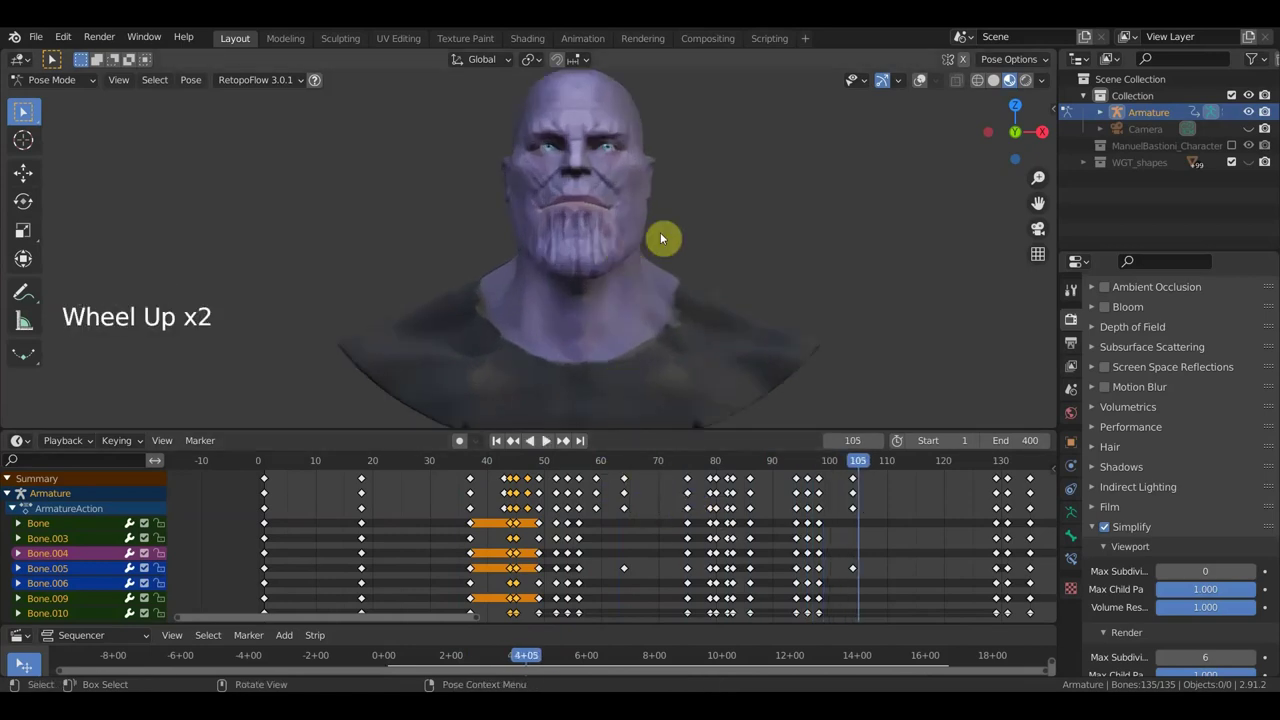
pyautogui.middleClick(677, 234)
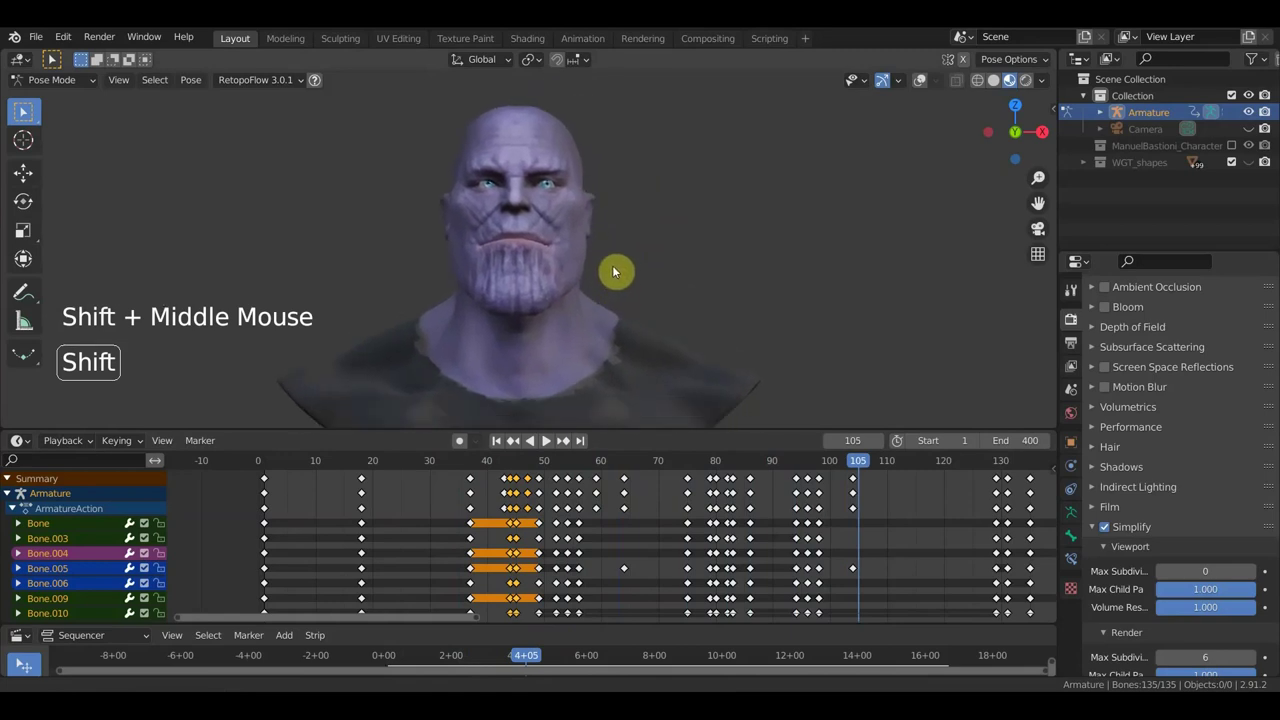
pyautogui.scroll(-3)
pyautogui.middleClick(640, 275)
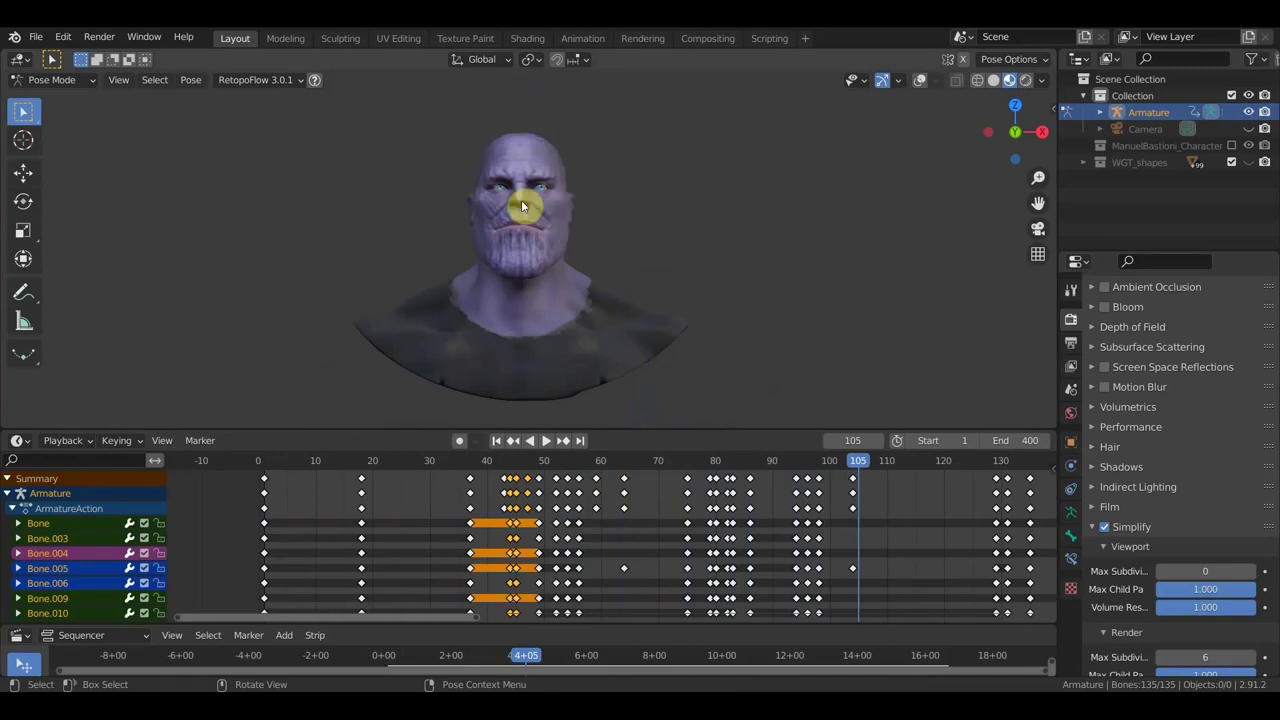
pyautogui.scroll(3)
pyautogui.scroll(3)
pyautogui.middleClick(649, 234)
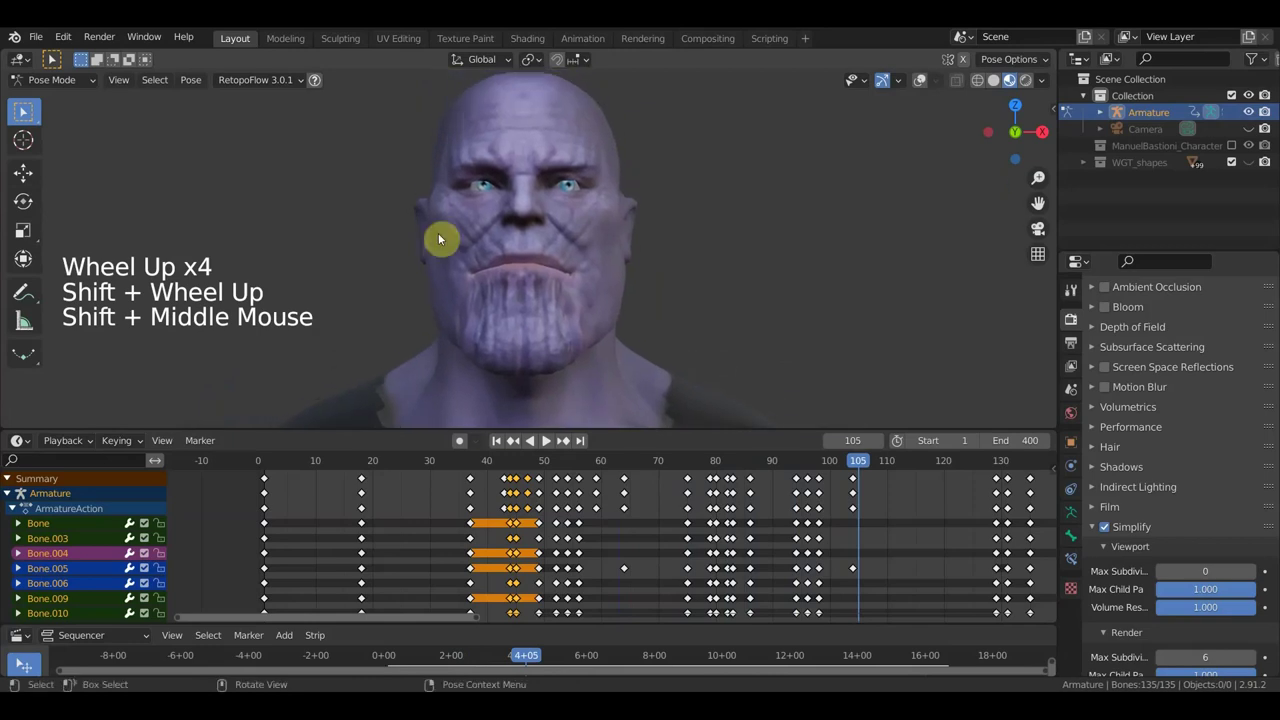
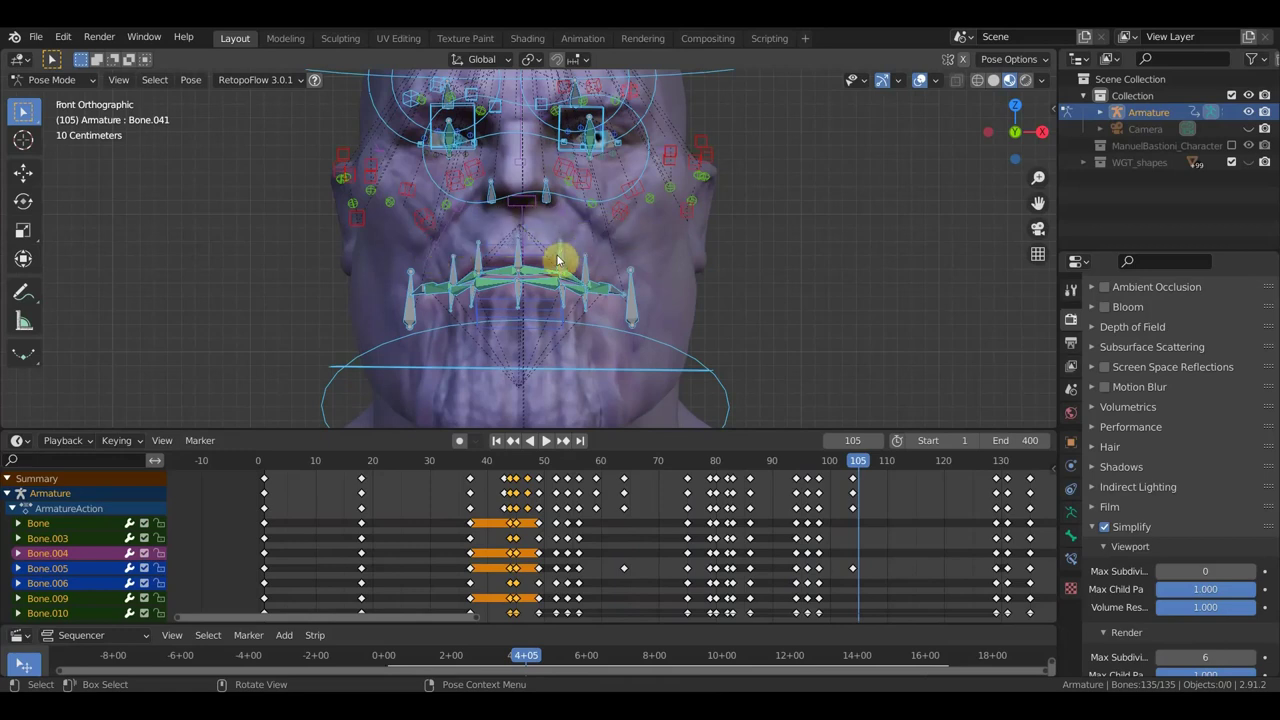
# - Orbit and zoom to frame the face rig from the front view
pyautogui.scroll(-3)
pyautogui.middleClick(603, 285)
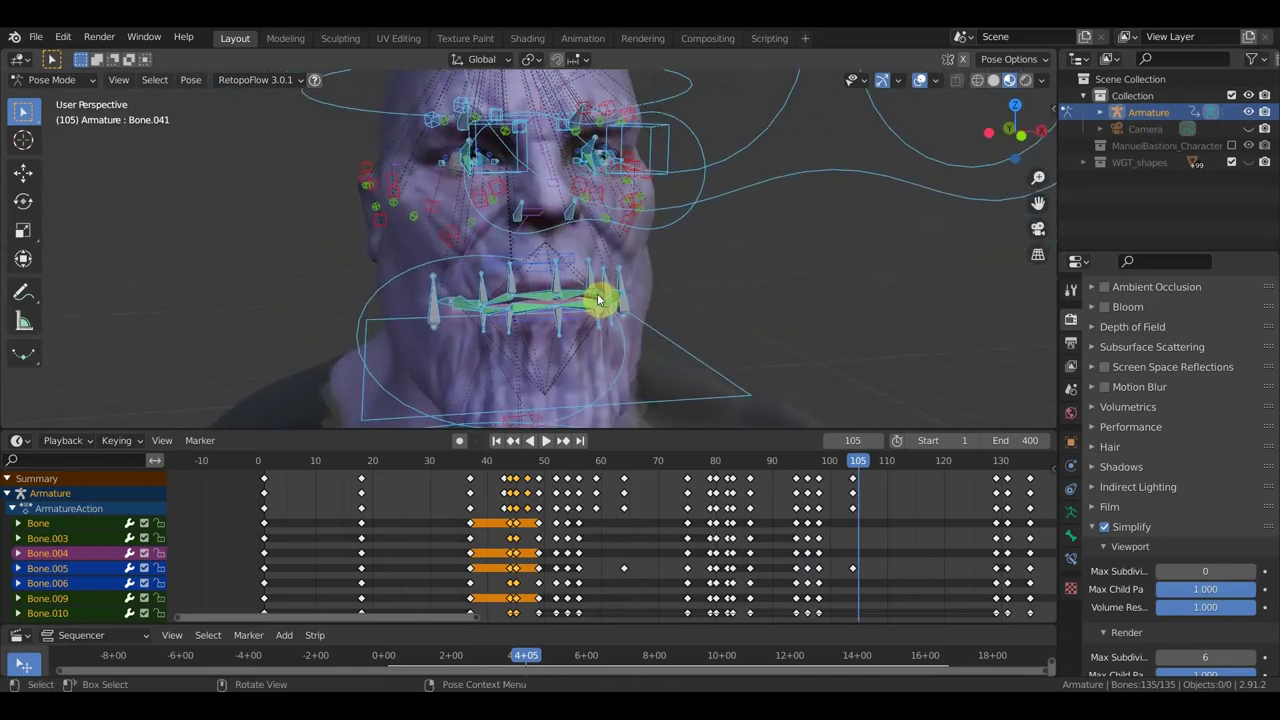
pyautogui.press('KP_1')
pyautogui.scroll(3)
pyautogui.middleClick(582, 257)
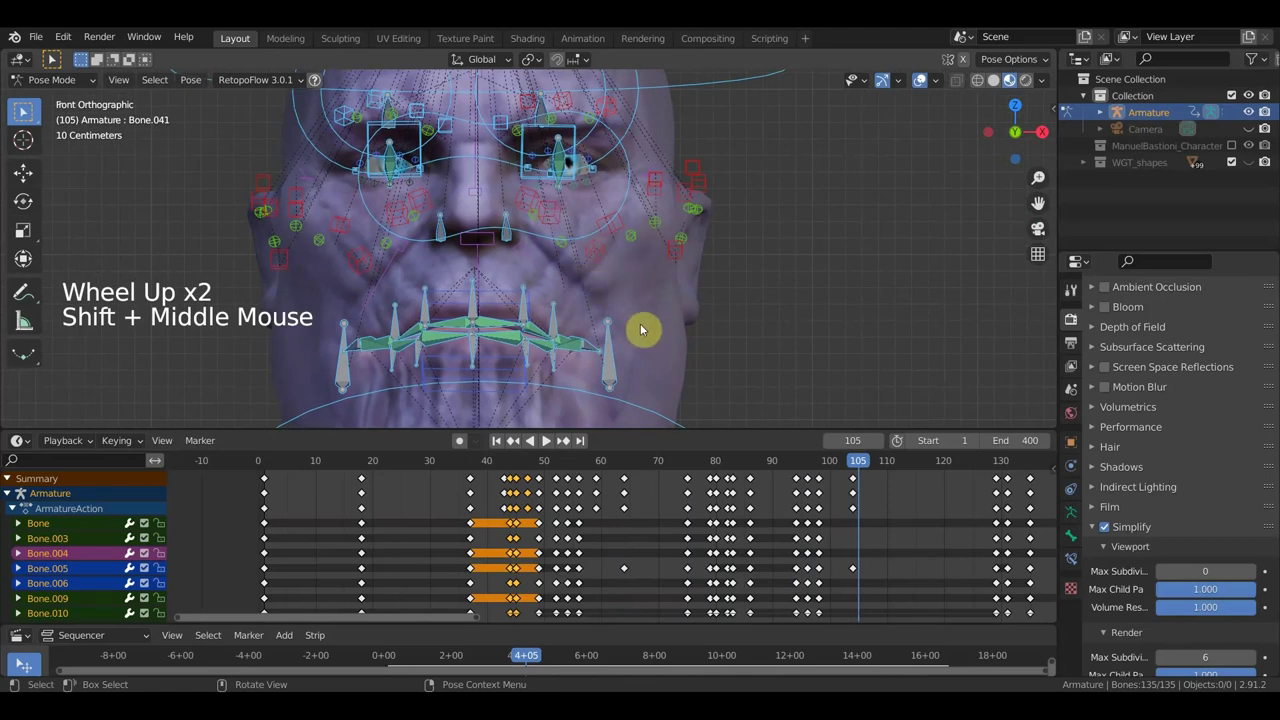
pyautogui.scroll(-3)
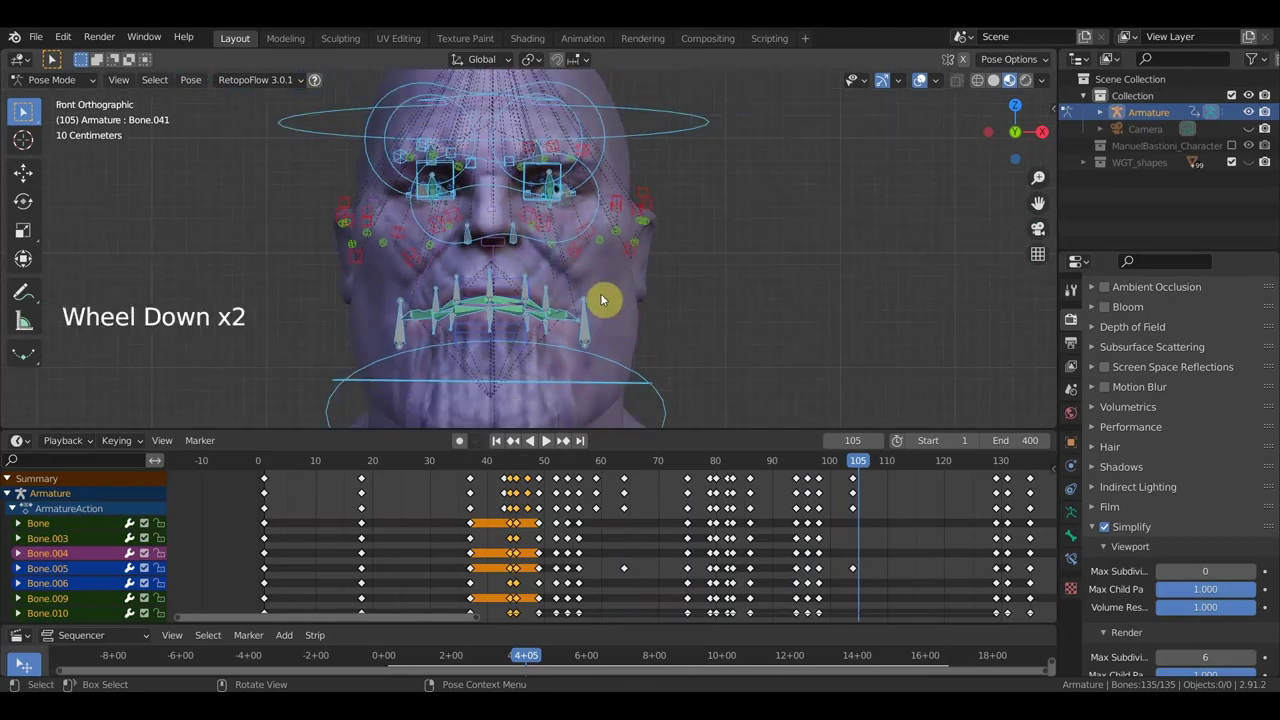
# - Select all rig bones, start moving them, then undo the move
pyautogui.click(602, 294)
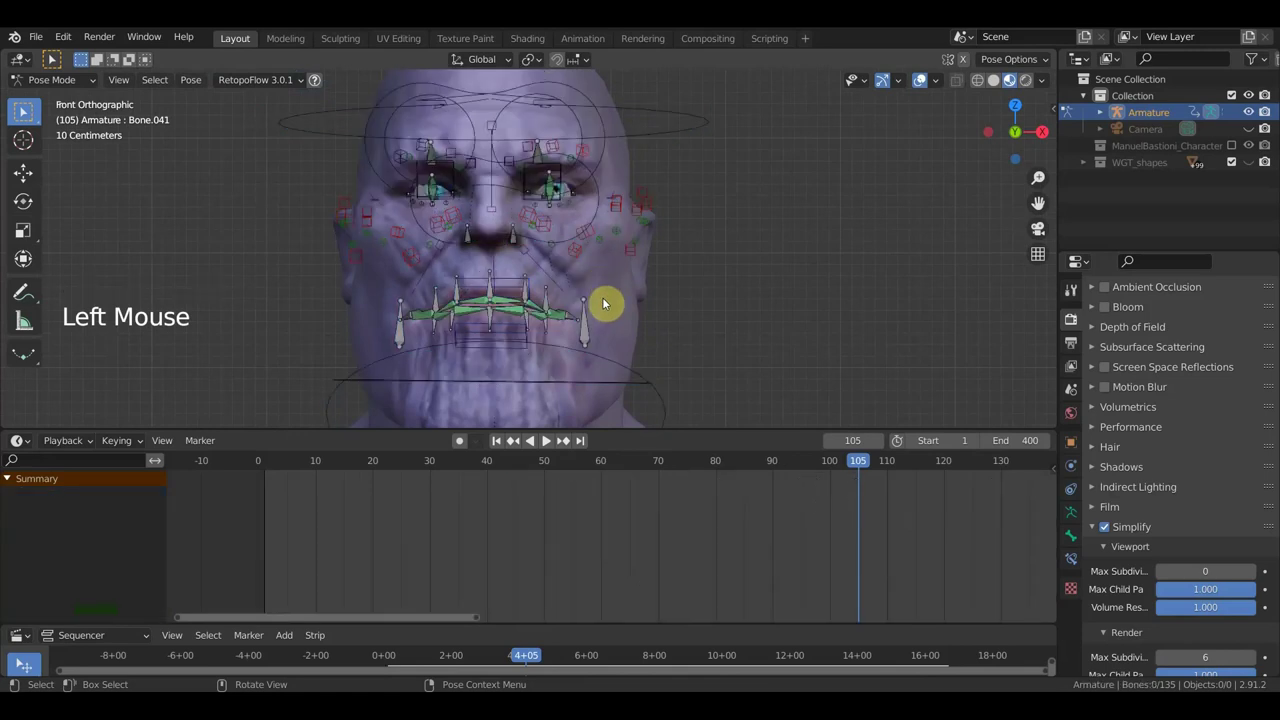
pyautogui.press('a')
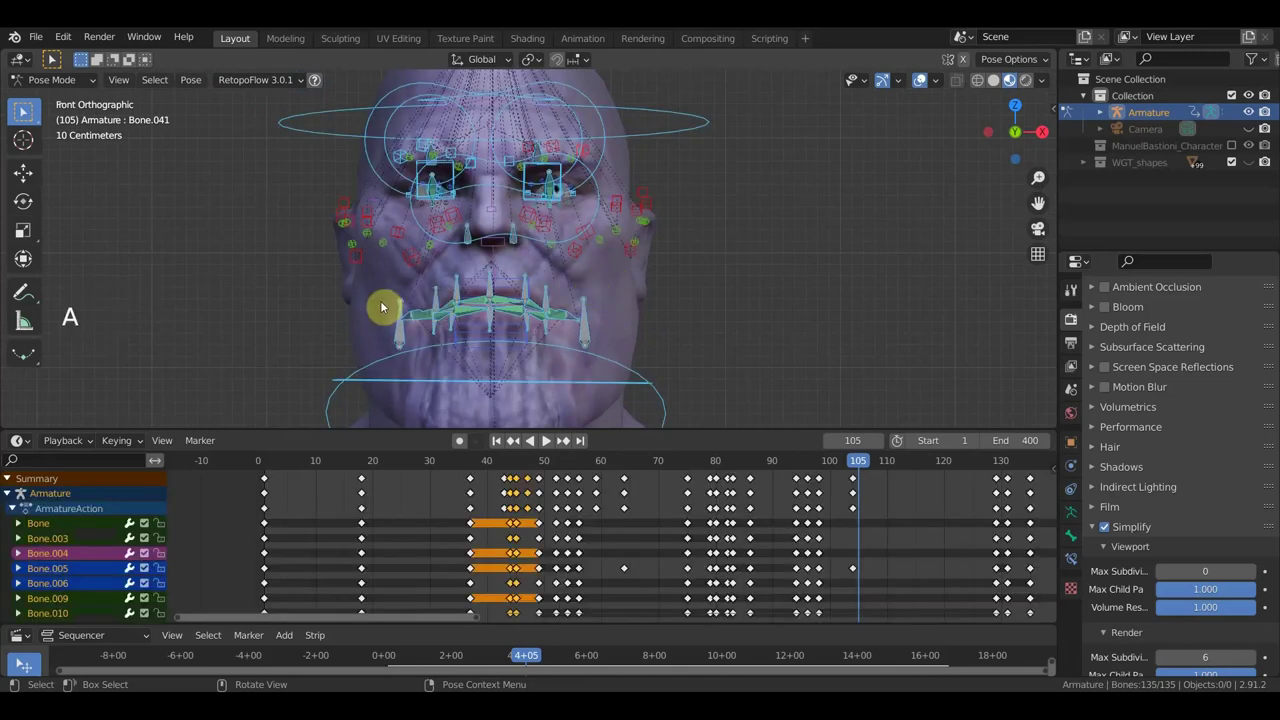
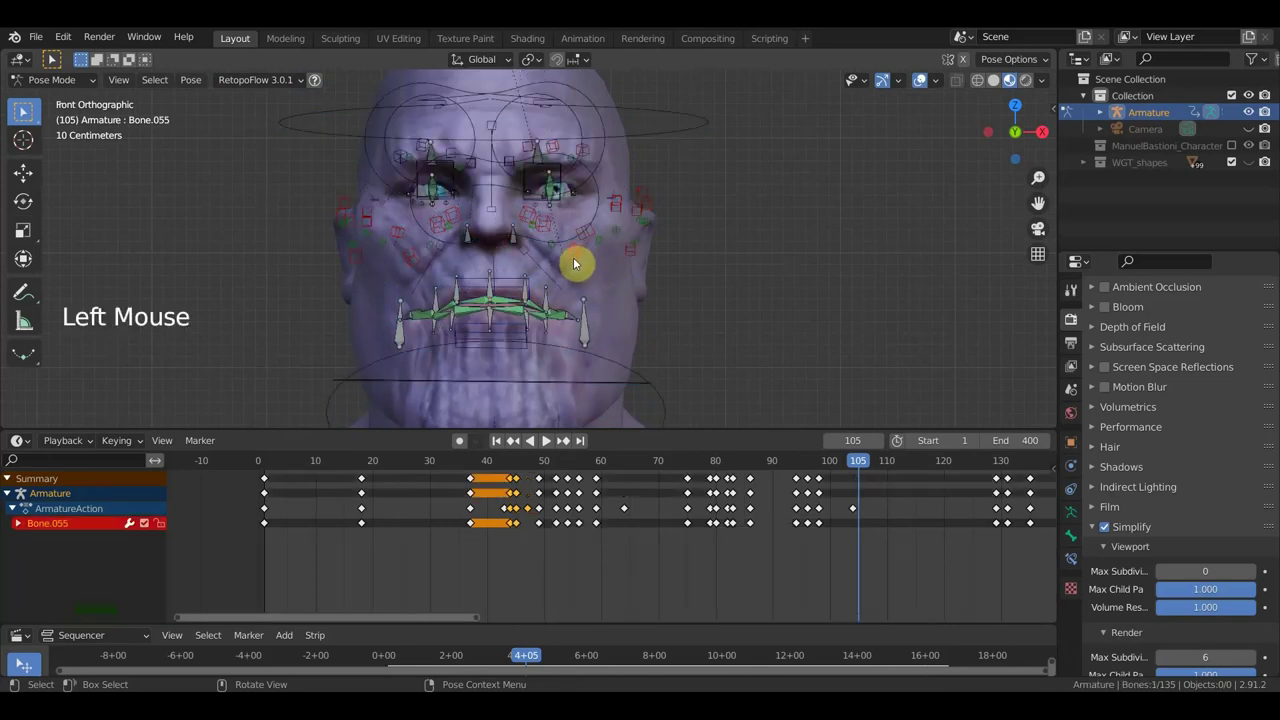
pyautogui.press('g')
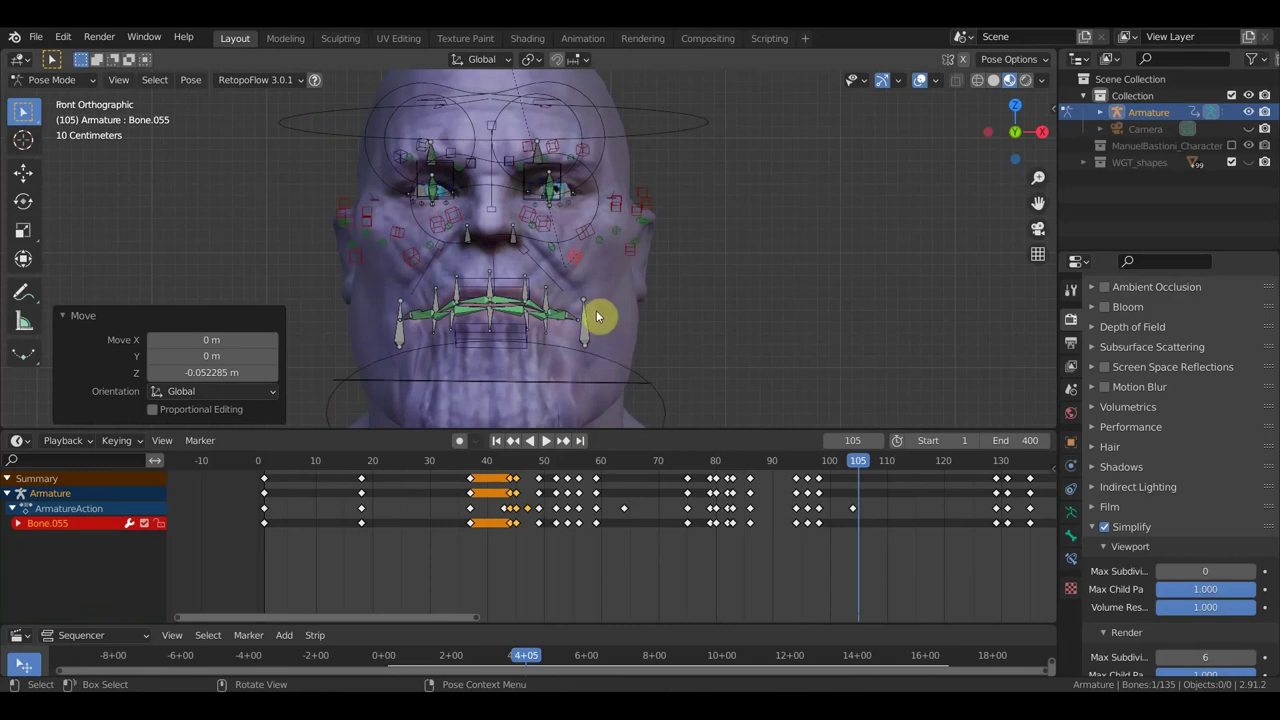
pyautogui.press('ctrl+z')
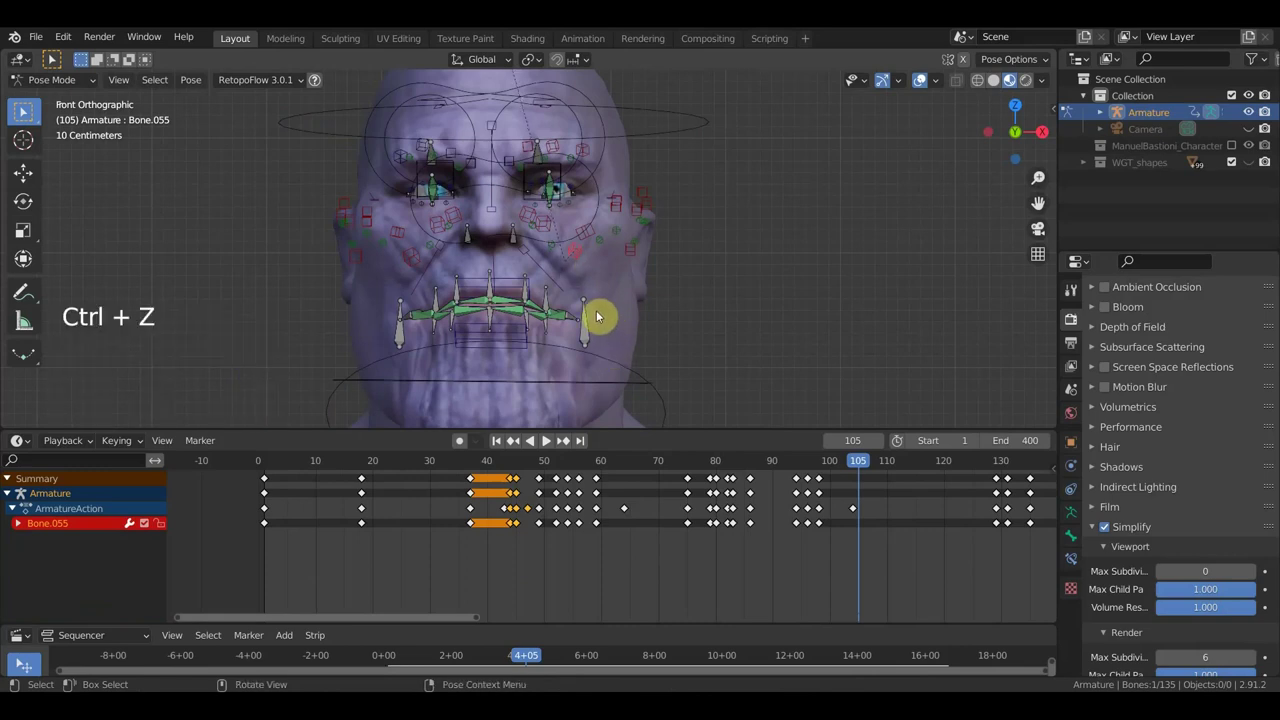
pyautogui.scroll(-3)
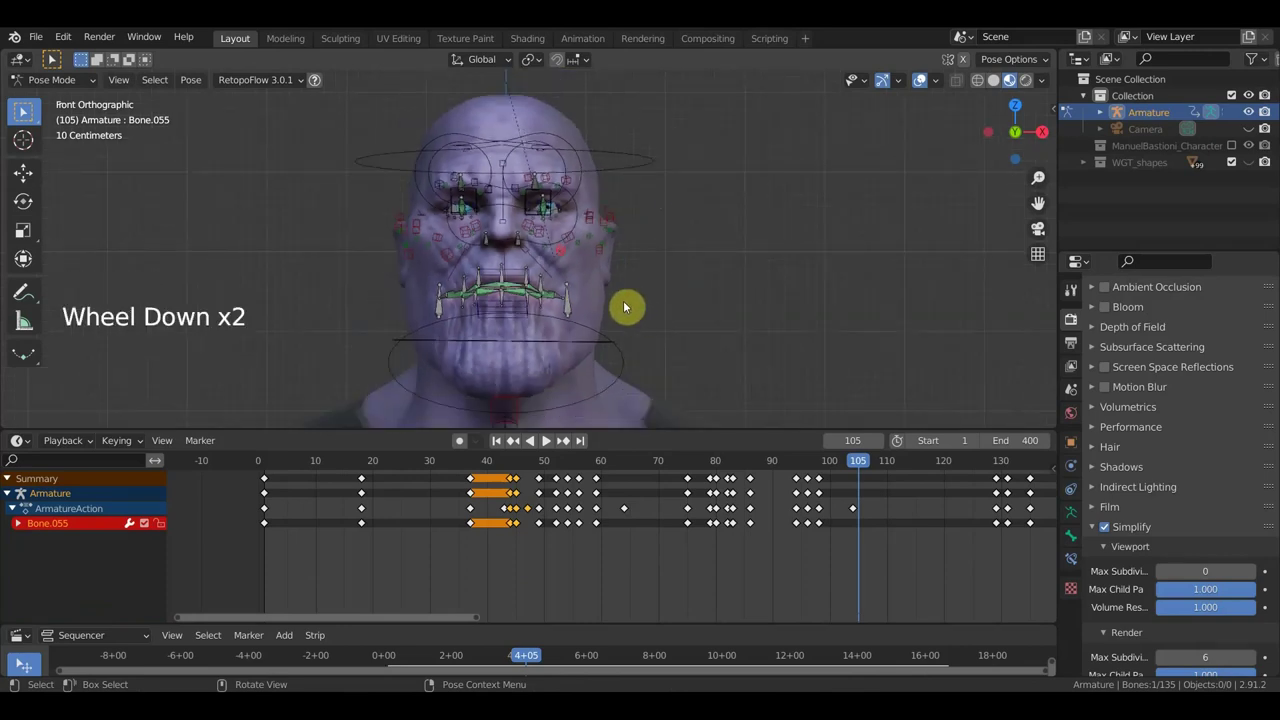
pyautogui.scroll(-3)
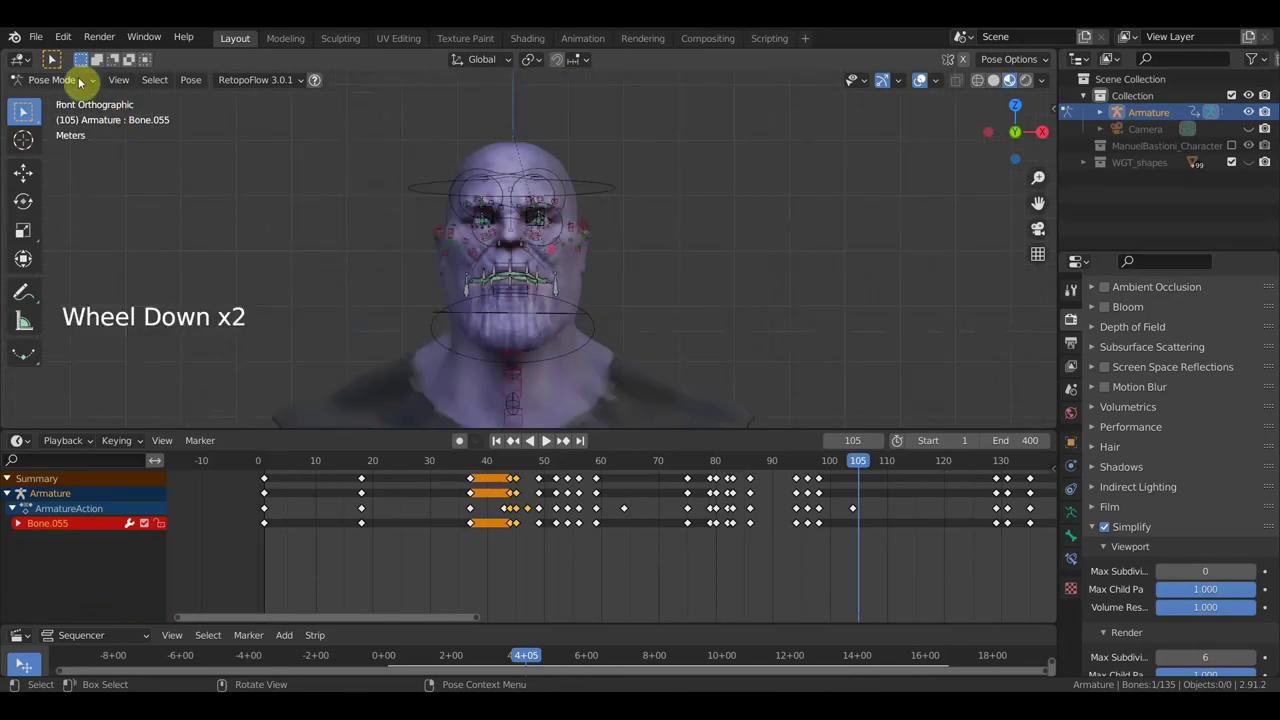
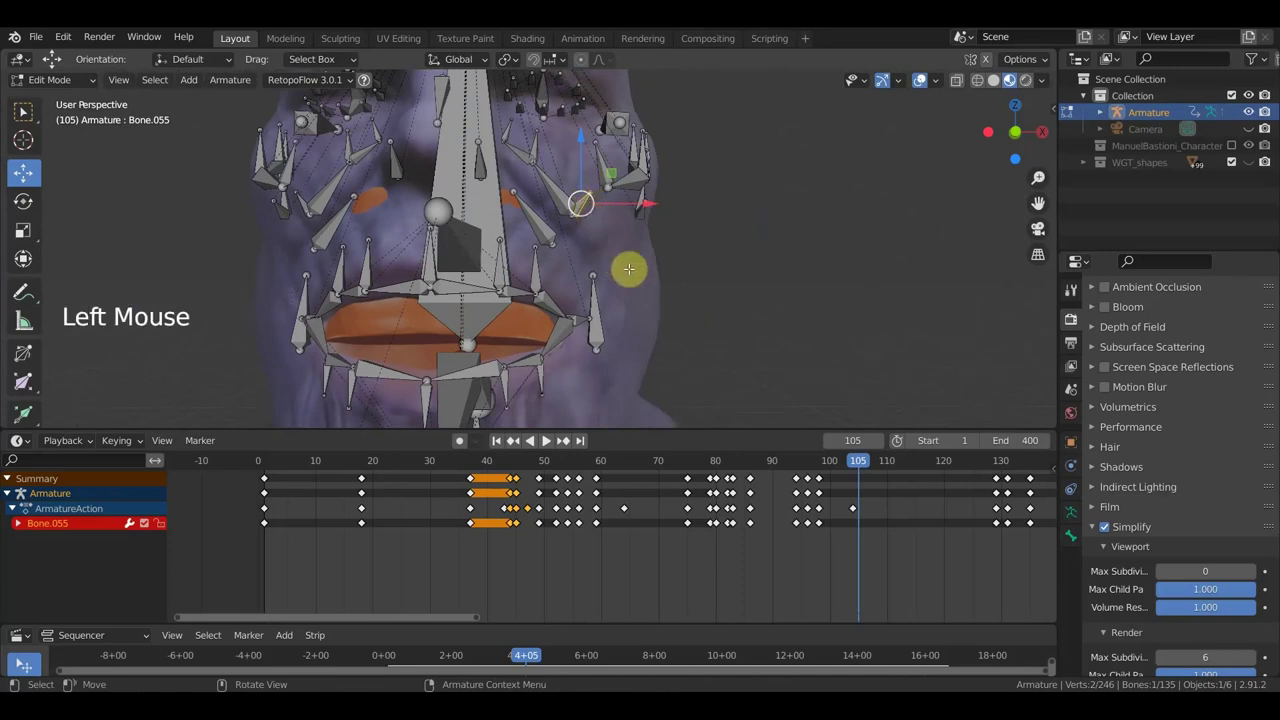
# - Duplicate a bone (Shift+D) at the base of the neck and move it into place
pyautogui.scroll(3)
pyautogui.scroll(-3)
pyautogui.press('shift+d')
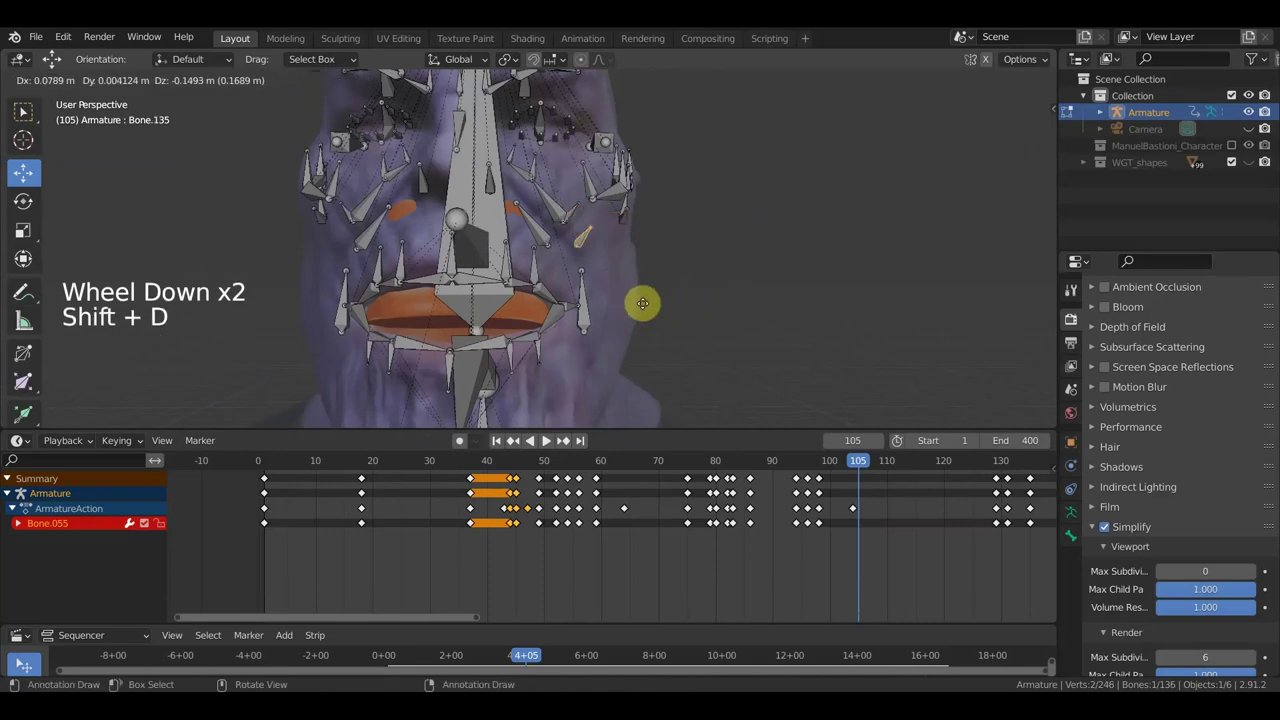
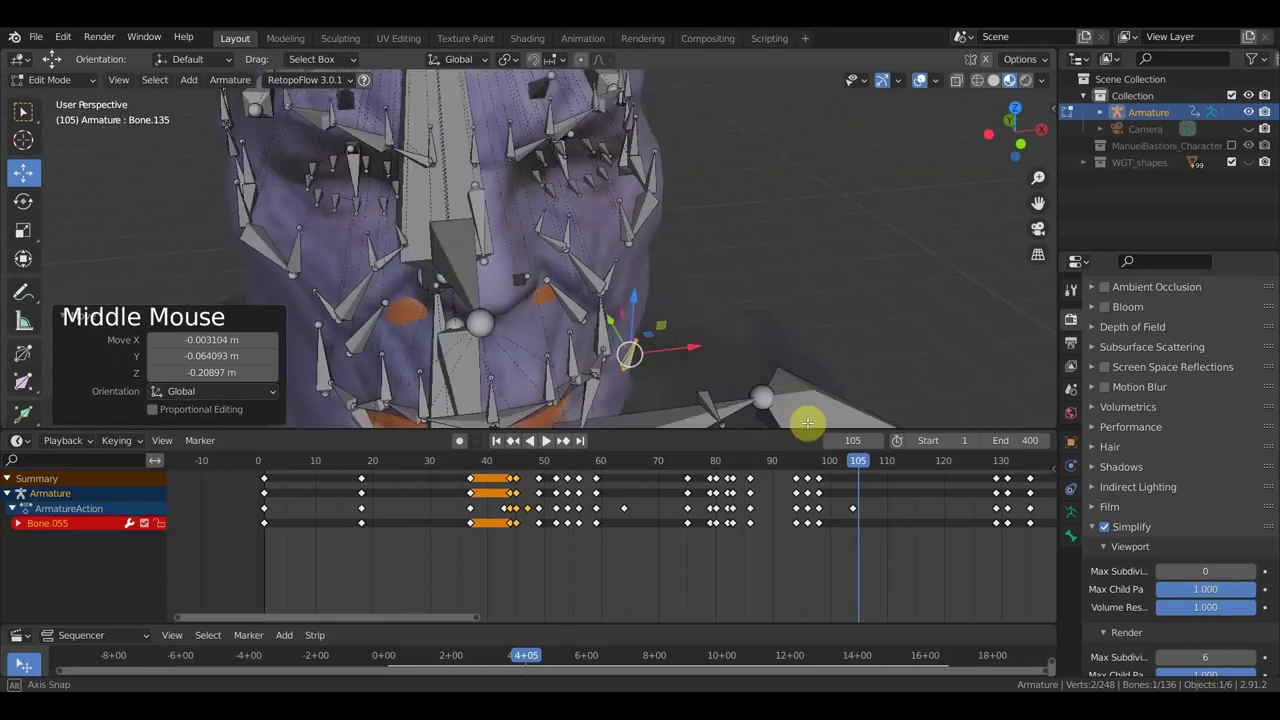
pyautogui.press('g')
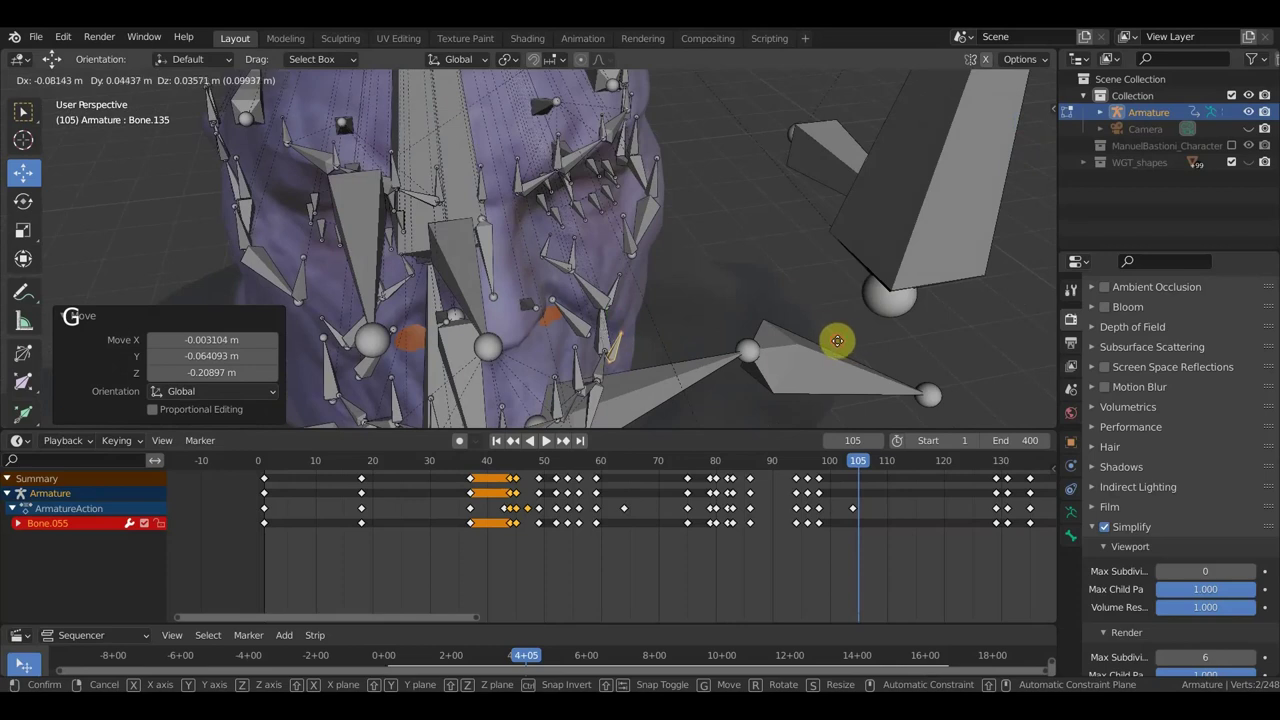
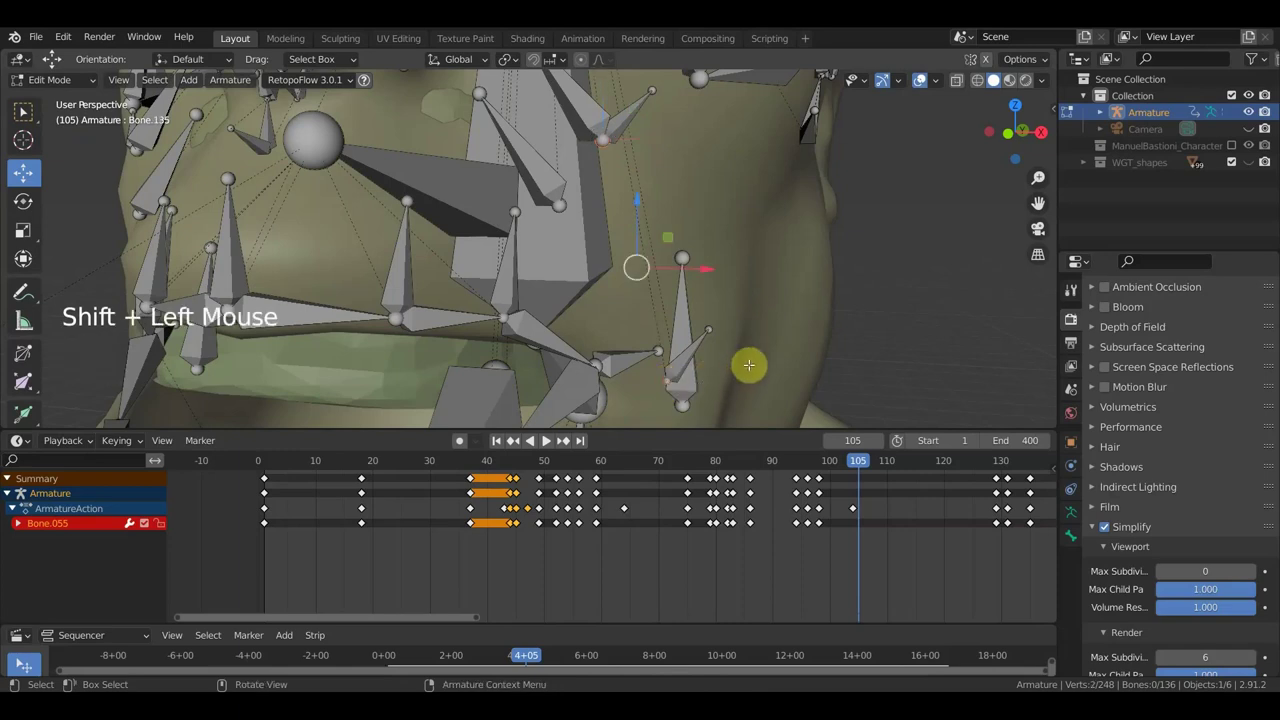
# - Extend a bone from the neck joint, undo the wrong one and add it again
pyautogui.press('f')
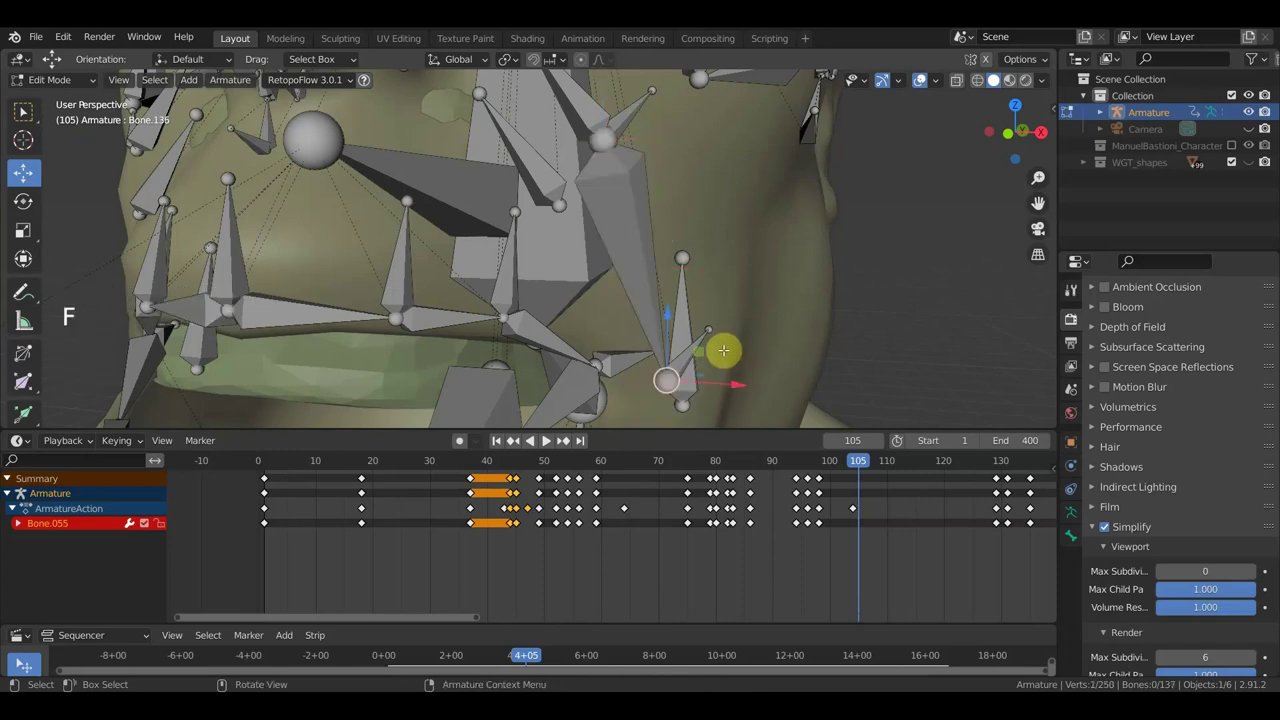
pyautogui.scroll(-3)
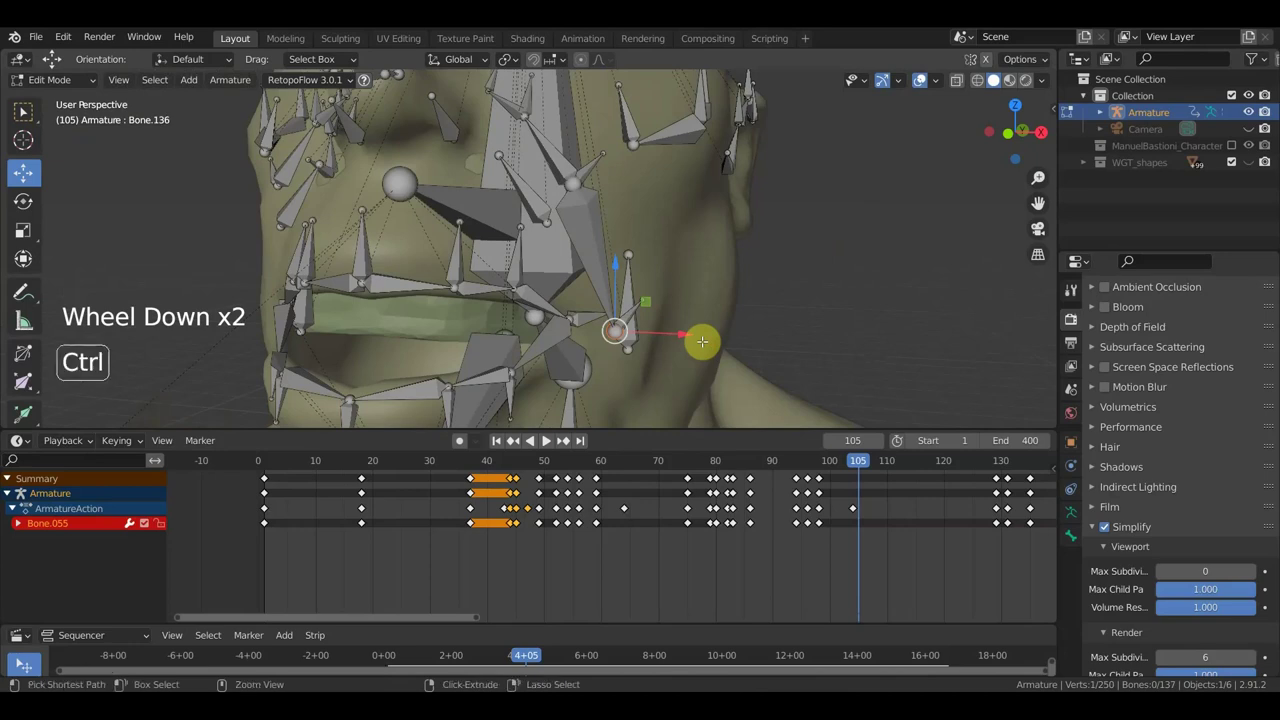
pyautogui.press('ctrl+z')
pyautogui.scroll(3)
pyautogui.scroll(-3)
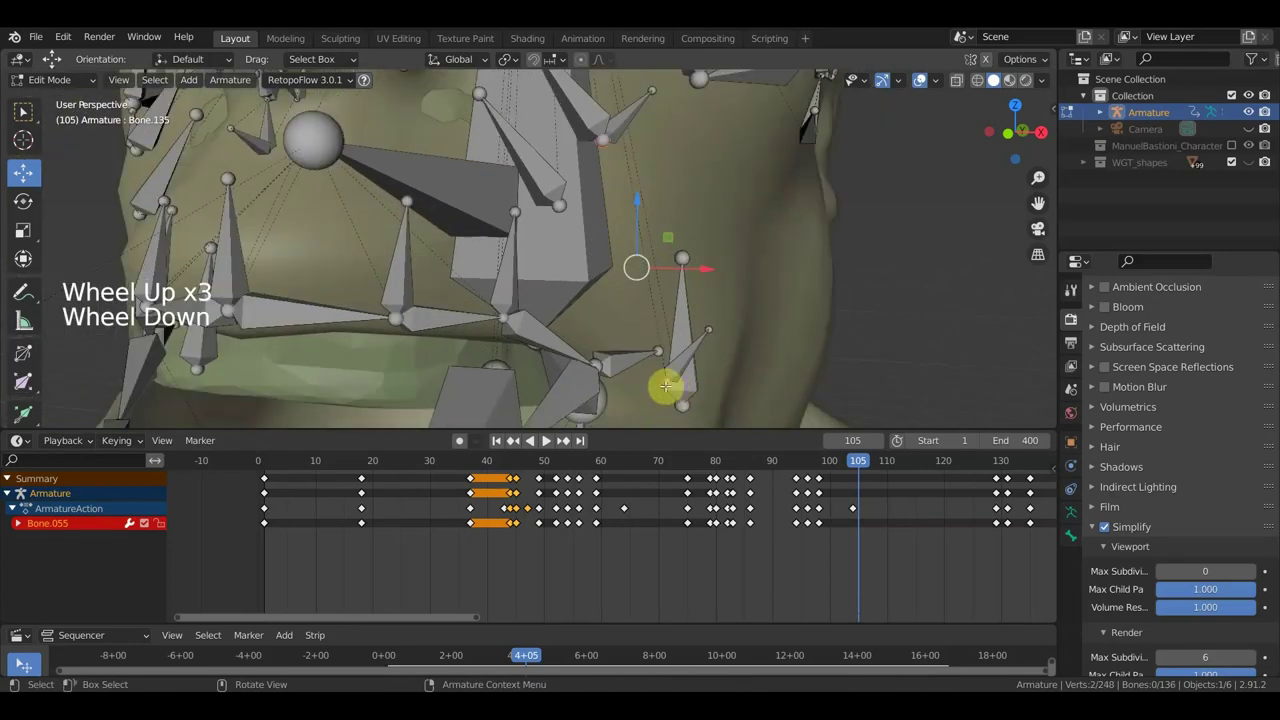
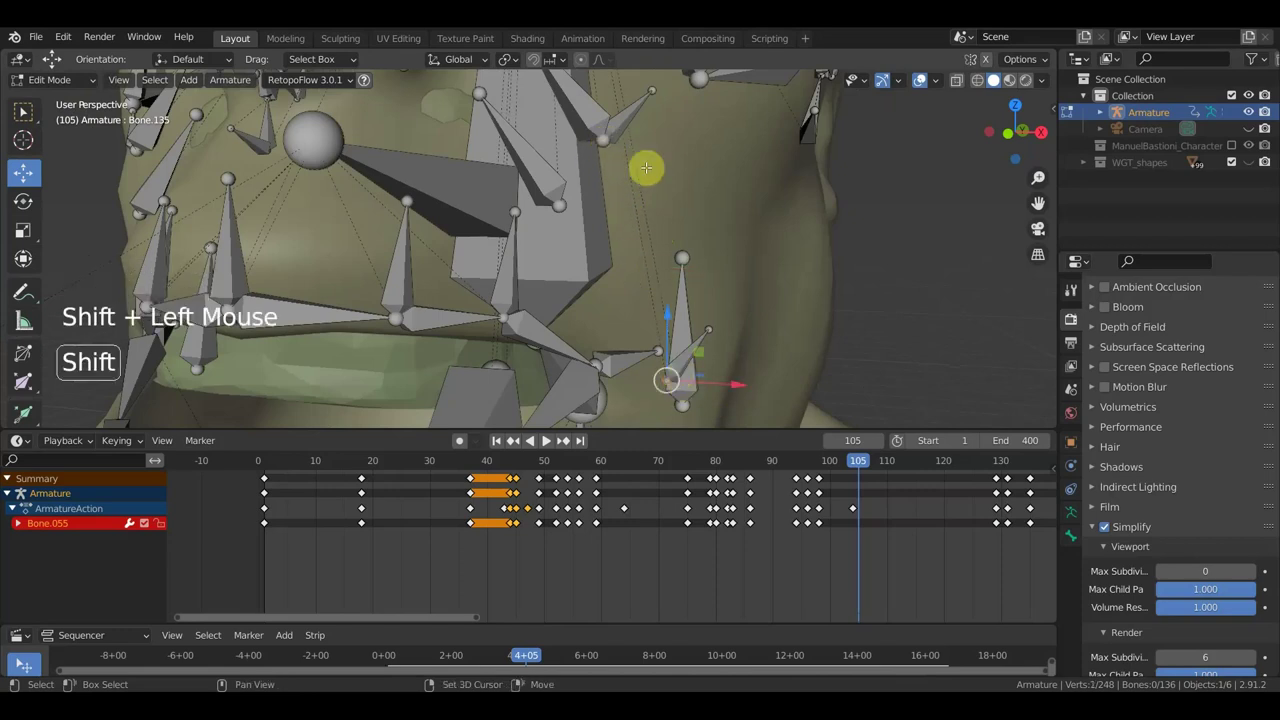
pyautogui.press('f')
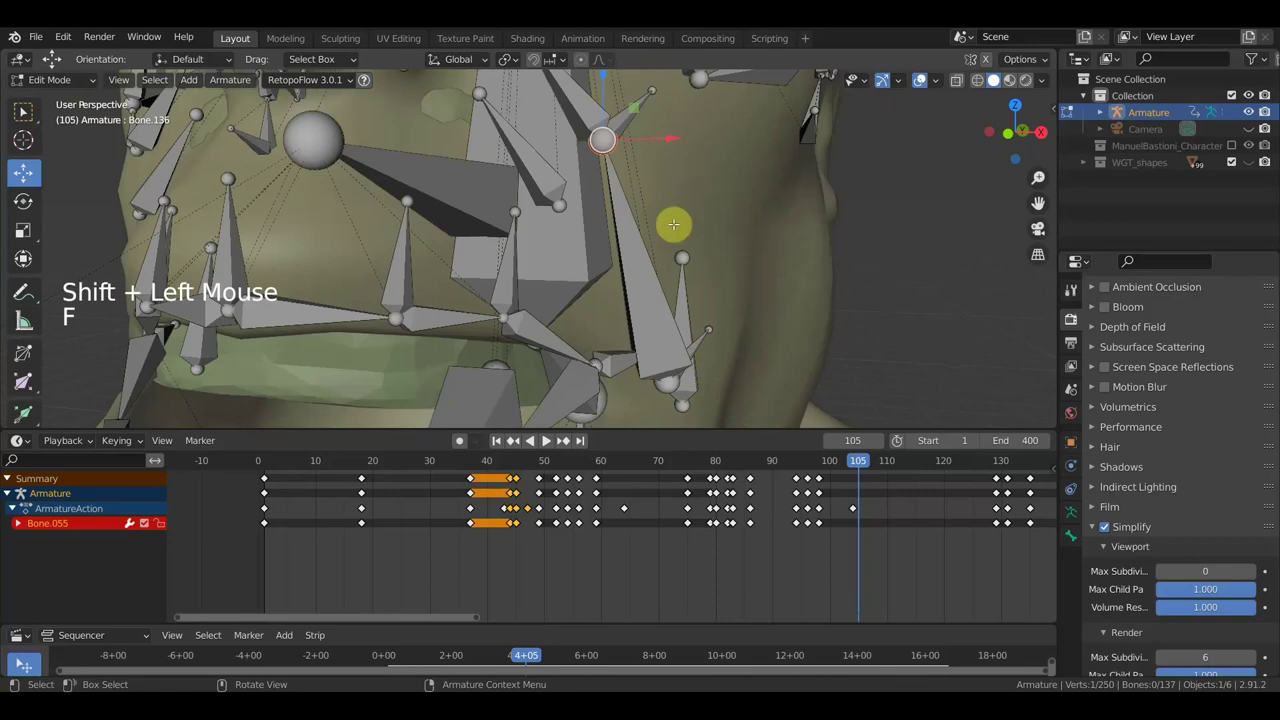
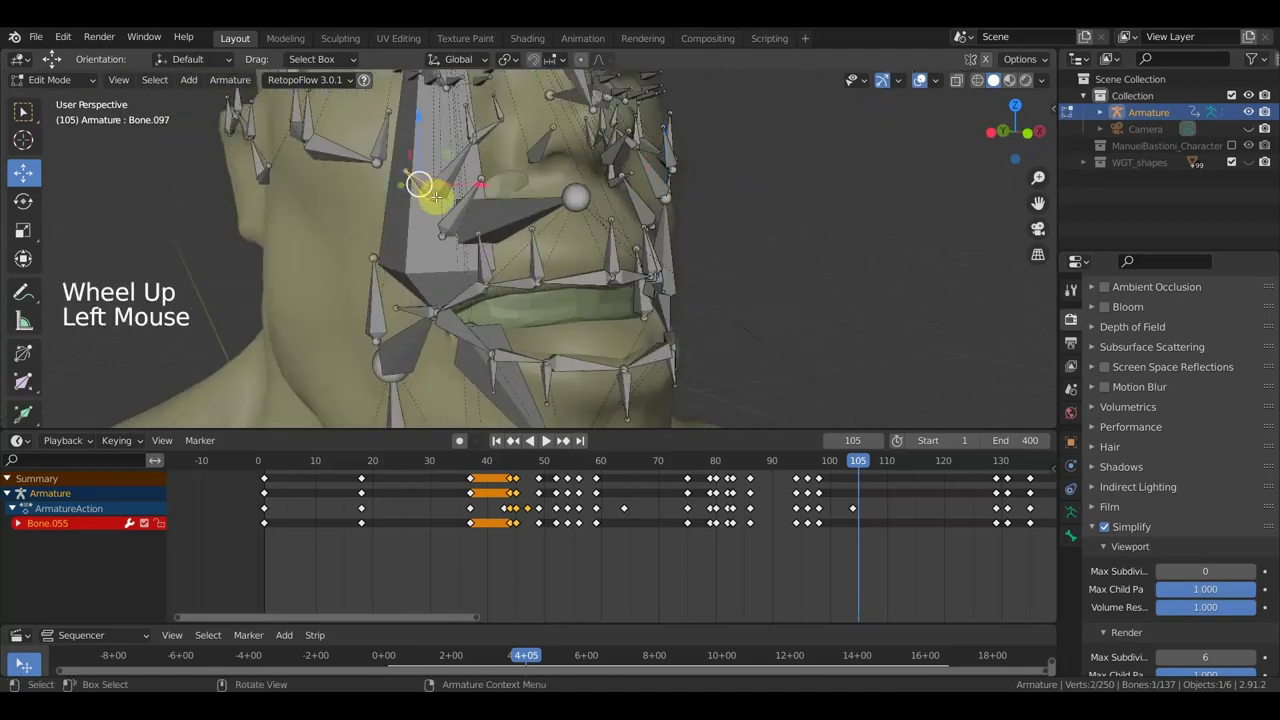
# - Duplicate another bone down the throat and adjust its position
pyautogui.press('shift+d')
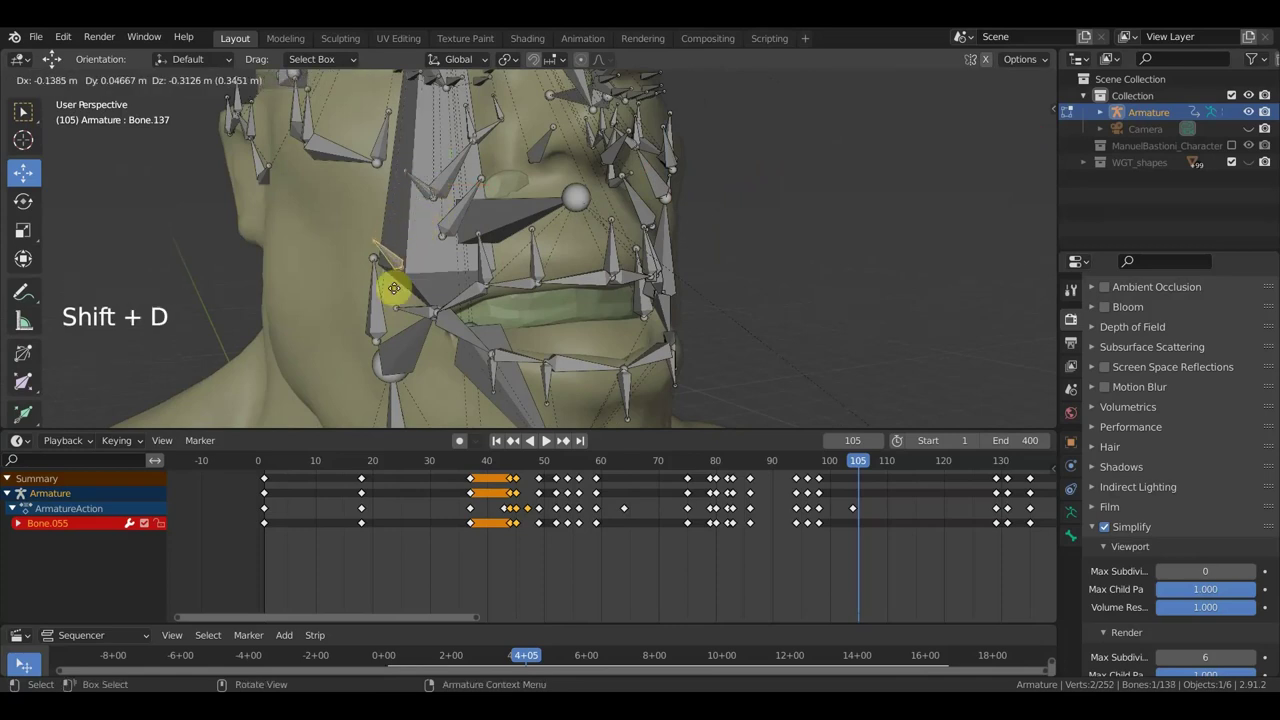
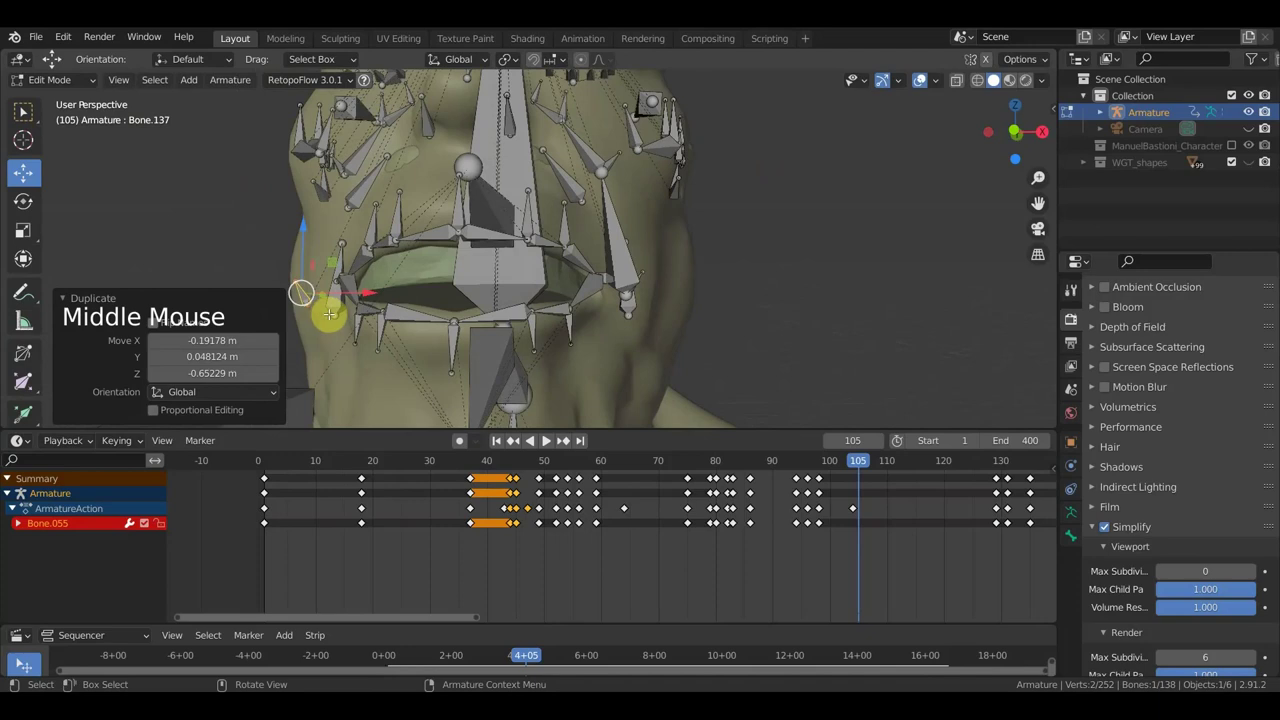
pyautogui.press('g')
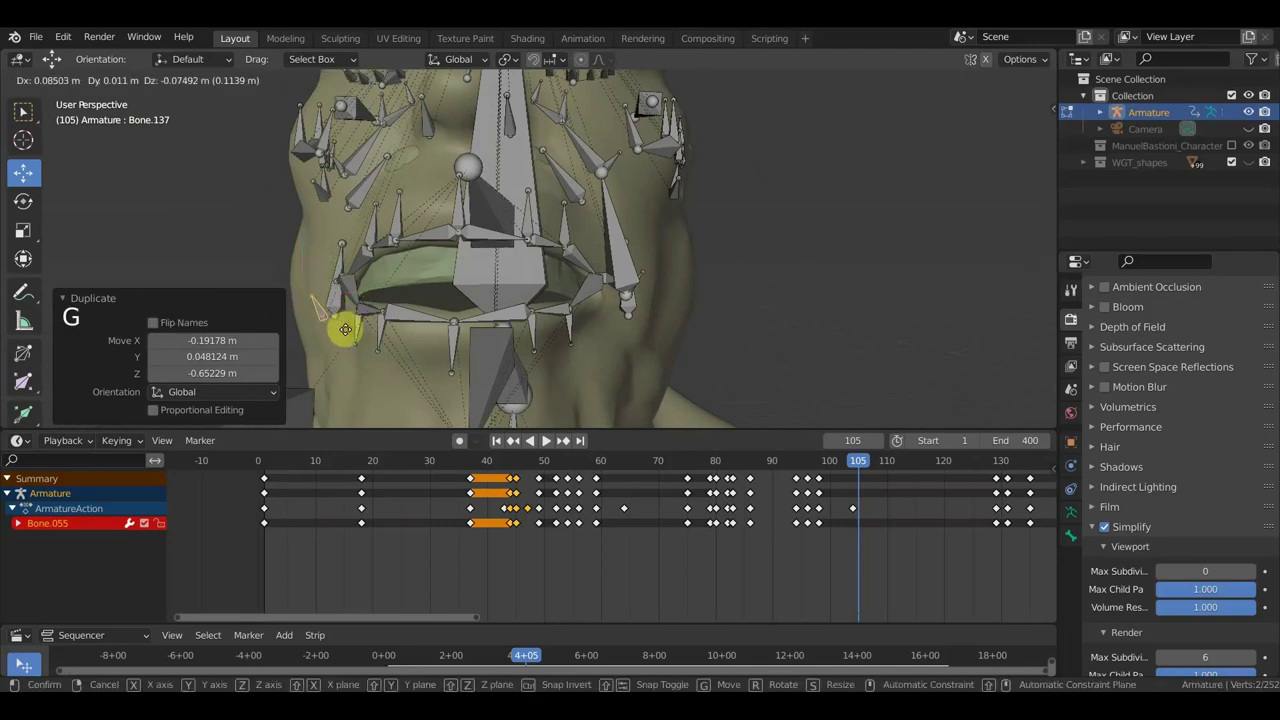
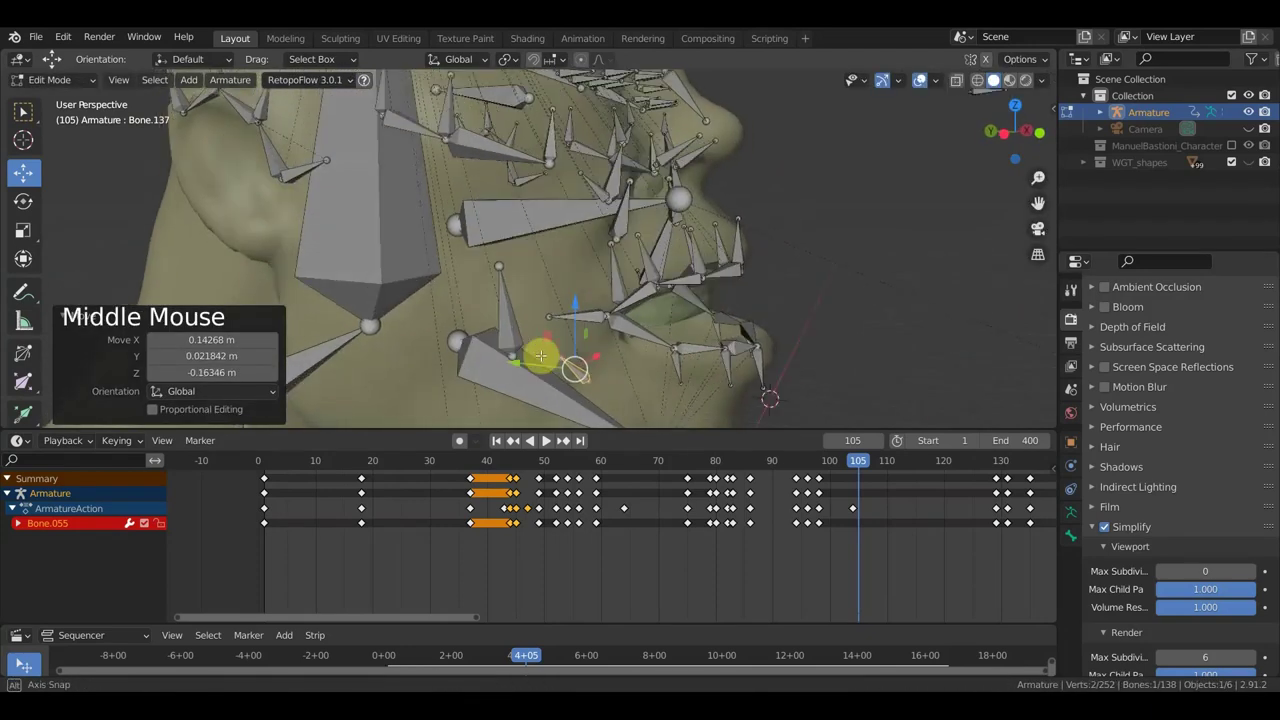
pyautogui.press('g')
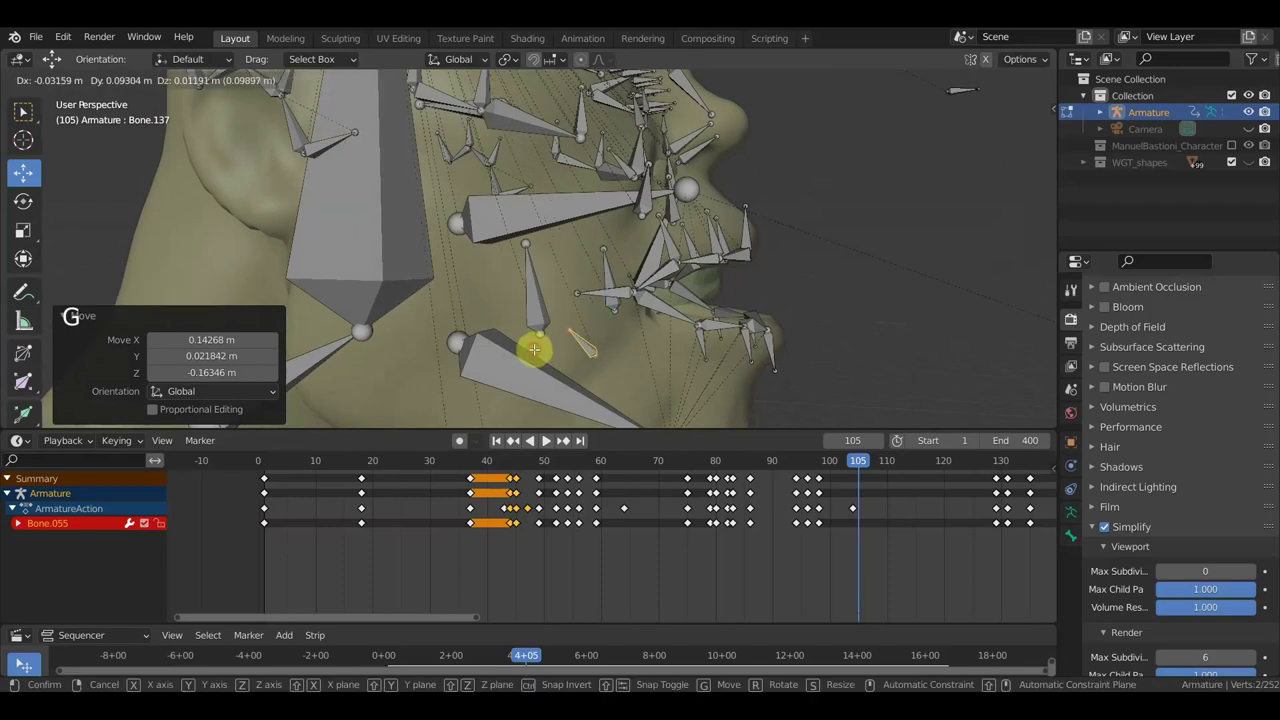
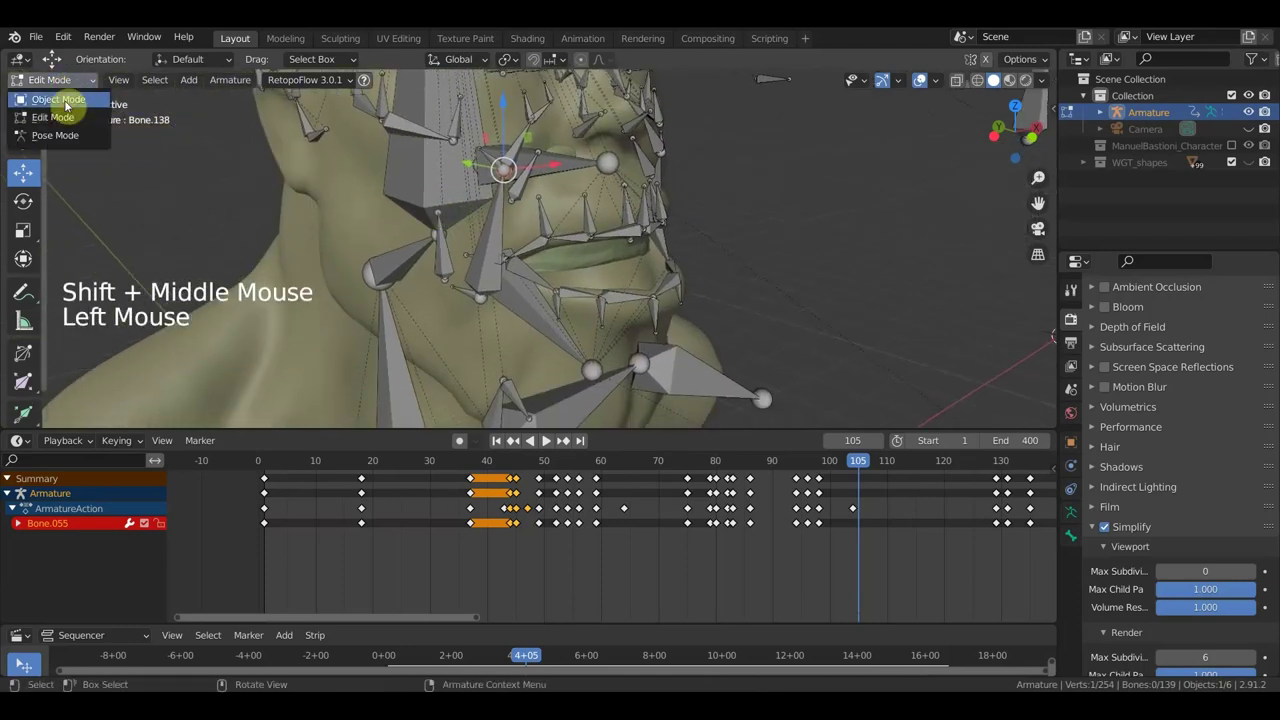
# - Select the head mesh and the armature and bring up the Ctrl+P parenting options
pyautogui.scroll(-3)
pyautogui.click(431, 165)
pyautogui.click(445, 192)
pyautogui.press('ctrl+p')
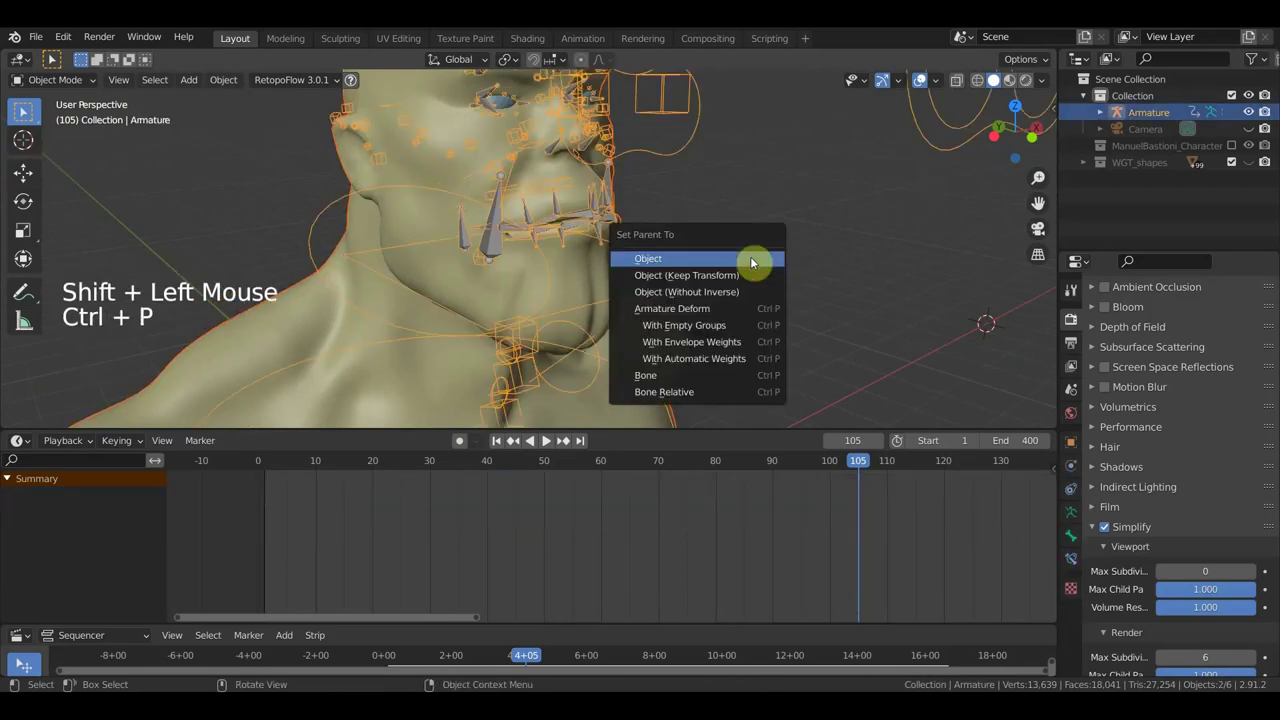
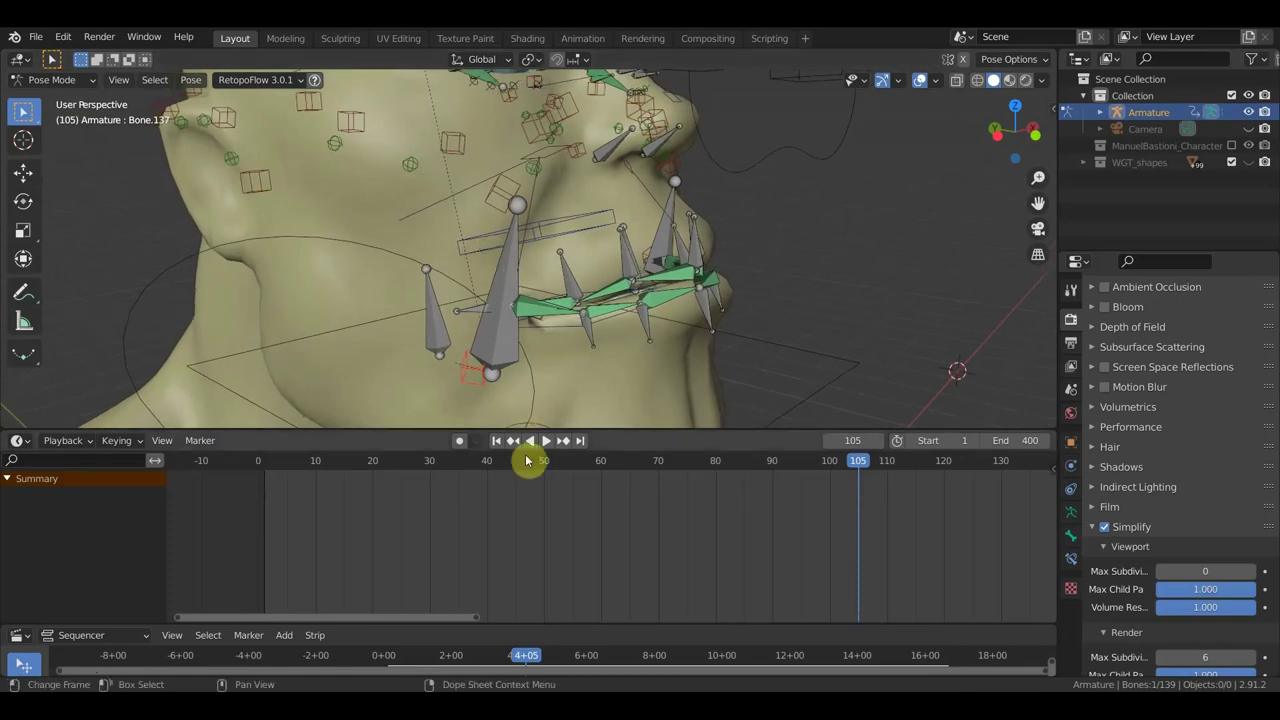
# - Rotate a neck bone in Pose Mode, pick other neck bones and undo a pose
pyautogui.press('g')
pyautogui.press('g')
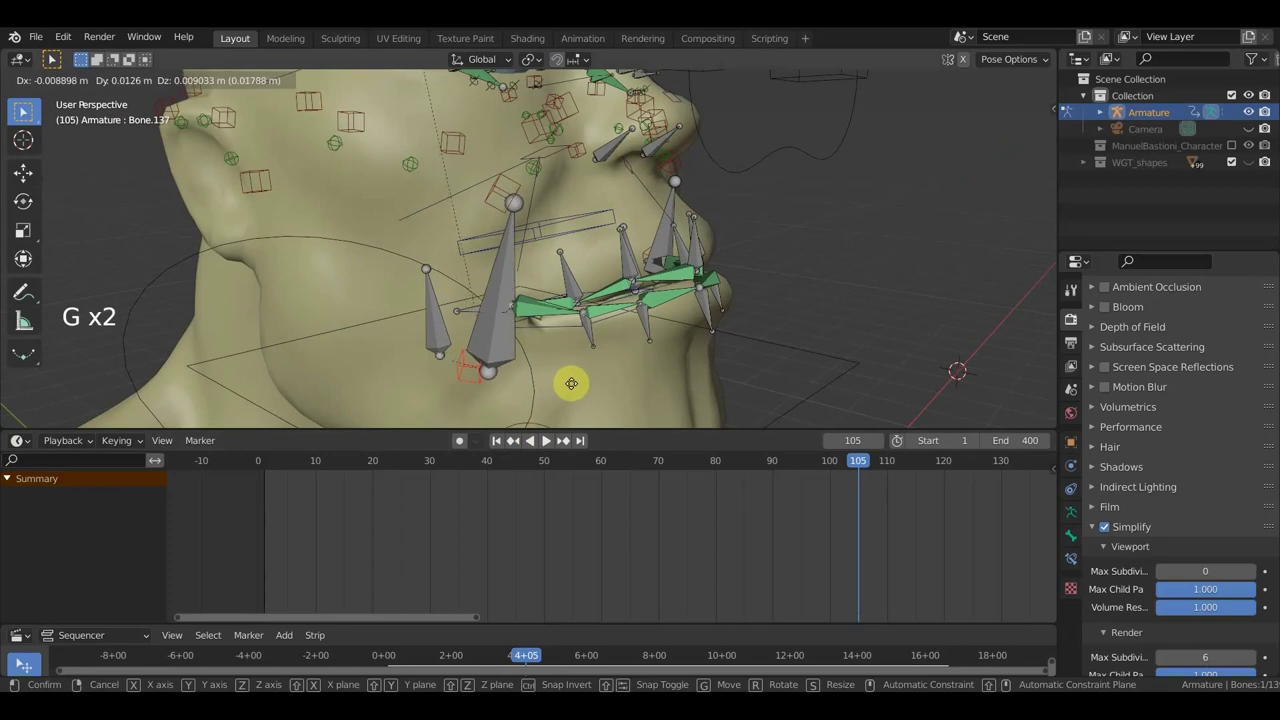
pyautogui.middleClick(534, 396)
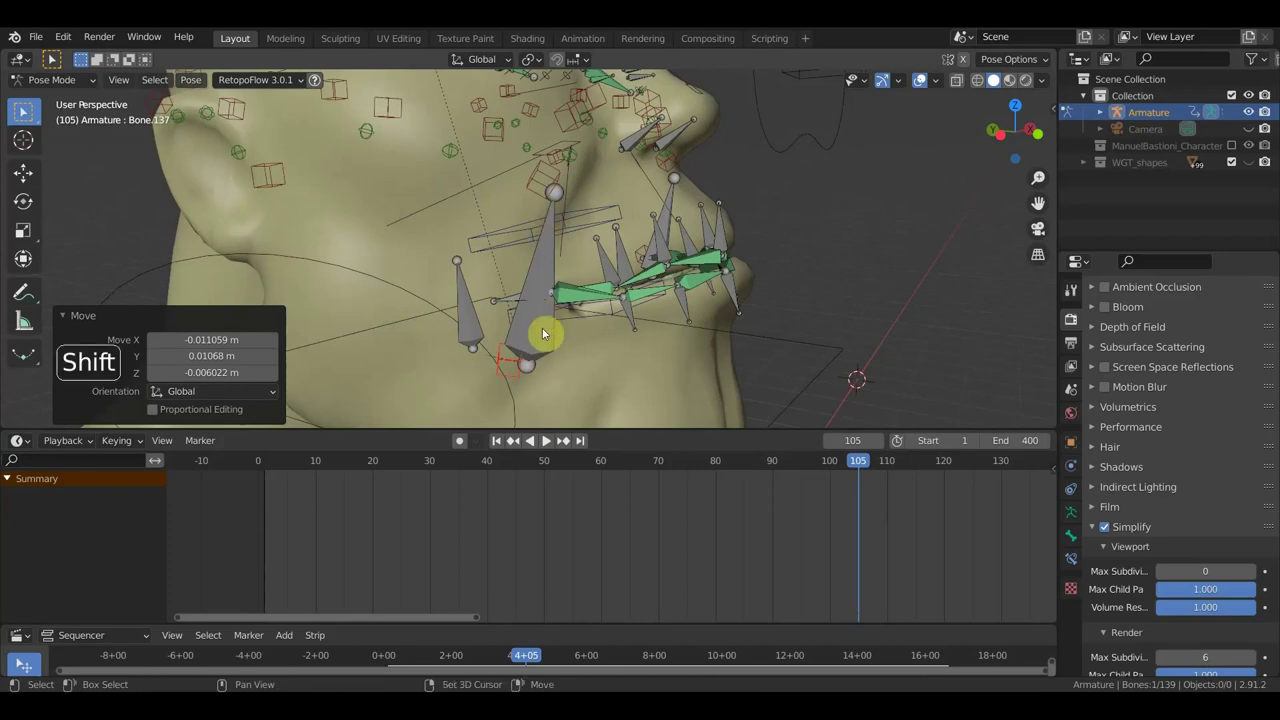
pyautogui.click(538, 333)
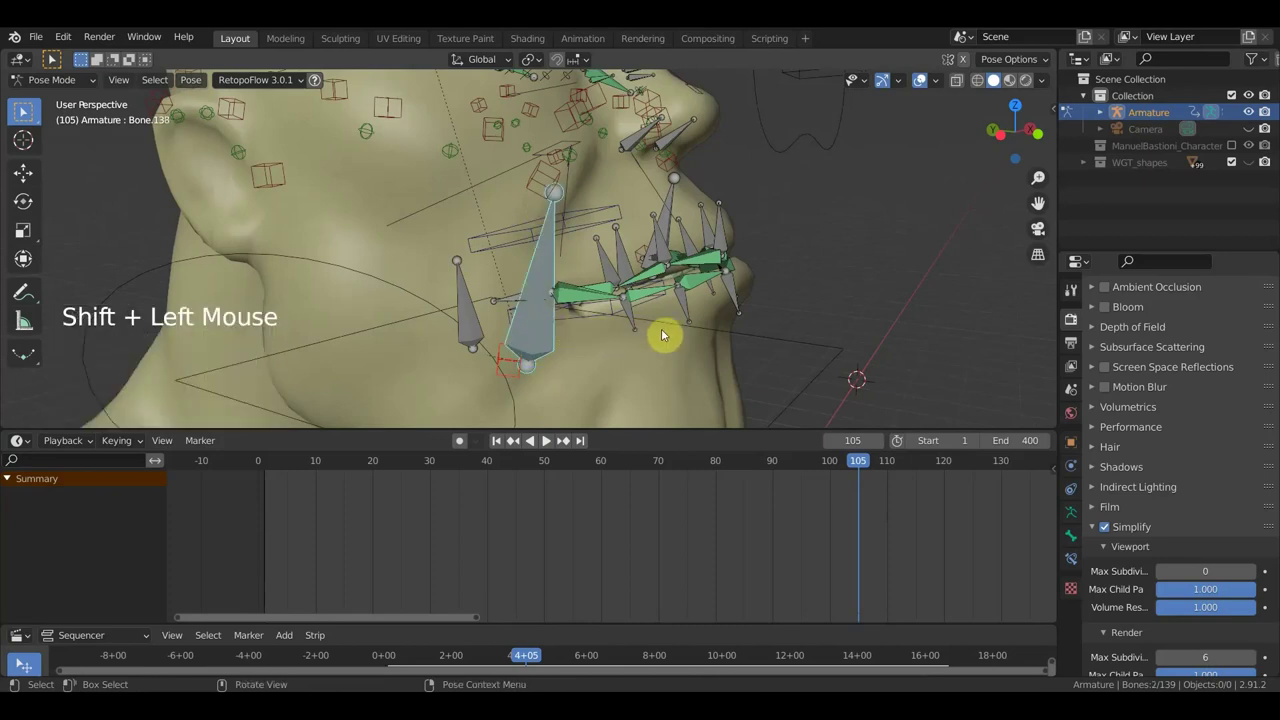
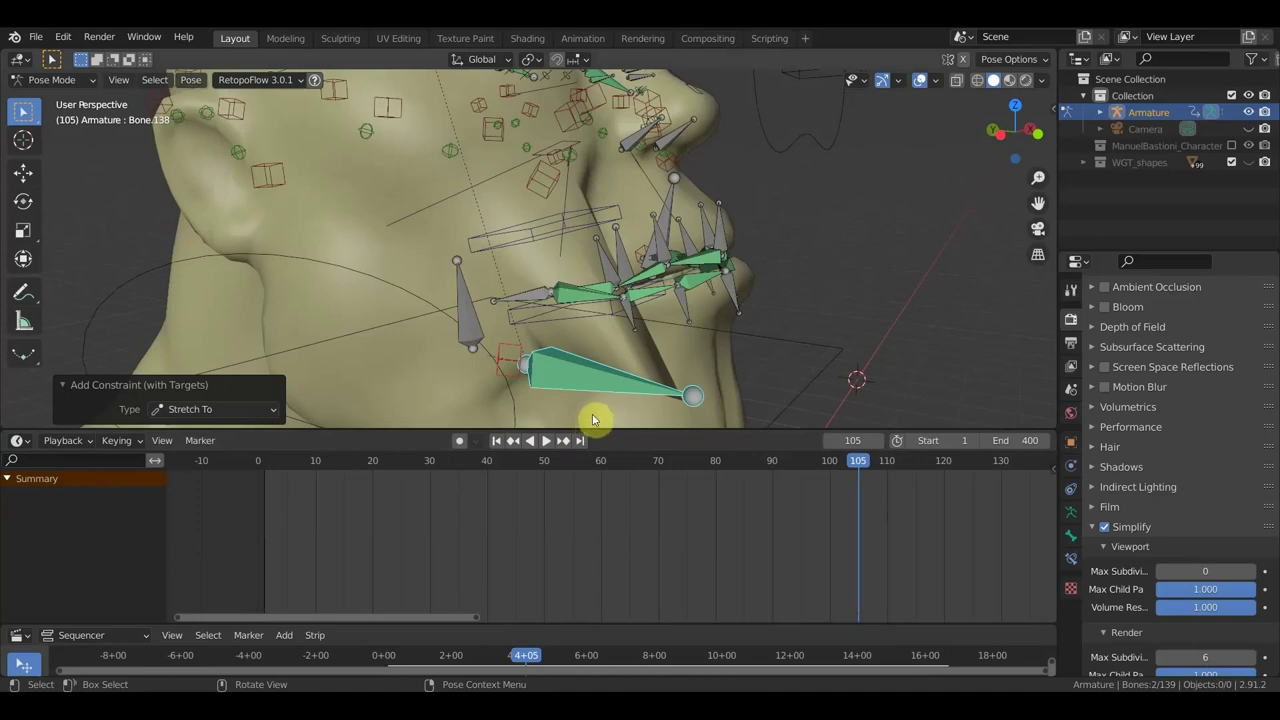
pyautogui.middleClick(496, 405)
pyautogui.click(483, 400)
pyautogui.press('ctrl+z')
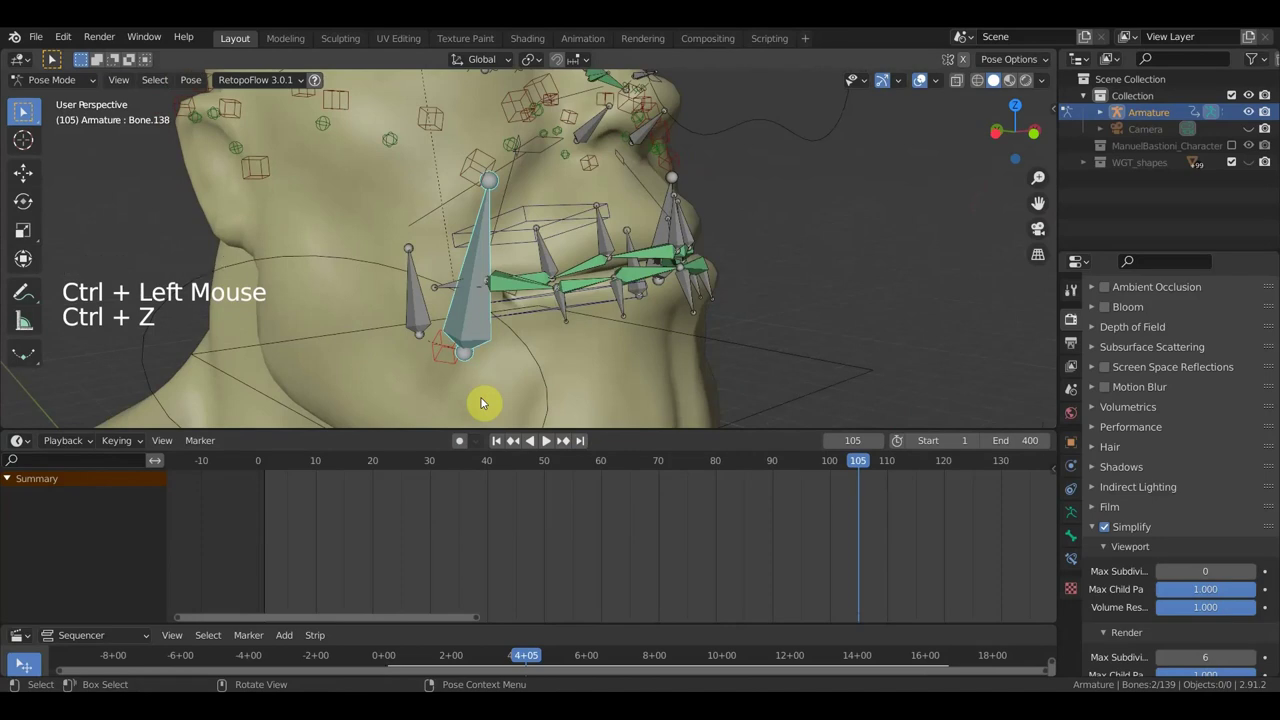
# - Pose two more neck bones, orbiting to check the mesh follows them
pyautogui.middleClick(460, 354)
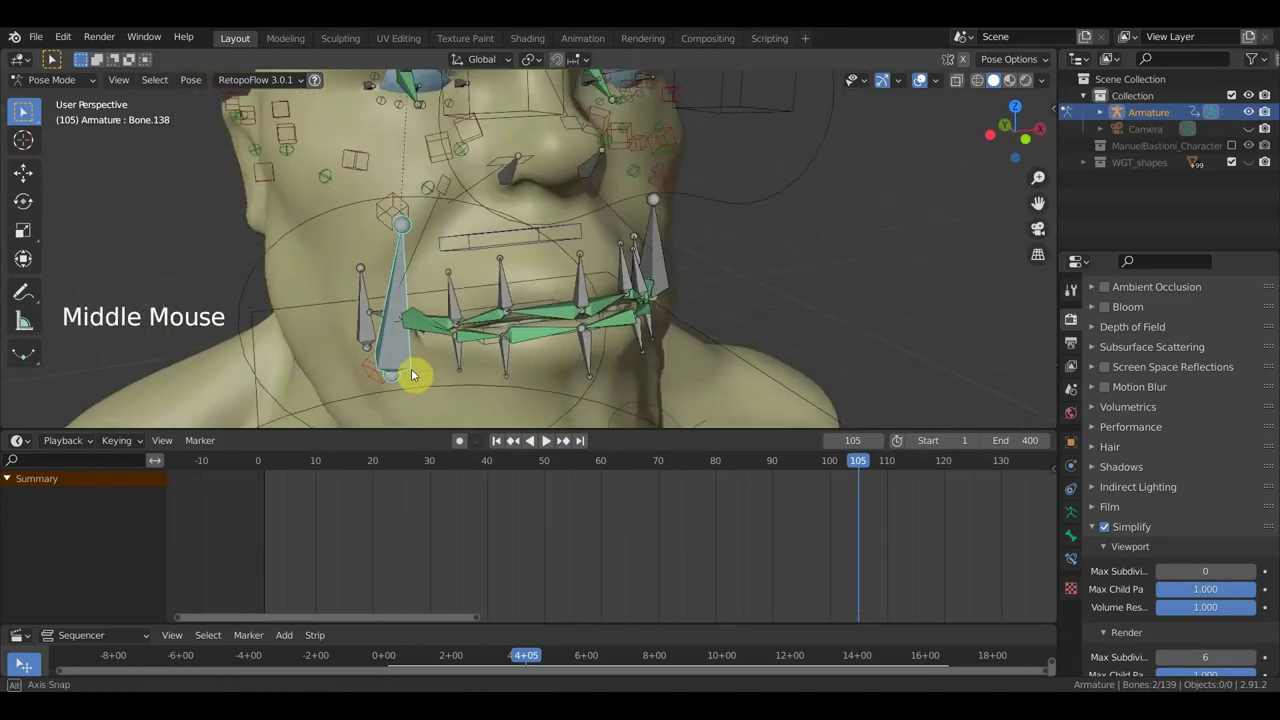
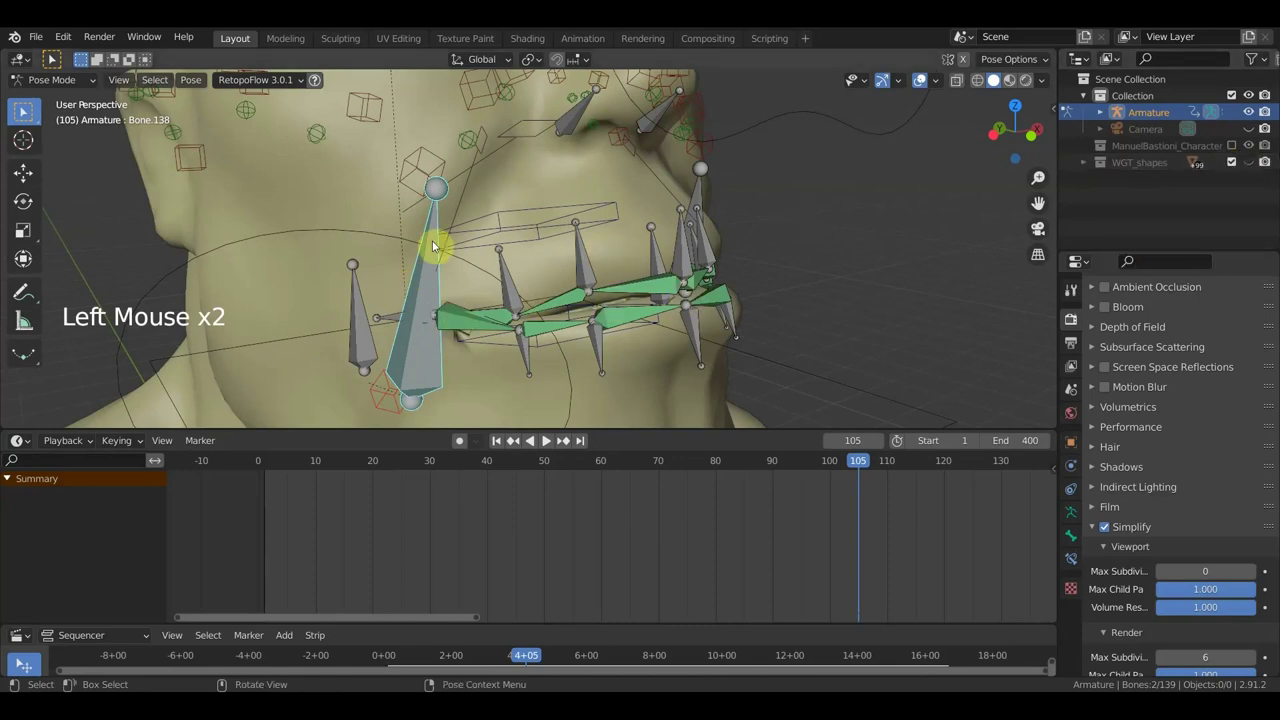
pyautogui.scroll(-3)
pyautogui.middleClick(497, 256)
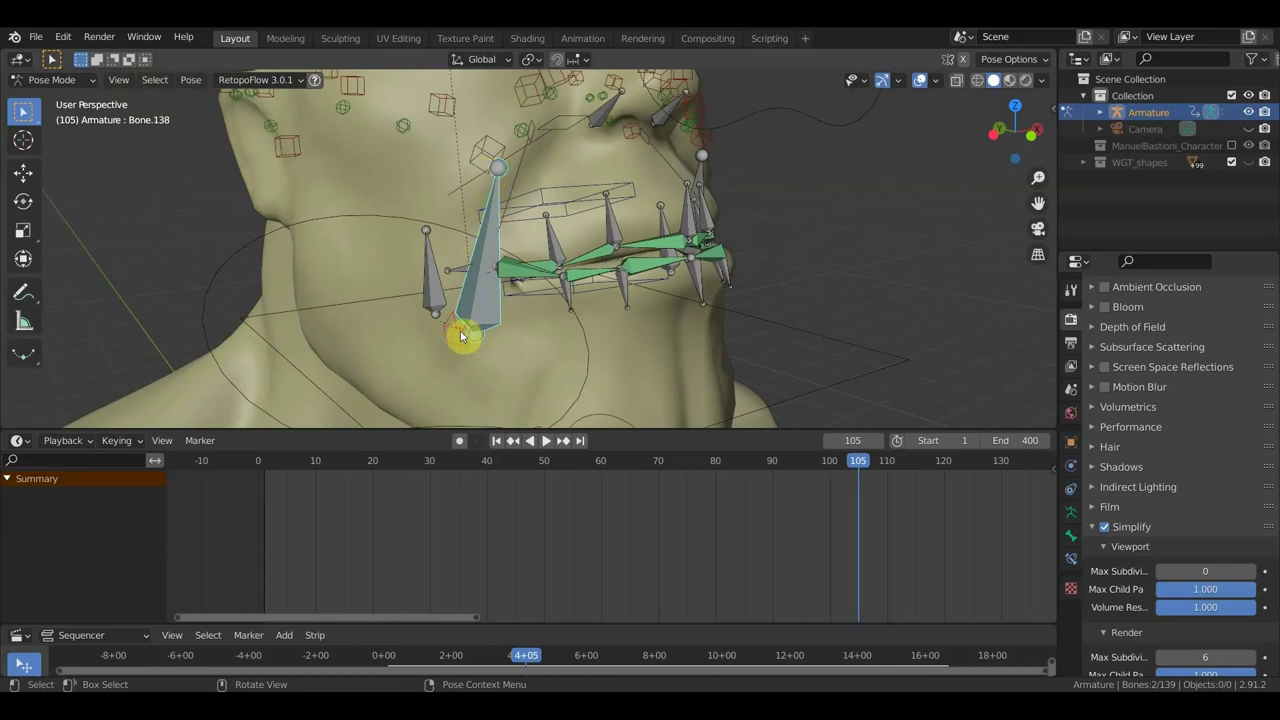
pyautogui.click(456, 337)
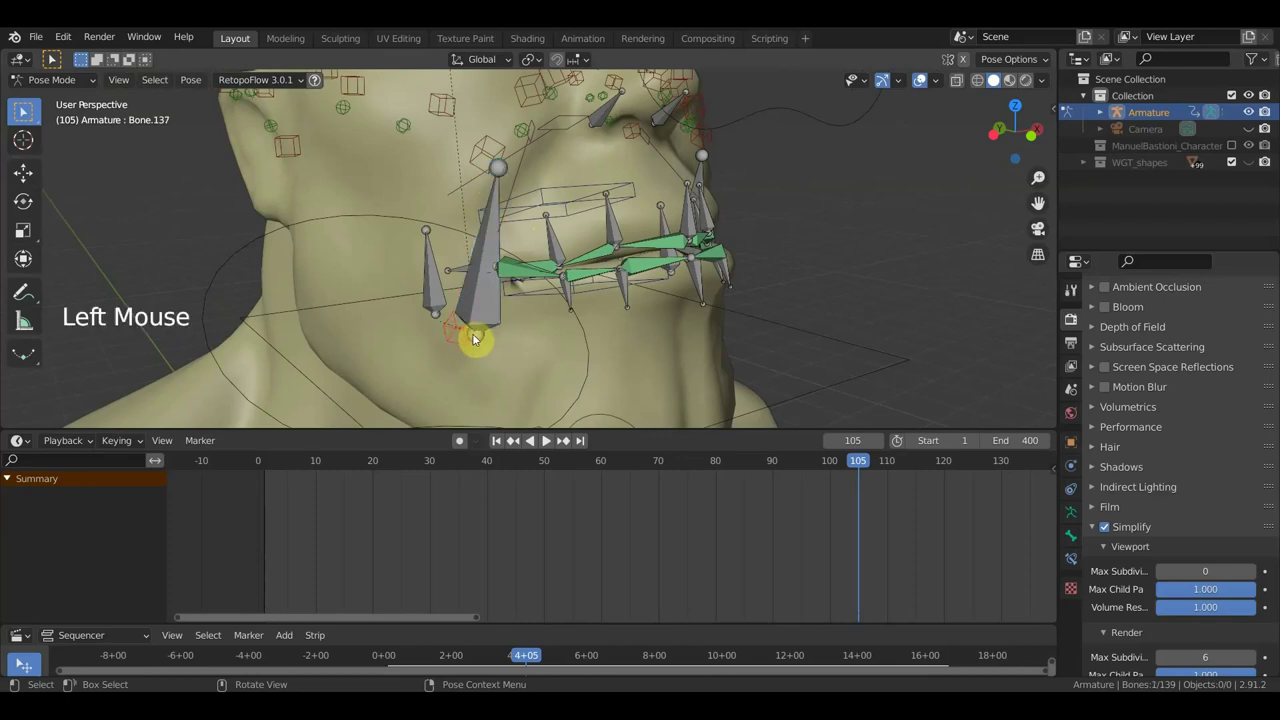
pyautogui.press('g')
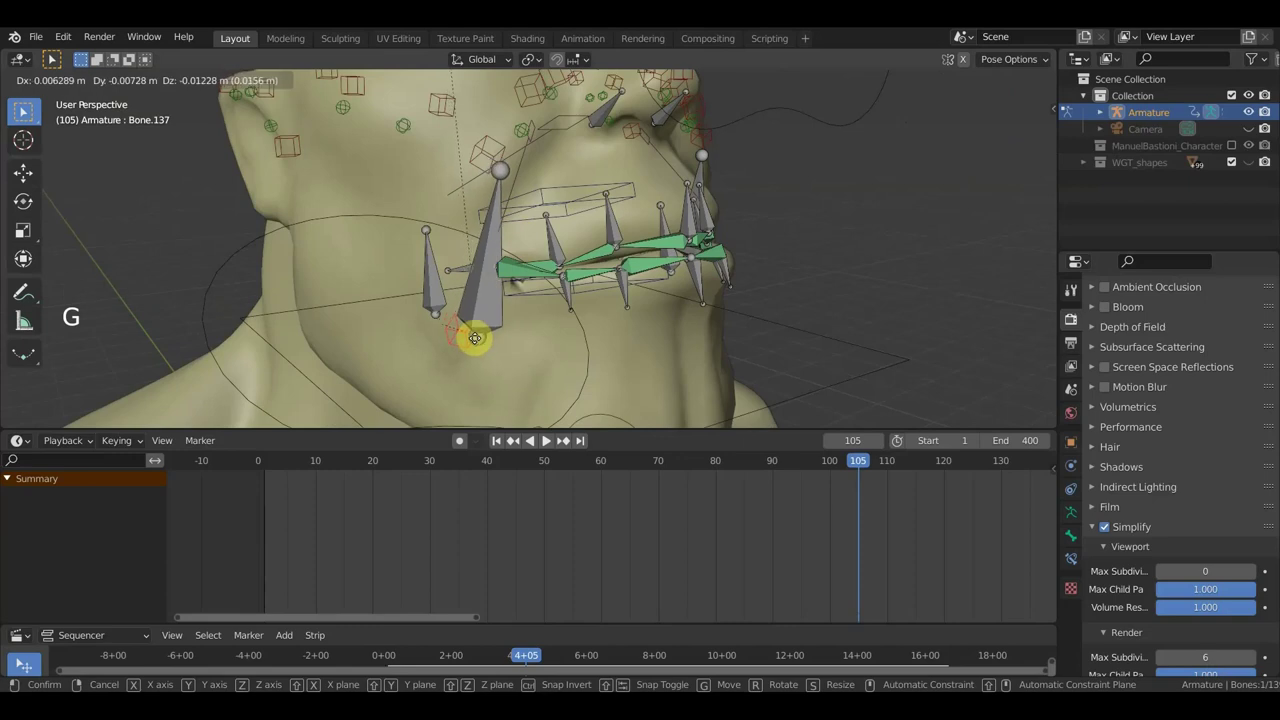
pyautogui.click(482, 156)
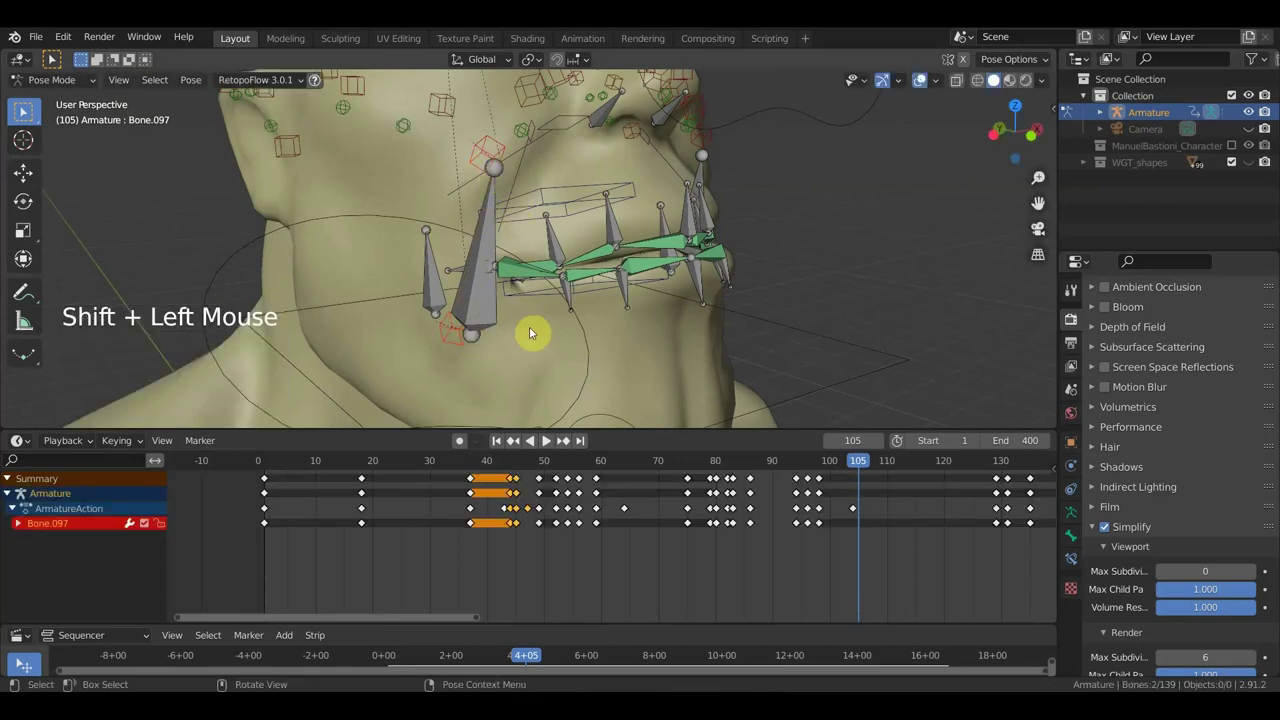
pyautogui.press('g')
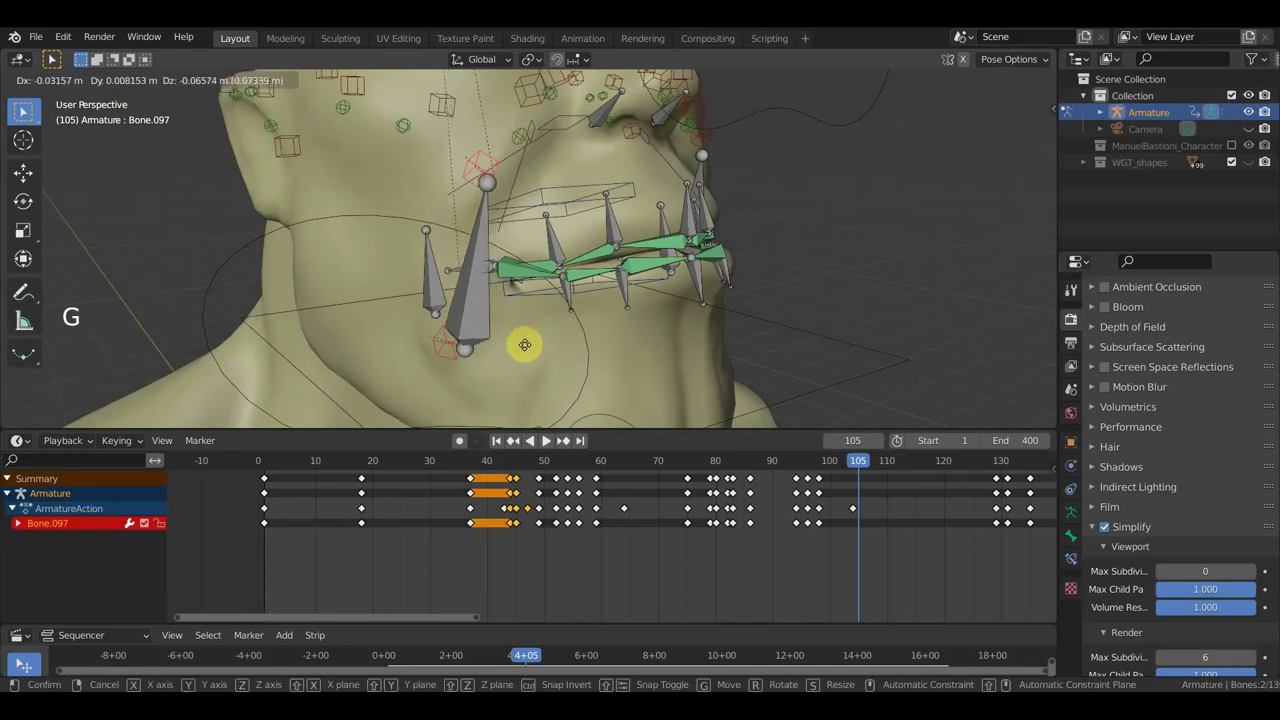
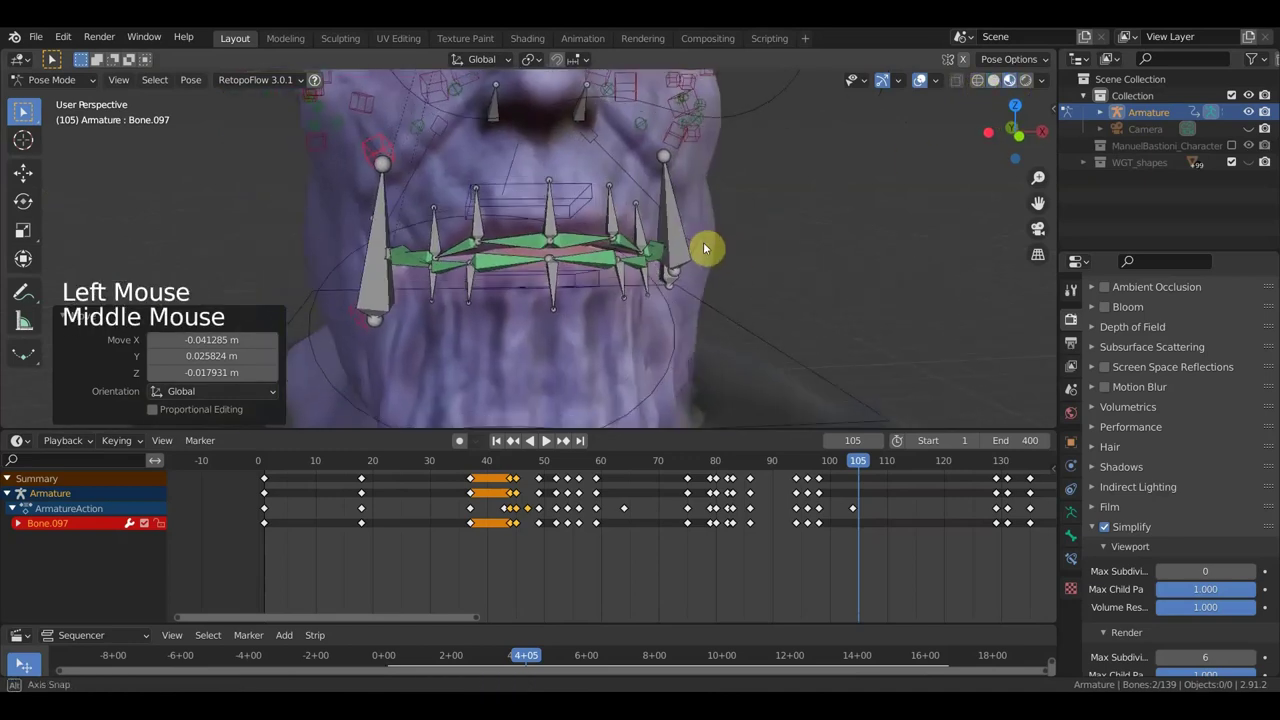
# - Undo a stray move and scrub the Dope Sheet back to frame 48
pyautogui.press('g')
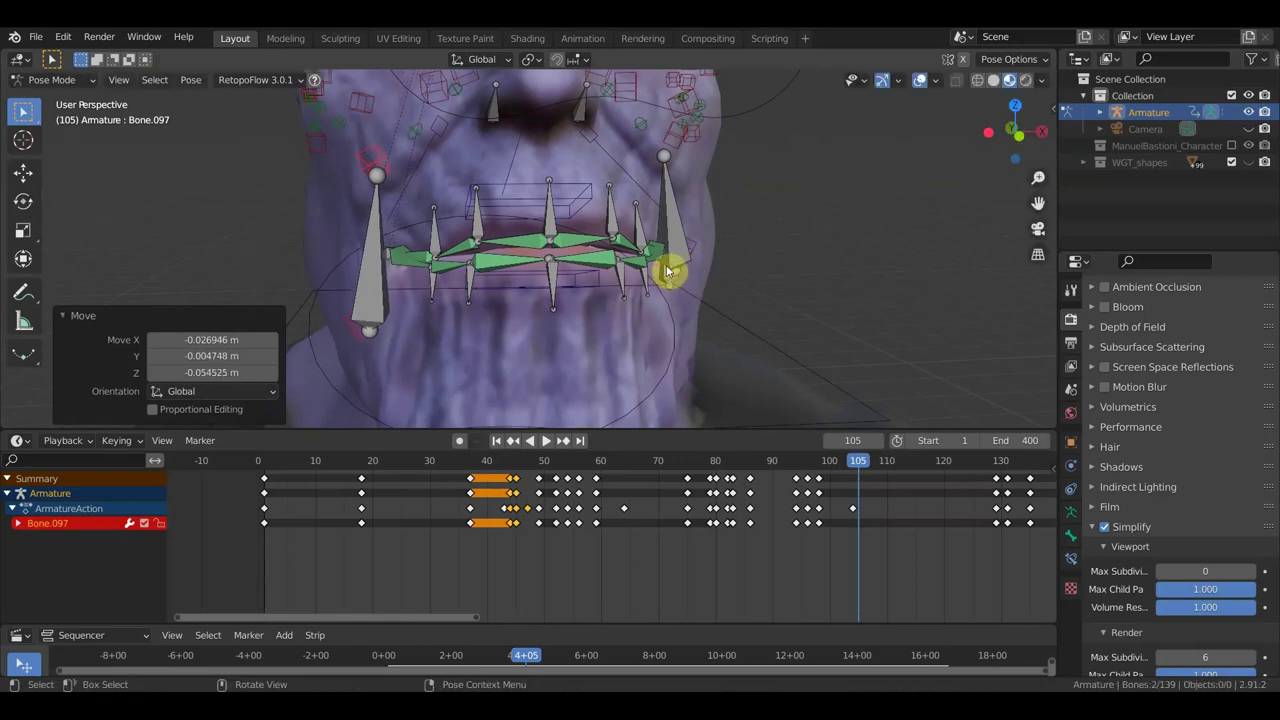
pyautogui.press('KP_1')
pyautogui.scroll(-3)
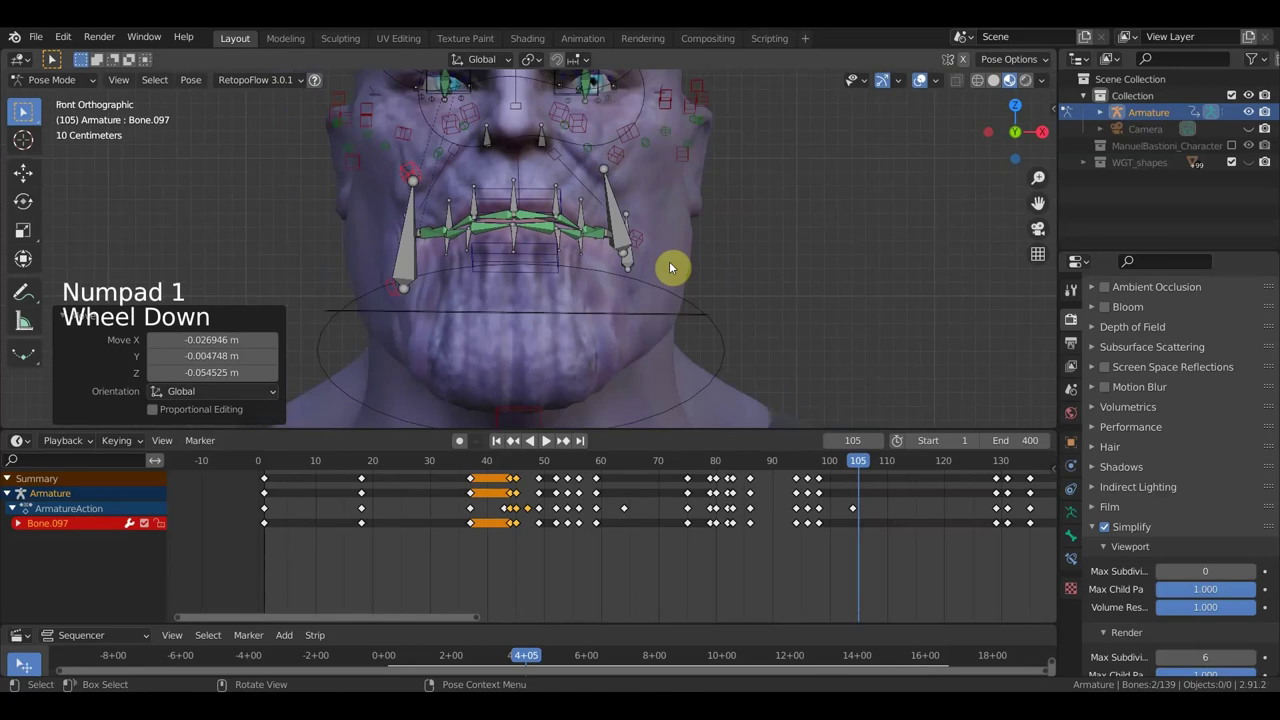
pyautogui.press('ctrl+z')
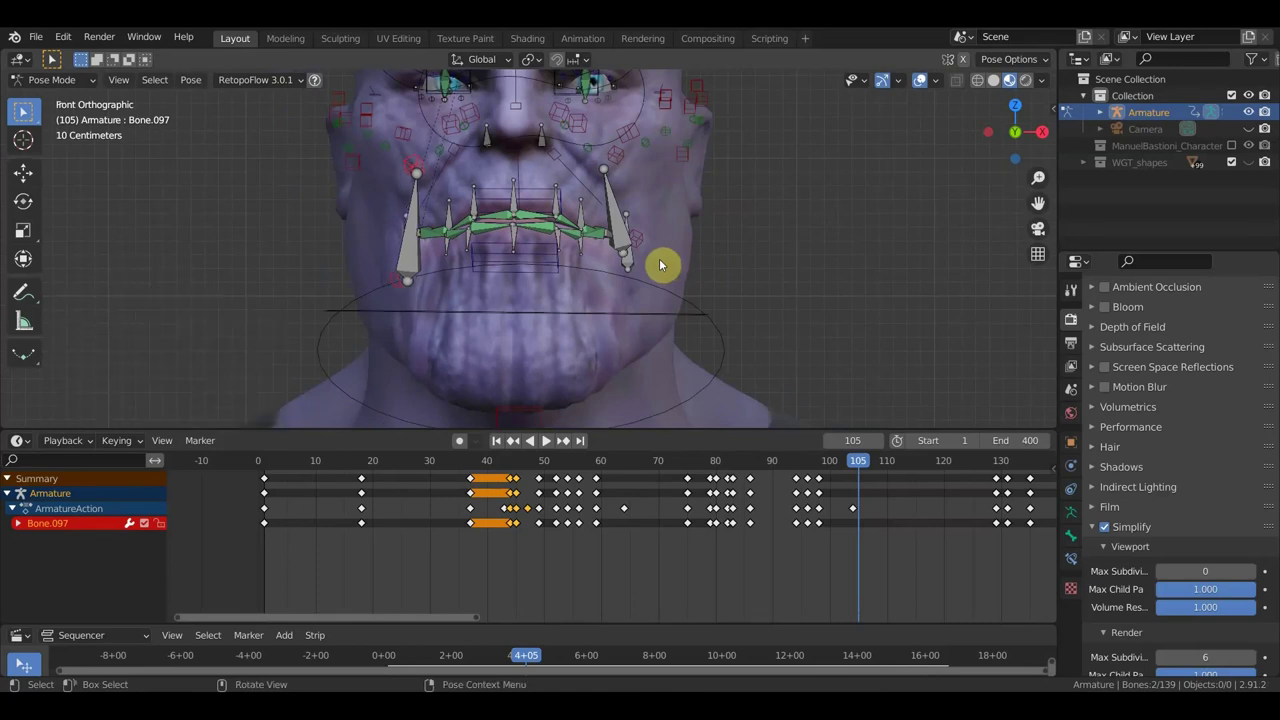
pyautogui.scroll(3)
pyautogui.middleClick(529, 242)
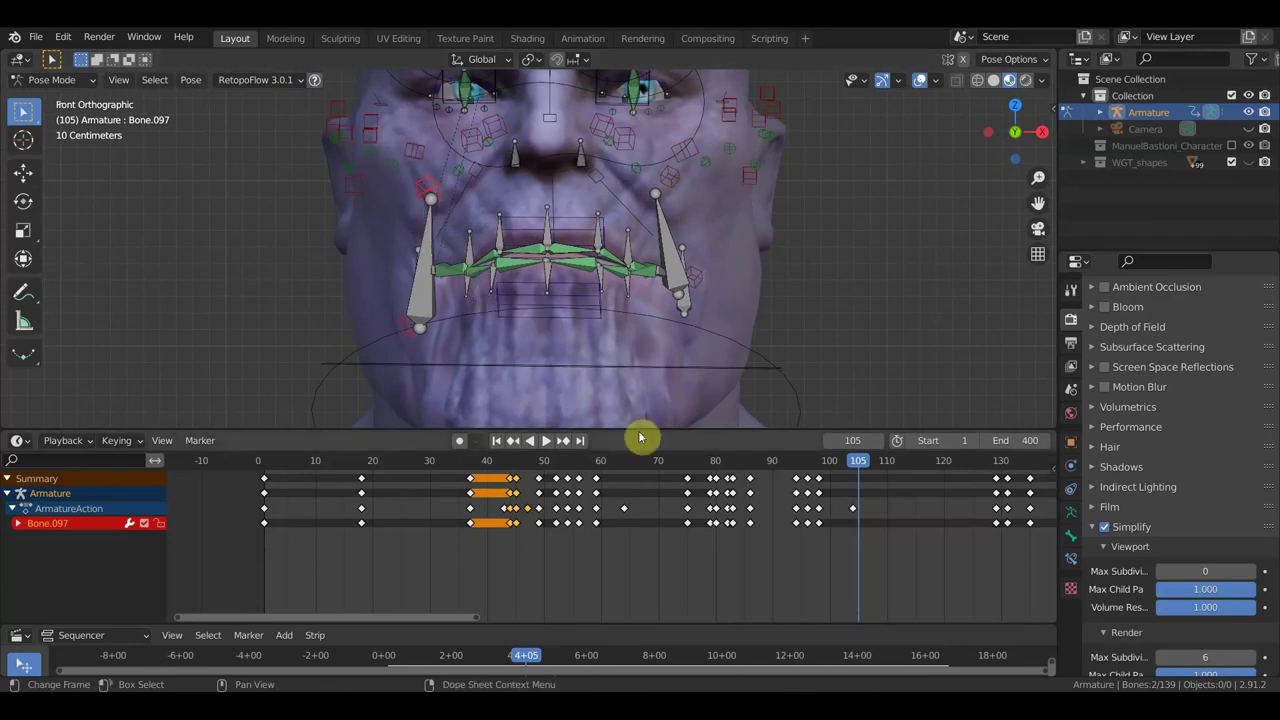
pyautogui.click(736, 473)
pyautogui.click(580, 473)
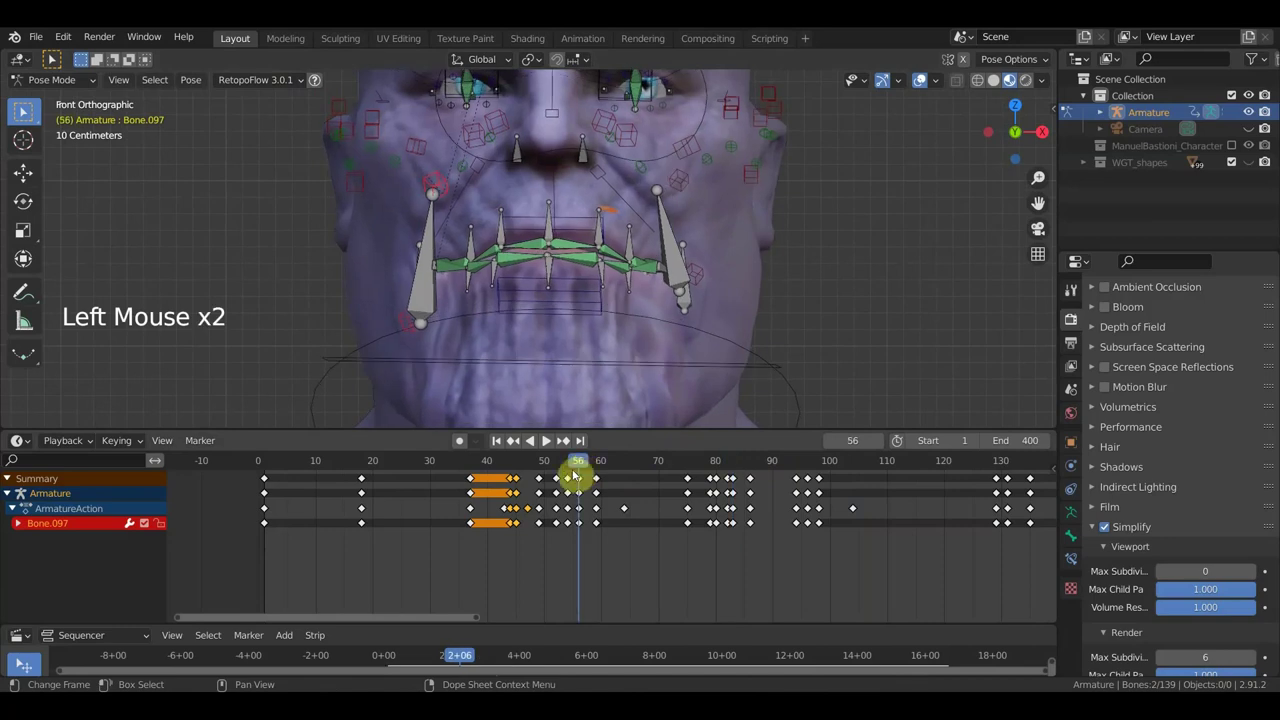
pyautogui.click(541, 478)
pyautogui.scroll(-3)
pyautogui.click(574, 472)
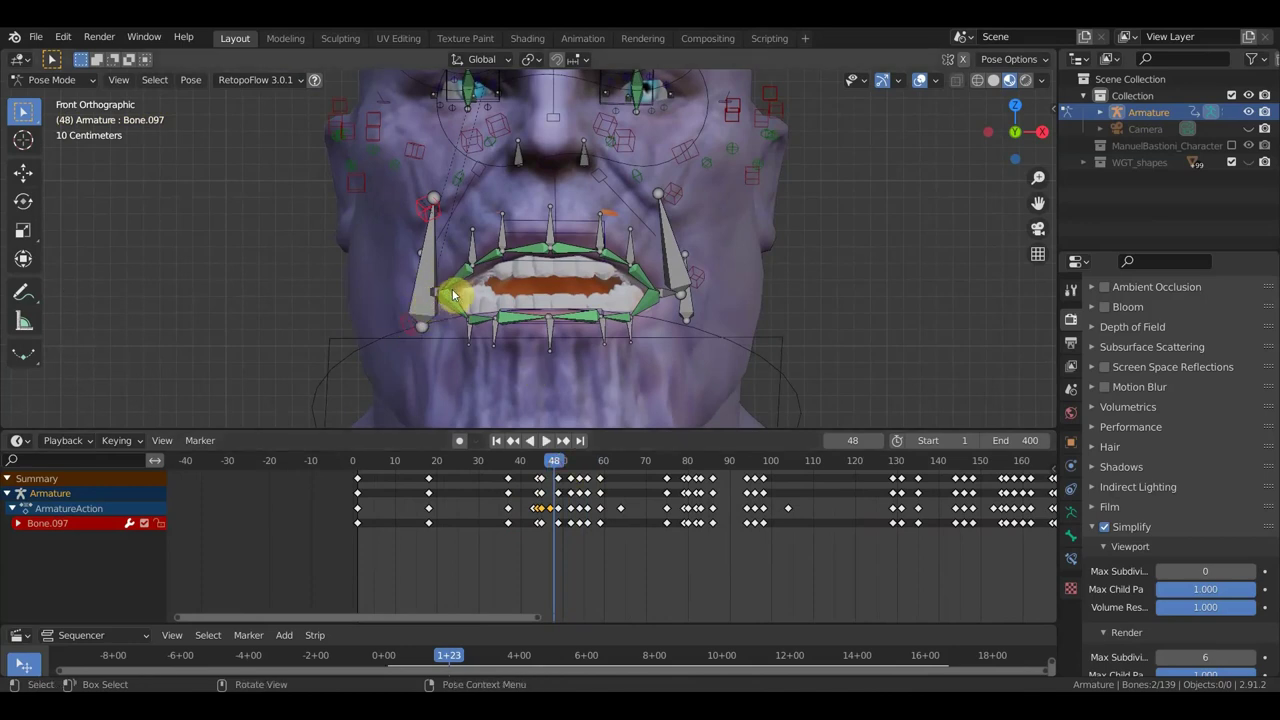
# - Select the long jaw bone beside the open mouth and start re-posing it
pyautogui.press('g')
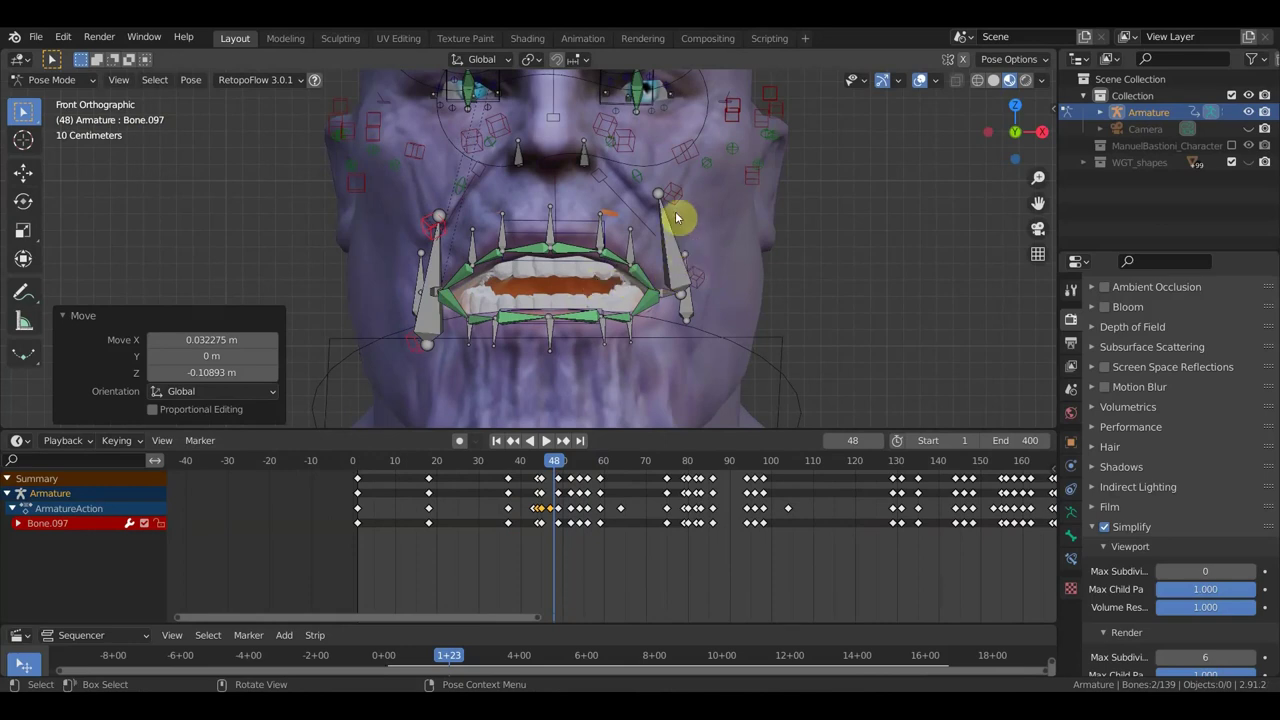
pyautogui.click(678, 202)
pyautogui.click(703, 286)
pyautogui.press('g')
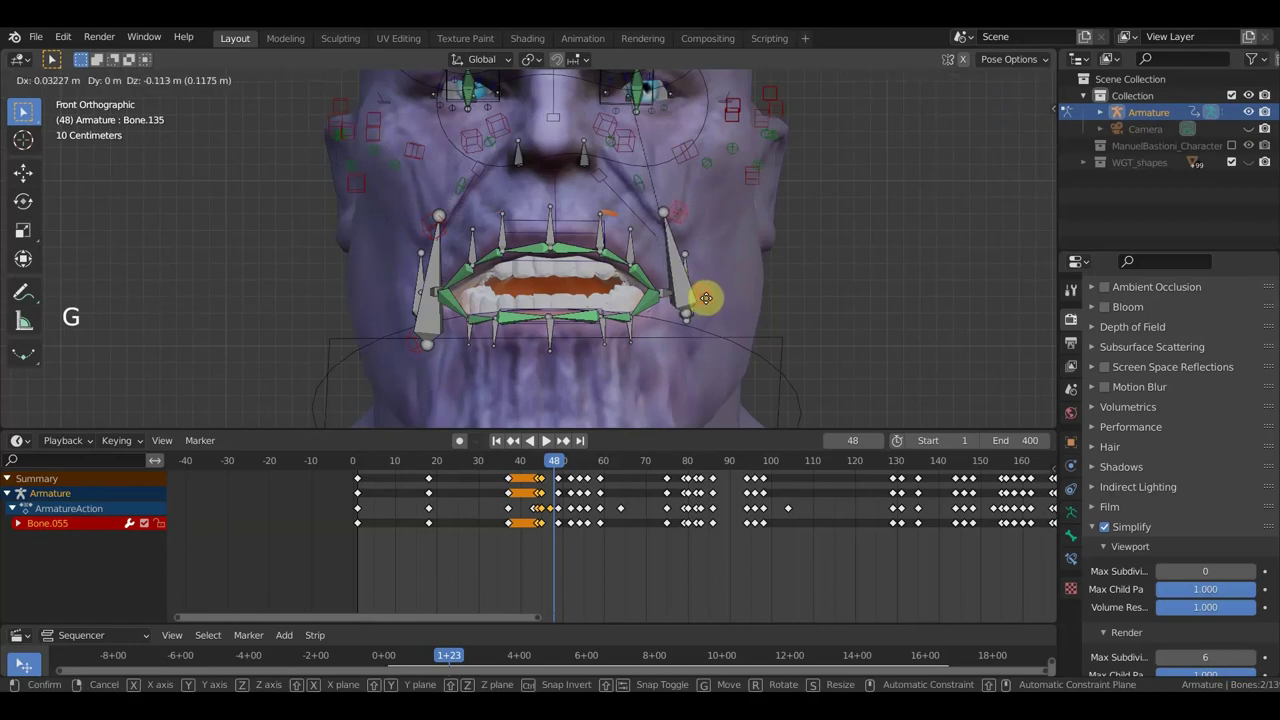
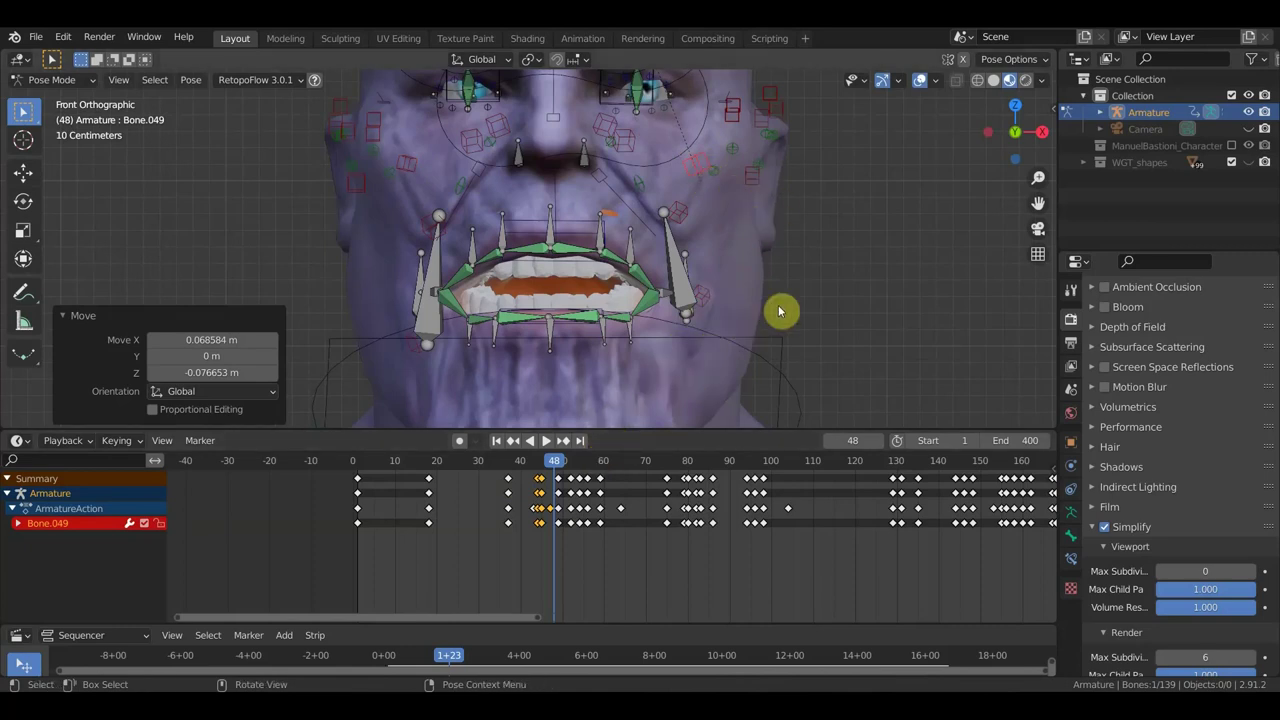
# - Select all 139 bones and insert Location & Rotation keyframes at frame 48
pyautogui.press('a')
pyautogui.press('i')
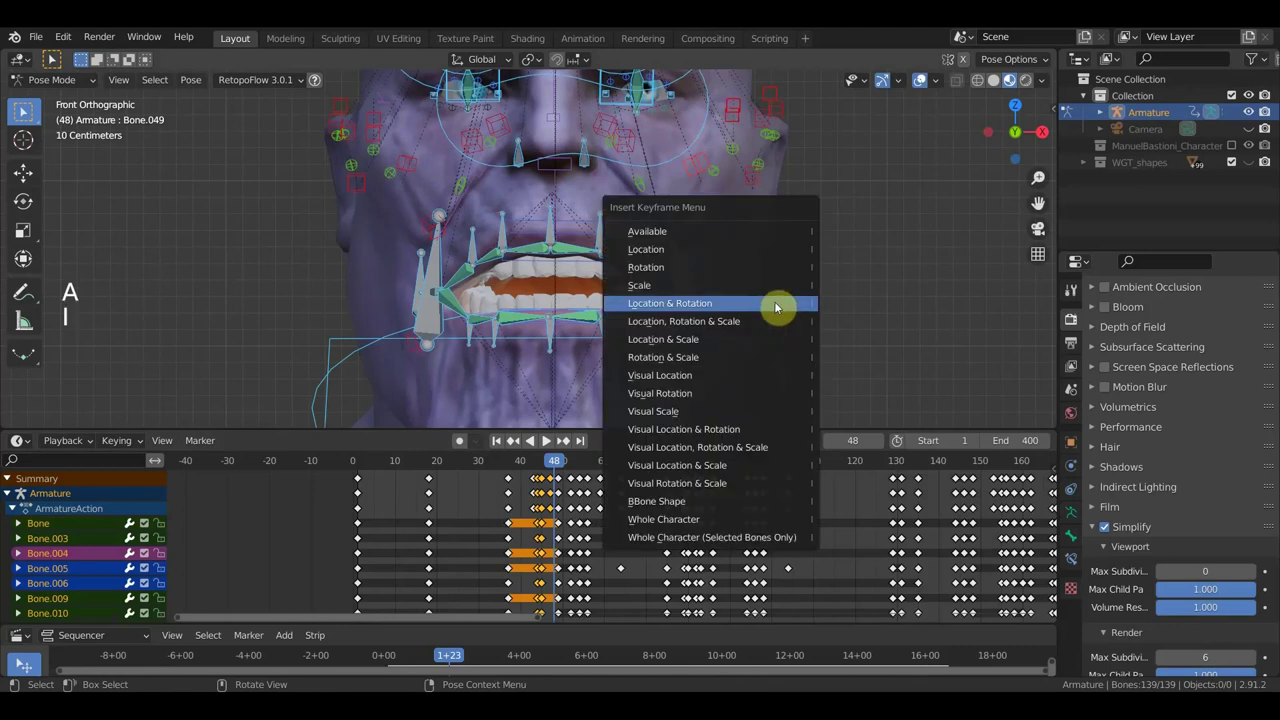
pyautogui.scroll(3)
pyautogui.scroll(3)
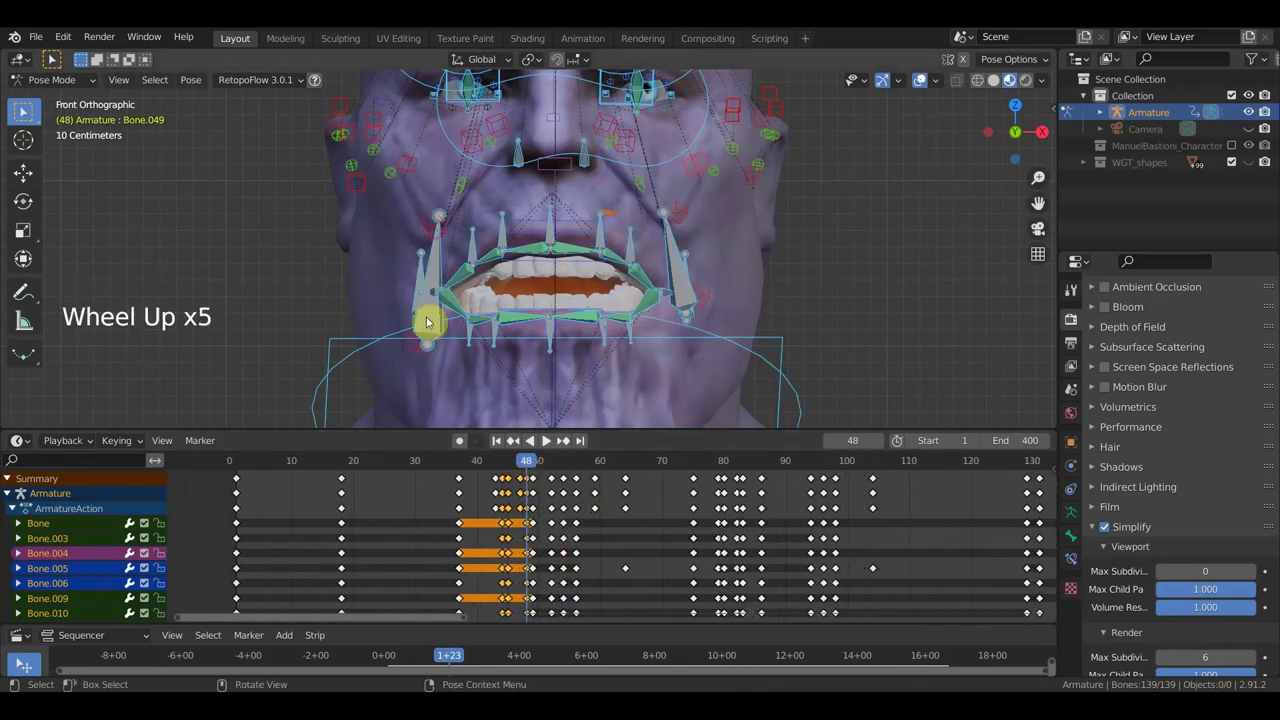
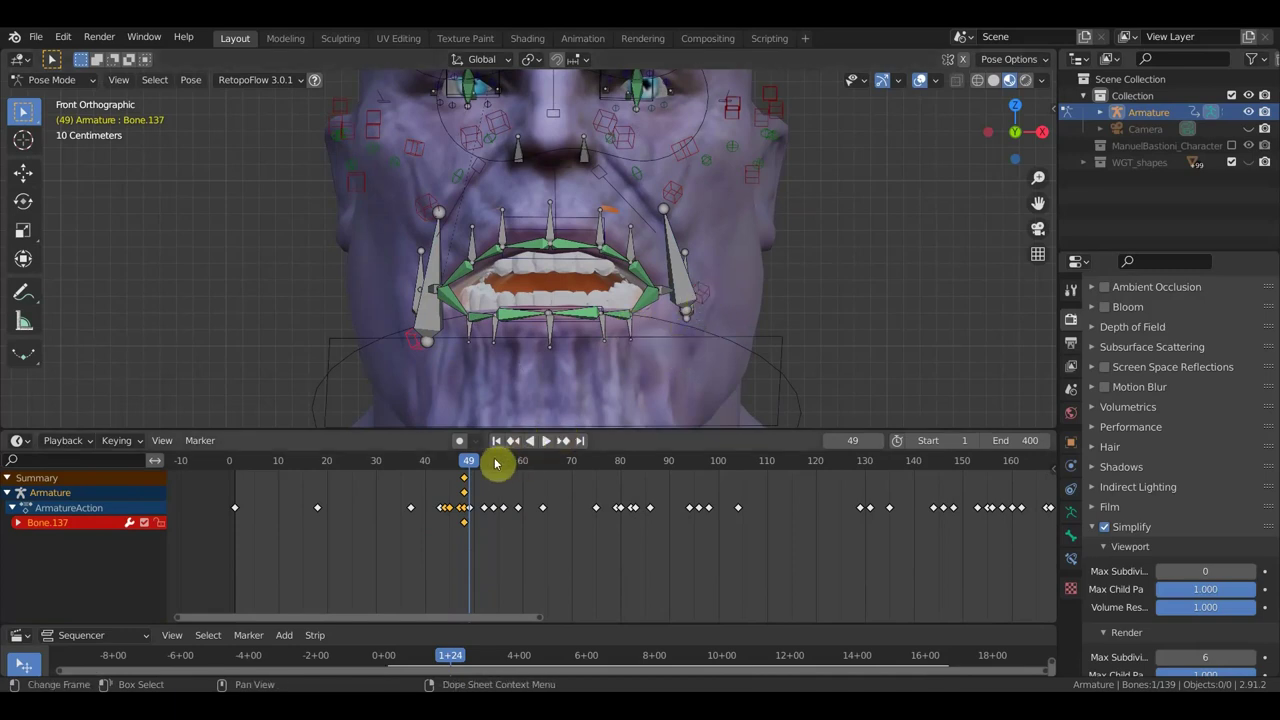
# - Set frame 53, re-pose the jaw bone and keyframe all bones
pyautogui.click(489, 465)
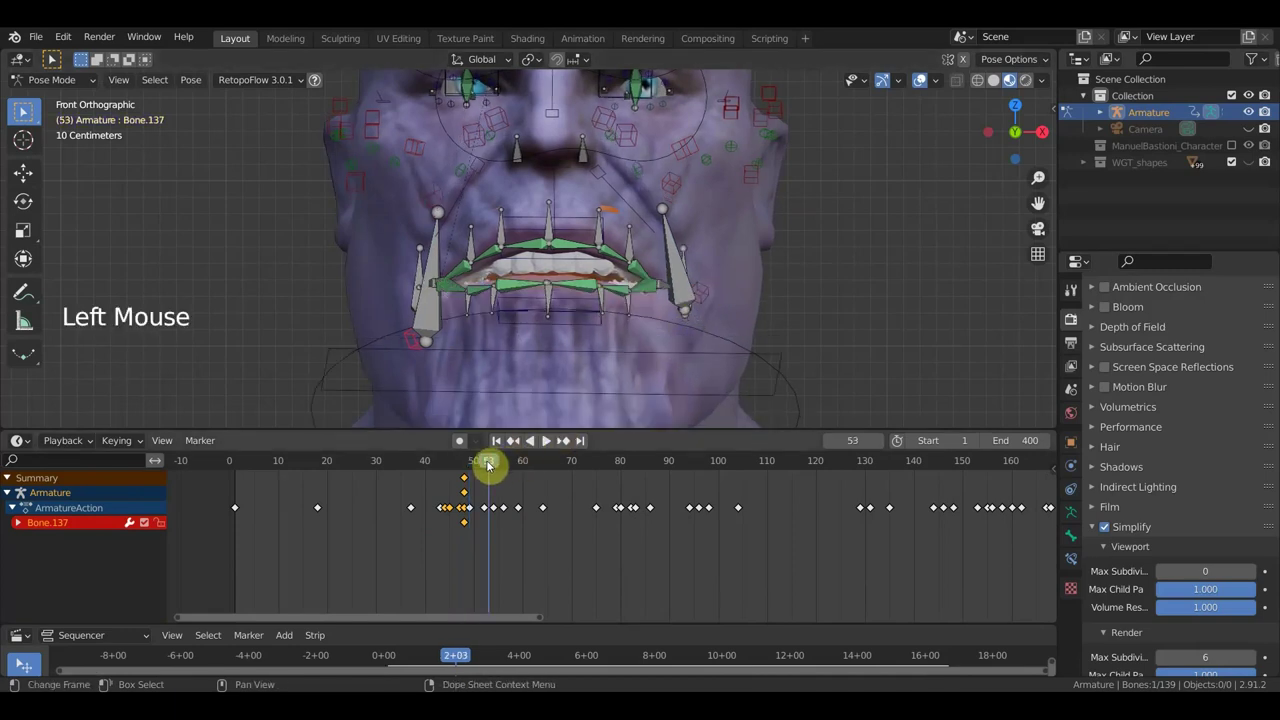
pyautogui.click(709, 291)
pyautogui.press('g')
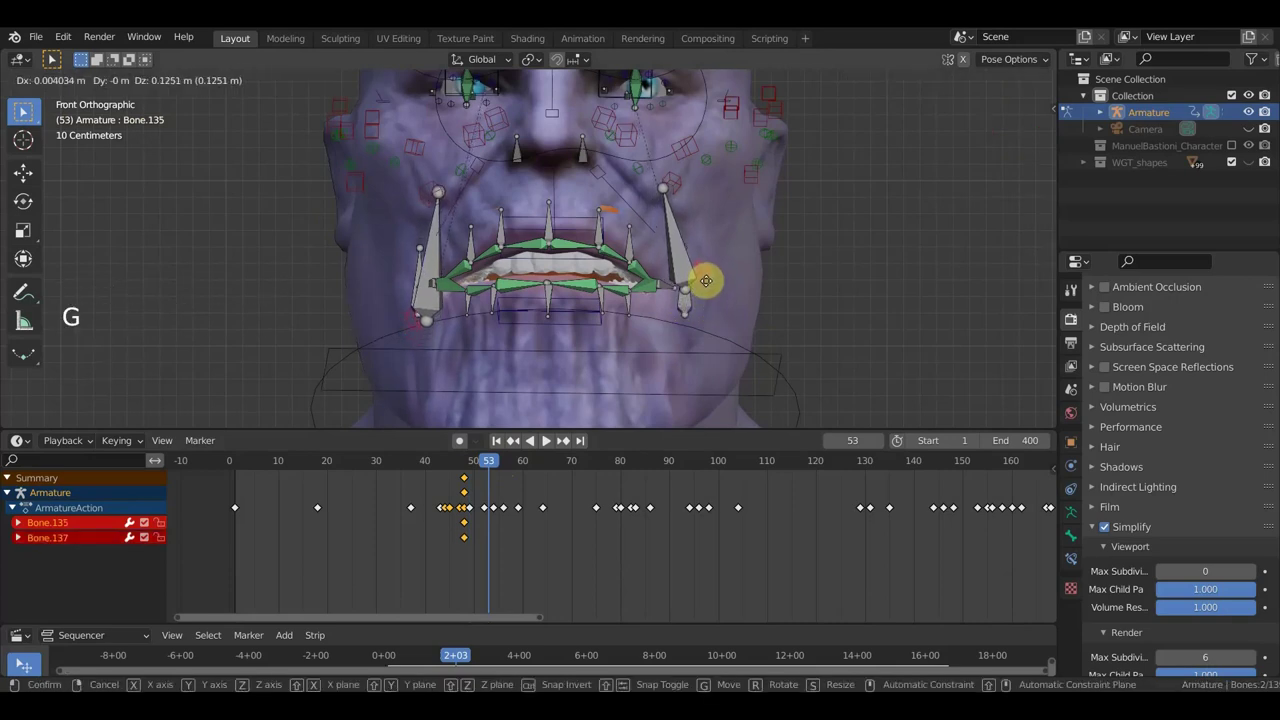
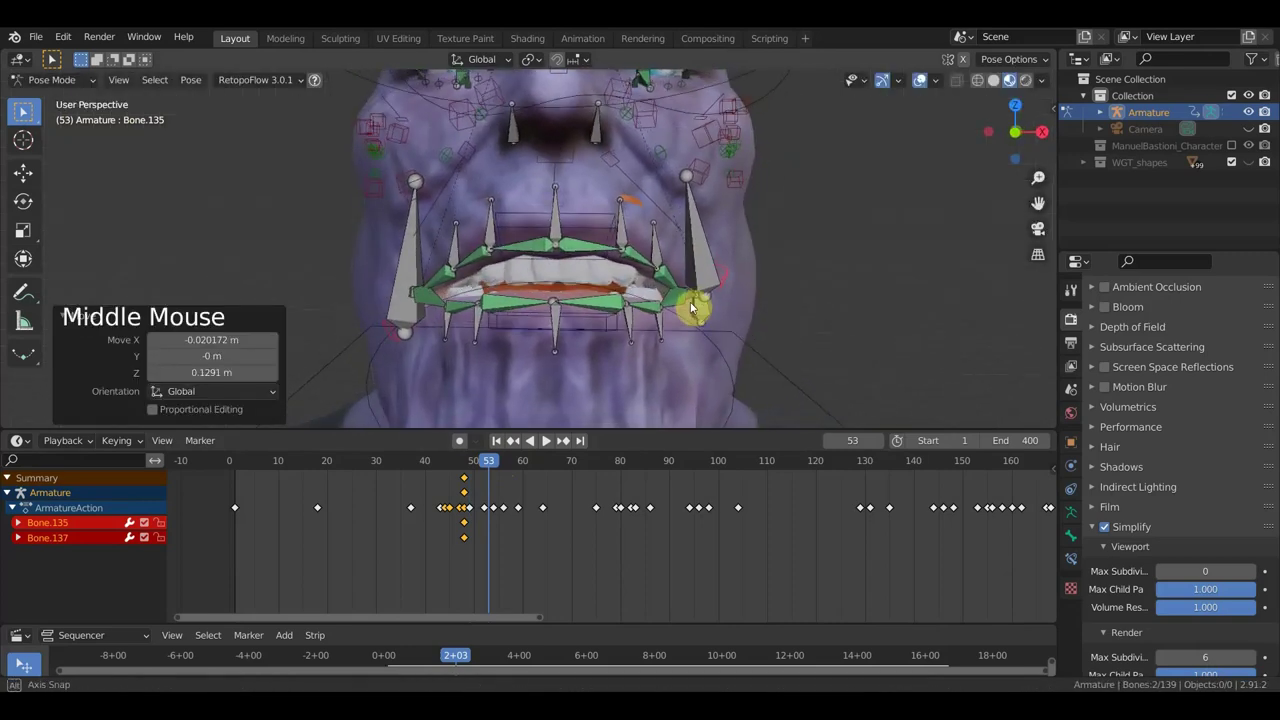
pyautogui.scroll(-3)
pyautogui.press('g')
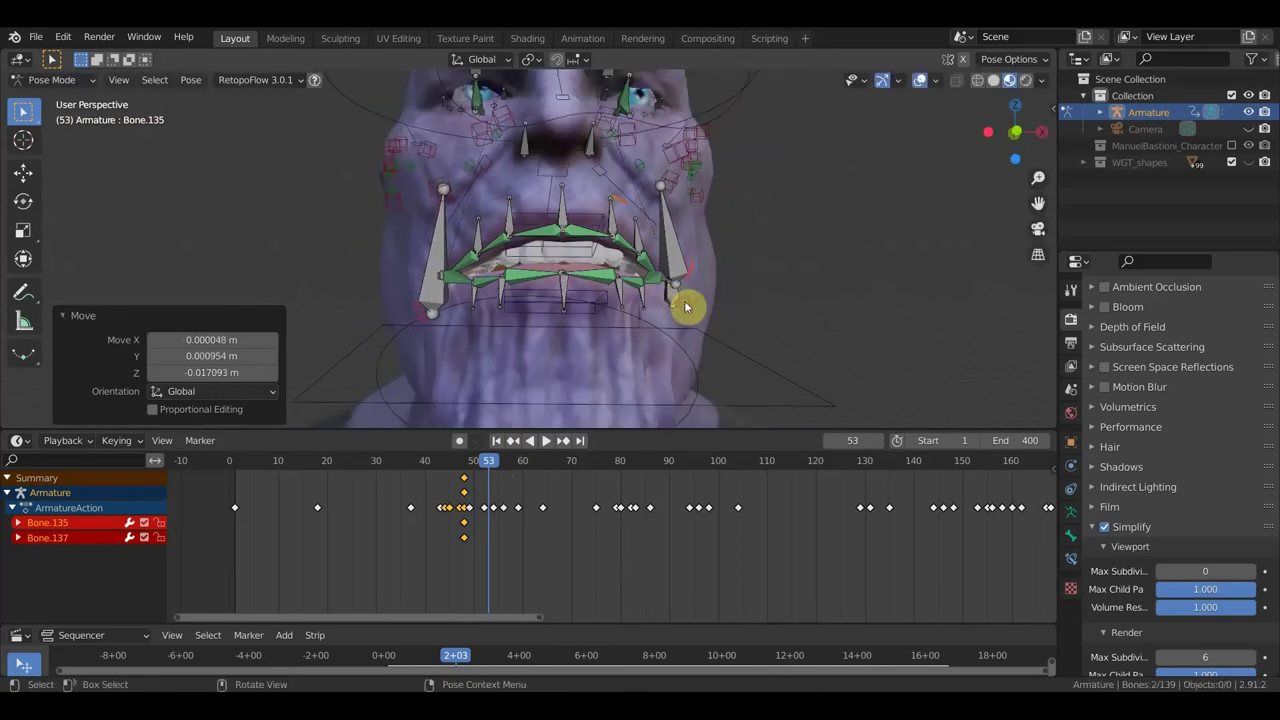
pyautogui.press('KP_1')
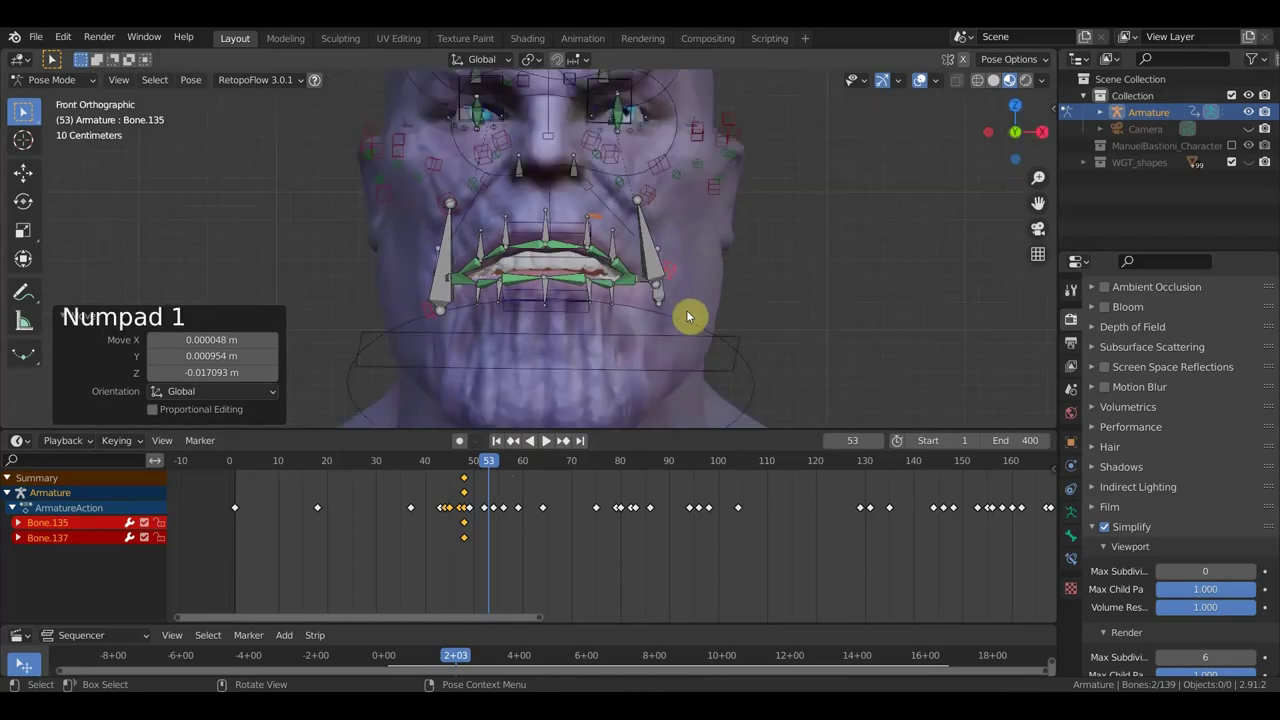
pyautogui.press('a')
pyautogui.press('i')
# - Jump to frame 81 and hide the rig overlays to view the textured head
pyautogui.click(495, 465)
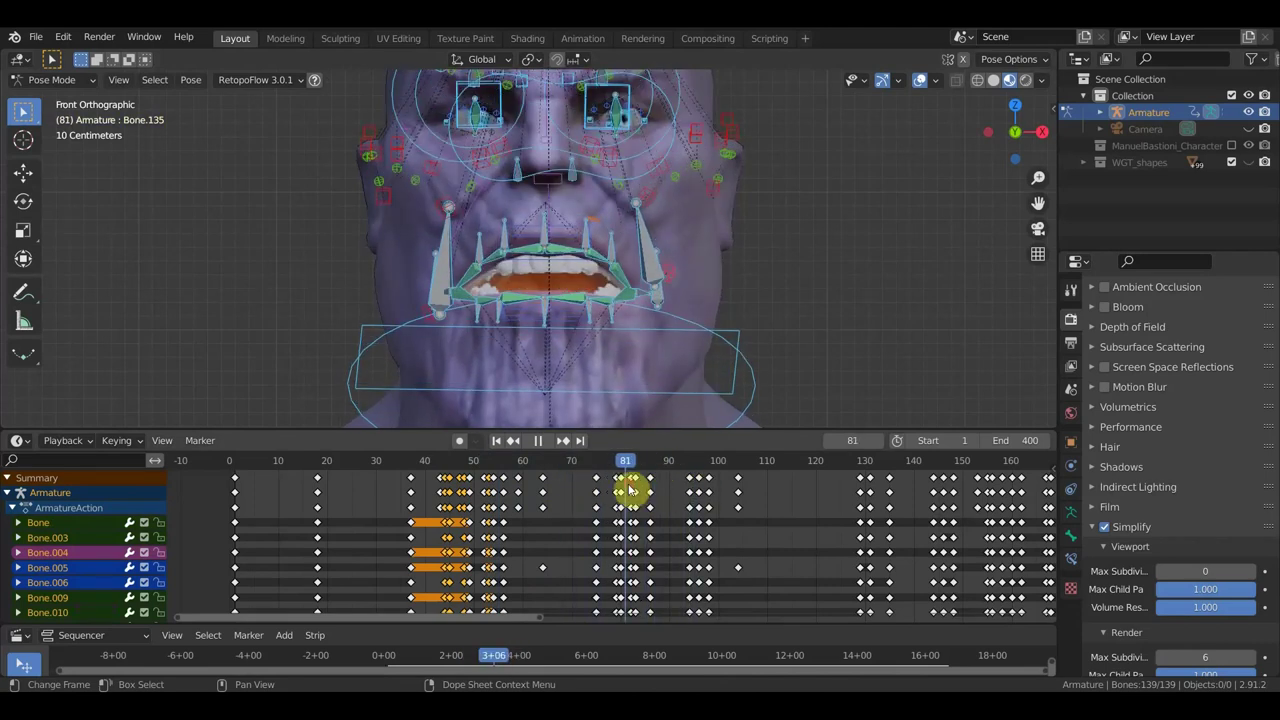
pyautogui.scroll(-3)
pyautogui.press('KP_1')
pyautogui.scroll(-3)
# - Enlarge the Dope Sheet and scrub the animation ahead to frame 133
pyautogui.click(925, 85)
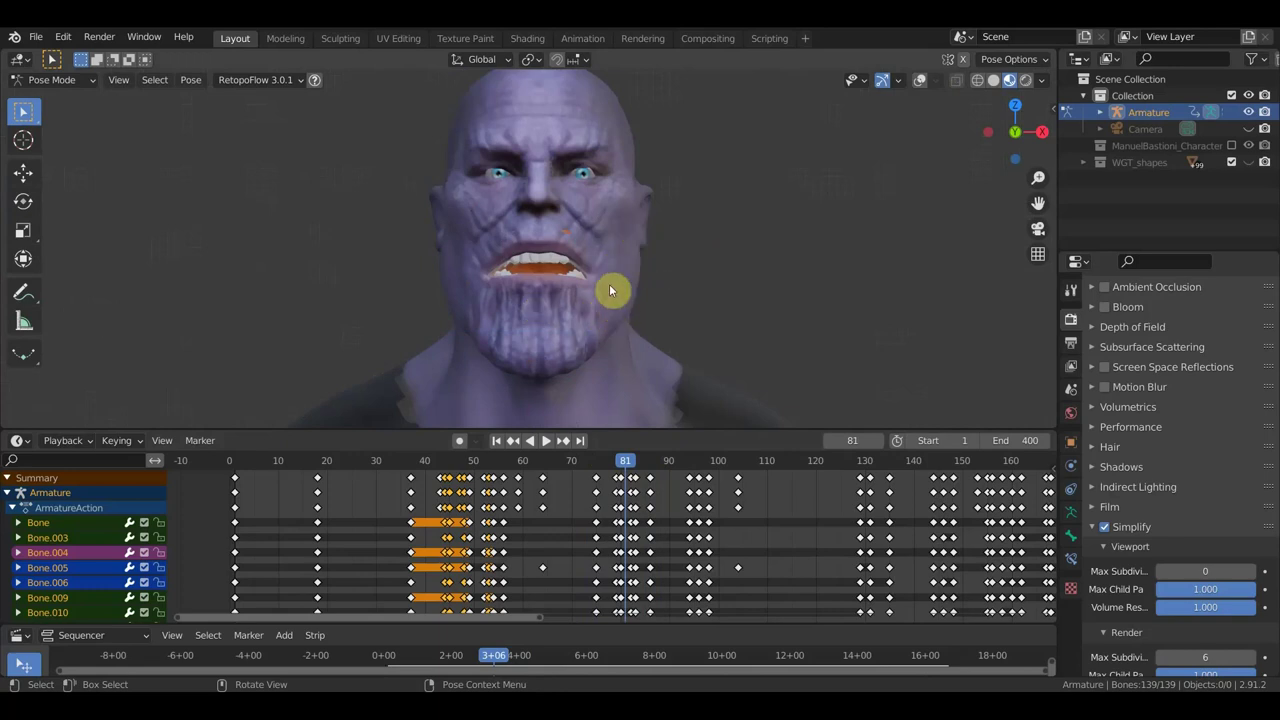
pyautogui.scroll(3)
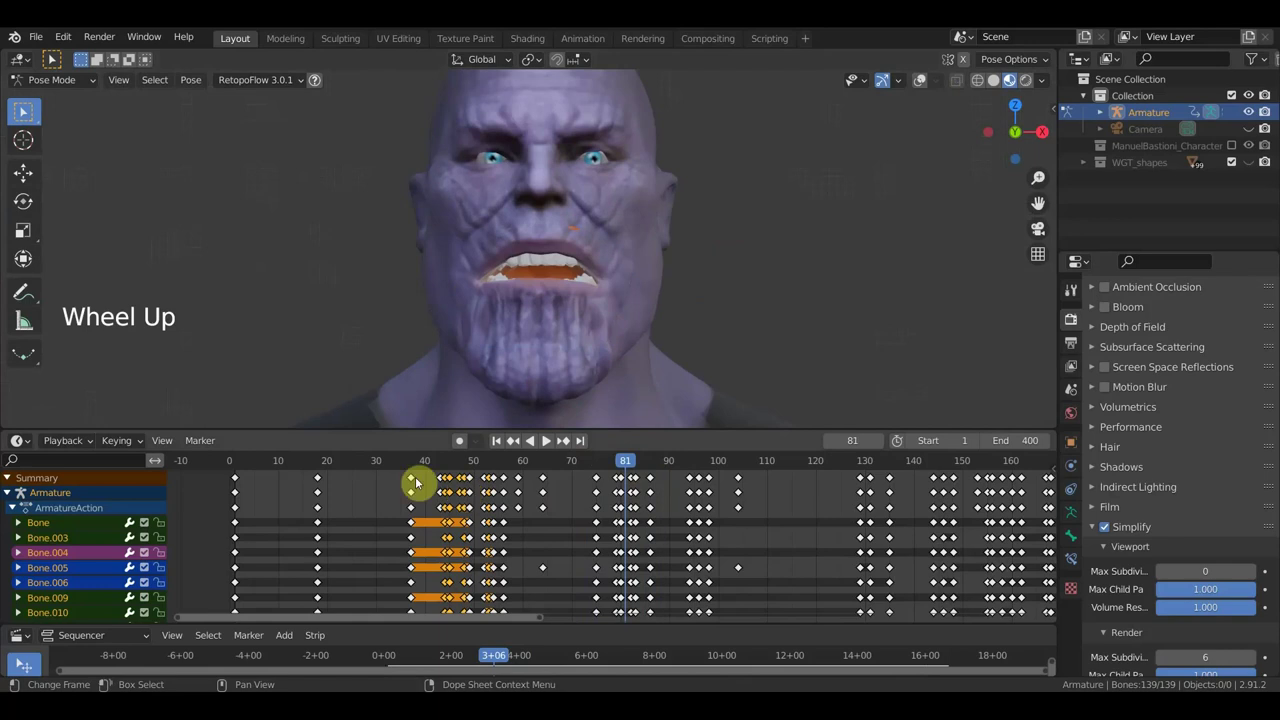
pyautogui.click(236, 469)
pyautogui.click(282, 473)
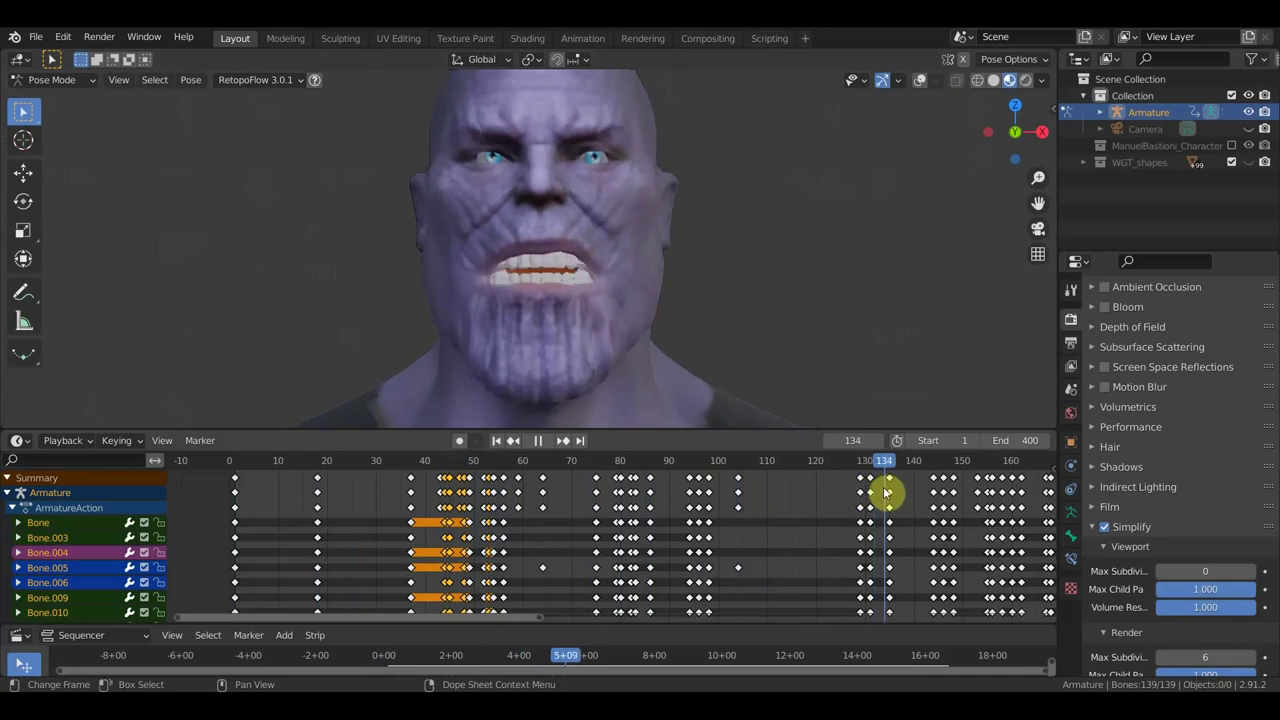
# - Orbit around the textured bust from side to front to inspect the pose
pyautogui.press('KP_1')
pyautogui.scroll(-3)
pyautogui.scroll(-3)
pyautogui.middleClick(704, 321)
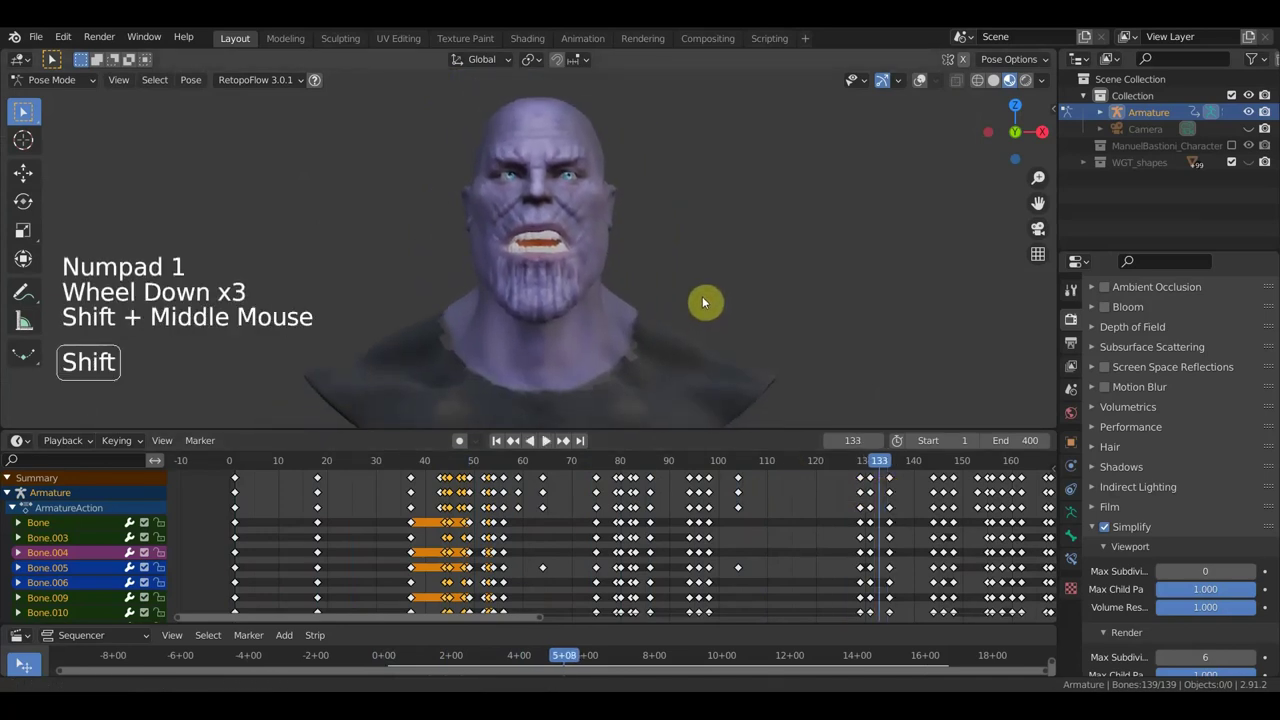
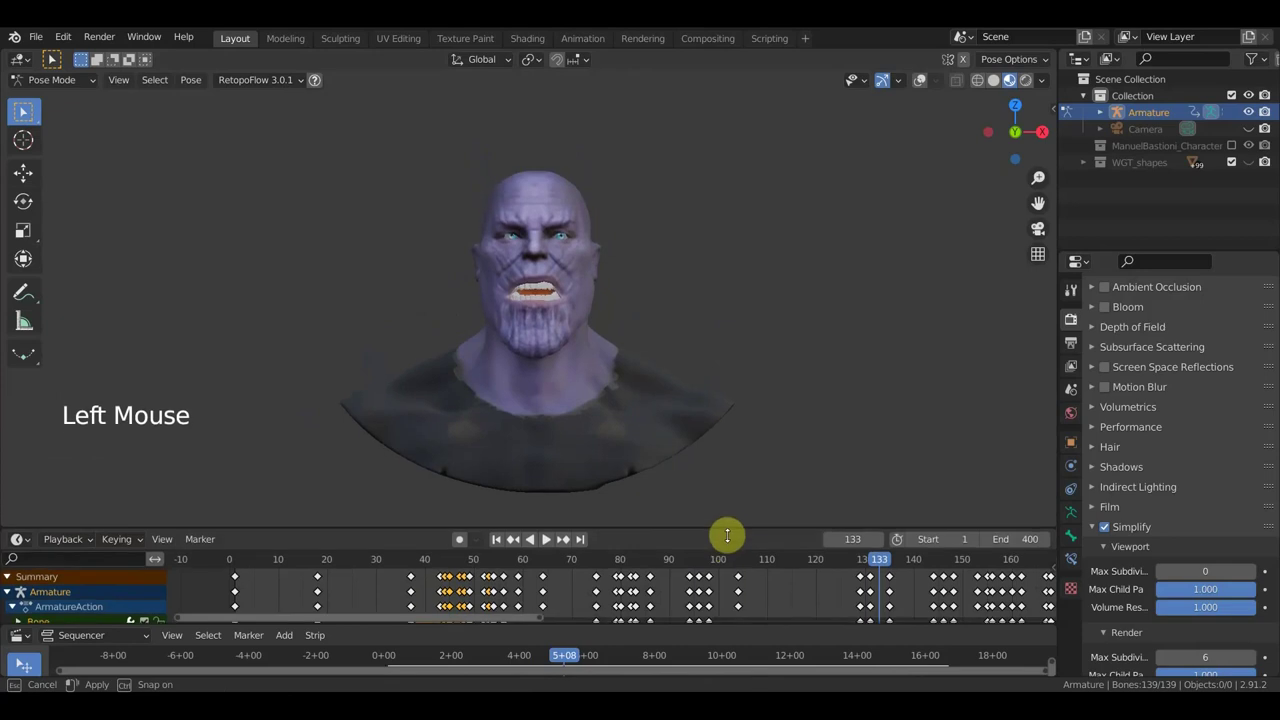
pyautogui.middleClick(719, 468)
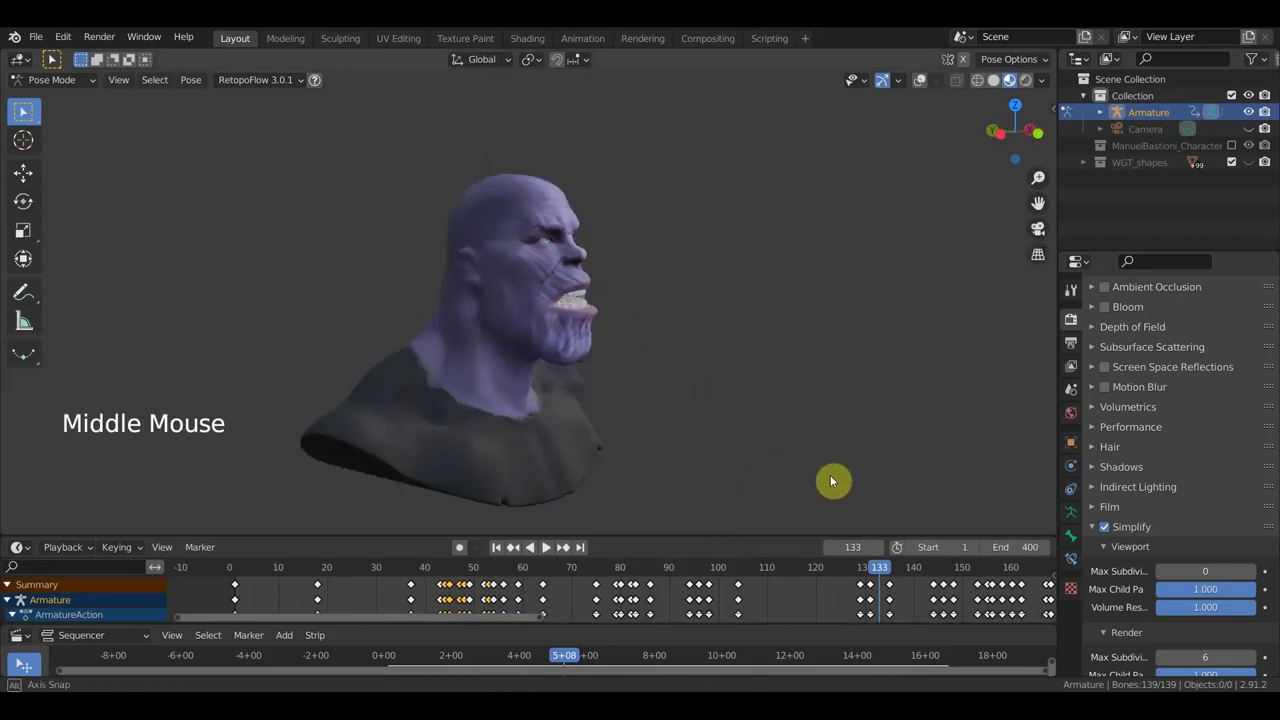
pyautogui.press('KP_1')
pyautogui.scroll(3)
pyautogui.middleClick(814, 441)
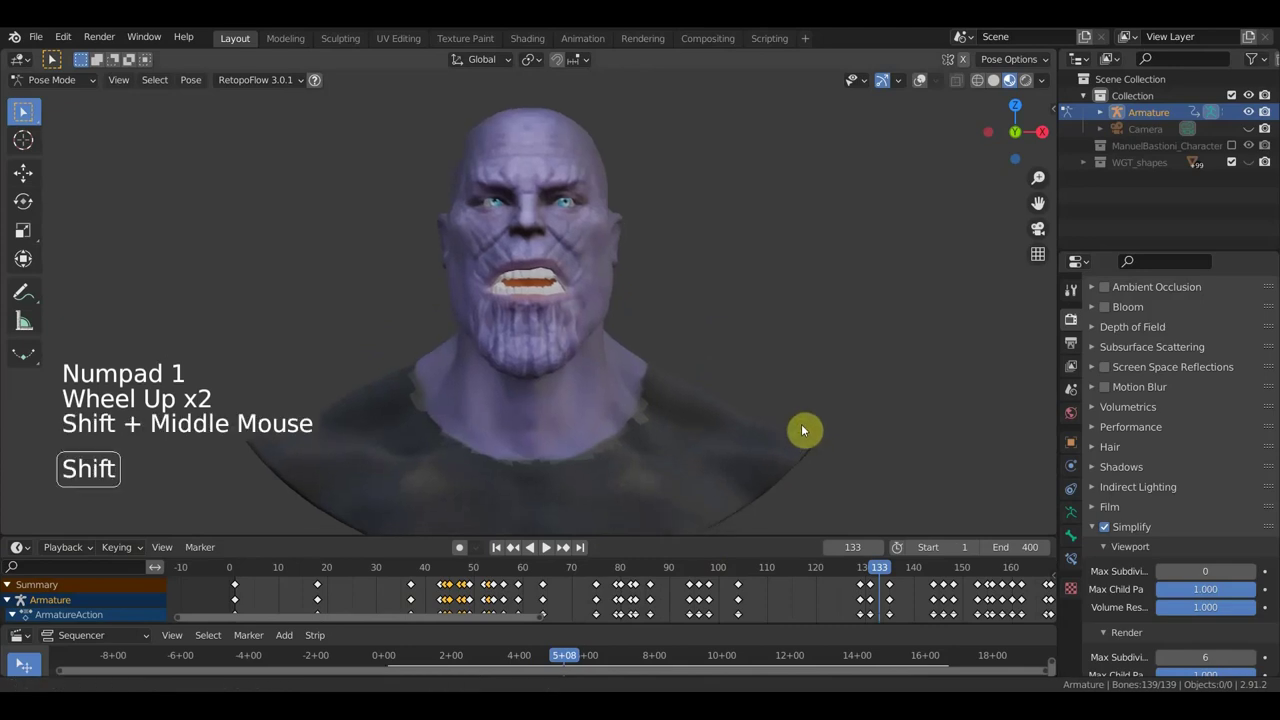